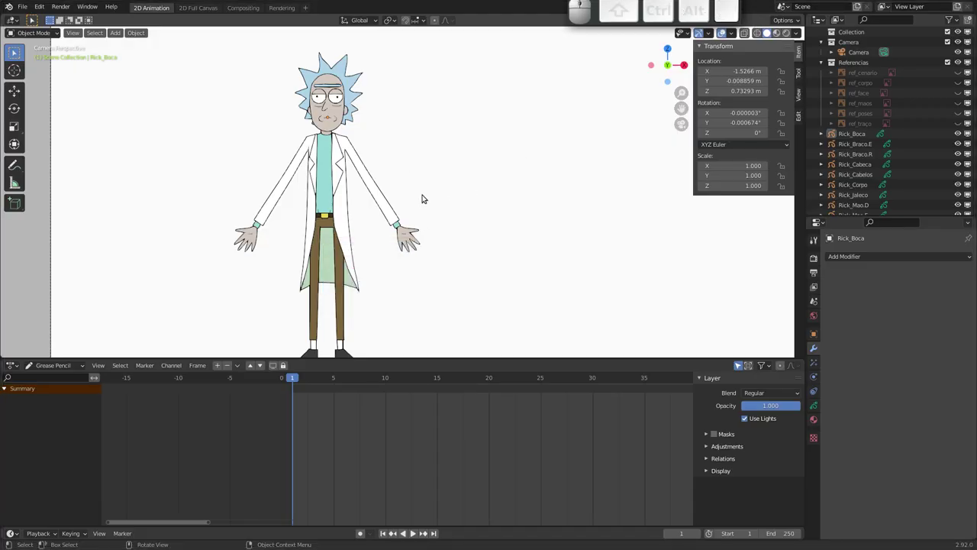
- Zoom onto Rick's face and nudge the mouth and face drawings to identify each piece
left_click(496, 19)
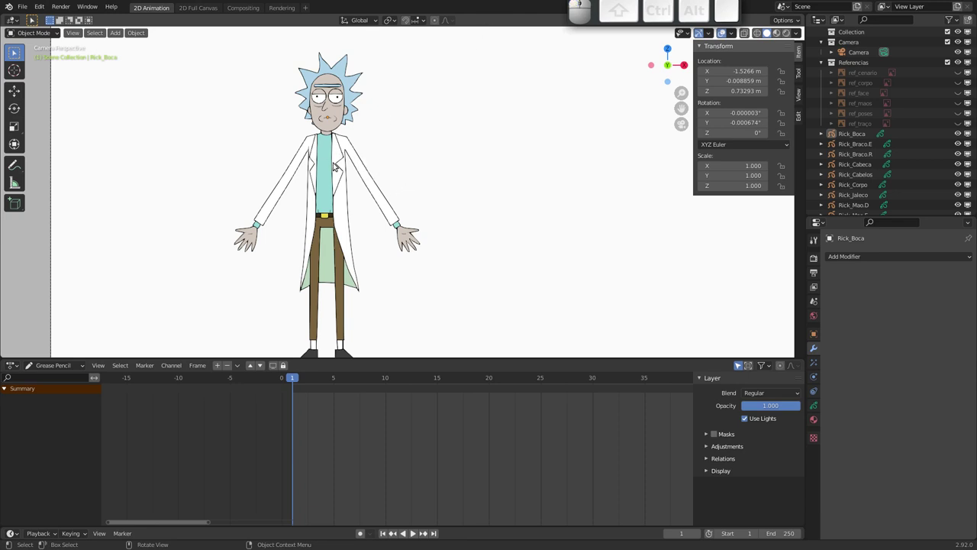
left_click_drag(337, 159, 335, 149)
left_click_drag(358, 156, 448, 203)
left_click_drag(445, 190, 451, 143)
left_click_drag(439, 152, 374, 188)
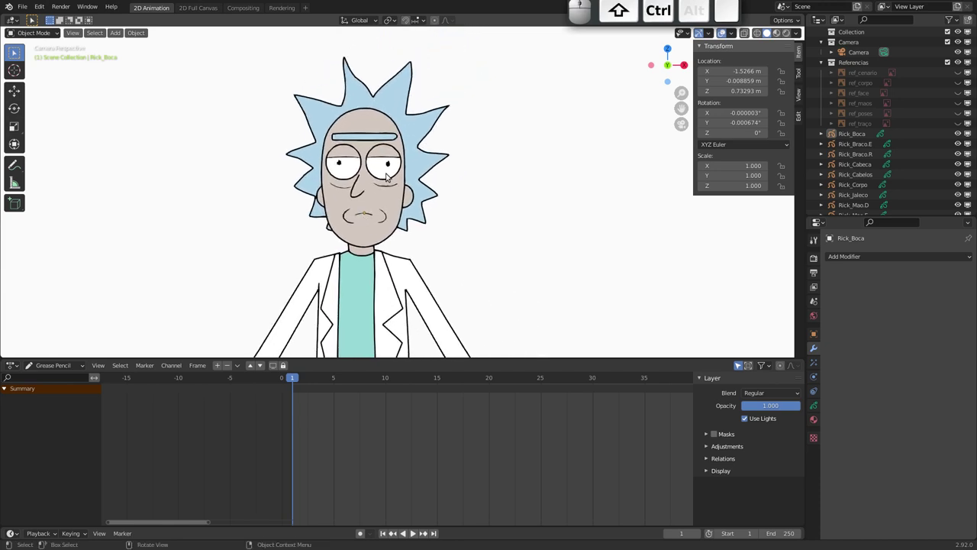
left_click_drag(391, 163, 315, 161)
left_click(374, 167)
key("g")
key("Escape")
left_click(443, 160)
key("g")
key("Escape")
left_click_drag(877, 167, 864, 80)
left_click(857, 74)
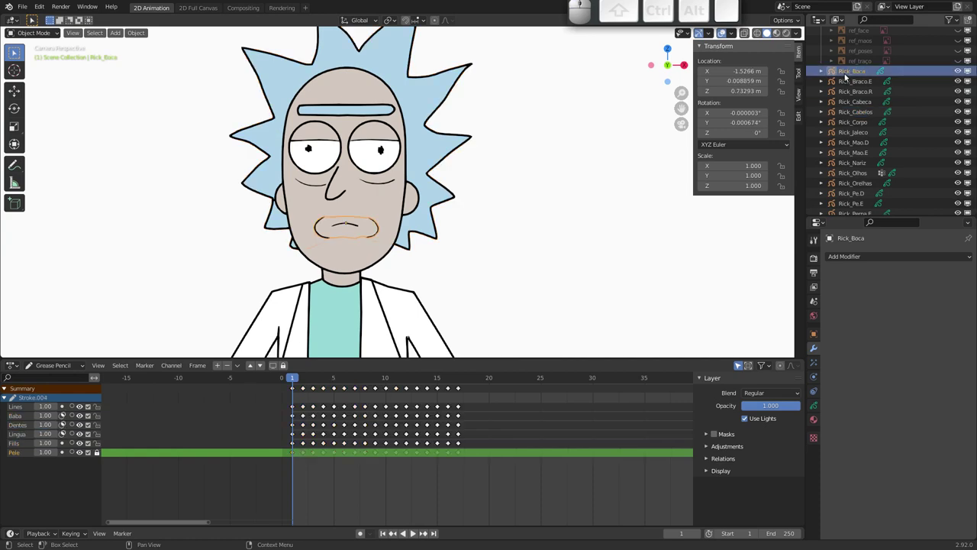
key("g")
key("Escape")
- Orbit around the head to view the layered drawings from the side, then return to the camera view
left_click_drag(399, 222, 357, 219)
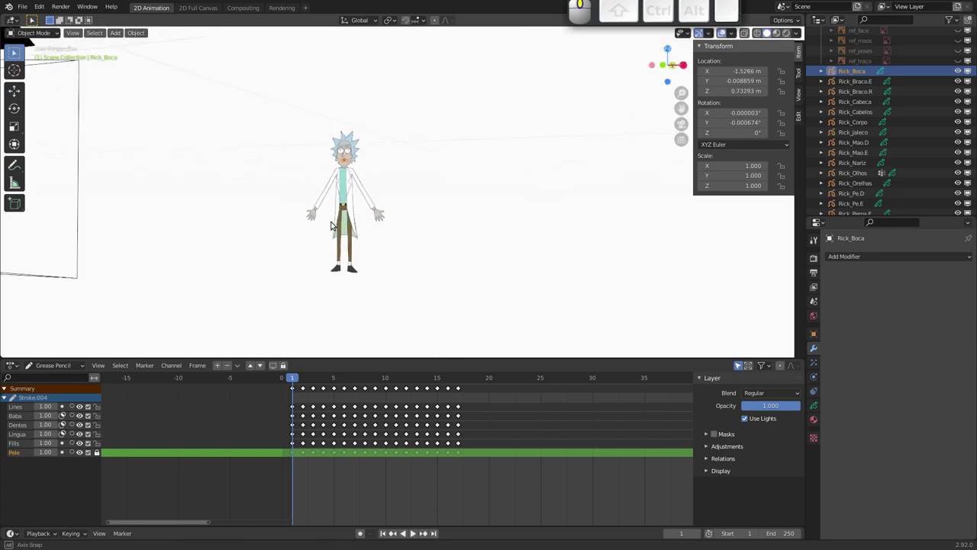
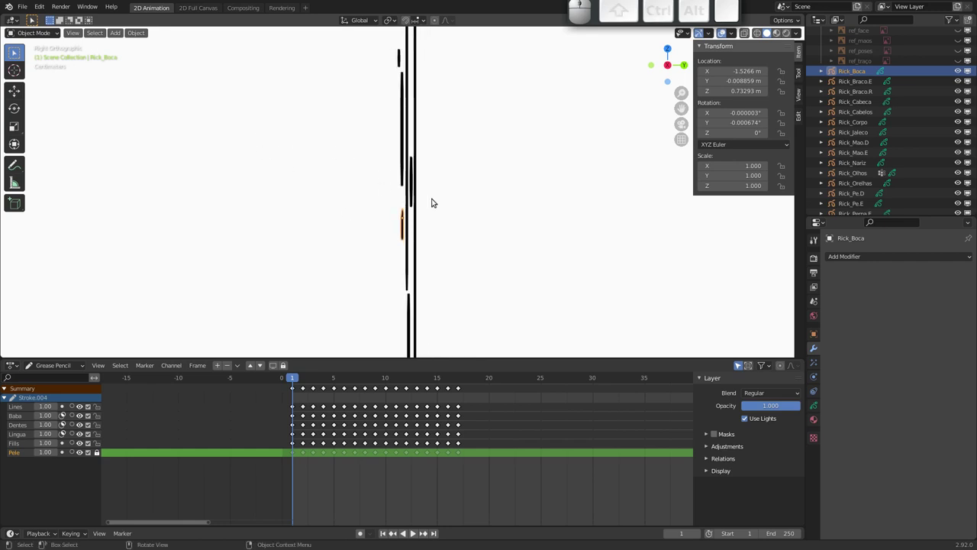
left_click_drag(402, 225, 263, 224)
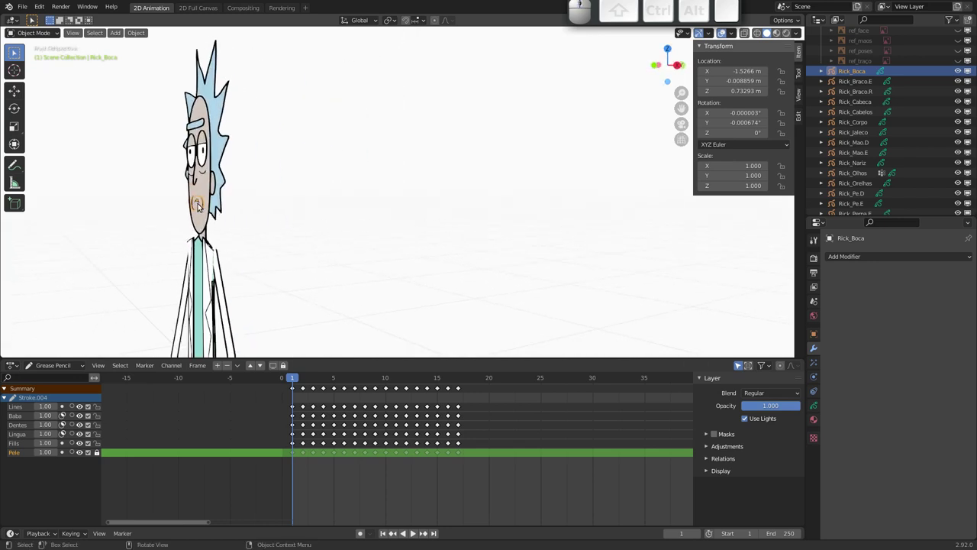
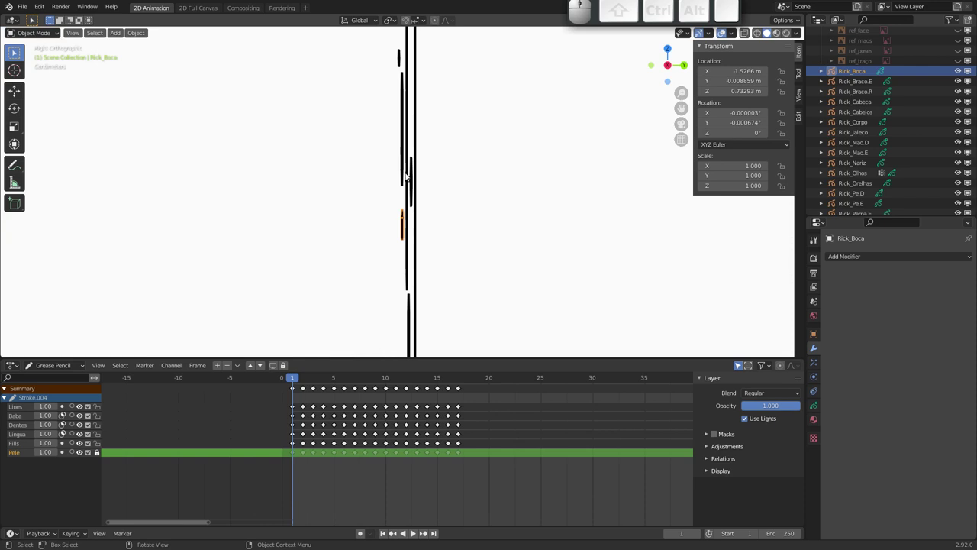
left_click(413, 226)
key("g")
key("Escape")
left_click_drag(370, 211, 268, 204)
left_click_drag(267, 209, 375, 242)
left_click_drag(334, 232, 419, 265)
left_click_drag(417, 245, 415, 193)
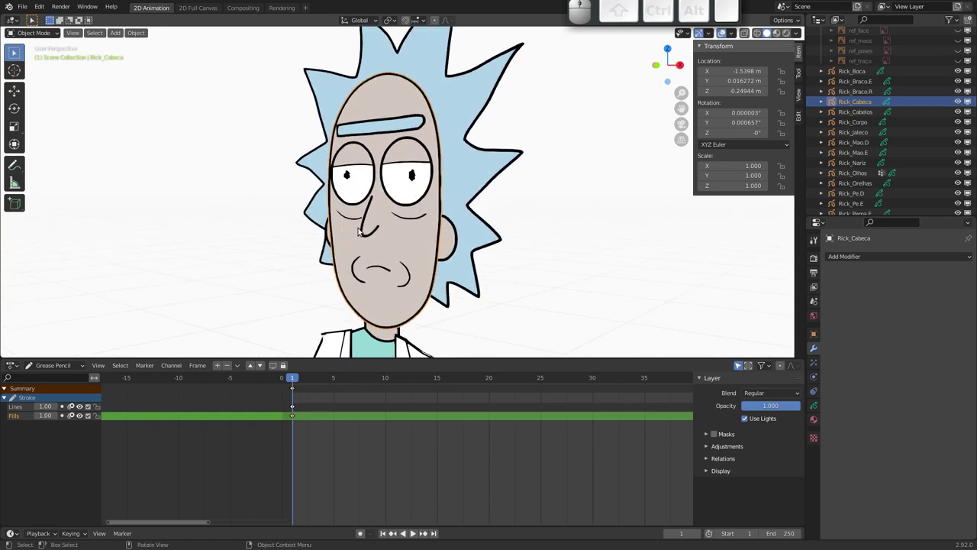
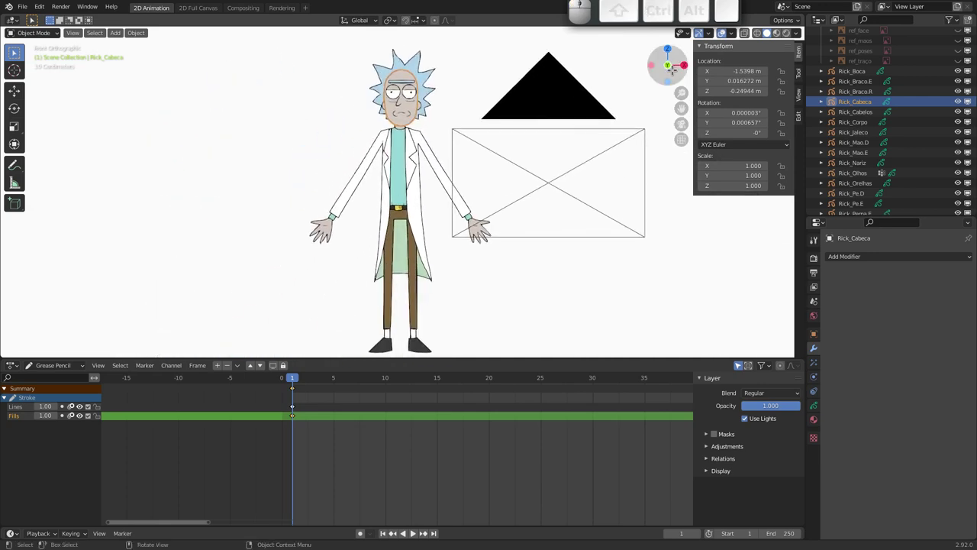
left_click(684, 126)
middle_click(375, 212)
middle_click(364, 256)
left_click_drag(398, 201, 439, 150)
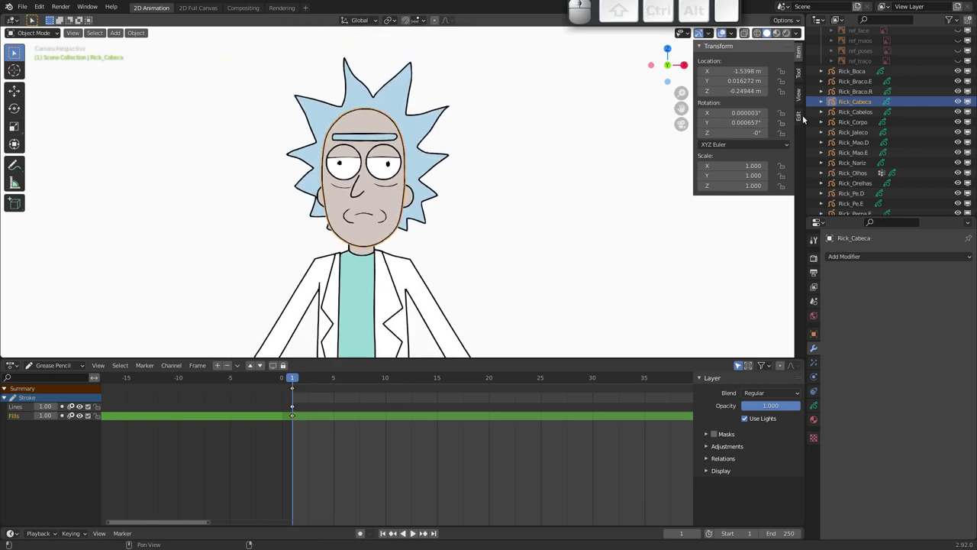
- Select every Rick_ body-part object in the Outliner, from Rick_Boca to Rick_Mao.D
left_click(859, 114)
left_click(857, 123)
left_click(859, 136)
left_click(859, 147)
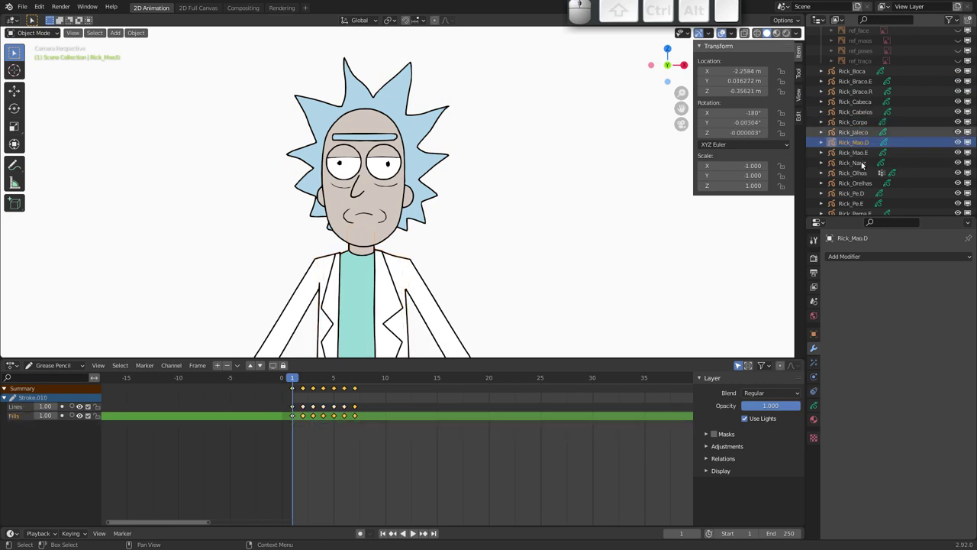
left_click_drag(861, 162, 871, 168)
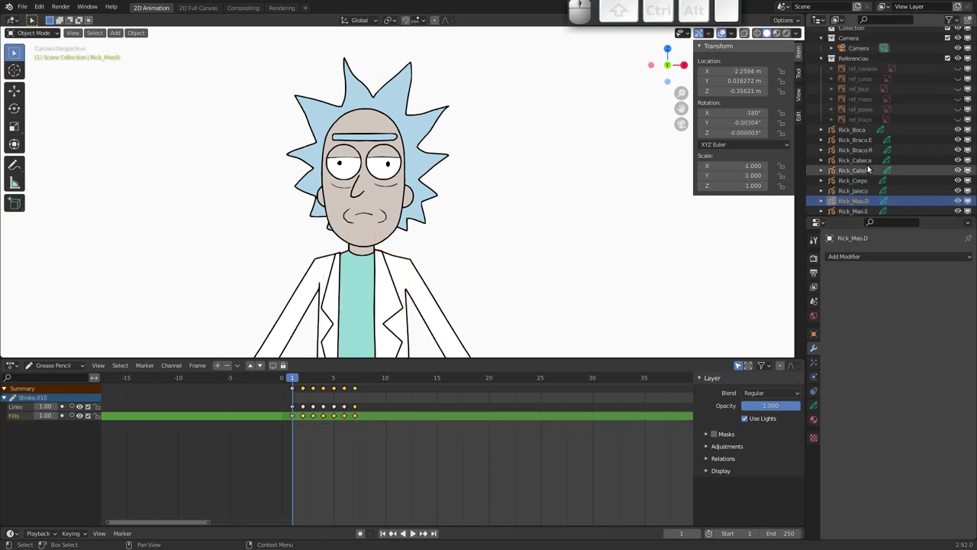
left_click_drag(844, 176, 861, 76)
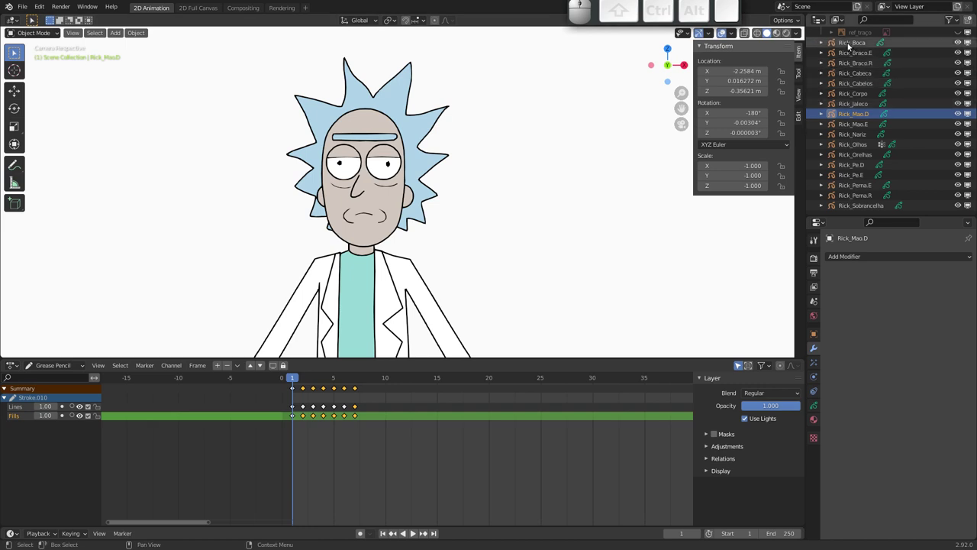
left_click(852, 45)
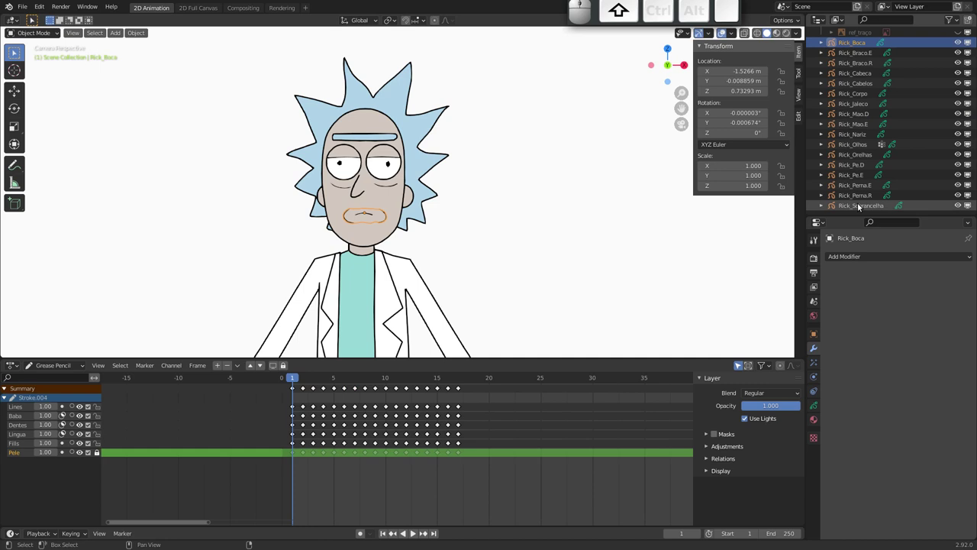
left_click(859, 208)
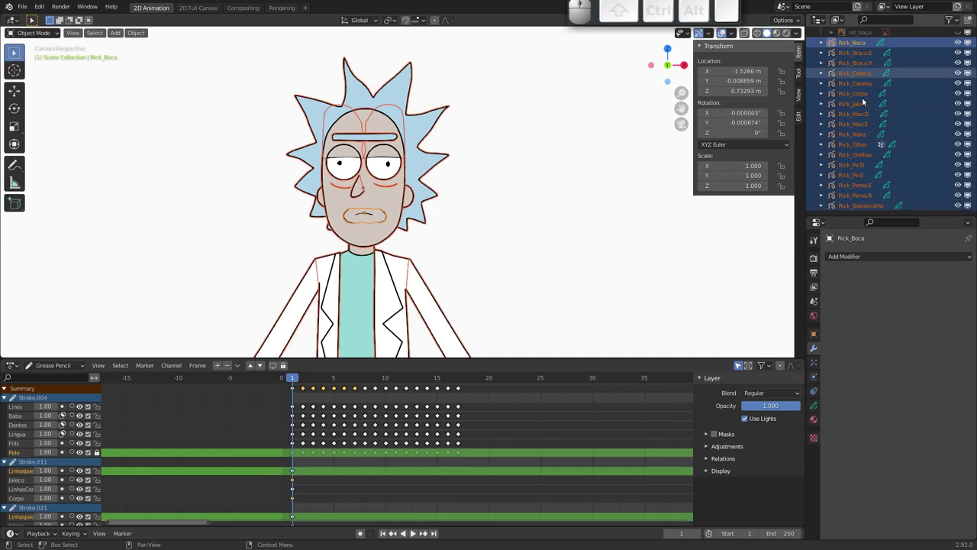
left_click_drag(865, 176, 865, 133)
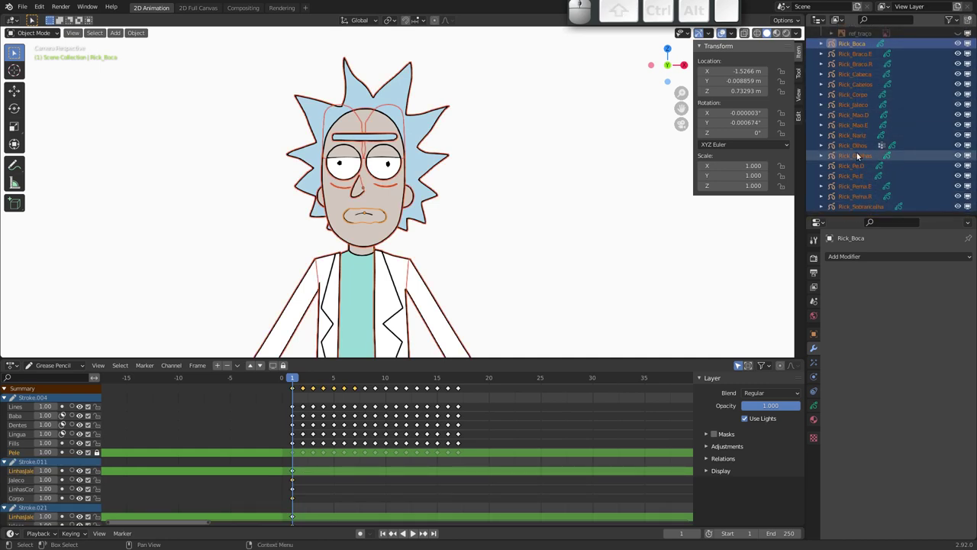
left_click_drag(467, 203, 434, 288)
left_click_drag(419, 295, 432, 197)
left_click_drag(430, 203, 419, 217)
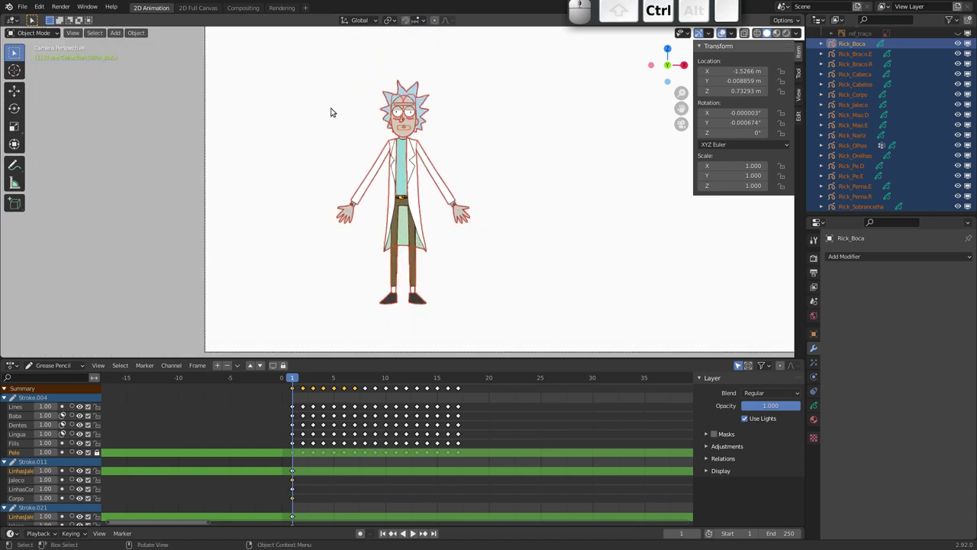
left_click_drag(304, 64, 530, 357)
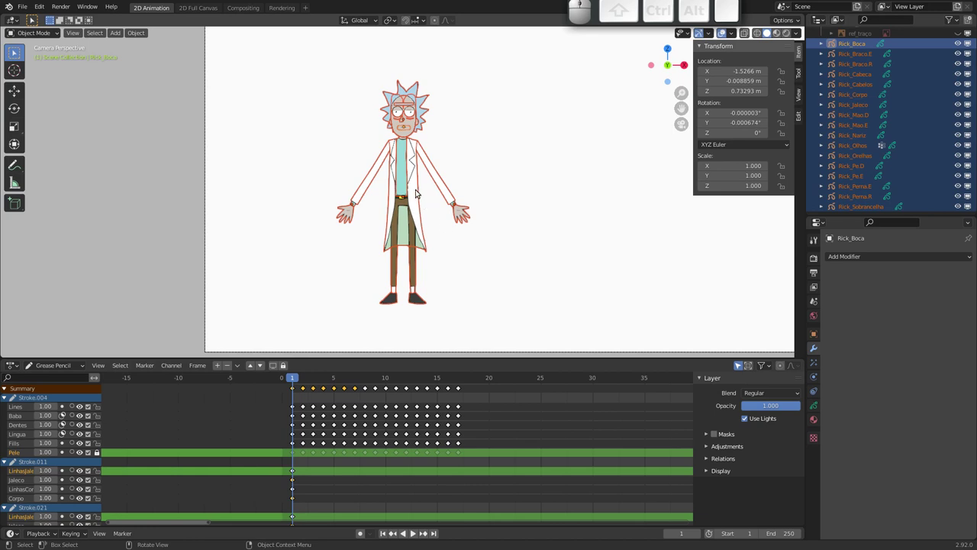
- Move the selected parts into a new collection named Rick
key("m")
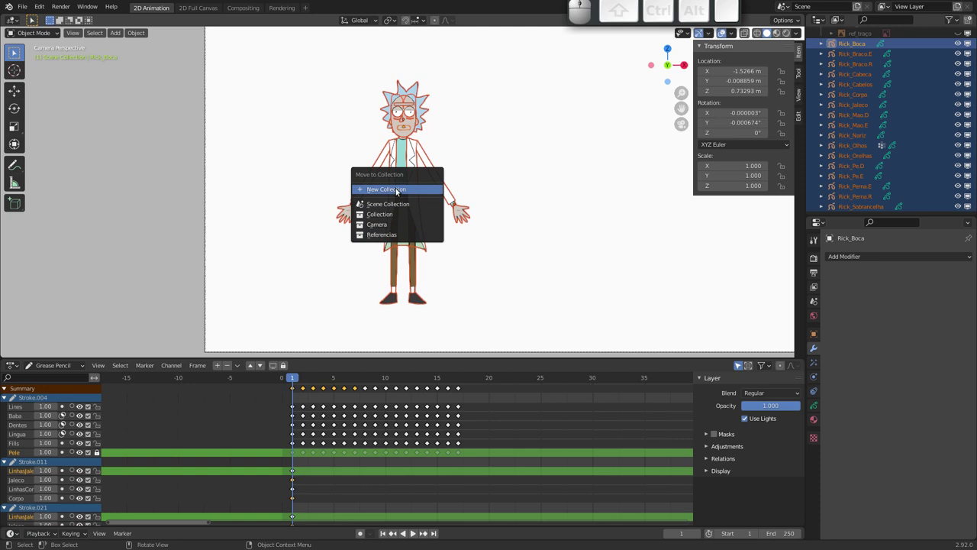
left_click(402, 192)
key("shift+r")
key("shift+i")
key("shift+c")
key("shift+k")
key("Return")
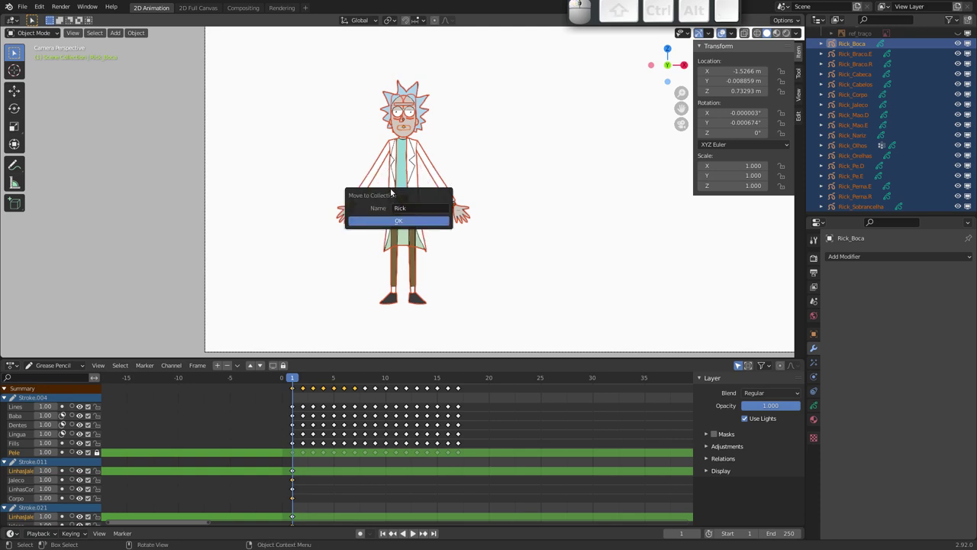
key("Return")
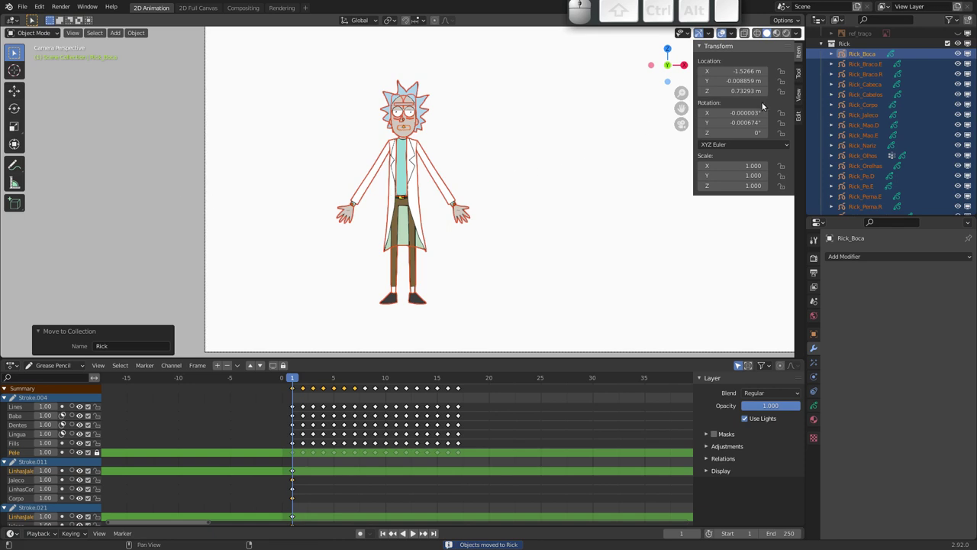
- Collapse the scene's object list and expand the Rick collection to show its parts
left_click_drag(858, 91, 892, 58)
middle_click(878, 135)
left_click(823, 104)
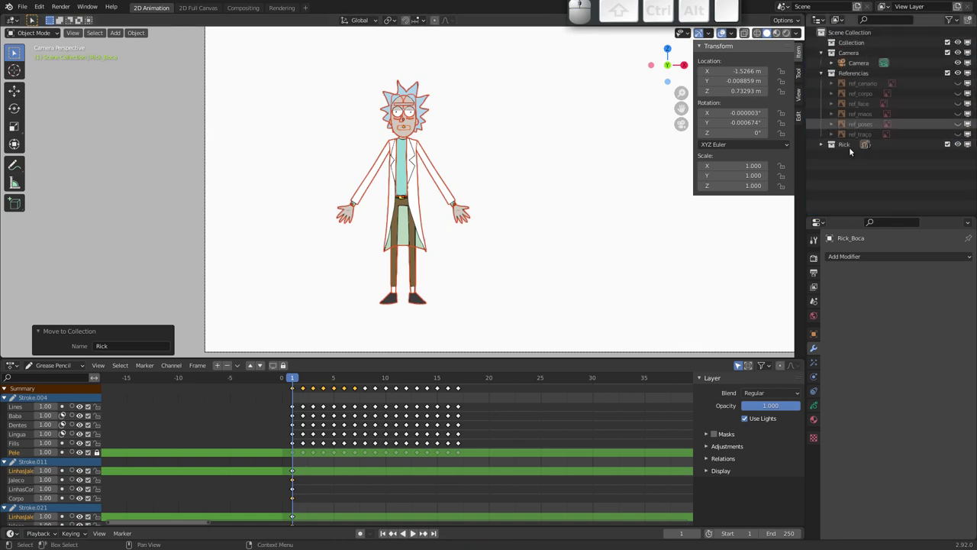
left_click(823, 147)
middle_click(863, 172)
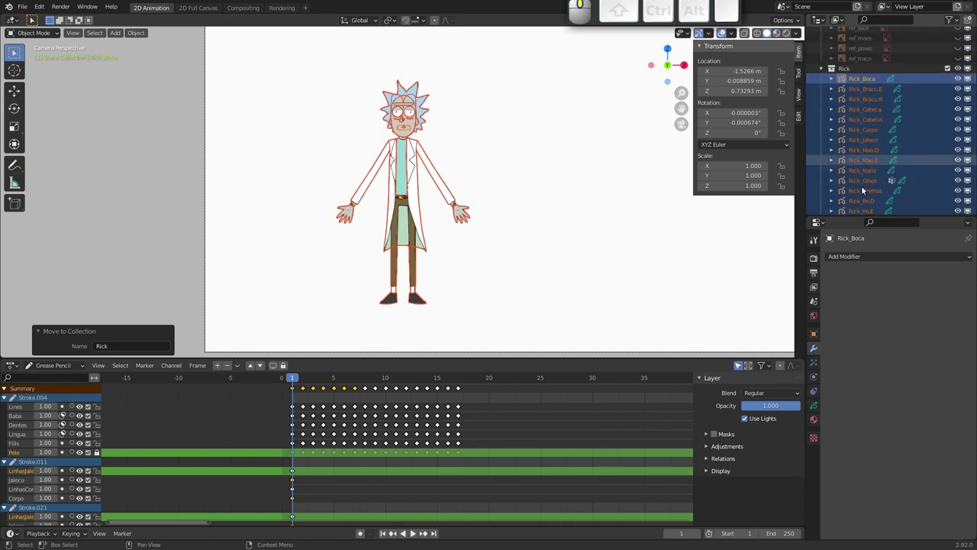
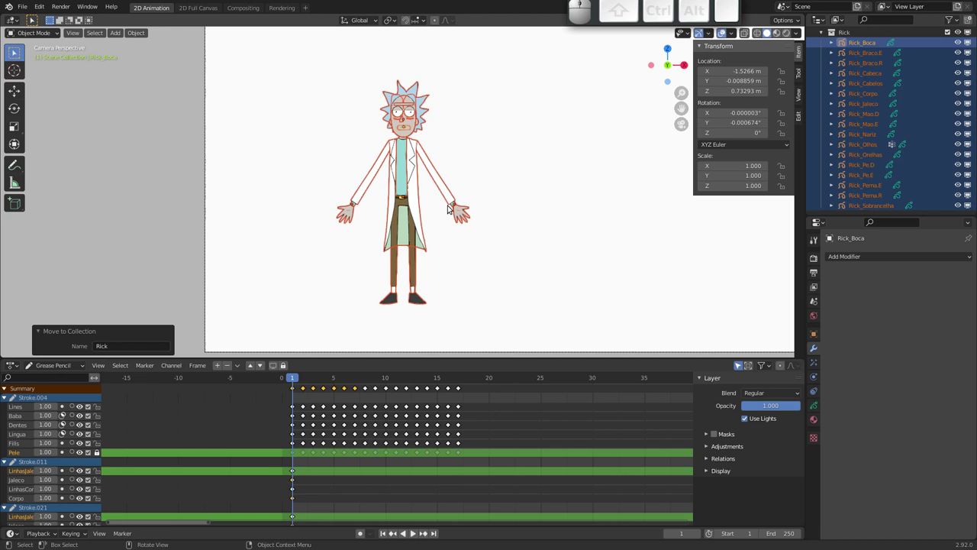
left_click_drag(460, 204, 441, 158)
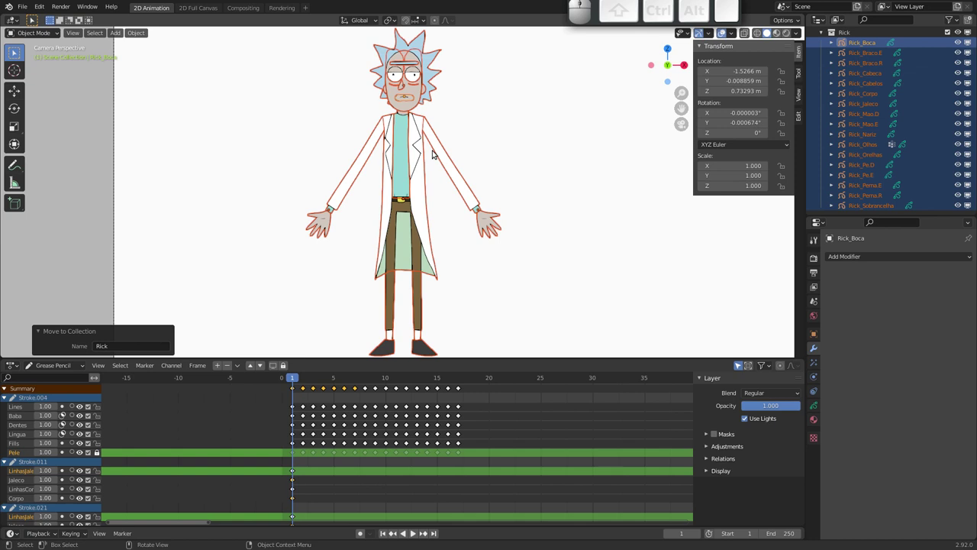
left_click_drag(407, 143, 384, 205)
left_click_drag(385, 197, 318, 165)
left_click(393, 141)
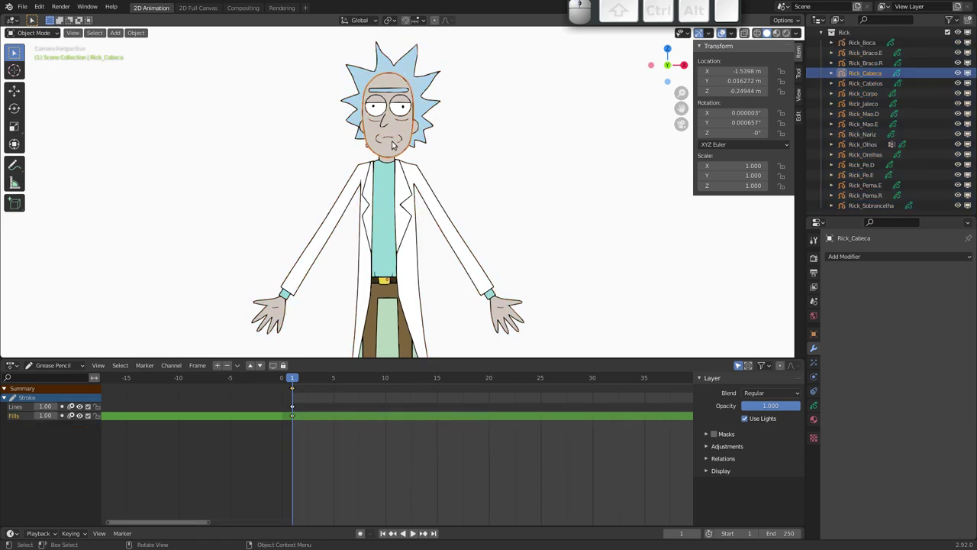
left_click(396, 144)
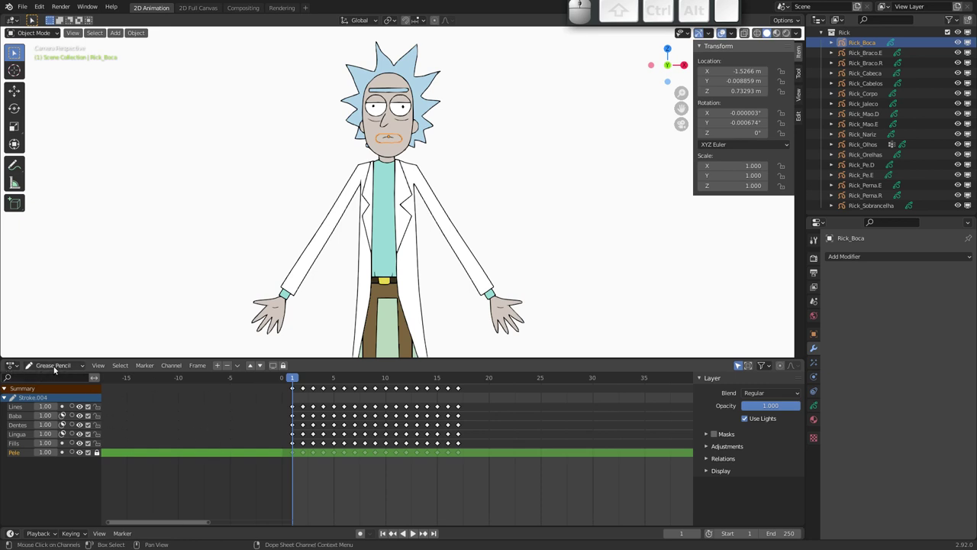
left_click_drag(294, 378, 444, 332)
left_click(384, 141)
key("g")
key("Escape")
left_click(386, 143)
key("g")
left_click(489, 147)
left_click_drag(299, 382, 423, 327)
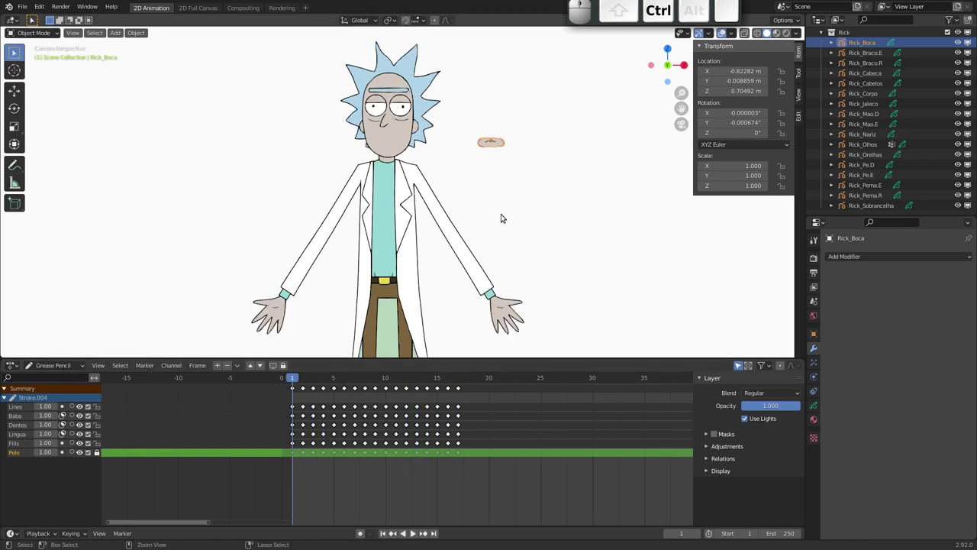
key("ctrl+z")
middle_click(864, 164)
left_click(823, 36)
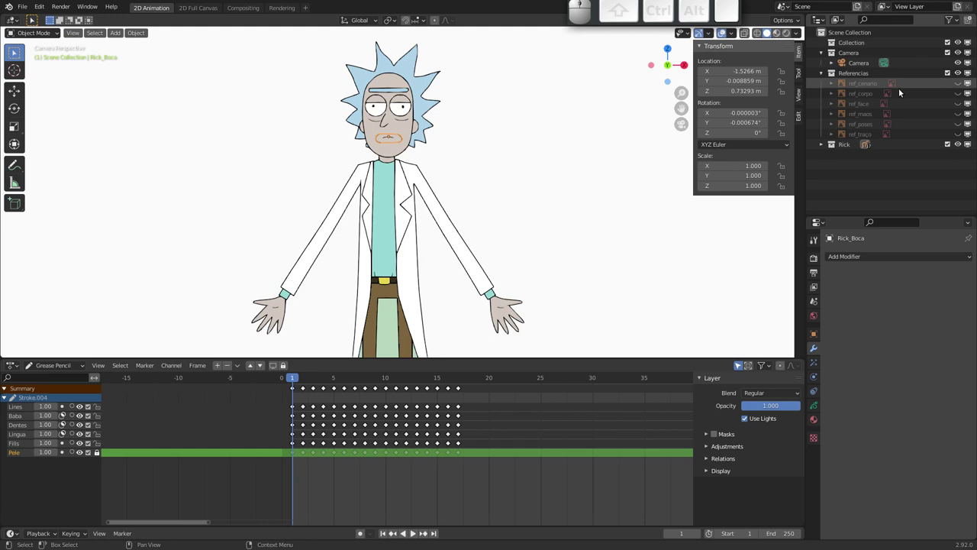
- Glance at the face reference sheet, frame the view on Rick_Boca's mouth and switch it to Draw mode
left_click(961, 104)
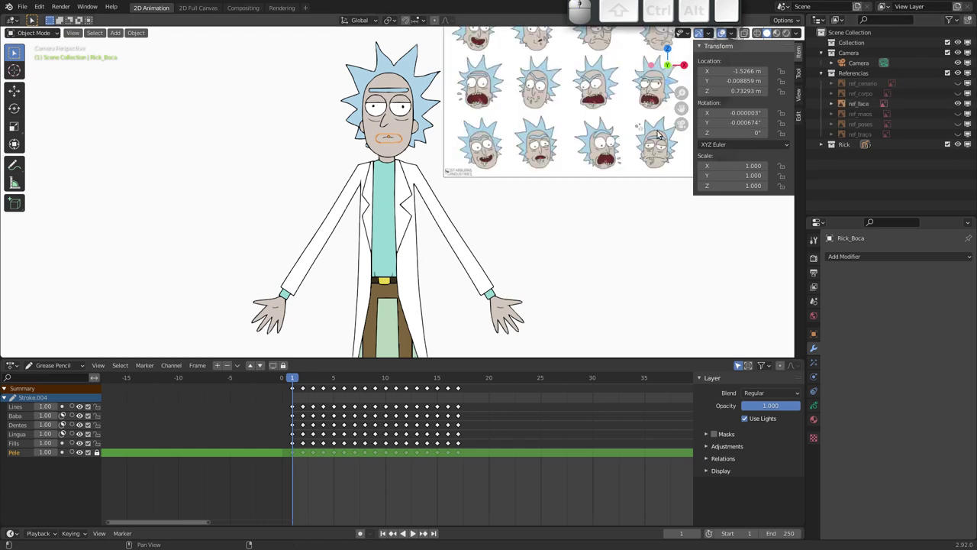
left_click_drag(553, 136, 493, 133)
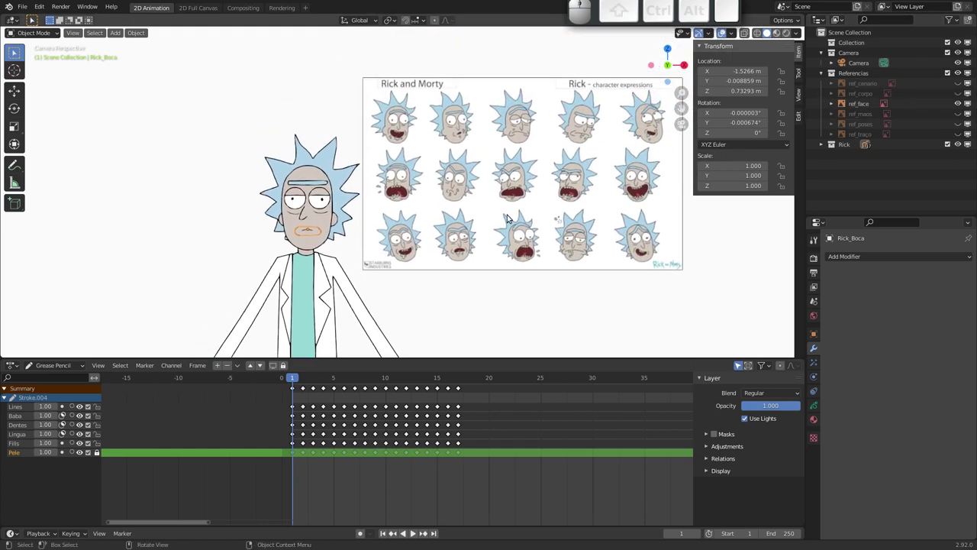
left_click(962, 105)
left_click_drag(291, 301, 374, 223)
middle_click(416, 101)
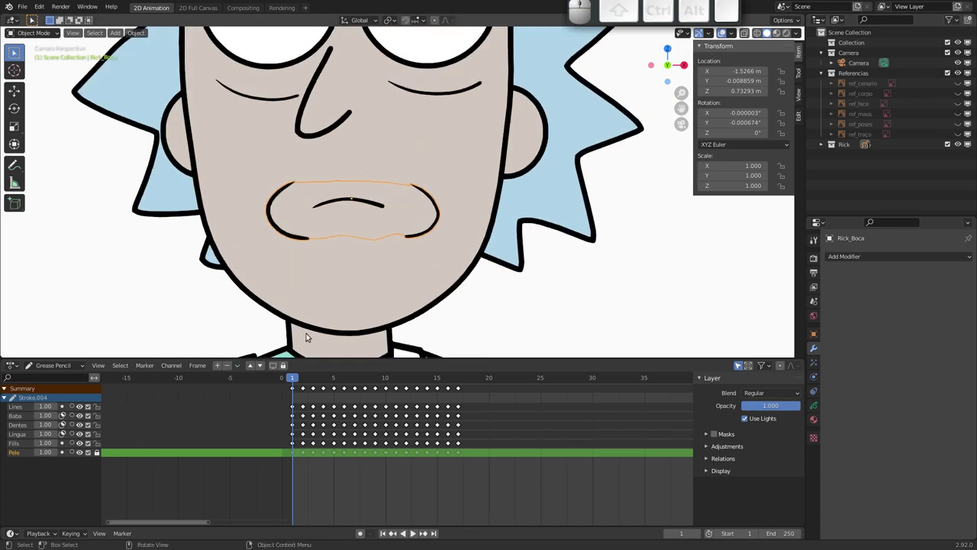
left_click(46, 36)
left_click(37, 82)
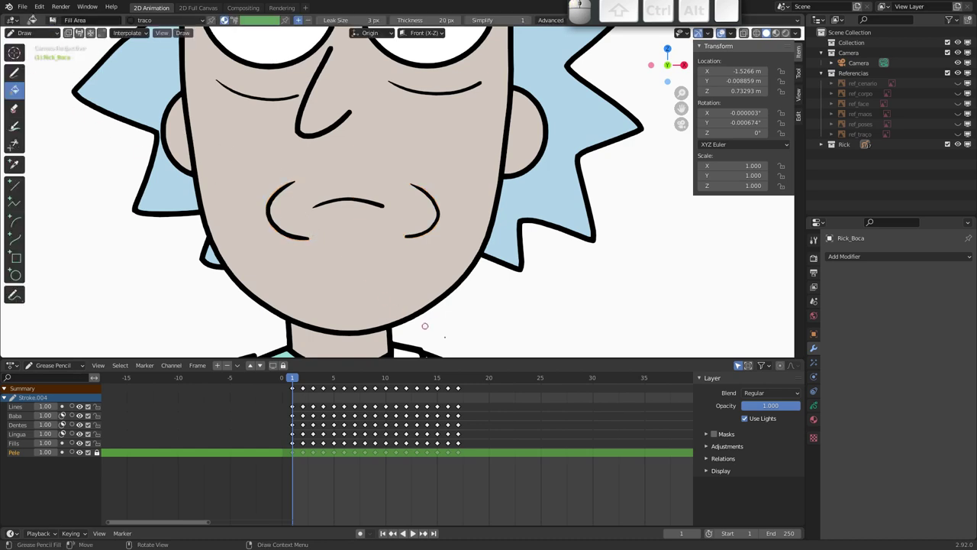
- Go to frame 18, make Lines the active layer with the traco material and pick the Pencil tool
left_click(465, 379)
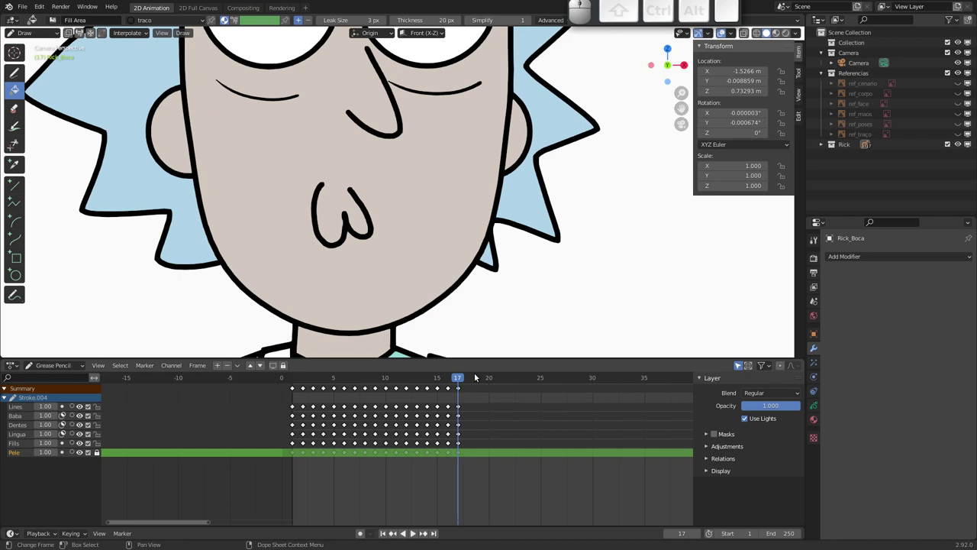
key("Right")
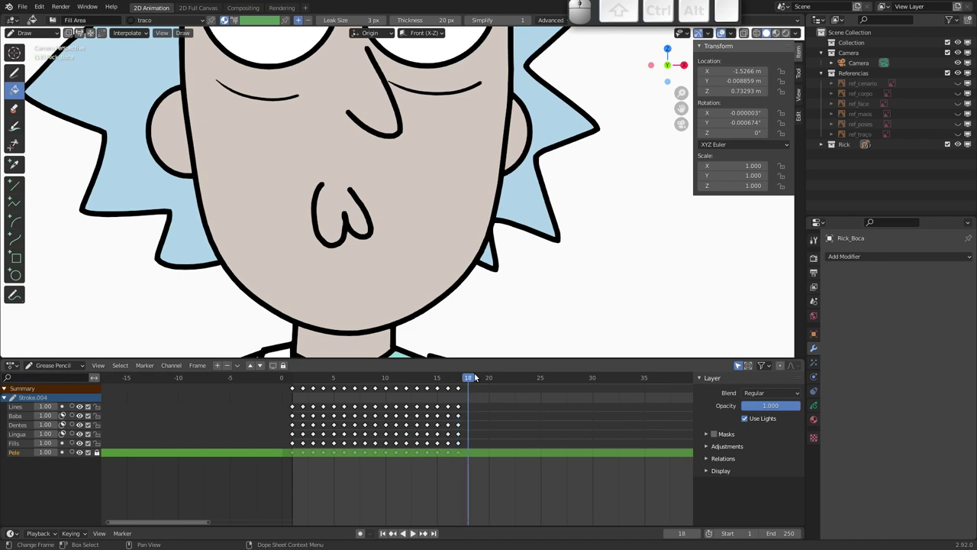
left_click(817, 406)
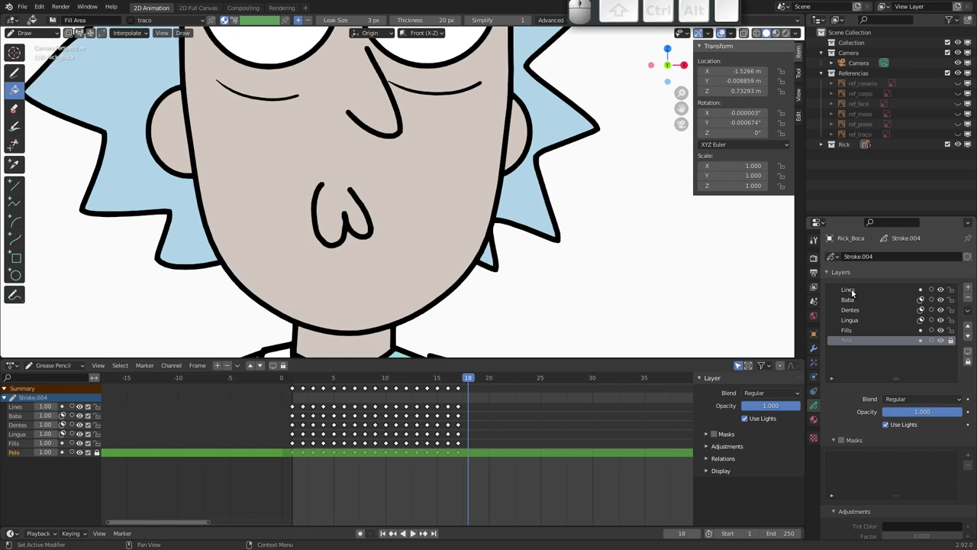
left_click(855, 291)
left_click(819, 419)
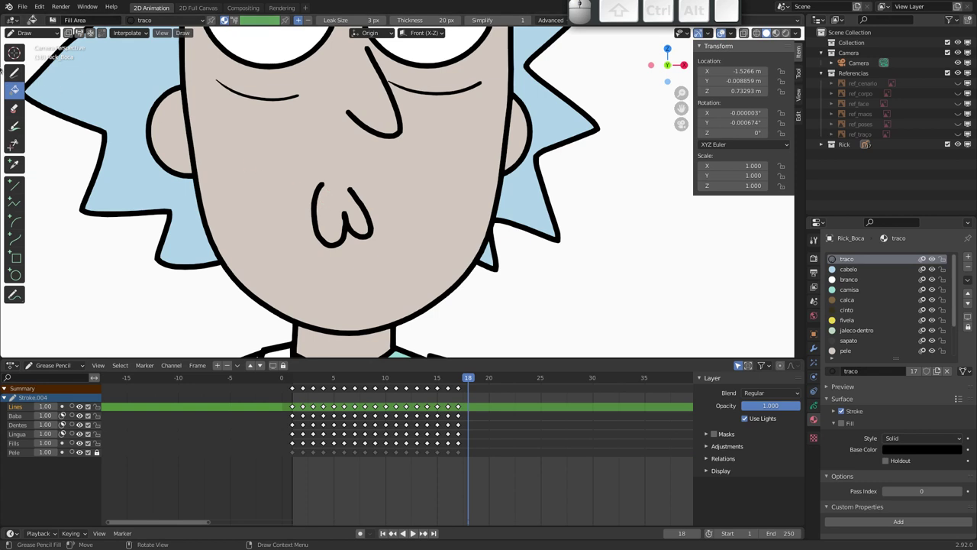
left_click(15, 74)
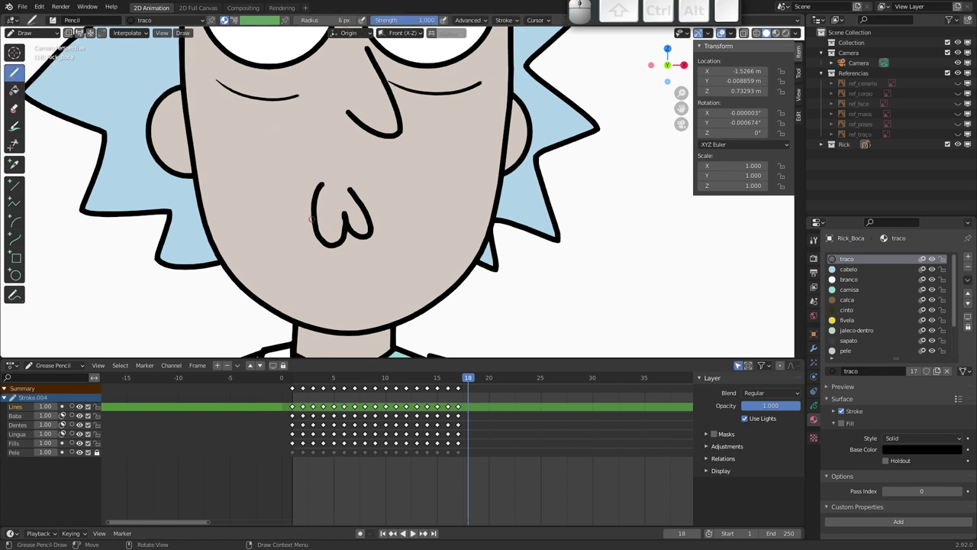
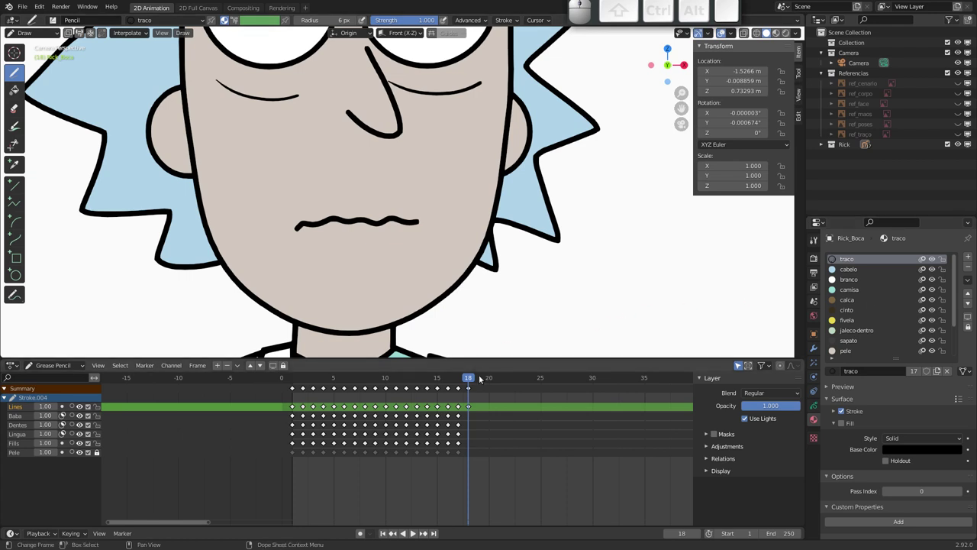
- Jump to frame 16, make the Baba drool layer active and enter Edit Mode on the strokes
left_click(468, 382)
left_click(460, 381)
left_click(24, 418)
key("Tab")
- Copy the drool strokes, paste them into frame 18 and move them up under the wavy mouth
left_click_drag(330, 321, 355, 334)
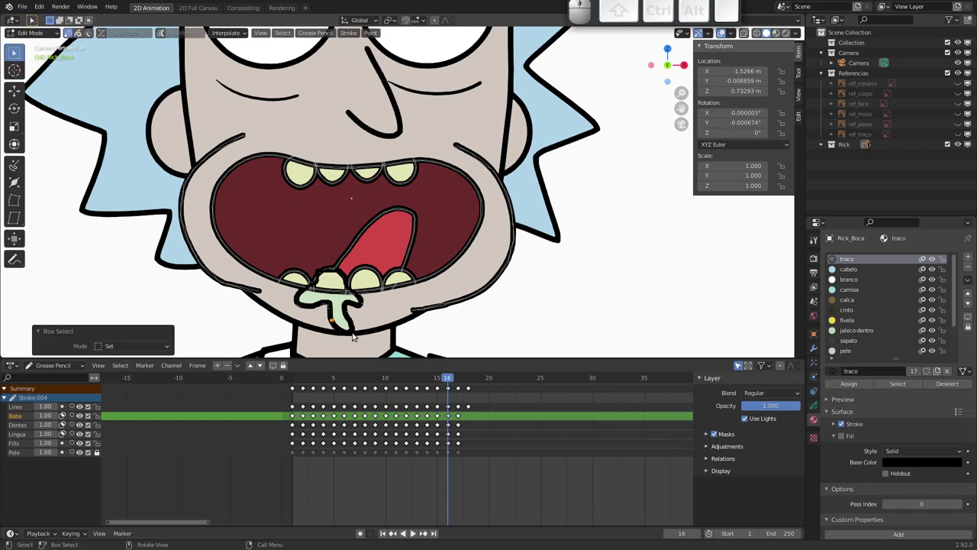
key("l")
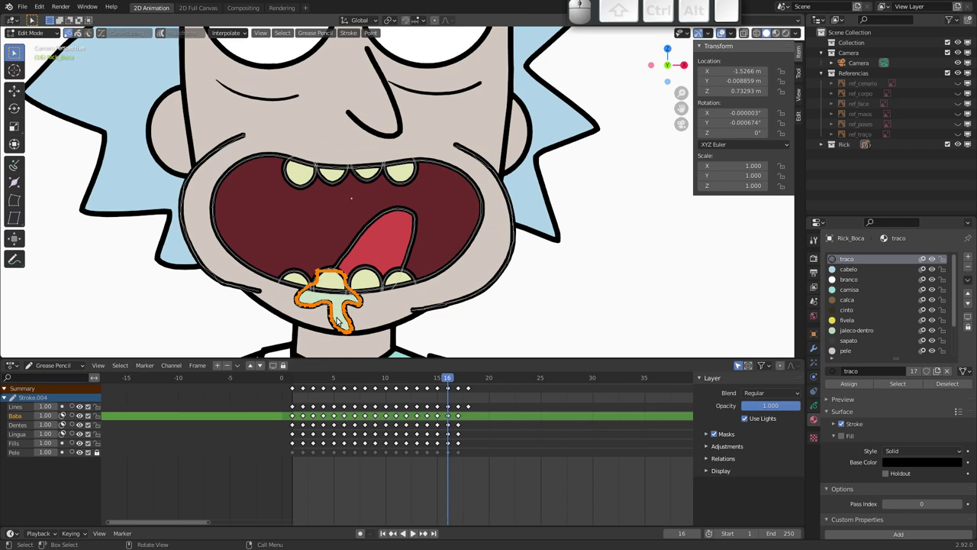
key("ctrl+c")
left_click(471, 381)
left_click(22, 418)
key("ctrl+v")
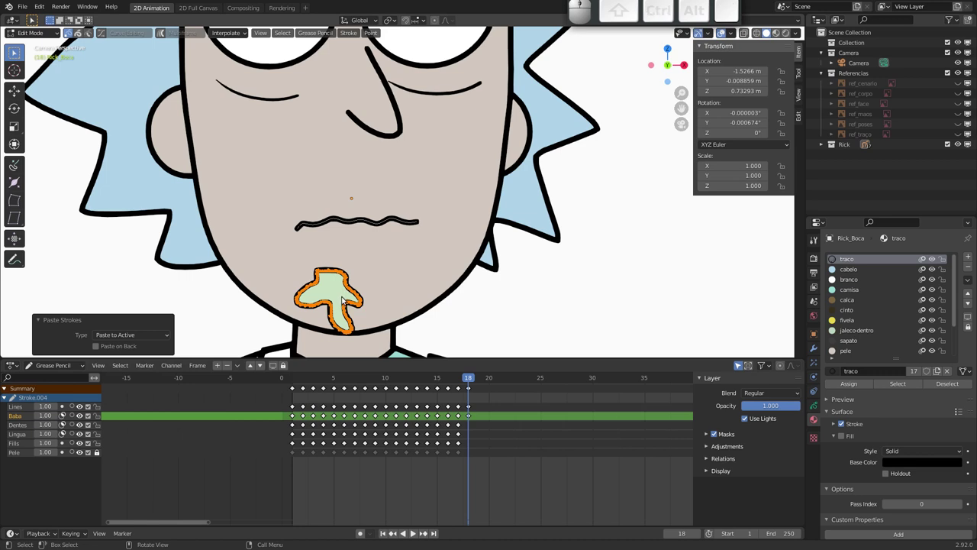
key("g")
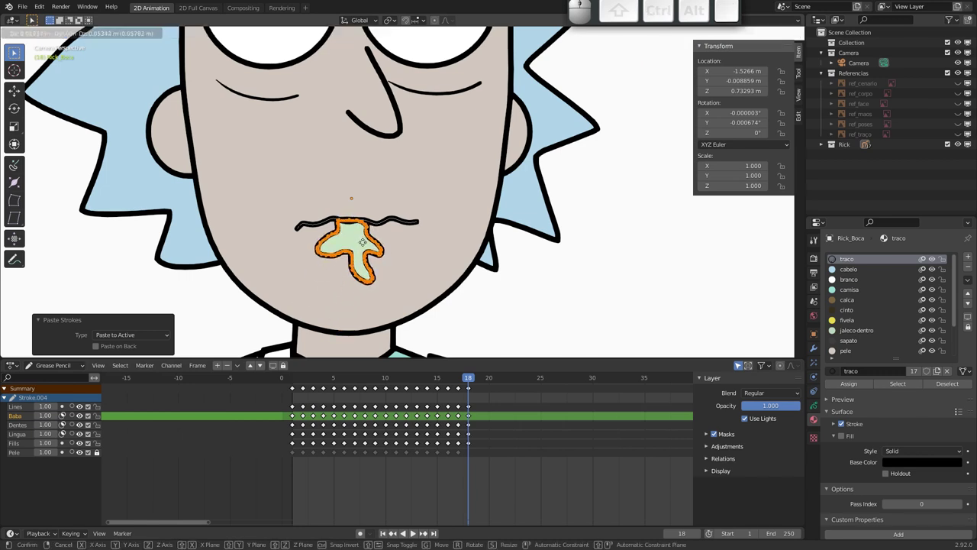
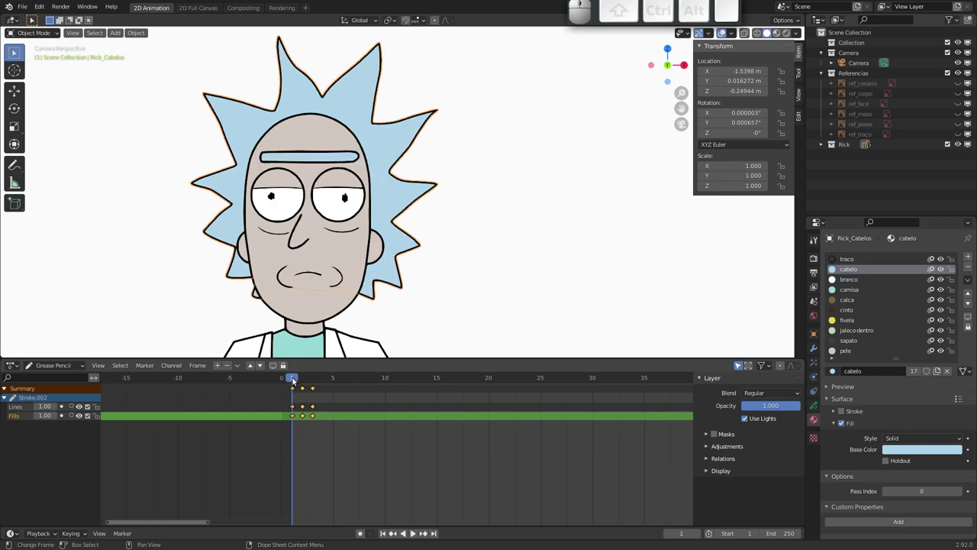
- Select Rick's eyes drawing and scrub through its animation frames
left_click_drag(294, 380, 346, 252)
left_click(341, 203)
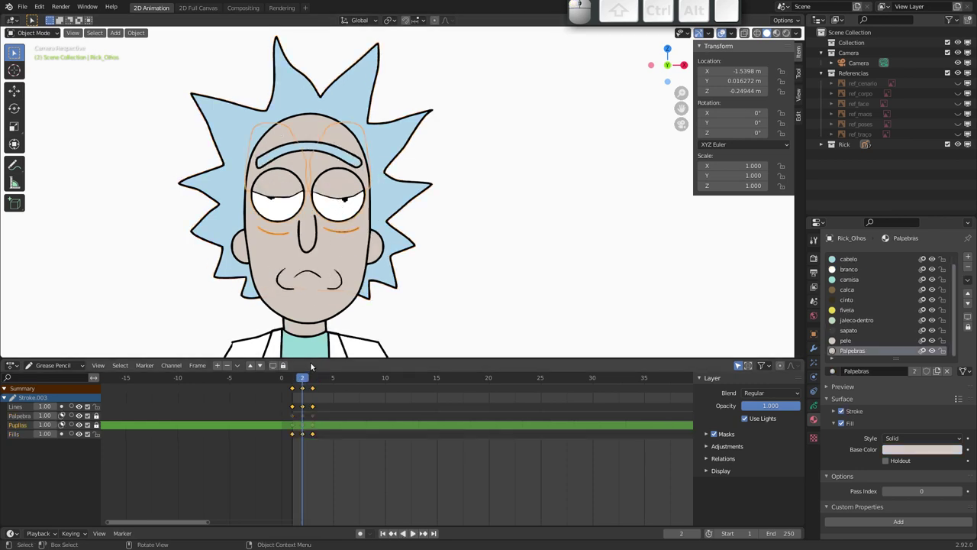
left_click(305, 380)
left_click(99, 419)
left_click_drag(295, 378, 318, 182)
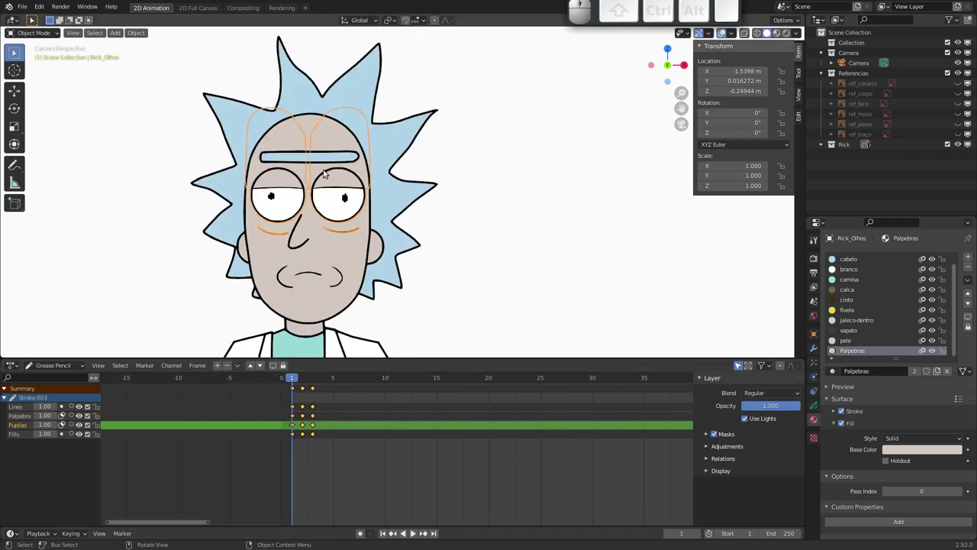
left_click(318, 157)
left_click_drag(294, 381, 301, 363)
left_click_drag(381, 215, 353, 282)
left_click_drag(337, 237, 305, 177)
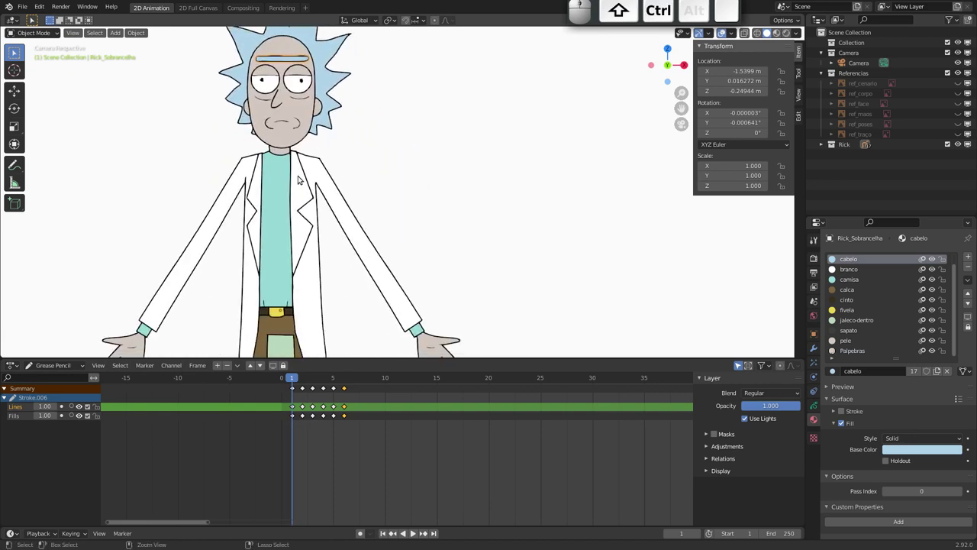
- Select the Rick_Orelhas ears drawing and jump to frame 2
left_click_drag(300, 170, 338, 227)
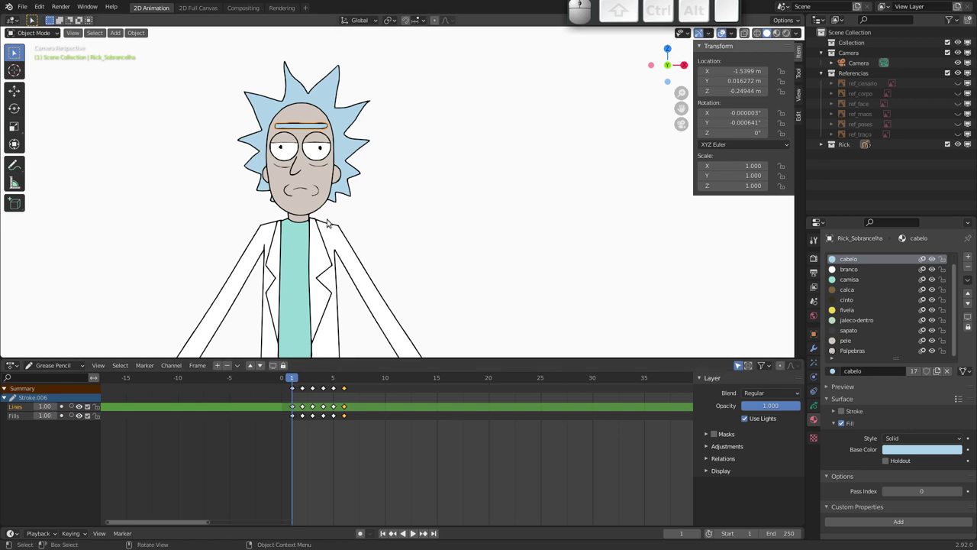
left_click(341, 176)
left_click(298, 383)
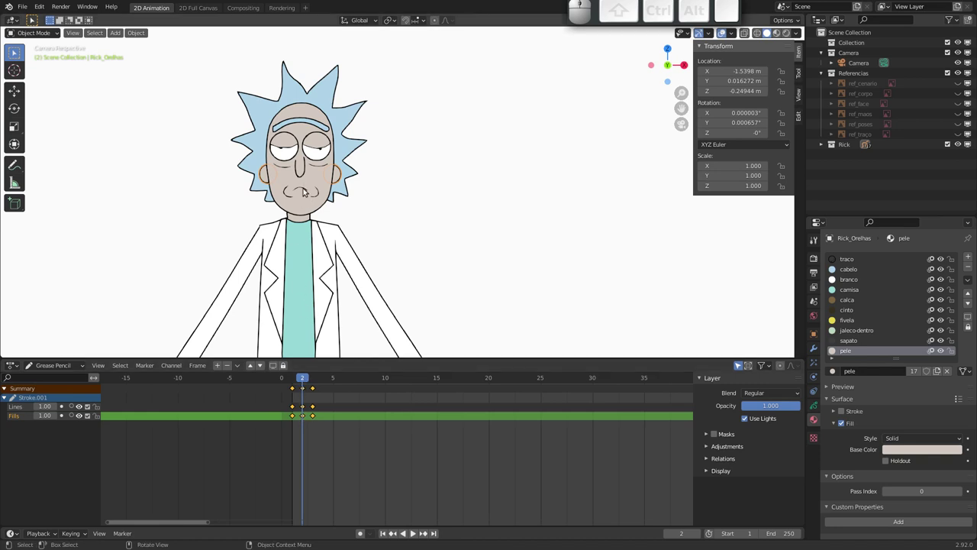
left_click(303, 382)
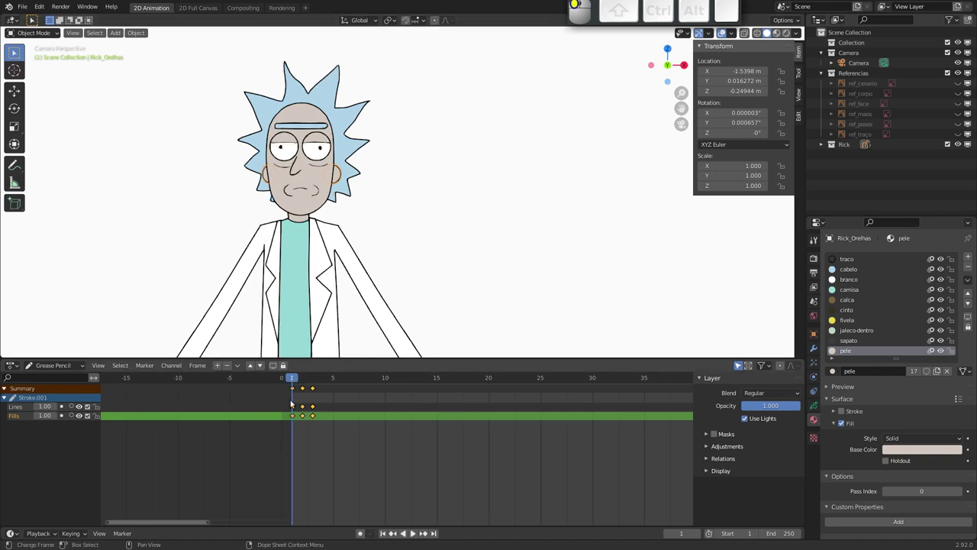
left_click_drag(297, 378, 321, 303)
left_click(333, 300)
left_click_drag(309, 377, 310, 292)
left_click(343, 176)
left_click(353, 149)
left_click_drag(316, 261, 366, 301)
left_click_drag(336, 256, 375, 118)
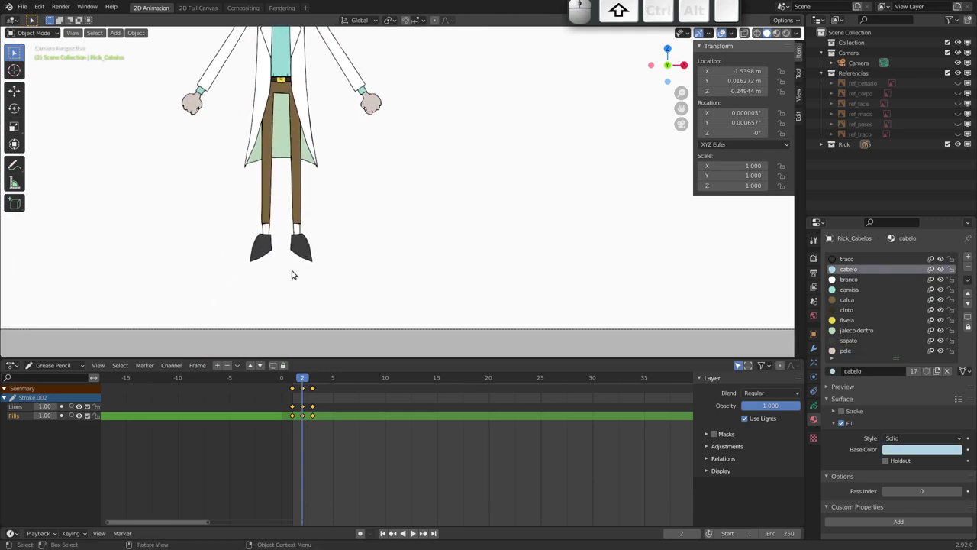
left_click(301, 255)
left_click_drag(306, 176, 322, 185)
left_click_drag(323, 207, 338, 216)
left_click_drag(340, 316, 318, 280)
left_click(305, 378)
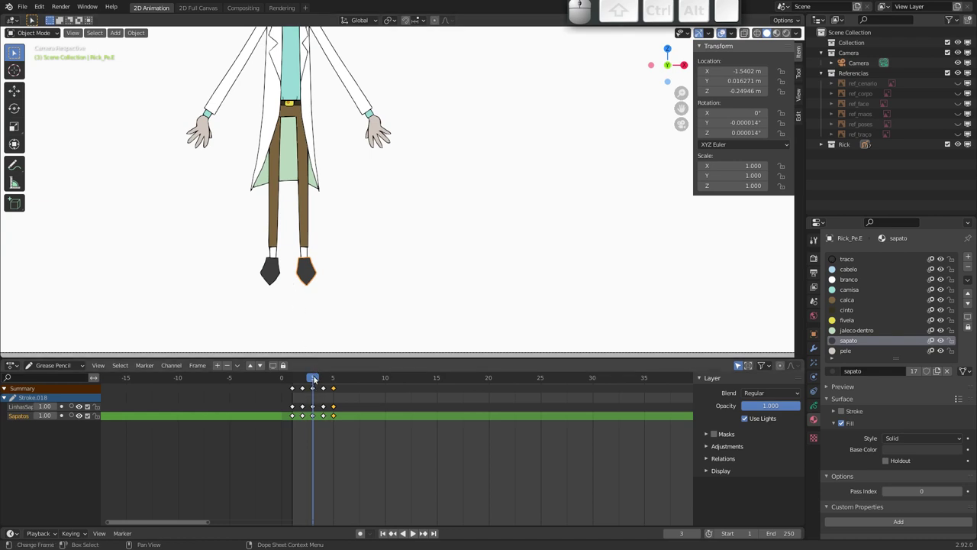
left_click_drag(316, 383, 294, 275)
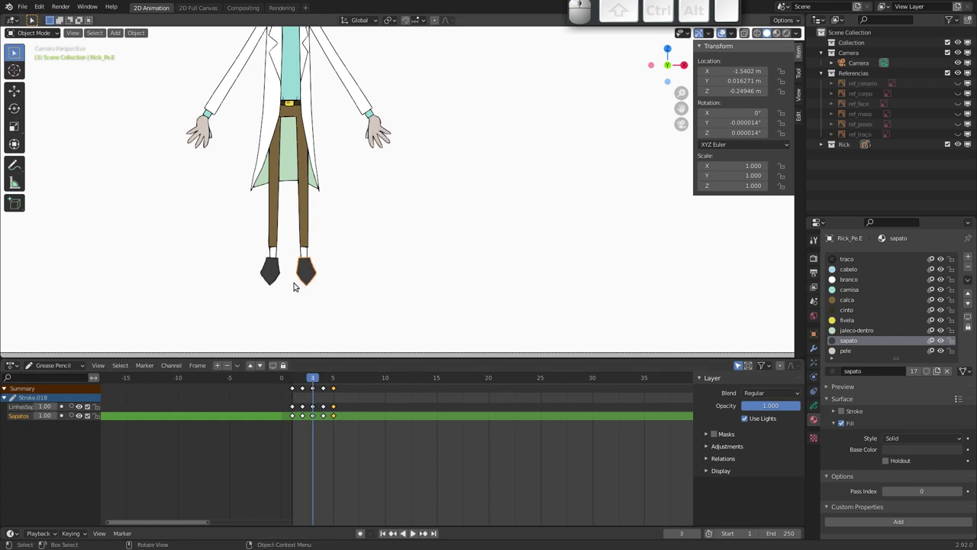
left_click_drag(290, 268, 278, 199)
left_click_drag(290, 213, 302, 204)
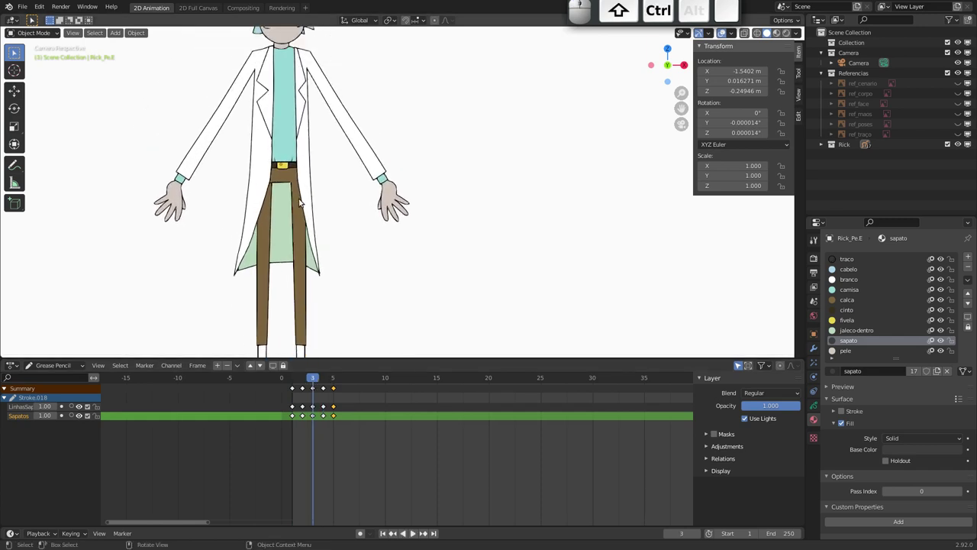
left_click(392, 200)
left_click_drag(316, 384, 369, 234)
- Duplicate the Rick_Mao.E hand drawing in place, cancelling the stray move and scale
key("shift+d")
key("Escape")
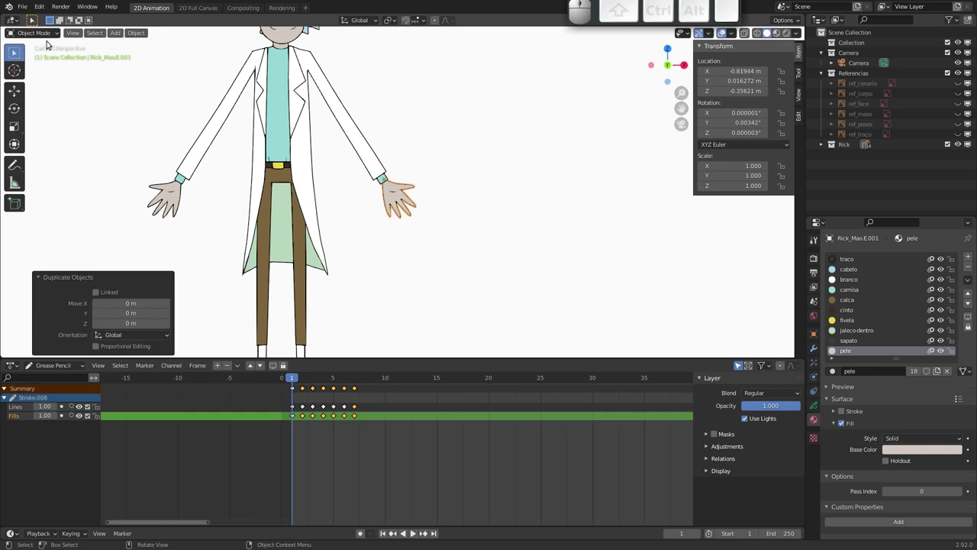
key("g")
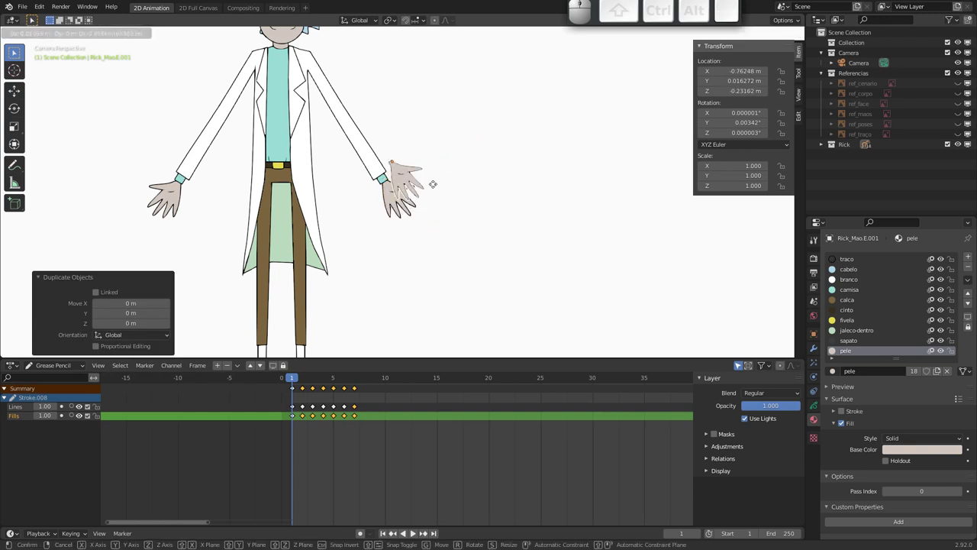
key("Escape")
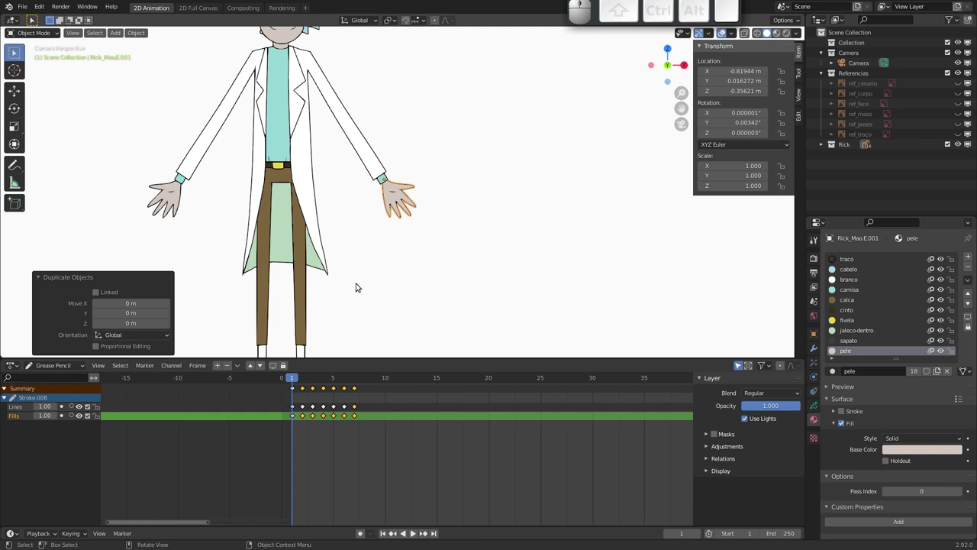
key("s")
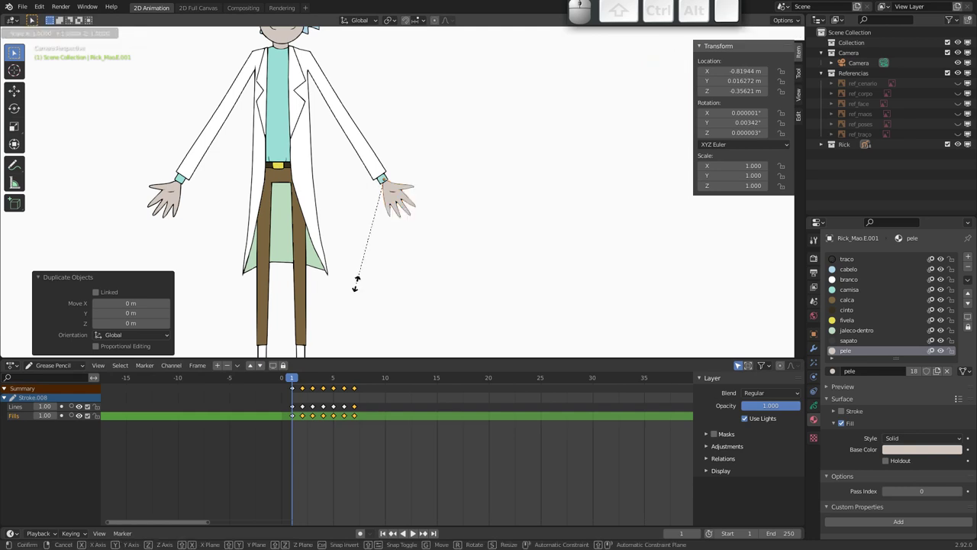
key("Escape")
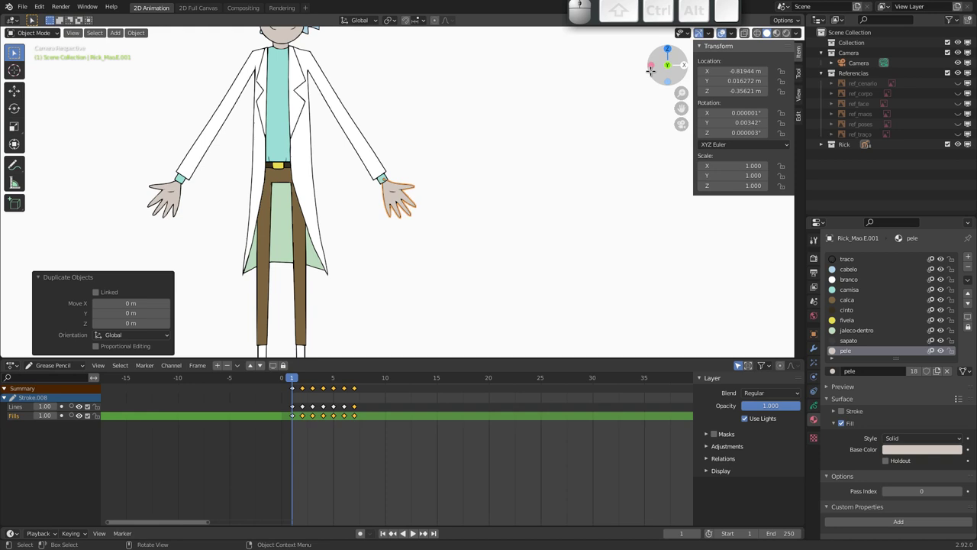
- Mirror the copy with X scale -1 and start sliding it along the X axis
key("s")
key("x")
key("-")
key("1")
key("Return")
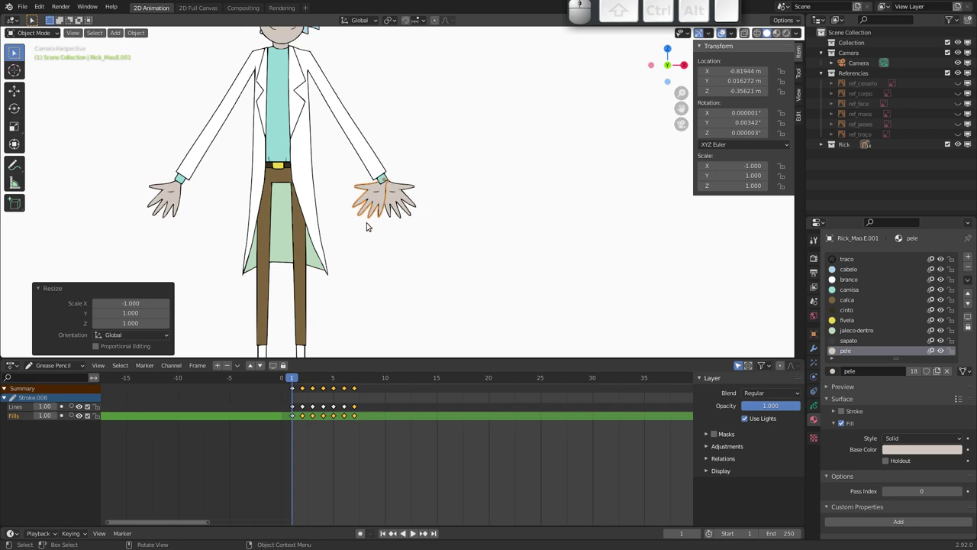
key("g")
key("x")
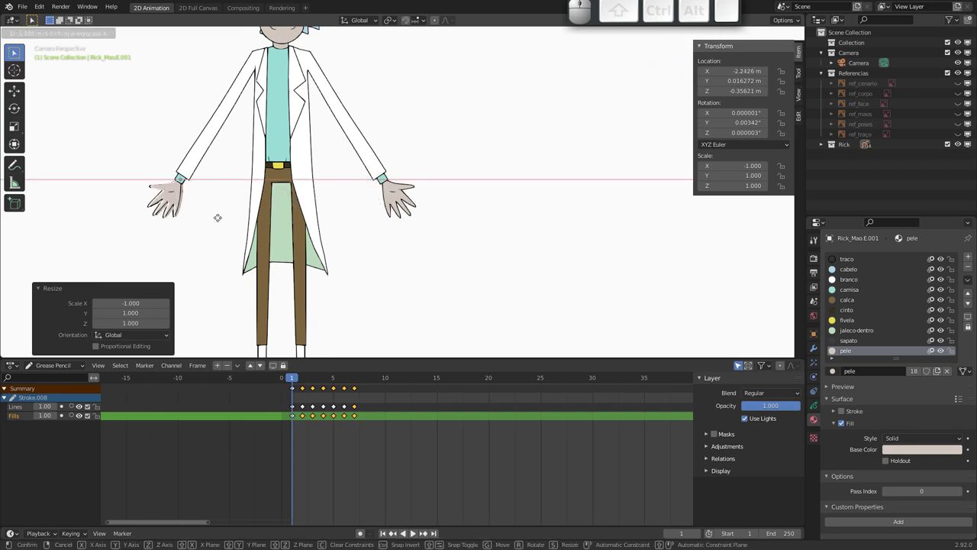
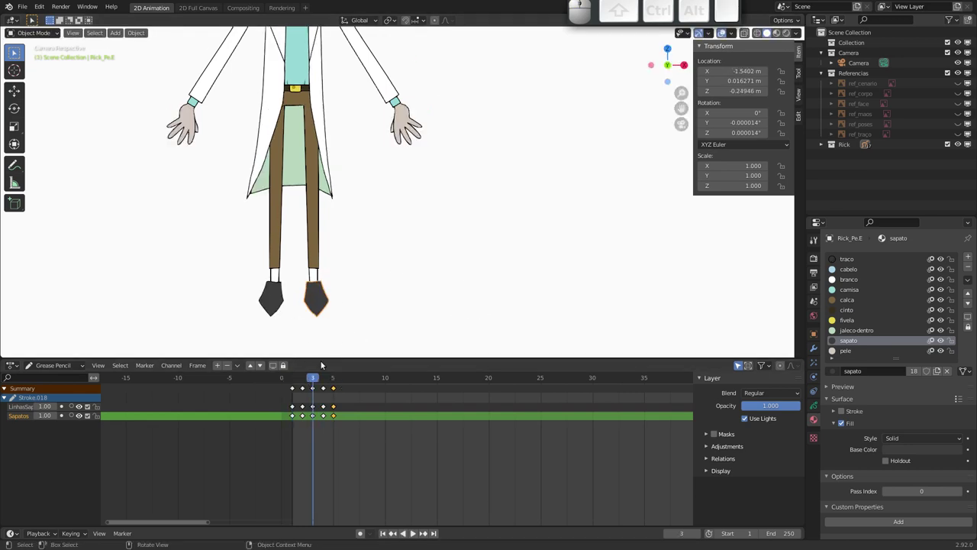
left_click_drag(314, 380, 319, 318)
key("g")
key("Escape")
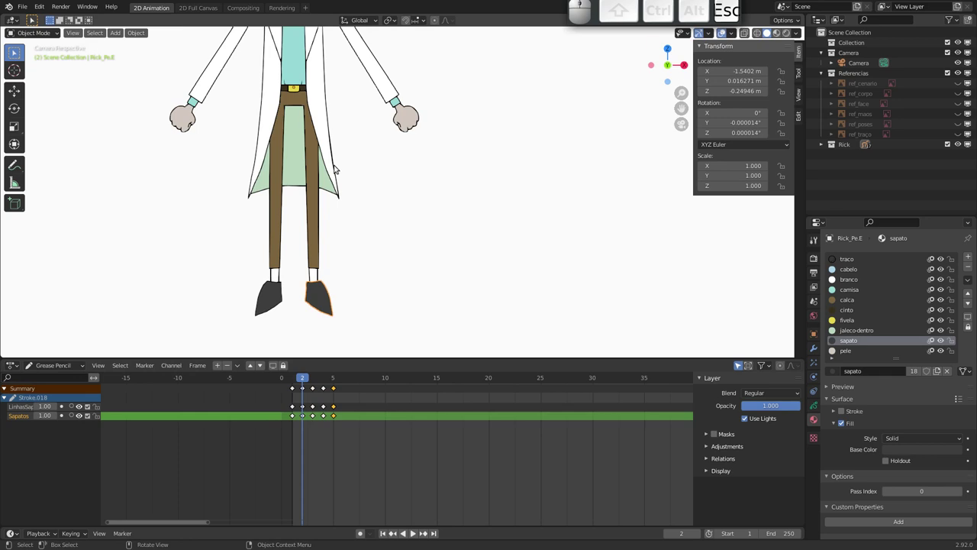
left_click_drag(339, 154, 333, 225)
left_click(310, 381)
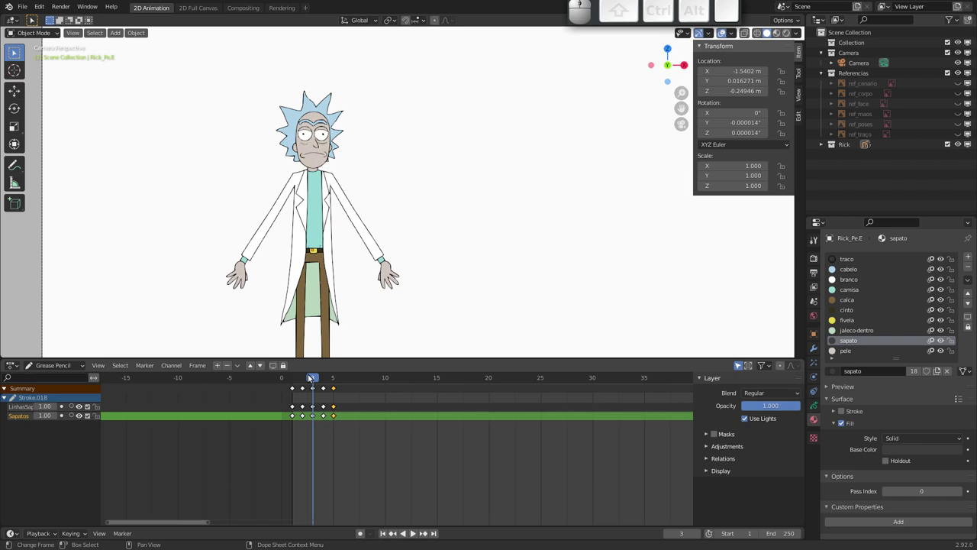
left_click_drag(343, 211, 274, 144)
left_click_drag(321, 149, 316, 148)
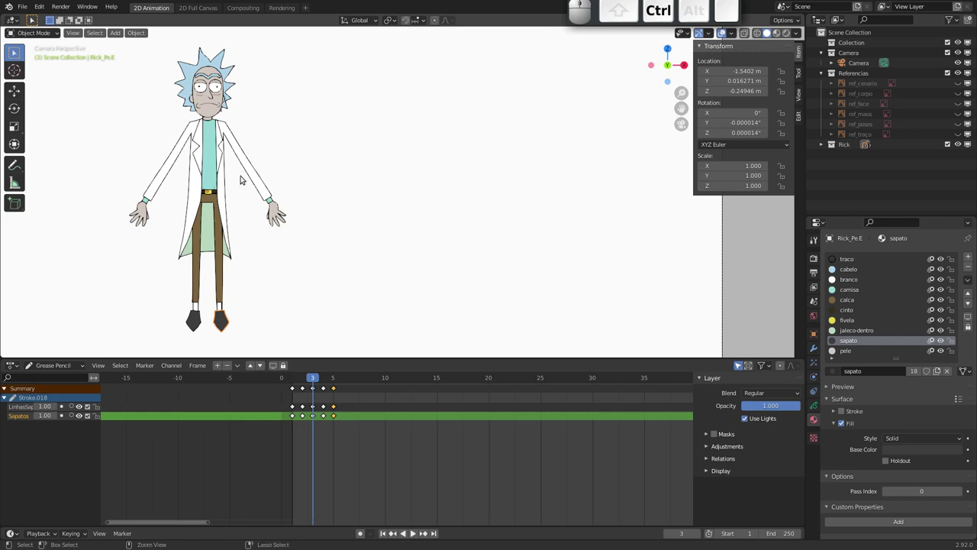
- Select the Rick_Braco.E arm, zoom onto the upper body and bring up the Shift+A Add menu
left_click_drag(244, 162, 197, 161)
left_click(215, 164)
key("g")
key("Escape")
left_click_drag(295, 171, 367, 215)
middle_click(366, 183)
left_click_drag(332, 172, 325, 210)
left_click_drag(434, 202, 380, 192)
key("shift+a")
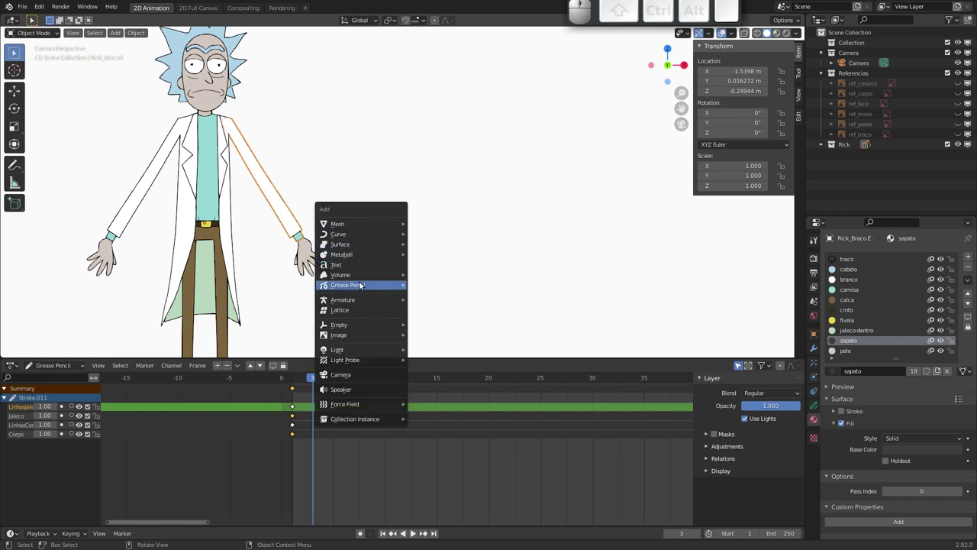
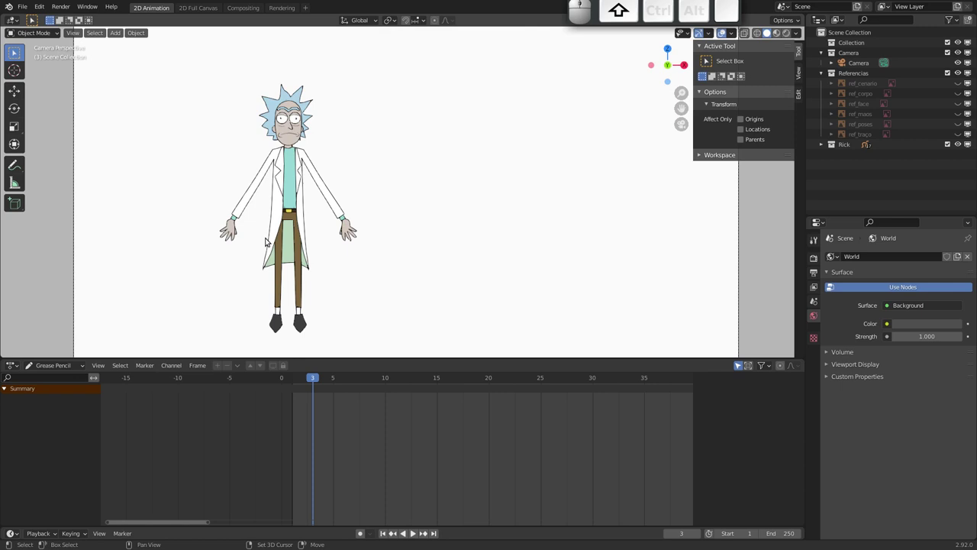
- Add a single-bone armature over Rick's neck from the Add menu
left_click_drag(327, 212, 427, 205)
left_click_drag(441, 177, 457, 171)
left_click_drag(419, 178, 431, 202)
key("shift+a")
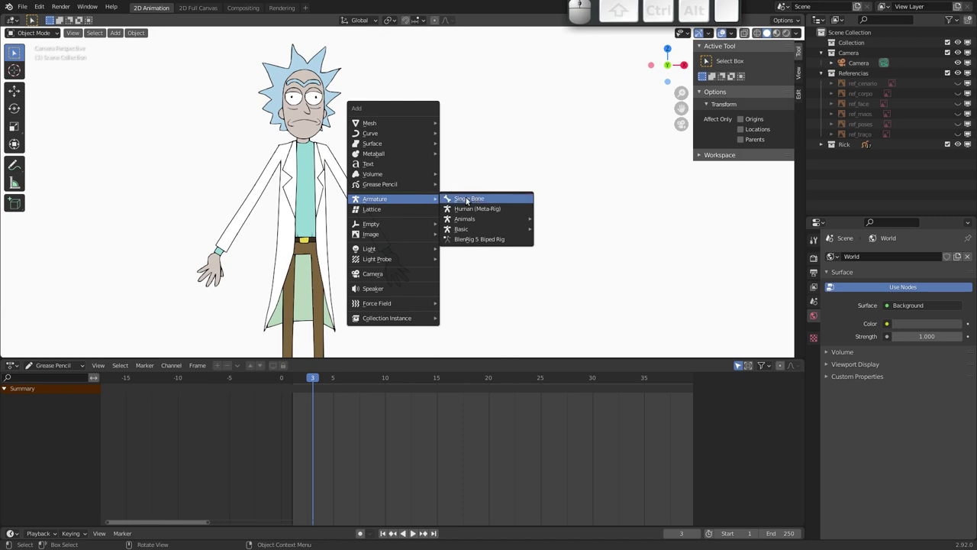
left_click(482, 202)
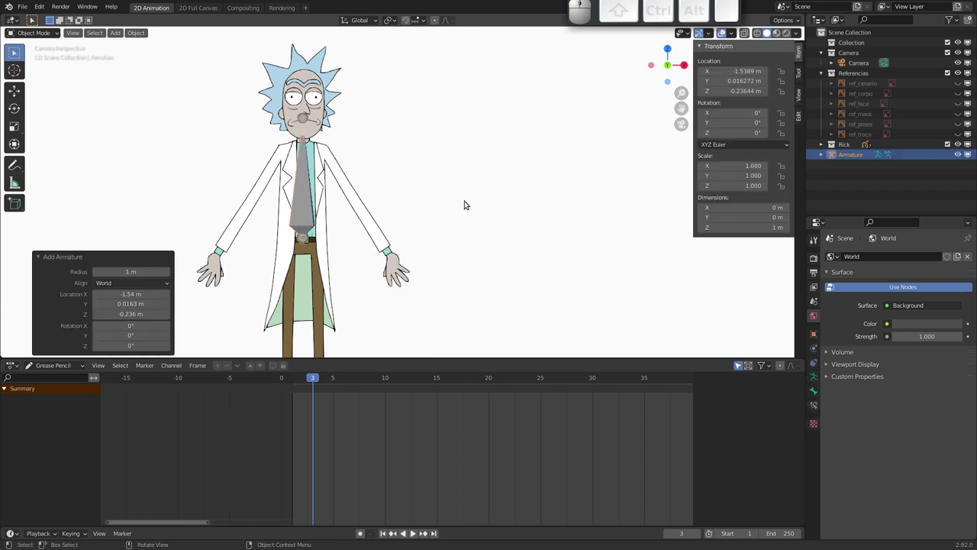
- Select the body piece near the chest and cancel the accidental move, keeping the bone in place
left_click_drag(357, 199, 328, 198)
left_click_drag(334, 204, 361, 227)
left_click_drag(368, 214, 348, 238)
left_click(350, 241)
key("ctrl+g")
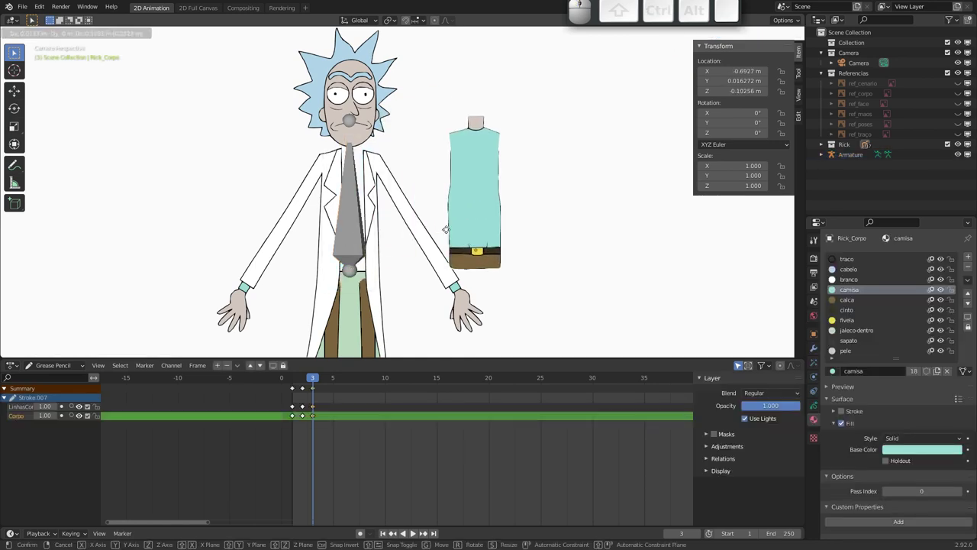
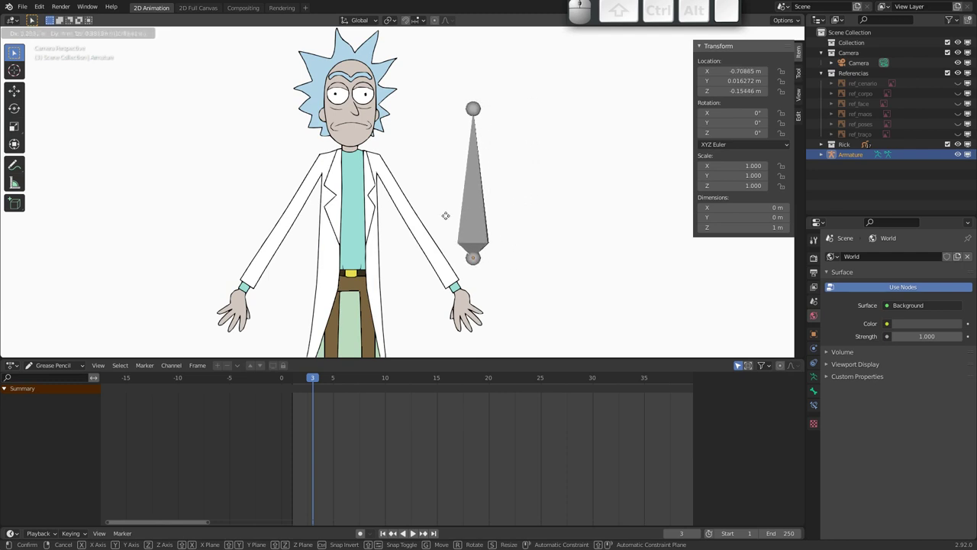
key("Escape")
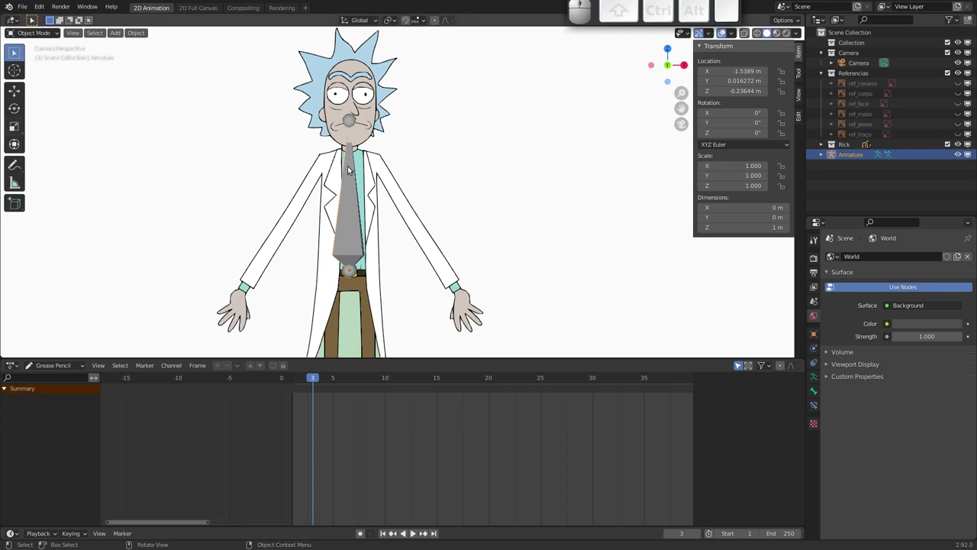
- Select the new armature and enter Edit Mode on its bones
key("Tab")
left_click(352, 211)
key("Tab")
left_click(356, 224)
key("Tab")
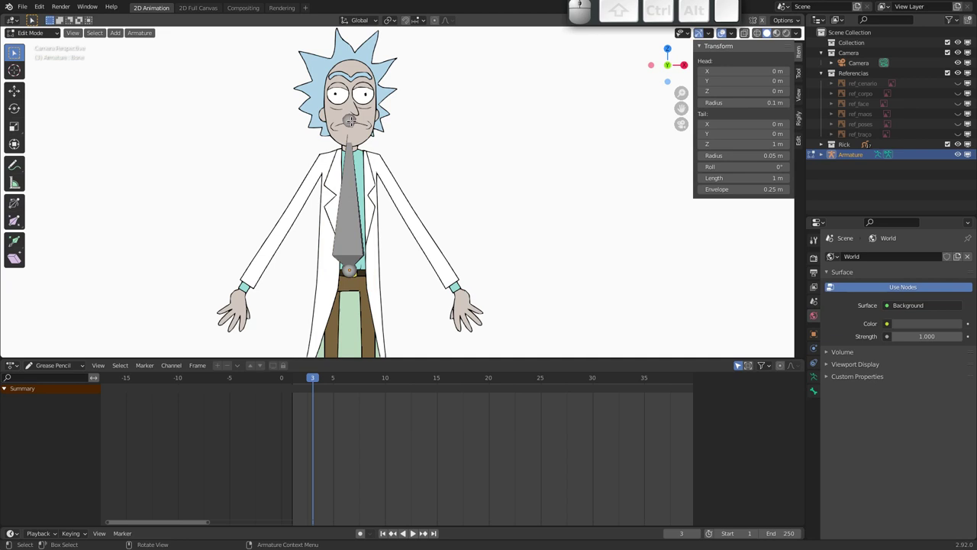
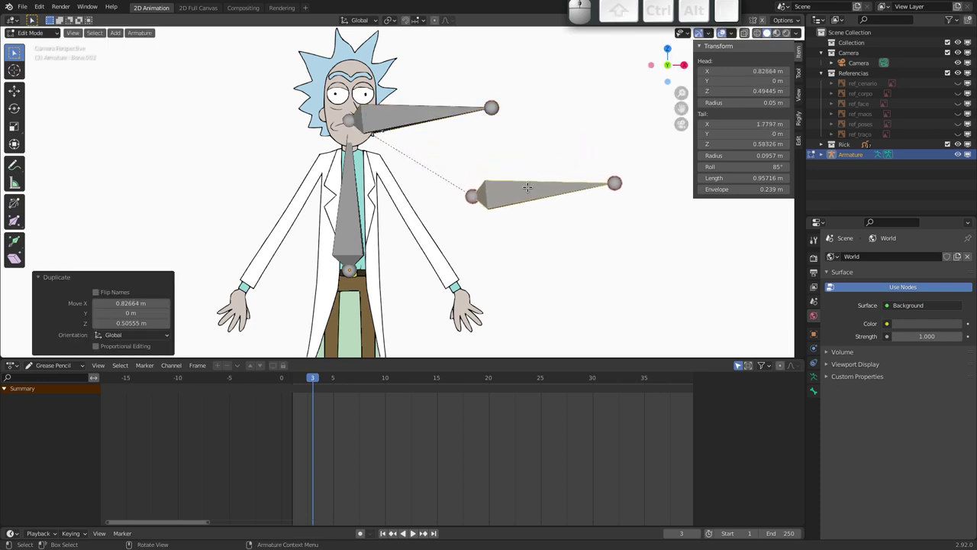
- Rename the duplicated bone with F2
key("F2")
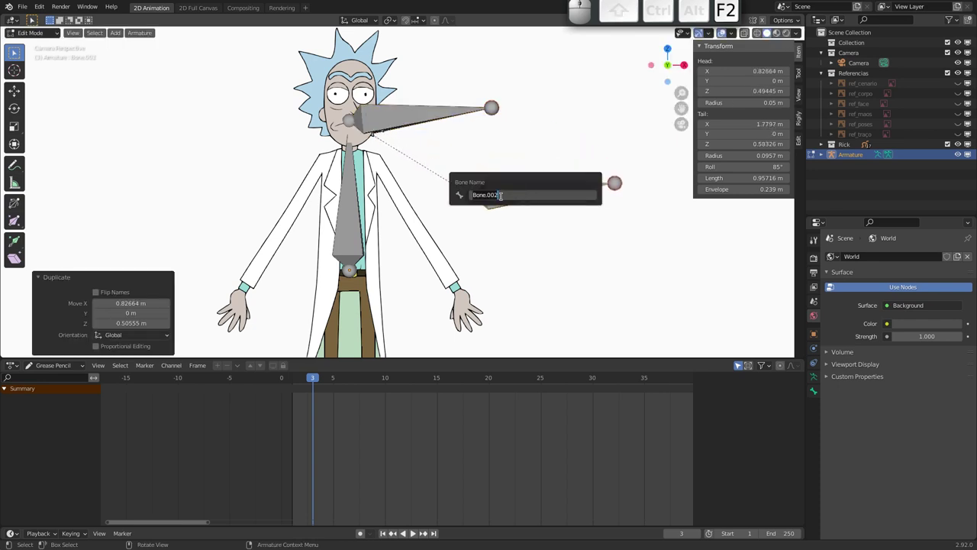
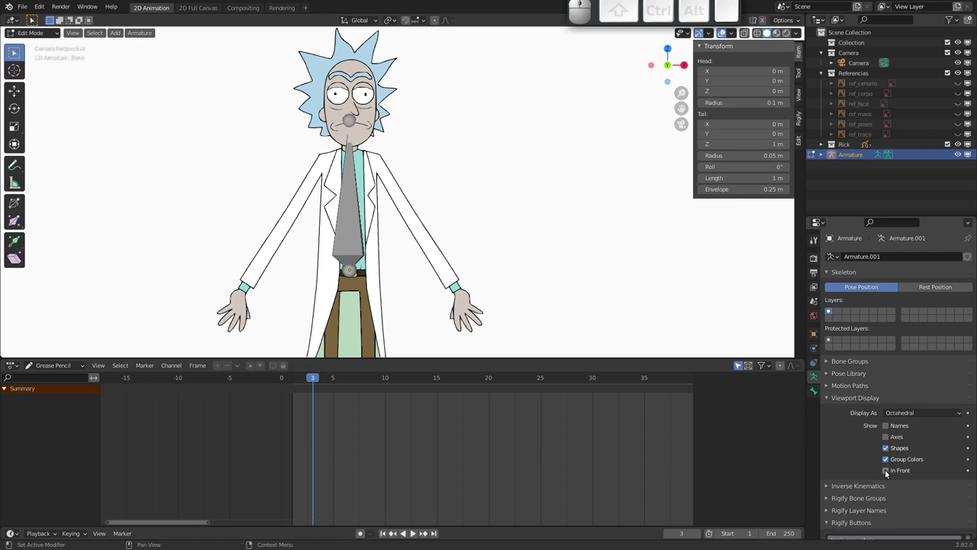
- Enable In Front so the bones draw over the drawing, then leave bone editing for Object Mode
left_click(888, 473)
left_click(891, 472)
left_click(890, 472)
left_click(890, 471)
left_click(891, 471)
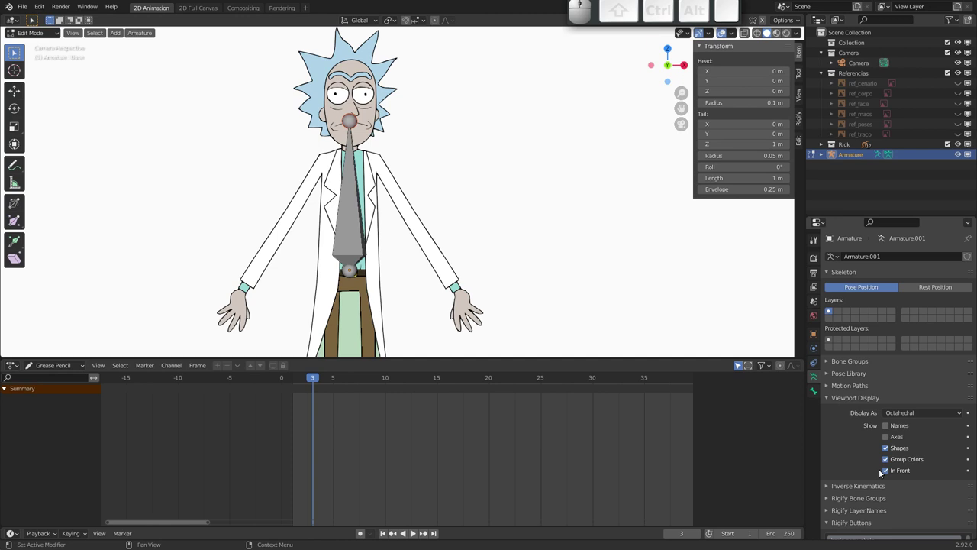
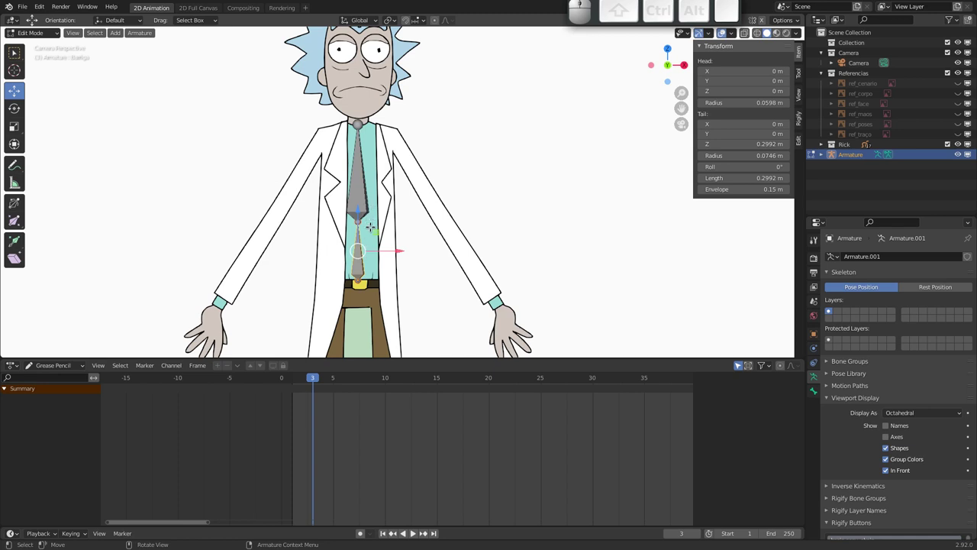
key("Tab")
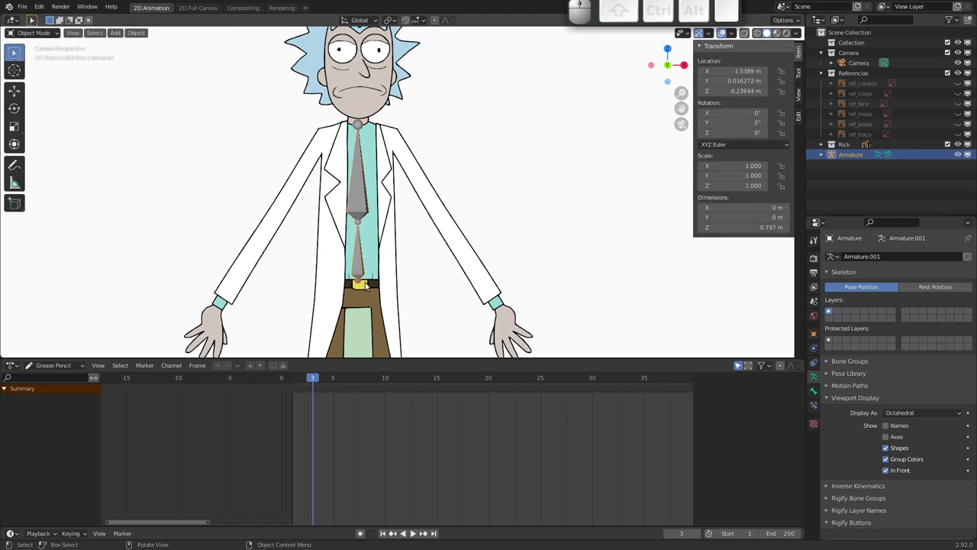
- Switch the armature to Pose Mode and move the playhead to frame 1
left_click(55, 34)
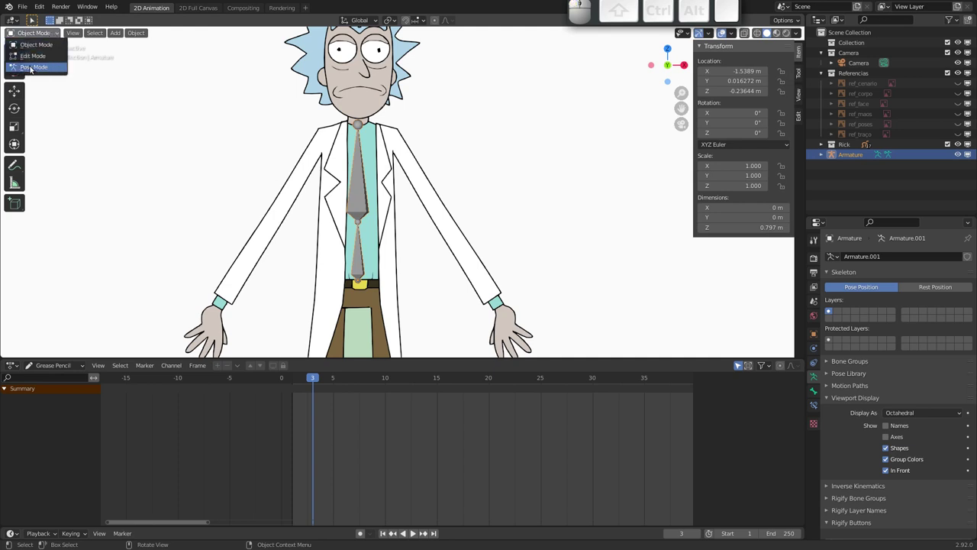
left_click(49, 68)
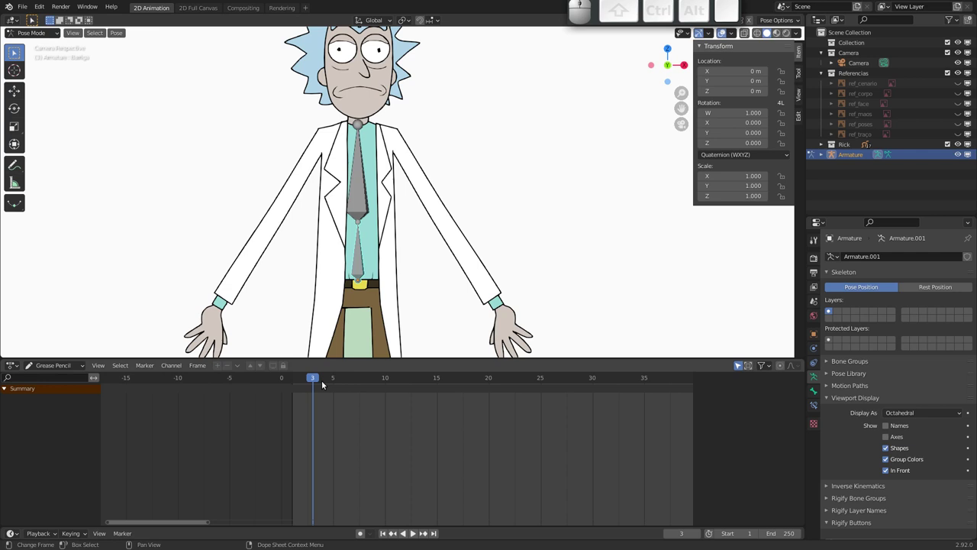
left_click_drag(319, 379, 309, 389)
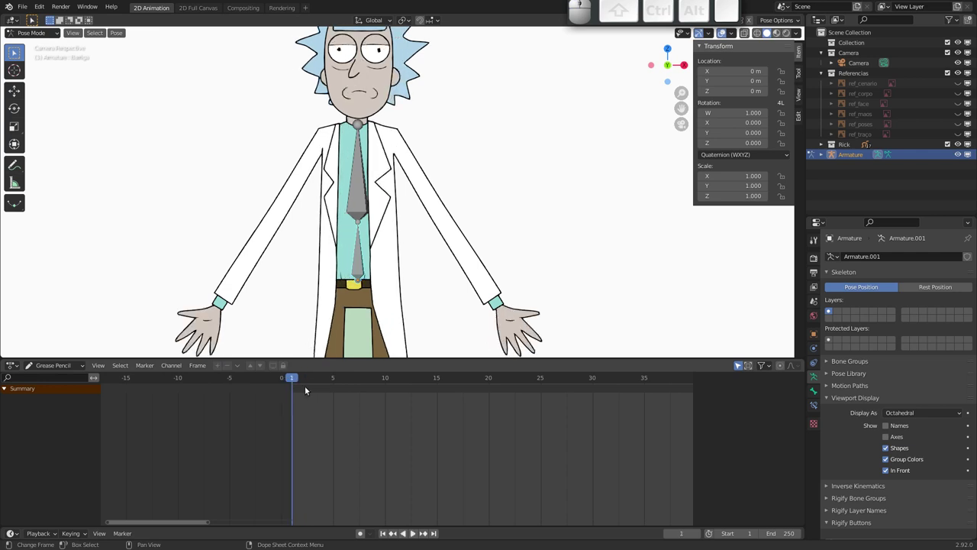
- Tilt the Tronco chest bone about -45° and key its pose at frame 1
left_click(361, 186)
key("r")
left_click(318, 174)
key("i")
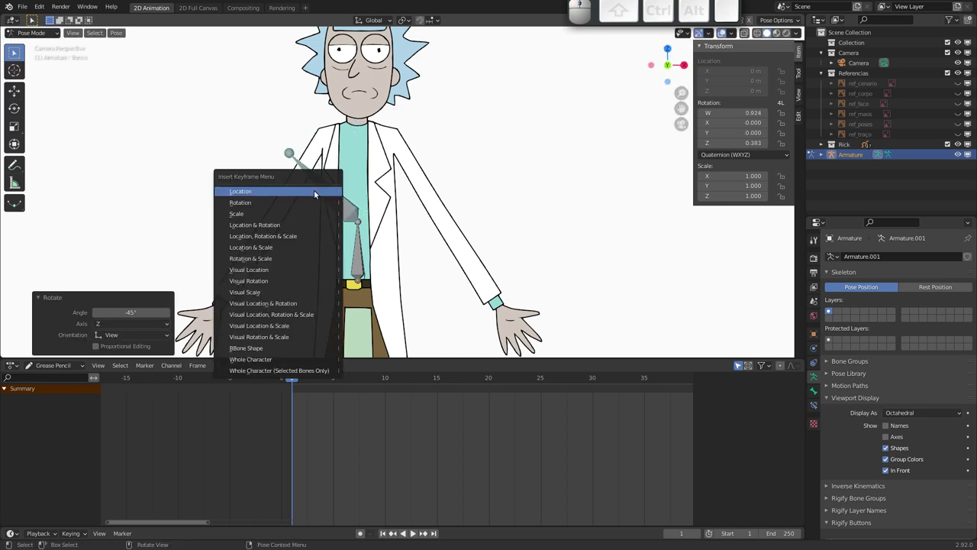
left_click(316, 202)
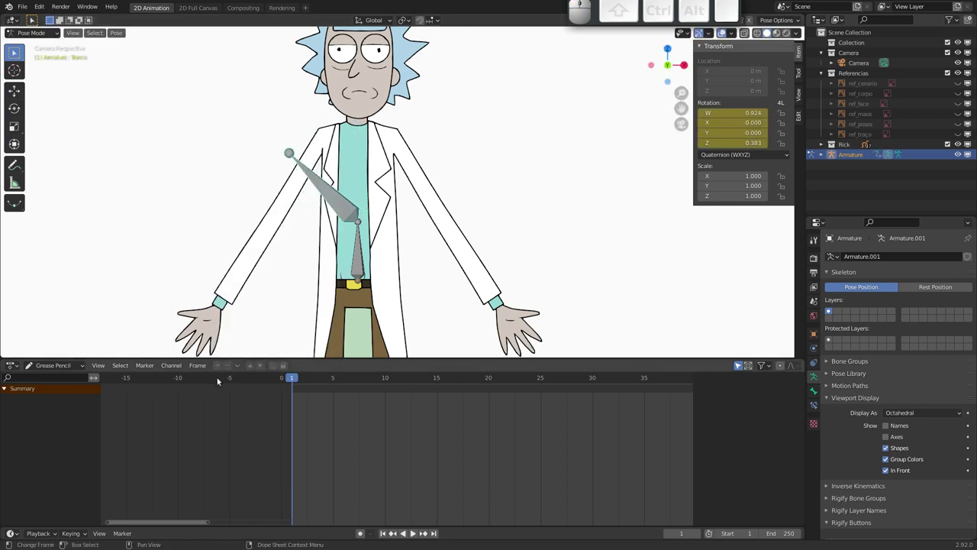
- Switch the timeline to the Dope Sheet so the armature's keyframes show
left_click(53, 367)
left_click(56, 378)
- At frame 7, try rotating the chest bone and grabbing the Barriga belly bone, cancelling each move
left_click_drag(297, 380, 330, 185)
key("r")
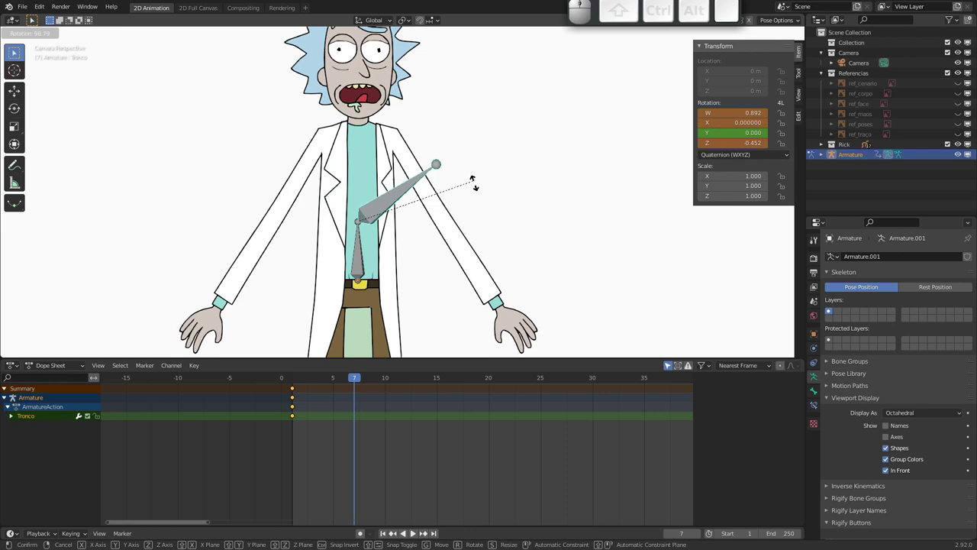
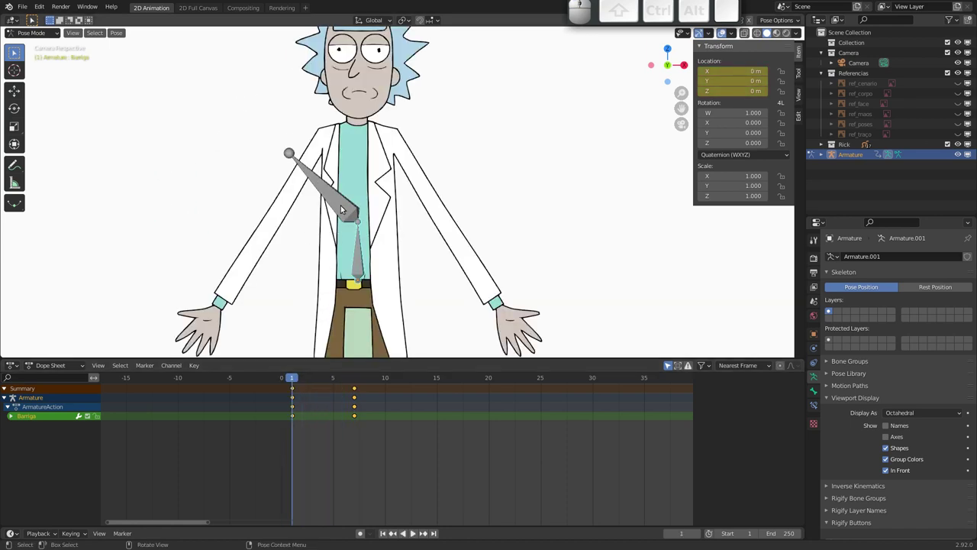
left_click(344, 209)
key("g")
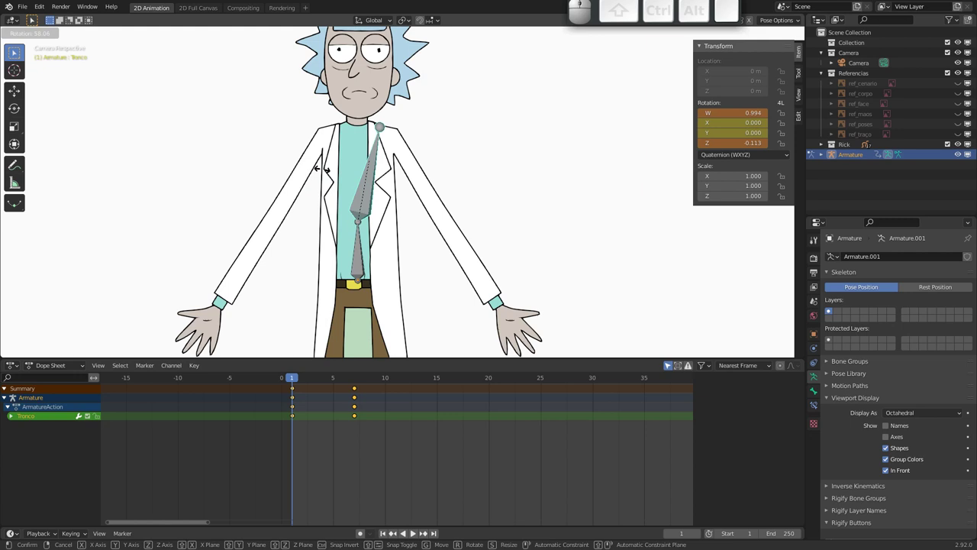
key("Escape")
left_click(361, 267)
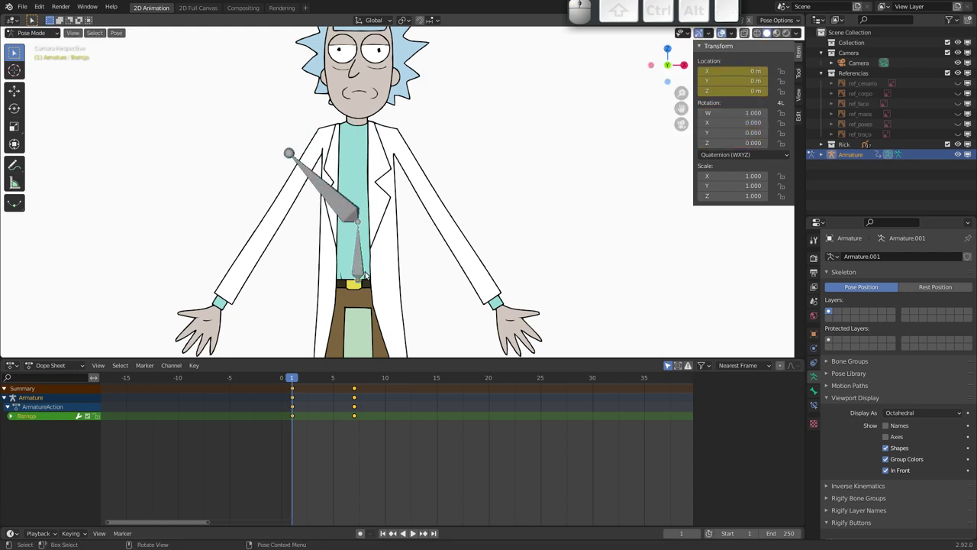
key("g")
key("Escape")
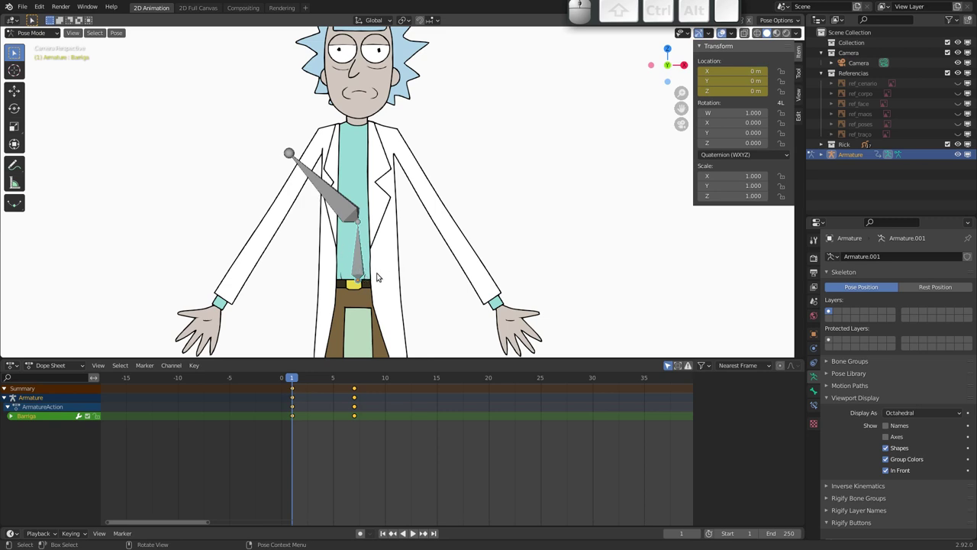
- Swing the Barriga belly bone to the opposite side and confirm its new angle
left_click(363, 271)
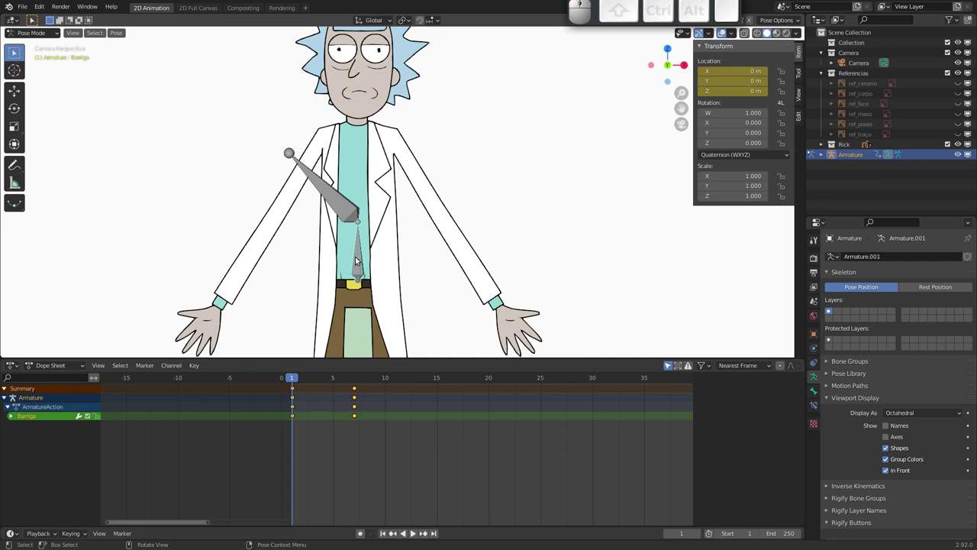
left_click(361, 269)
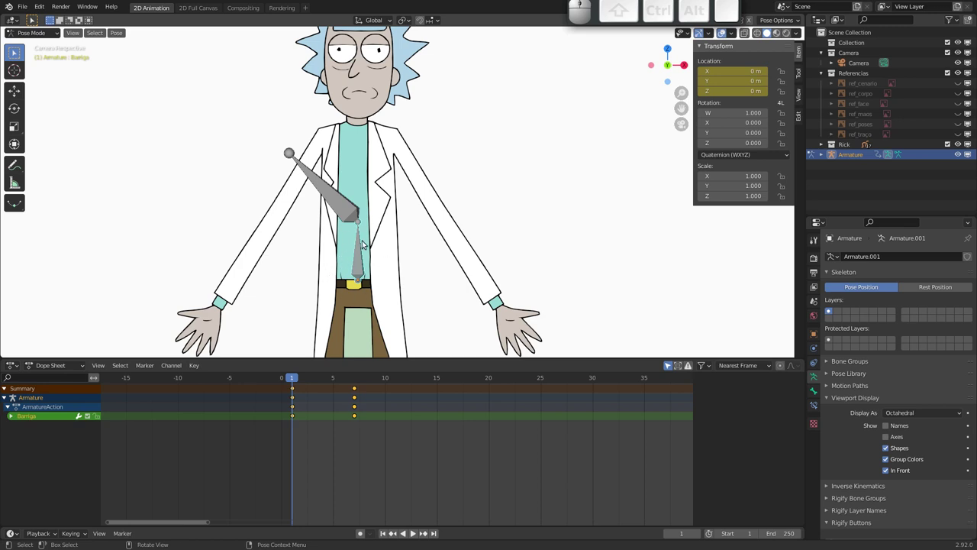
left_click(331, 196)
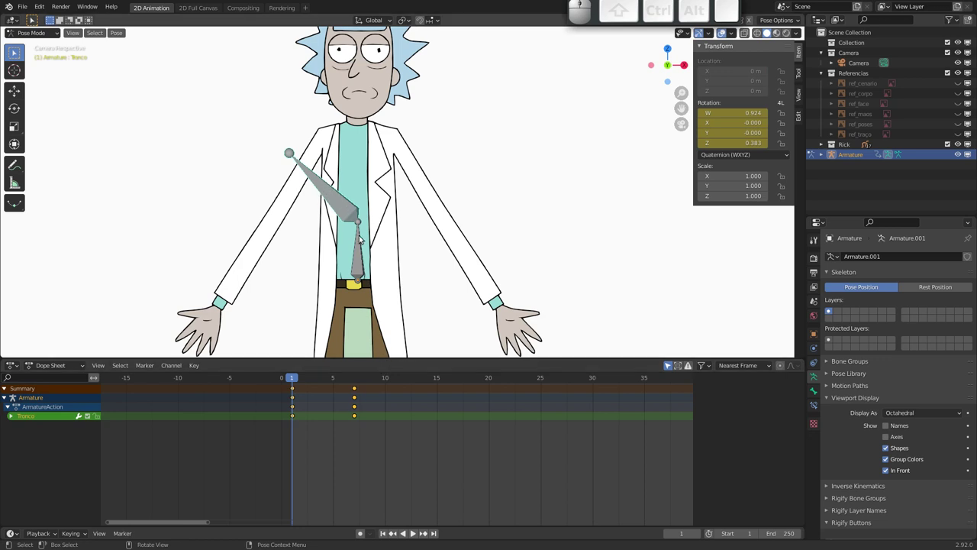
left_click(329, 192)
left_click(362, 262)
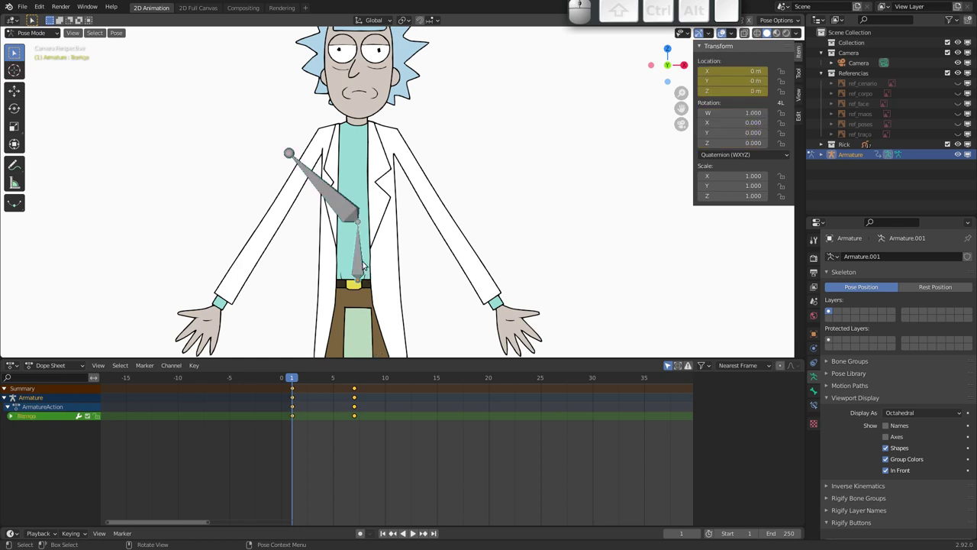
key("r")
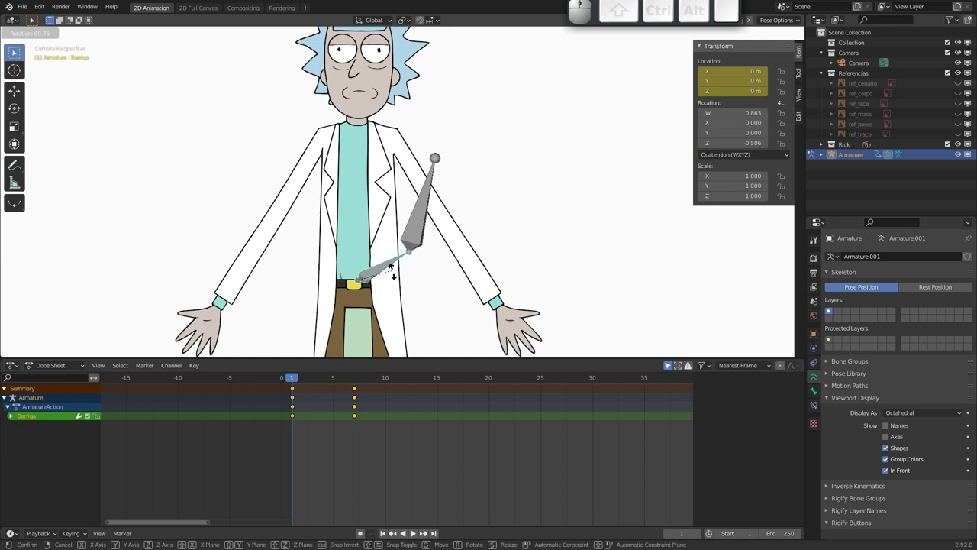
left_click(405, 287)
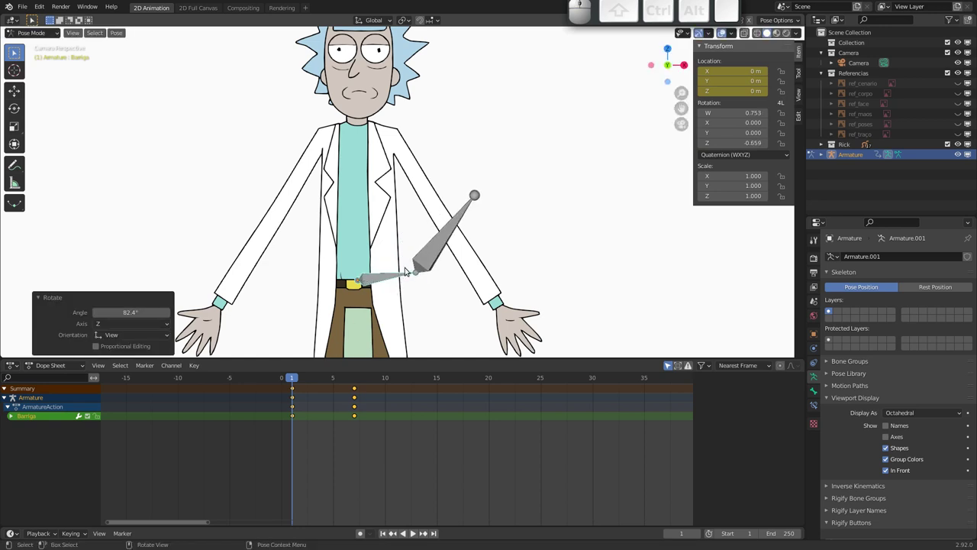
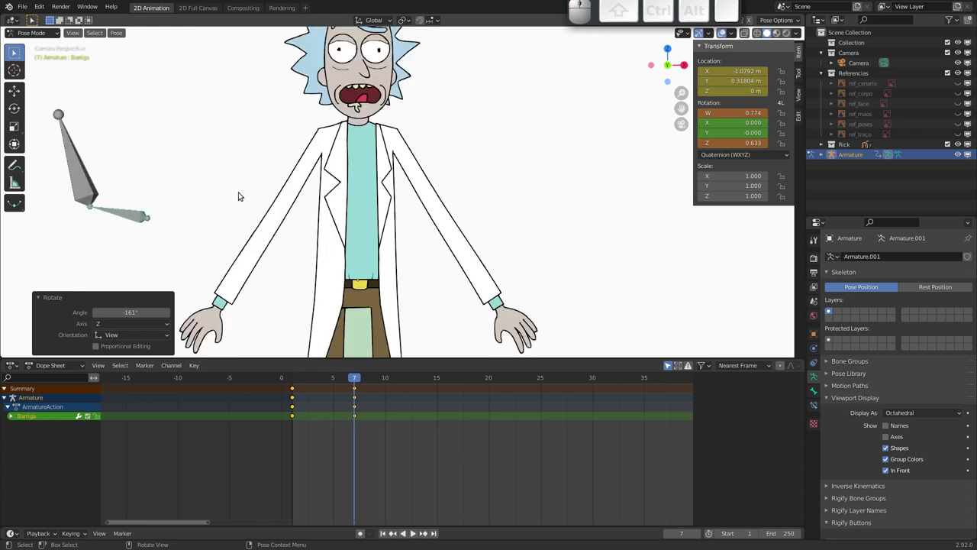
- Key the belly bone's pose at frame 7, then return the timeline to frame 1
key("r")
key("Escape")
key("i")
left_click(195, 197)
left_click_drag(360, 381, 420, 278)
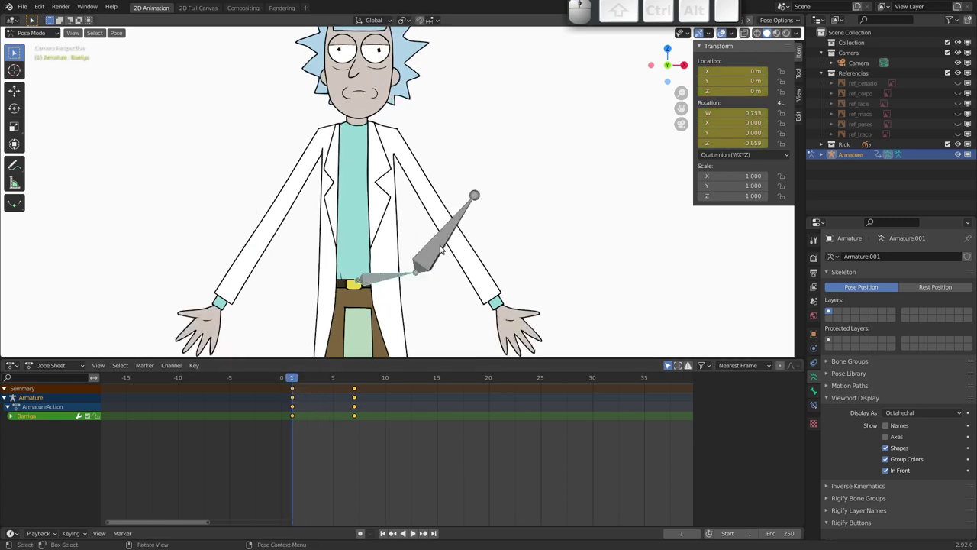
left_click(445, 237)
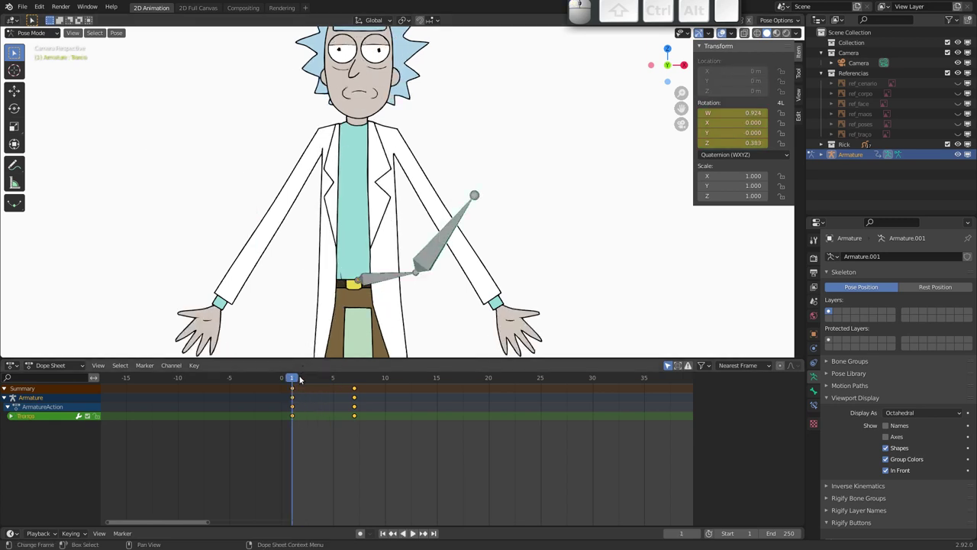
- Scrub the timeline and reset the belly and chest bones' rotations with Alt+R
left_click_drag(298, 377, 372, 299)
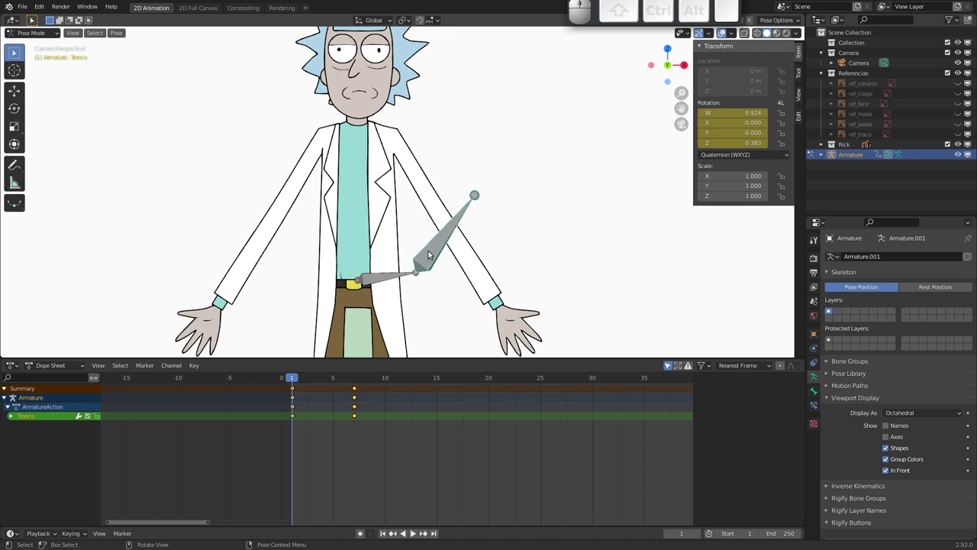
left_click(383, 282)
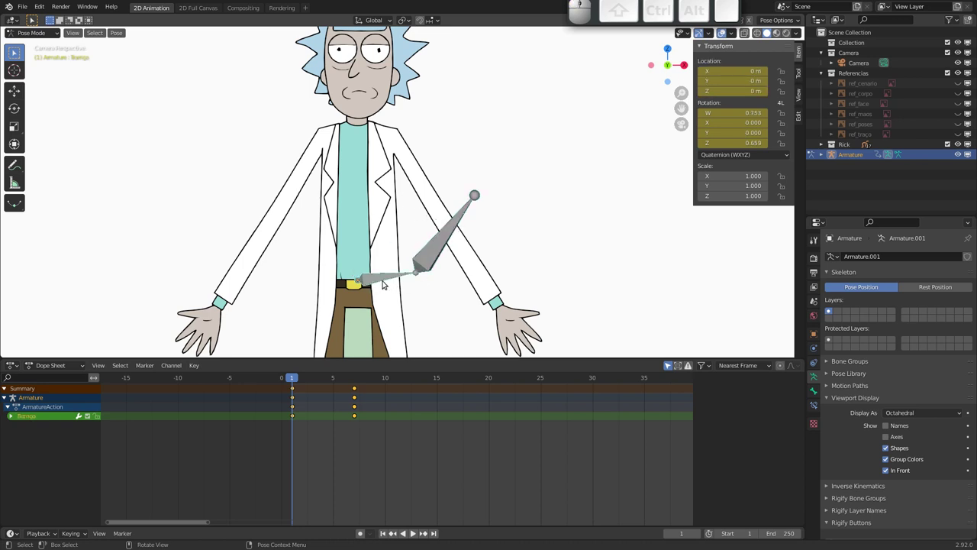
key("alt+r")
left_click(345, 205)
key("alt+r")
- Delete all Tronco and Barriga keyframes from the Dope Sheet, leaving the armature unkeyed
key("a")
key("x")
left_click(321, 402)
left_click(382, 281)
left_click_drag(387, 435, 314, 376)
key("x")
left_click(352, 435)
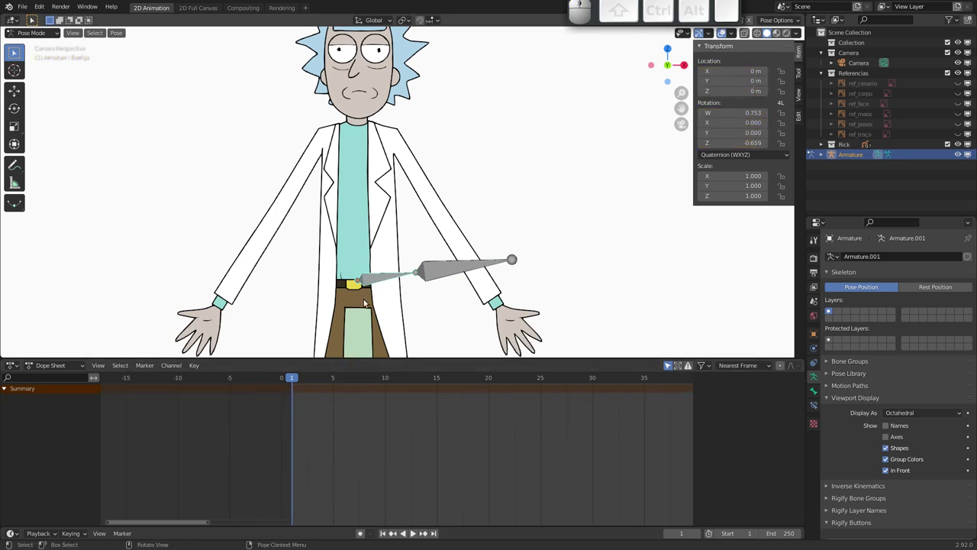
- Reset the spine bones to rest and add an Inverse Kinematics constraint to the Tronco bone
key("alt+r")
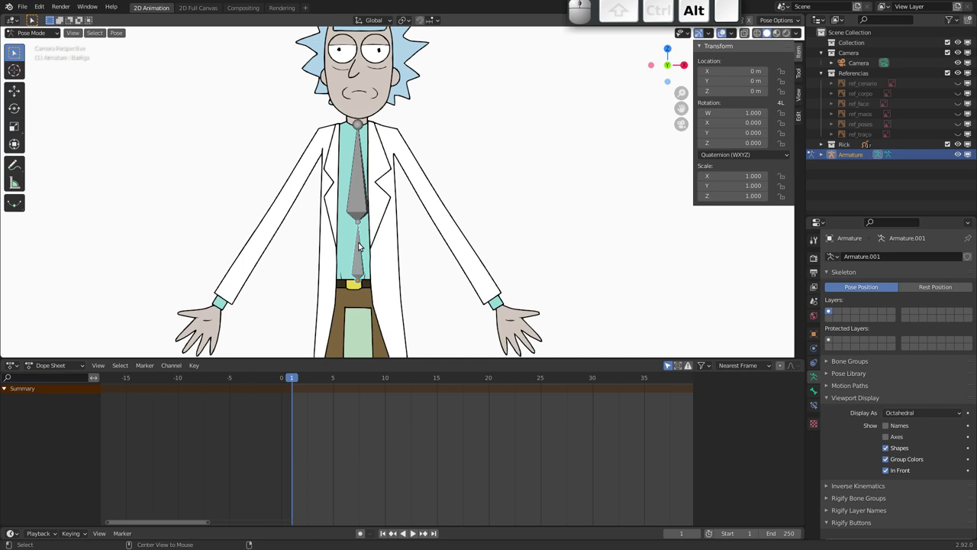
key("alt+g")
left_click(364, 188)
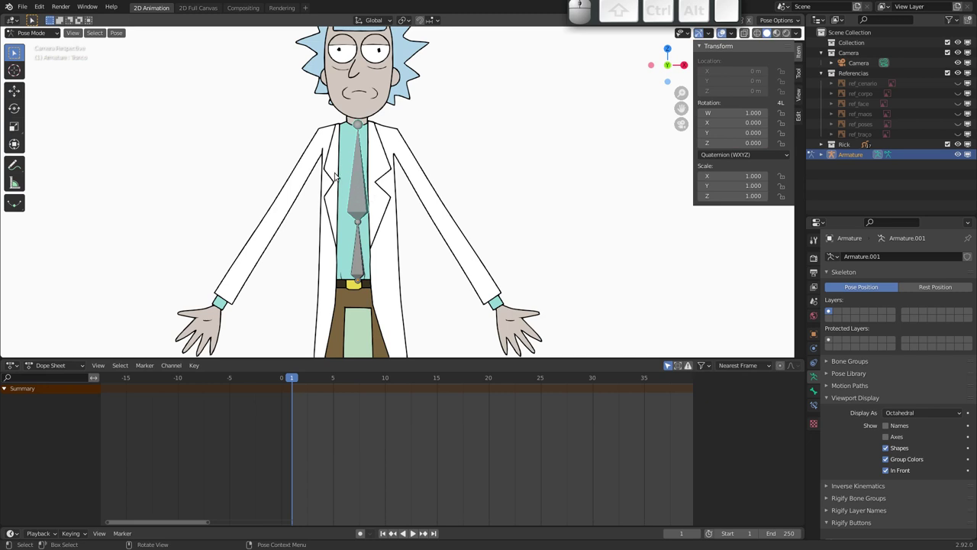
left_click(817, 407)
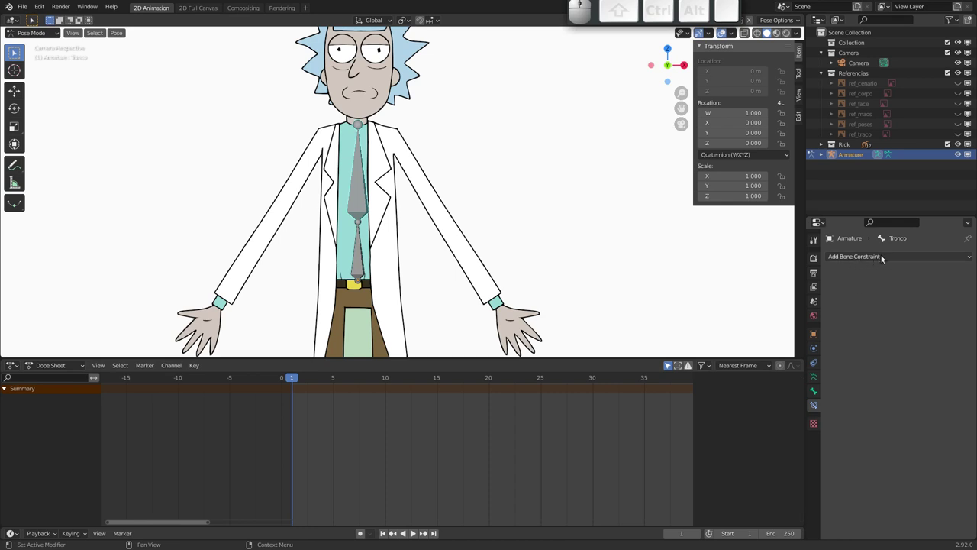
left_click(863, 257)
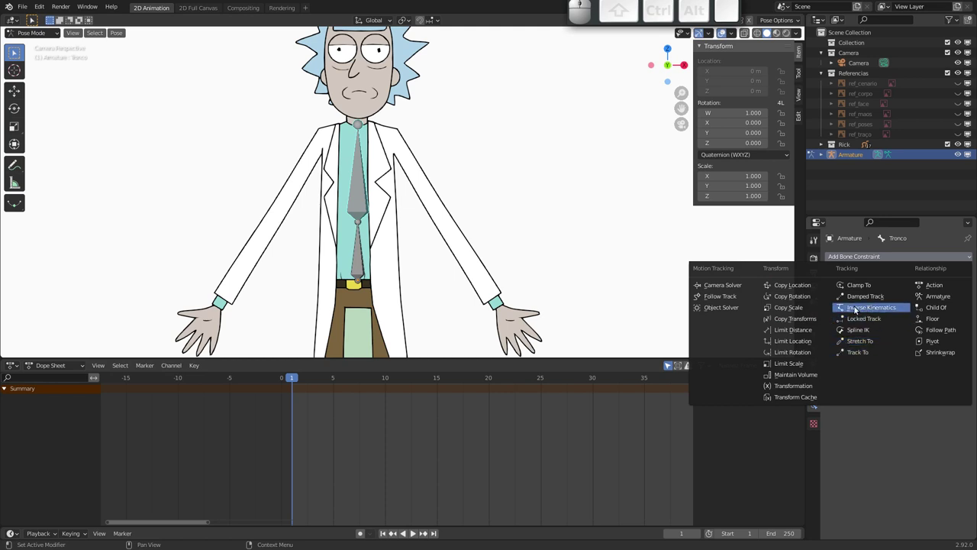
left_click(872, 312)
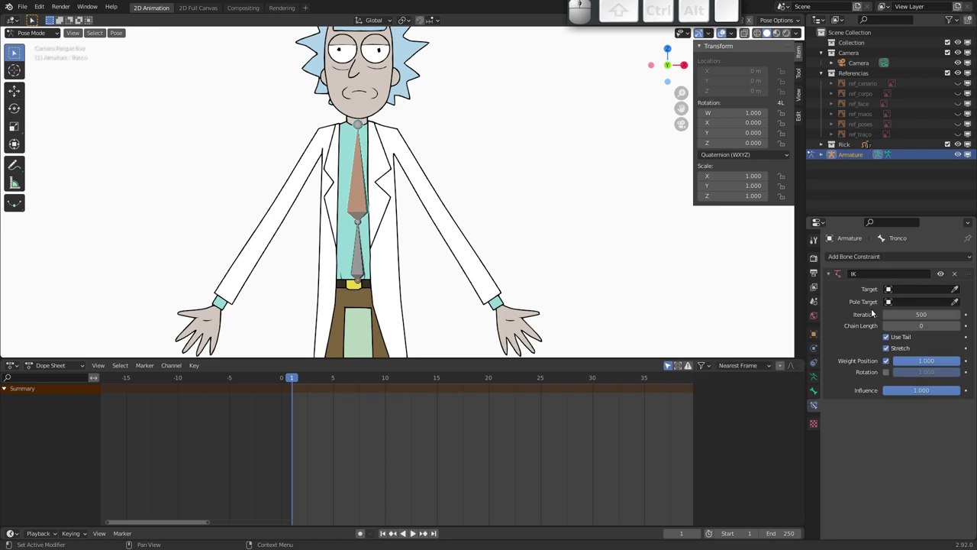
- Test the IK by grabbing the torso bone, cancel, and remove the constraint again
key("g")
key("Escape")
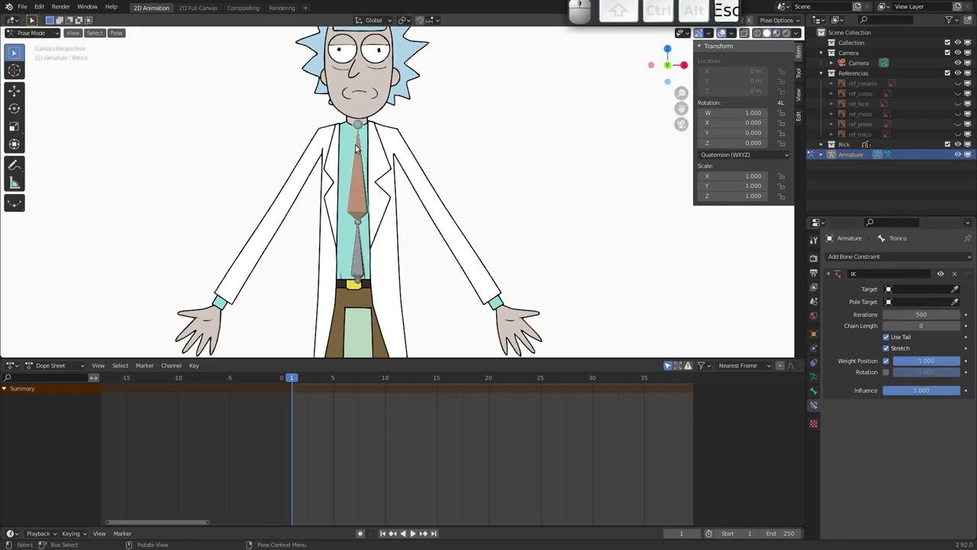
left_click(359, 158)
key("g")
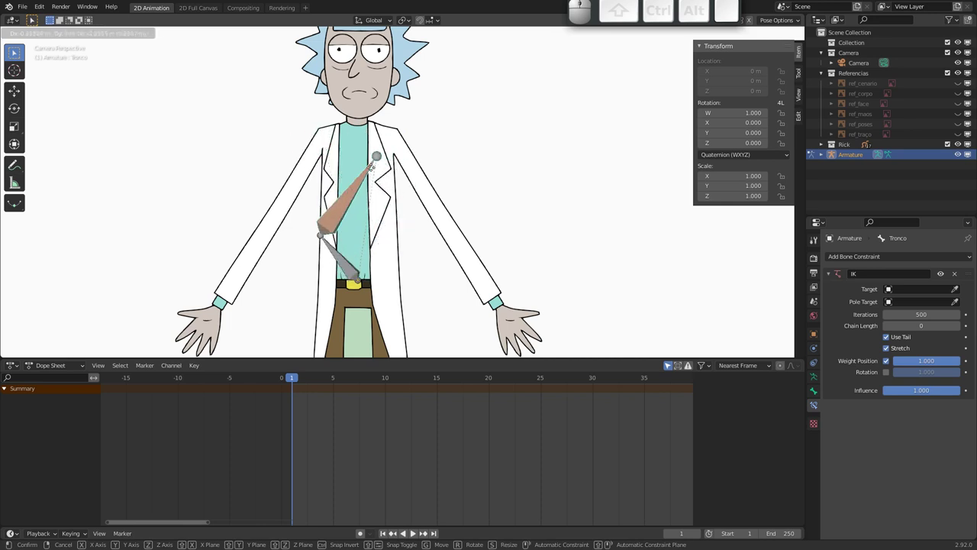
key("Escape")
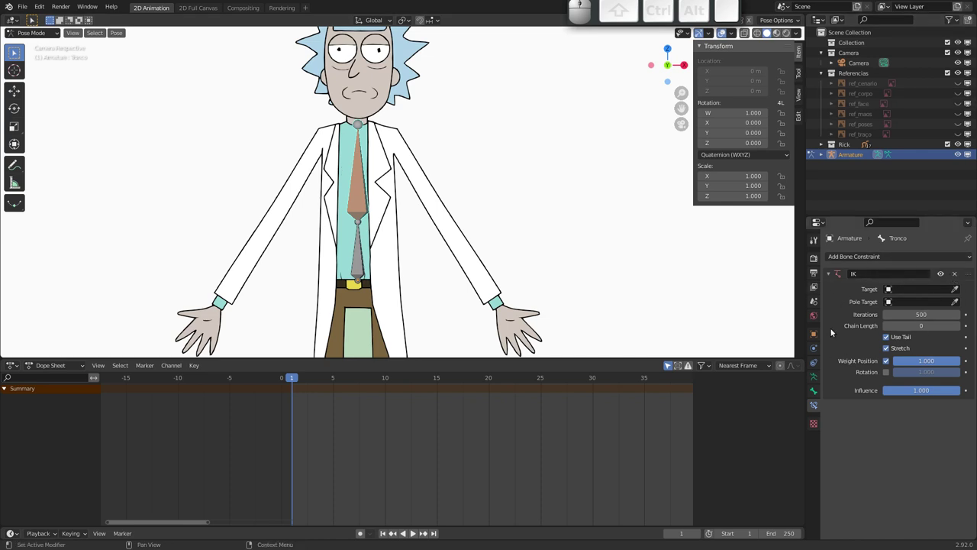
left_click(958, 277)
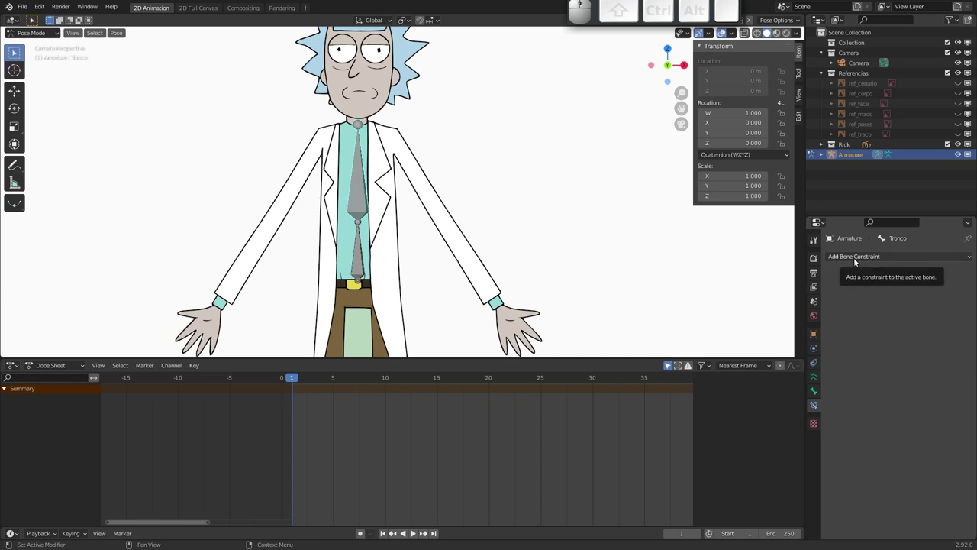
- Browse to Tronco's Bone Constraint properties and open the Add Bone Constraint list
left_click(819, 364)
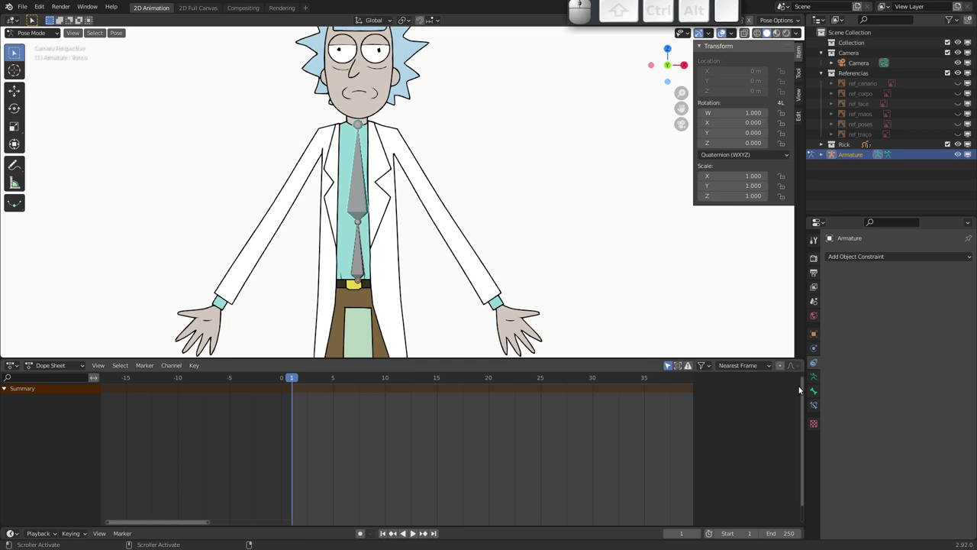
left_click(817, 393)
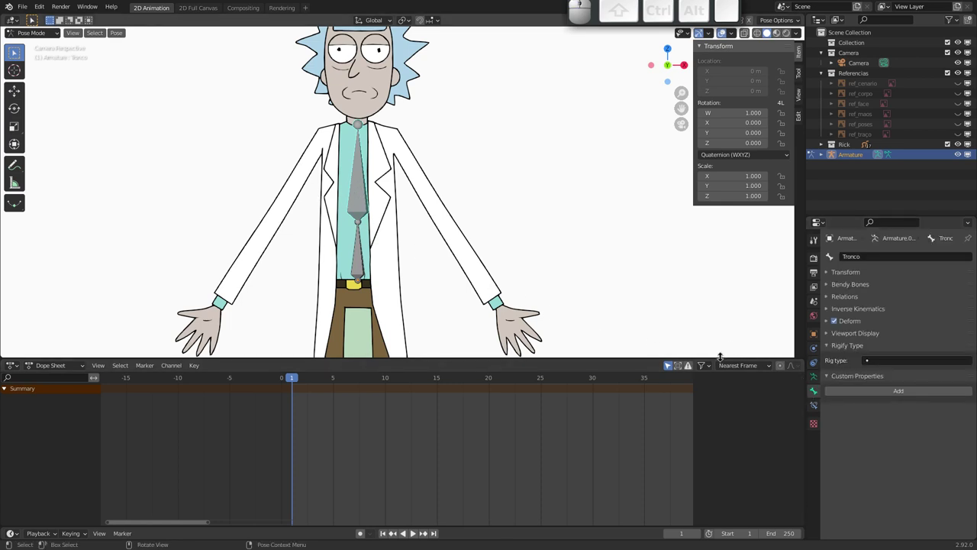
left_click(813, 405)
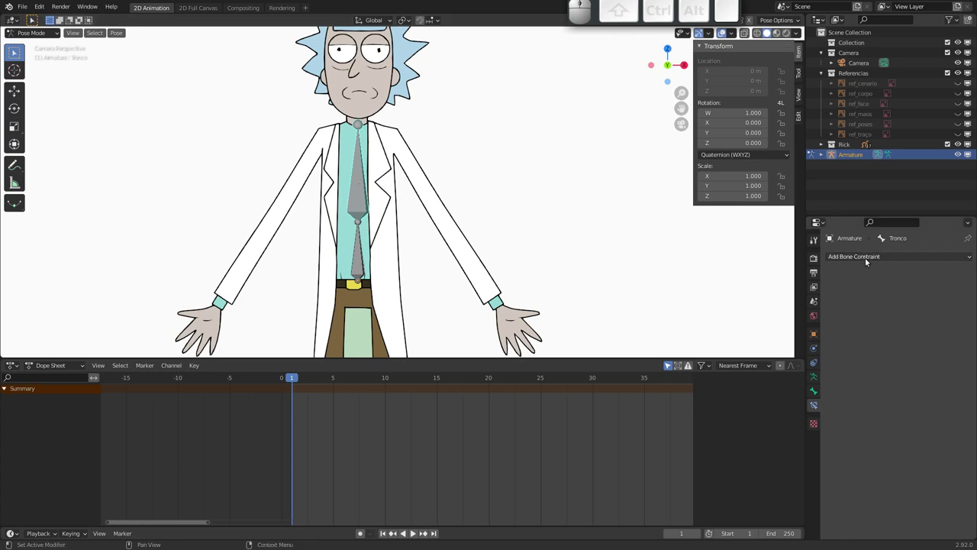
left_click(870, 259)
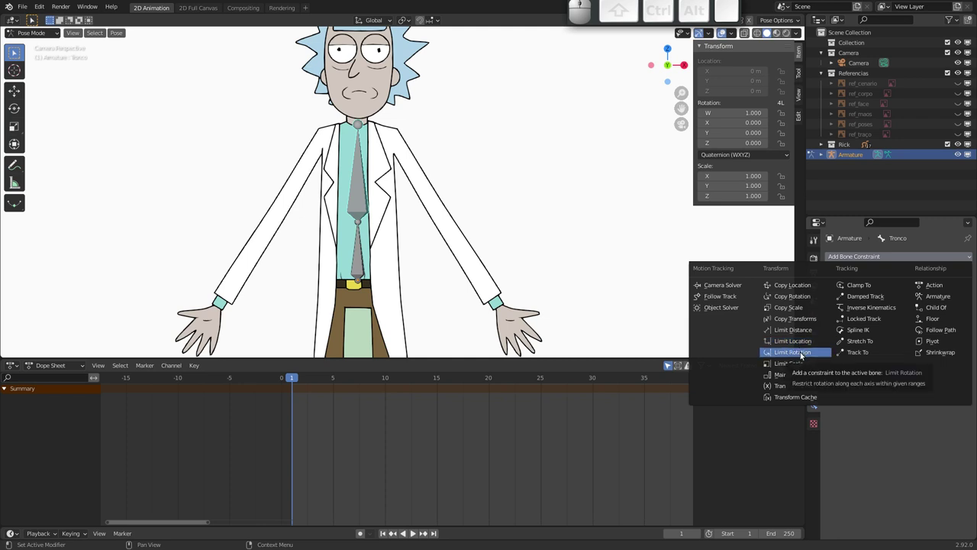
- Add a Limit Rotation constraint to Tronco capping Y rotation between -30° and 30°
left_click(798, 355)
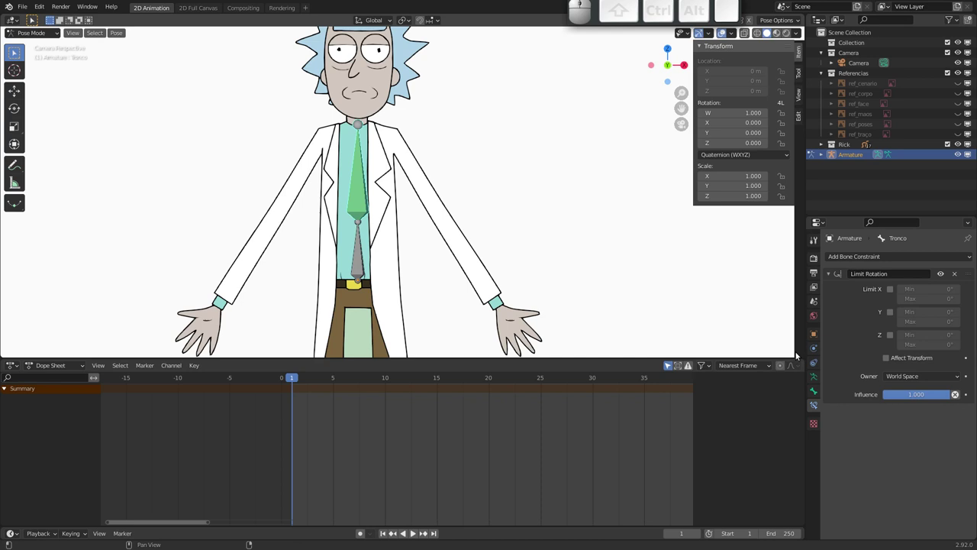
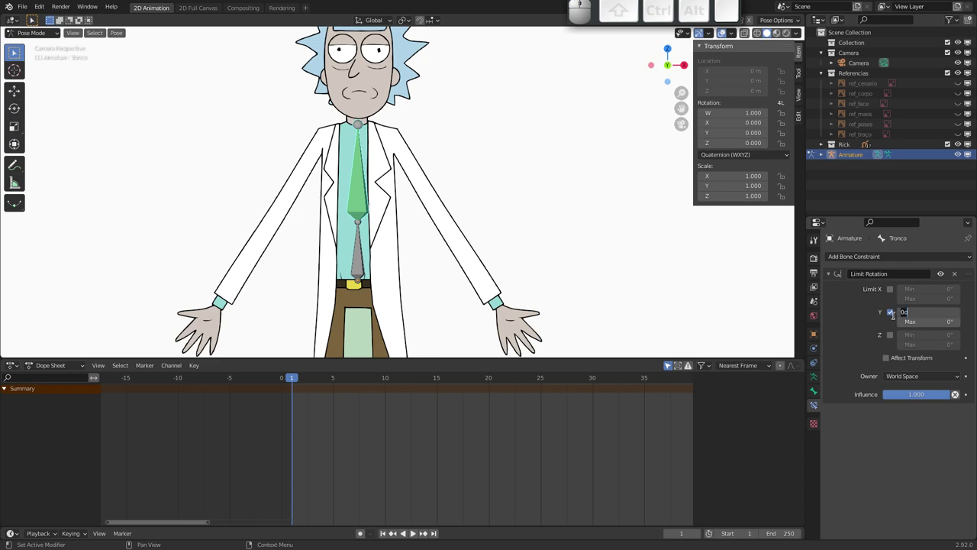
key("3")
key("0")
key("shift+Tab")
key("shift+'")
key("shift+Tab")
key("-")
key("BackSpace")
key("2")
key("0")
key("BackSpace")
key("3")
key("0")
key("Tab")
key("3")
key("0")
key("Return")
- Test-rotate the torso against the limit, cancel, and delete the Limit Rotation constraint
key("r")
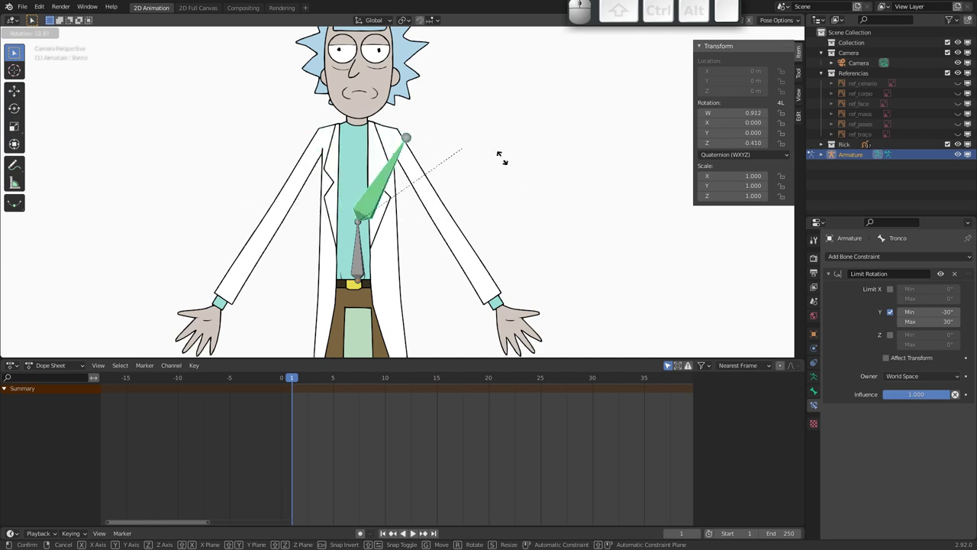
key("Escape")
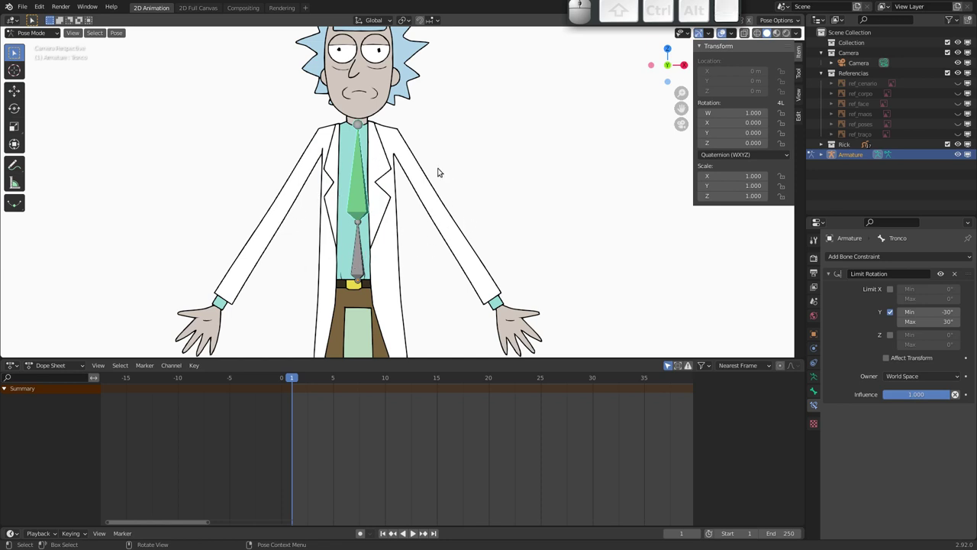
left_click_drag(359, 202, 346, 229)
left_click(957, 274)
- Pan the view onto Rick's torso and select the Barriga belly bone
left_click_drag(335, 221, 304, 215)
left_click_drag(300, 205, 275, 234)
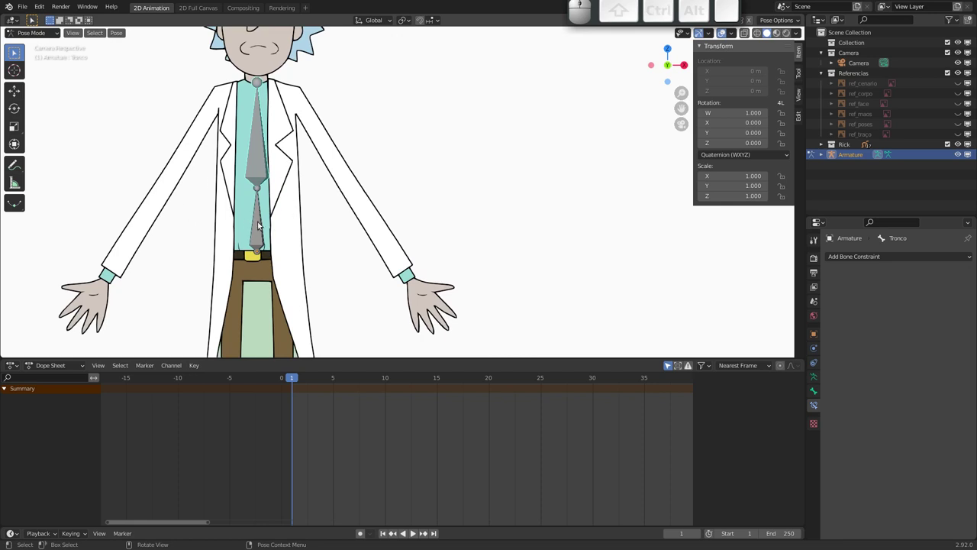
left_click(261, 172)
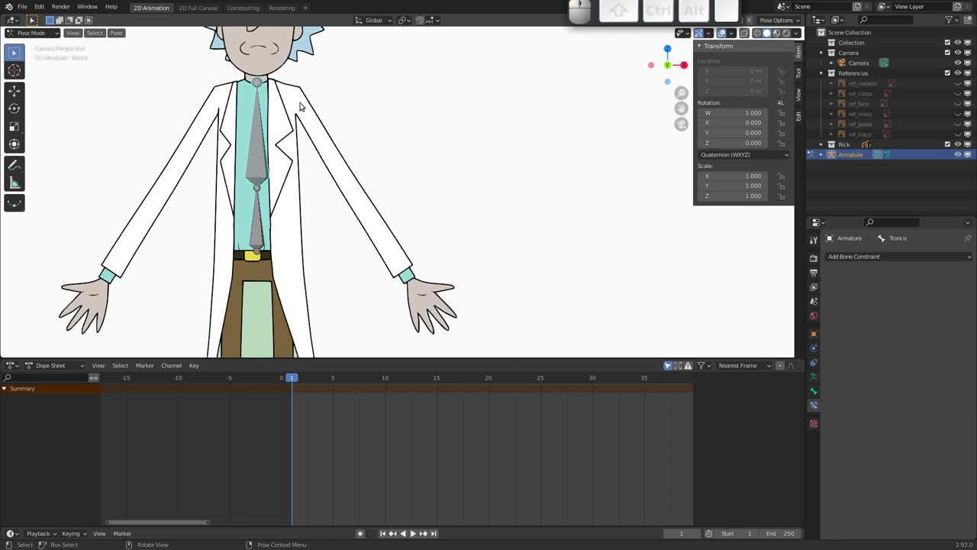
left_click(262, 223)
- In Edit Mode extrude shoulder and arm bones down Rick's left arm and rename the arm bone Braco
key("shift+x")
key("shift+Tab")
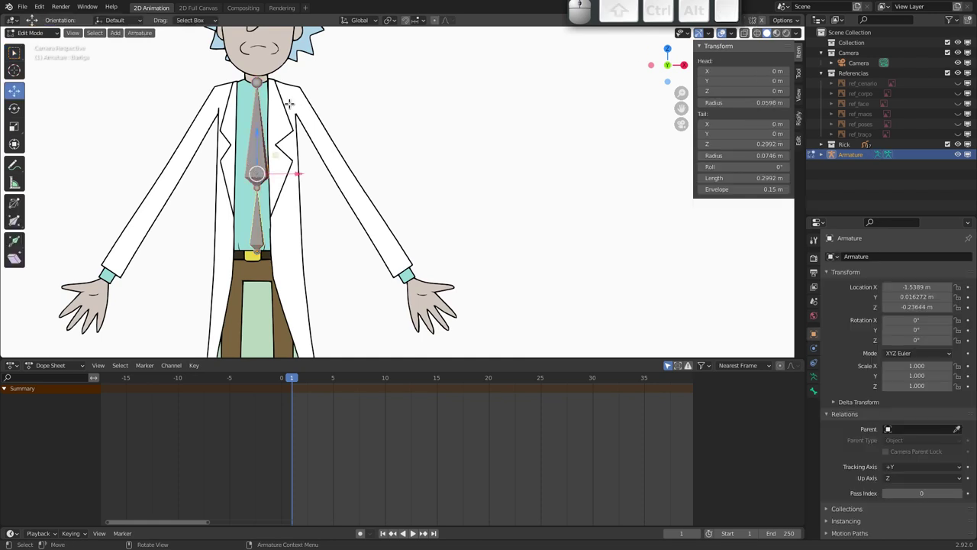
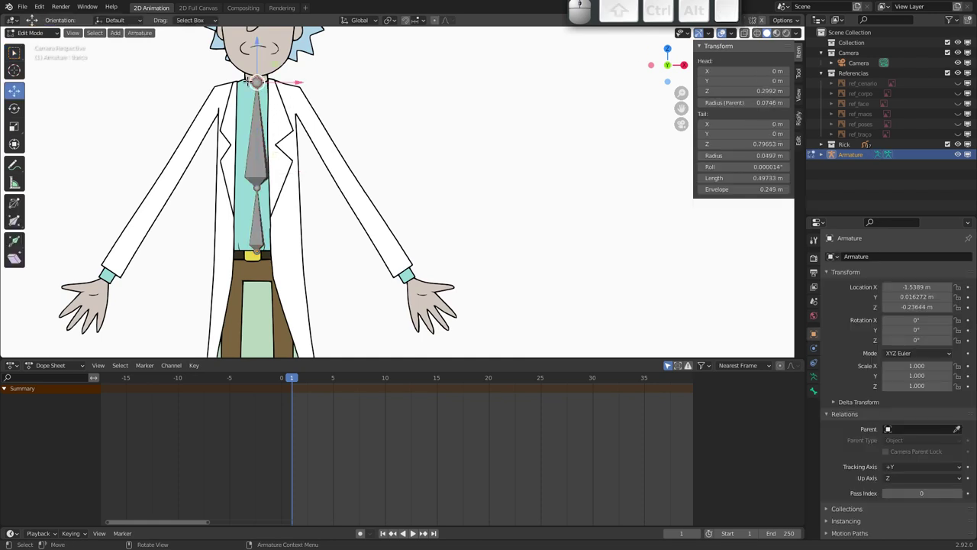
key("e")
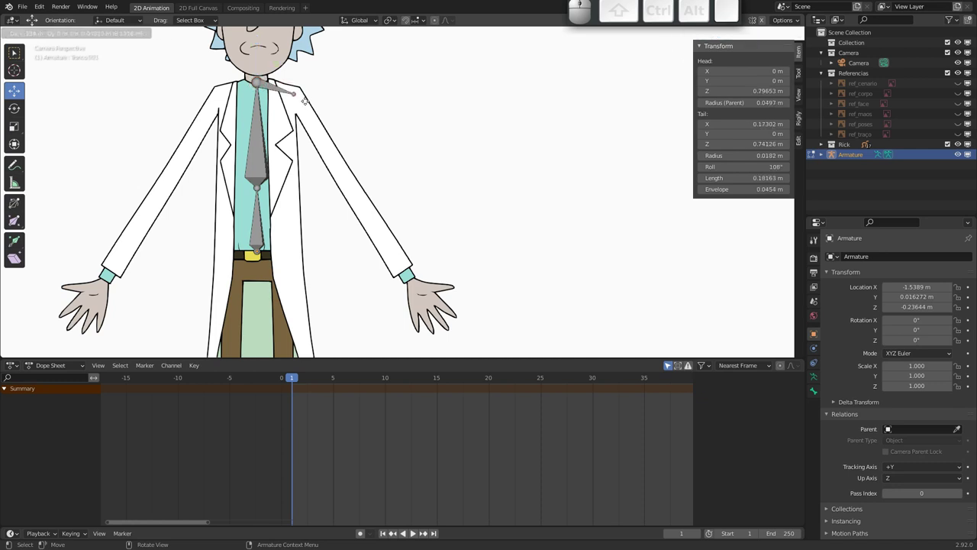
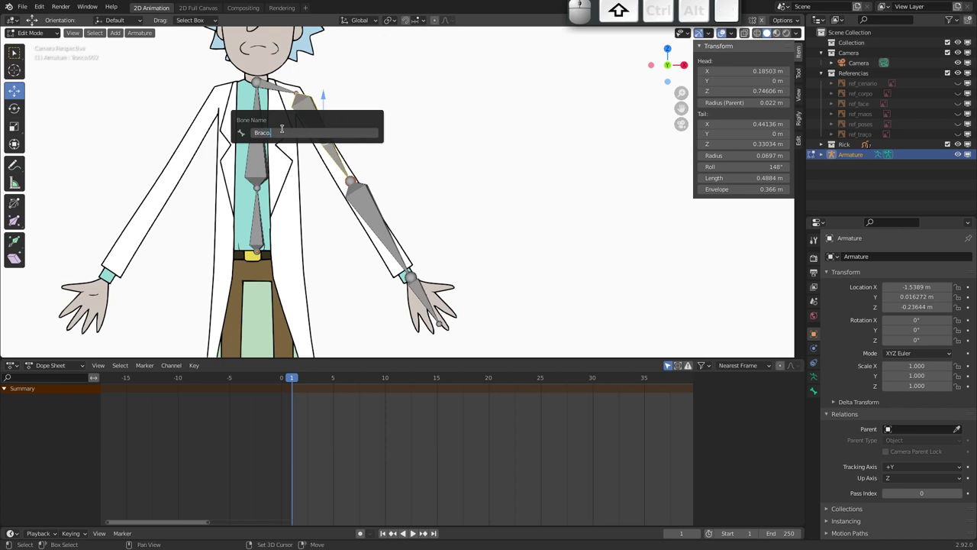
key("shift+l")
key("shift+Left")
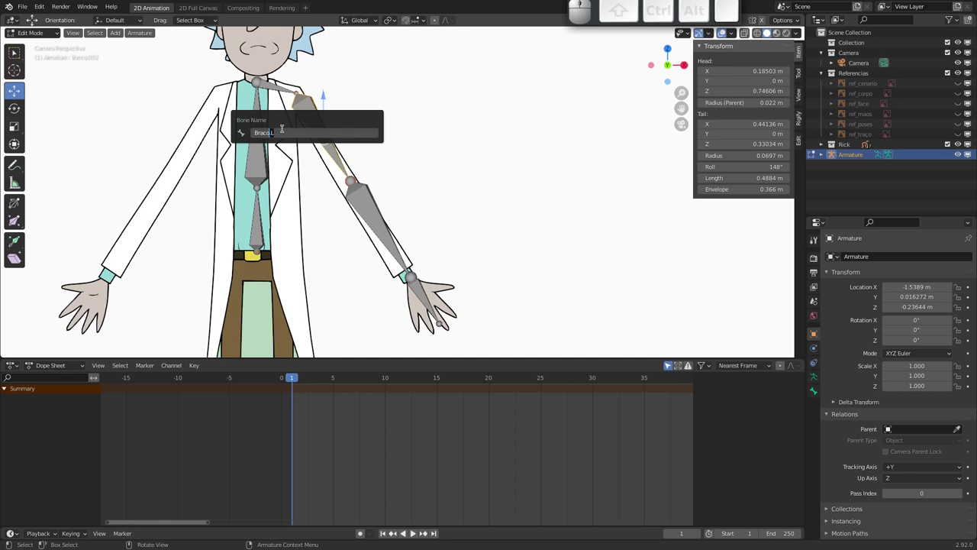
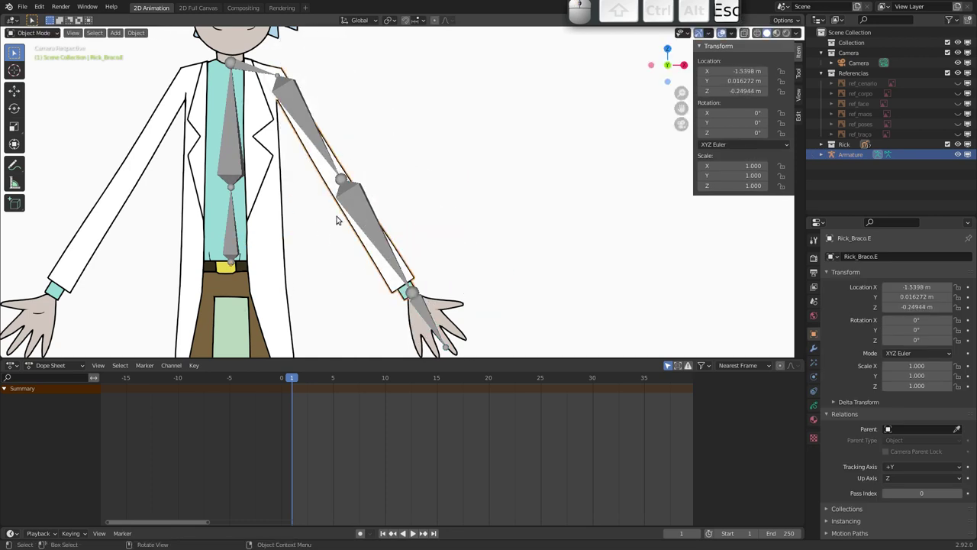
- Trial-move the Rick_Braco.E arm drawing and cancel, leaving it in place
key("g")
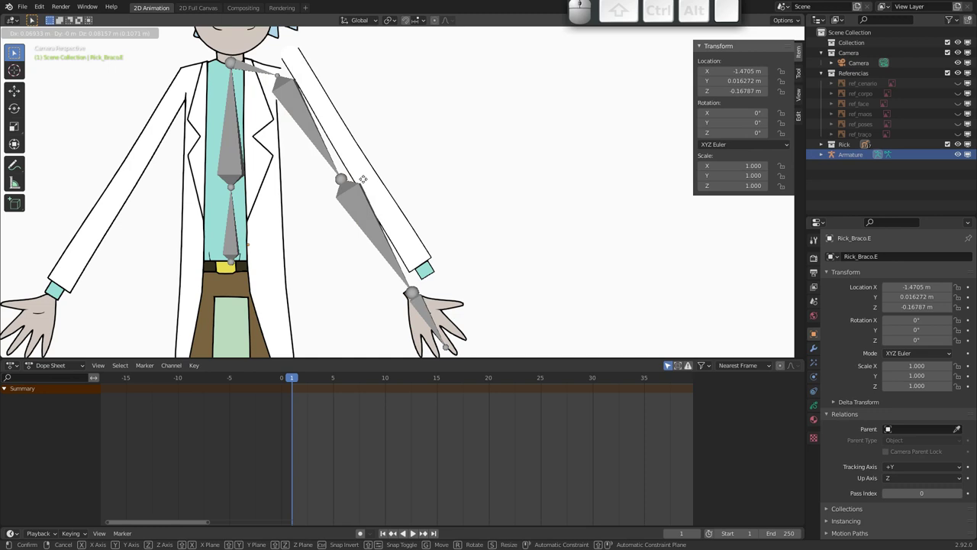
key("Escape")
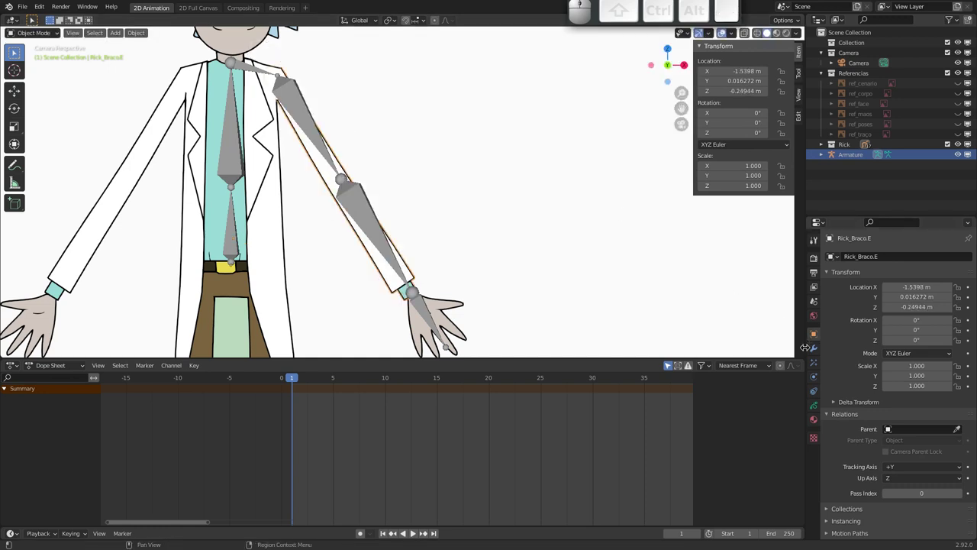
- Show the modifier panel and reselect the Rick_Braco.E arm drawing in the viewport
left_click(816, 351)
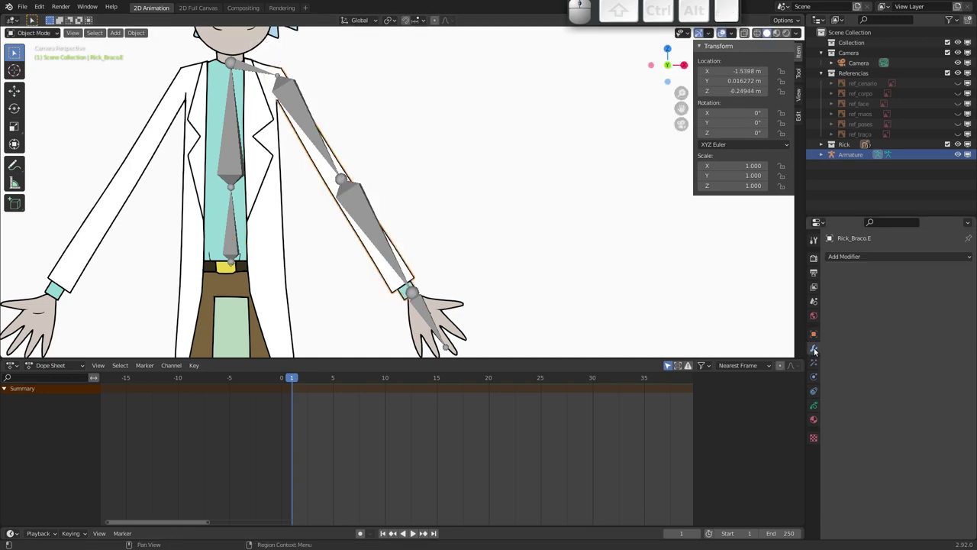
left_click(862, 258)
key("Escape")
left_click(377, 224)
left_click(379, 271)
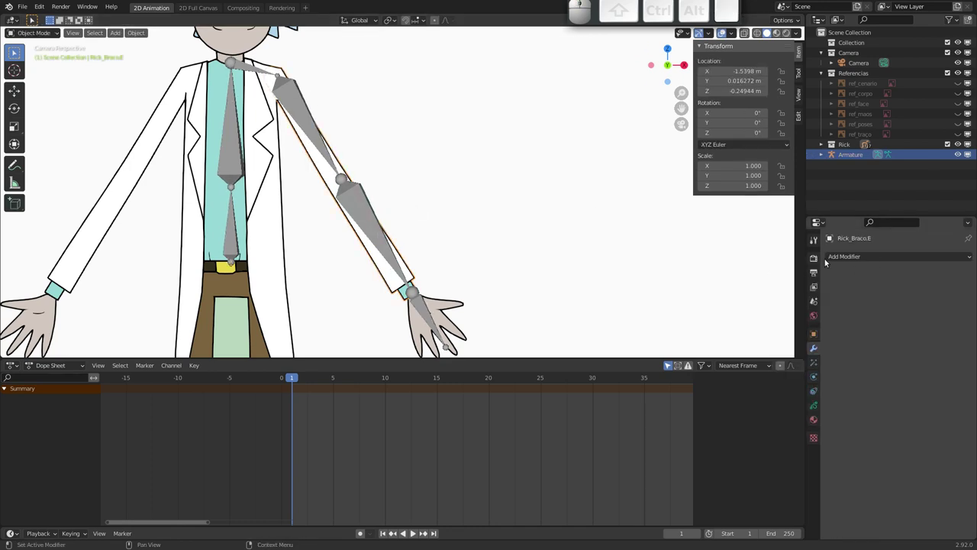
- Add an Armature modifier to the arm drawing and eyedrop the Armature as its object
left_click(848, 258)
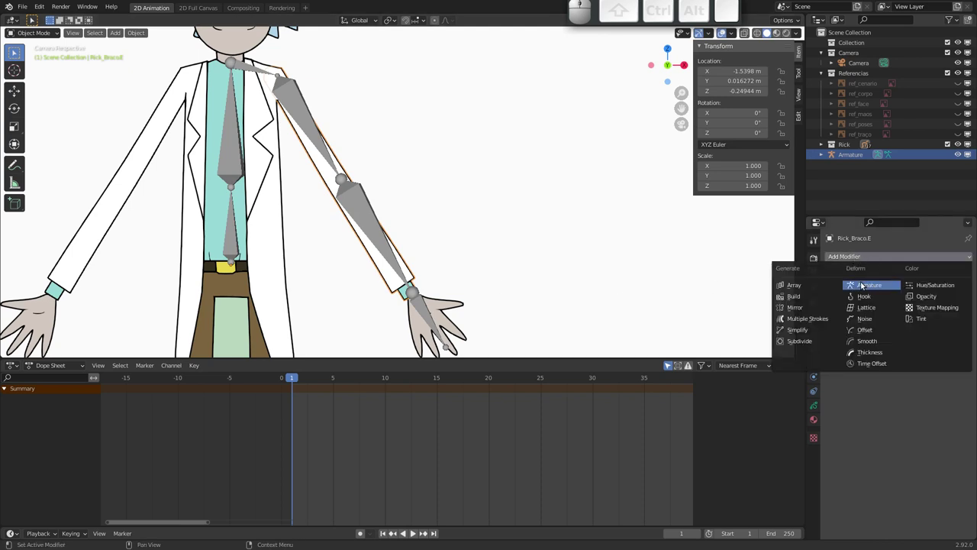
left_click(871, 288)
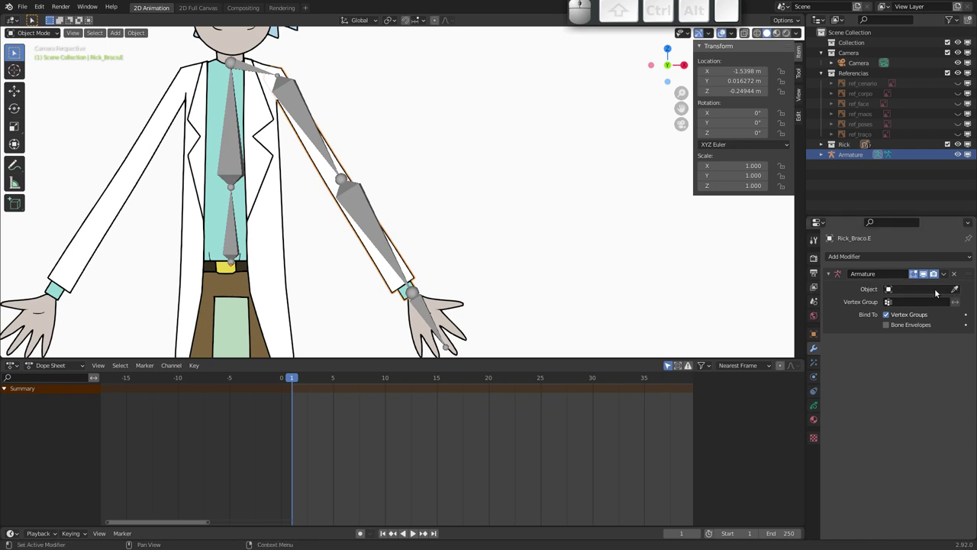
left_click(959, 292)
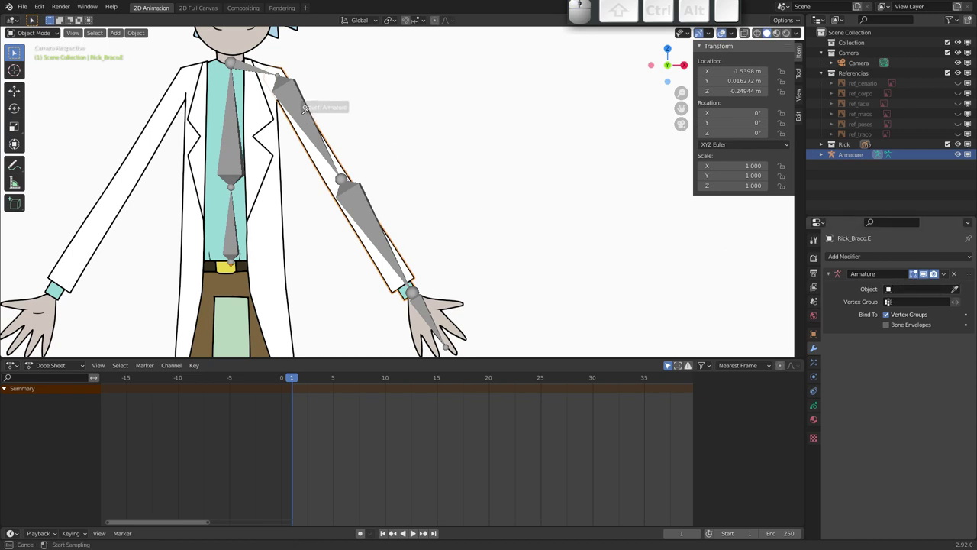
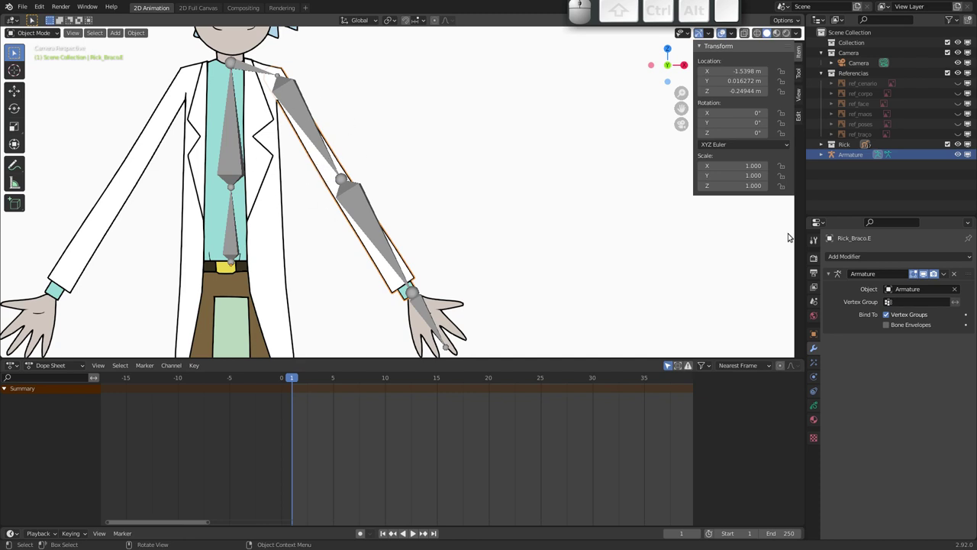
- Enable Bone Envelopes on the Armature modifier and test-rotate the upper-arm bone in Pose Mode
left_click(890, 326)
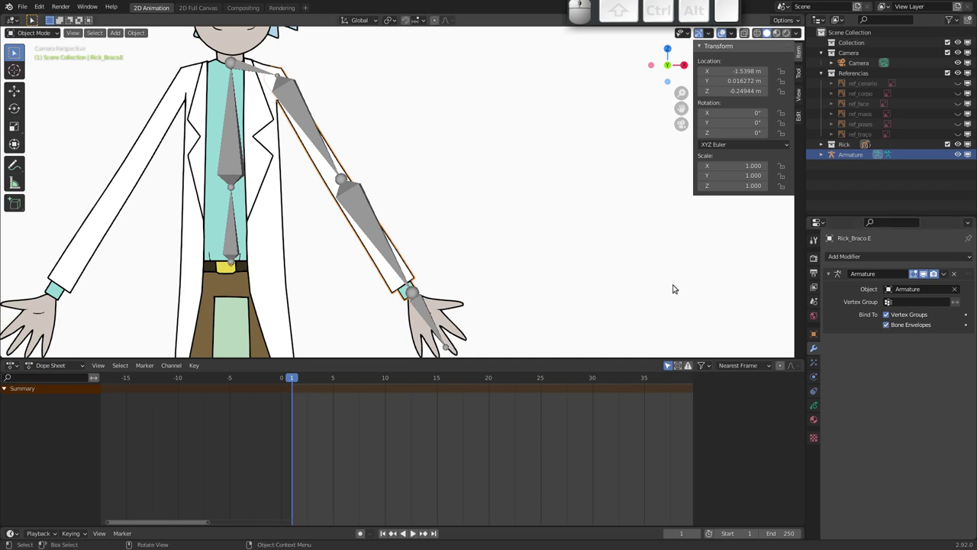
left_click(390, 253)
key("r")
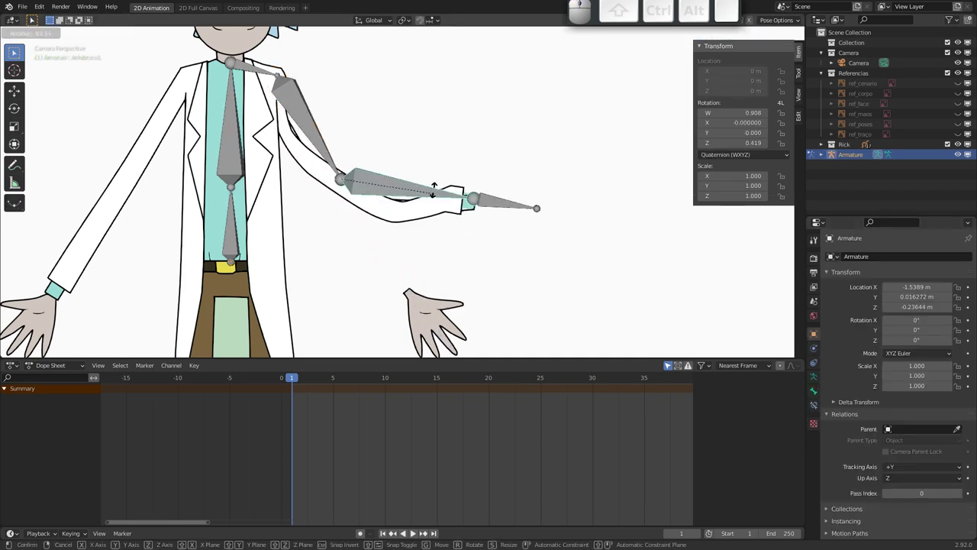
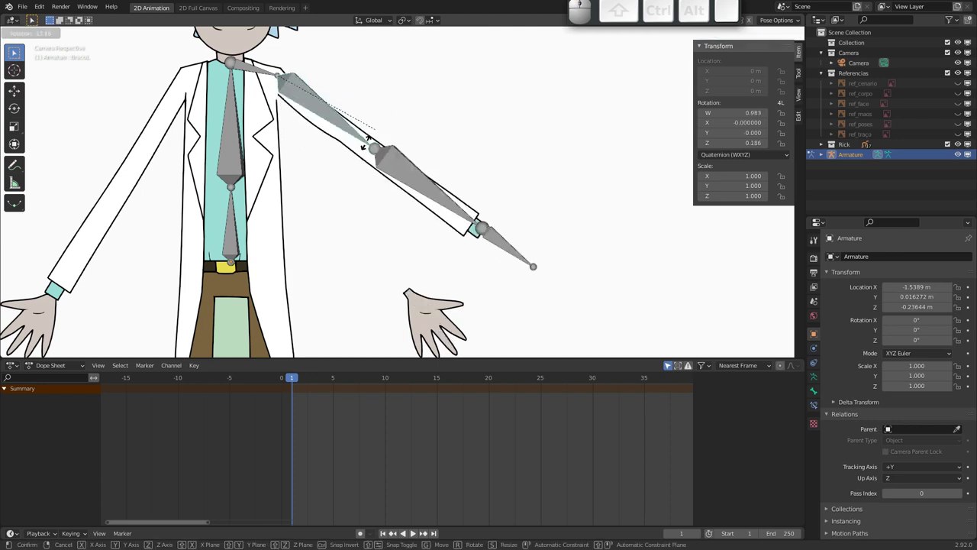
key("Escape")
- Test-rotate the forearm and hand bones to check the sleeve bends, cancelling each rotation
left_click(375, 237)
key("r")
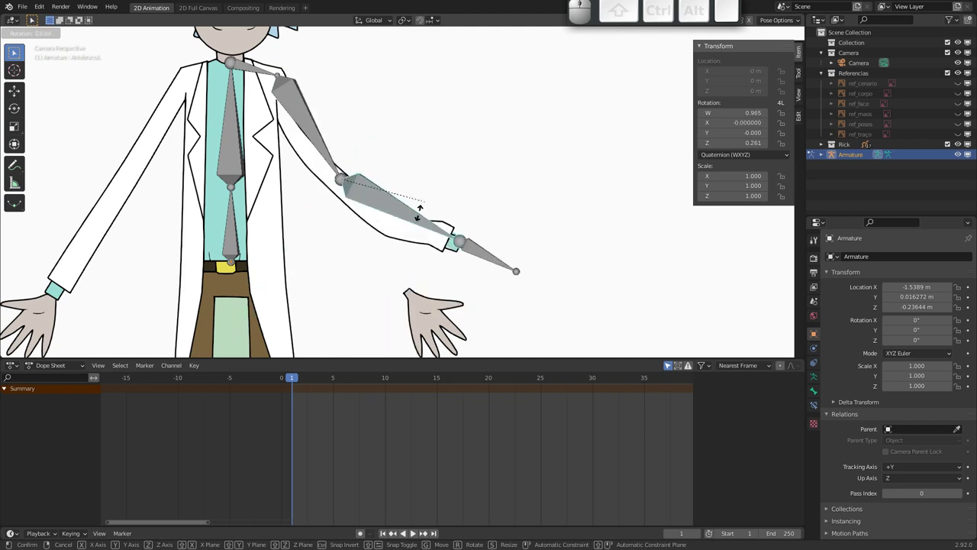
key("Escape")
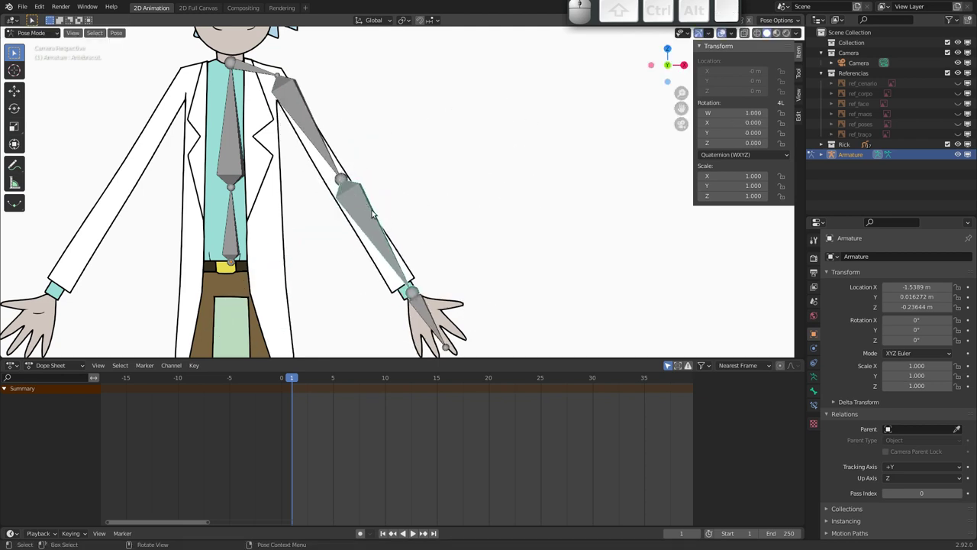
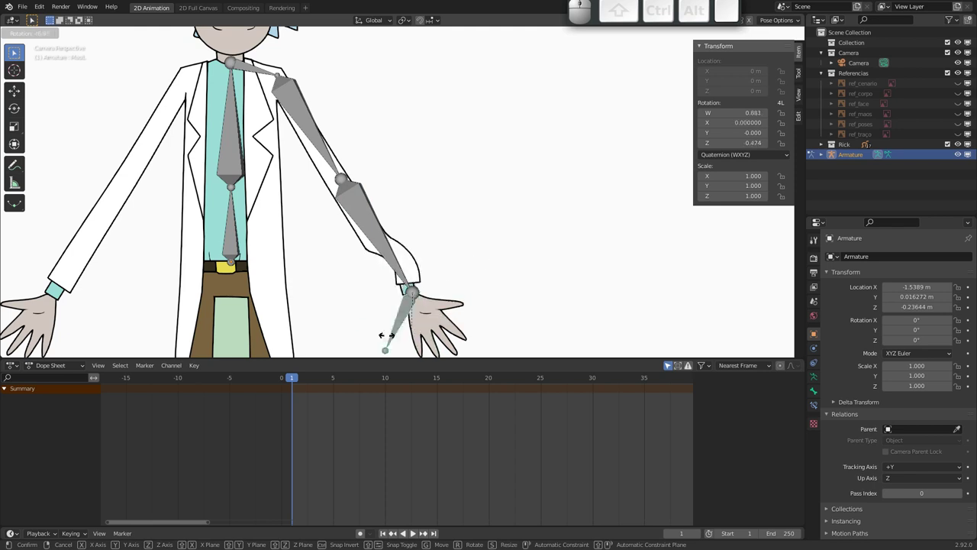
key("Escape")
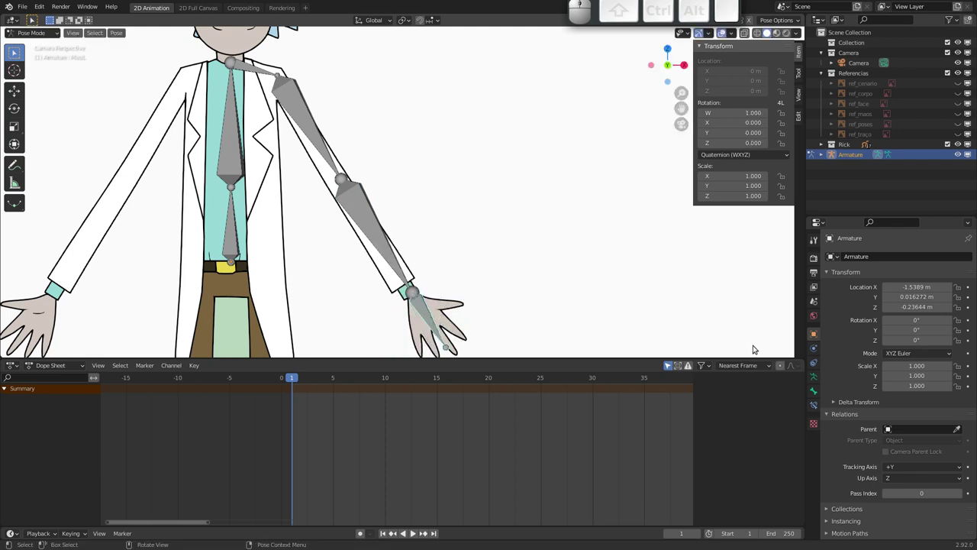
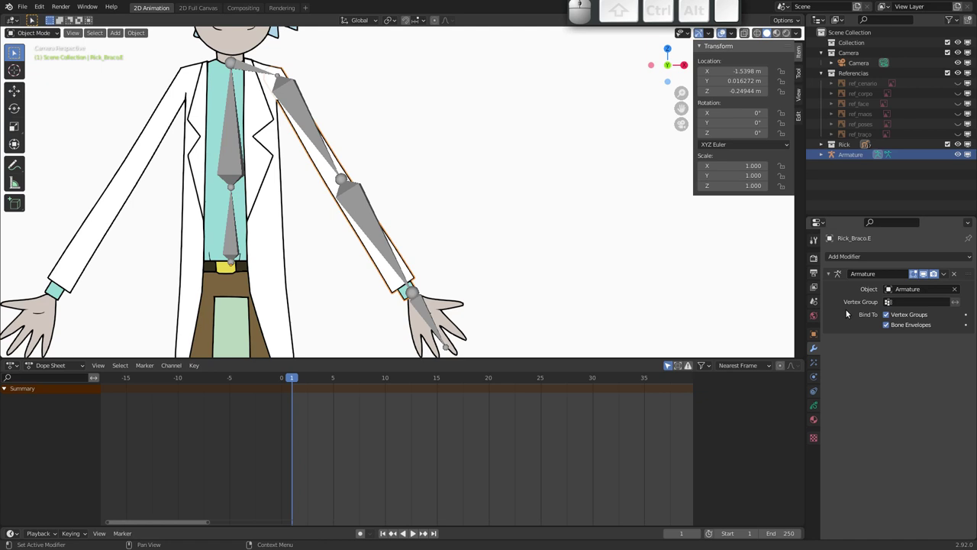
- Untick Bone Envelopes on the arm's Armature modifier and show the arm drawing's Object Data properties
left_click(891, 327)
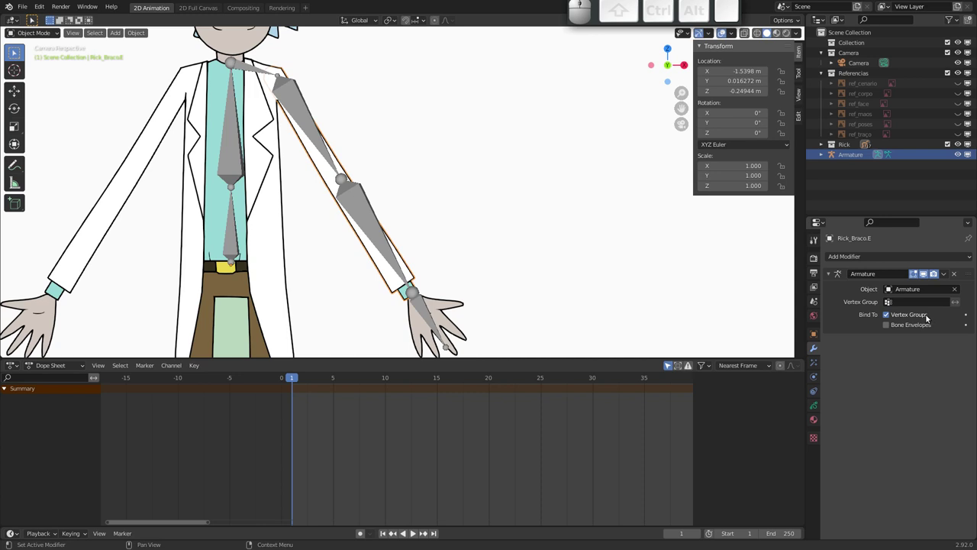
left_click_drag(377, 255, 339, 228)
left_click_drag(325, 223, 260, 196)
left_click_drag(353, 183, 330, 238)
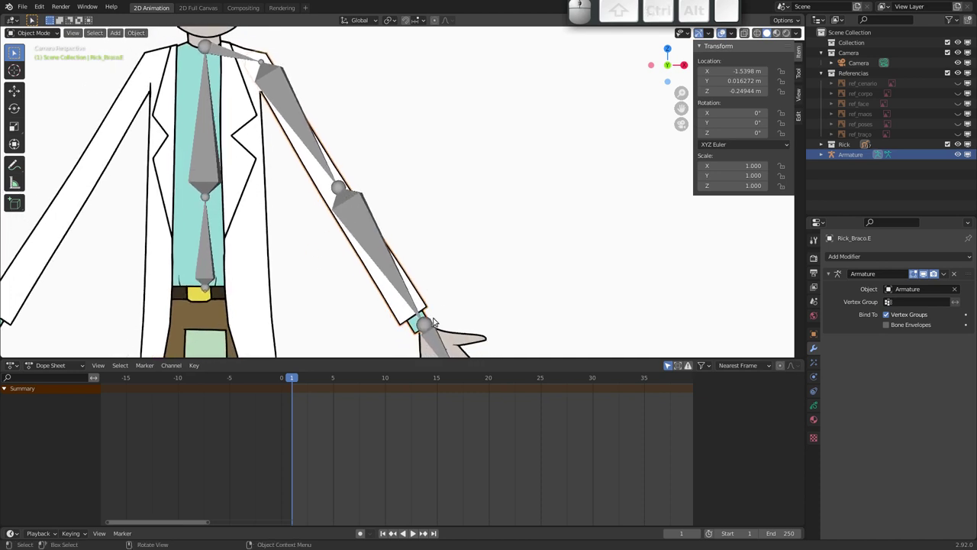
left_click(816, 405)
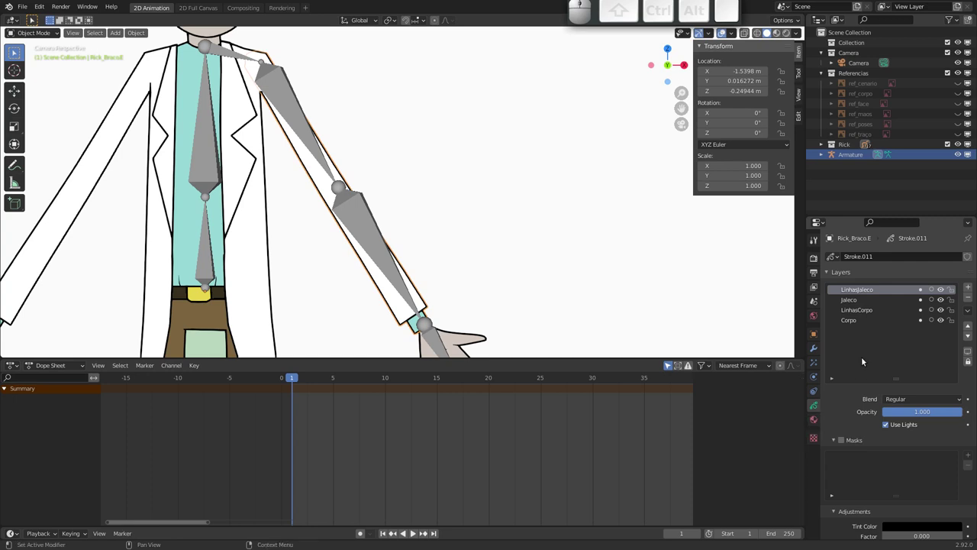
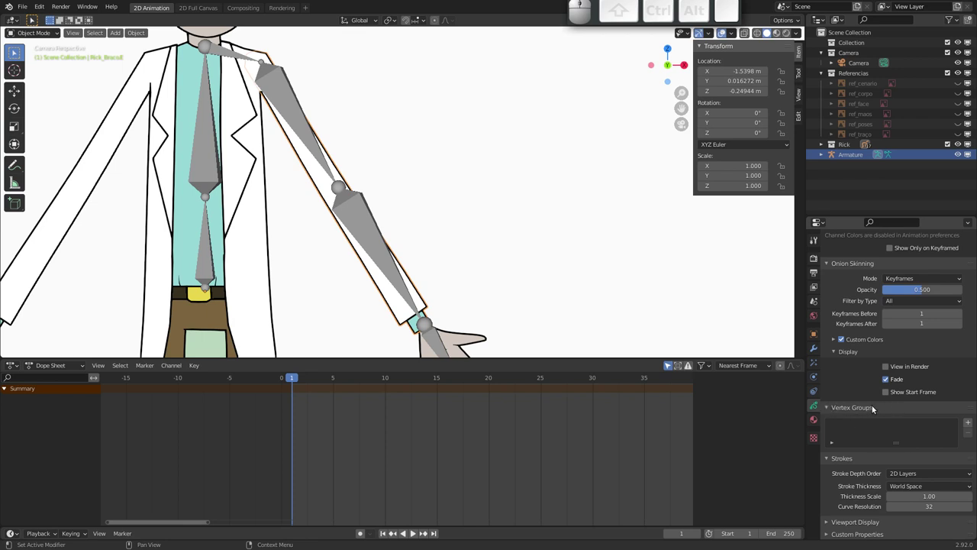
- Select the skeleton in Pose Mode and pick the upper-arm bone
left_click_drag(357, 191, 327, 212)
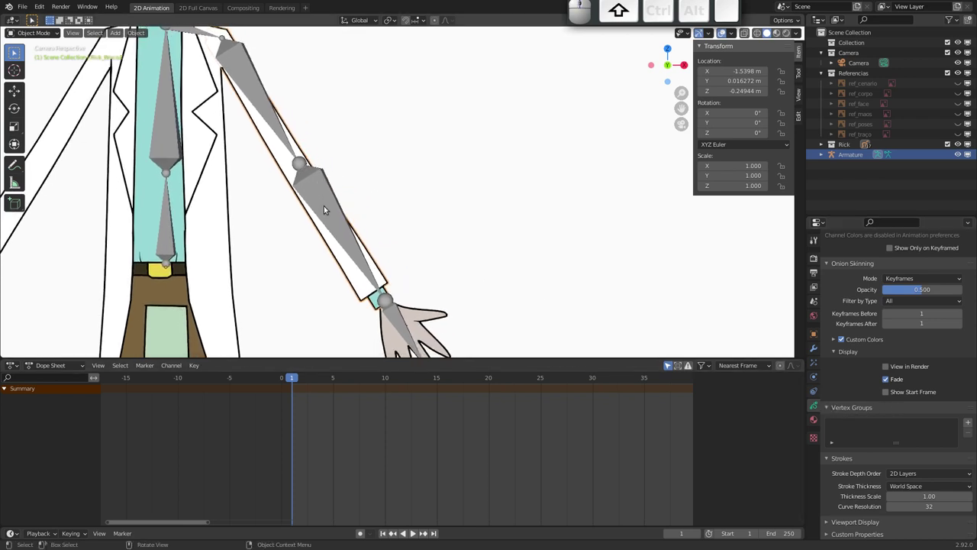
left_click(327, 209)
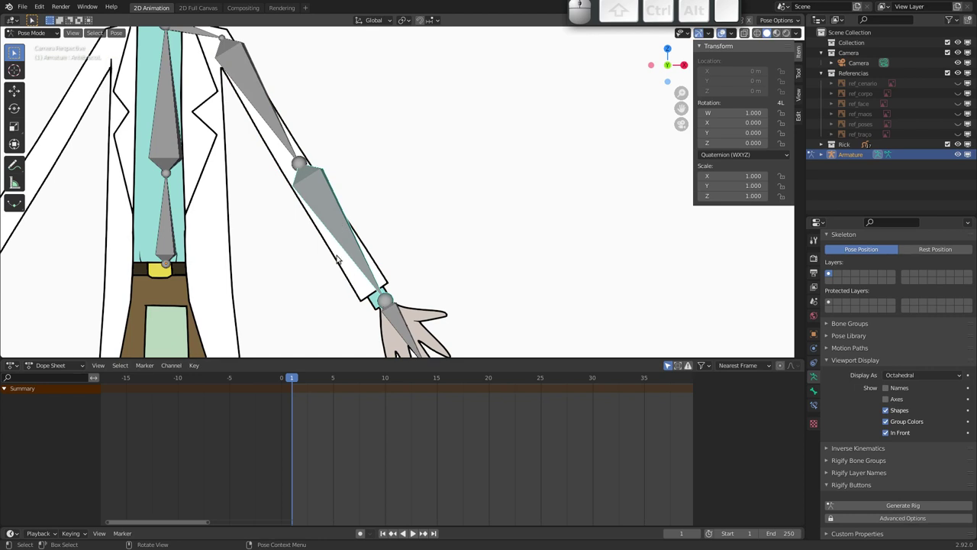
key("g")
key("Escape")
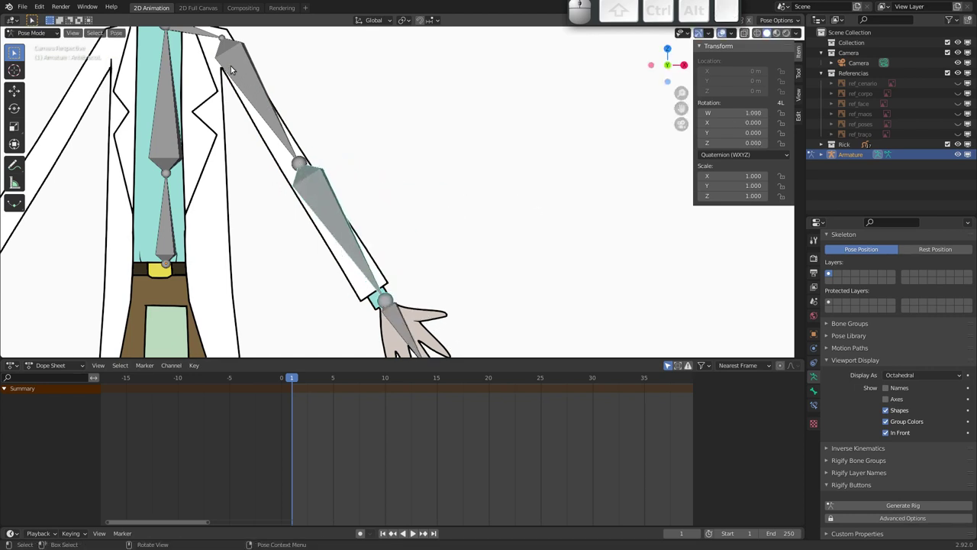
left_click(249, 77)
left_click(341, 226)
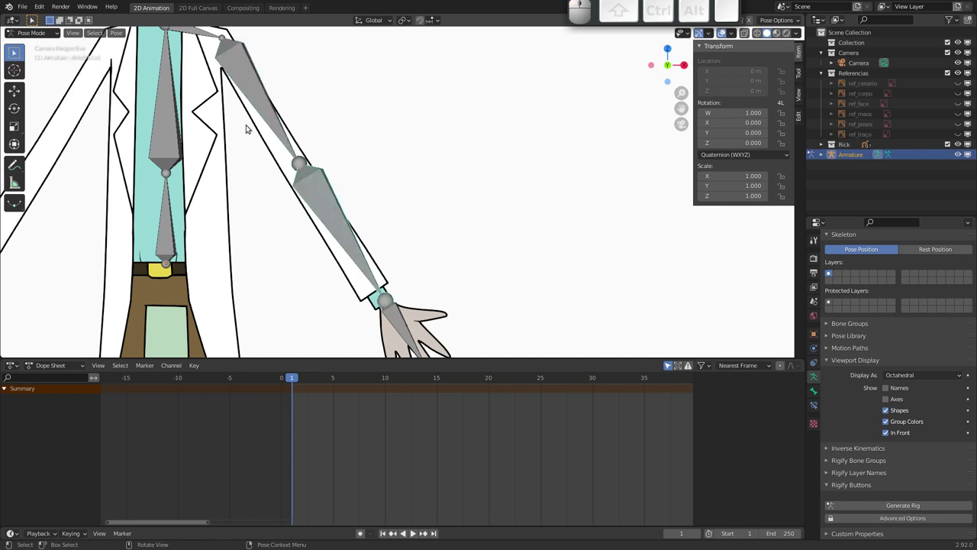
left_click(253, 177)
left_click(276, 160)
left_click(261, 103)
left_click_drag(265, 109, 274, 127)
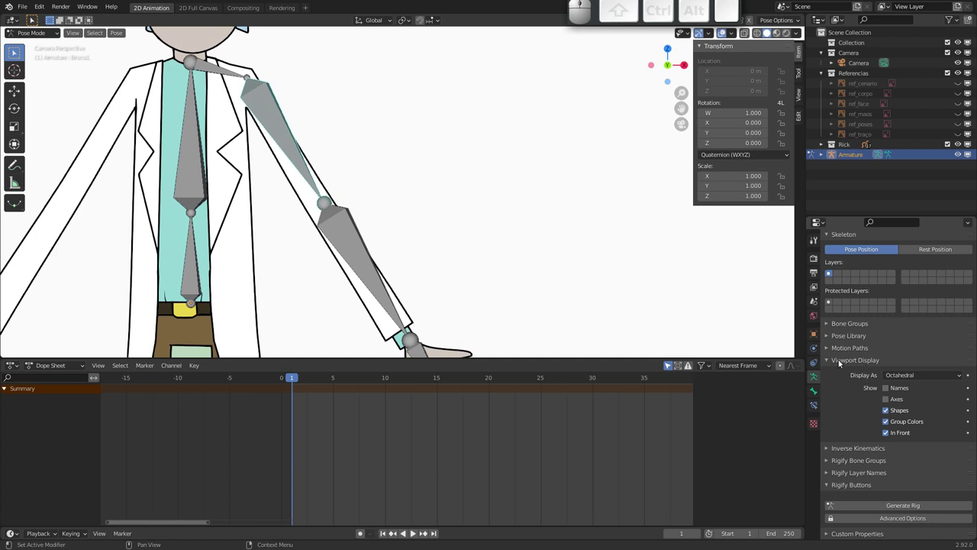
- Enable Names in the armature's Viewport Display and read the upper-arm bone's label
left_click(891, 390)
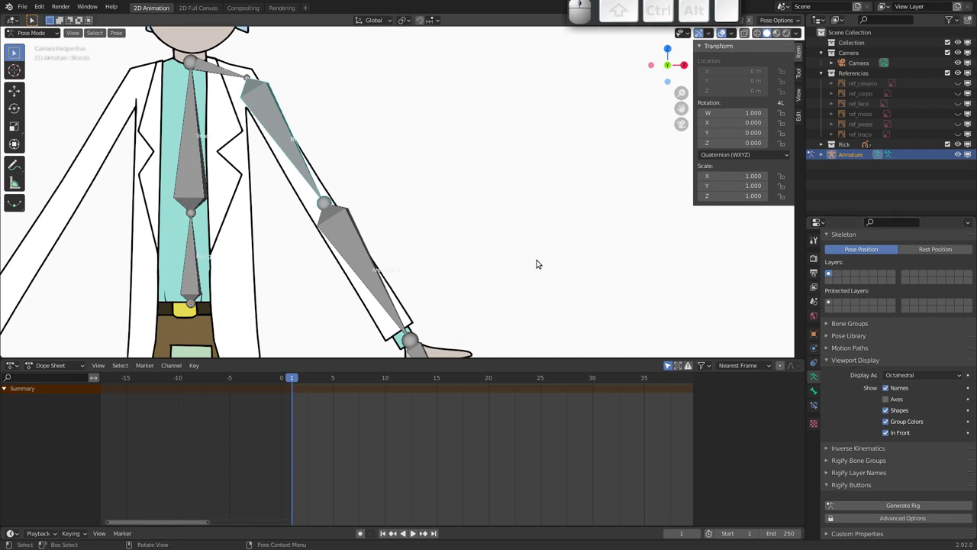
left_click_drag(303, 151, 227, 124)
left_click_drag(237, 131, 249, 171)
middle_click(239, 132)
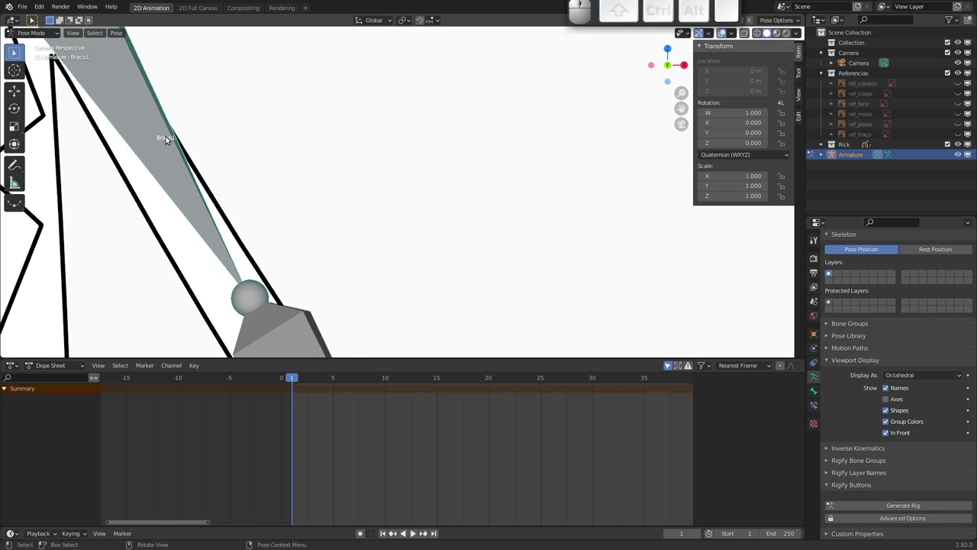
left_click_drag(254, 237, 245, 223)
middle_click(255, 253)
left_click_drag(274, 280, 278, 259)
middle_click(283, 279)
- Select the arm drawing again and bring up its Vertex Groups panel
left_click(358, 264)
key("g")
key("Escape")
middle_click(864, 428)
middle_click(857, 409)
middle_click(855, 406)
left_click(969, 424)
- Add two vertex groups to the arm drawing and rename the first to Braco.L
left_click(971, 423)
left_click(861, 426)
left_click(859, 427)
key("shift+b")
key("shift+r")
key("shift+a")
key("shift+c")
key("shift+o")
key("shift+.")
key("shift+l")
key("shift+Return")
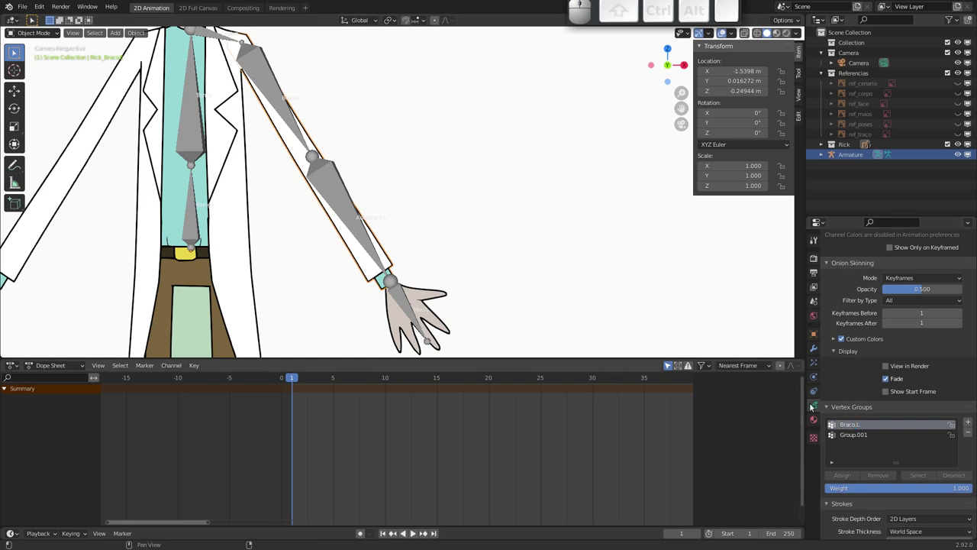
- Rename the second vertex group Group.001 to Antebraco.L
left_click(853, 438)
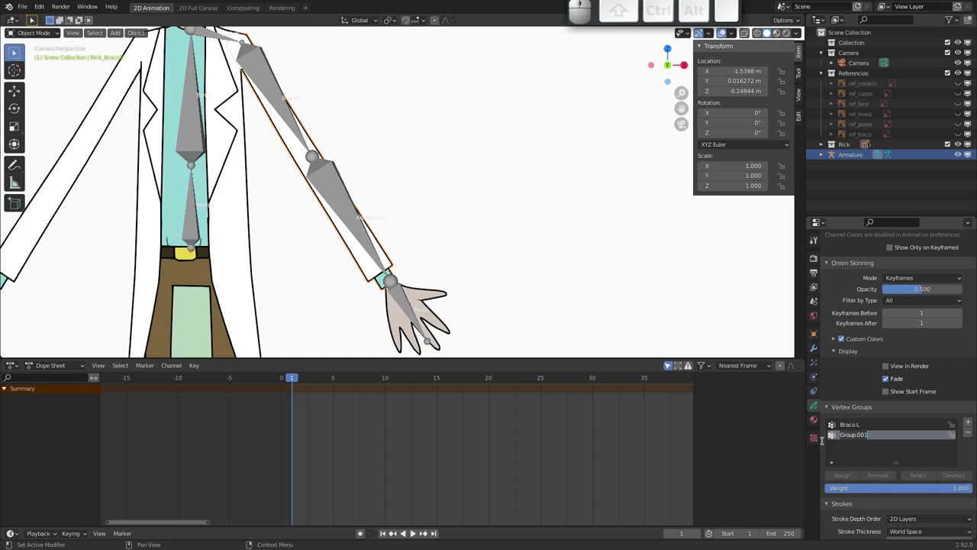
key("shift+a")
key("shift+n")
key("shift+t")
key("shift+e")
key("shift+b")
key("shift+r")
key("shift+o")
key("shift+BackSpace")
key("shift+c")
key("shift+o")
key("shift+.")
key("shift+l")
key("shift+Return")
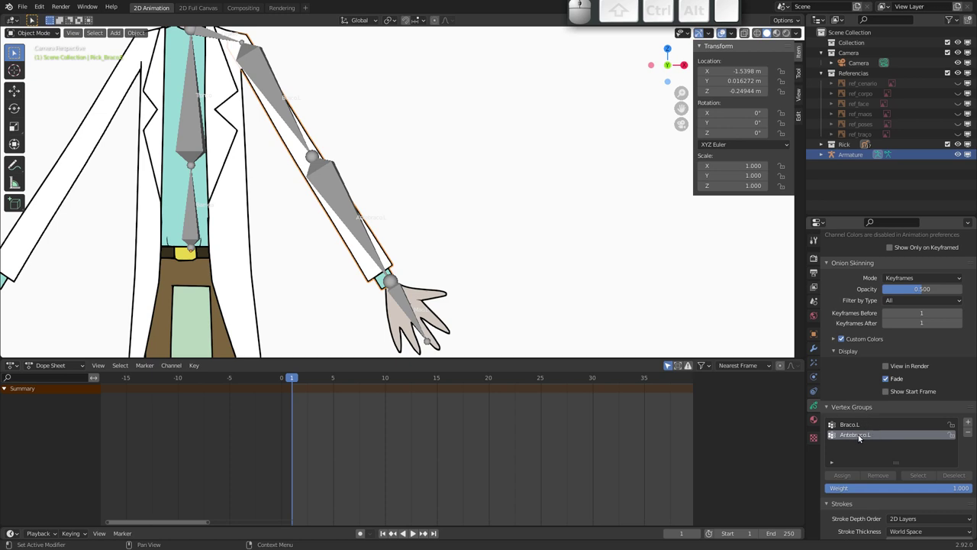
- Reselect the arm Grease Pencil drawing in Object Mode
left_click(858, 426)
left_click(860, 434)
left_click(365, 230)
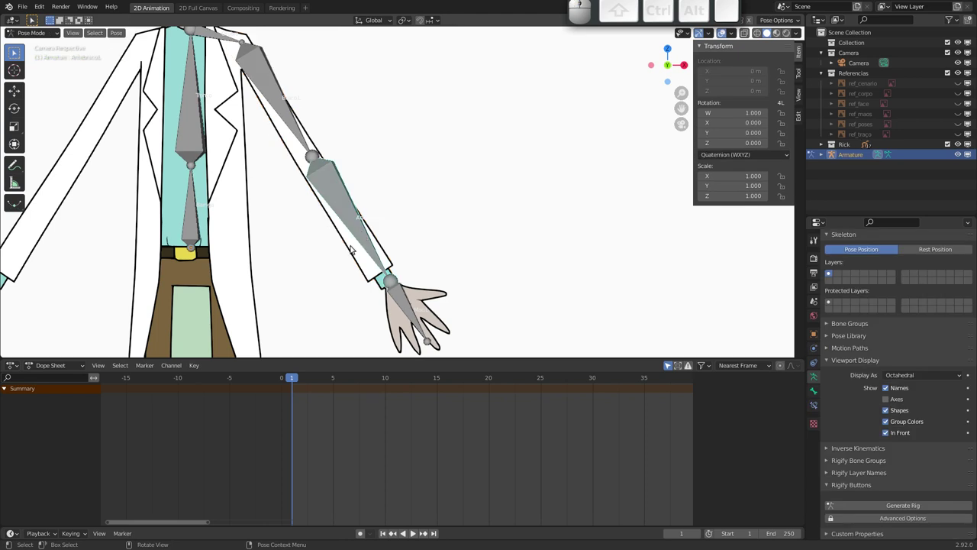
left_click(369, 279)
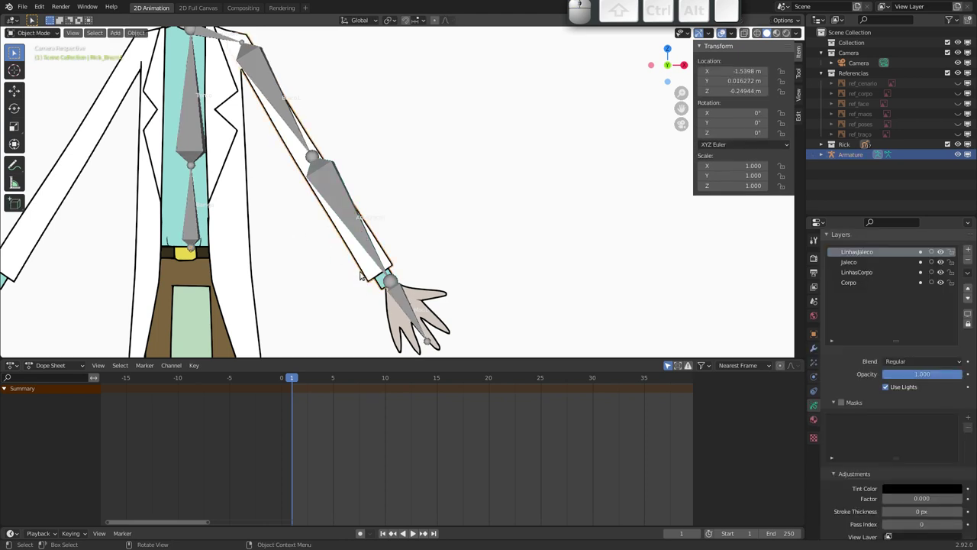
- In Edit Mode with Braco.L active, circle-select only the upper-arm stroke points
key("Tab")
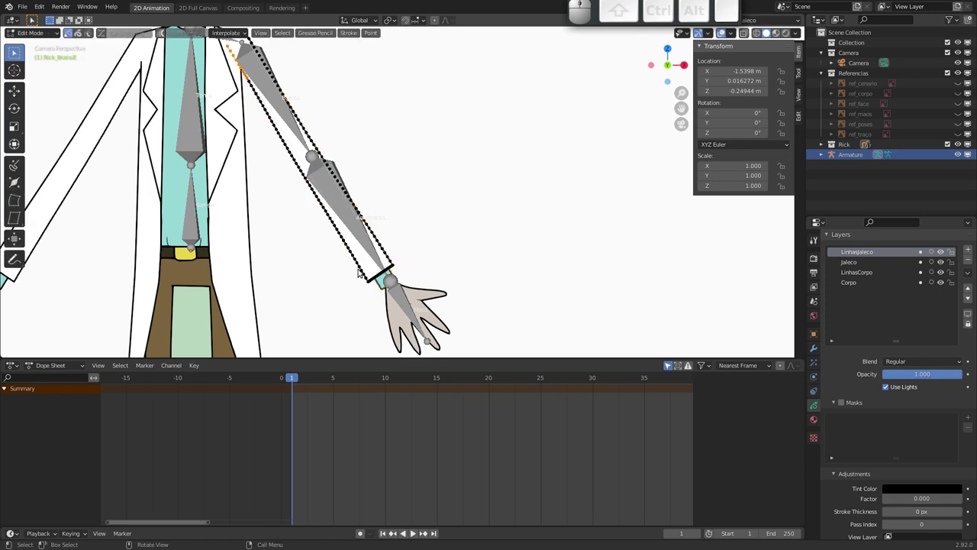
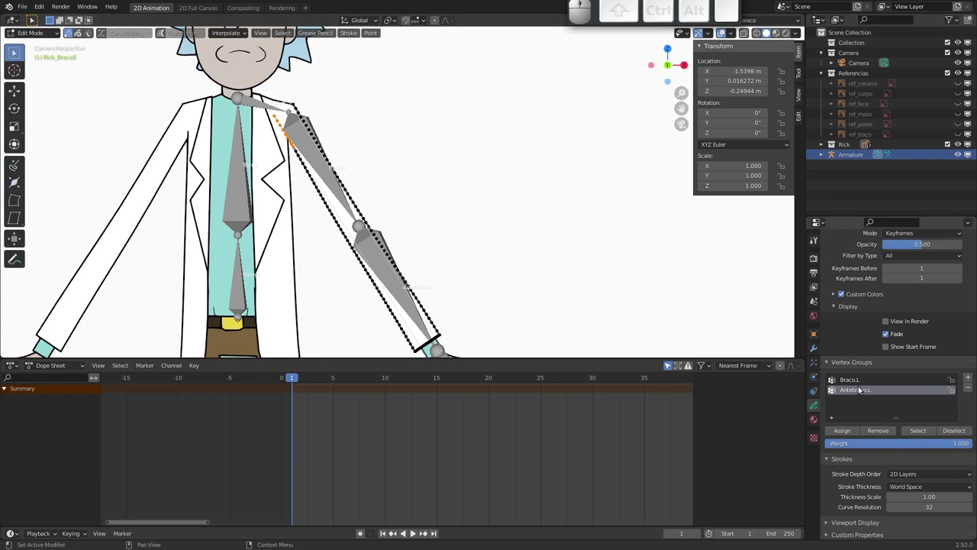
left_click(852, 383)
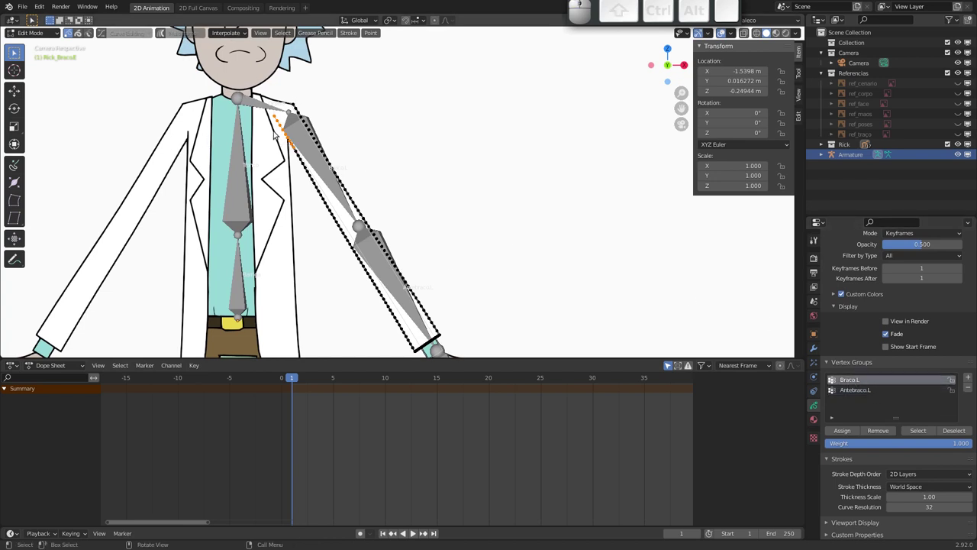
key("c")
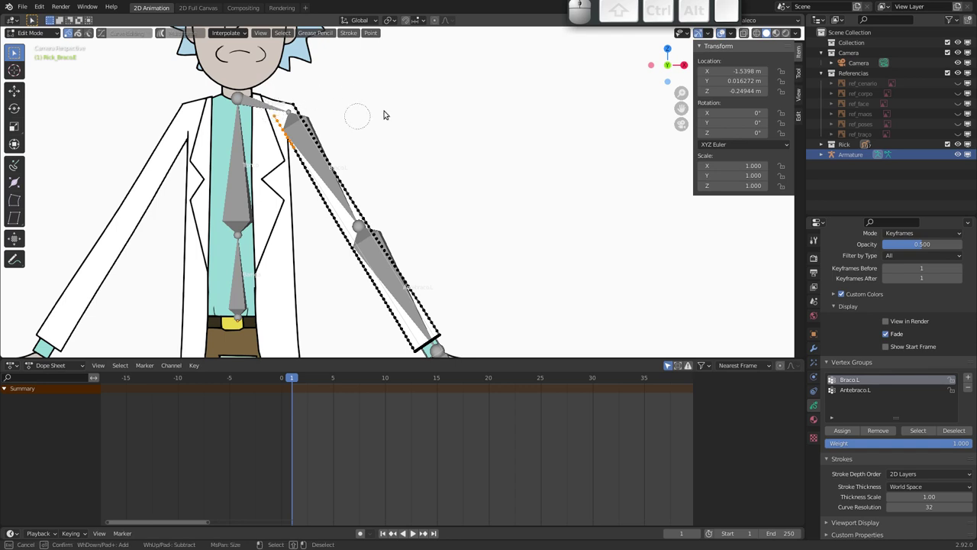
left_click_drag(290, 104, 342, 252)
left_click_drag(358, 217, 350, 195)
middle_click(353, 250)
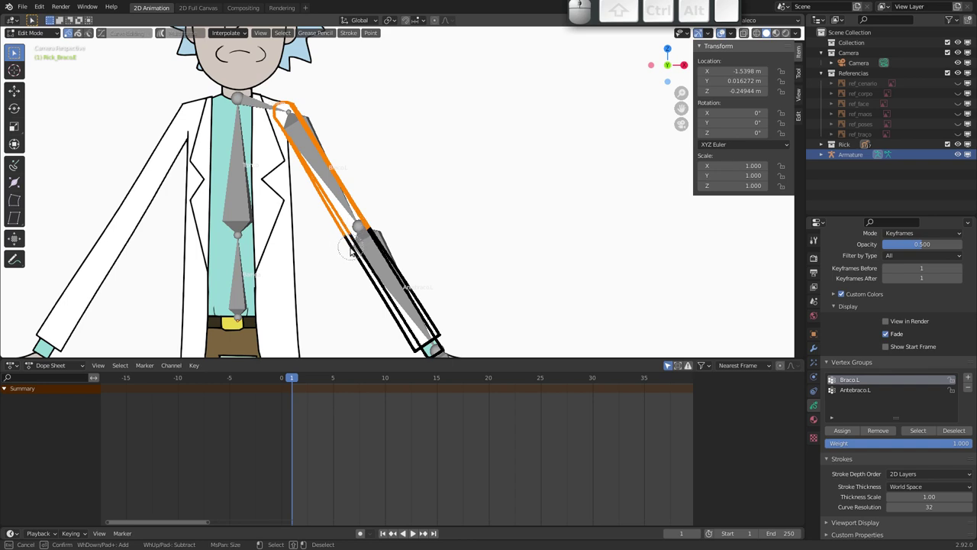
middle_click(374, 239)
key("Escape")
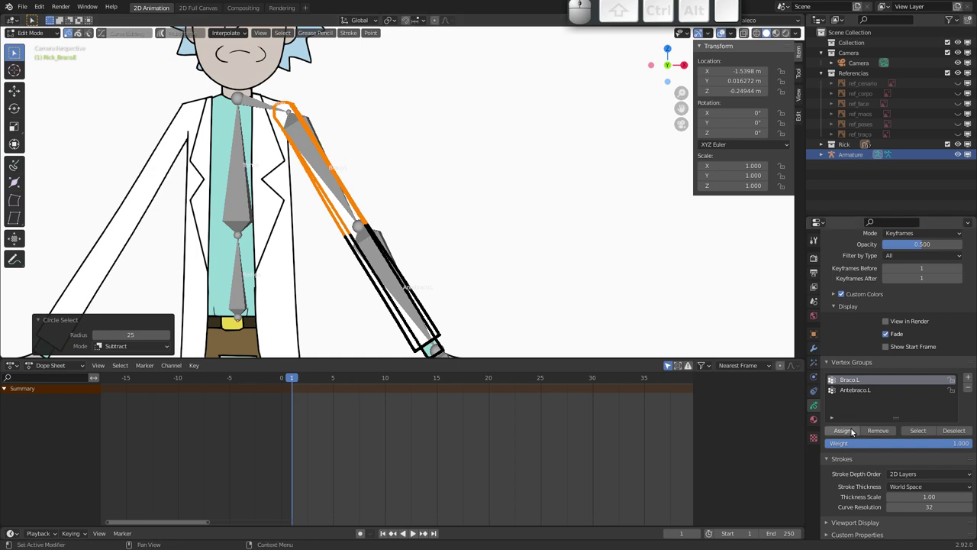
- Assign the selected upper-arm points to Braco.L and clear the selection
left_click(845, 434)
left_click(384, 245)
left_click_drag(354, 261, 330, 245)
left_click_drag(382, 280, 355, 221)
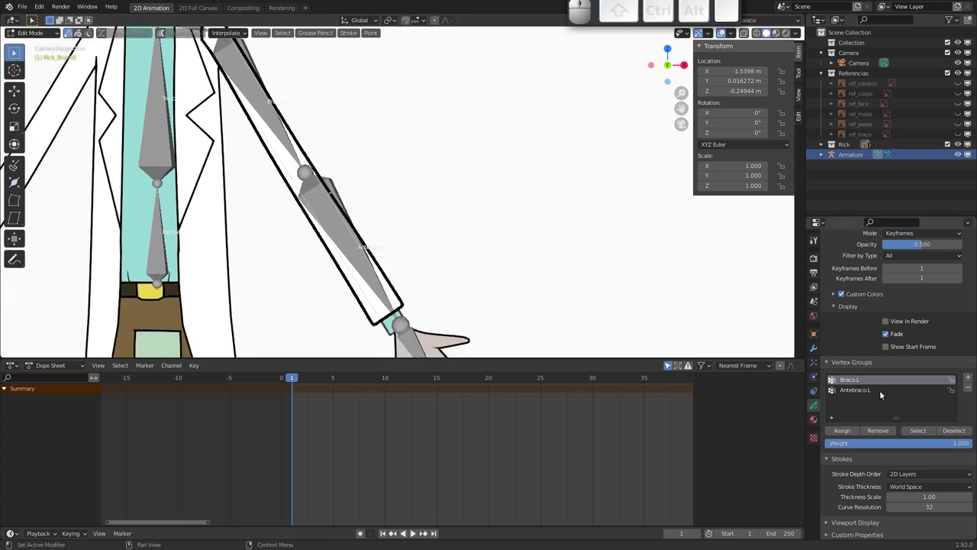
- Make Antebraco.L active and circle-select the forearm stroke points
left_click(863, 393)
left_click_drag(504, 168, 489, 179)
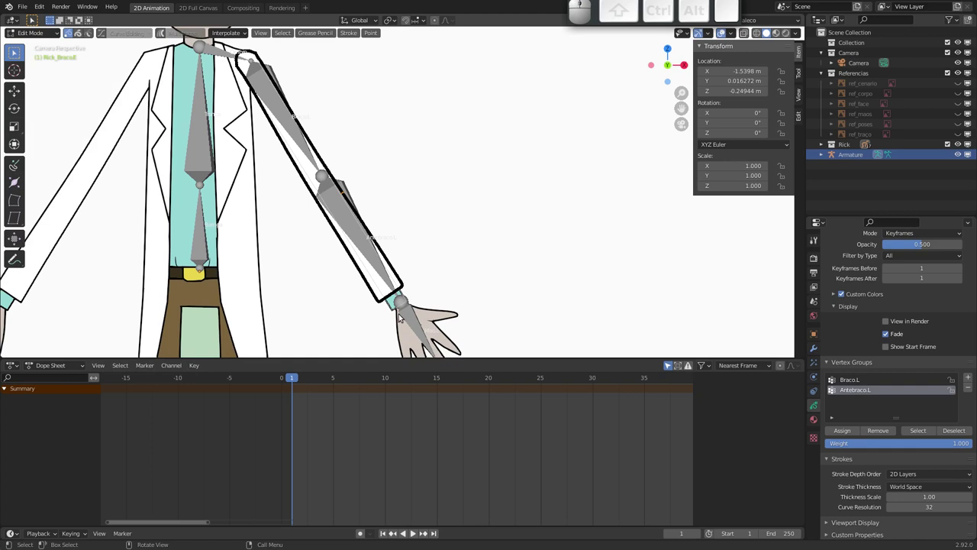
key("c")
left_click_drag(399, 315, 402, 245)
key("Escape")
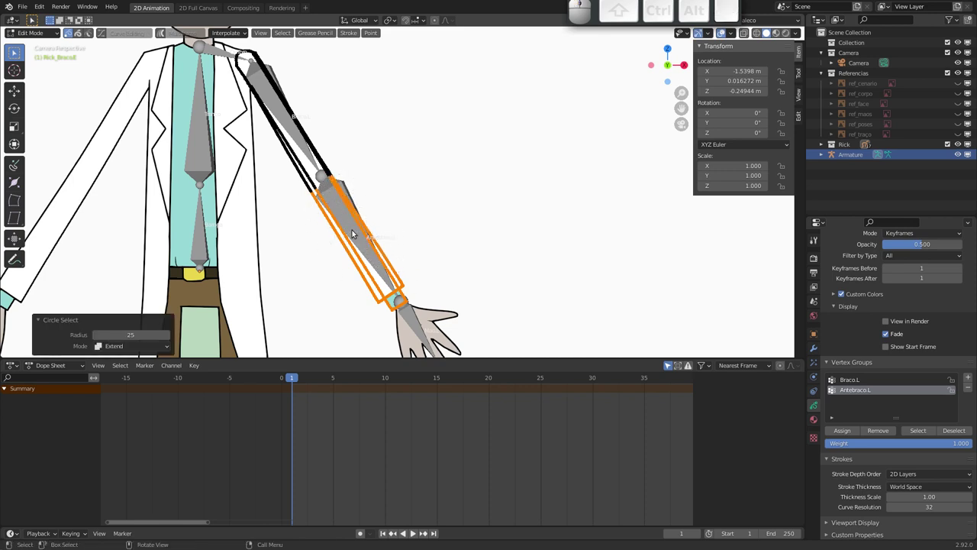
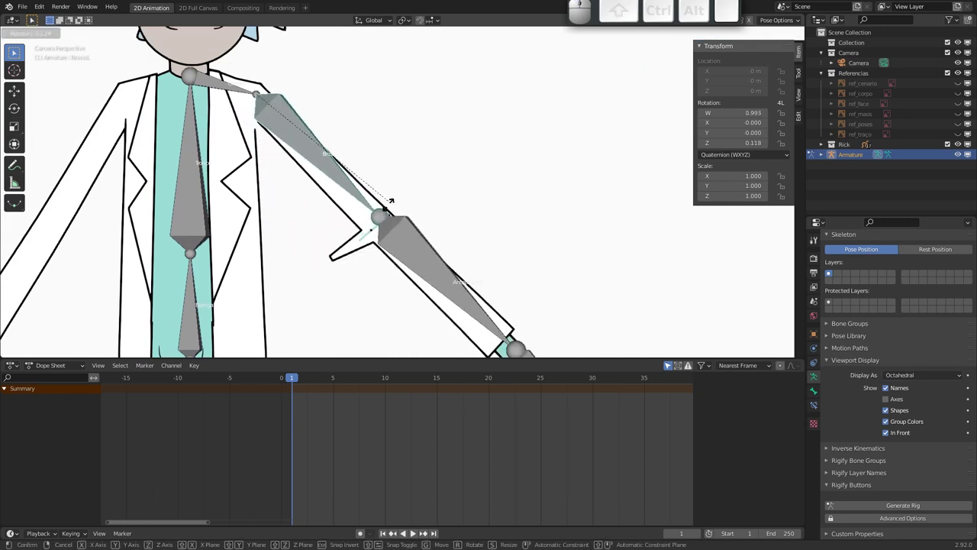
- Rotate the upper-arm and forearm bones to test the sleeve deformation, then select the arm drawing
key("Escape")
left_click(369, 271)
key("r")
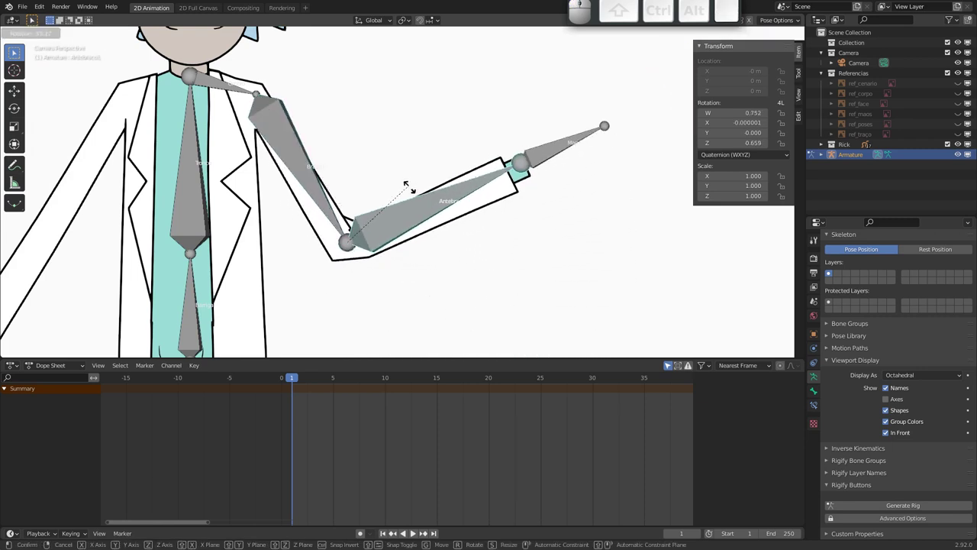
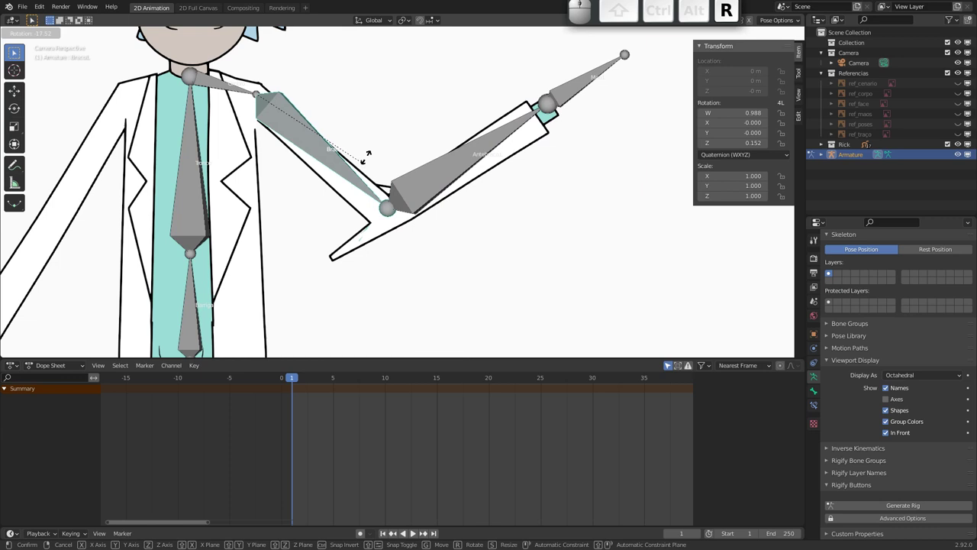
left_click(372, 194)
left_click(367, 255)
- With Braco.L active, circle-select the stray elbow point and assign it to the group
key("Tab")
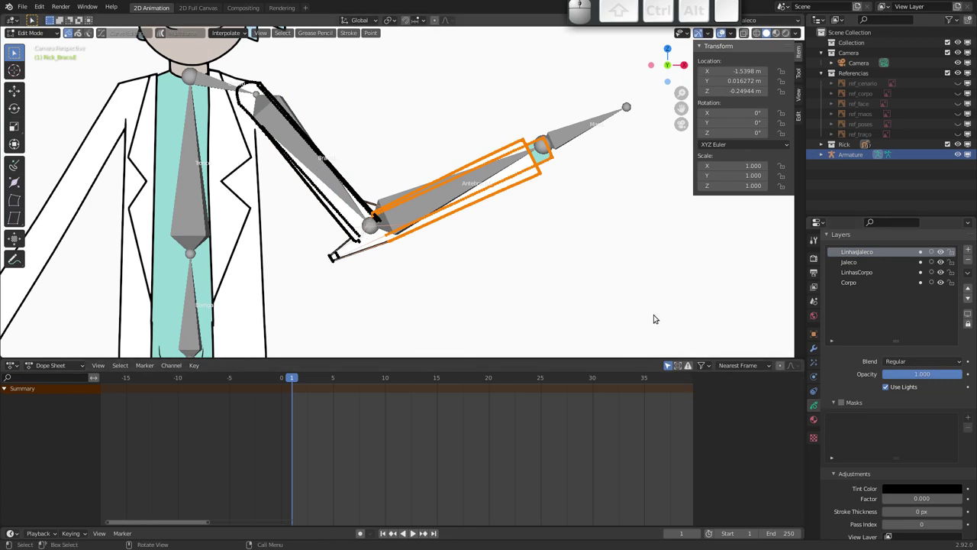
middle_click(831, 445)
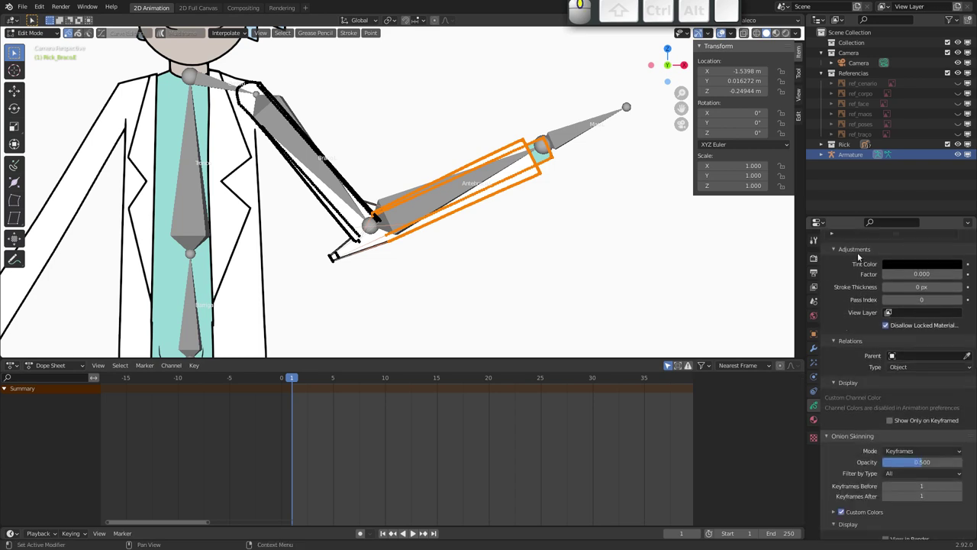
middle_click(837, 450)
left_click(854, 387)
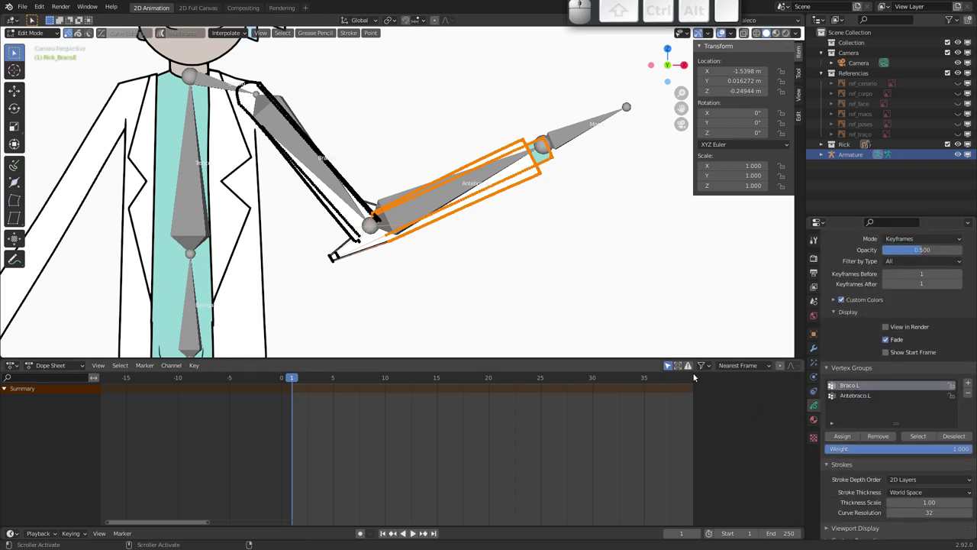
key("c")
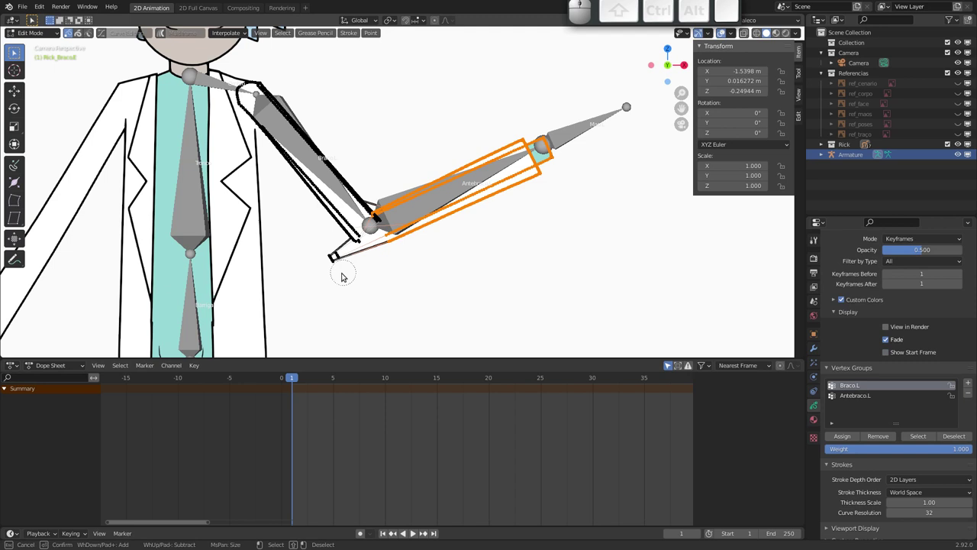
key("Escape")
key("a")
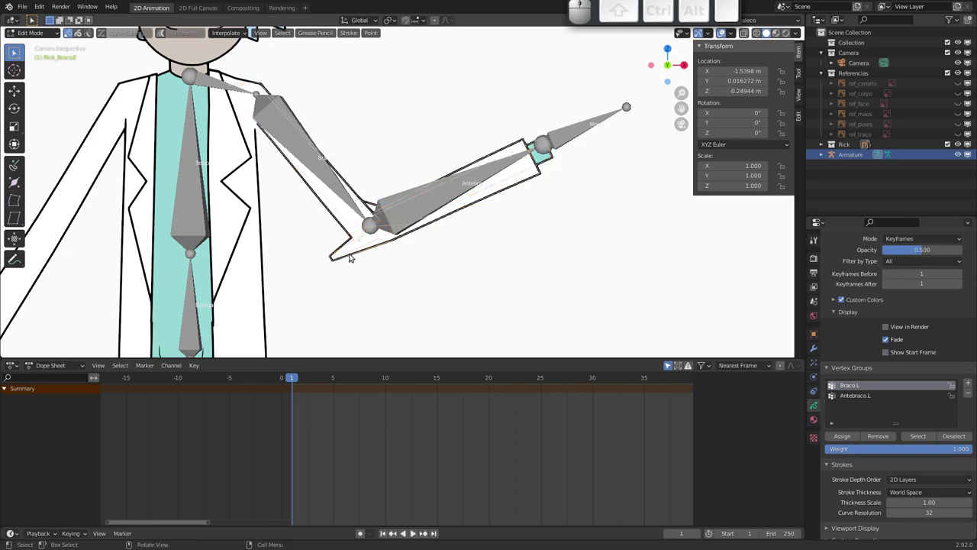
key("c")
left_click_drag(335, 259, 370, 332)
key("Escape")
left_click(846, 440)
- Leave Edit Mode, select the armature and switch it to Pose Mode
middle_click(392, 281)
left_click_drag(390, 226, 393, 216)
key("Tab")
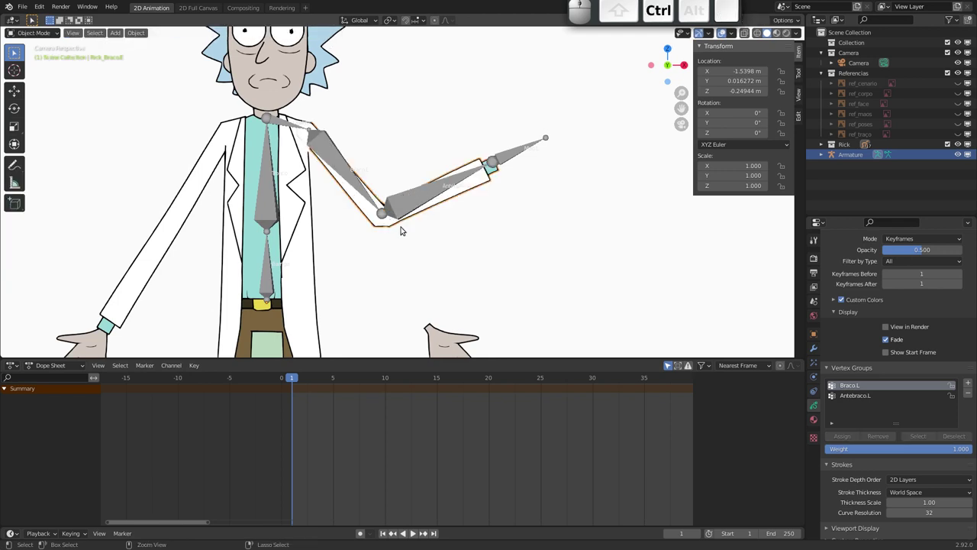
left_click(413, 207)
key("ctrl+r")
key("Escape")
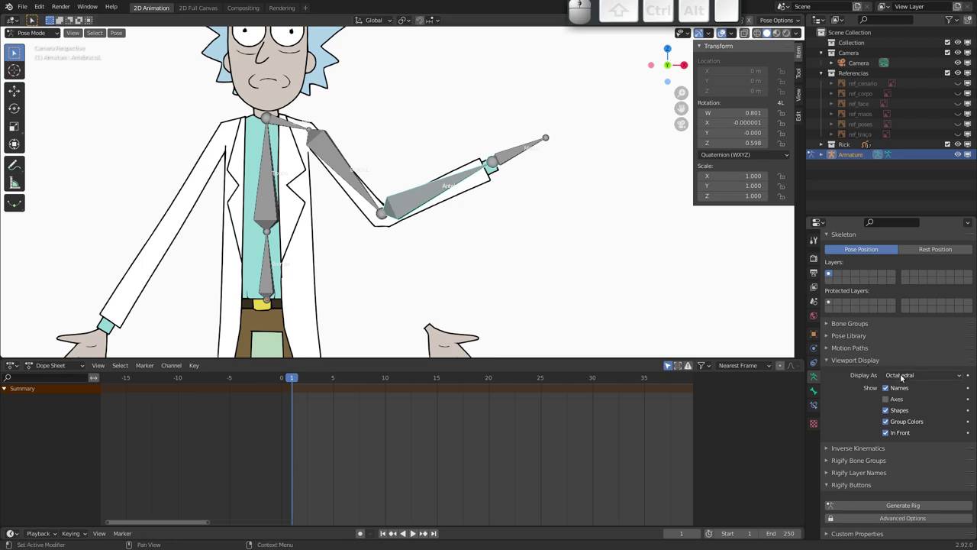
- Set the armature's Display As to Stick and trial-bend the forearm bone
left_click(906, 377)
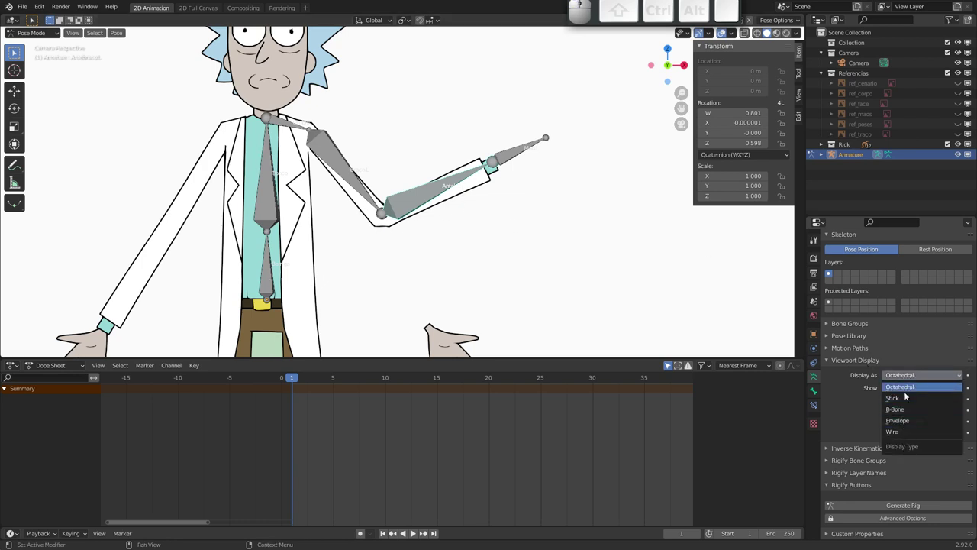
left_click(906, 400)
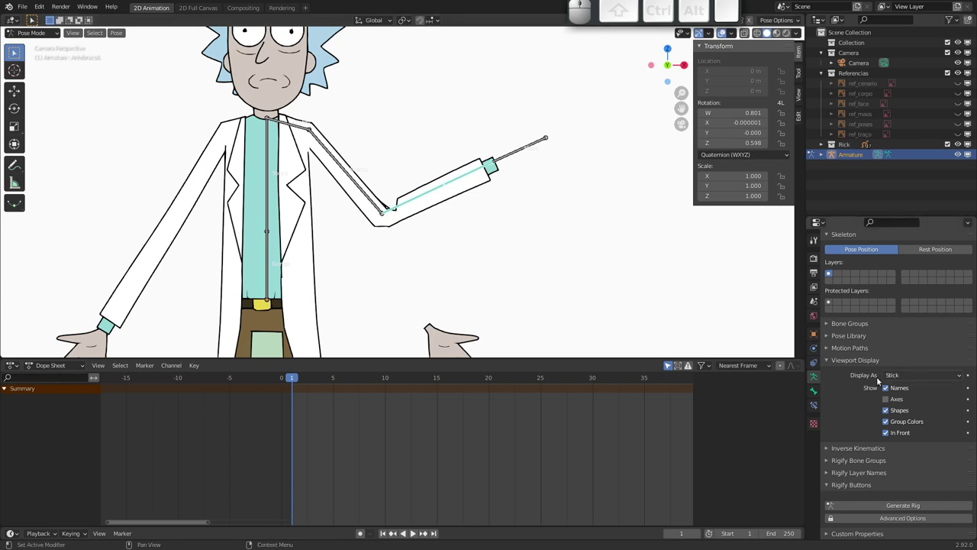
left_click_drag(401, 229, 383, 228)
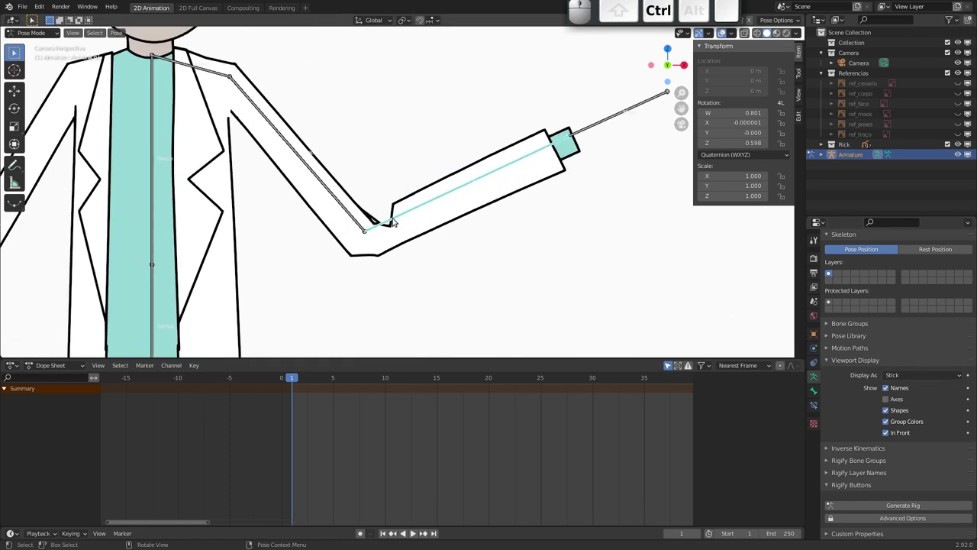
key("r")
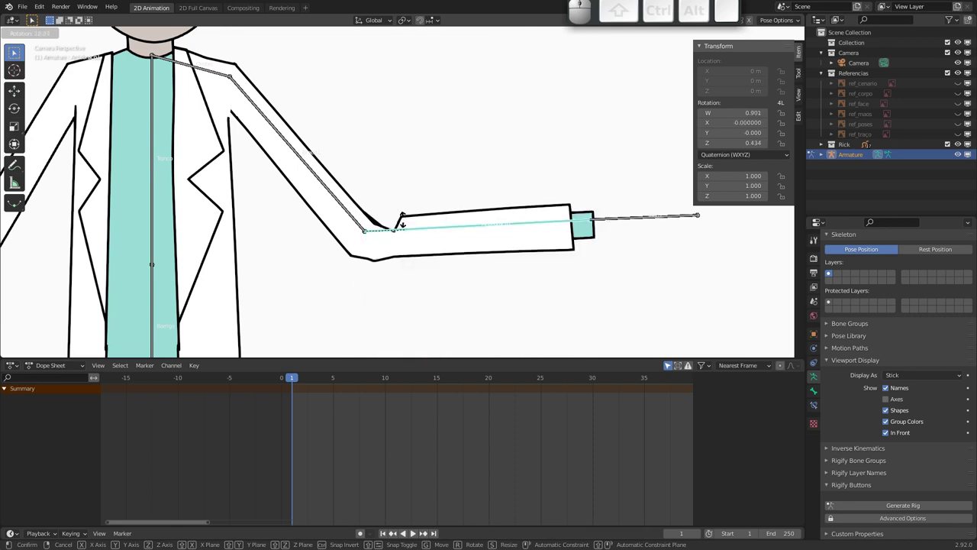
key("ctrl+Escape")
- Clear the arm bones' rotation back to rest pose and select the arm drawing
left_click_drag(386, 196, 359, 197)
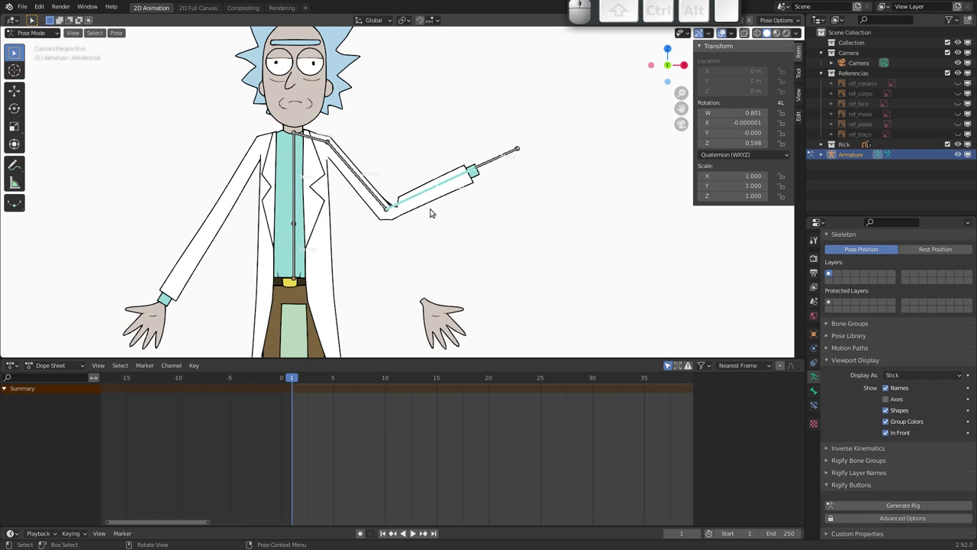
key("alt+r")
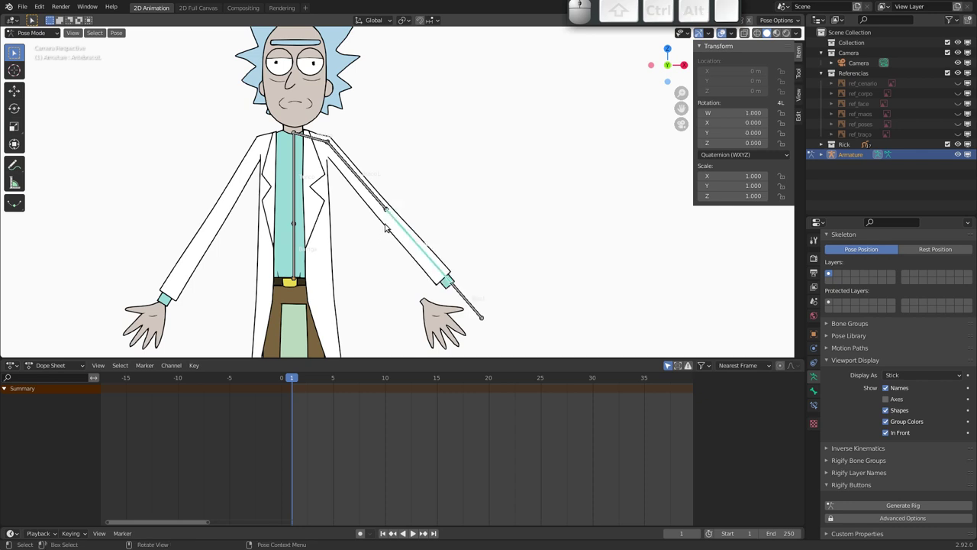
left_click(390, 227)
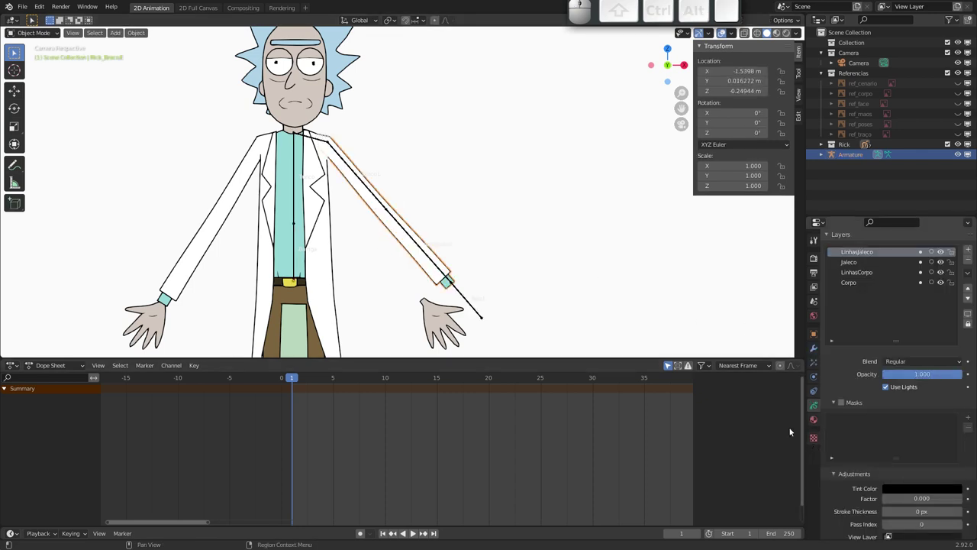
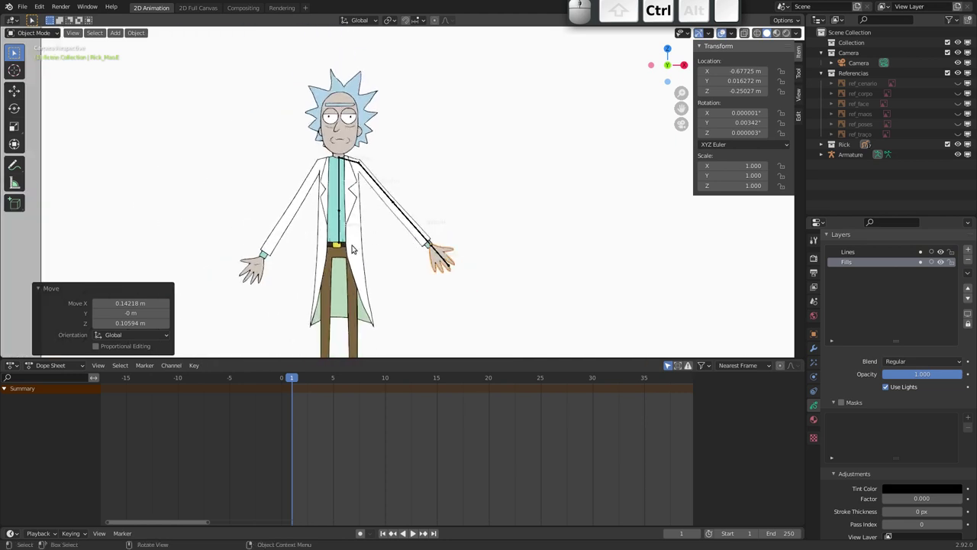
- Check Rick_Braco.E's vertex groups, reset the upper-arm bone and move the hand drawing
left_click_drag(375, 246, 388, 232)
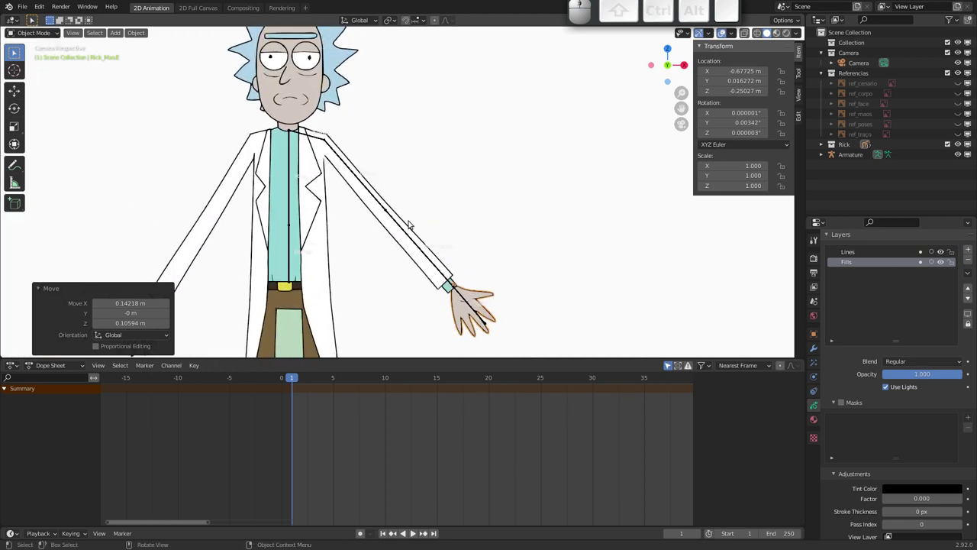
left_click(403, 244)
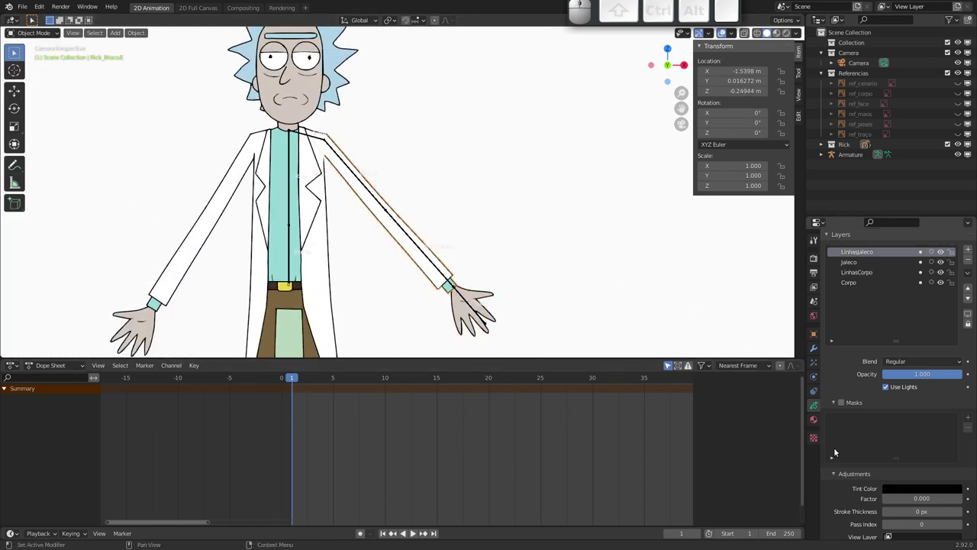
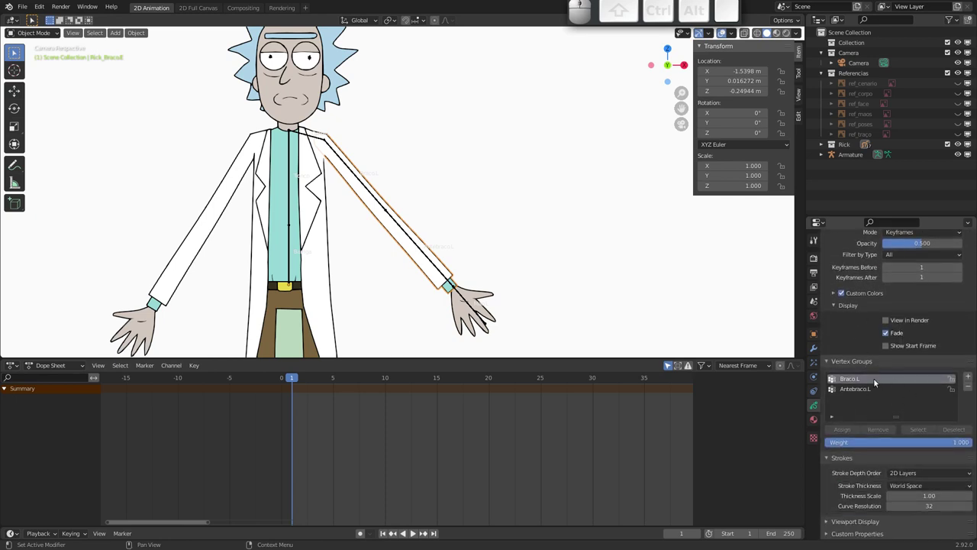
left_click(969, 388)
left_click(971, 388)
left_click(370, 188)
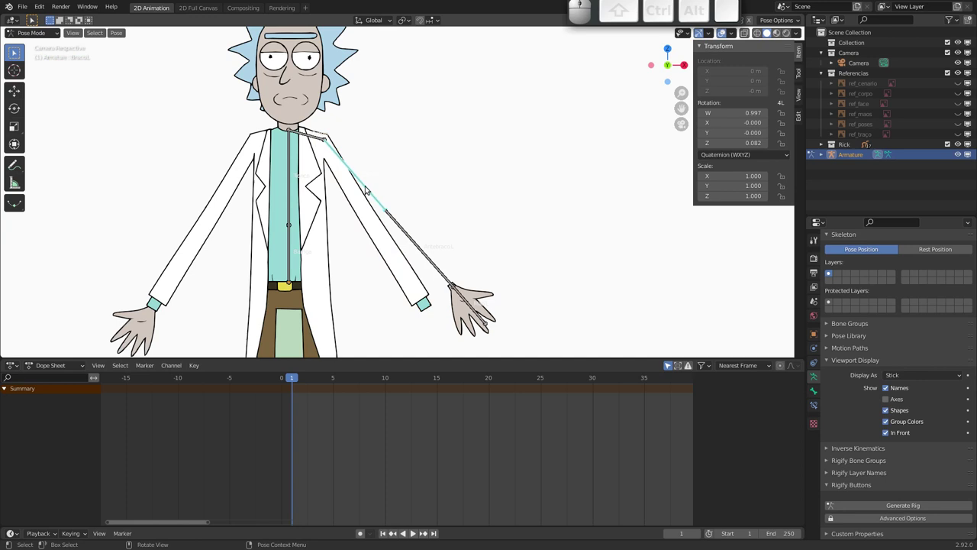
key("alt+r")
left_click(437, 315)
left_click(464, 296)
key("g")
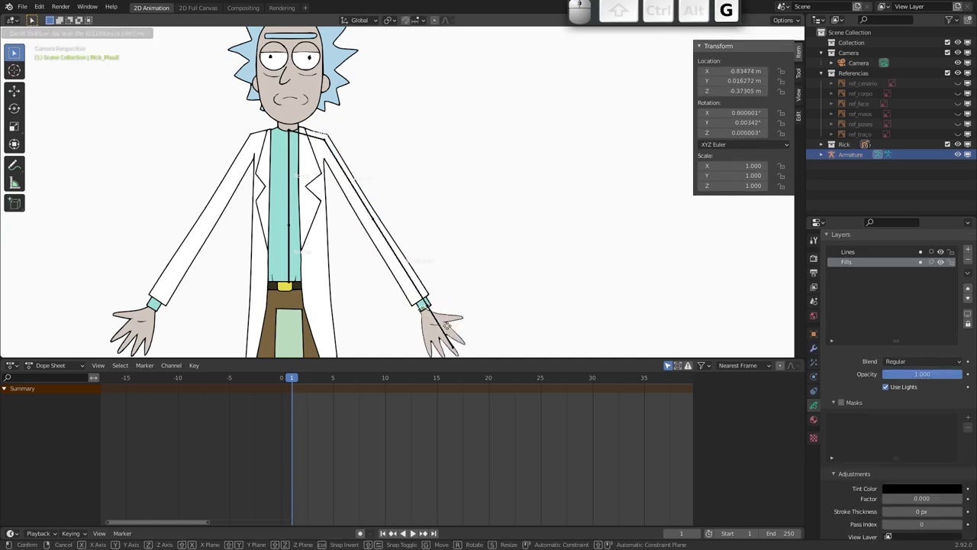
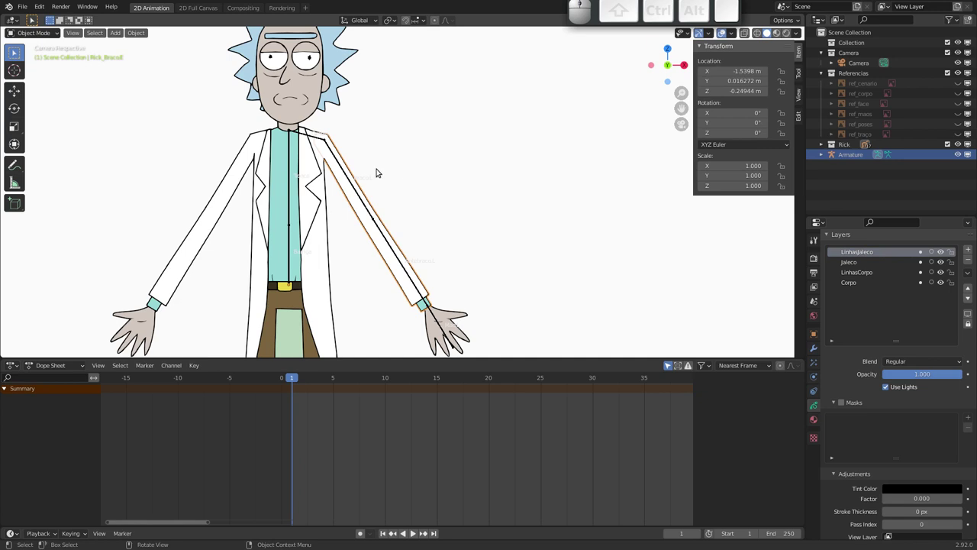
left_click(309, 138)
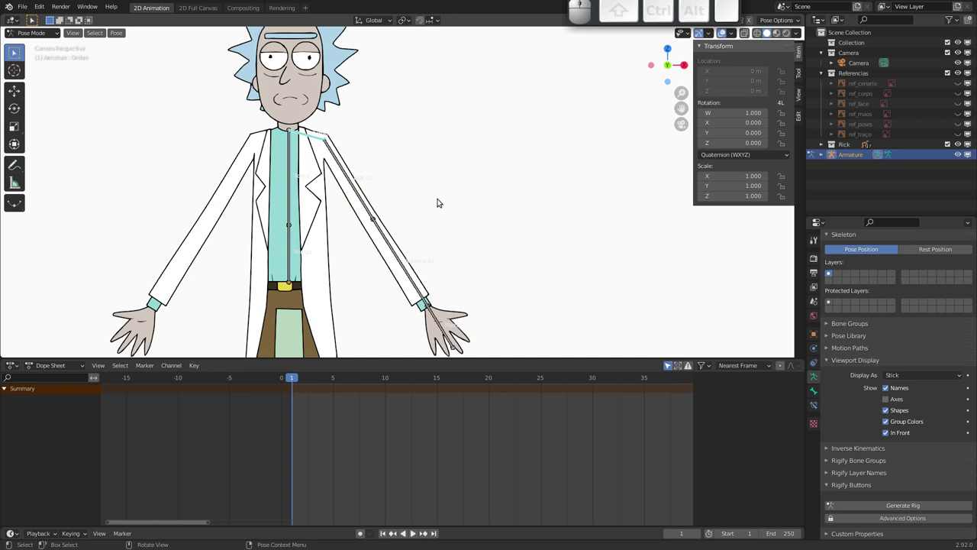
- Delete the Armature modifier from Rick_Braco.E, leaving its modifier stack empty
left_click(384, 255)
left_click(819, 352)
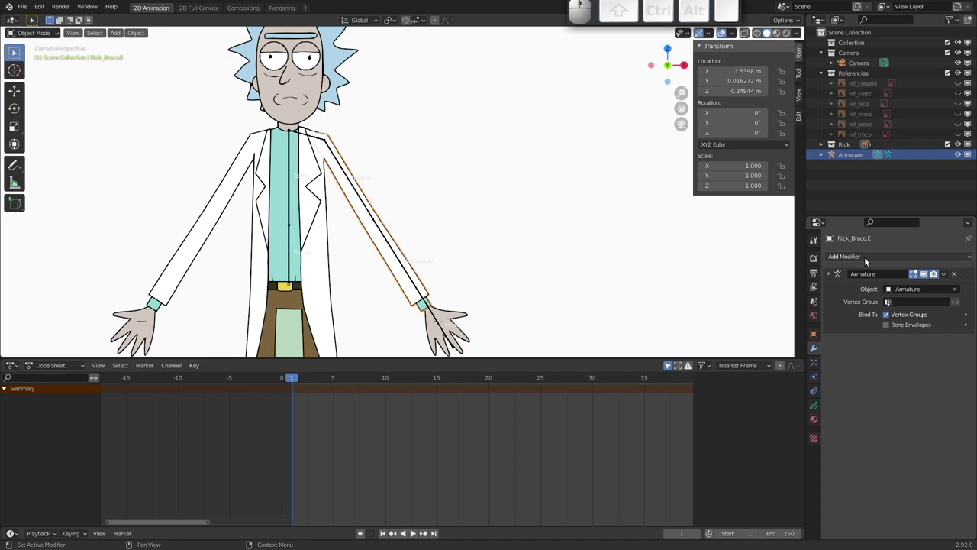
left_click(954, 276)
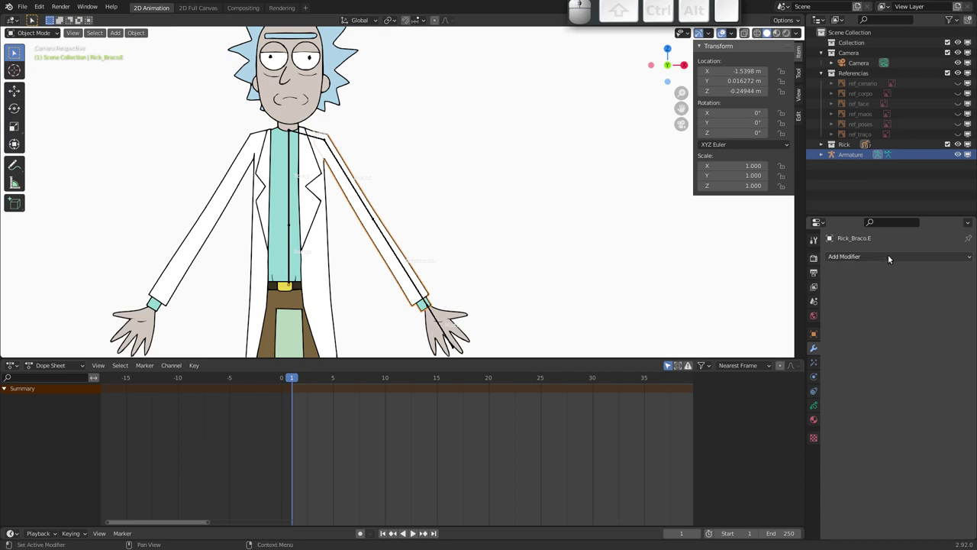
left_click(876, 260)
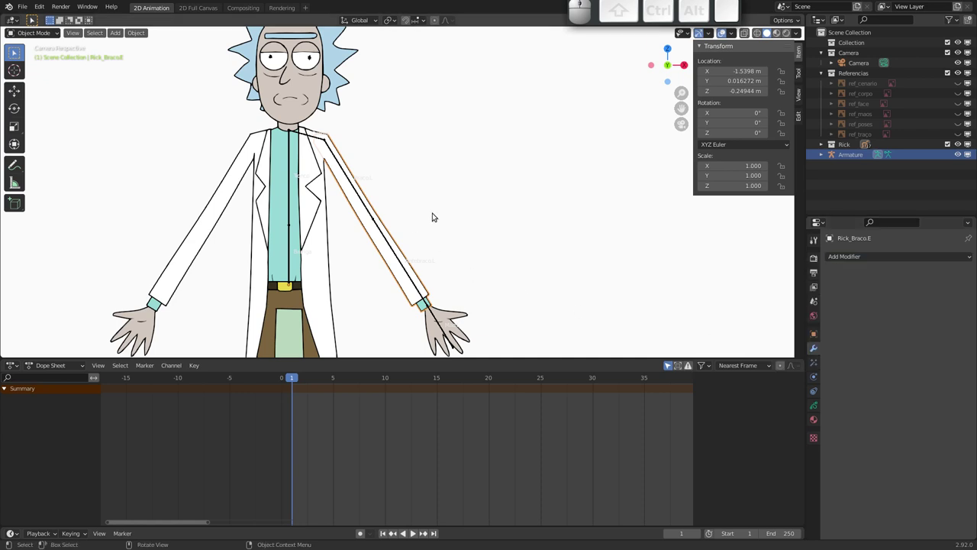
- Add a Lattice object and orbit to see its depth over Rick's body
key("shift+a")
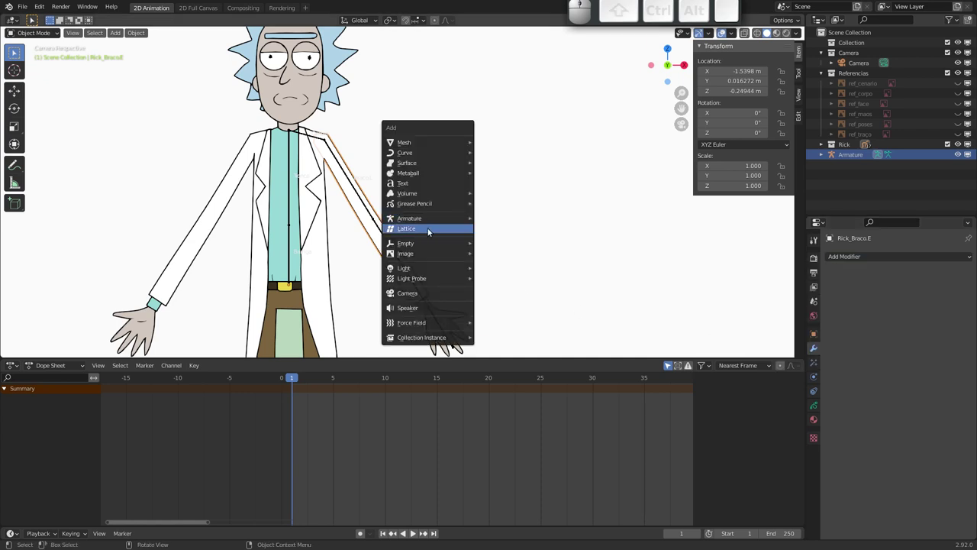
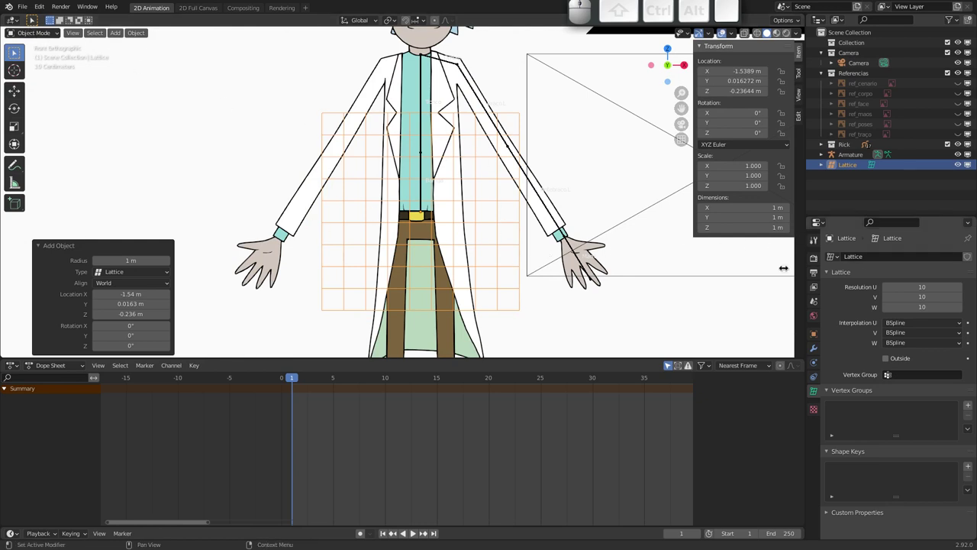
left_click_drag(494, 207, 395, 209)
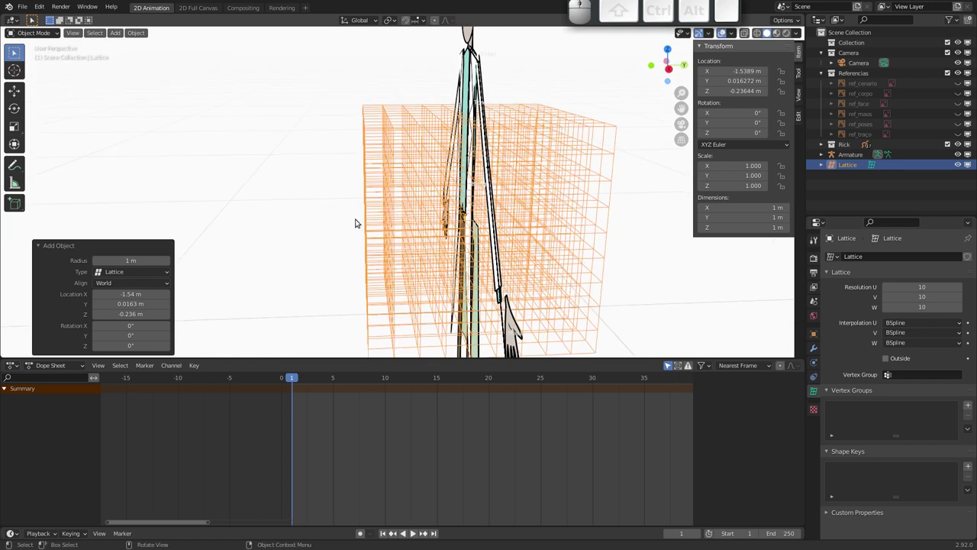
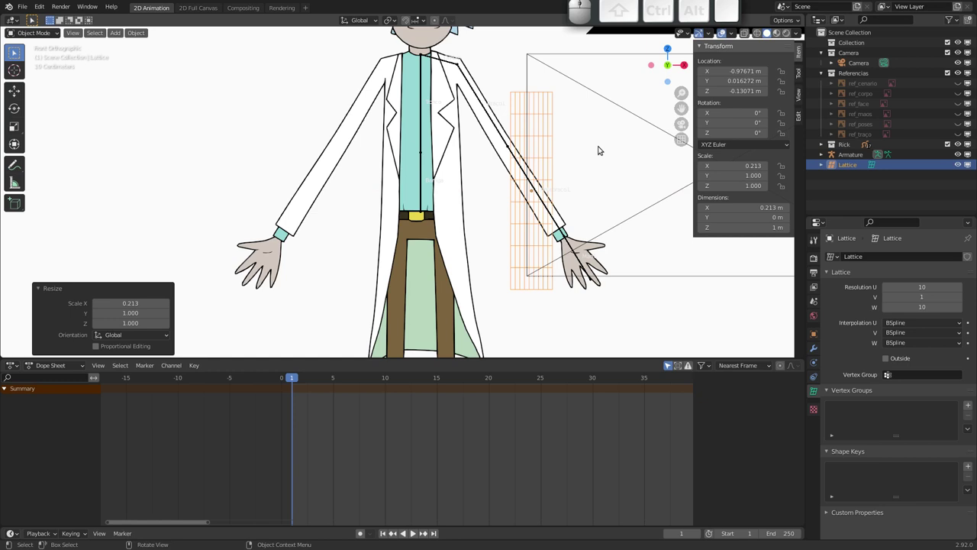
- Frame the lattice and Rick's left arm in the viewport, cancelling a stray move
left_click(789, 35)
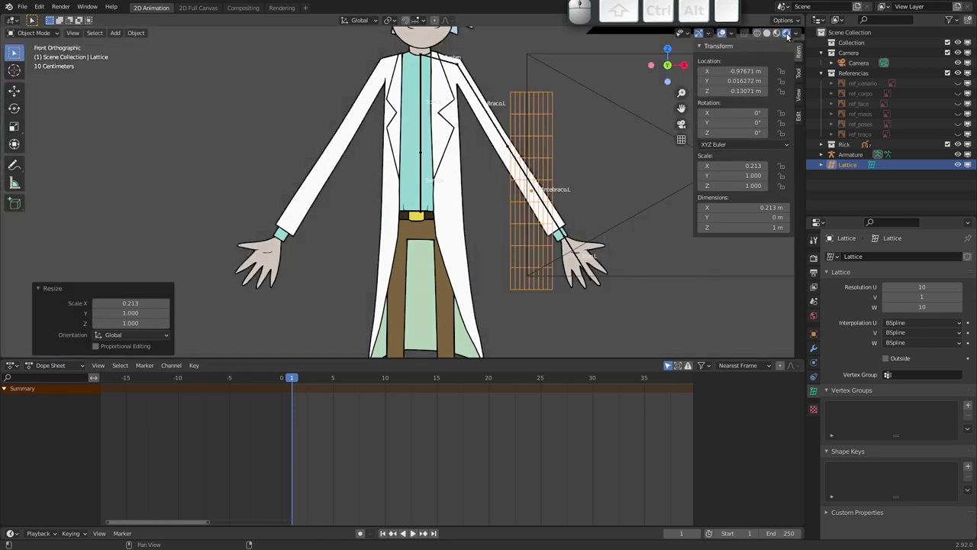
left_click(816, 317)
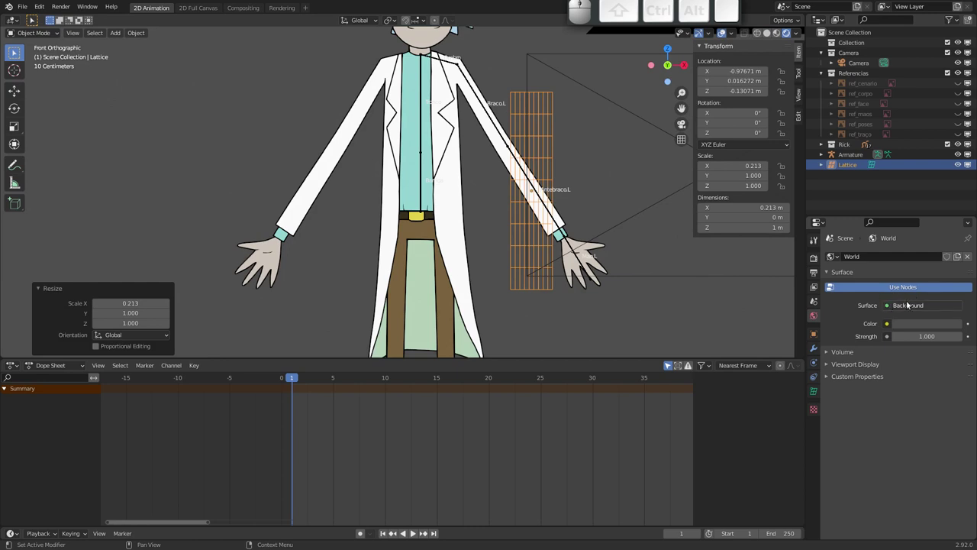
left_click(912, 325)
left_click_drag(954, 220, 876, 300)
left_click_drag(957, 183, 748, 237)
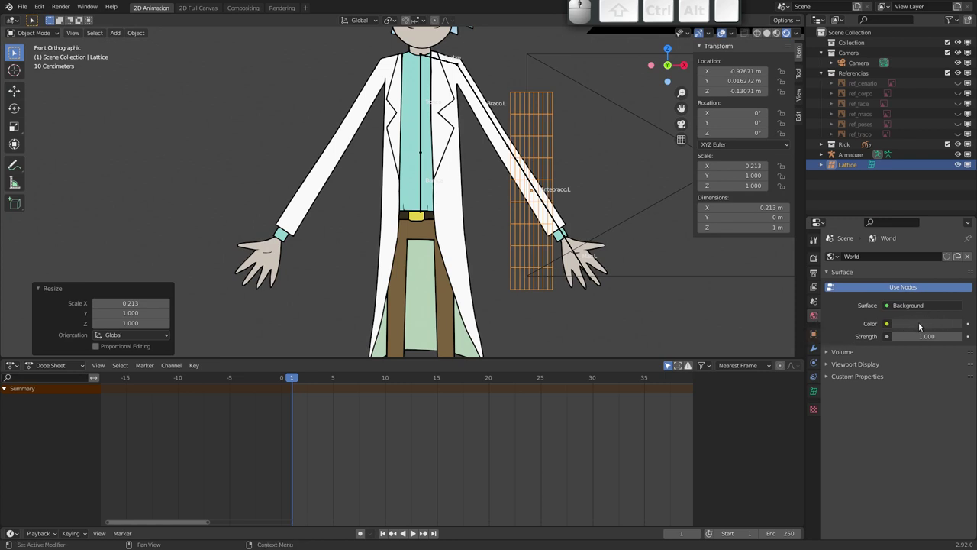
left_click_drag(500, 184, 532, 162)
left_click_drag(508, 167, 438, 229)
key("g")
key("Escape")
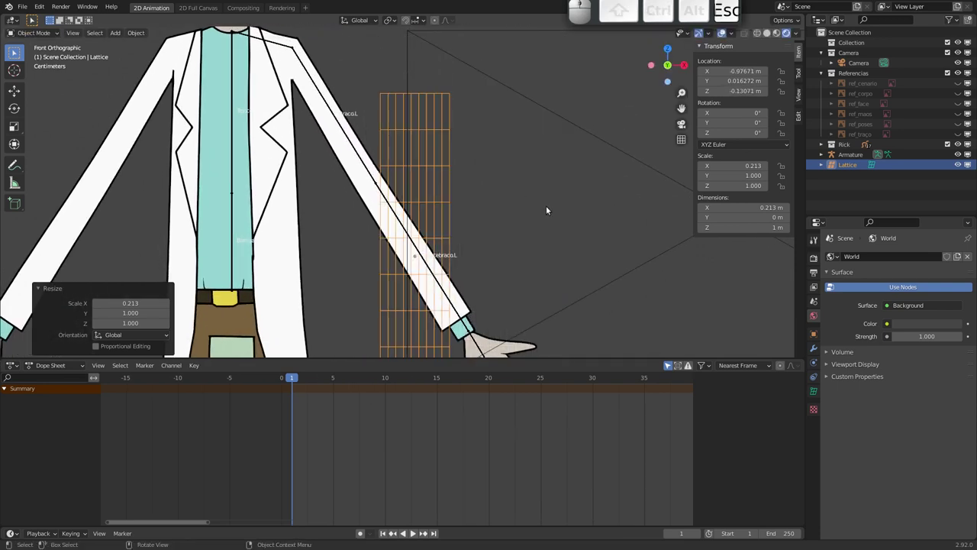
- Narrow the lattice along X and tilt it about -31.8° to follow the arm
key("s")
key("x")
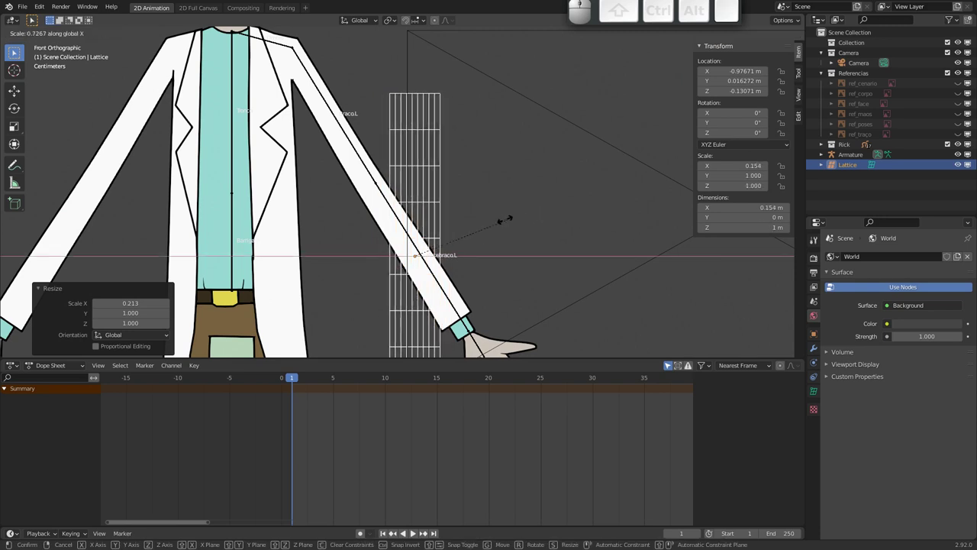
left_click(497, 228)
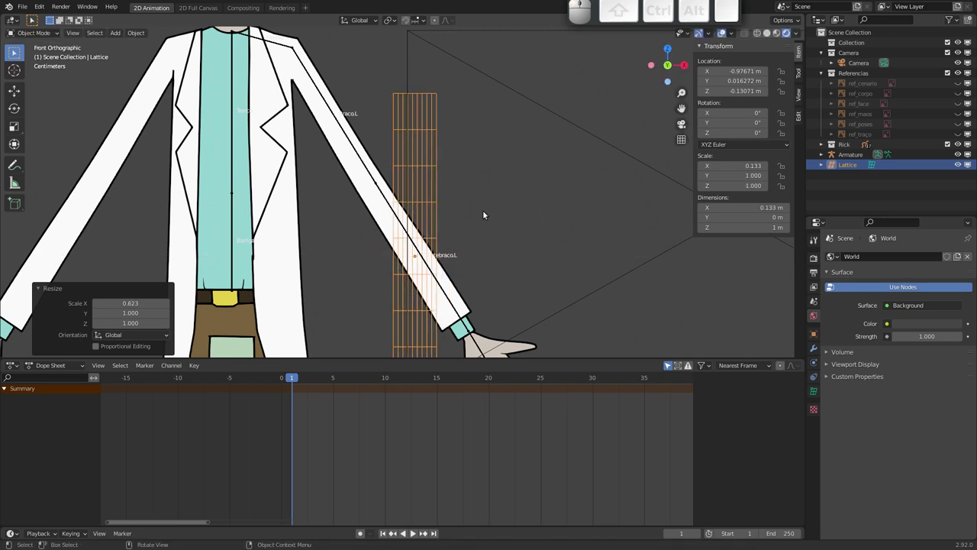
left_click_drag(497, 217, 490, 277)
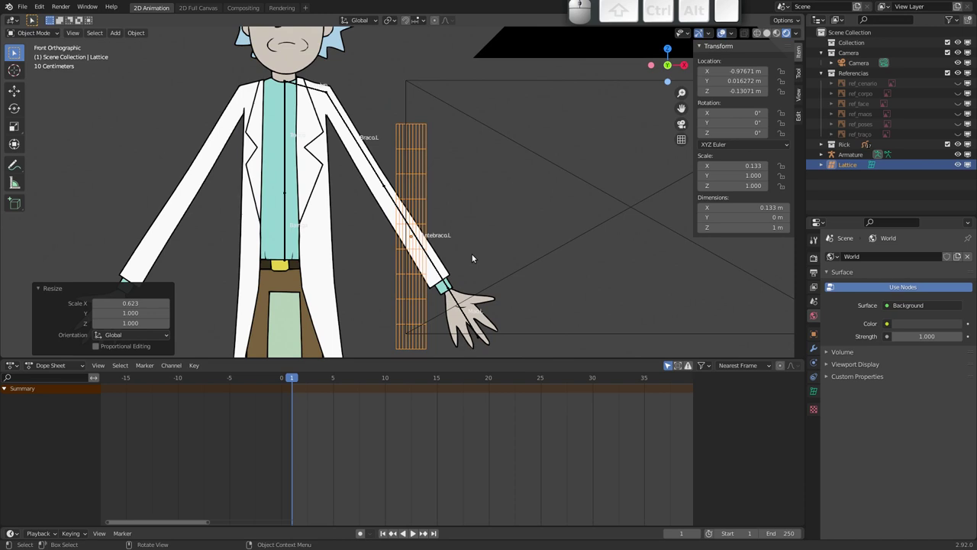
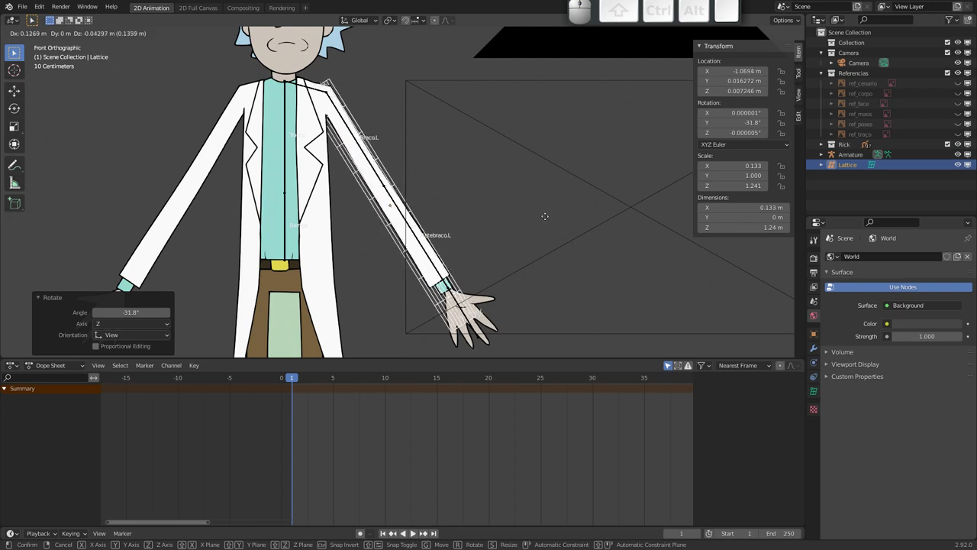
left_click(548, 217)
- Slide the lattice over the upper arm so it lines up with the whole left arm
middle_click(425, 232)
left_click_drag(442, 214, 466, 215)
left_click_drag(466, 202, 456, 244)
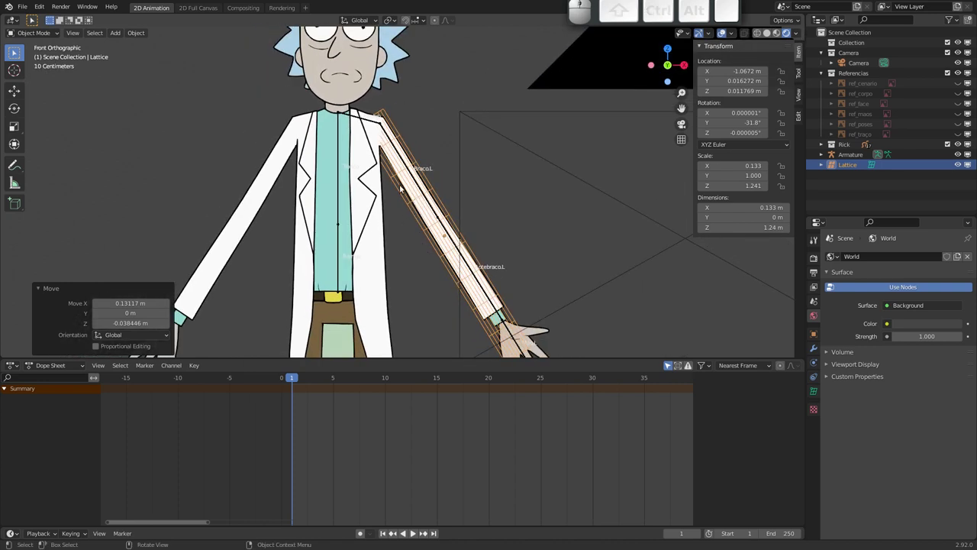
middle_click(394, 188)
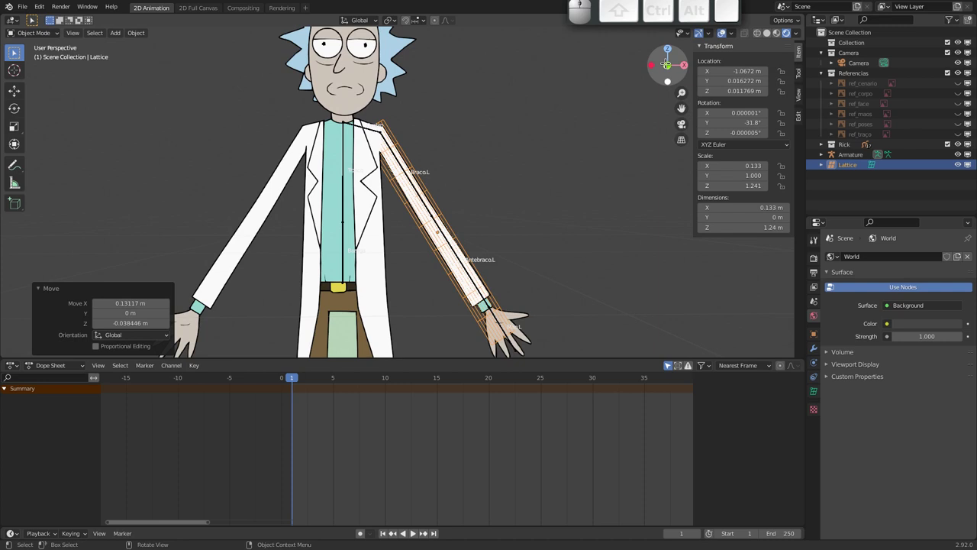
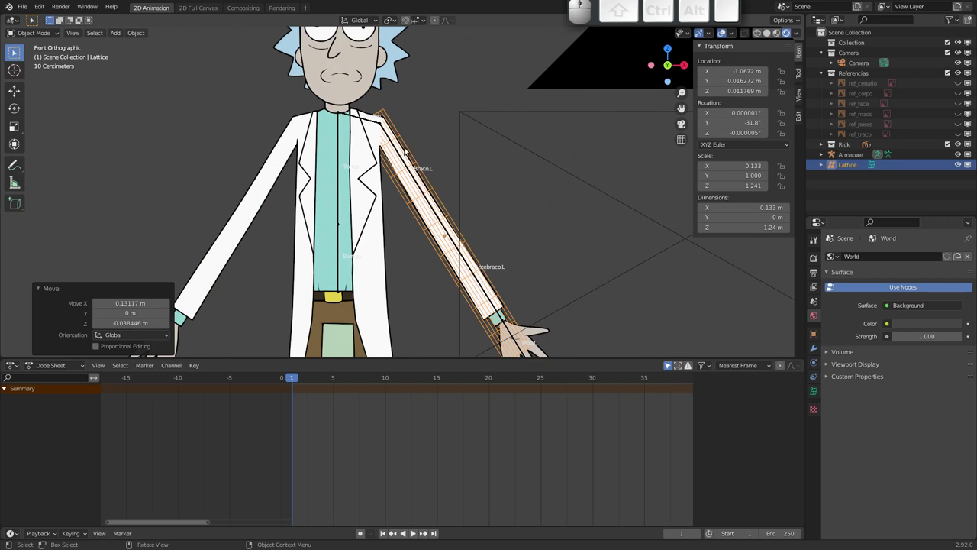
- Add an Armature modifier to the lattice and eyedrop the Armature as its object
left_click(818, 349)
left_click(872, 256)
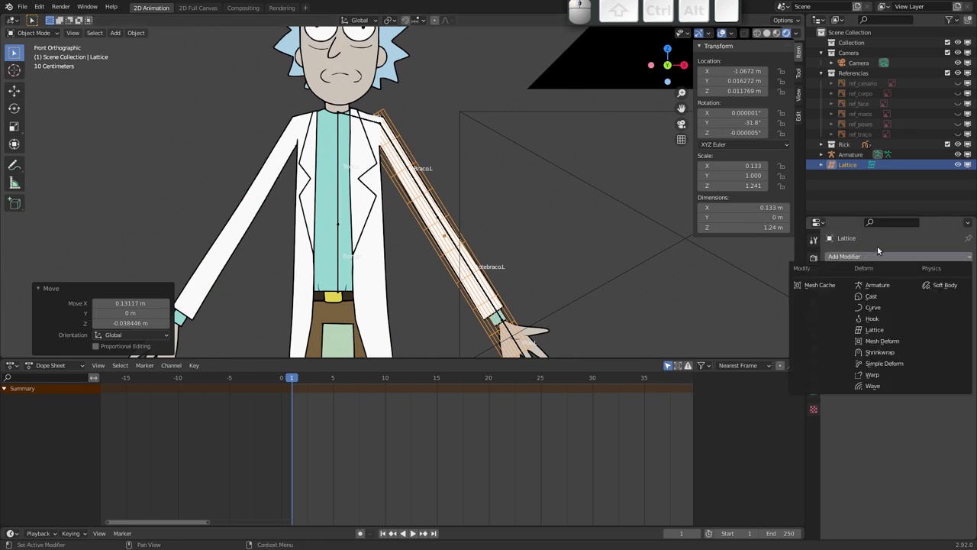
left_click(883, 286)
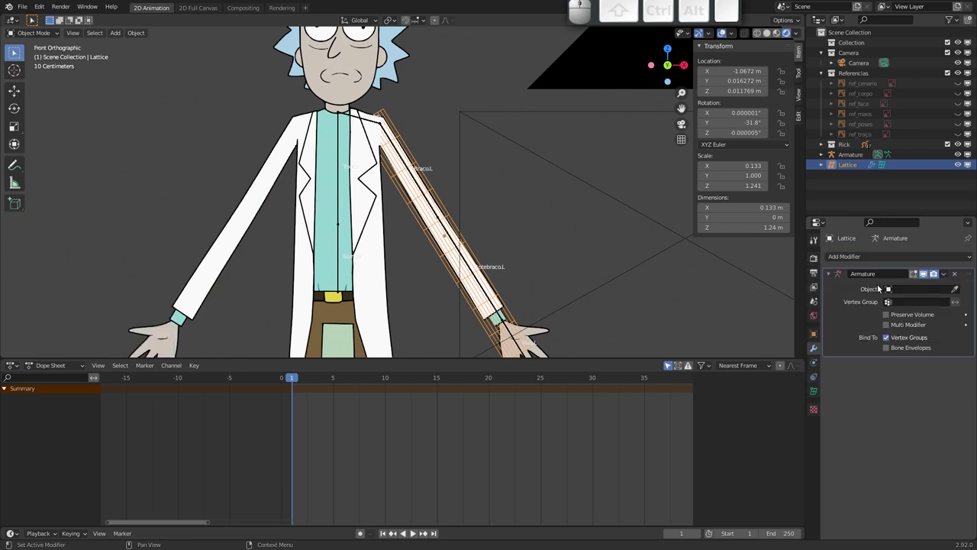
left_click_drag(413, 199, 399, 172)
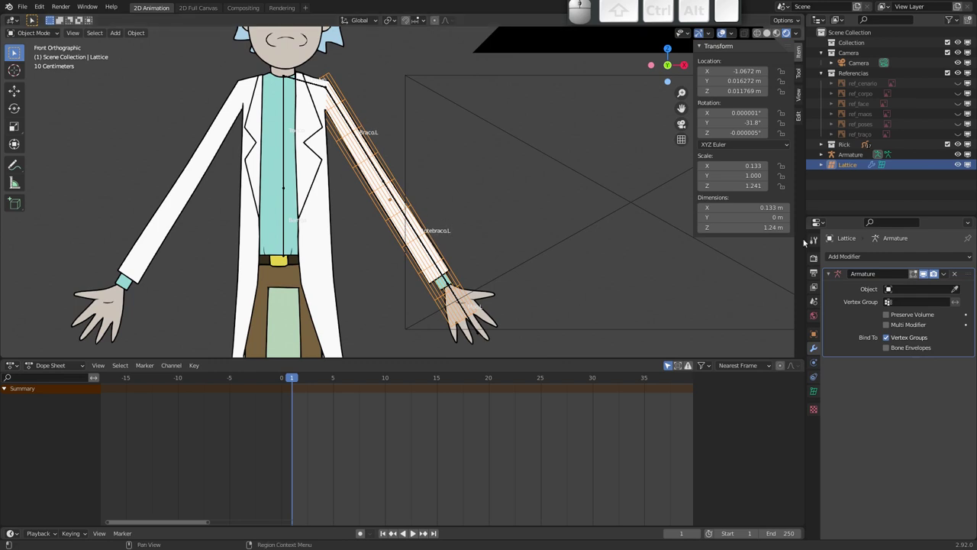
left_click(957, 290)
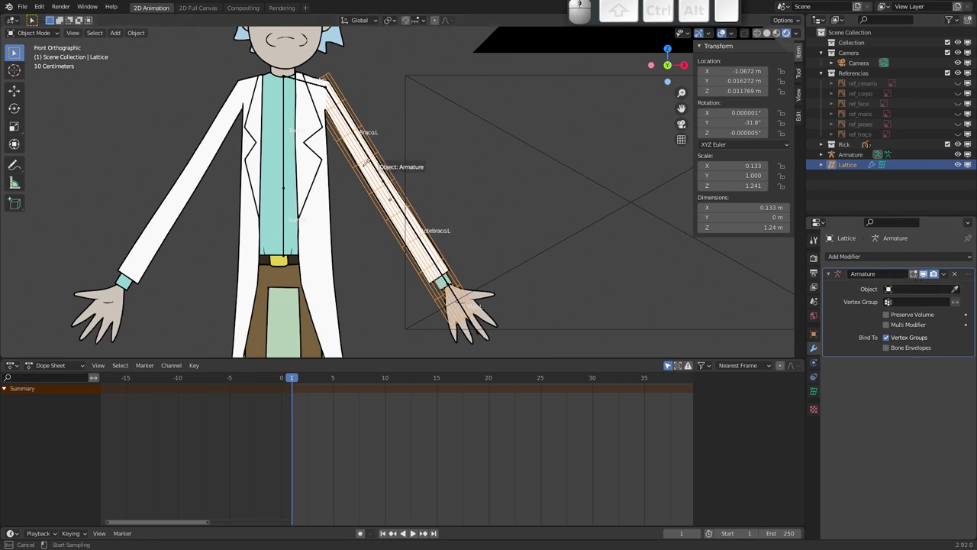
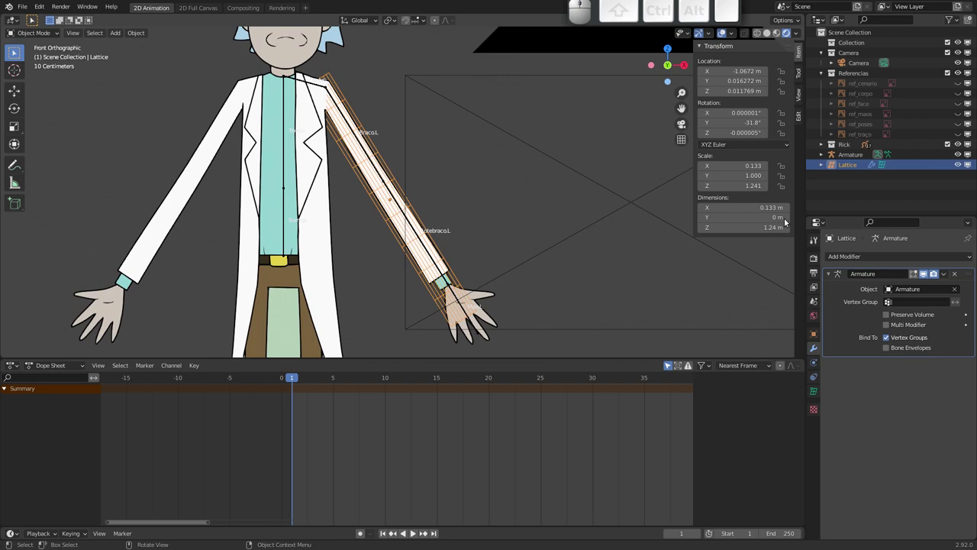
left_click(815, 394)
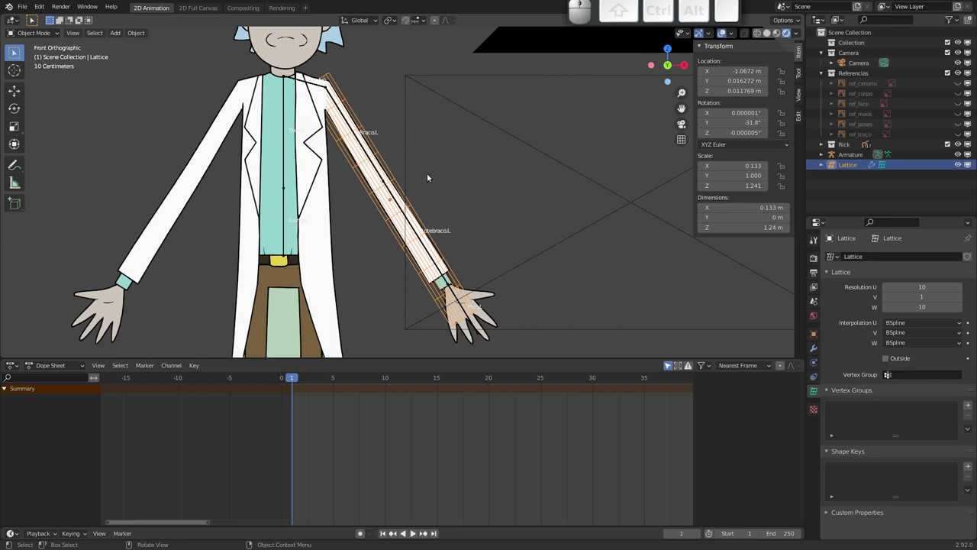
- Add two vertex groups to the lattice and name the first Braco.L
left_click(970, 406)
left_click(970, 406)
left_click(851, 411)
key("shift+b")
key("shift+r")
key("shift+c")
key("shift+o")
key("shift+.")
key("l")
key("Return")
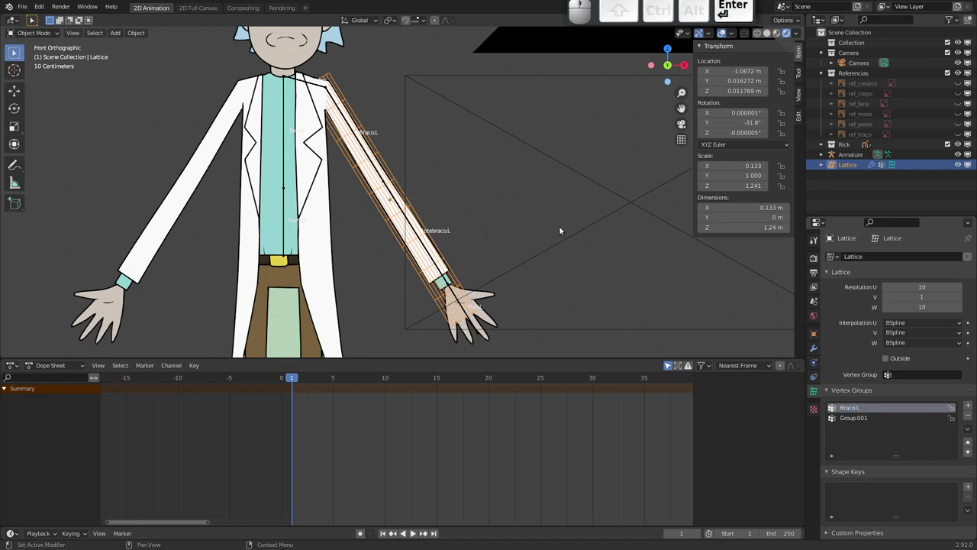
- Rename the second vertex group Antebraco.L
left_click(861, 420)
key("shift+a")
key("shift+t")
key("shift+e")
key("shift+b")
key("shift+a")
key("shift+c")
key("shift+o")
key("shift+.")
key("shift+l")
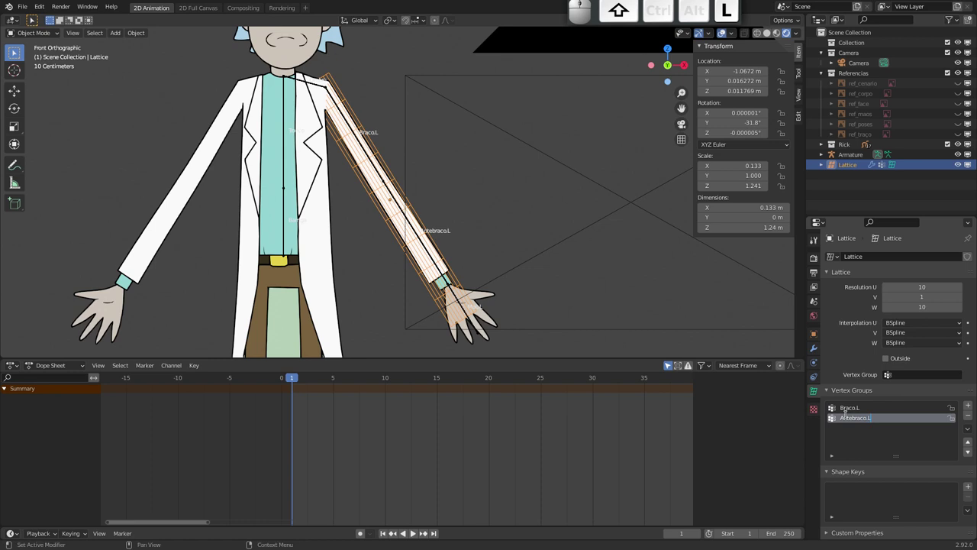
- Confirm the Antebraco.L name and zoom to check the upper-arm lattice points
key("Return")
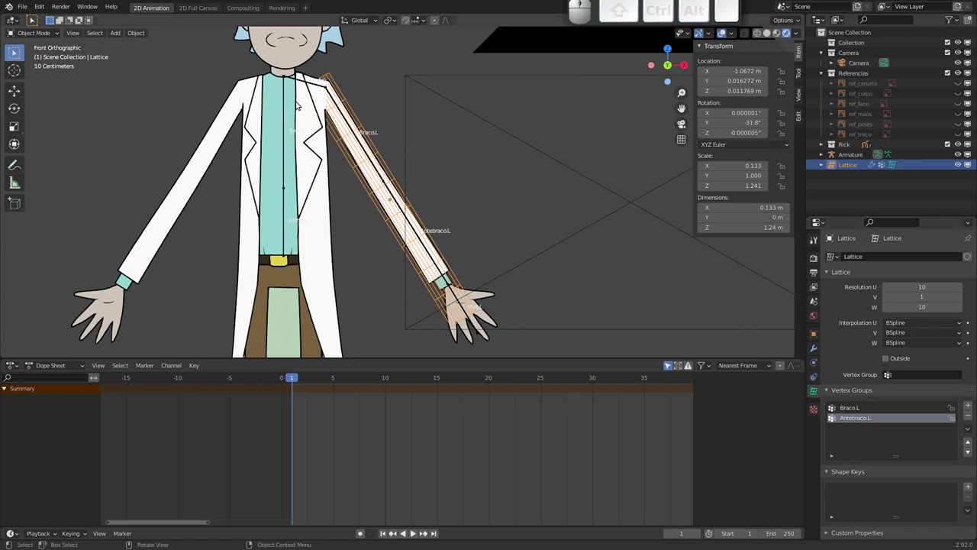
left_click_drag(388, 179, 337, 135)
left_click_drag(347, 141, 387, 175)
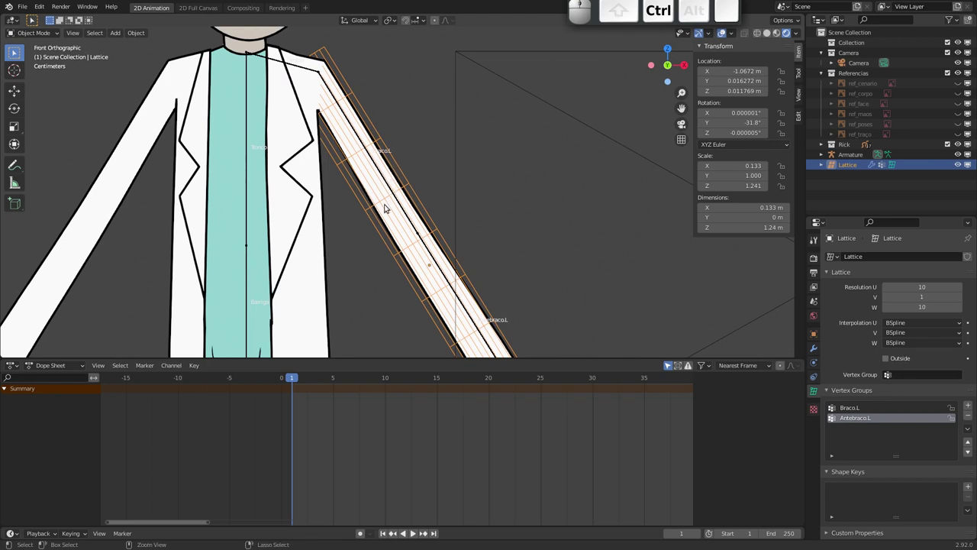
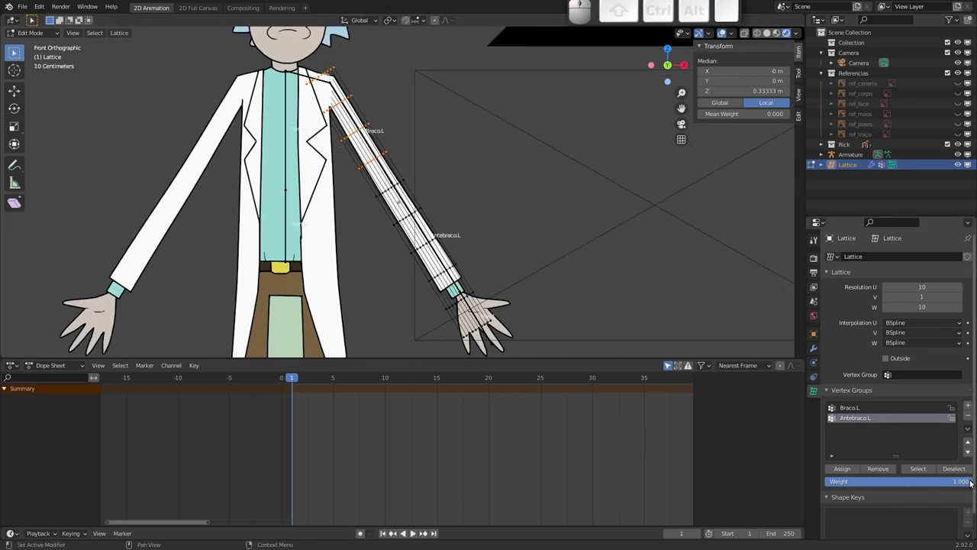
- Remove the upper-arm points from the forearm group and assign them to Braco.L at weight 1.0
left_click_drag(959, 482, 851, 466)
left_click(849, 473)
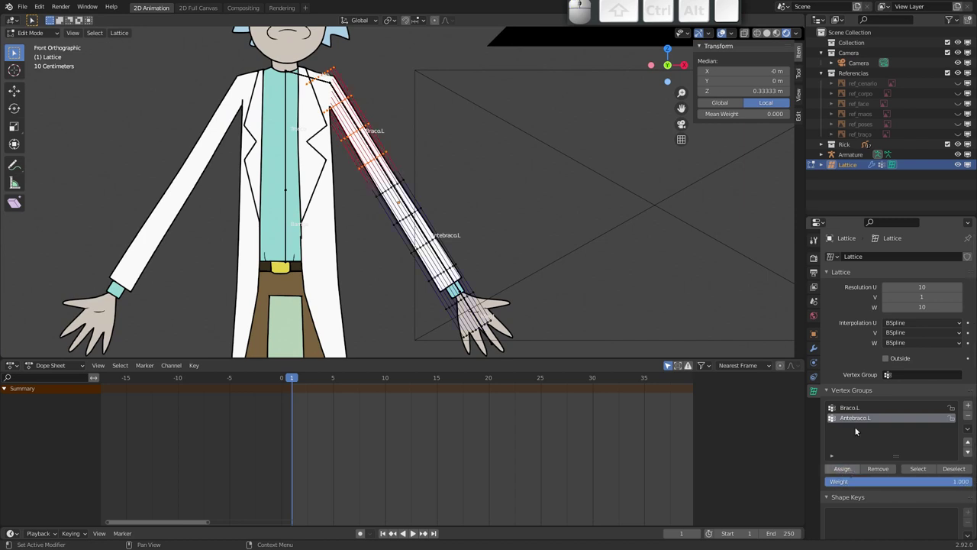
left_click(884, 471)
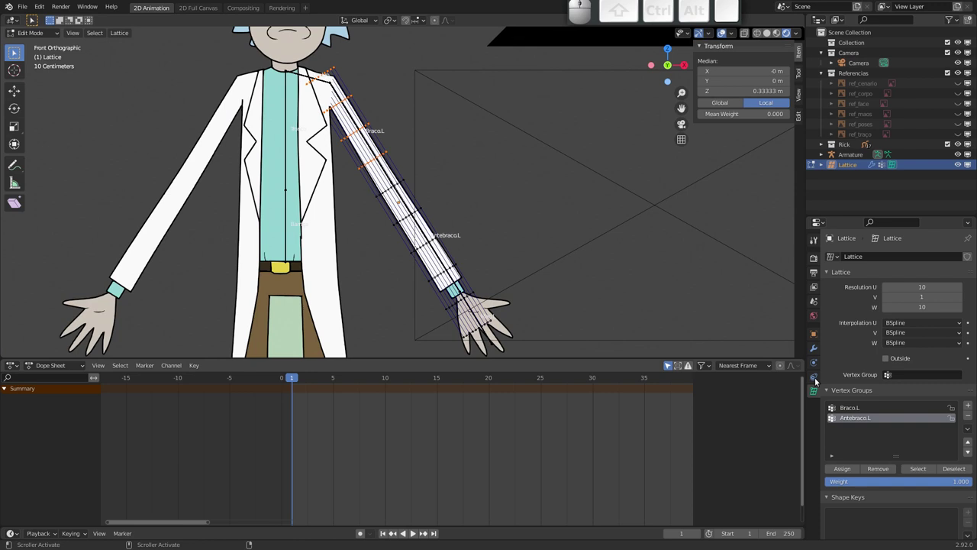
left_click(857, 409)
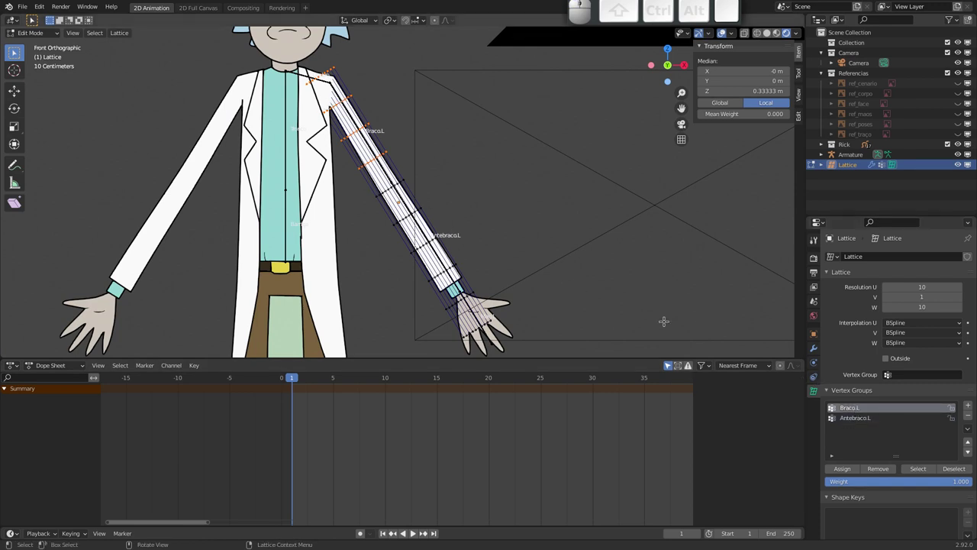
left_click(844, 470)
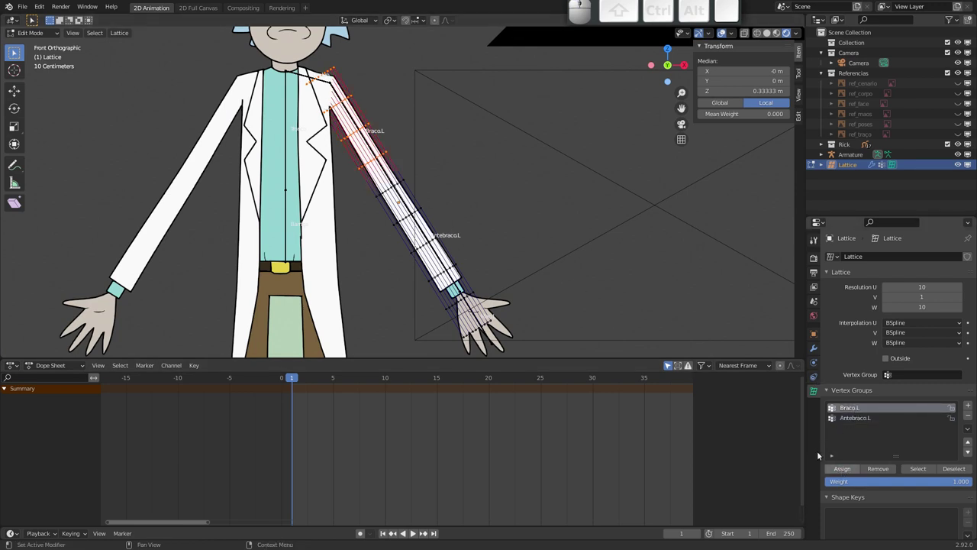
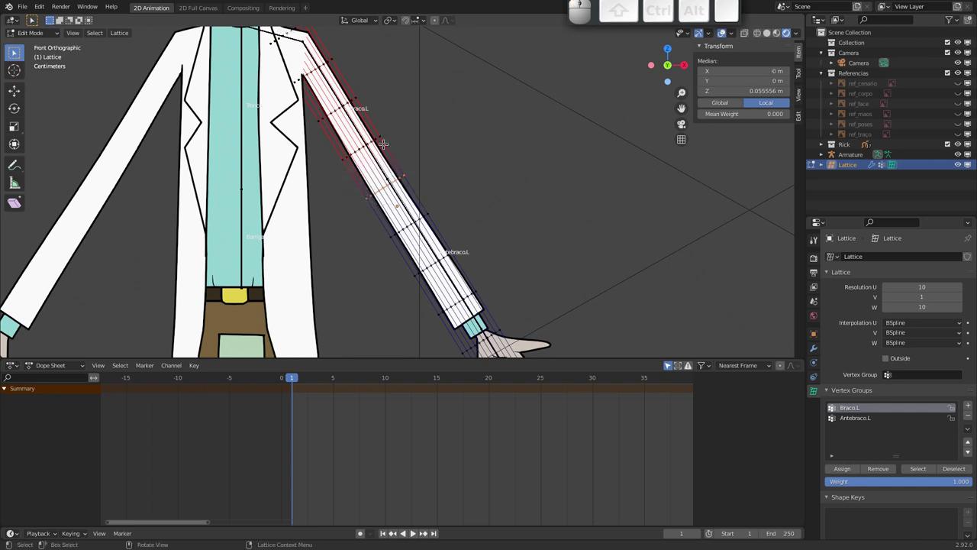
- Set the assign weight to 0.5 for the elbow points across Antebraco.L and Braco.L
left_click(895, 483)
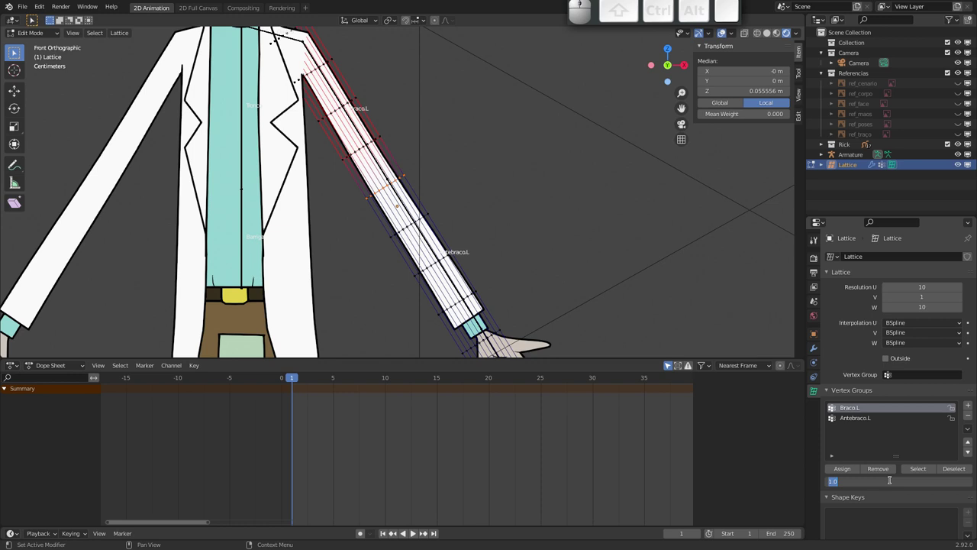
key(".")
key("5")
key("Return")
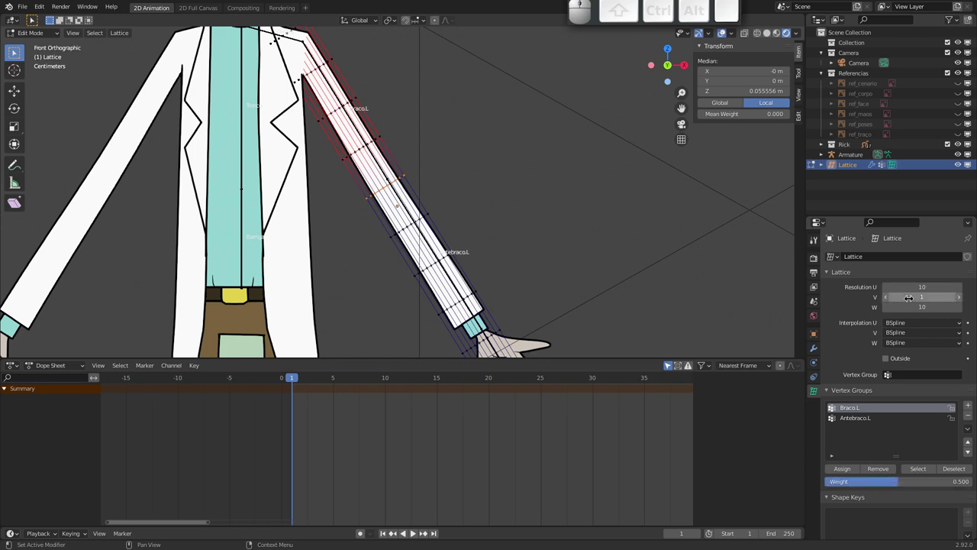
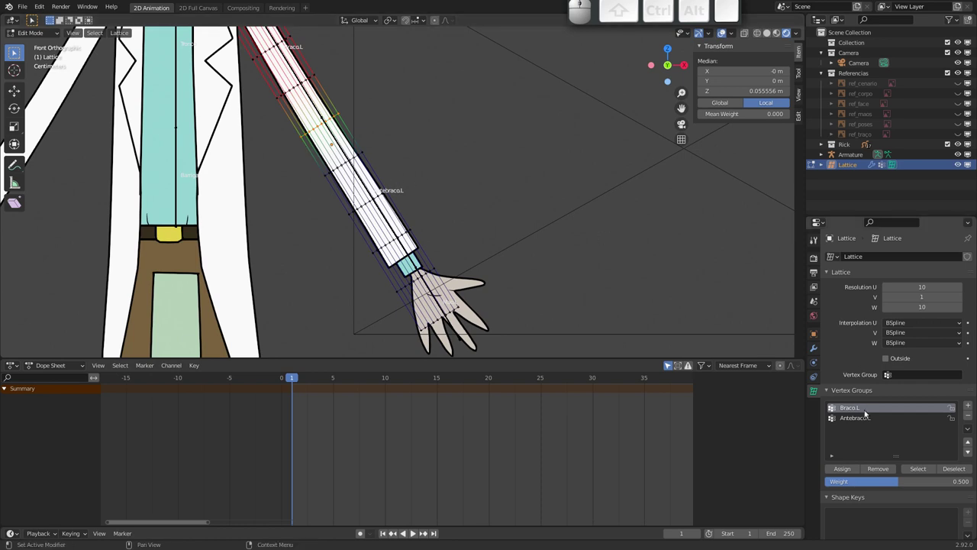
left_click(861, 421)
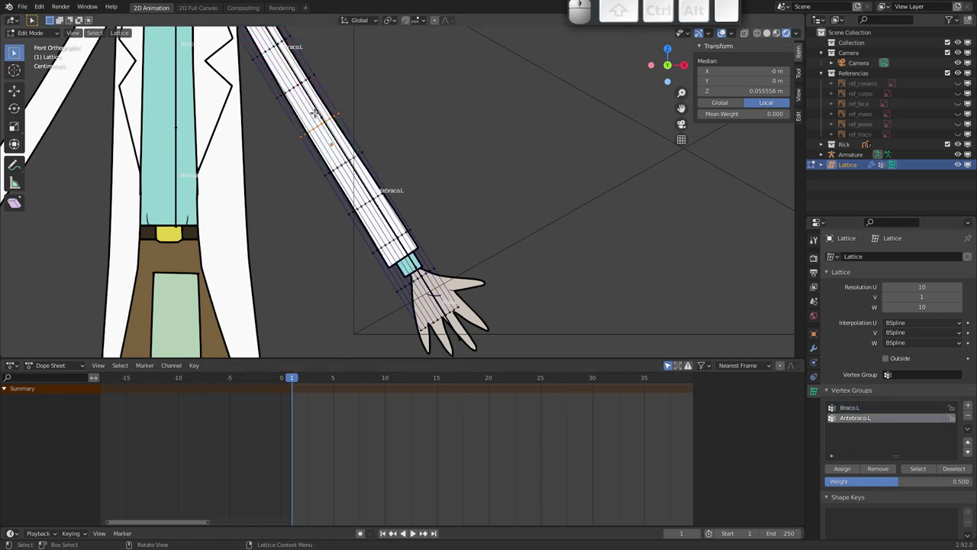
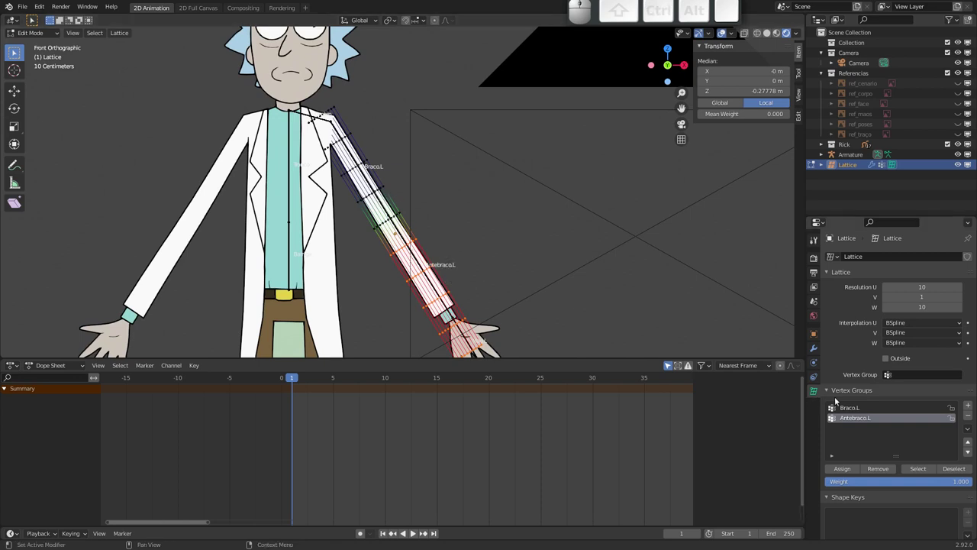
left_click(856, 409)
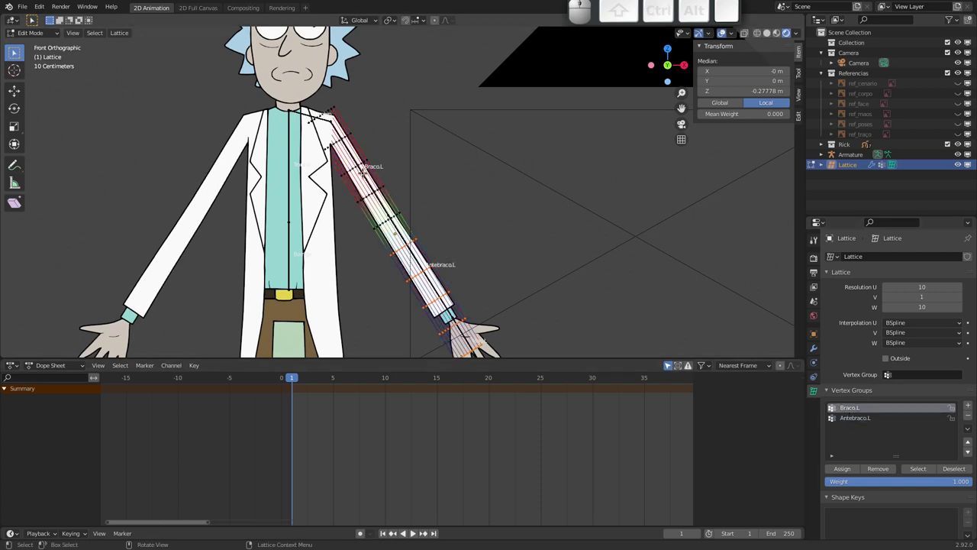
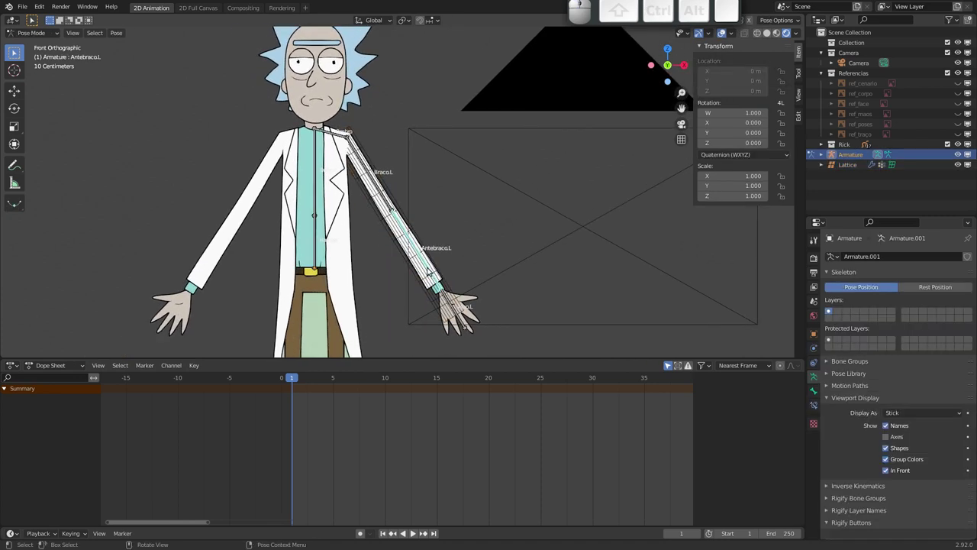
- Rotate the forearm bone to test how the left arm drawing deforms
key("r")
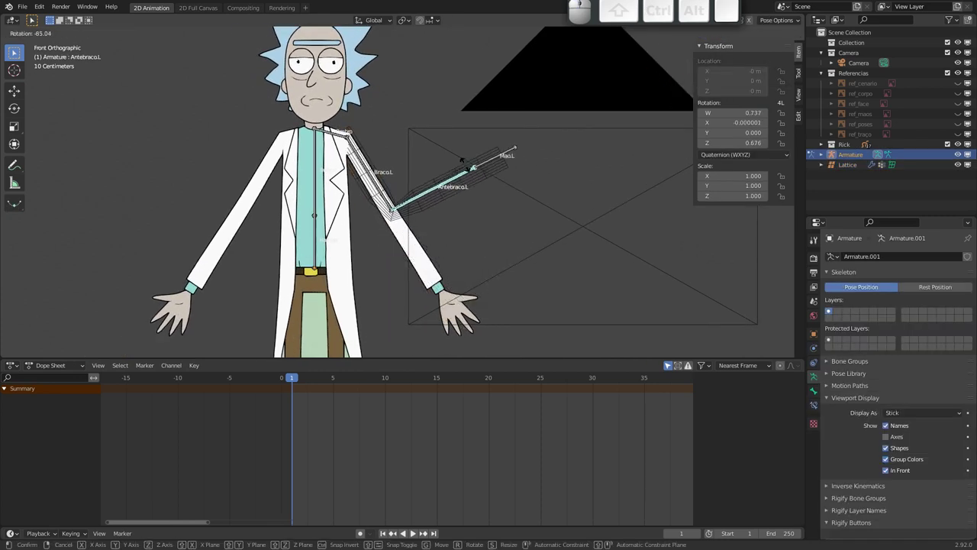
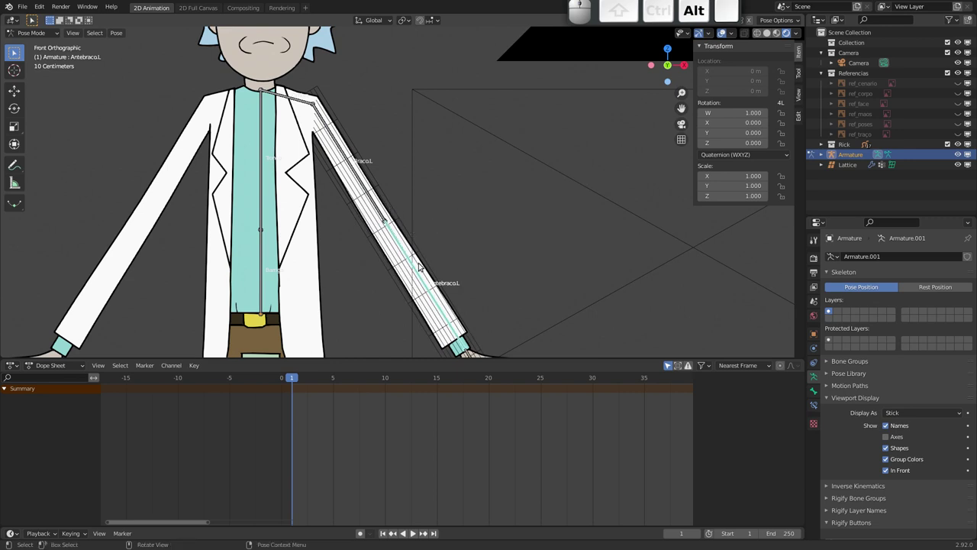
left_click_drag(359, 218, 322, 220)
left_click(319, 224)
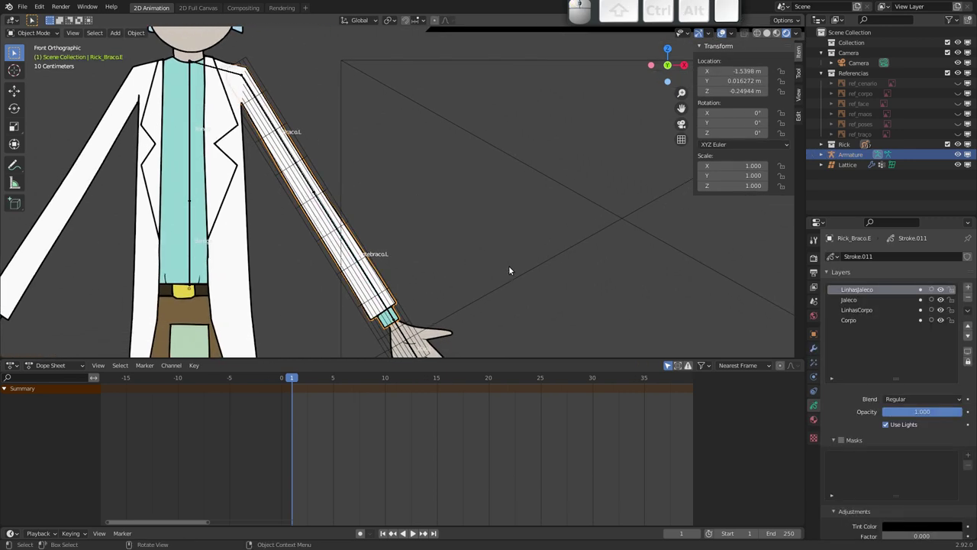
left_click(333, 220)
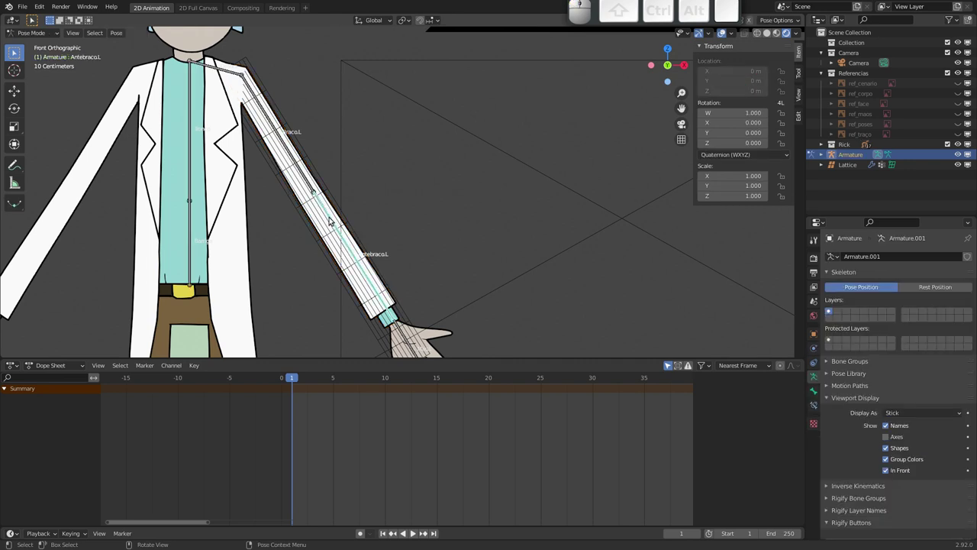
left_click(351, 224)
- Select the arm lattice and bring up its modifier settings
left_click(320, 227)
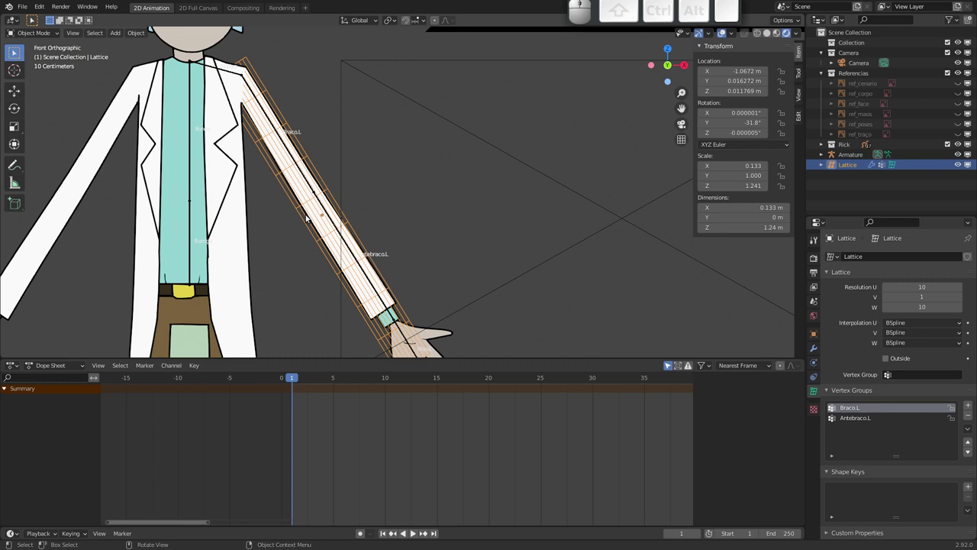
left_click(816, 351)
left_click(312, 216)
- Give Rick_Braco.E a Lattice modifier targeting the Lattice object
key("g")
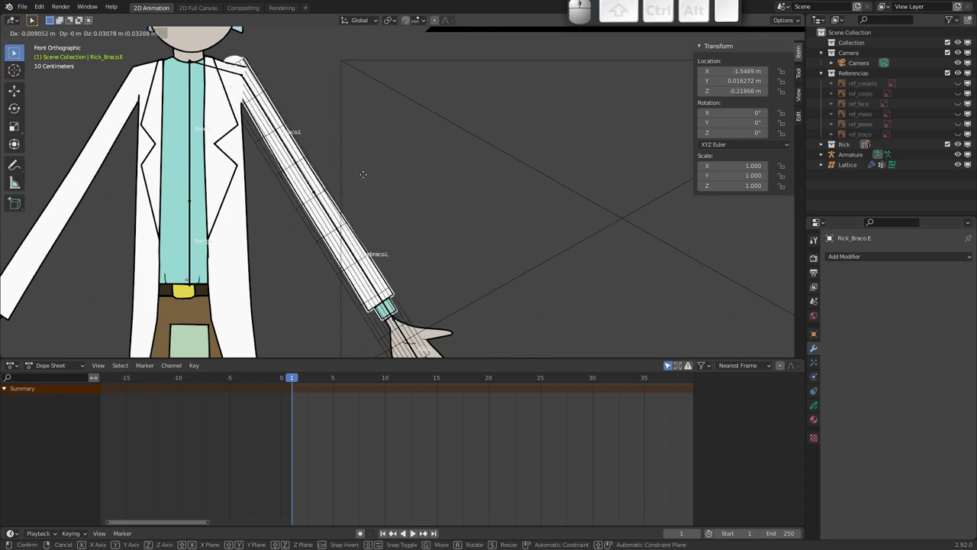
key("Escape")
left_click(880, 259)
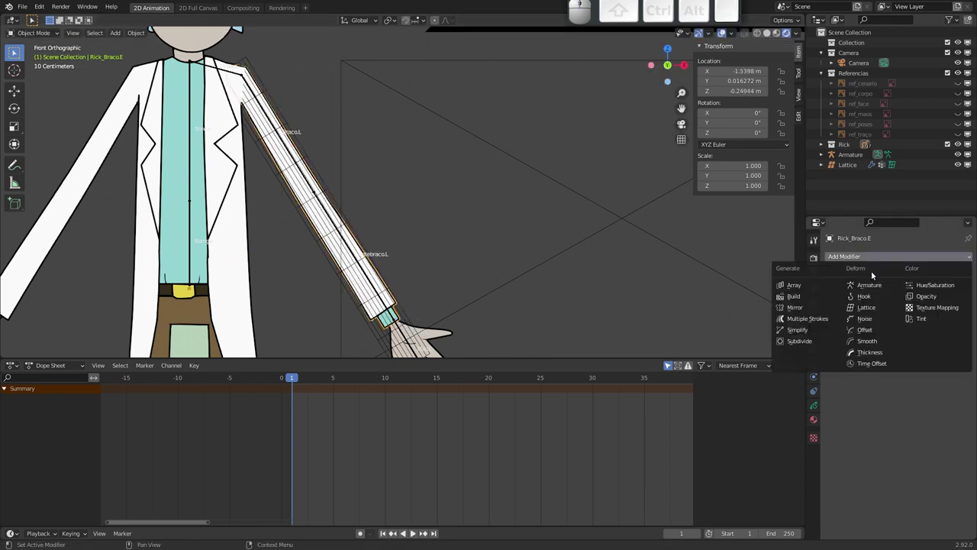
left_click(871, 309)
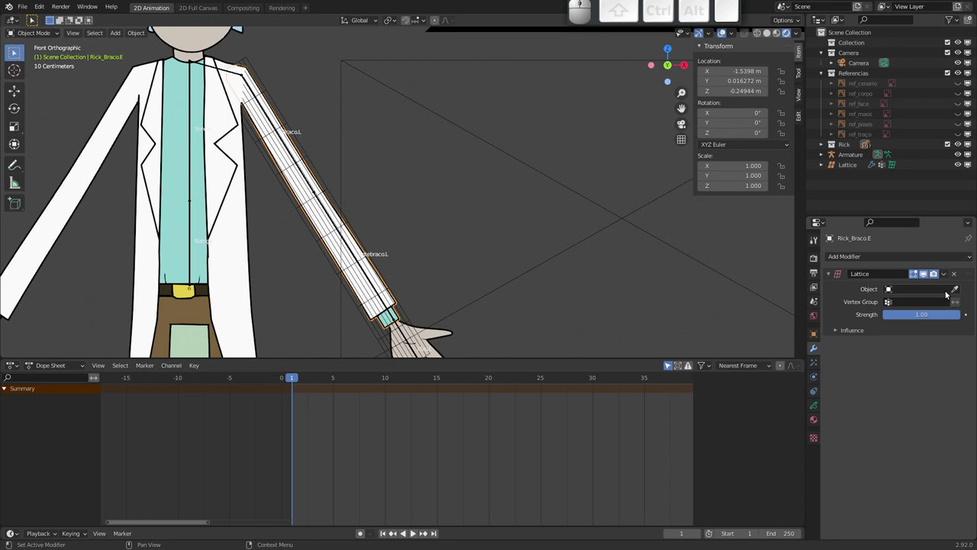
left_click(956, 292)
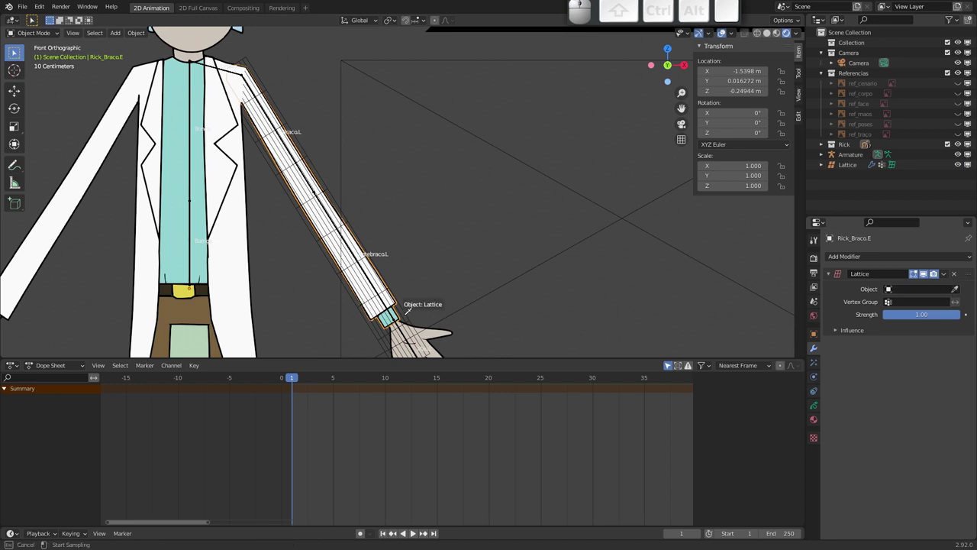
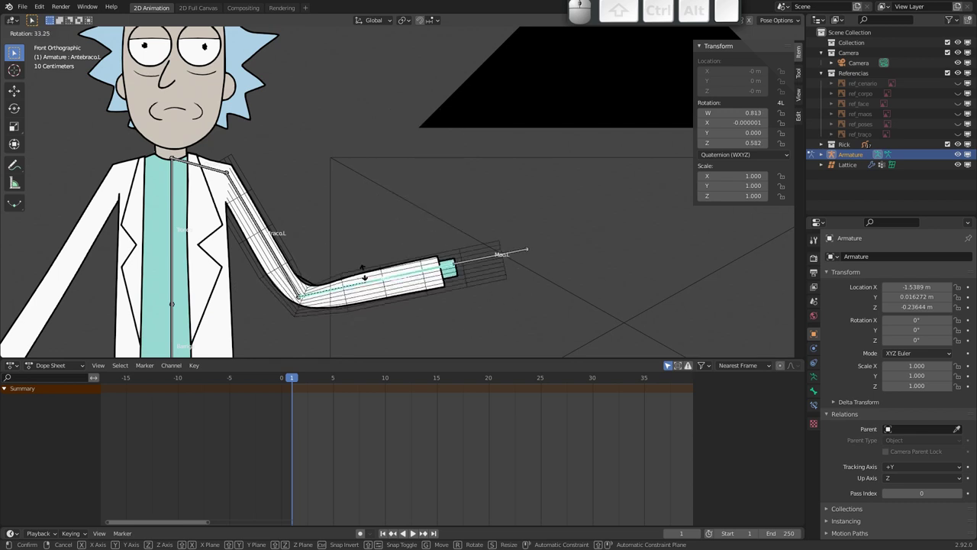
left_click(334, 241)
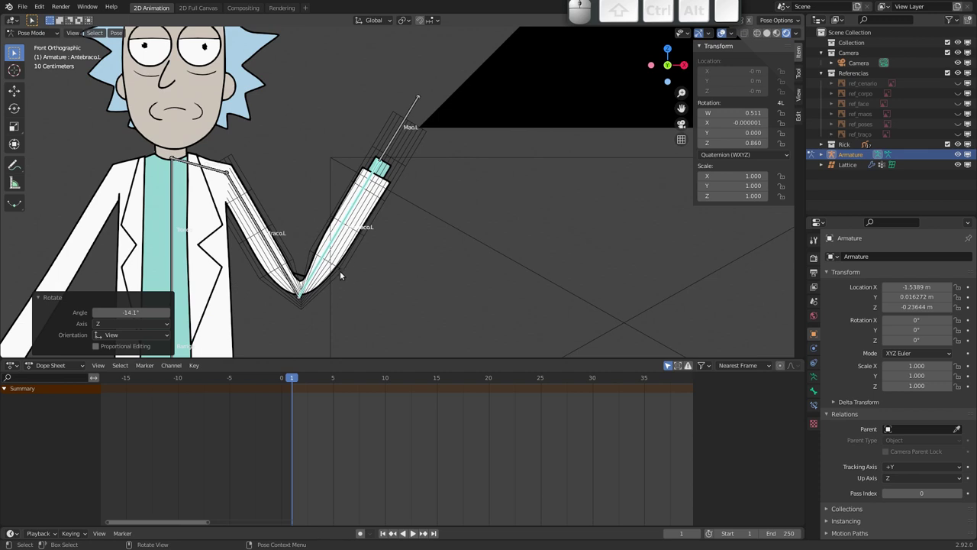
key("alt+r")
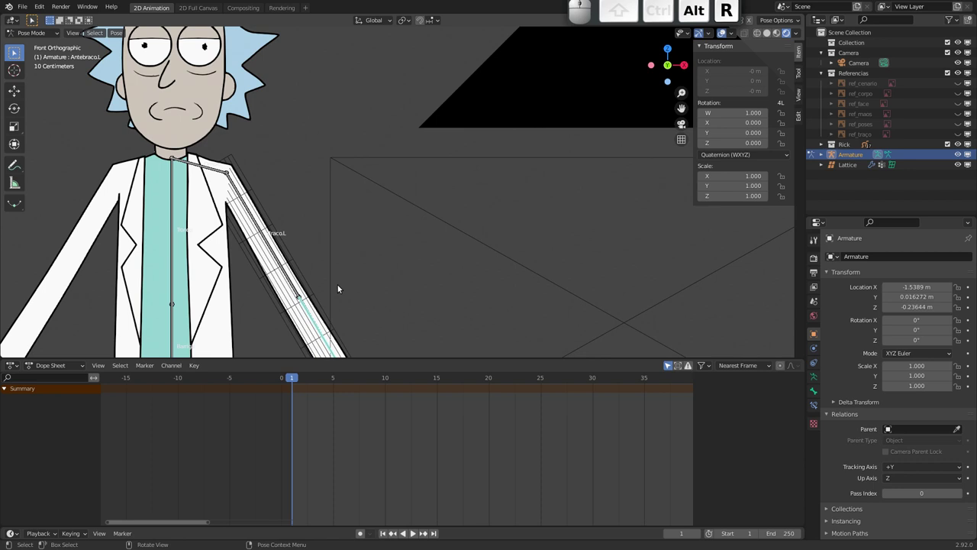
left_click_drag(335, 301, 351, 202)
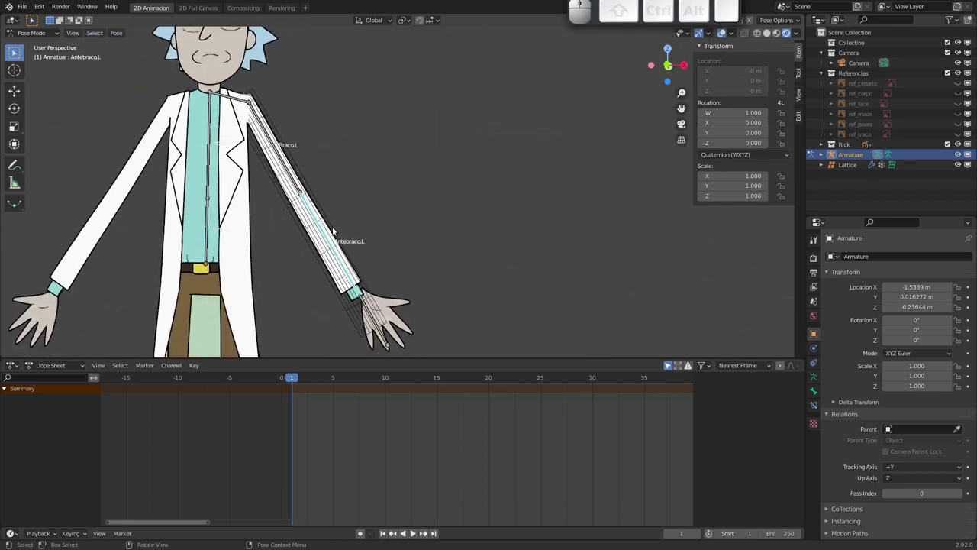
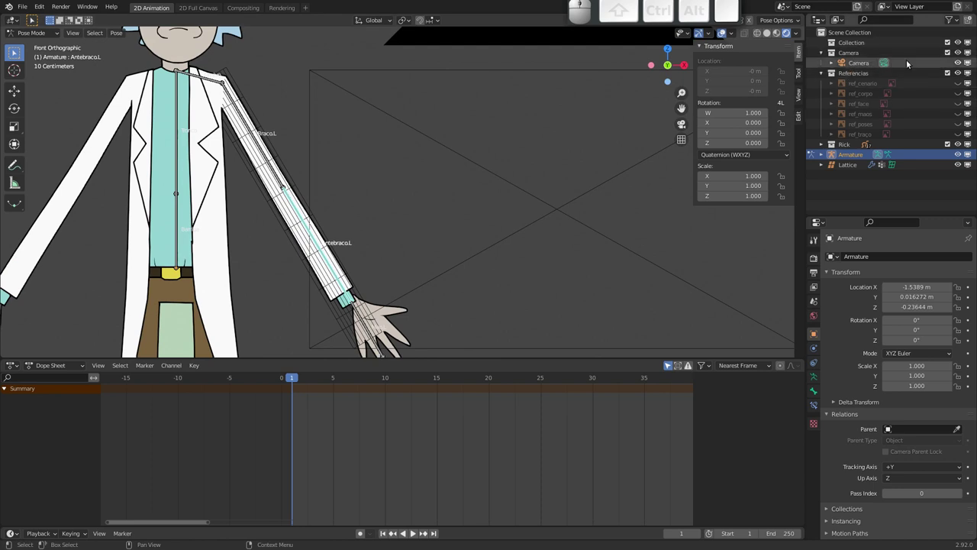
left_click_drag(963, 64, 412, 185)
left_click_drag(344, 203, 406, 212)
left_click_drag(406, 199, 418, 215)
- Raise the arm lattice's W resolution to 22, keeping U 10 and V 1
left_click(373, 221)
left_click(370, 231)
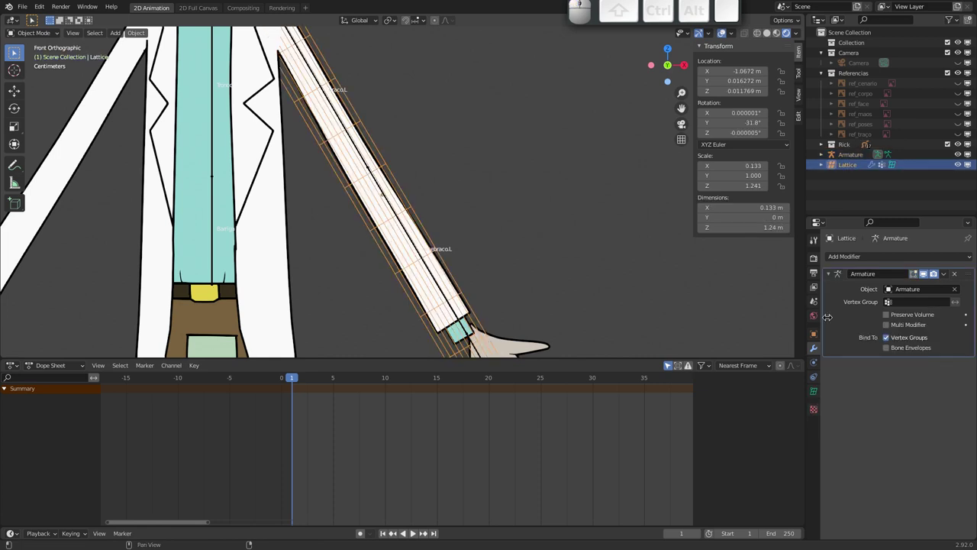
left_click(819, 389)
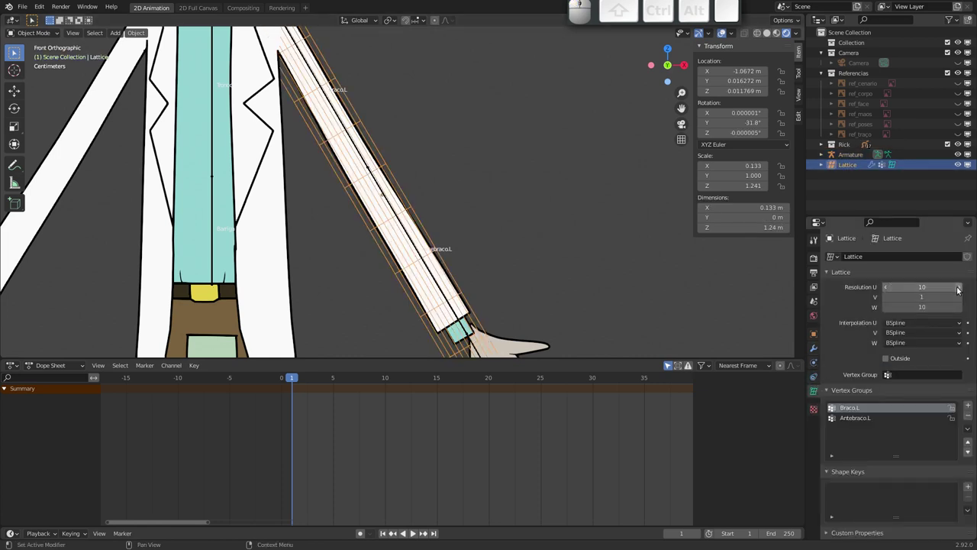
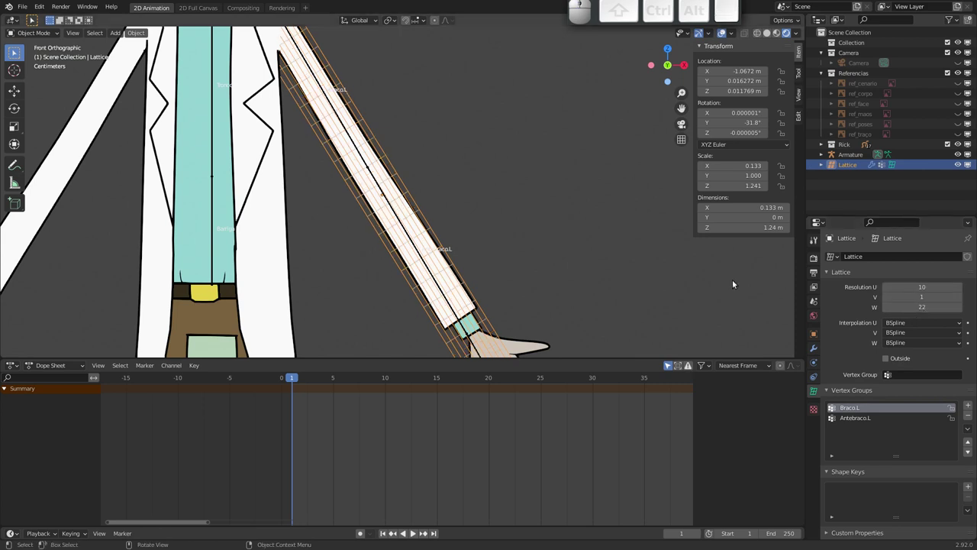
middle_click(419, 173)
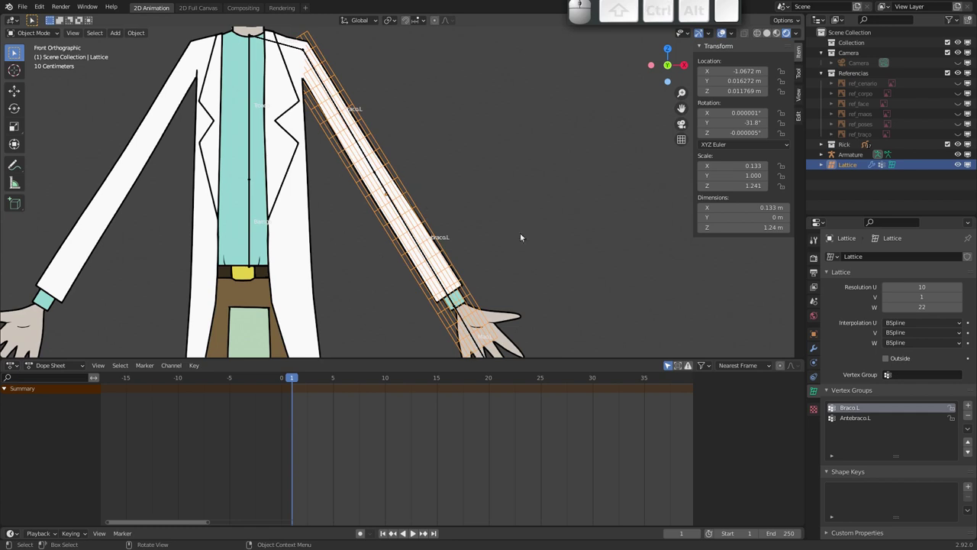
- In Edit Mode, paint-select the upper-arm rows and assign them to Braco.L at 1.0
key("Tab")
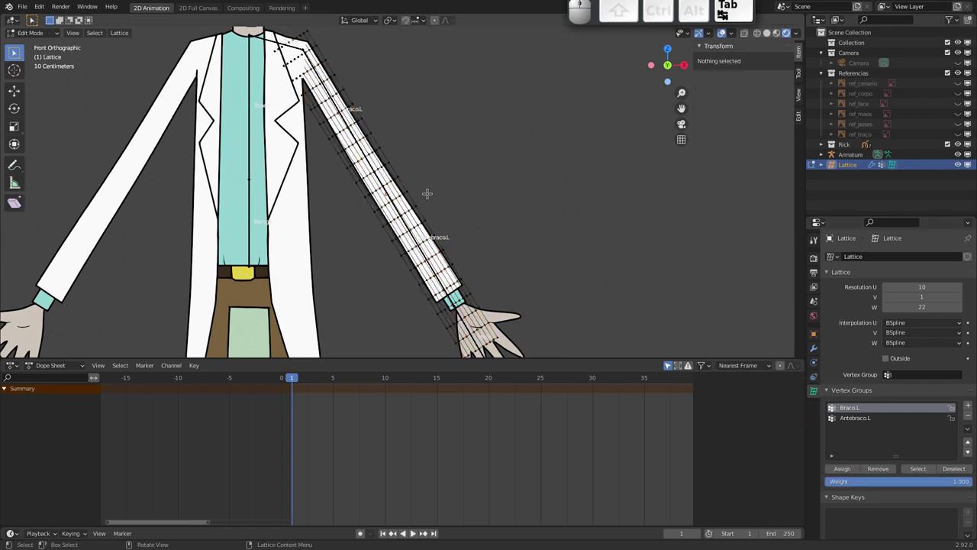
left_click(860, 418)
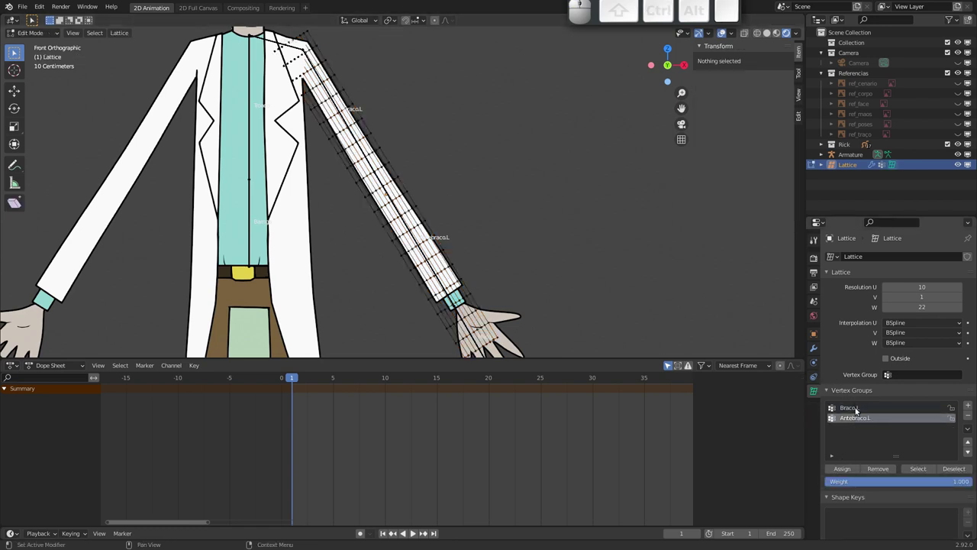
left_click(856, 410)
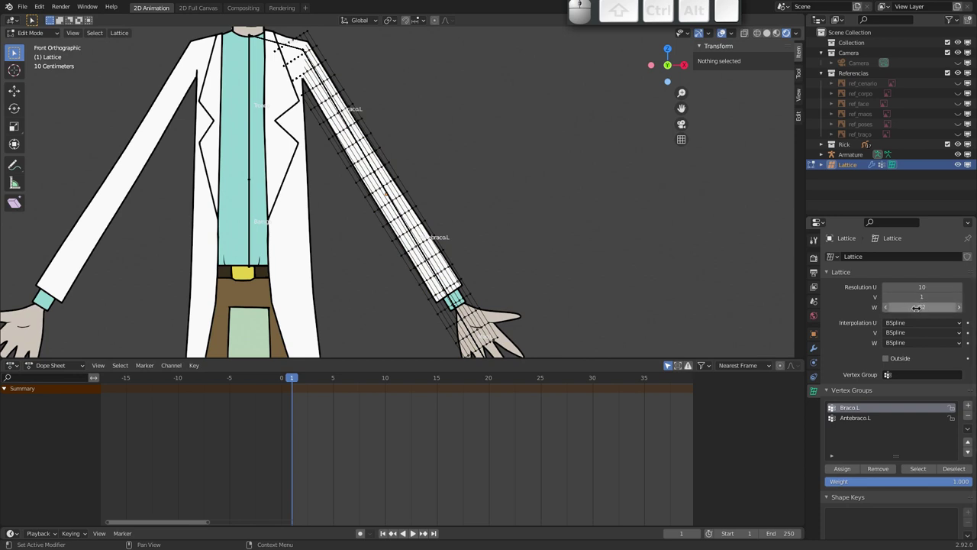
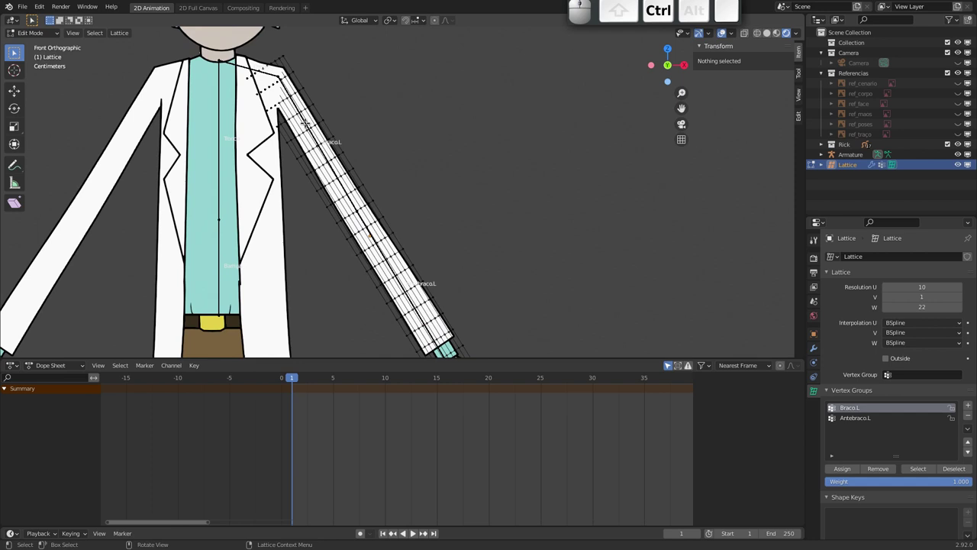
key("c")
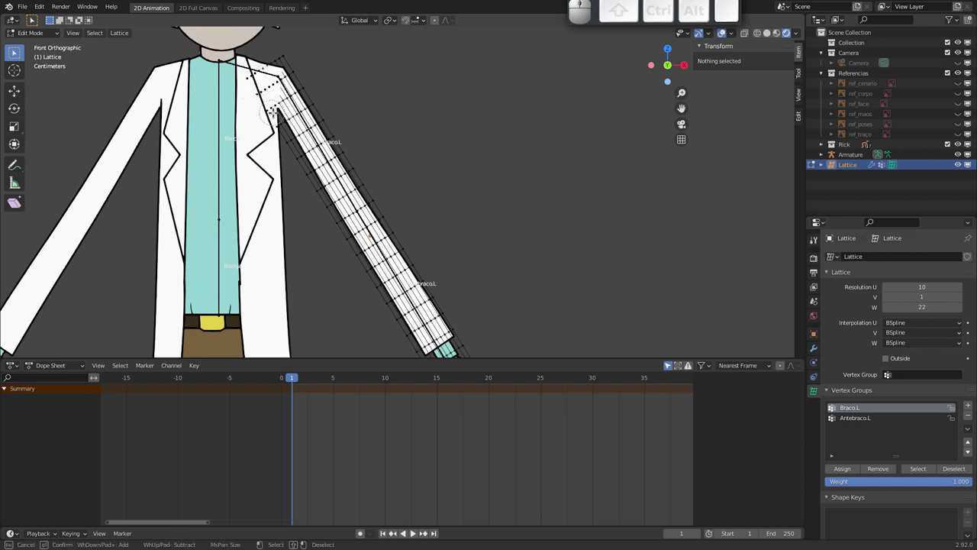
scroll("up", 3)
scroll("down", 3)
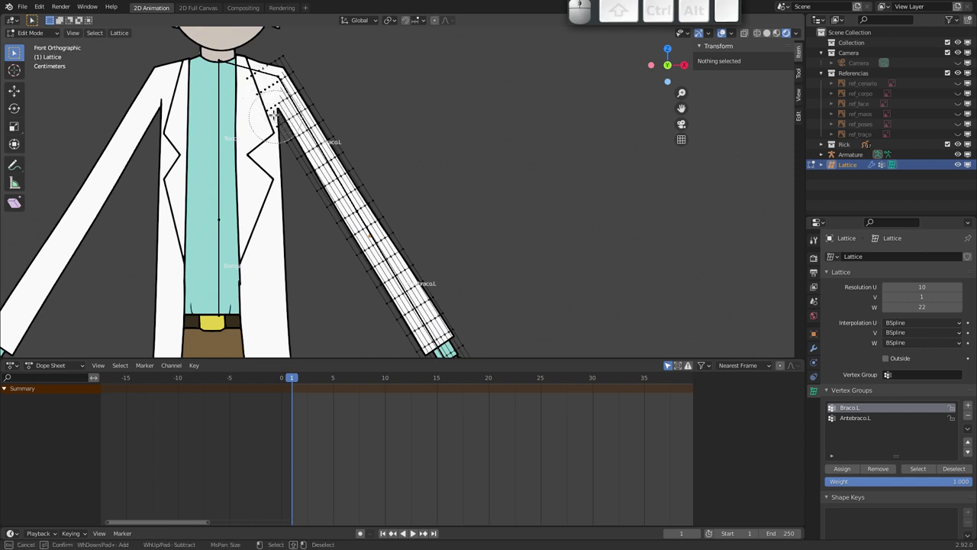
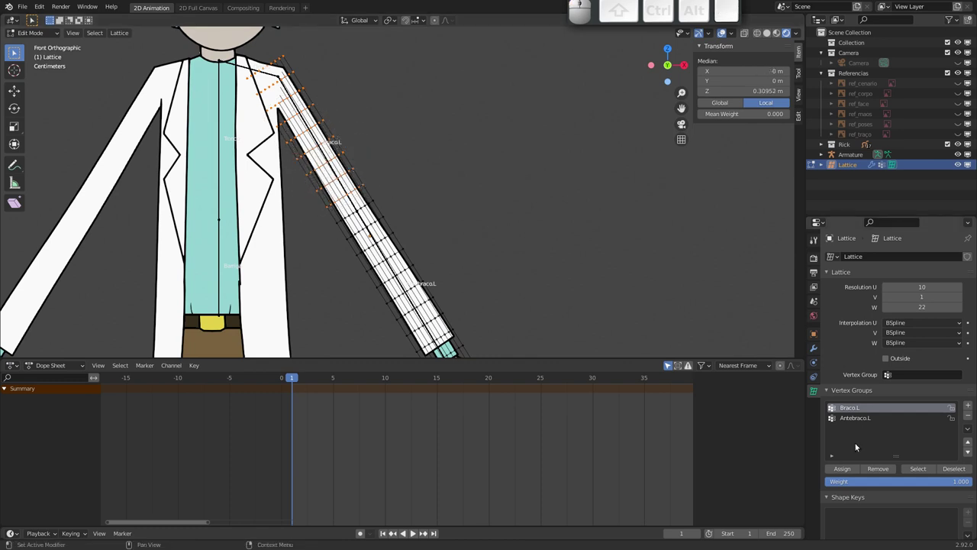
left_click(856, 470)
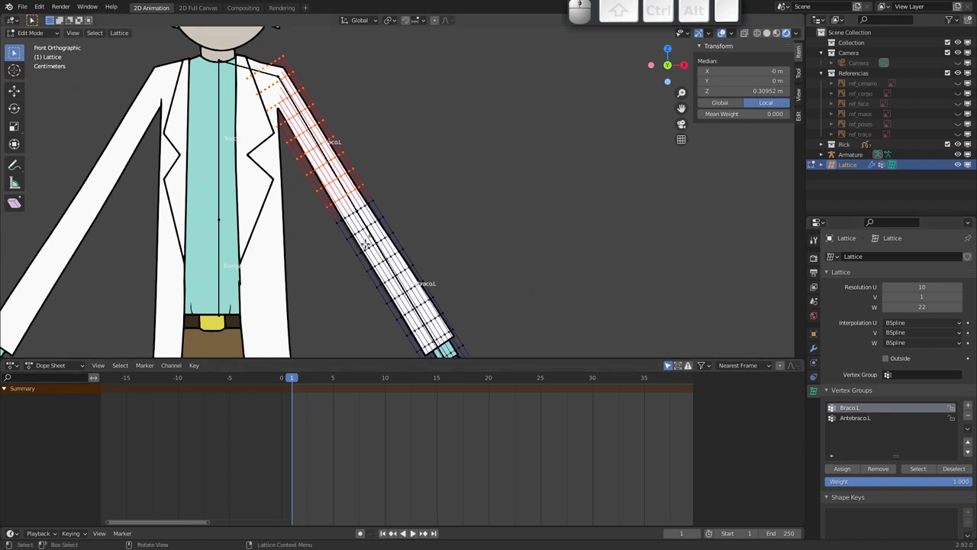
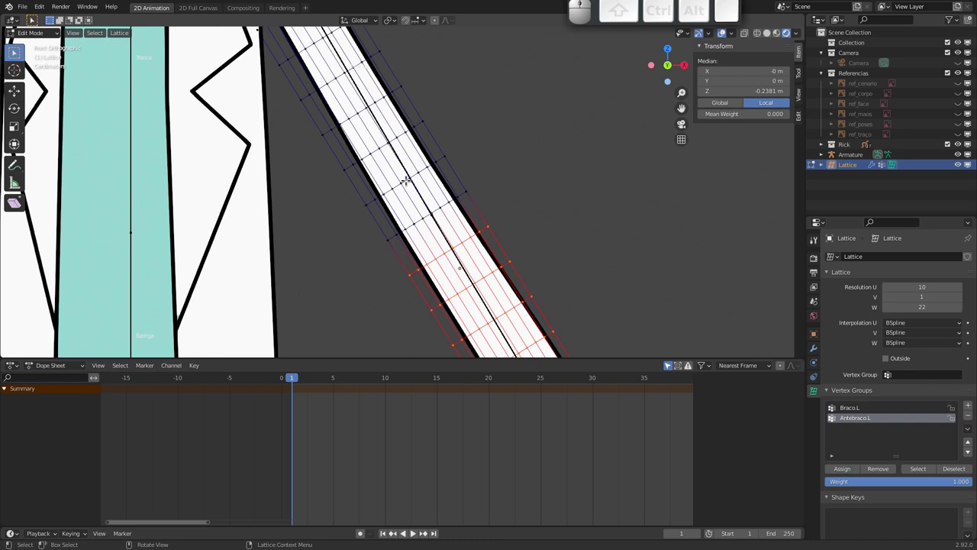
- Assign the elbow row to both Braco.L and Antebraco.L at weight 0.5
left_click(858, 411)
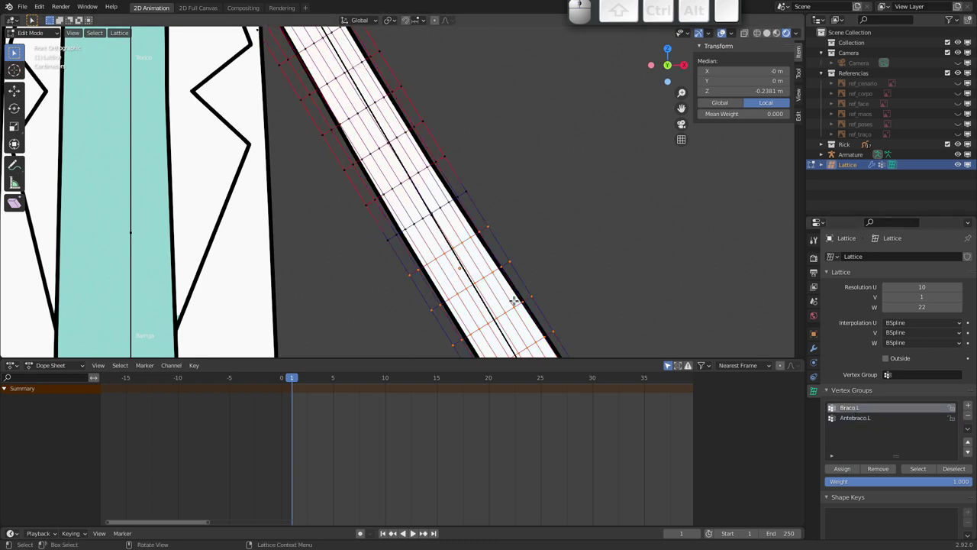
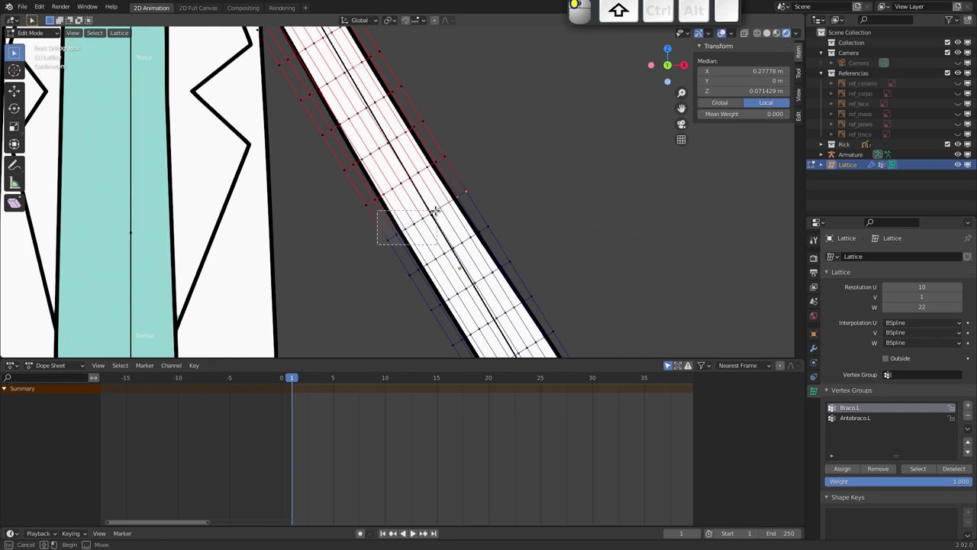
left_click(886, 482)
key(".")
key("5")
key("Return")
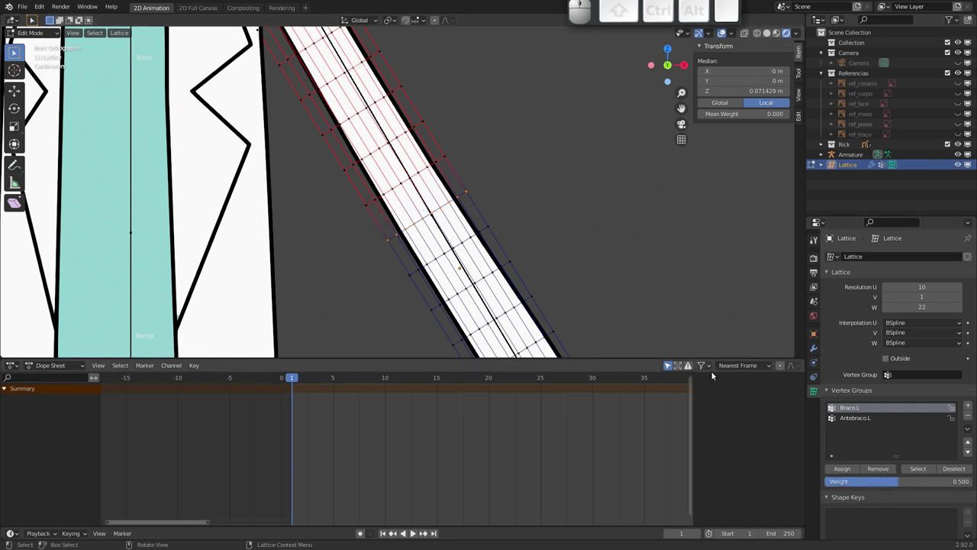
left_click(846, 473)
left_click(856, 420)
left_click(848, 471)
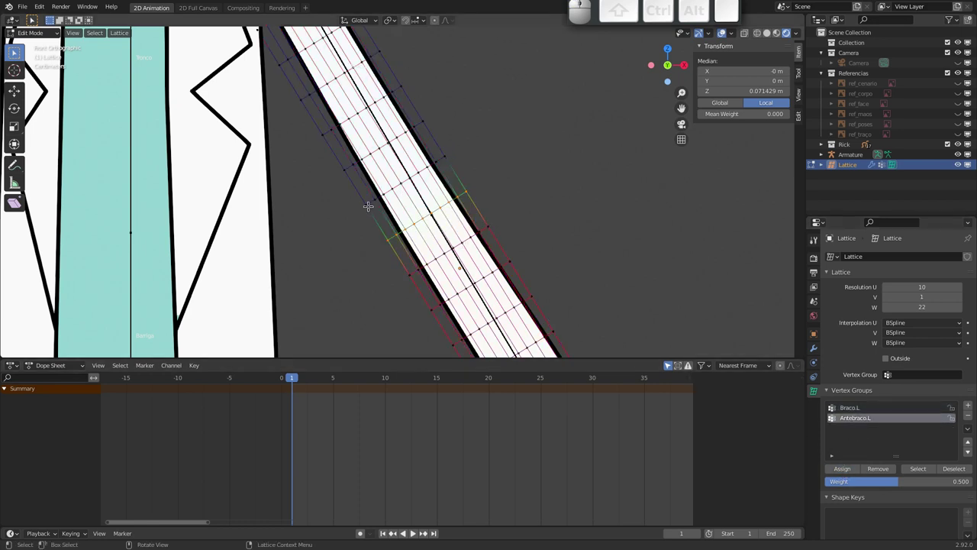
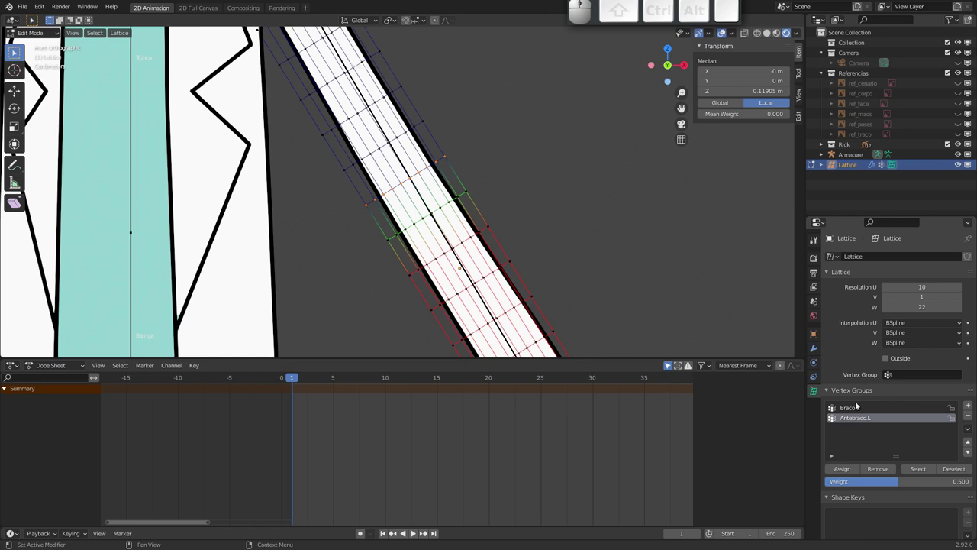
- Assign the next row to Braco.L at weight 0.75
left_click(855, 409)
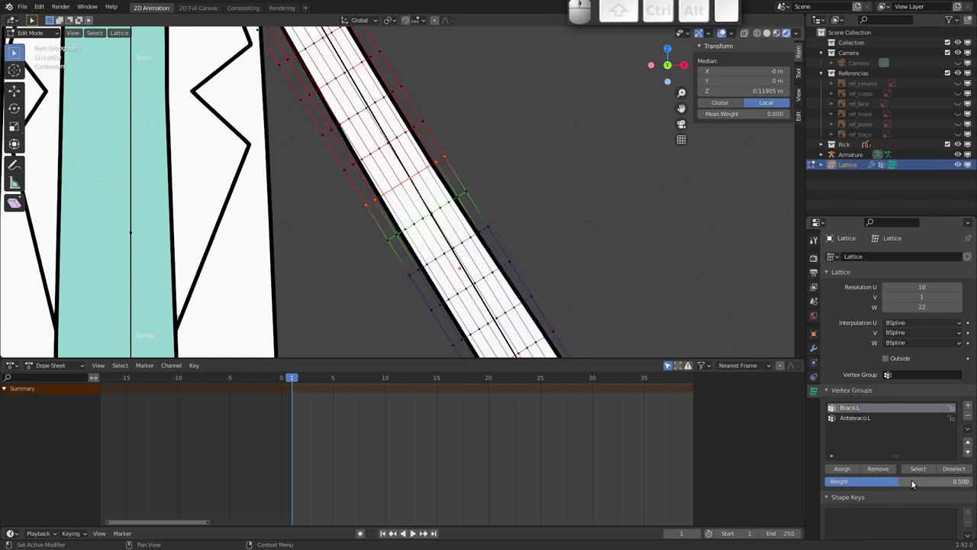
left_click(913, 483)
key(".")
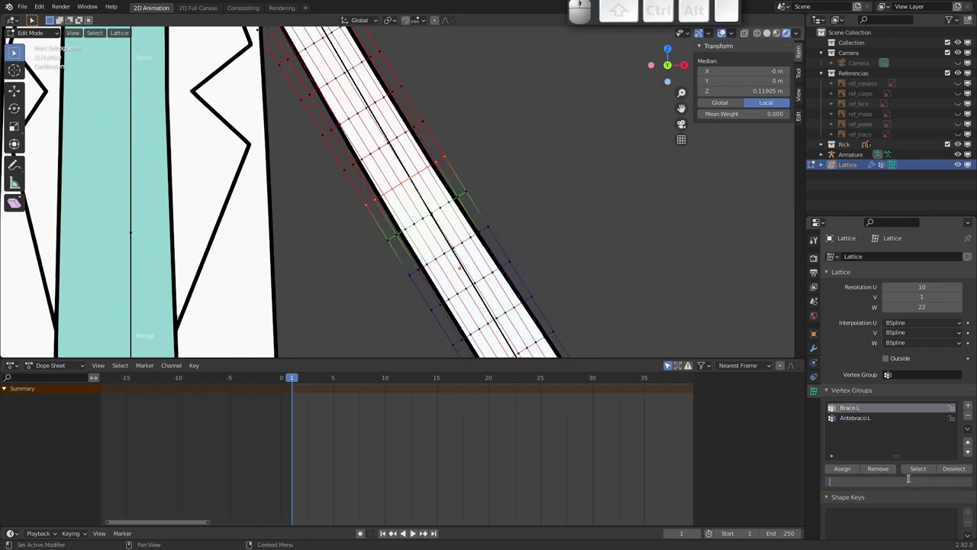
key("7")
key("Return")
left_click(848, 472)
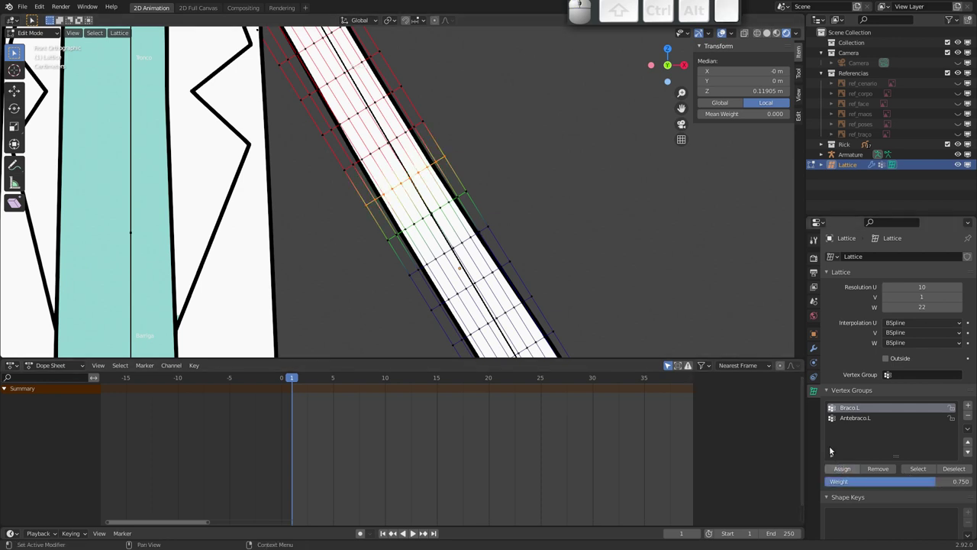
left_click(856, 418)
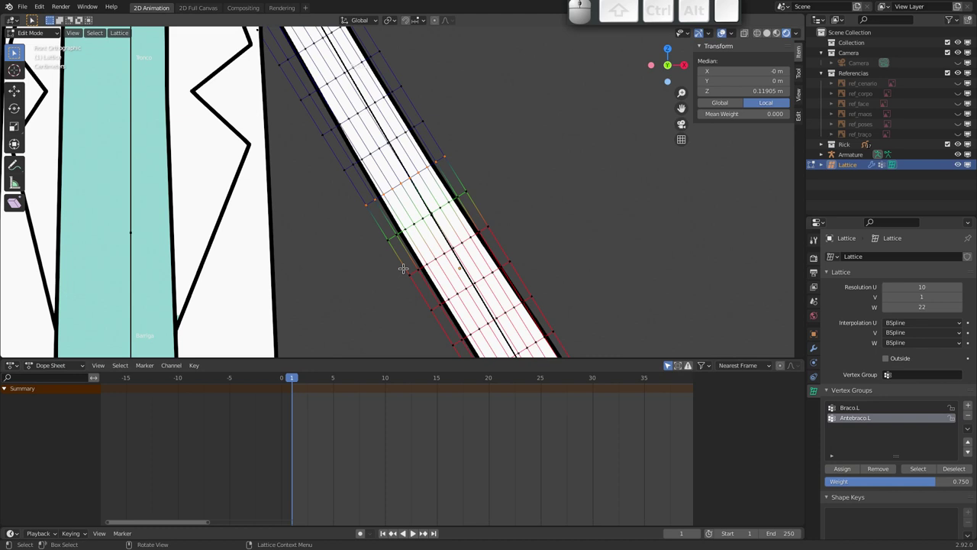
- Redo a point selection, undo mistakes, and assign at weight 0.25
key("c")
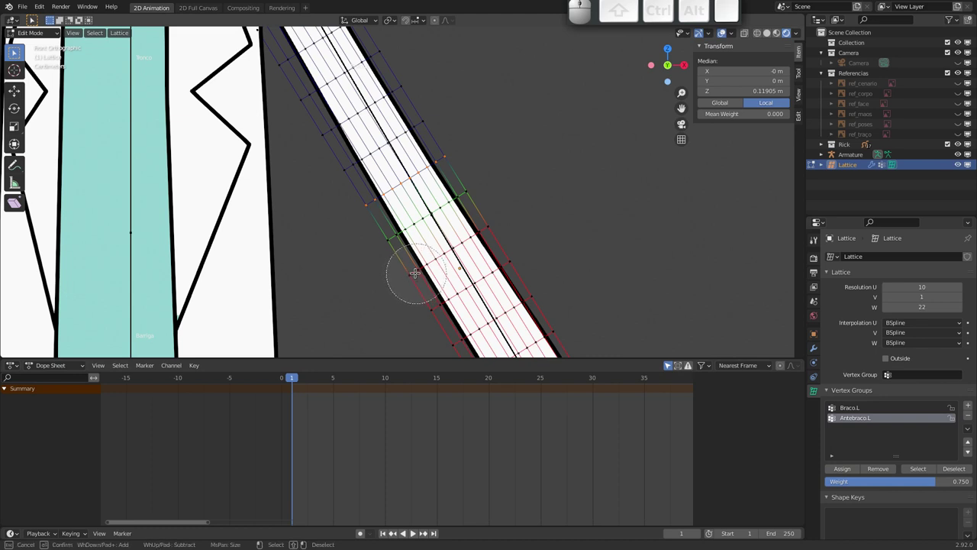
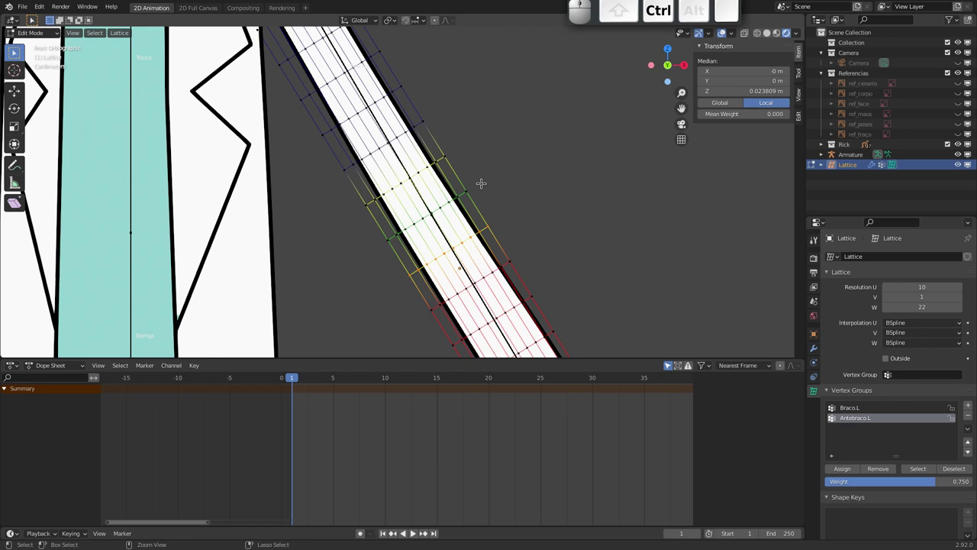
key("ctrl+z")
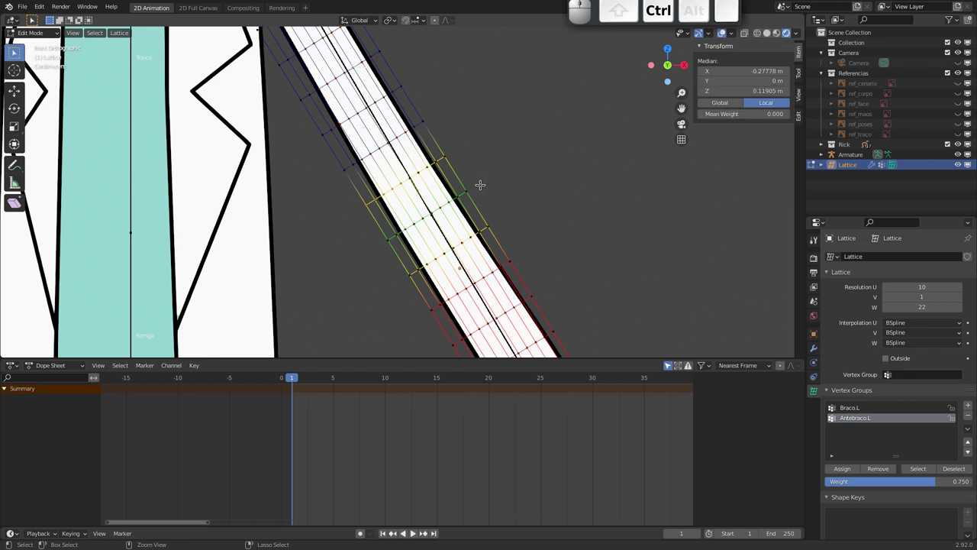
key("ctrl+z")
key("ctrl+z")
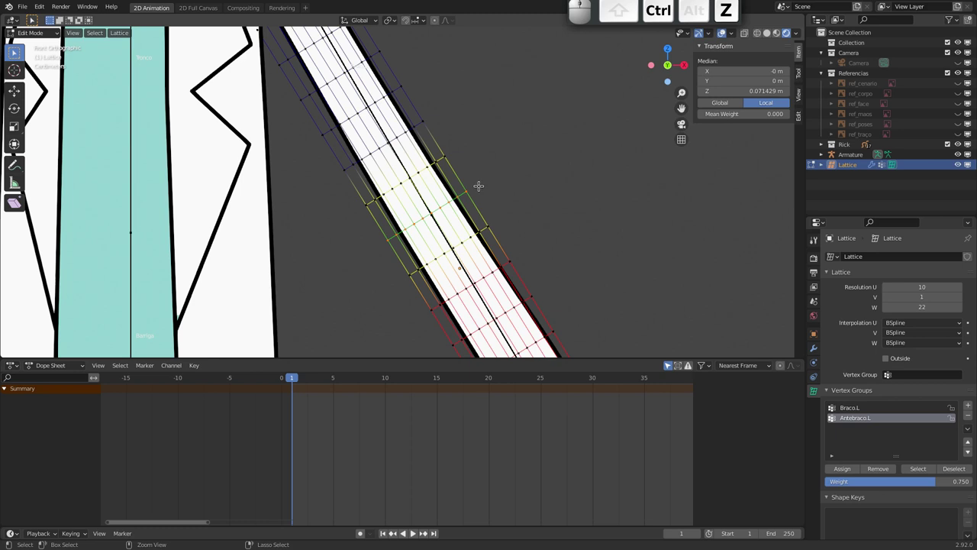
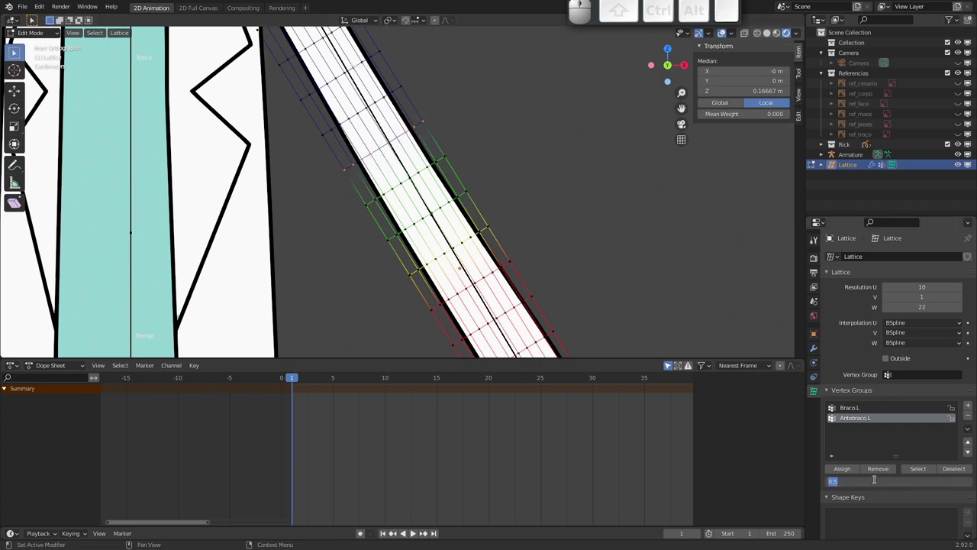
key(".")
key("2")
key("5")
key("Return")
left_click(848, 472)
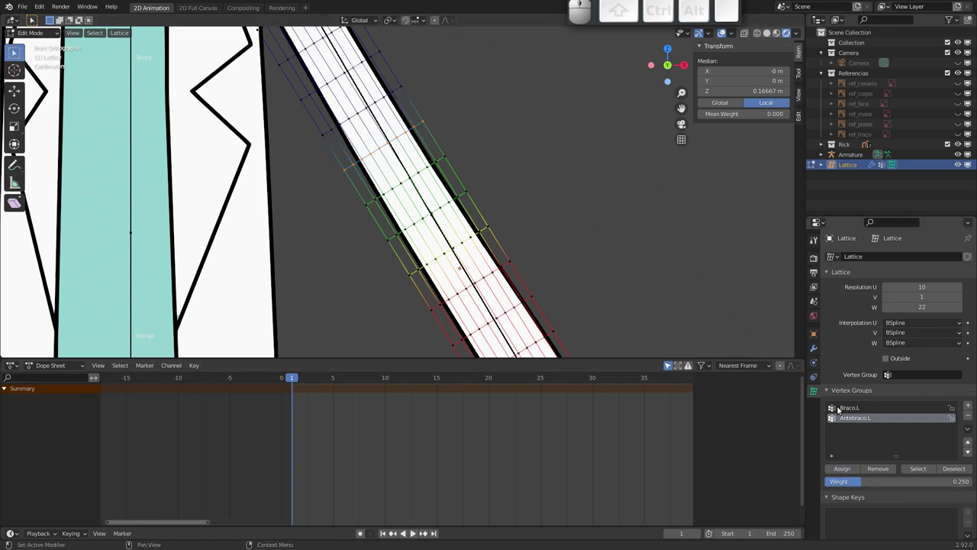
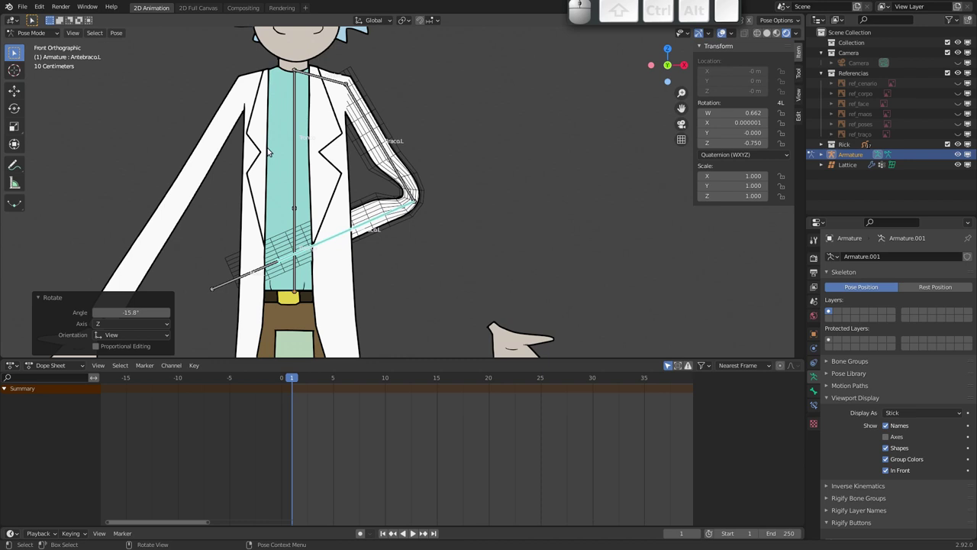
- Select the Braco.L bone and set the armature to display bones as B-Bones
left_click(399, 173)
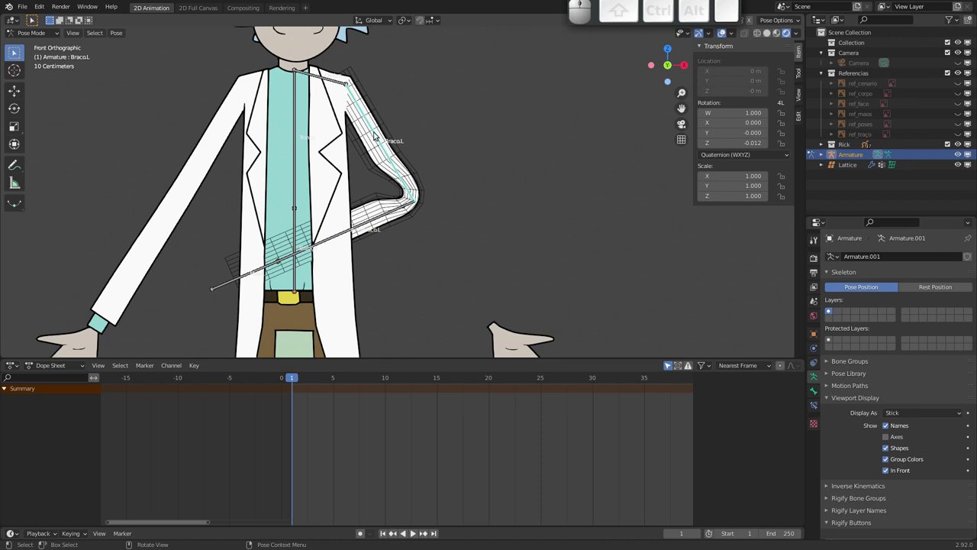
middle_click(384, 142)
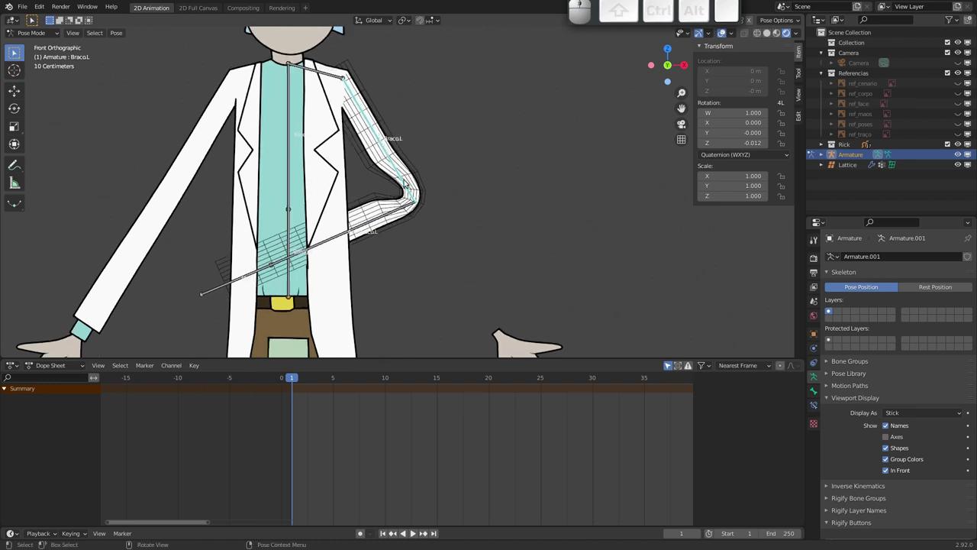
left_click(816, 395)
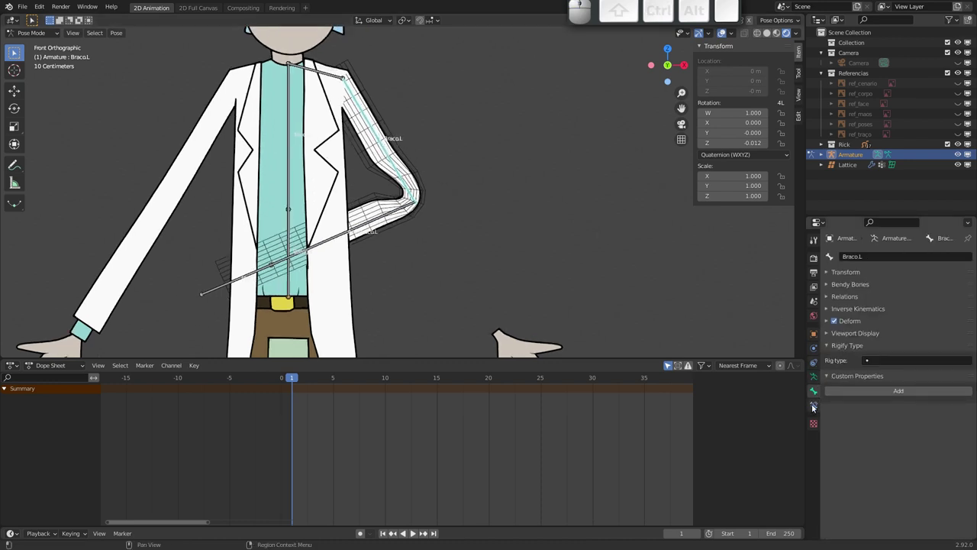
left_click(817, 379)
left_click(904, 414)
left_click(910, 447)
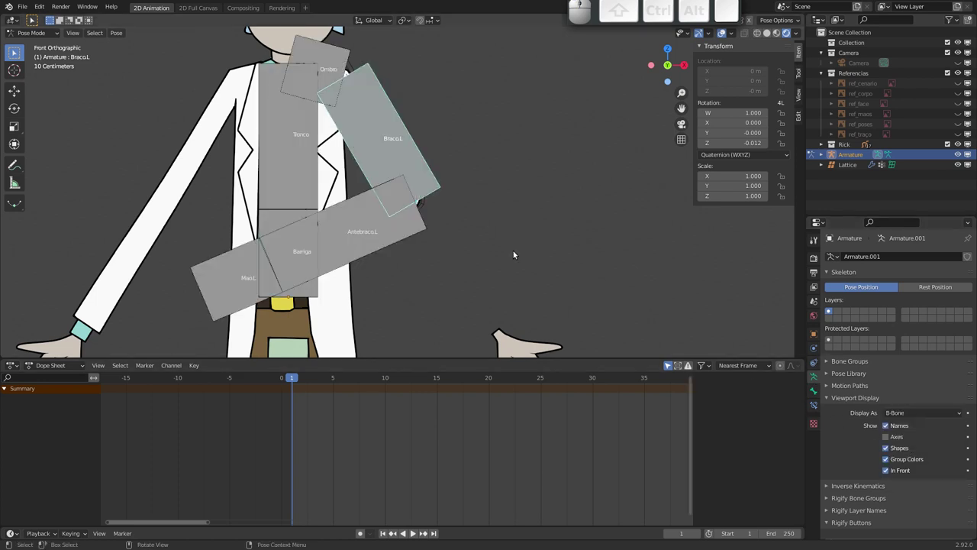
- Set Bendy Bones Segments to 7 for the arm bone, then switch the display back to Stick
left_click_drag(421, 203, 399, 181)
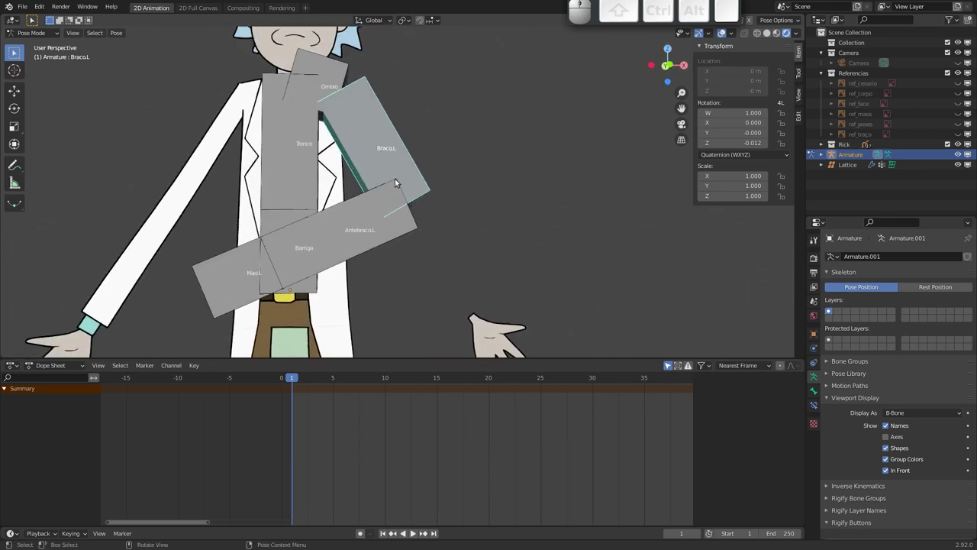
middle_click(399, 183)
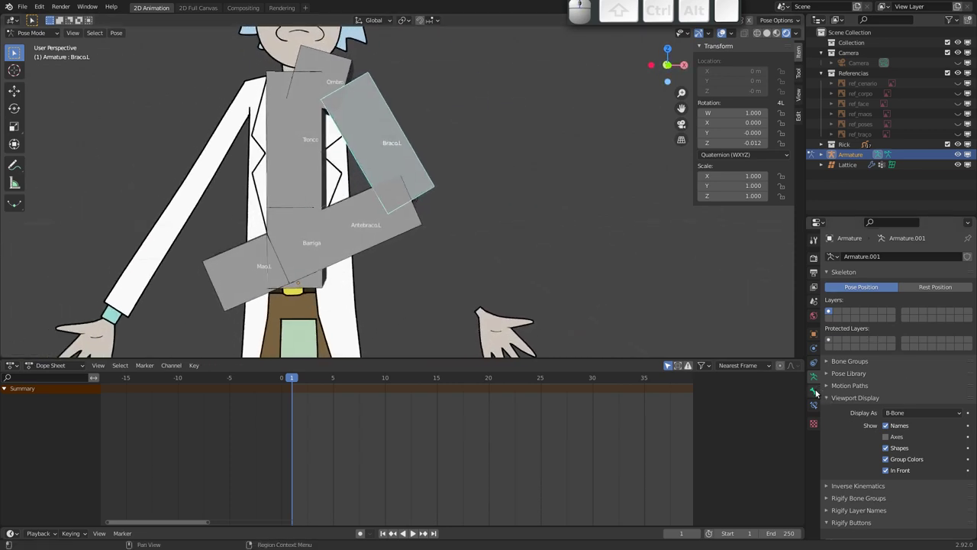
left_click(815, 393)
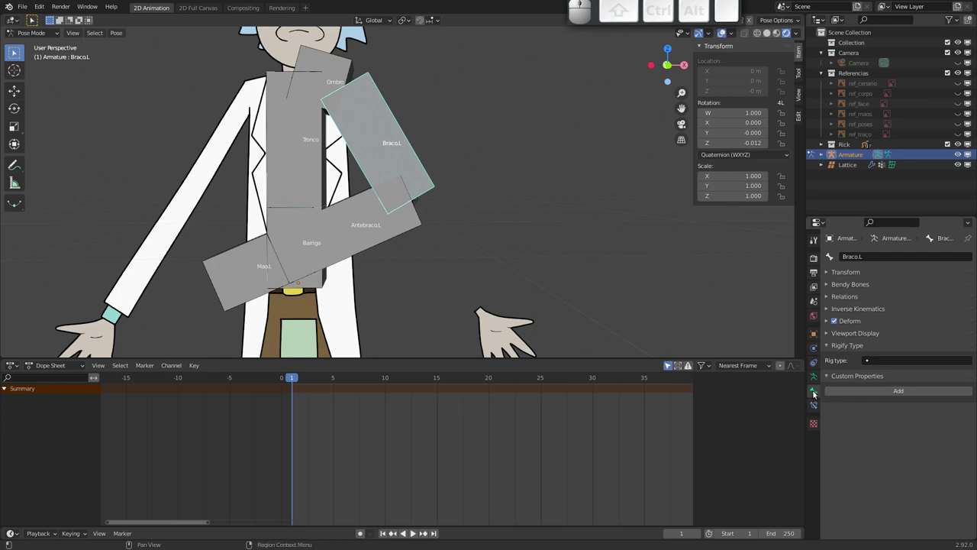
left_click(828, 285)
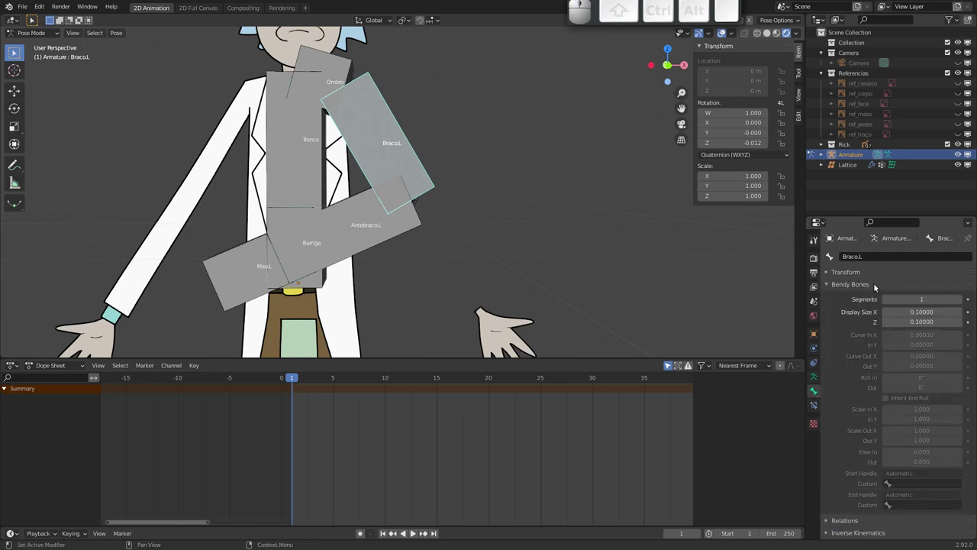
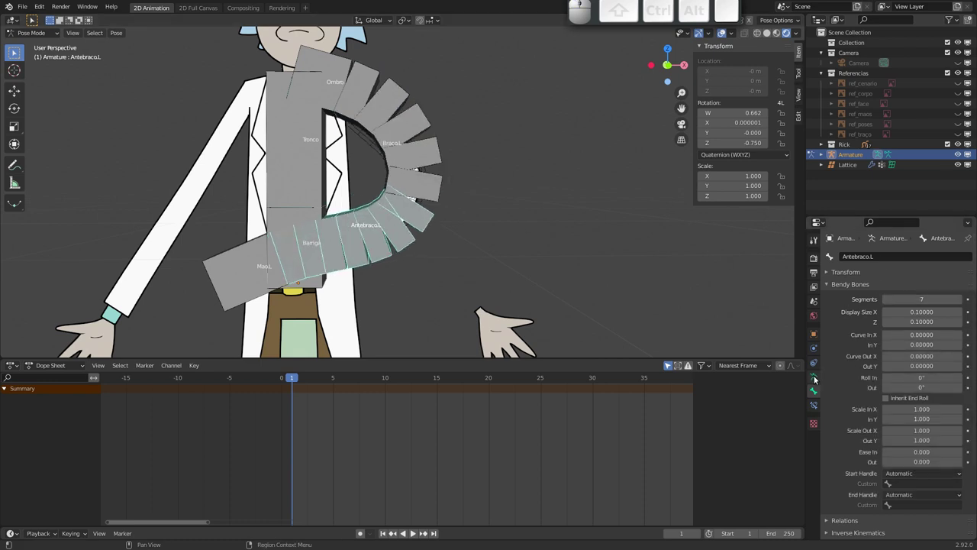
left_click(817, 379)
left_click(905, 414)
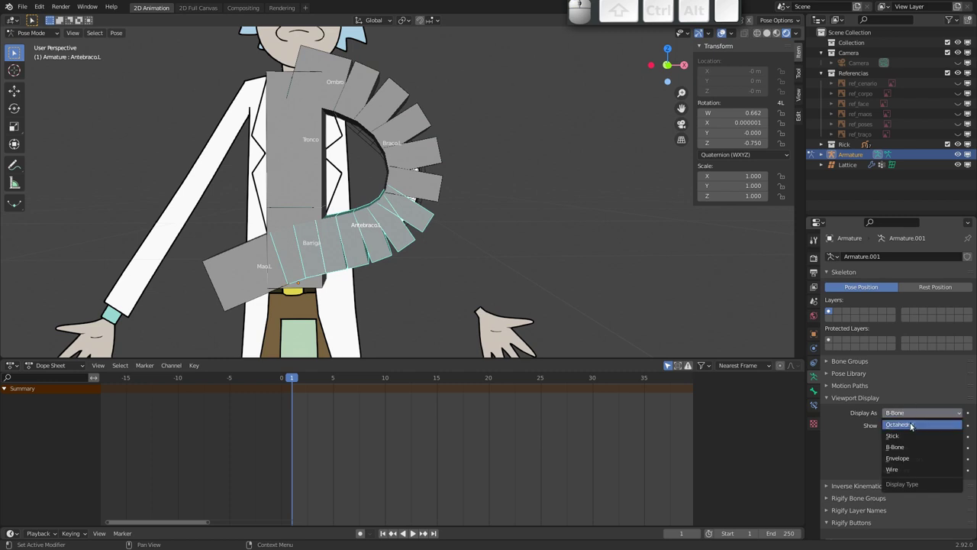
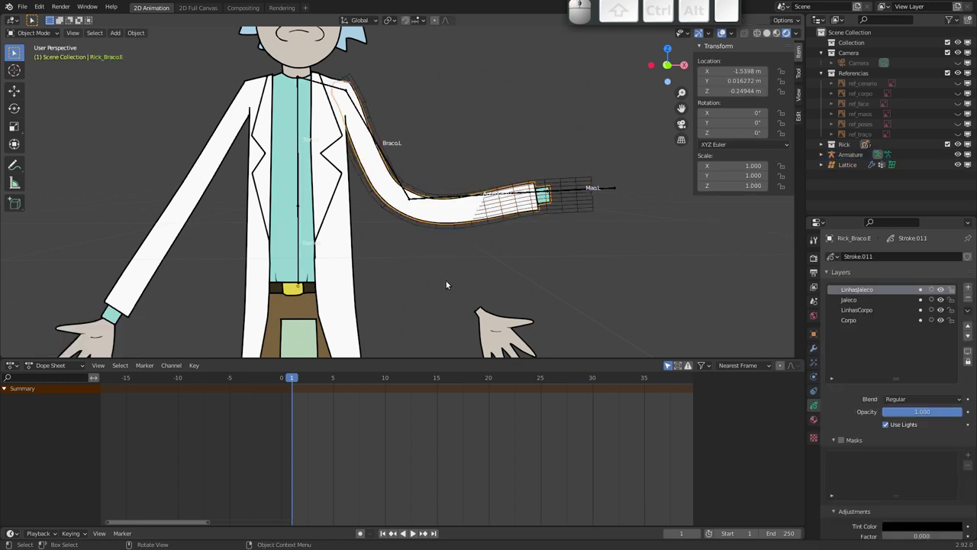
- Cancel the forearm test rotation and clear rotation on all bones with Alt+R so the arm hangs straight
left_click(474, 200)
key("r")
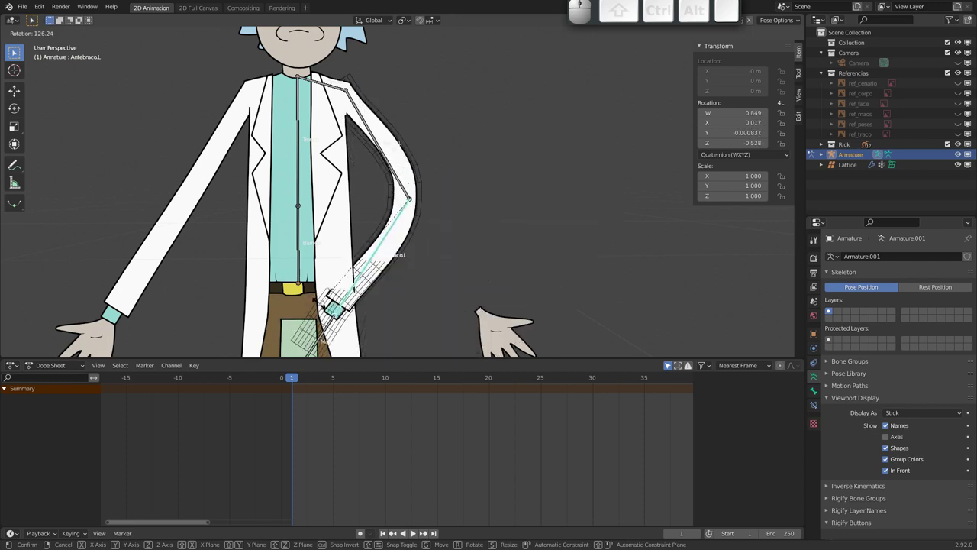
key("Escape")
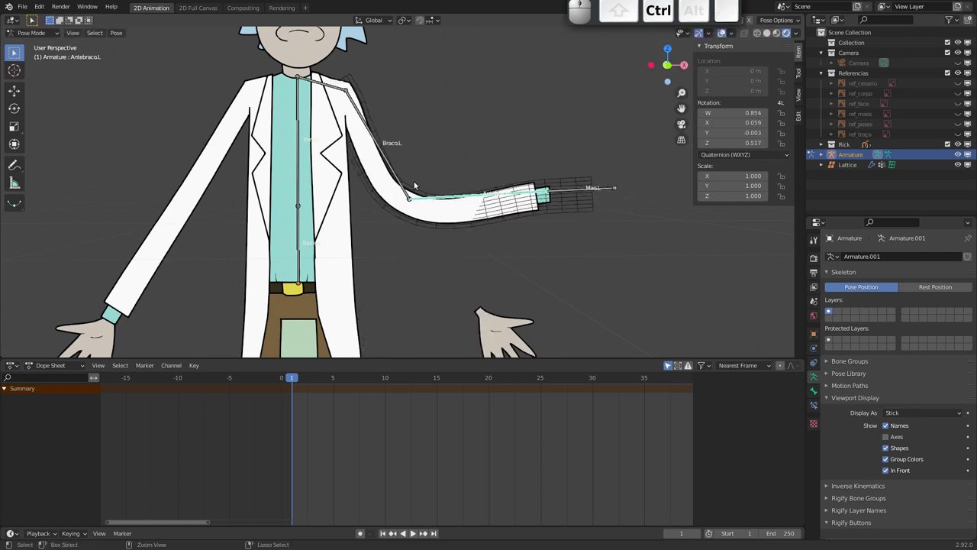
key("a")
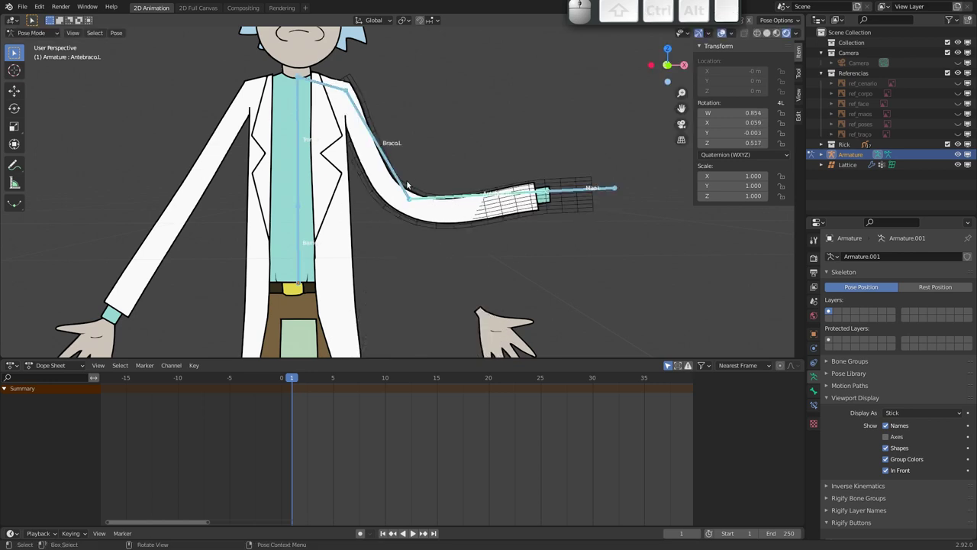
key("alt+r")
left_click_drag(402, 191, 385, 225)
middle_click(370, 175)
left_click(386, 204)
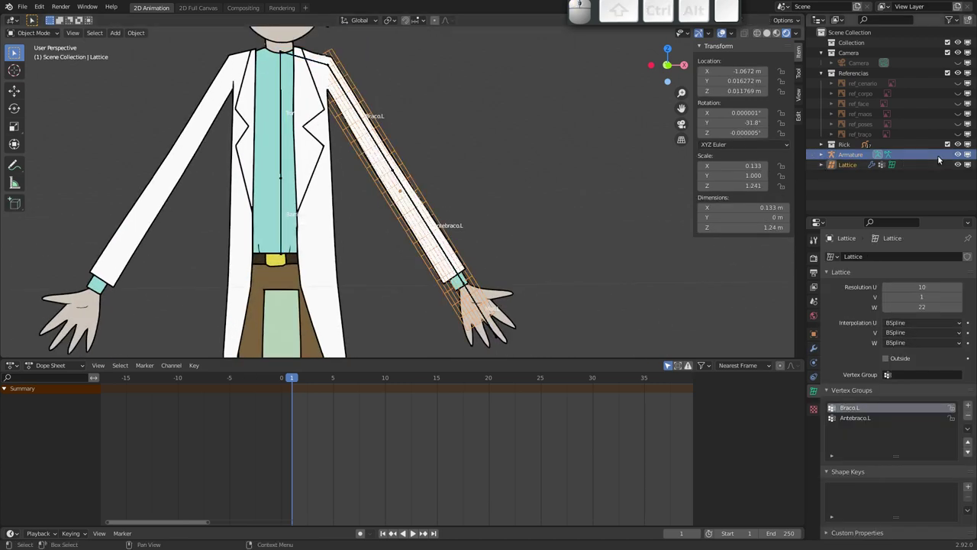
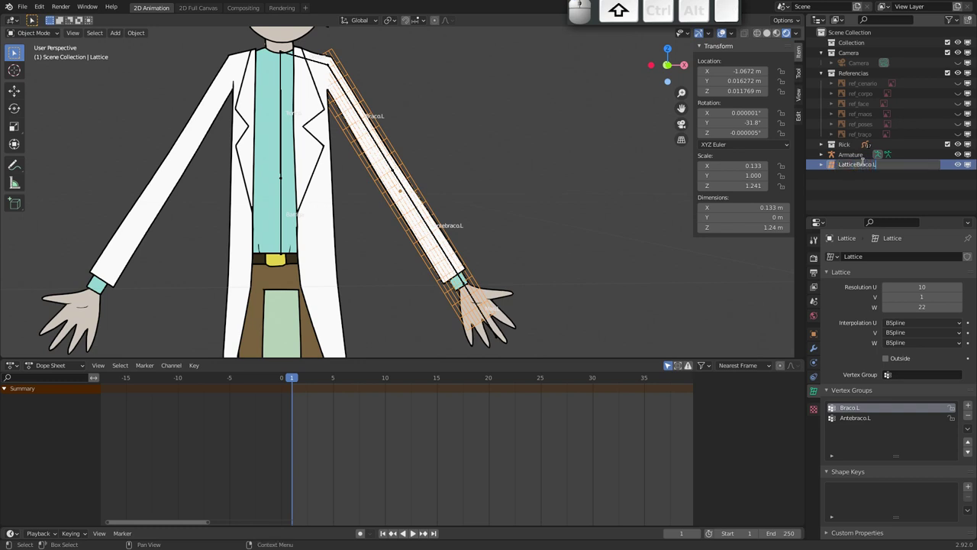
- Confirm the lattice's new name LatticeBraco.L, hide it in the viewport and select the armature
key("shift+Return")
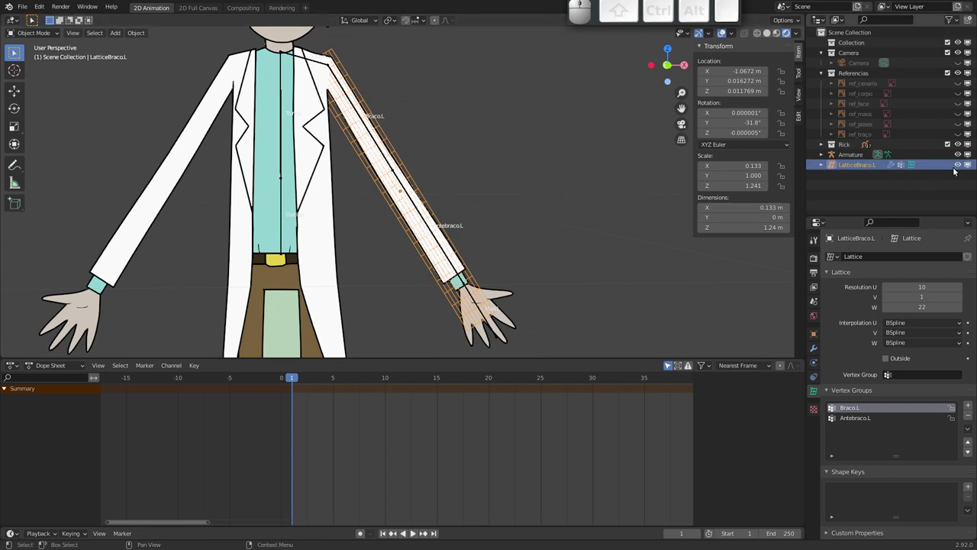
left_click(962, 167)
left_click_drag(401, 257, 450, 273)
left_click(451, 269)
- Frame the hands, select the Mao.L hand bone, then make Rick_Mao.E the active object
left_click_drag(427, 278, 487, 293)
left_click_drag(435, 242, 465, 258)
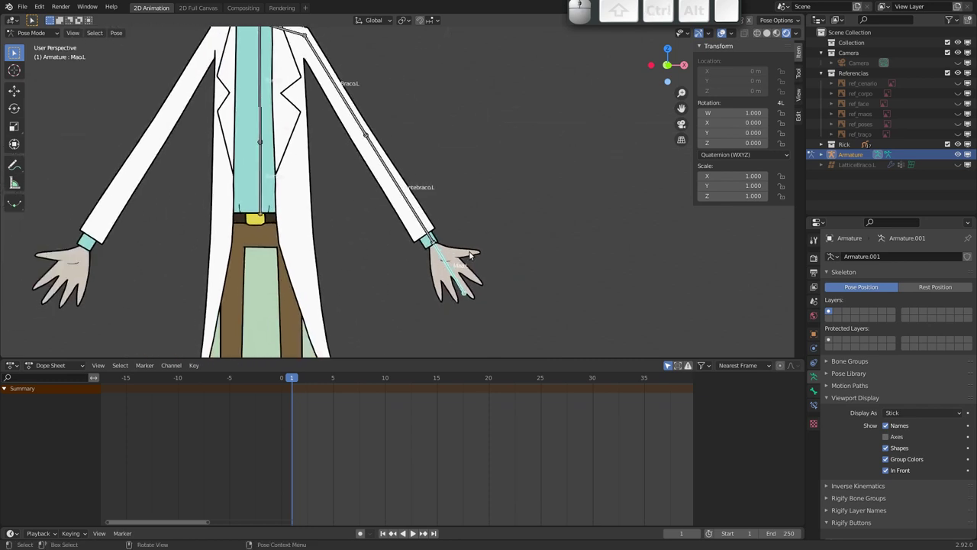
left_click(473, 254)
left_click(448, 263)
left_click_drag(437, 240, 464, 263)
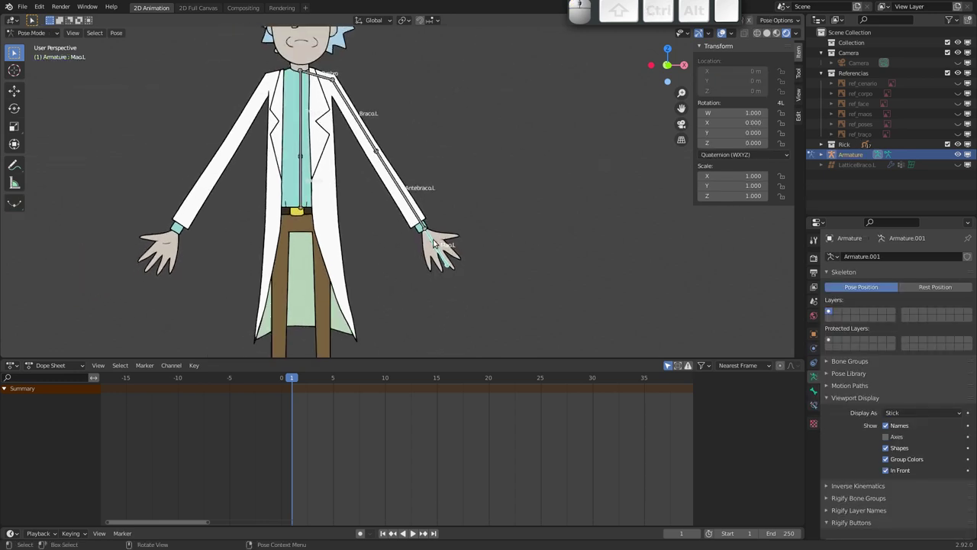
left_click_drag(437, 252, 480, 273)
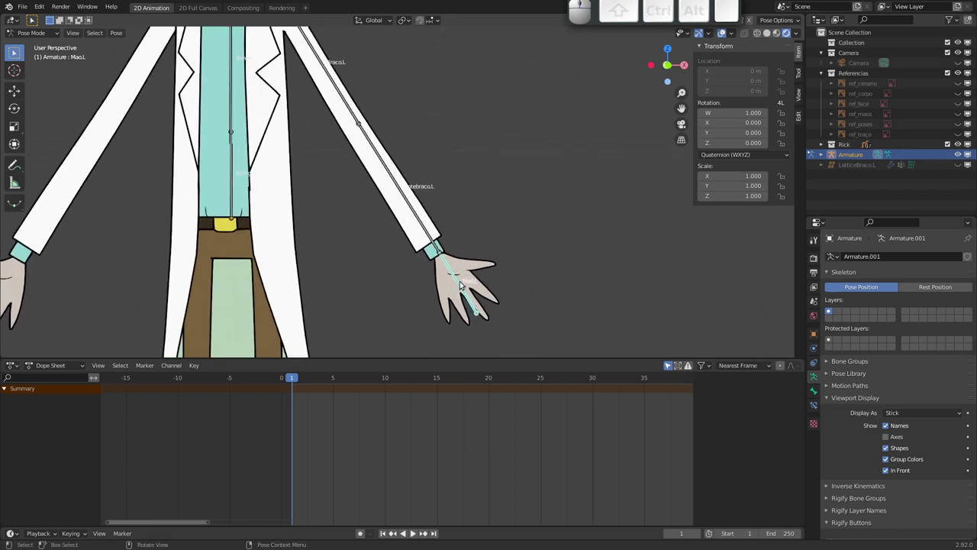
left_click_drag(458, 252, 444, 264)
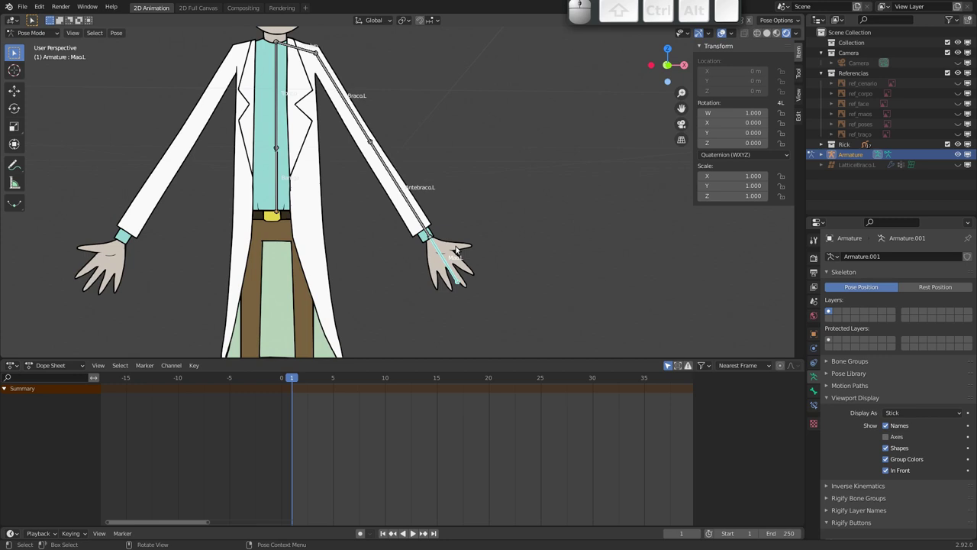
left_click_drag(370, 194, 351, 171)
left_click_drag(401, 215, 423, 237)
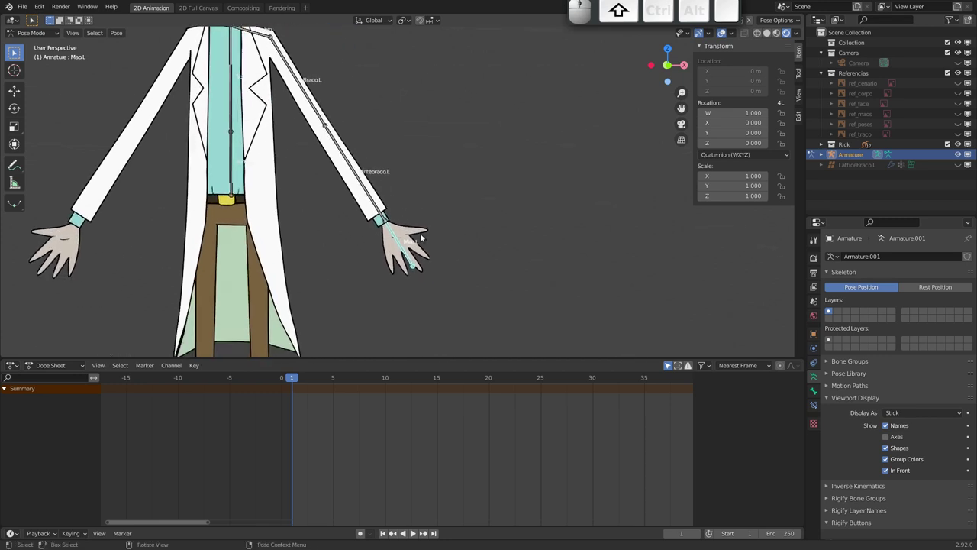
left_click(414, 234)
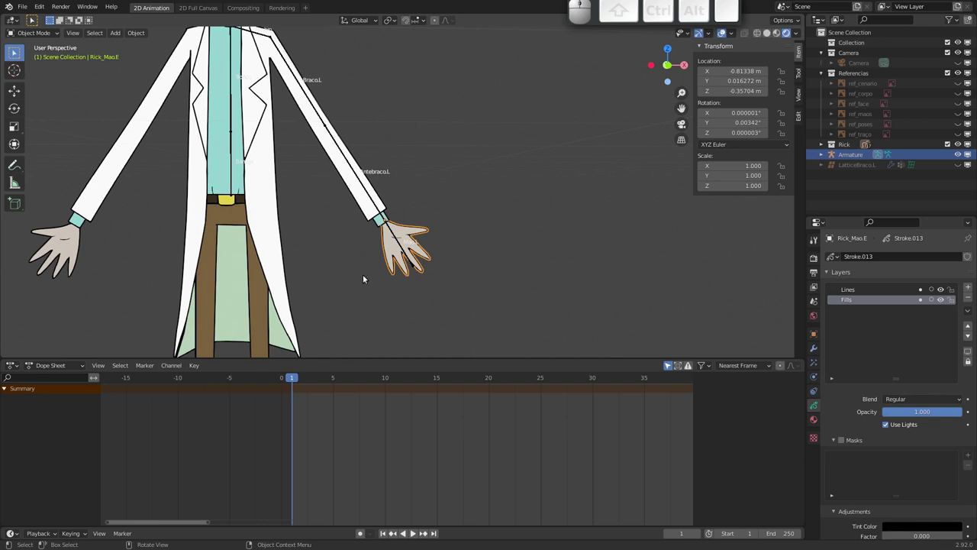
- Switch the Dope Sheet to Grease Pencil mode and test-move the left hand drawing off its bone, cancelling
left_click(65, 364)
left_click(68, 416)
left_click_drag(308, 380, 389, 285)
left_click_drag(365, 282, 371, 223)
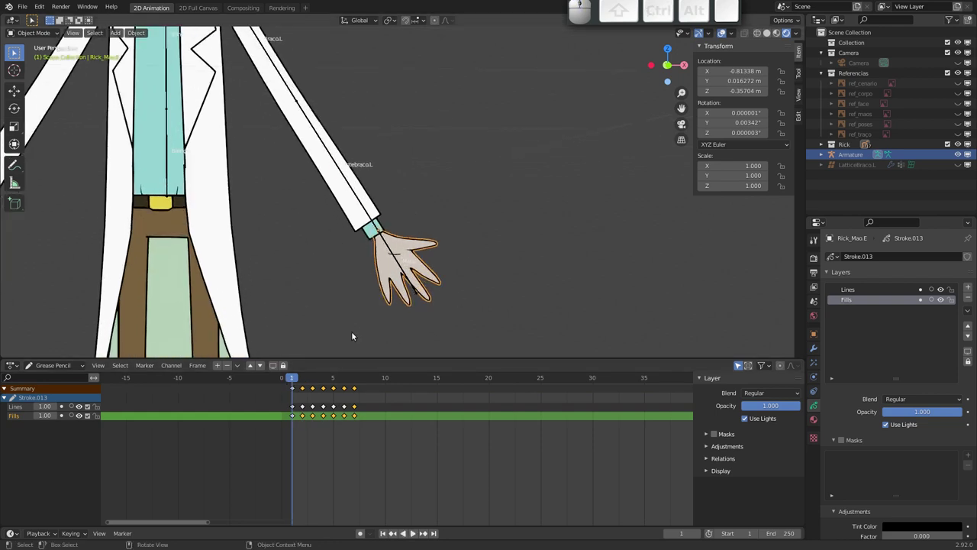
key("g")
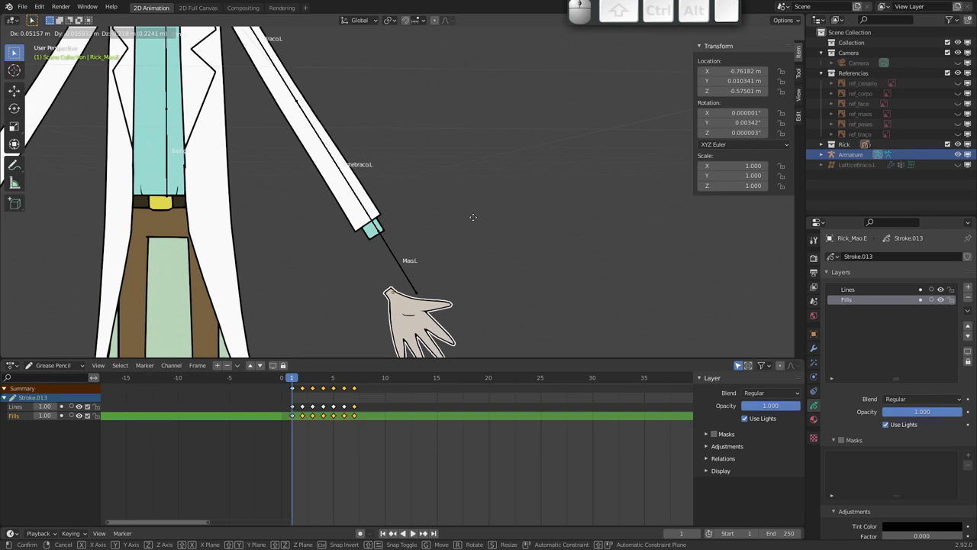
key("Escape")
- Add a Plain Axes empty to the scene beside Rick's figure via Shift+A
left_click_drag(301, 381, 339, 364)
key("Escape")
left_click_drag(338, 383, 376, 261)
left_click(514, 202)
key("shift+a")
left_click(501, 214)
left_click(563, 216)
left_click_drag(497, 197, 367, 242)
key("ctrl+g")
left_click(604, 202)
- Parent the left hand drawing Rick_Mao.E to the new empty with Ctrl+P
left_click(416, 223)
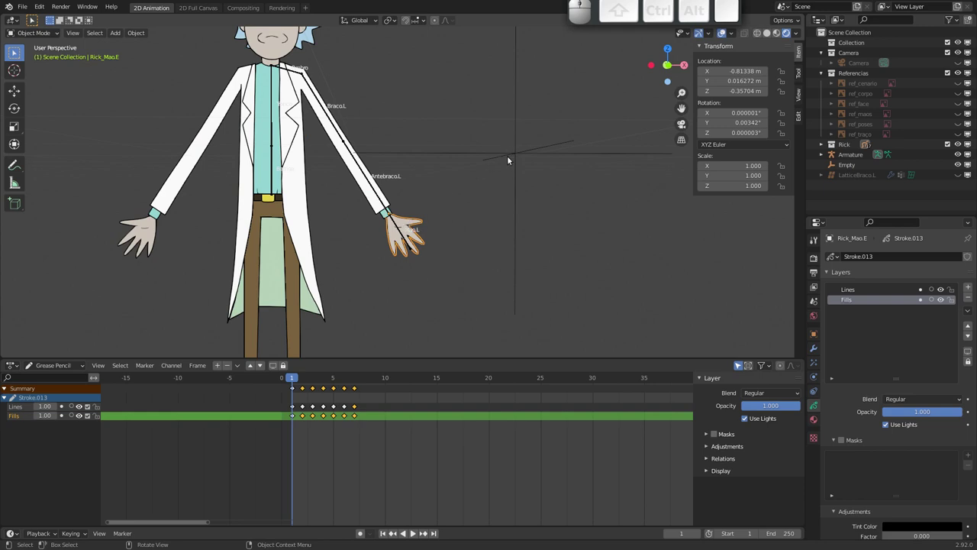
left_click(519, 156)
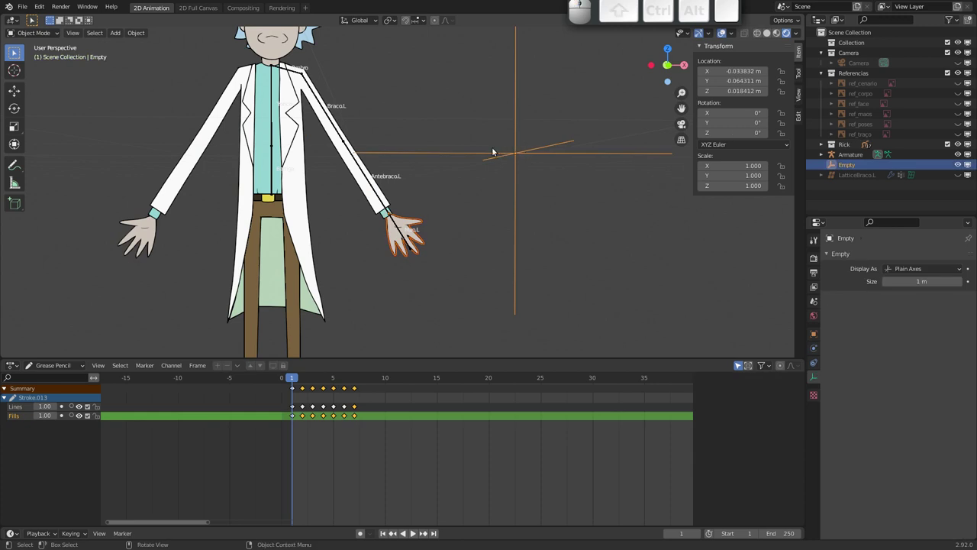
key("ctrl+p")
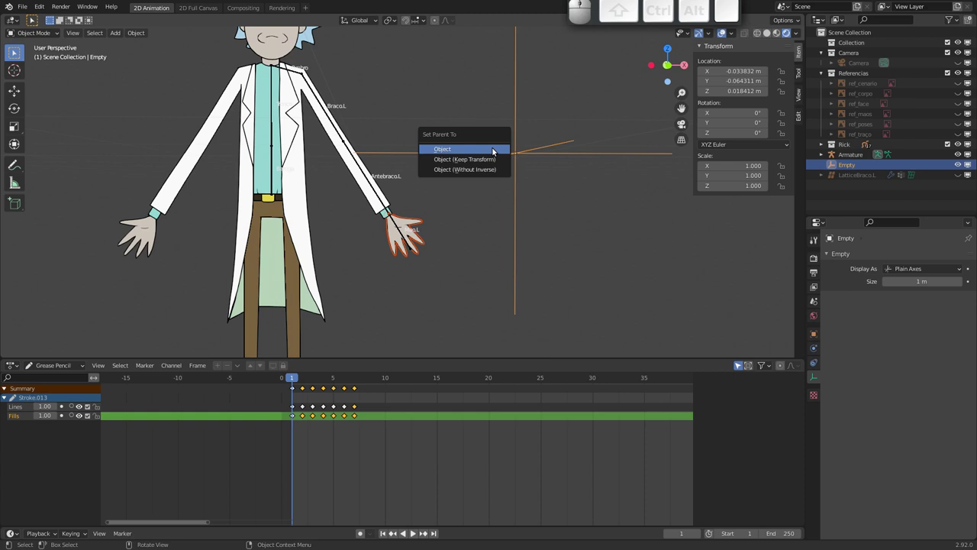
key("Return")
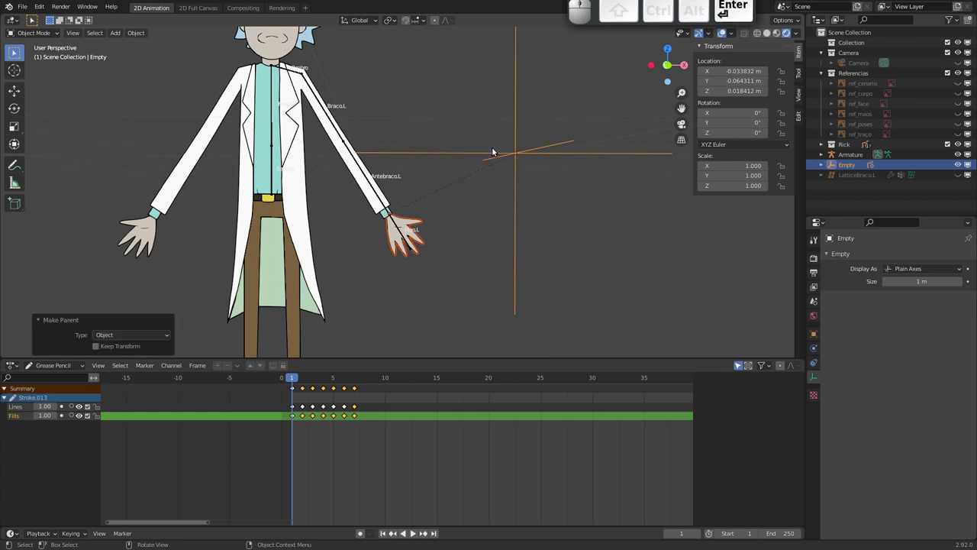
- Test-move, scale and rotate the empty to check the hand follows, cancelling each transform
left_click(516, 205)
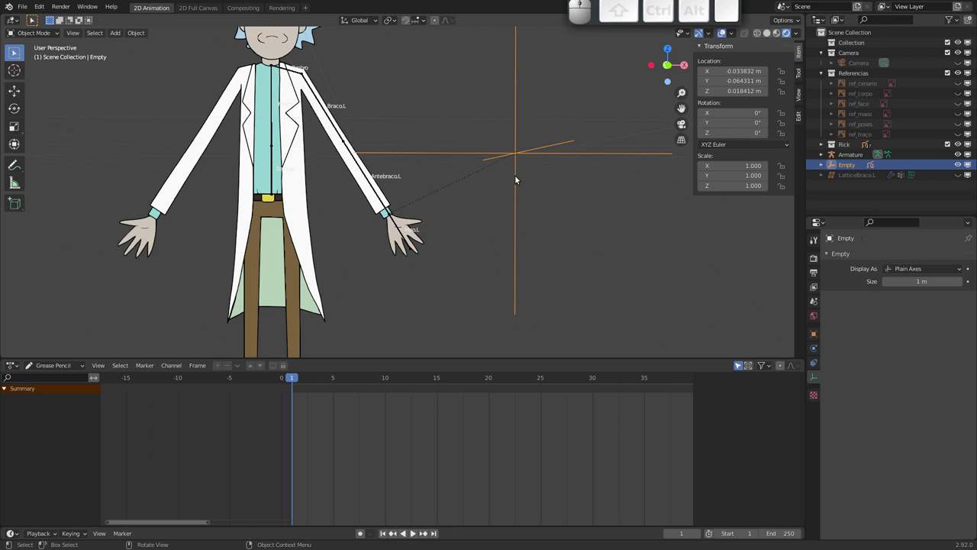
key("g")
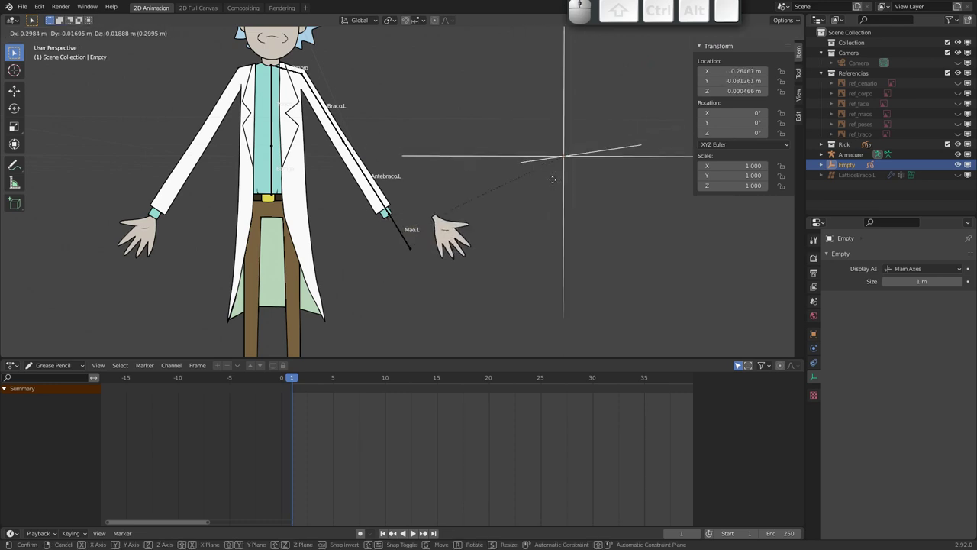
key("Escape")
key("g")
key("Escape")
key("s")
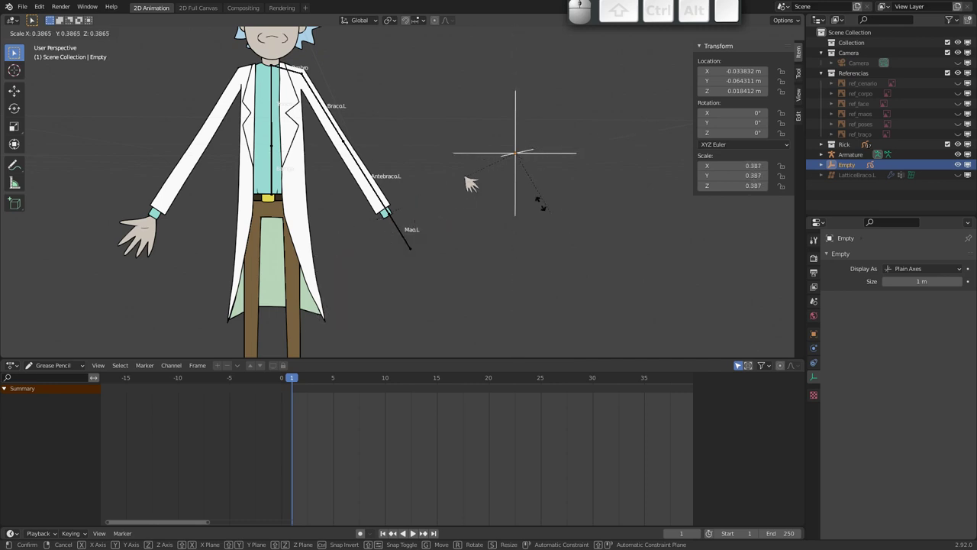
key("Escape")
key("r")
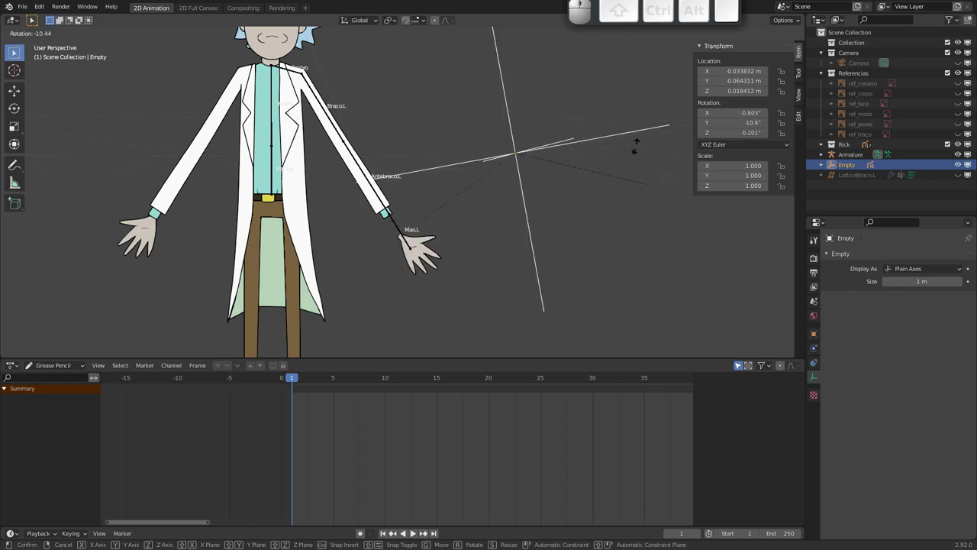
key("Escape")
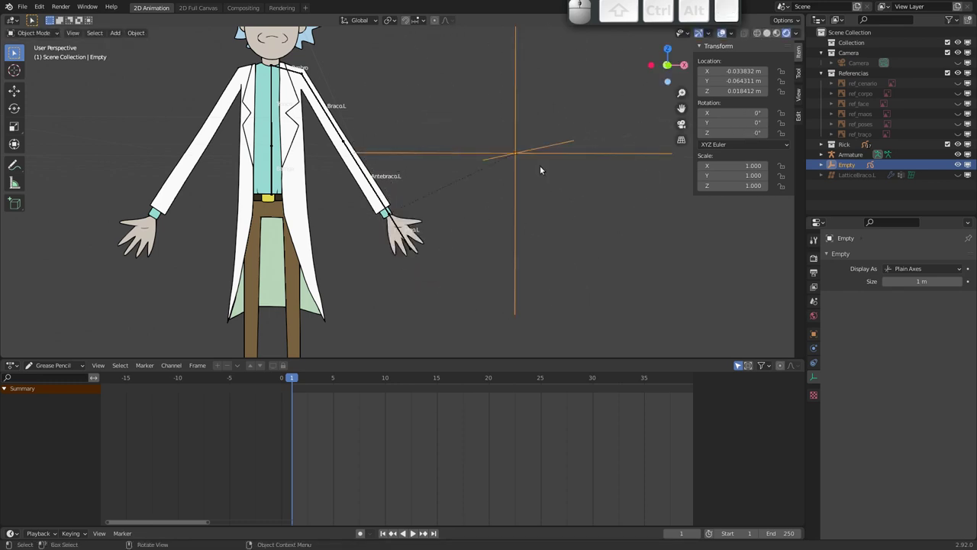
- Clear the hand's parent with Alt+P, delete the empty and bring the hand drawing into close view
left_click(417, 221)
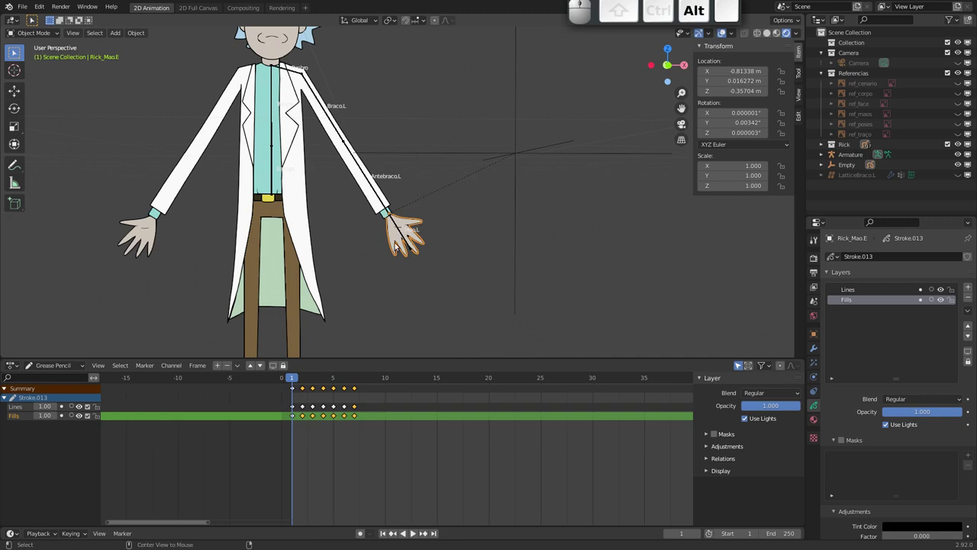
key("alt+p")
key("Return")
left_click(516, 158)
key("x")
left_click(519, 155)
left_click_drag(401, 251, 386, 242)
middle_click(387, 182)
left_click(417, 197)
key("g")
key("Escape")
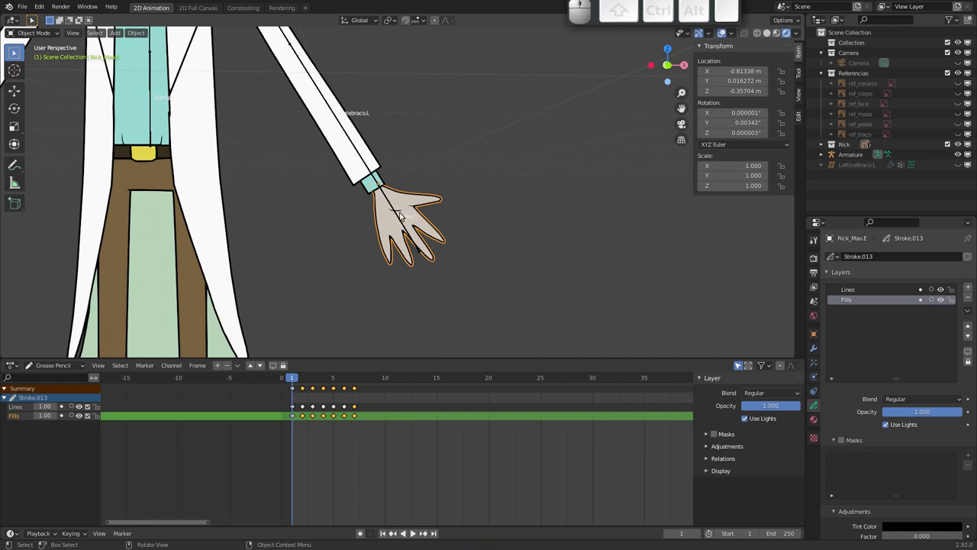
- Bone-parent the left hand drawing to the Mao.L bone via Ctrl+P > Bone
left_click(400, 216)
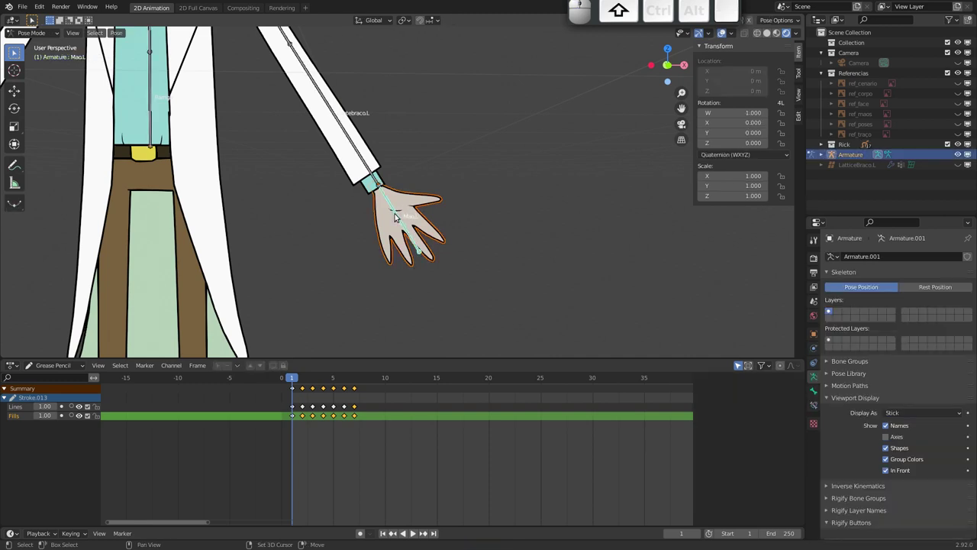
key("ctrl+p")
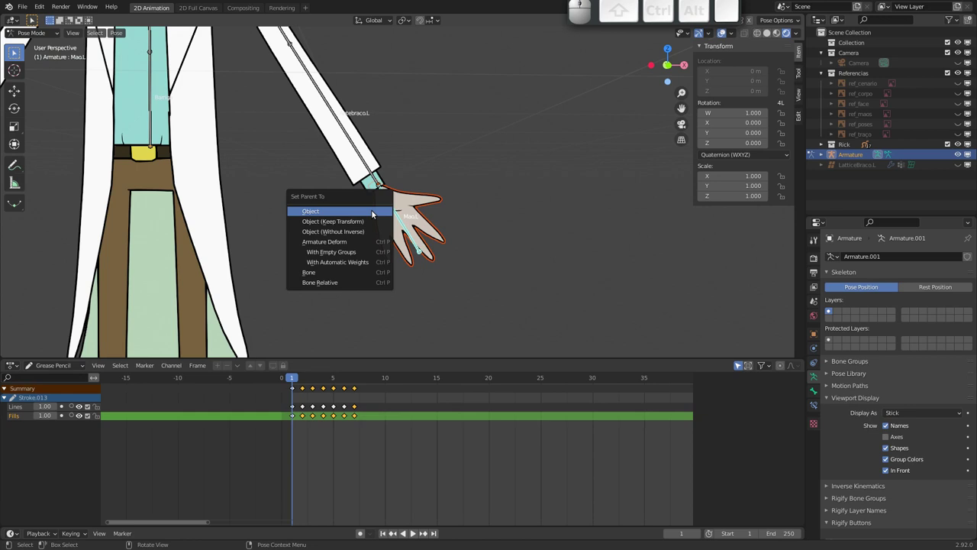
key("Down")
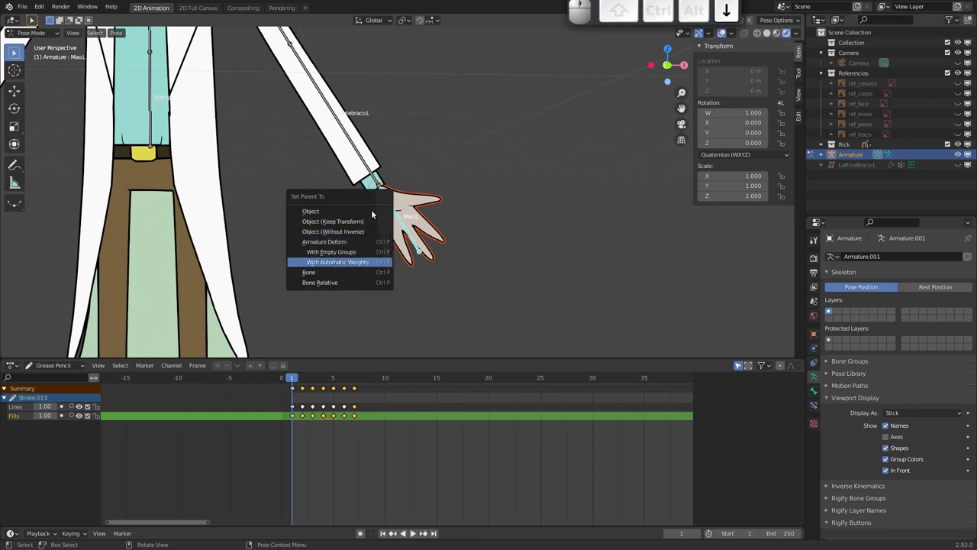
key("Return")
- Rotate the forearm bone Antebraco.L to test that the hand follows
left_click_drag(375, 230, 356, 299)
middle_click(358, 263)
left_click_drag(321, 160, 386, 208)
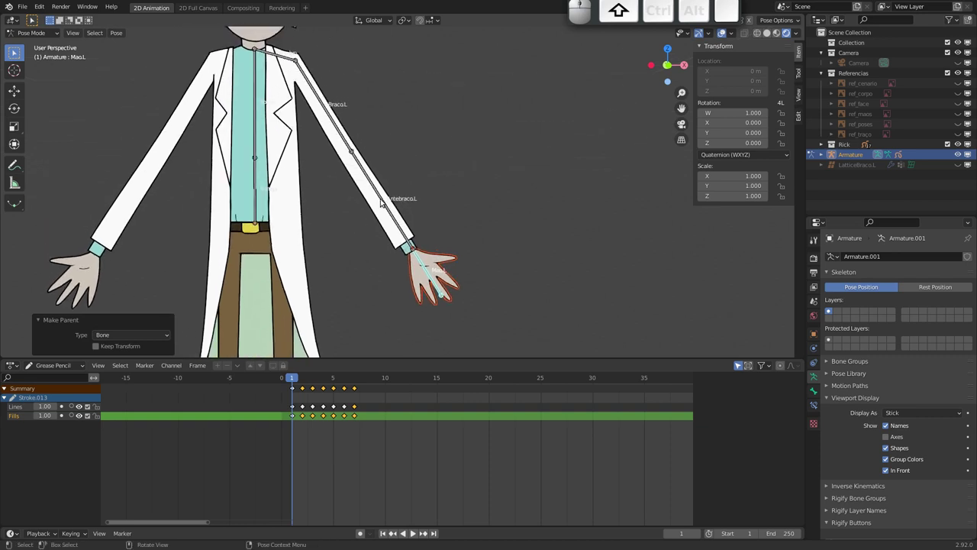
left_click(386, 202)
key("r")
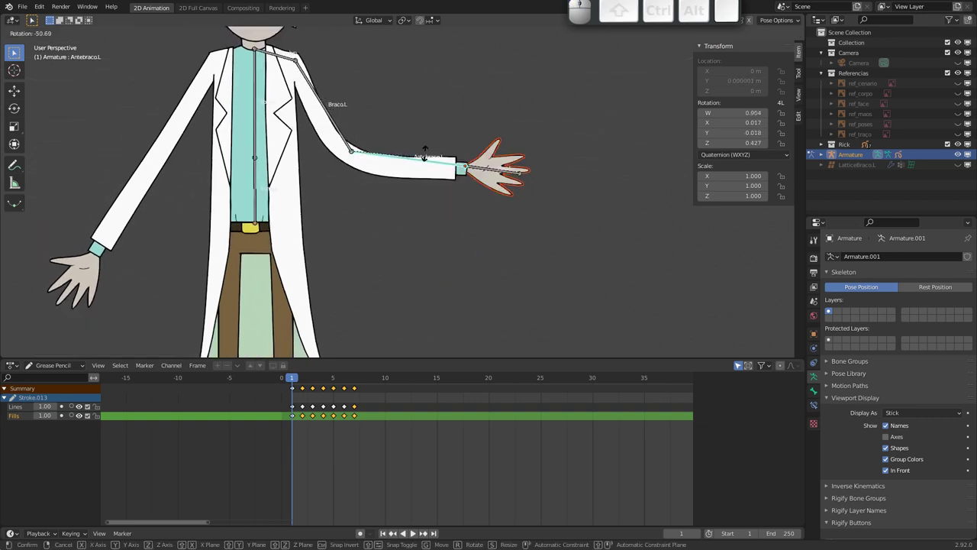
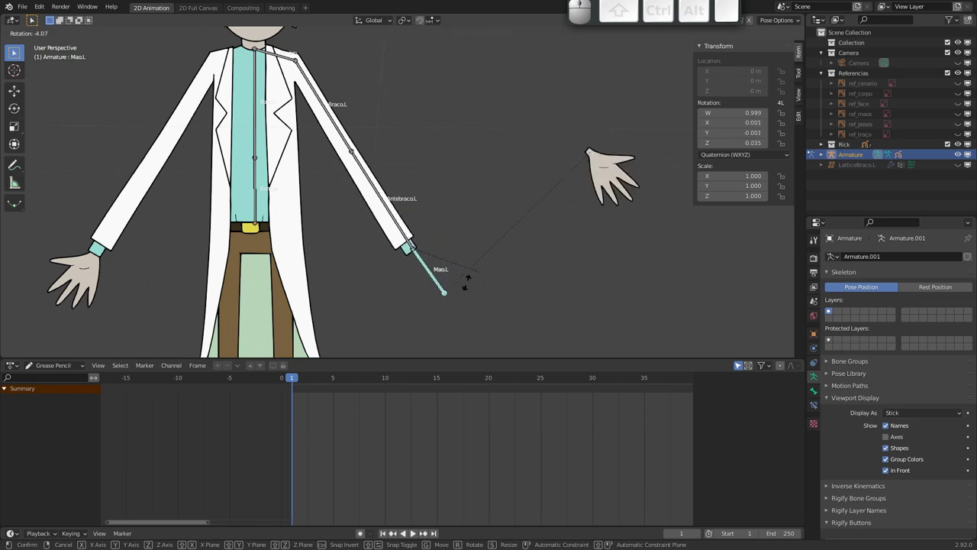
- Clear Rick_Mao.E's location with Alt+G back onto the wrist and rotate Mao.L to check it swings
key("Escape")
left_click(613, 200)
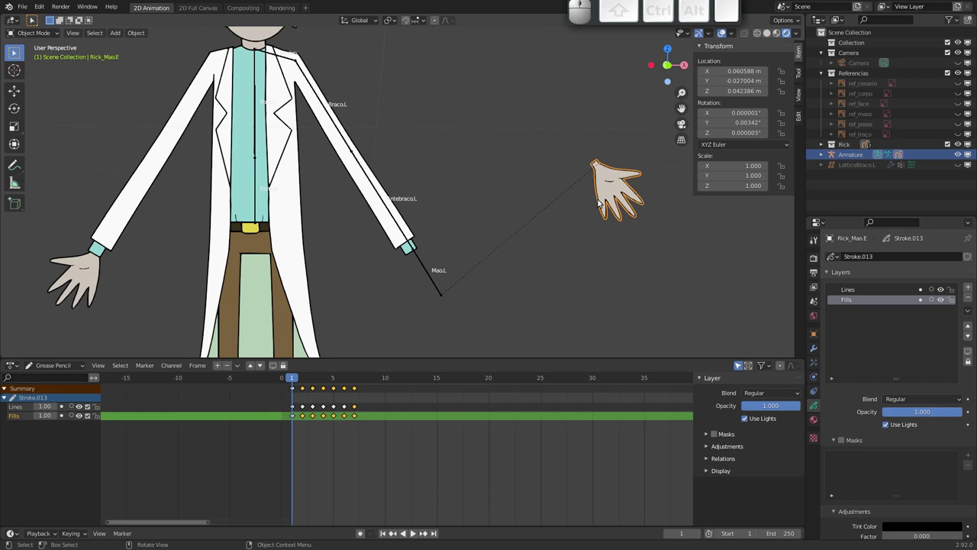
key("alt+g")
key("g")
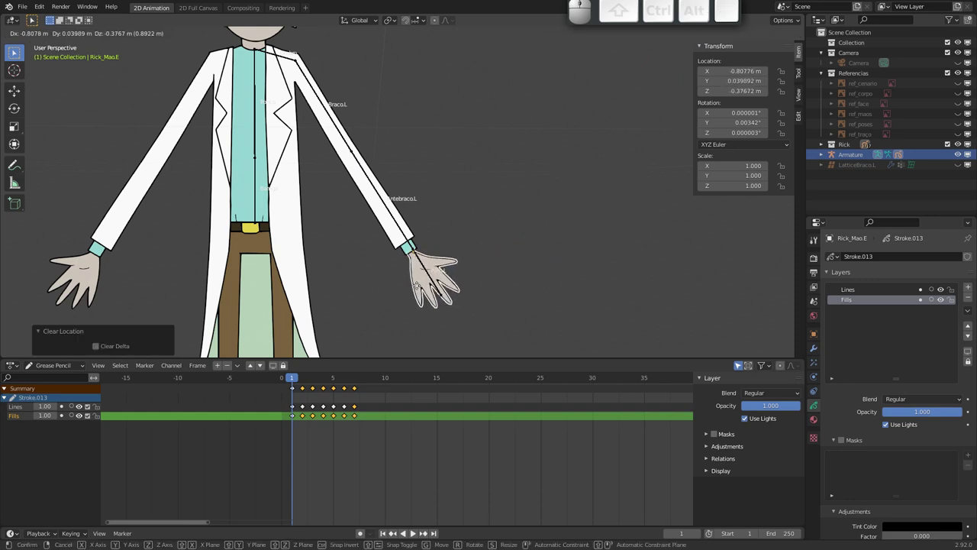
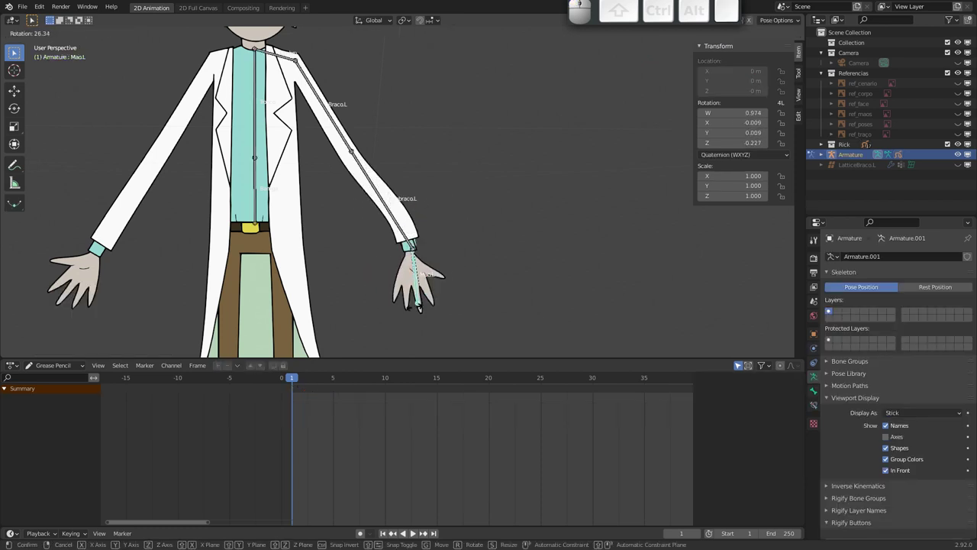
left_click(448, 233)
left_click_drag(396, 240, 368, 170)
left_click_drag(367, 156, 371, 200)
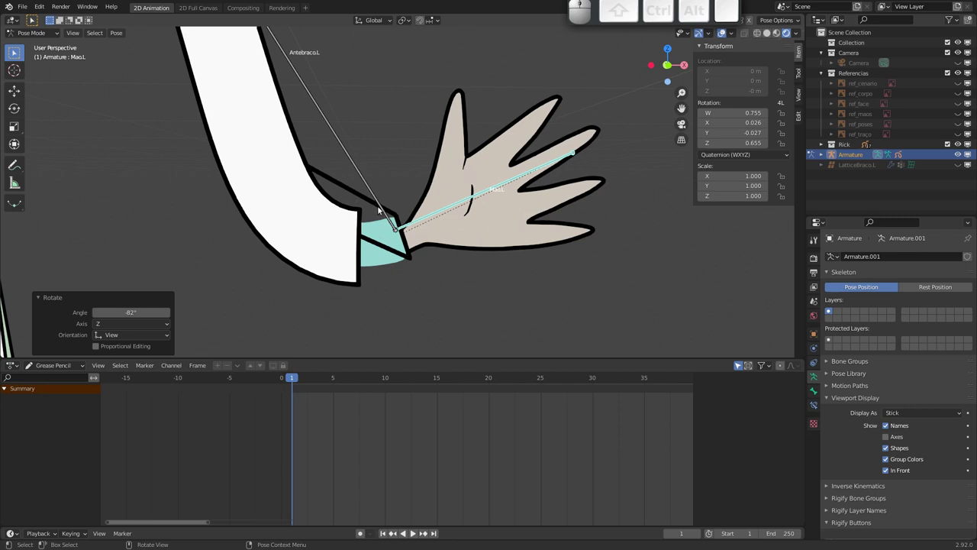
left_click(343, 186)
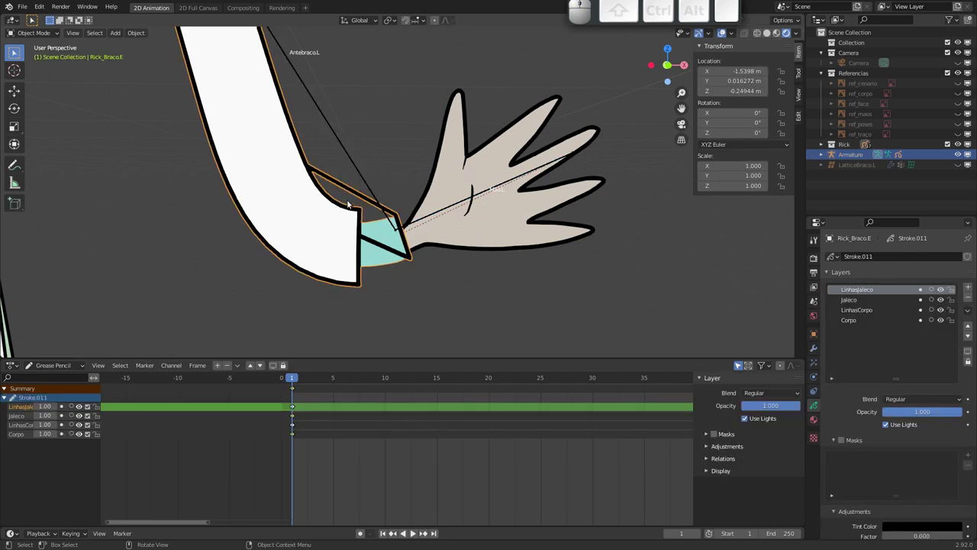
- Enter Edit Mode on Rick_Braco.E and select the whole left sleeve outline stroke with L
key("Tab")
left_click(396, 216)
key("g")
key("Escape")
left_click(291, 158)
key("g")
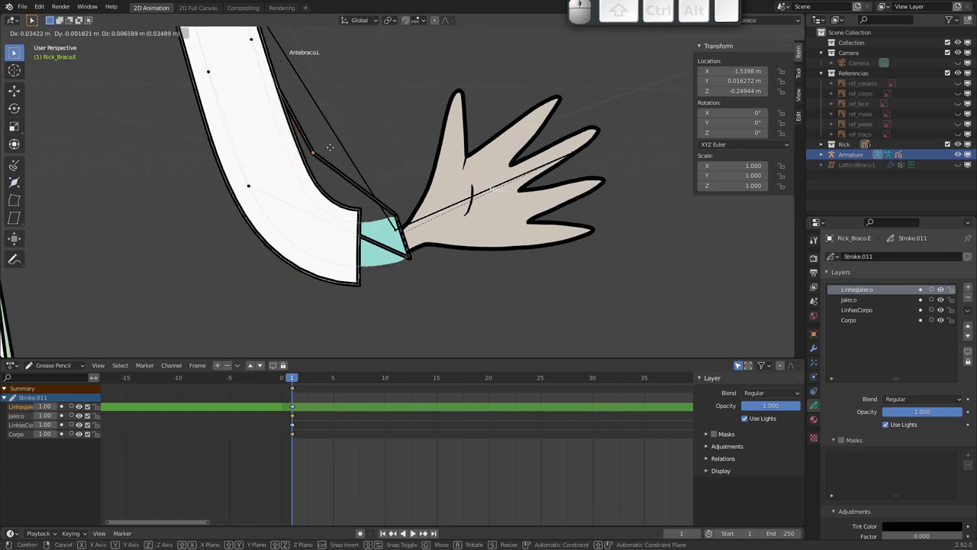
key("Escape")
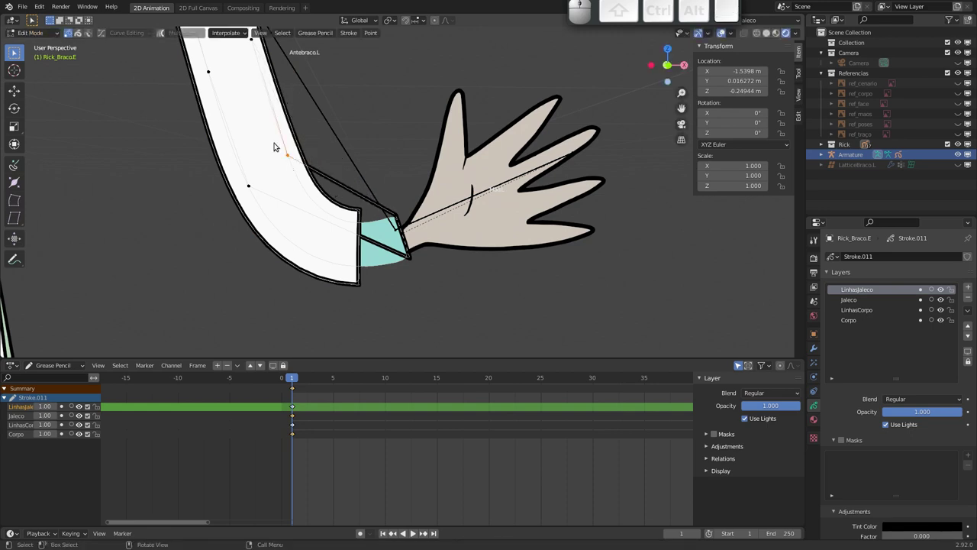
left_click_drag(322, 162, 315, 150)
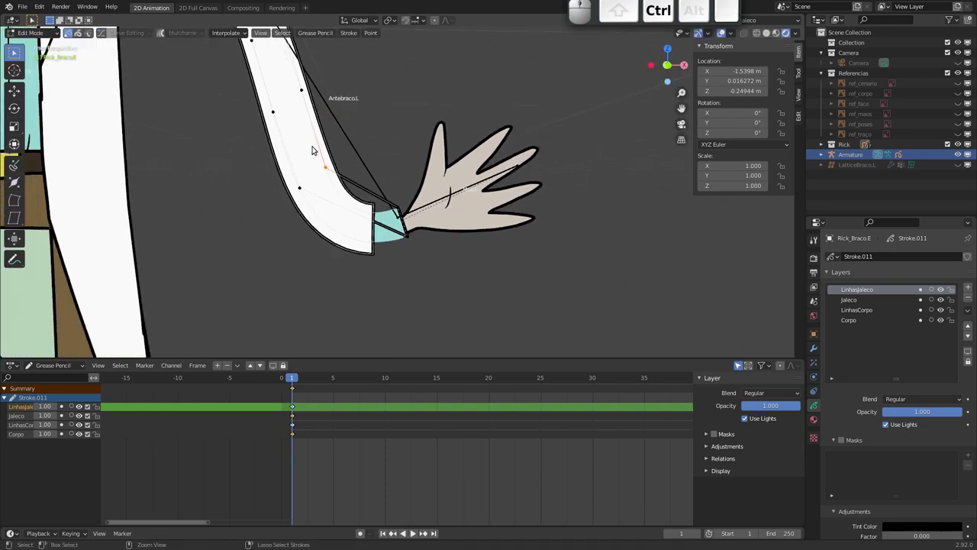
left_click_drag(322, 166, 336, 241)
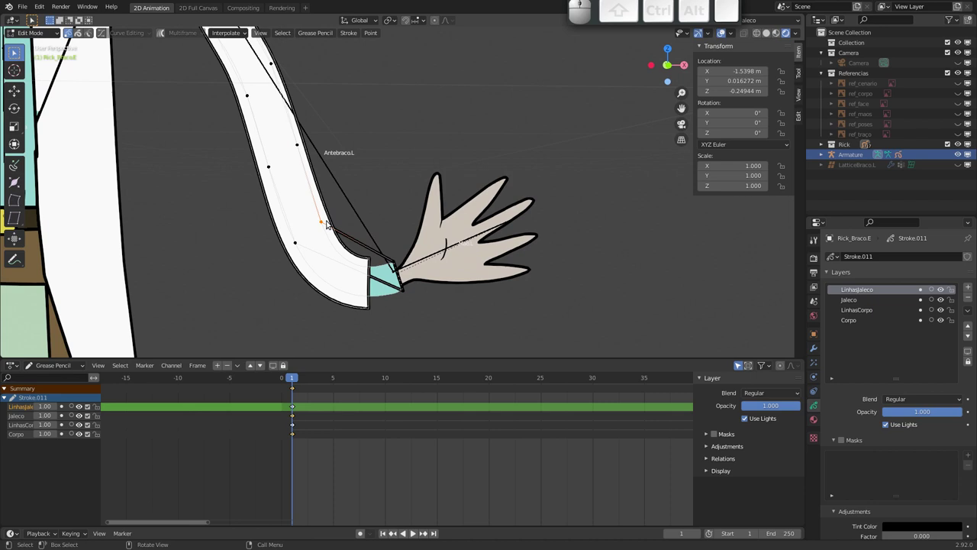
key("l")
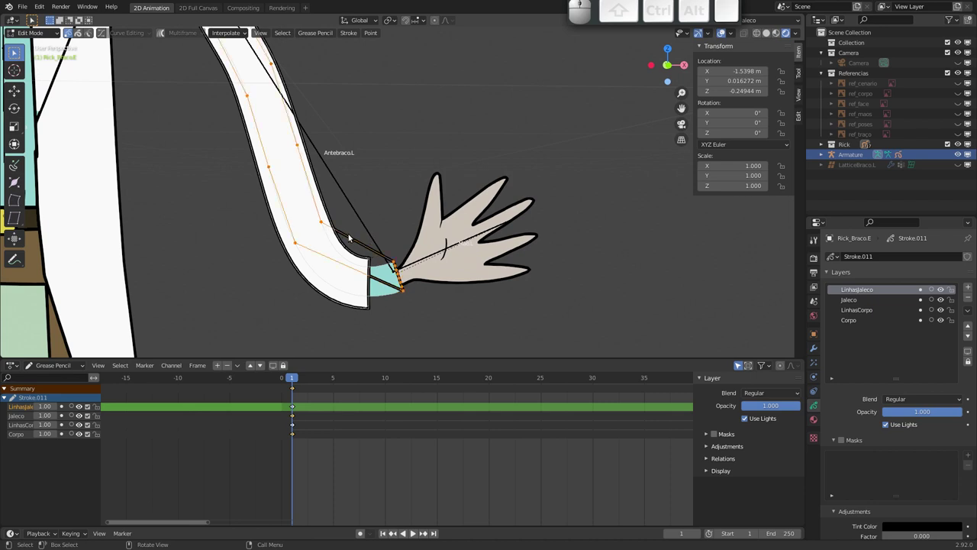
- Subdivide the sleeve stroke and set Number of Cuts to 3
right_click(351, 238)
left_click(345, 237)
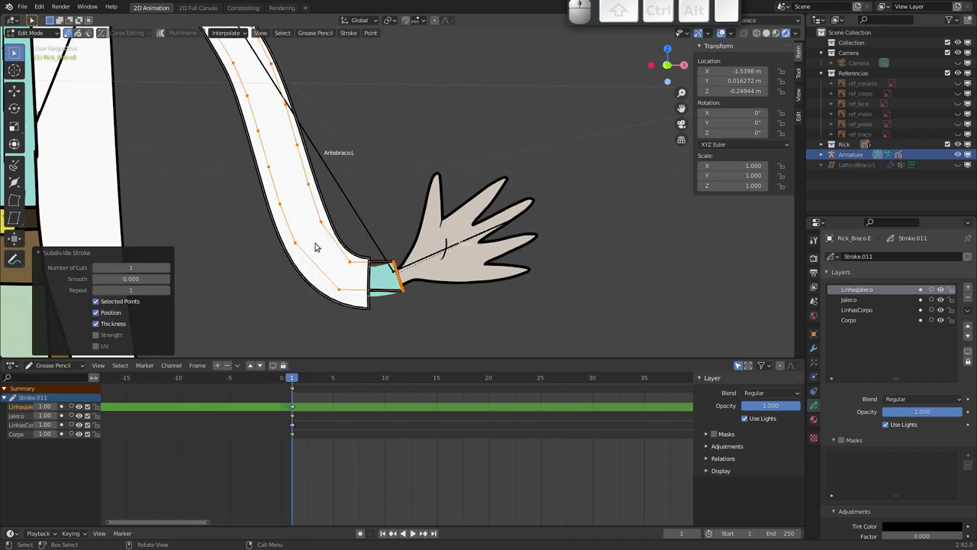
left_click(171, 270)
left_click(170, 271)
left_click_drag(392, 140, 349, 143)
left_click_drag(359, 164, 327, 149)
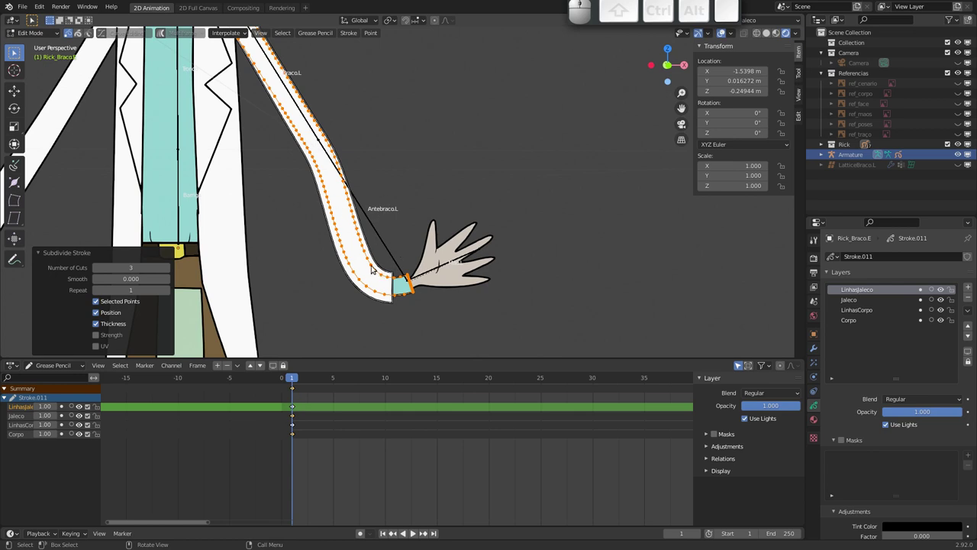
- Inspect the denser sleeve points, select linked strokes and return the arm drawing to Object Mode
left_click_drag(361, 210, 401, 217)
left_click_drag(395, 192, 382, 186)
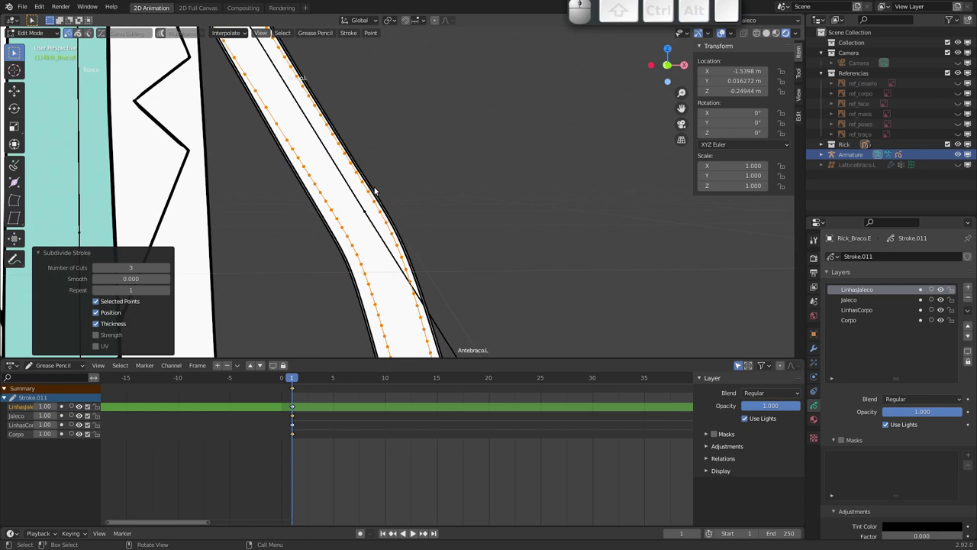
key("Tab")
left_click(374, 188)
key("Tab")
left_click(376, 193)
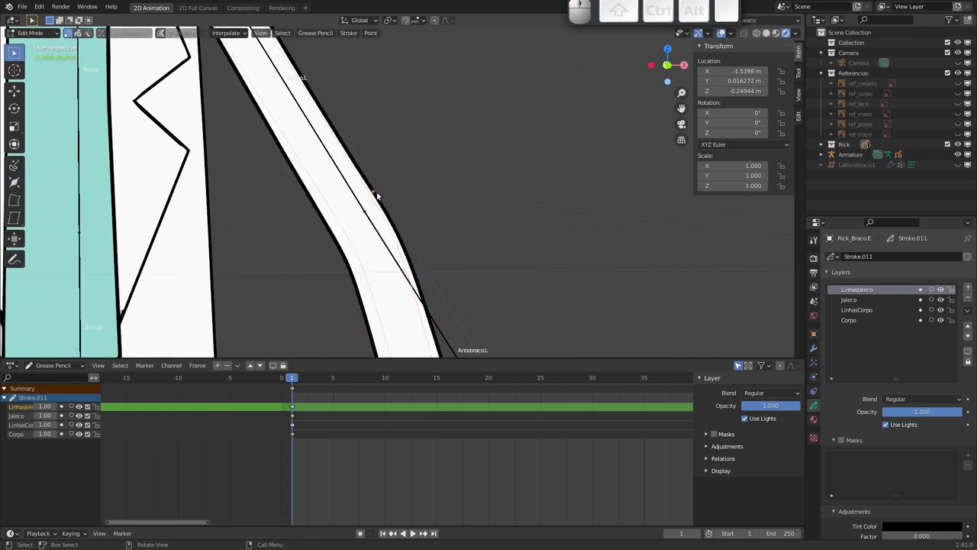
key("l")
left_click(369, 179)
key("l")
key("ctrl+Tab")
left_click_drag(391, 212, 413, 220)
middle_click(398, 162)
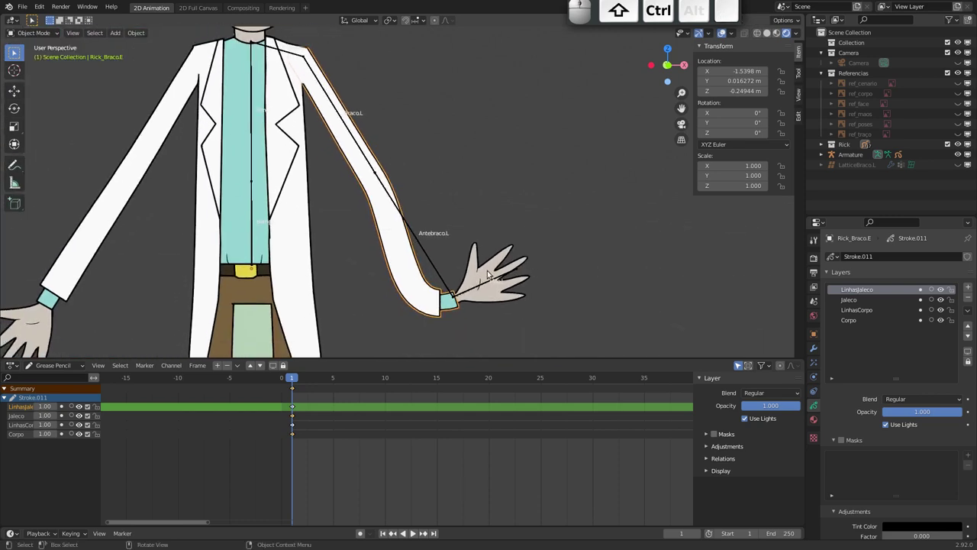
left_click(486, 286)
key("r")
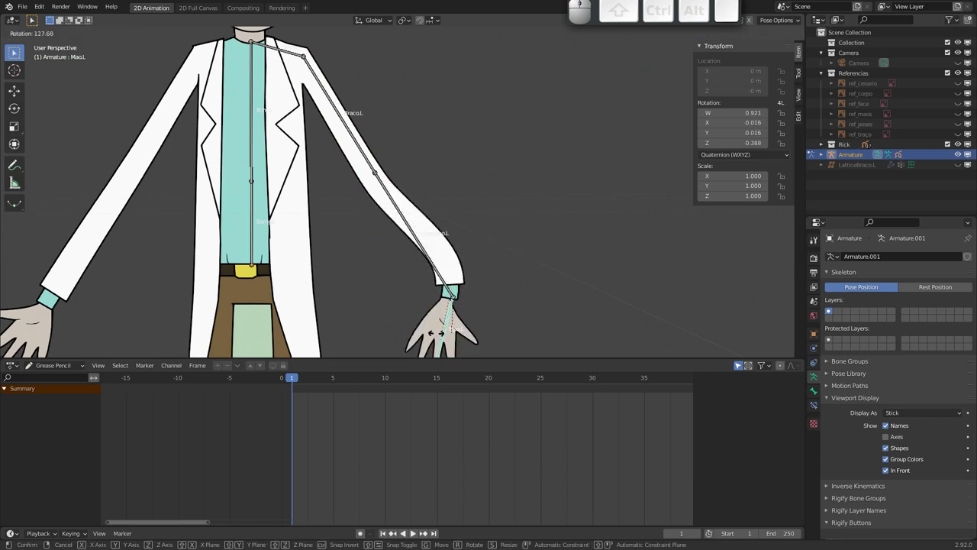
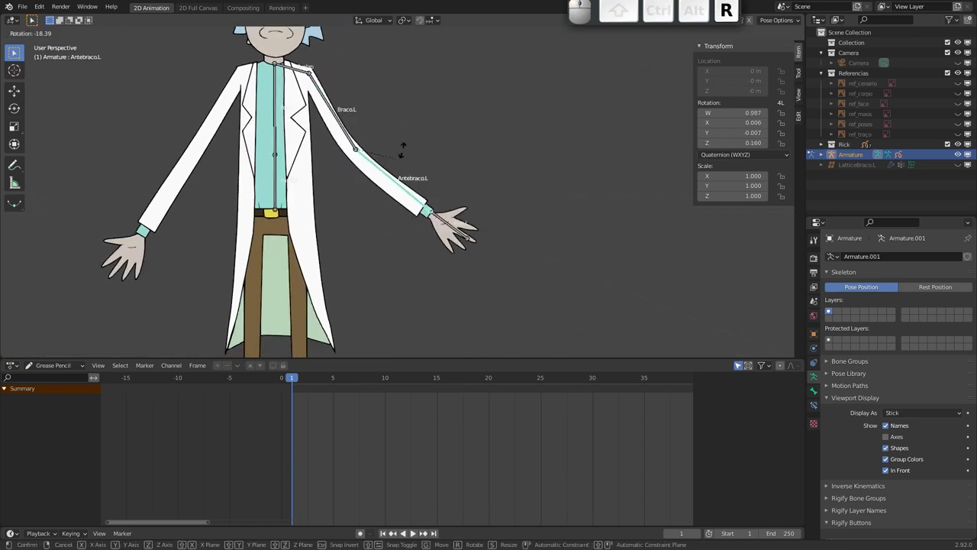
key("Escape")
left_click_drag(331, 143, 321, 192)
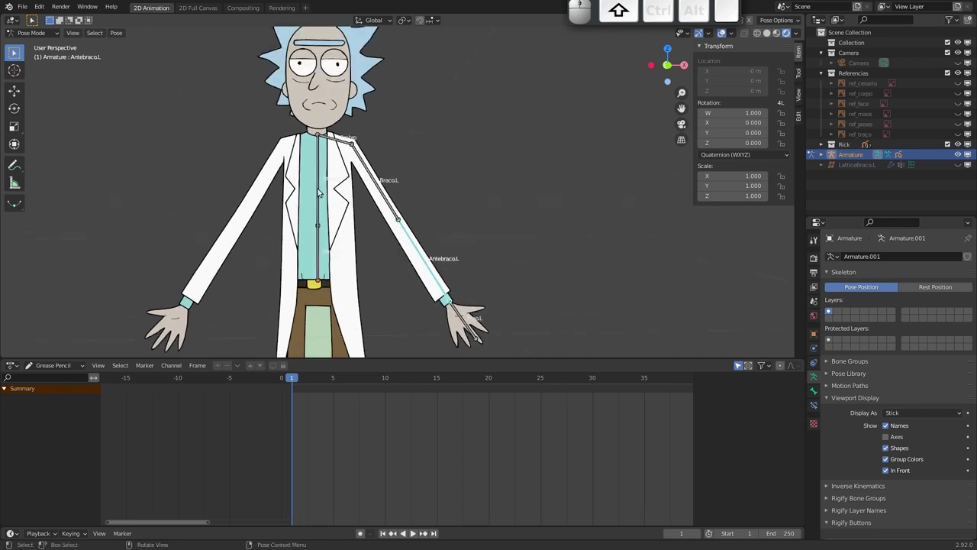
left_click(320, 190)
key("r")
key("Escape")
left_click(320, 281)
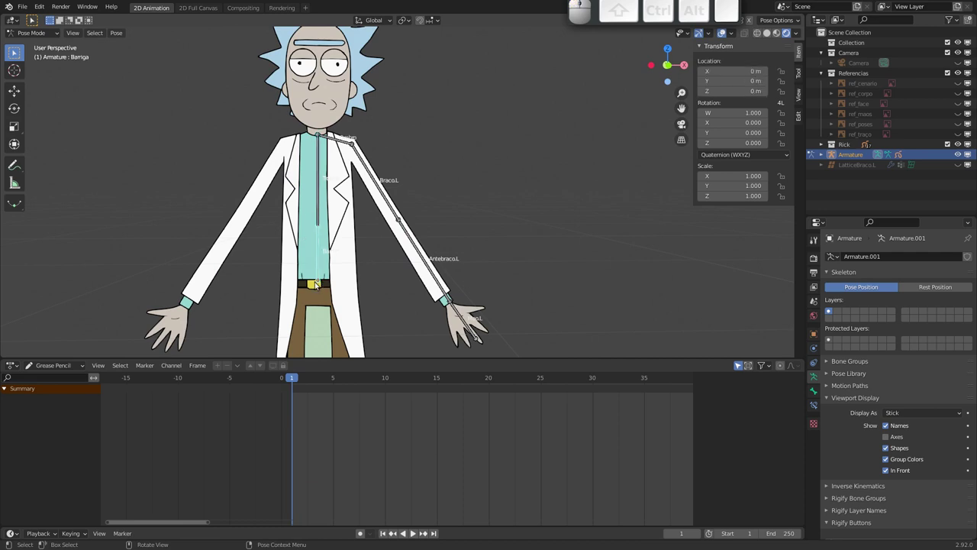
key("shift+a")
left_click(290, 270)
left_click(304, 270)
key("shift+a")
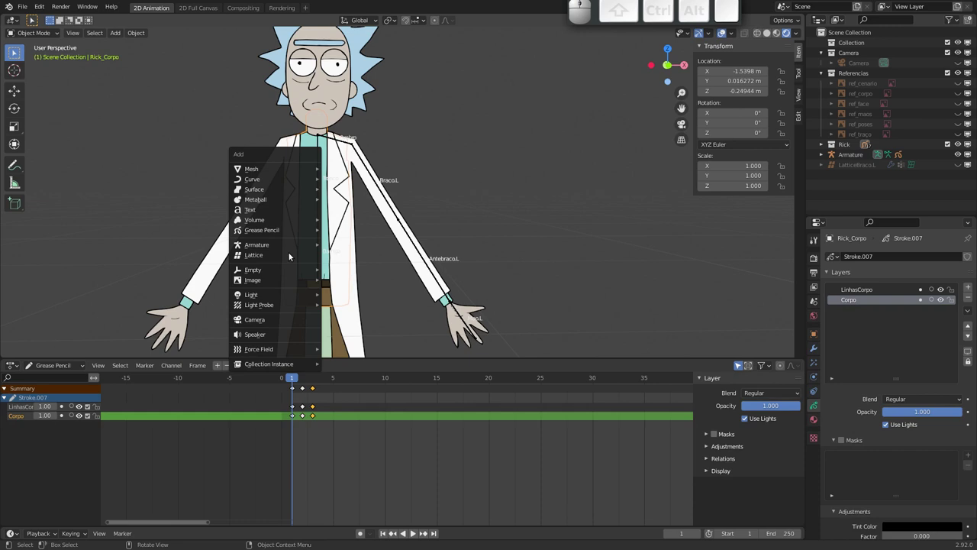
- Add a Lattice object over Rick's torso from the Add menu
left_click(293, 254)
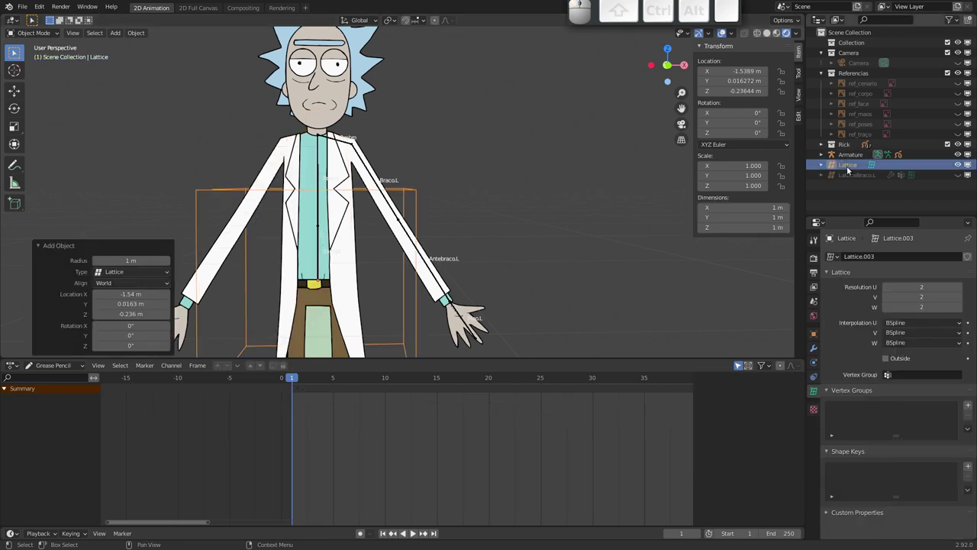
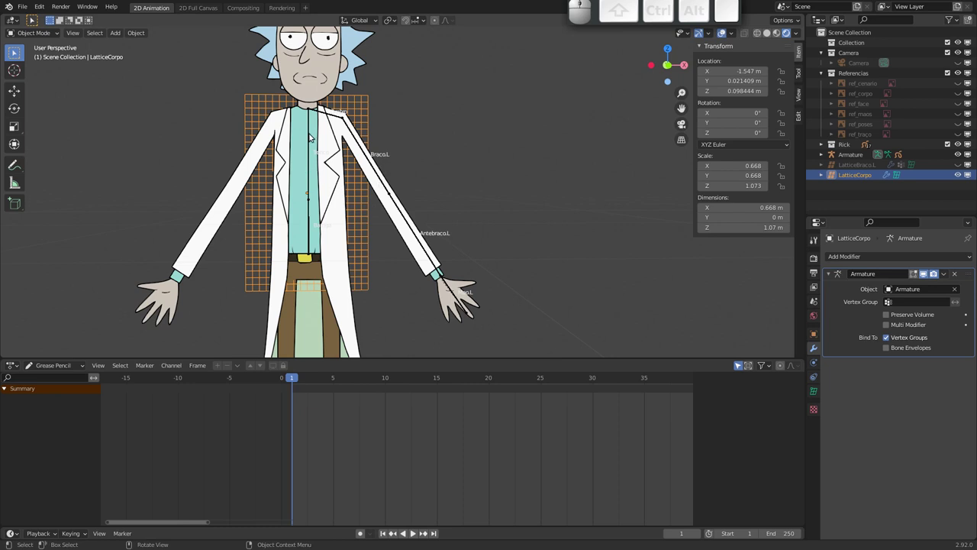
- Check the Barriga bone on the armature, reselect LatticeCorpo and view its vertex groups
left_click(313, 139)
left_click(313, 230)
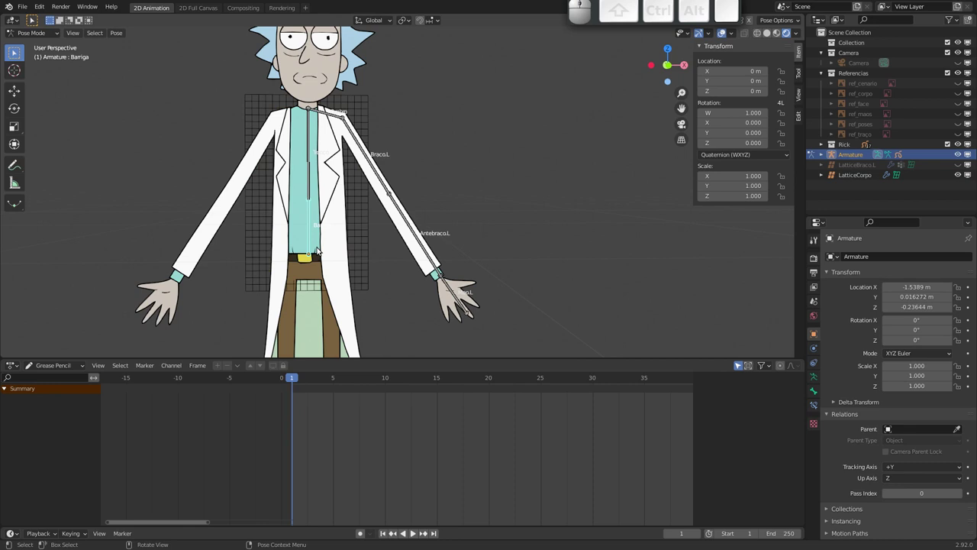
left_click(365, 228)
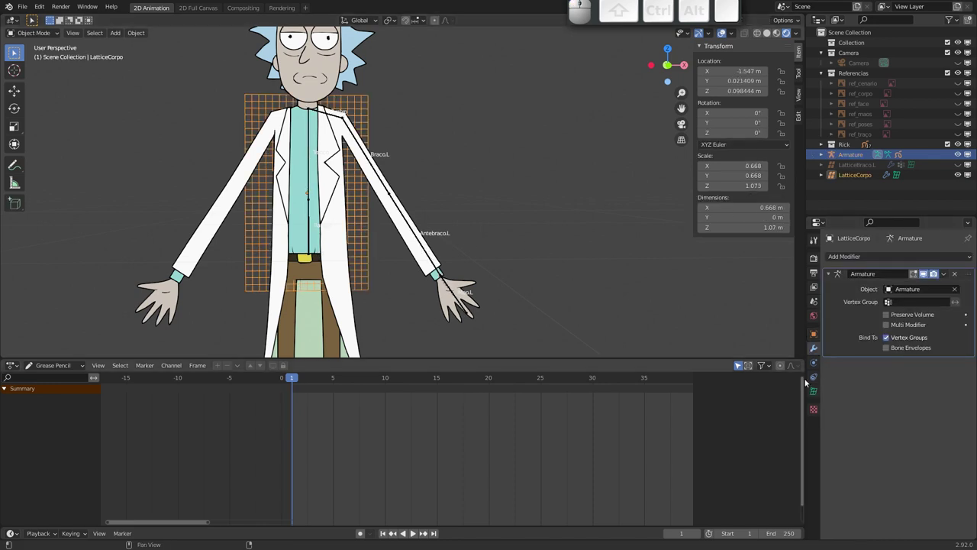
left_click(822, 390)
left_click(970, 406)
- Rename the body lattice's first vertex group to Tronco
left_click(972, 406)
left_click(861, 412)
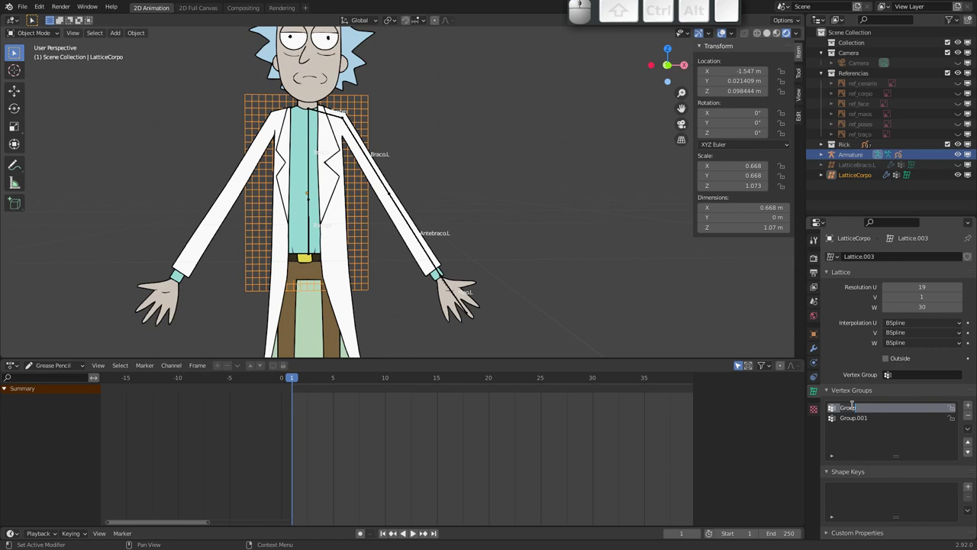
key("shift+t")
key("shift+r")
key("shift+o")
key("shift+n")
key("shift+c")
key("shift+o")
key("Return")
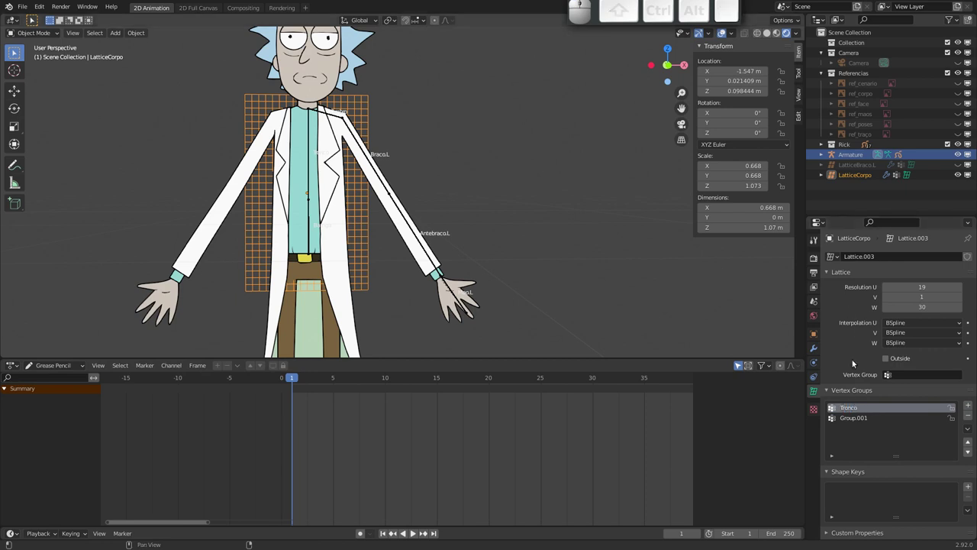
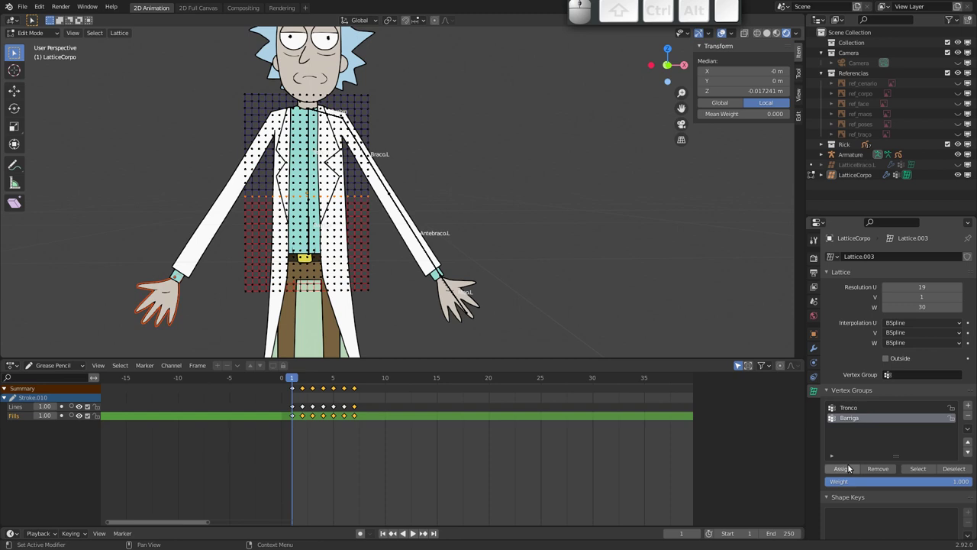
- Assign the lower lattice points to Barriga, then the upper points to Tronco
left_click(873, 483)
key(".")
key("5")
key("Return")
left_click(849, 471)
left_click(853, 408)
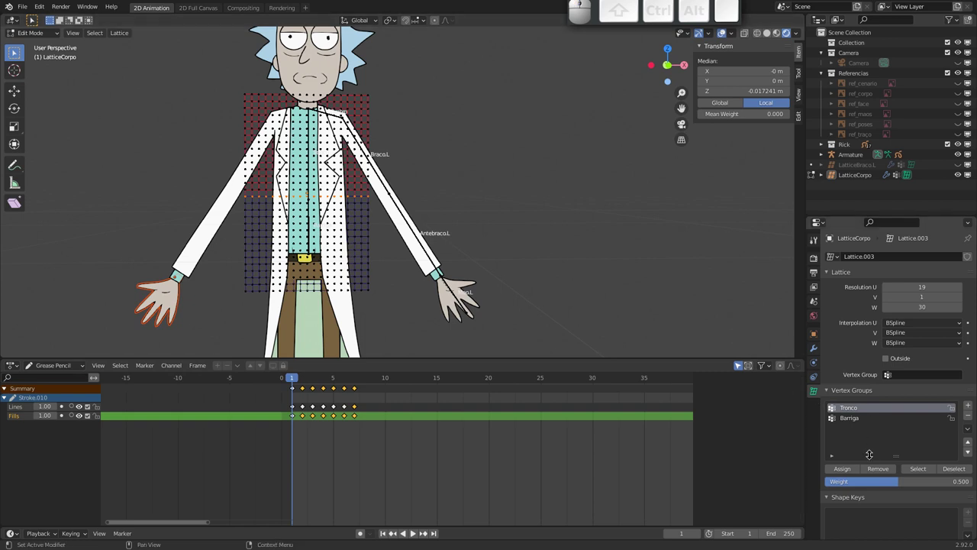
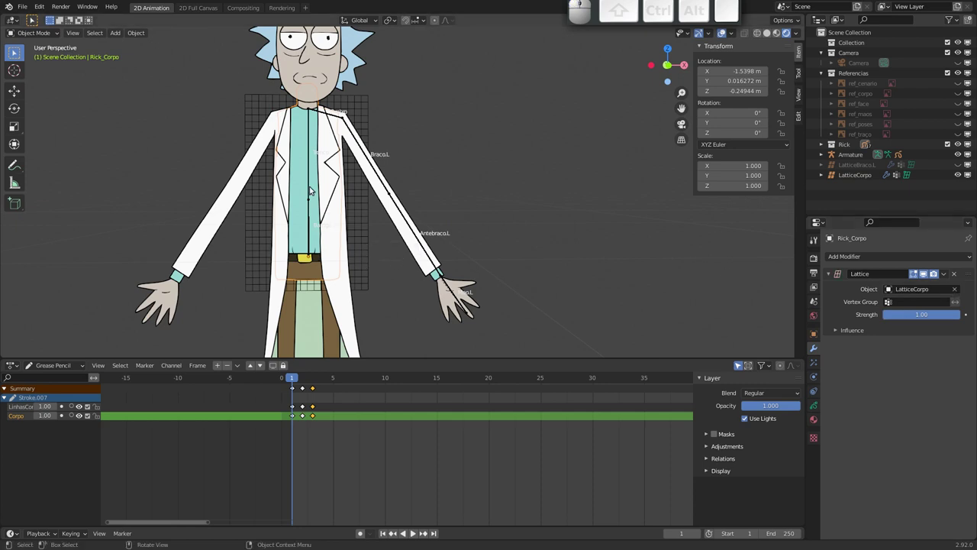
- Test-rotate the Tronco bone in Pose Mode and reset it
left_click(311, 171)
key("r")
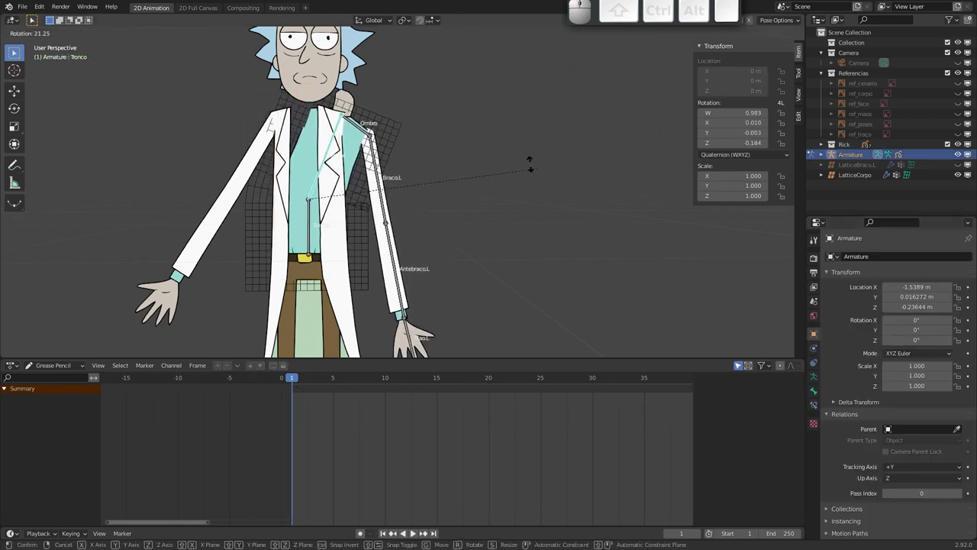
key("Escape")
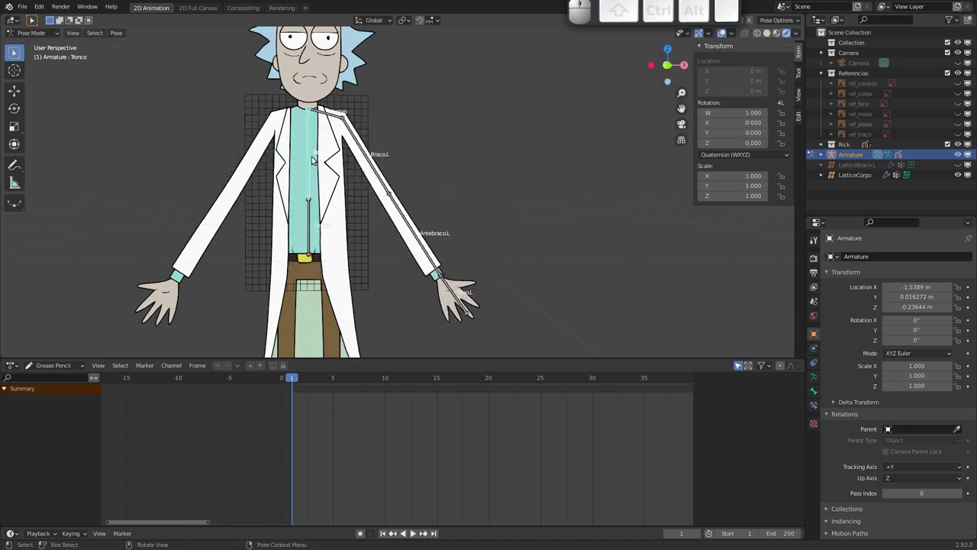
- Set Bendy Bones Segments to 3 on both the Tronco and Barriga bones
left_click(816, 396)
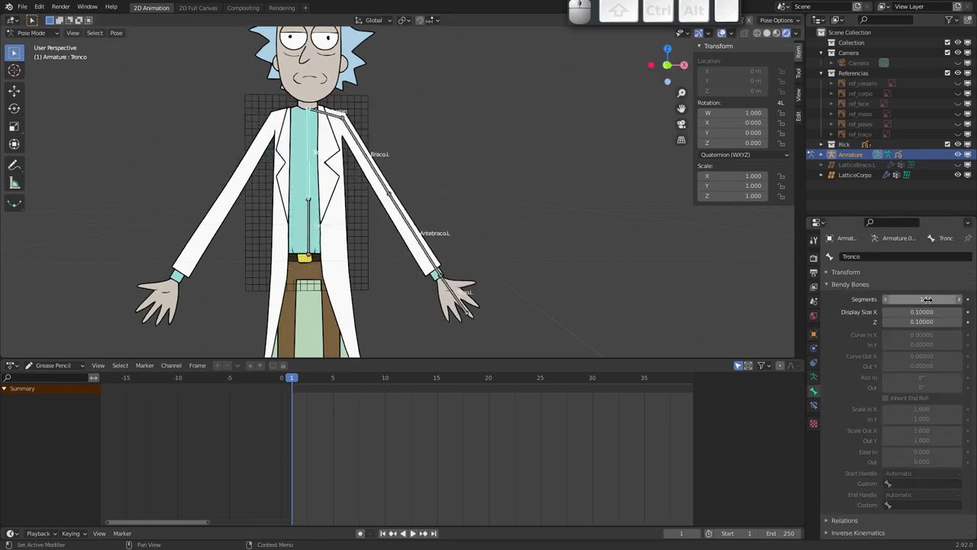
left_click(963, 303)
left_click(964, 302)
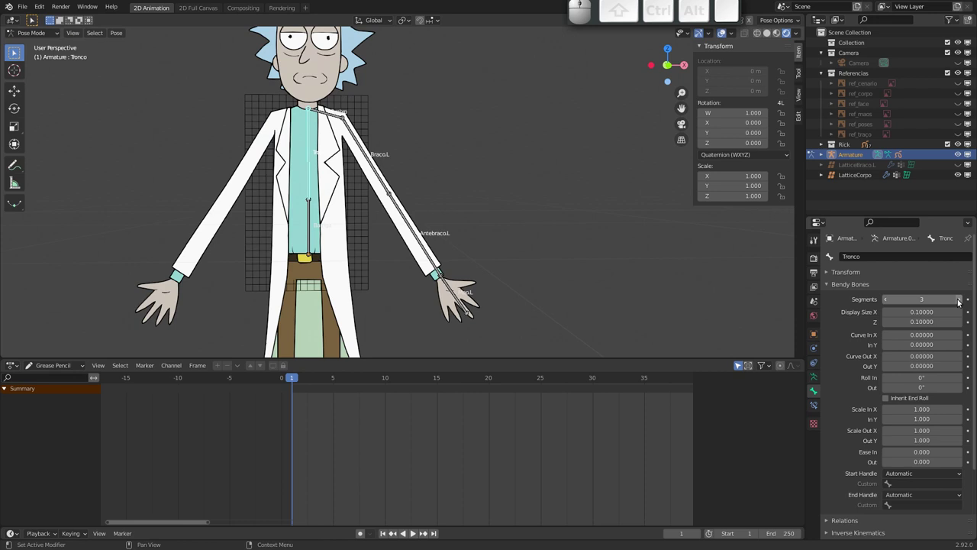
left_click(312, 231)
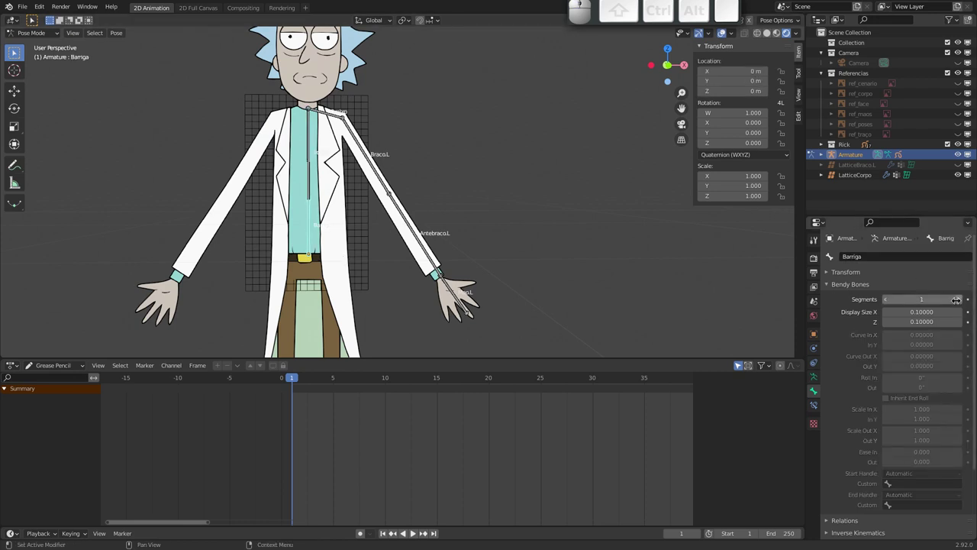
left_click(960, 302)
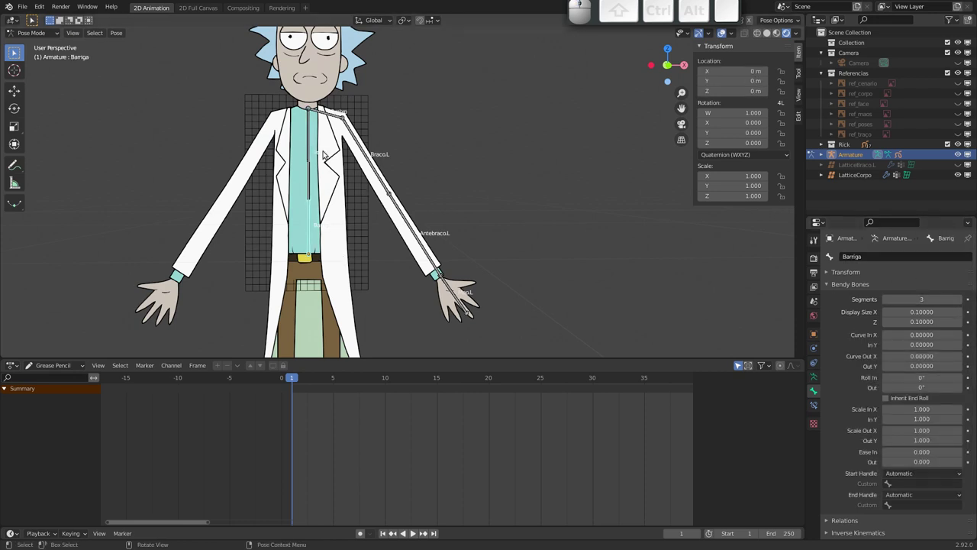
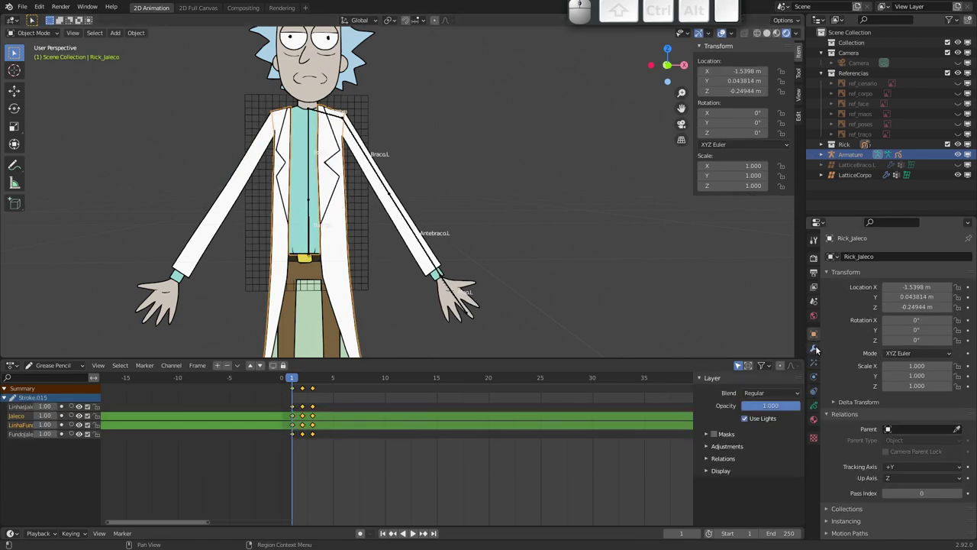
- Add a Lattice modifier on Rick_Jaleco using LatticeCorpo as the deform object
left_click(817, 346)
left_click(911, 256)
left_click(881, 310)
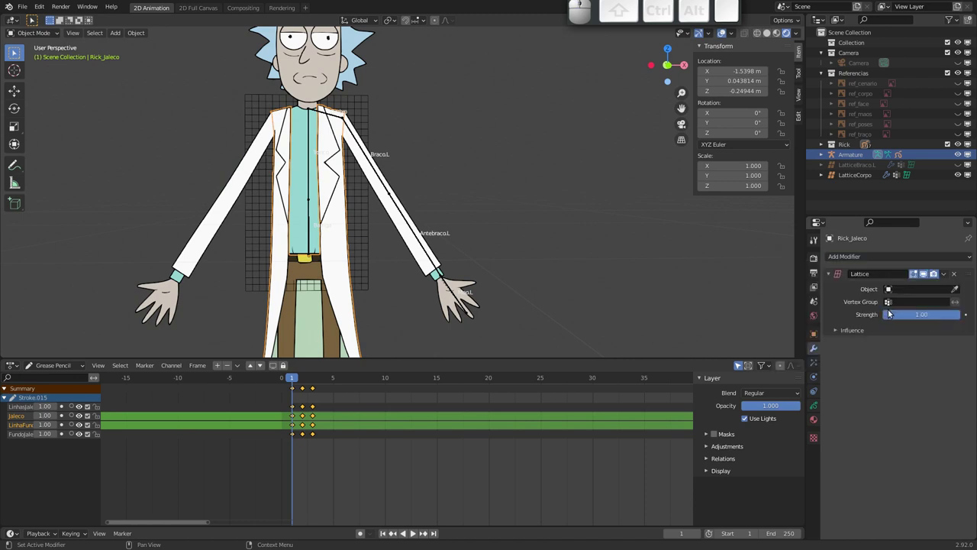
left_click(955, 289)
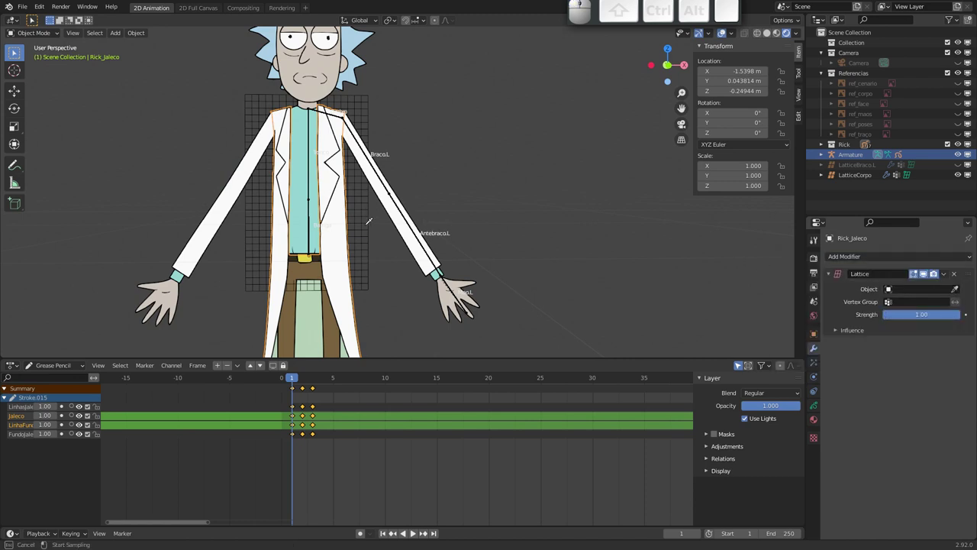
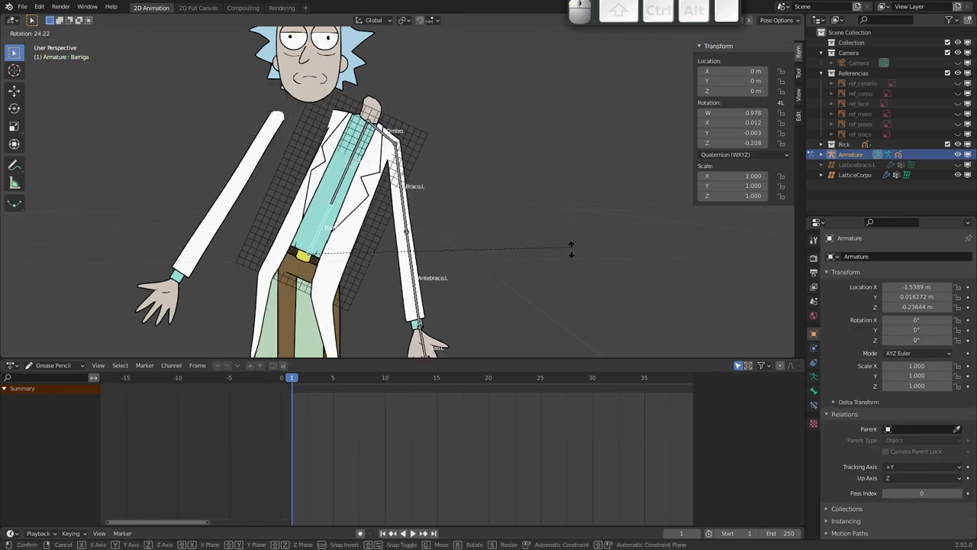
- Test-bend the torso, reset it and zoom out to view the whole character
key("Escape")
left_click_drag(403, 232, 370, 257)
middle_click(366, 239)
left_click_drag(348, 220, 327, 215)
- Move LatticeCorpo down, enlarge it and stretch it vertically over the coat and legs
left_click(325, 216)
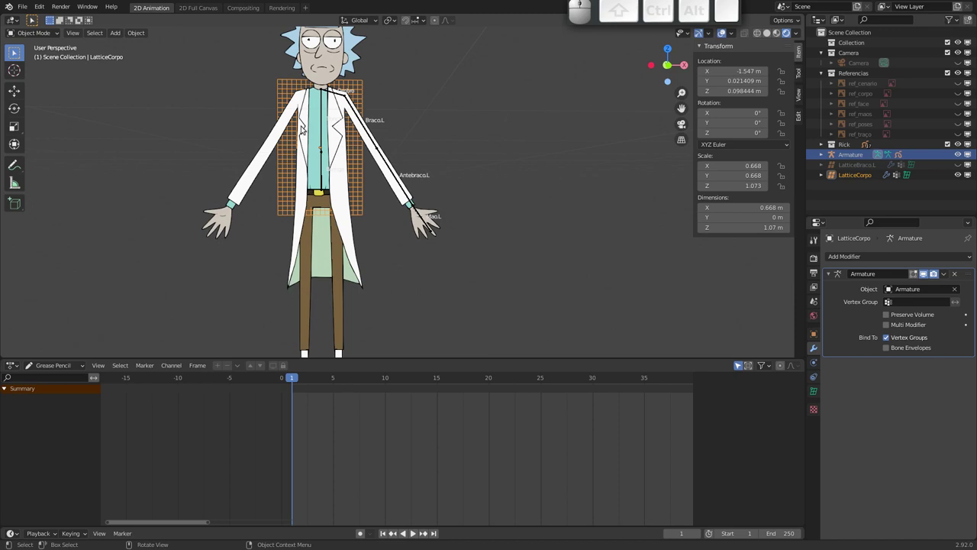
left_click(364, 211)
key("s")
left_click(360, 267)
key("g")
left_click(342, 294)
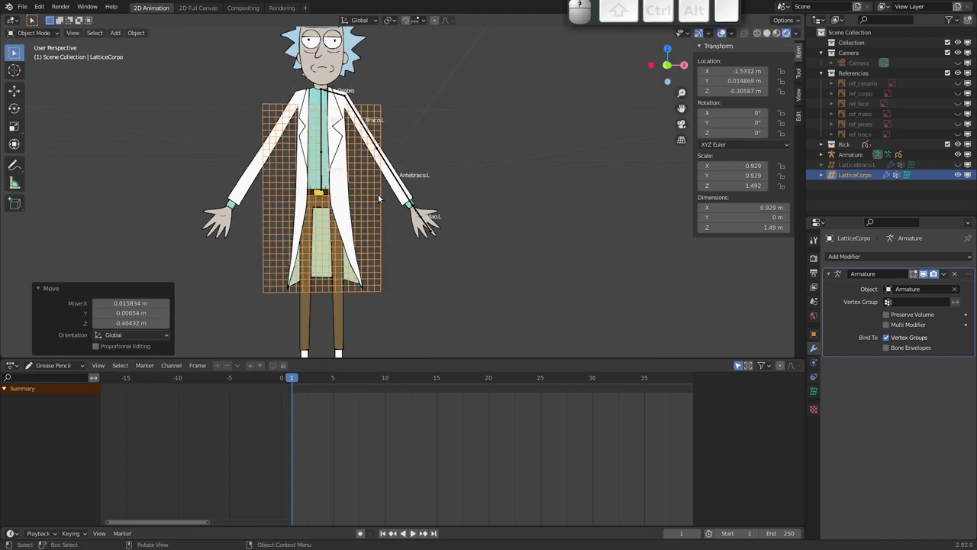
key("s")
key("z")
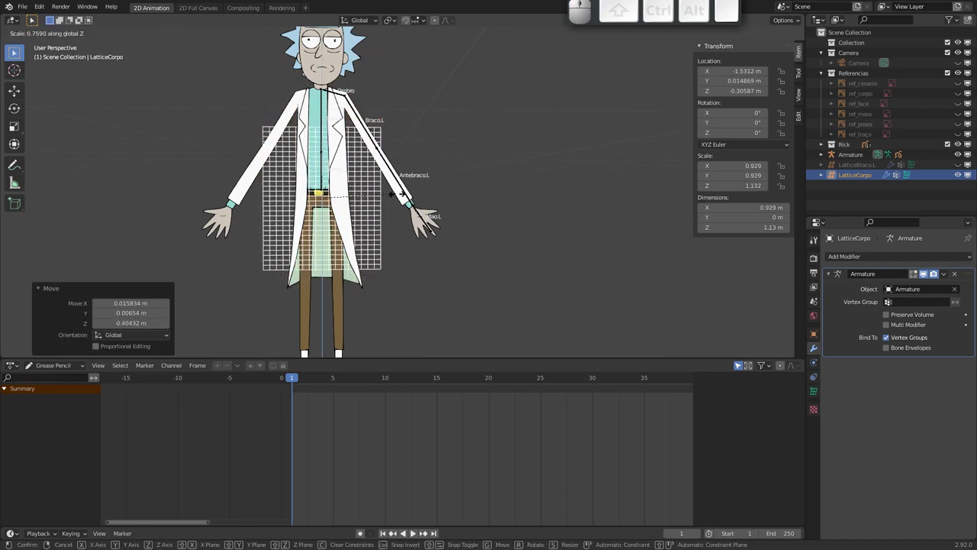
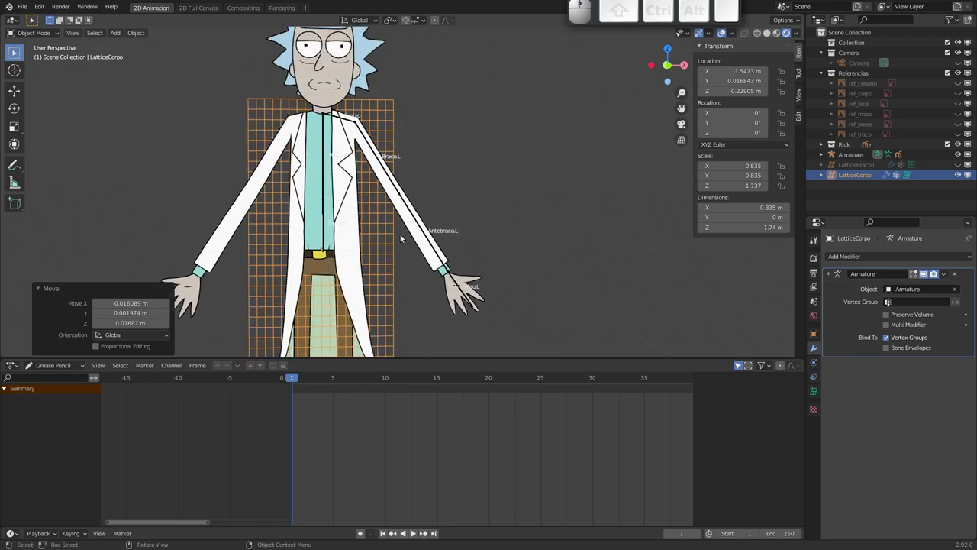
- Select all points of the enlarged lattice and assign them to the Tronco group
left_click(816, 394)
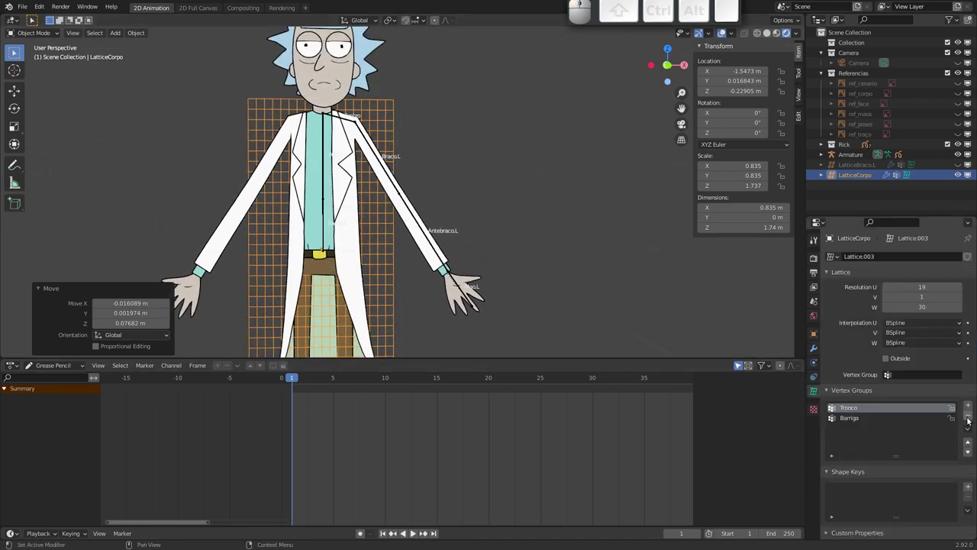
left_click_drag(396, 252, 425, 227)
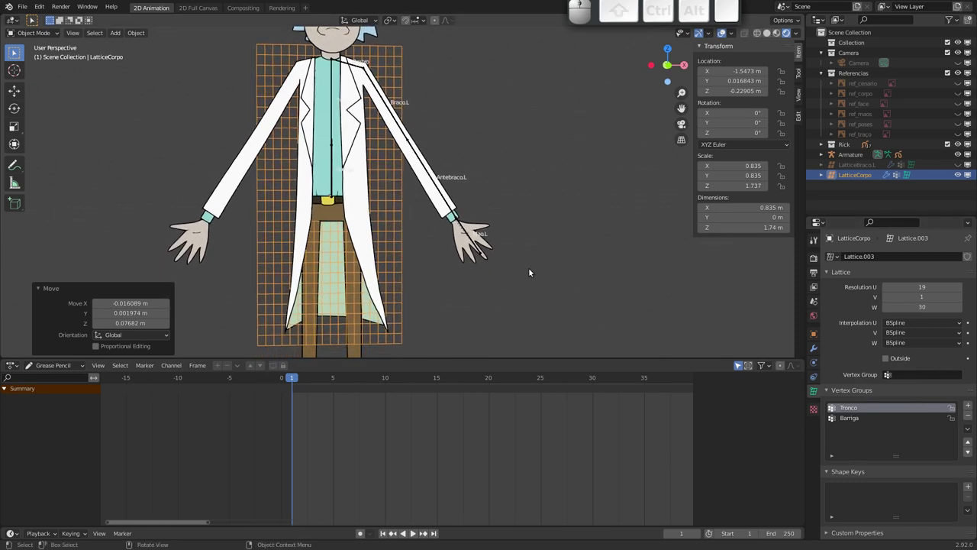
key("Tab")
key("a")
left_click(887, 470)
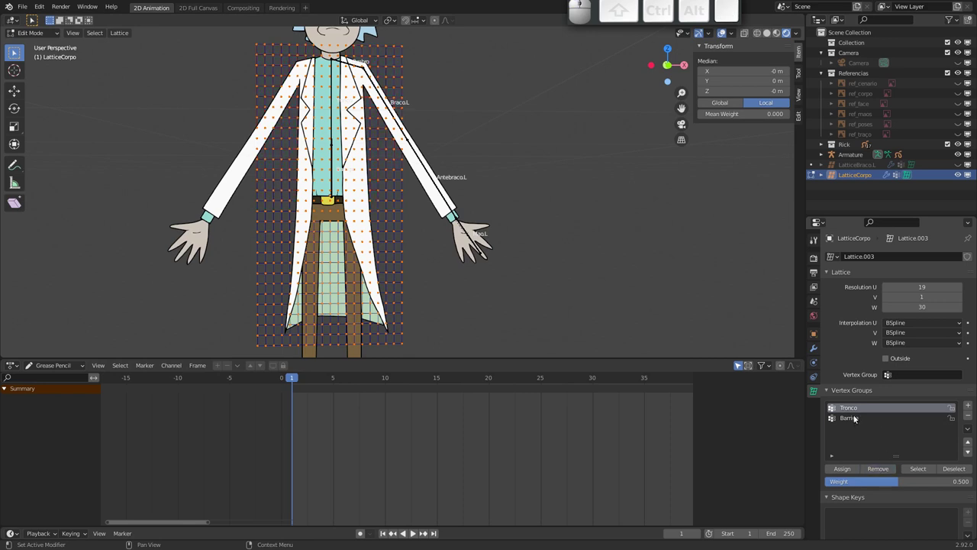
- Assign the points to the Barriga group and adjust the assignment weight
left_click(858, 420)
left_click(883, 470)
left_click(903, 482)
left_click_drag(941, 484, 873, 472)
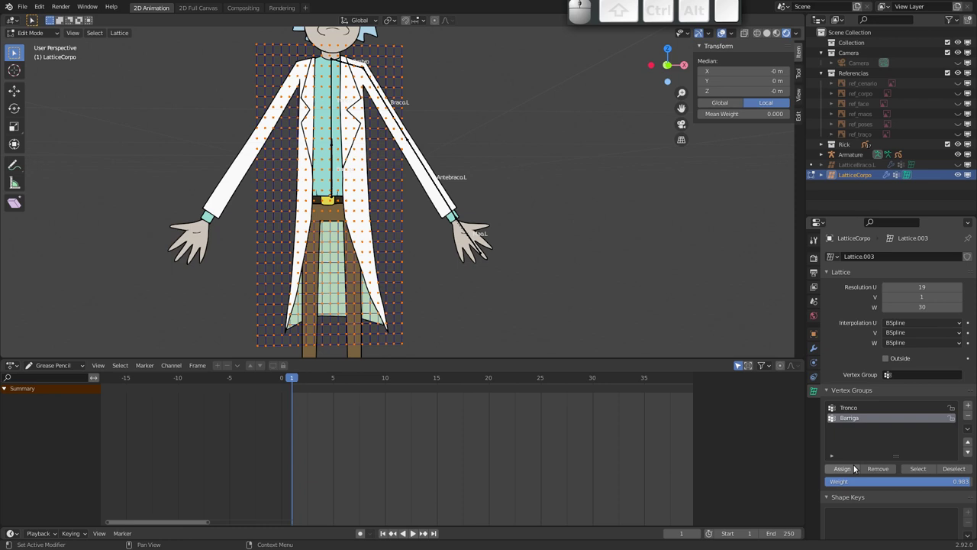
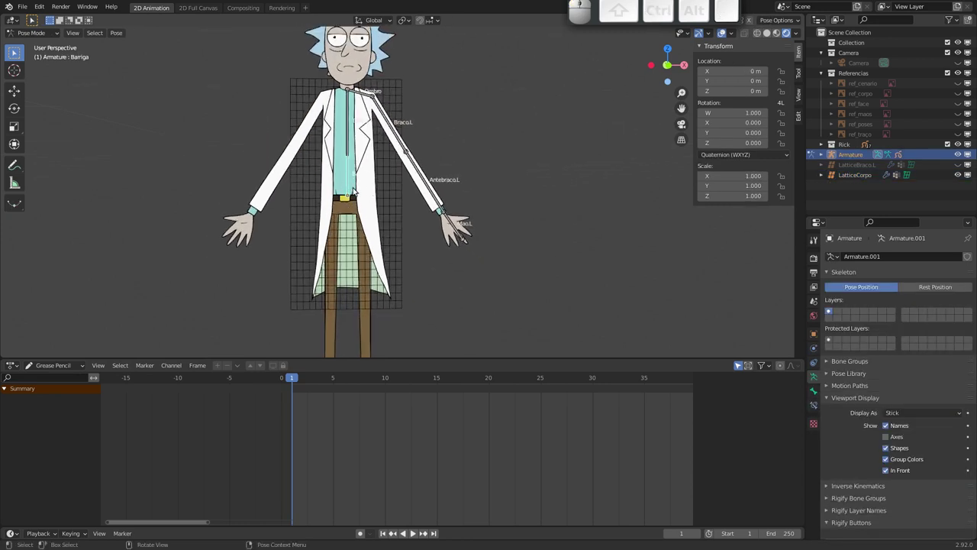
- Extrude a vertical bone from the torso and rename the long bone D_Jaleco
key("Tab")
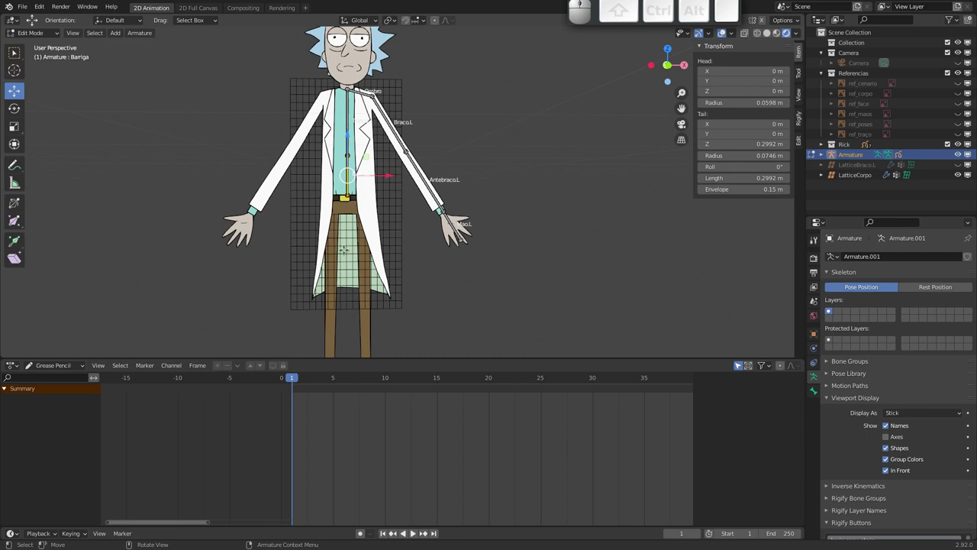
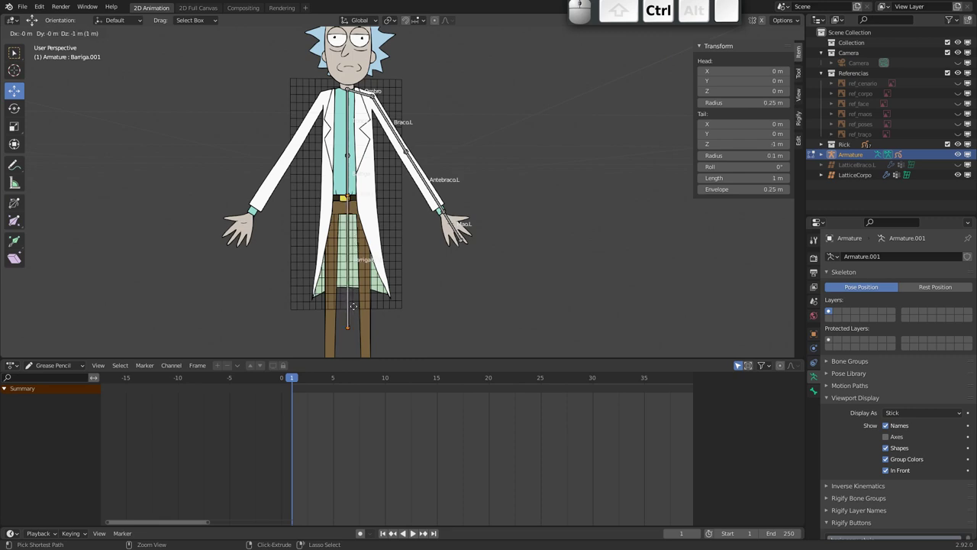
key("z")
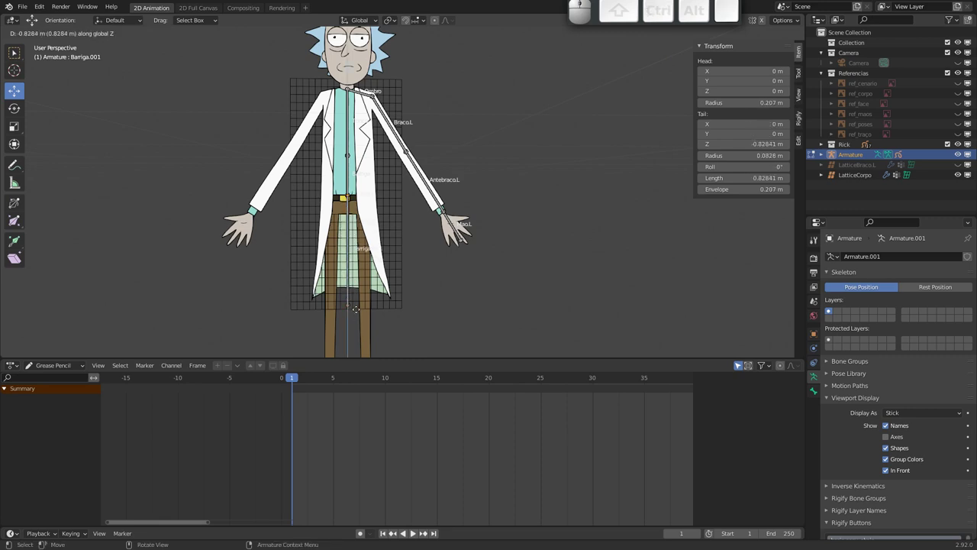
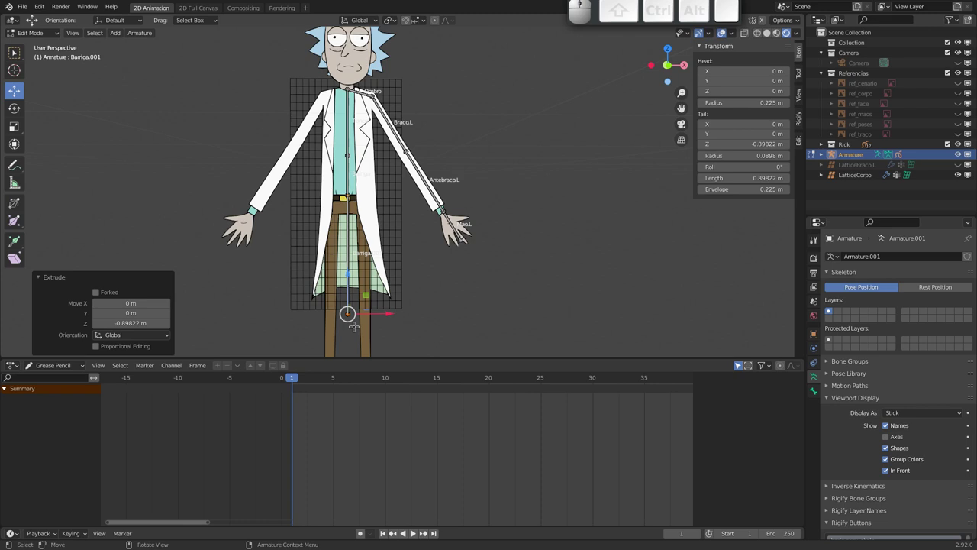
key("e")
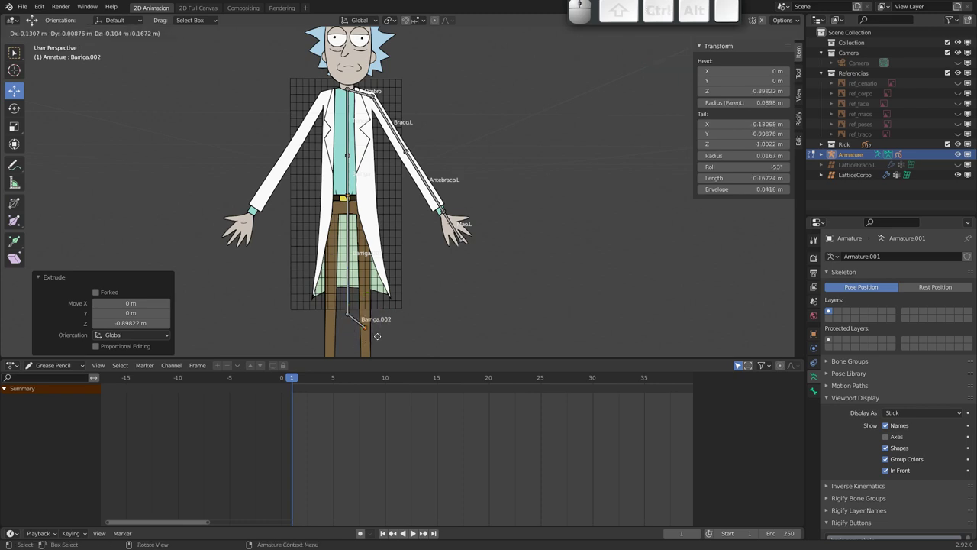
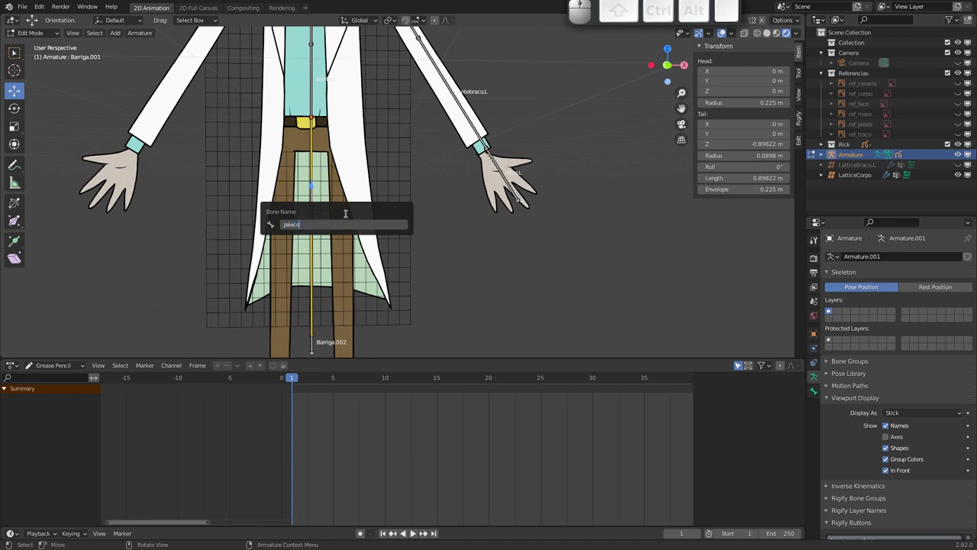
key("shift+d")
key("shift+-")
key("shift+Left")
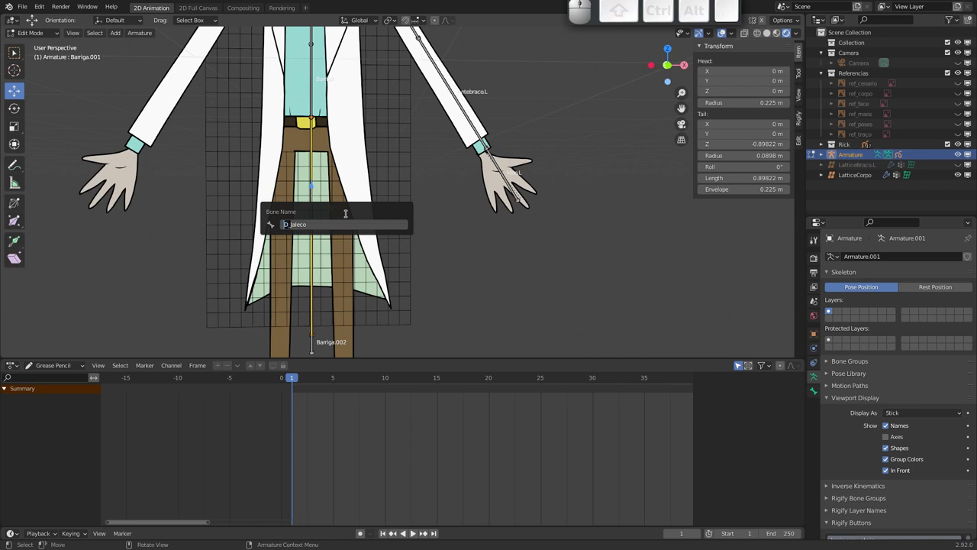
key("Left")
key("shift+Right")
key("Return")
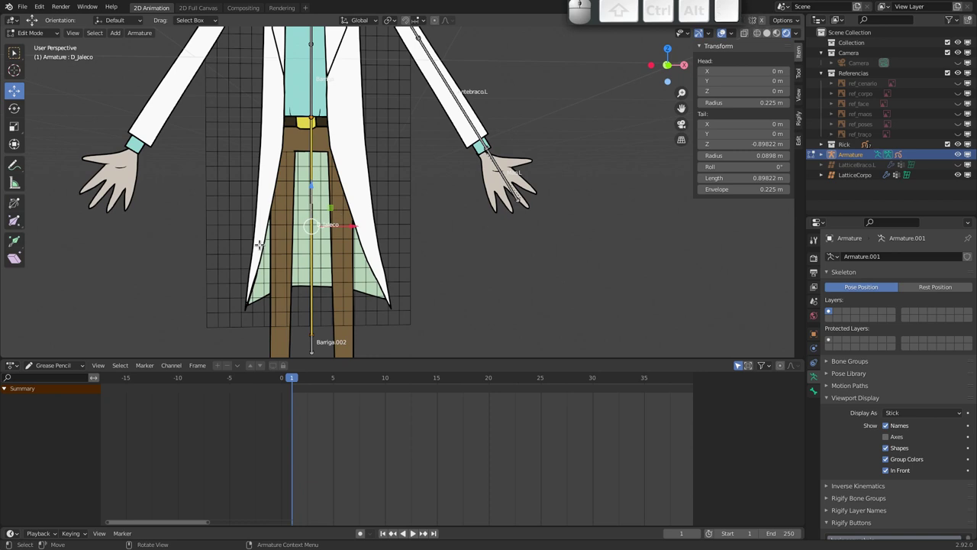
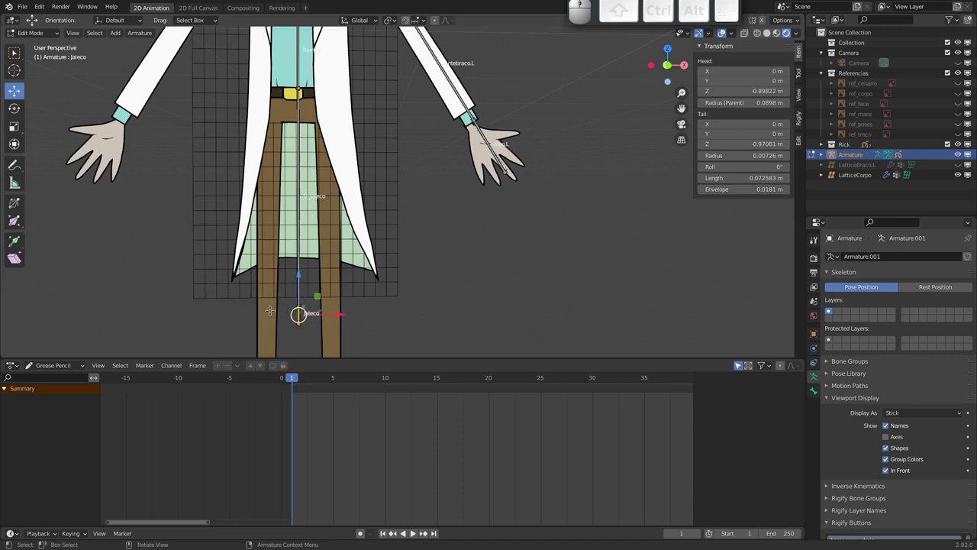
- Clear the parent of the small Jaleco control bone
key("alt+p")
key("Return")
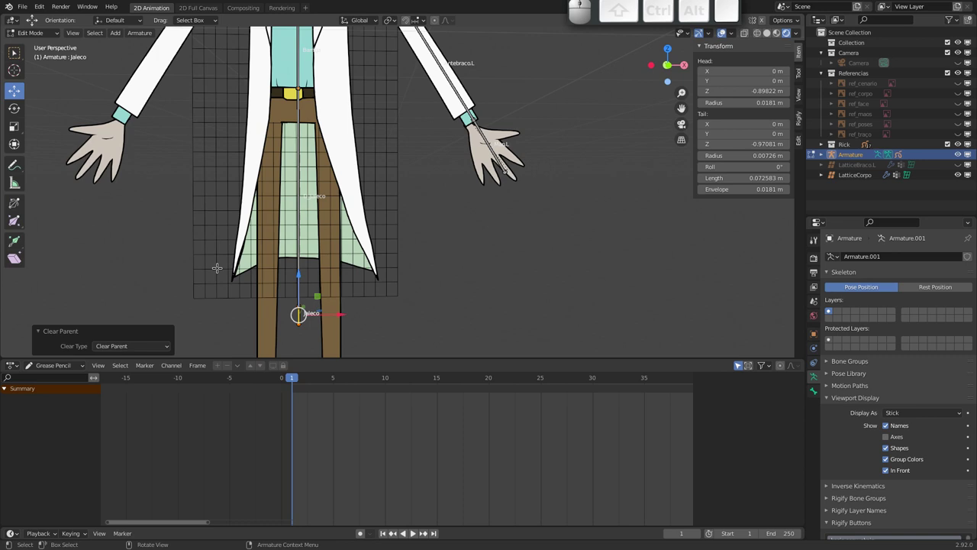
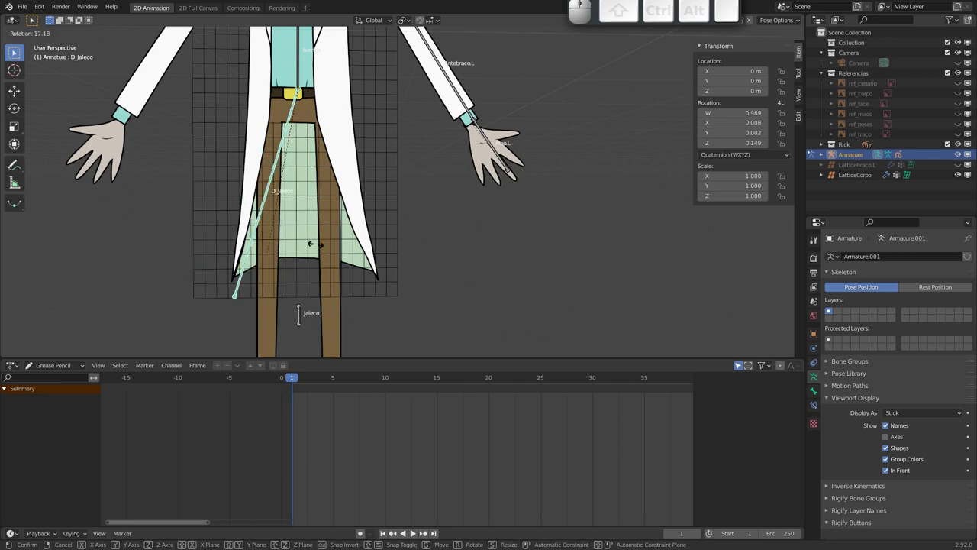
- Cancel the trial moves of the coat bones and make D_Jaleco the active bone
key("Escape")
left_click(299, 323)
key("g")
key("Escape")
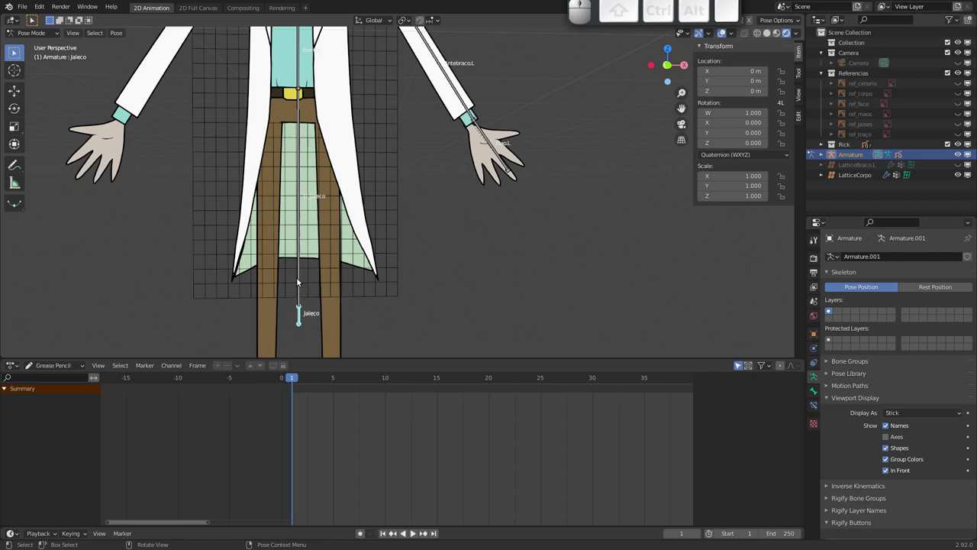
left_click(301, 279)
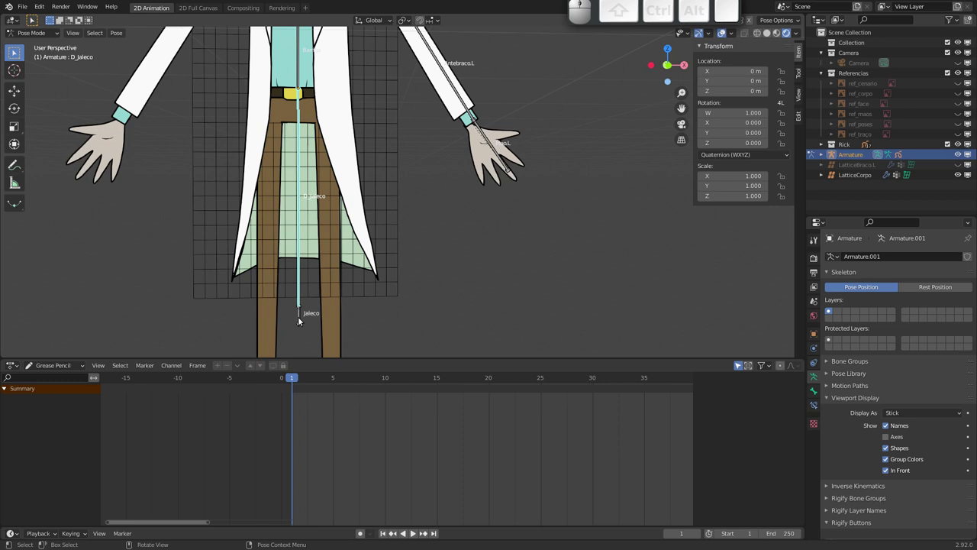
left_click(817, 407)
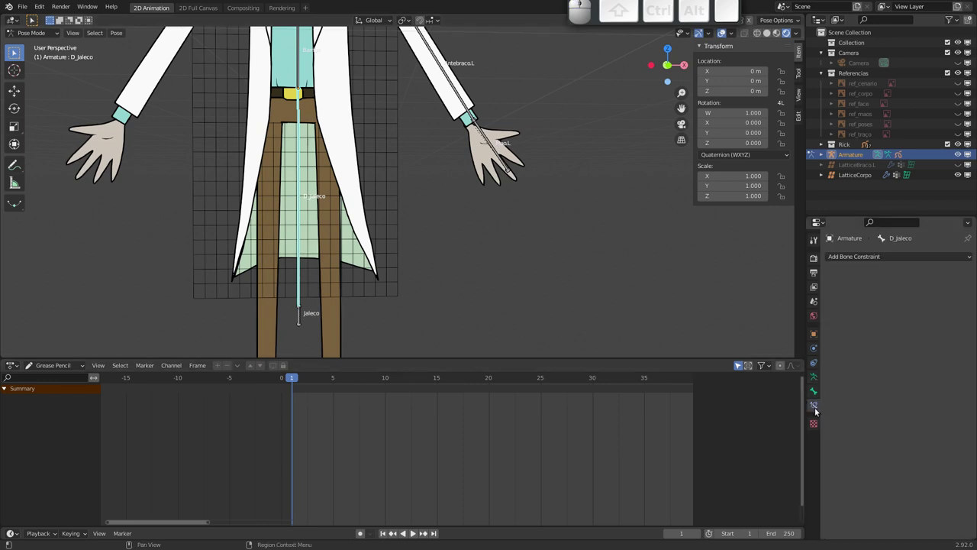
- Add an Inverse Kinematics constraint on D_Jaleco targeting Jaleco with Chain Length 1, and test it
left_click(893, 257)
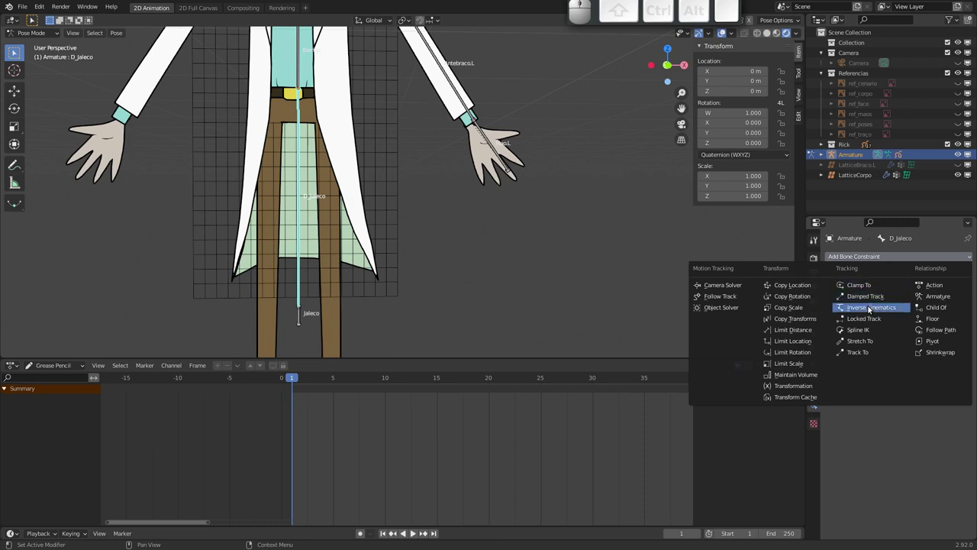
left_click(874, 310)
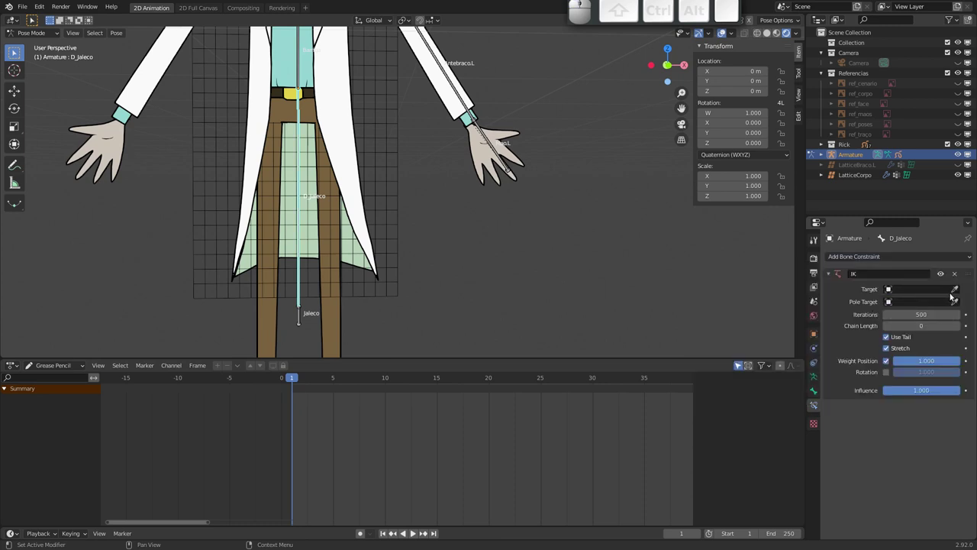
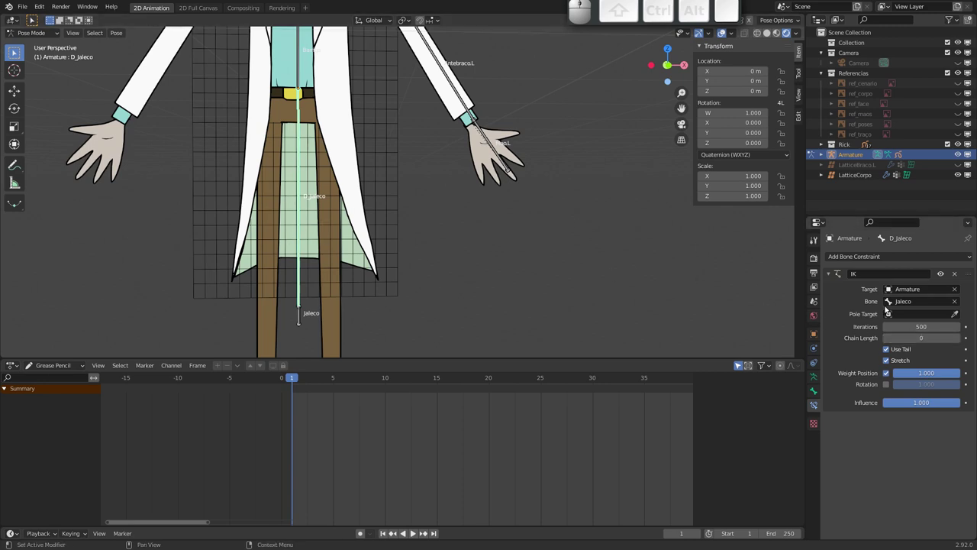
left_click(960, 340)
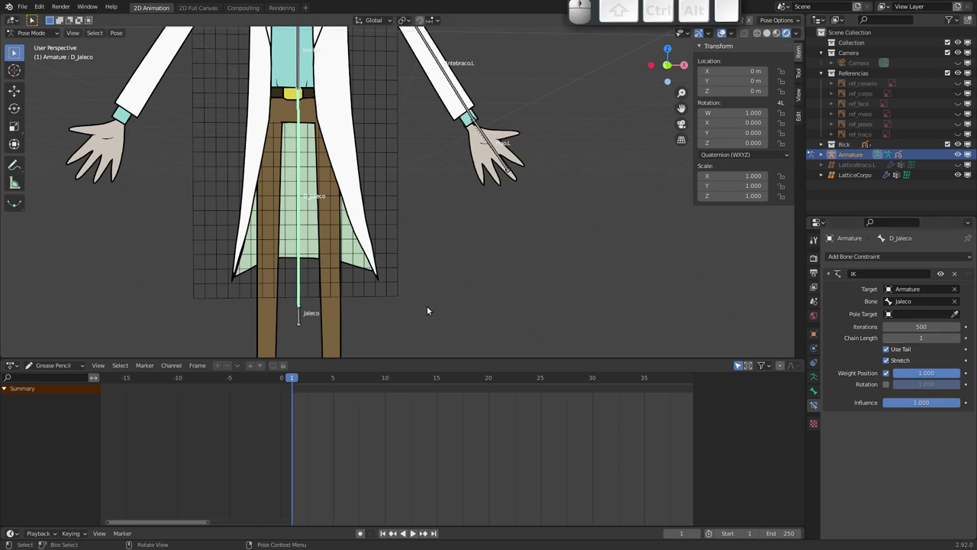
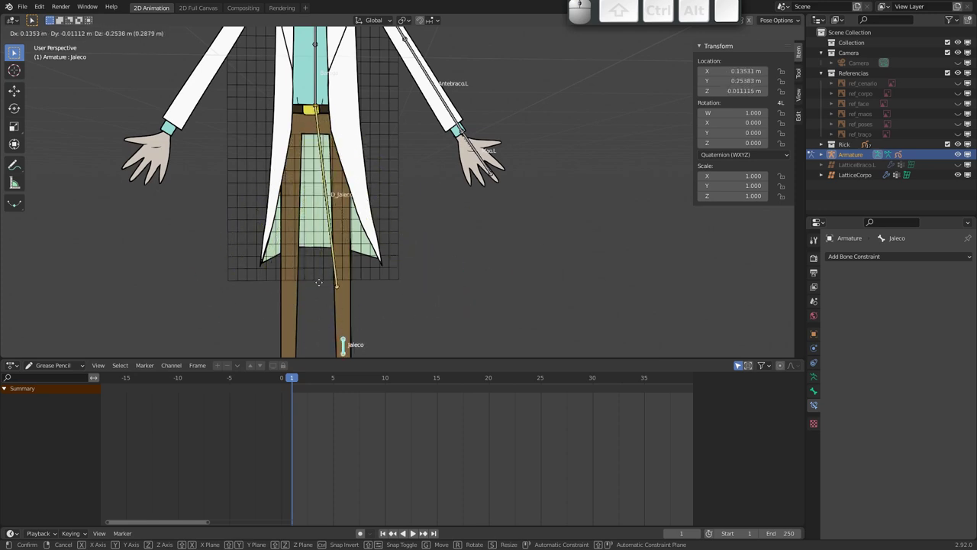
key("Escape")
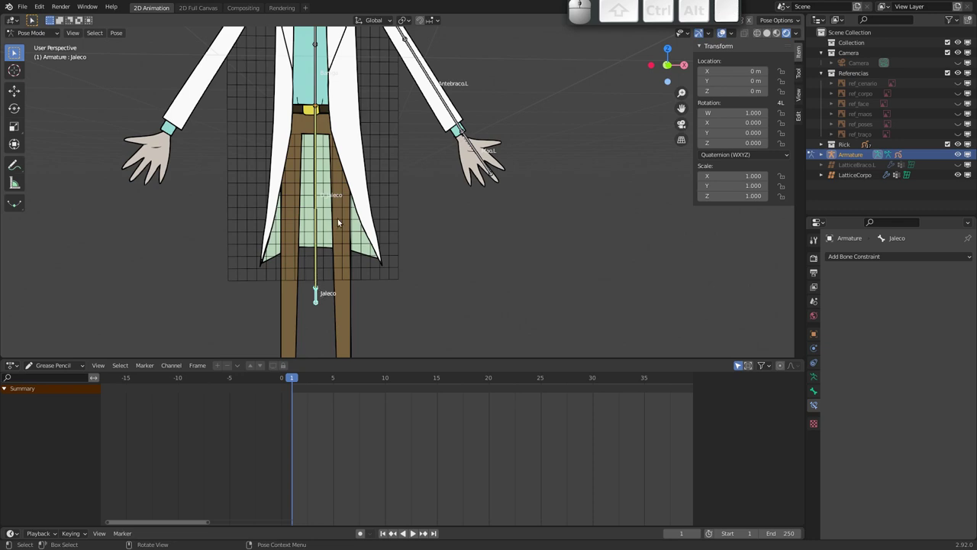
left_click(319, 271)
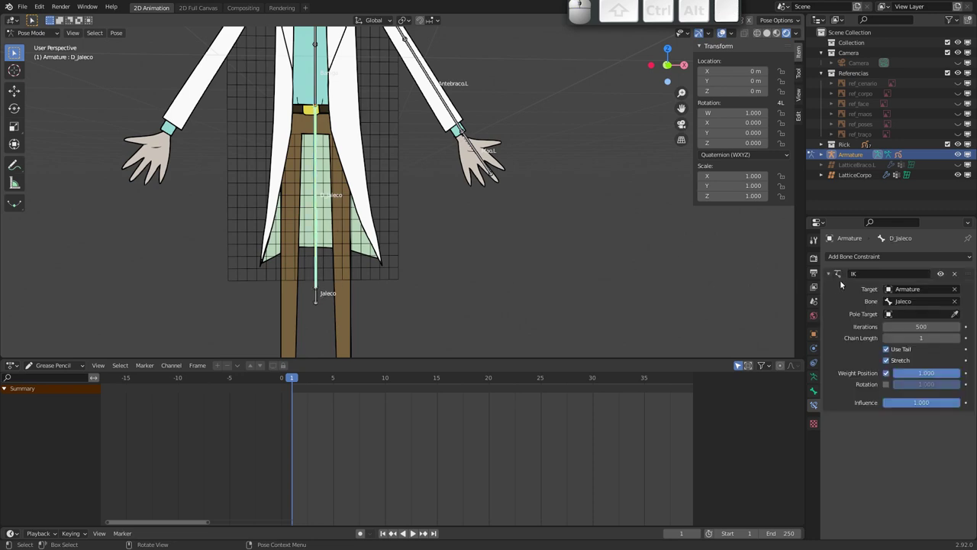
- Add a Stretch To constraint on D_Jaleco aimed at Jaleco and test it by moving the control
left_click(829, 275)
left_click(873, 256)
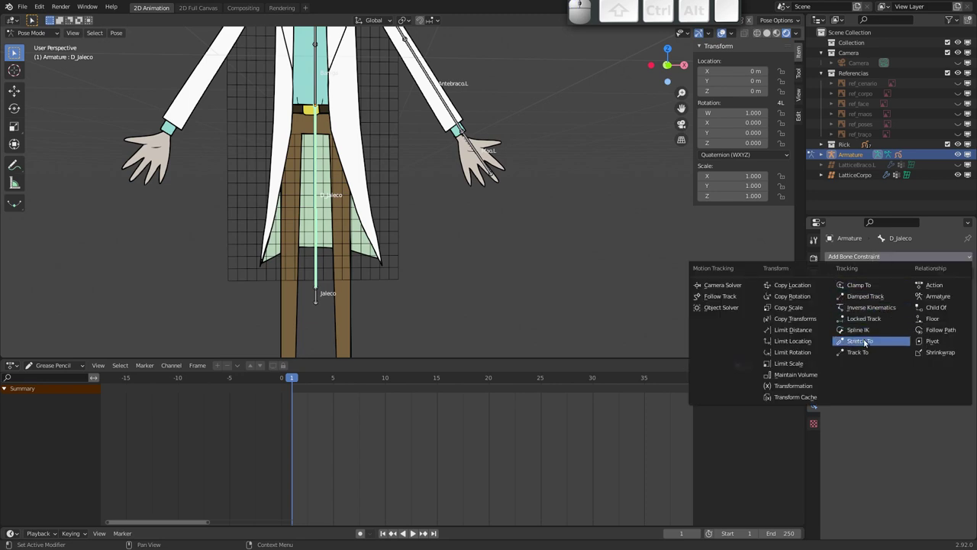
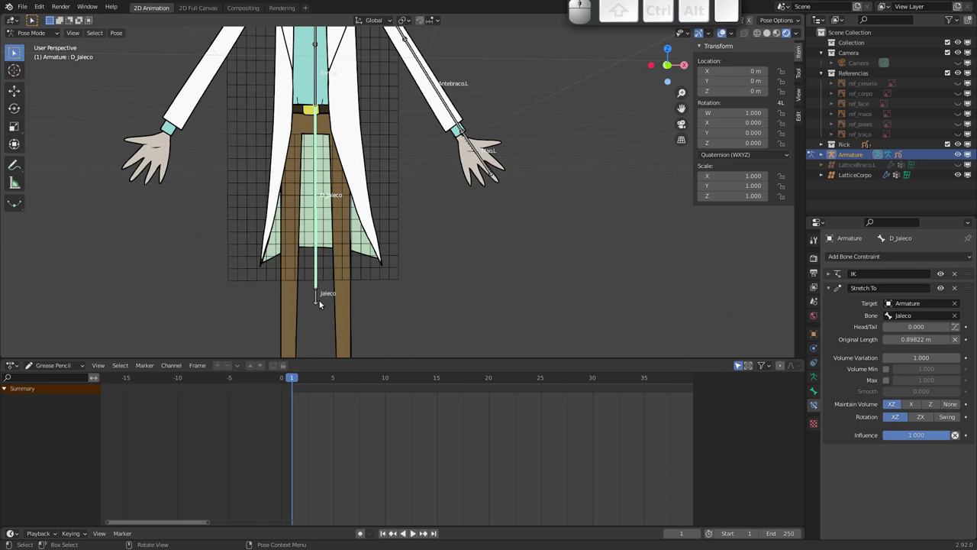
left_click(317, 302)
key("g")
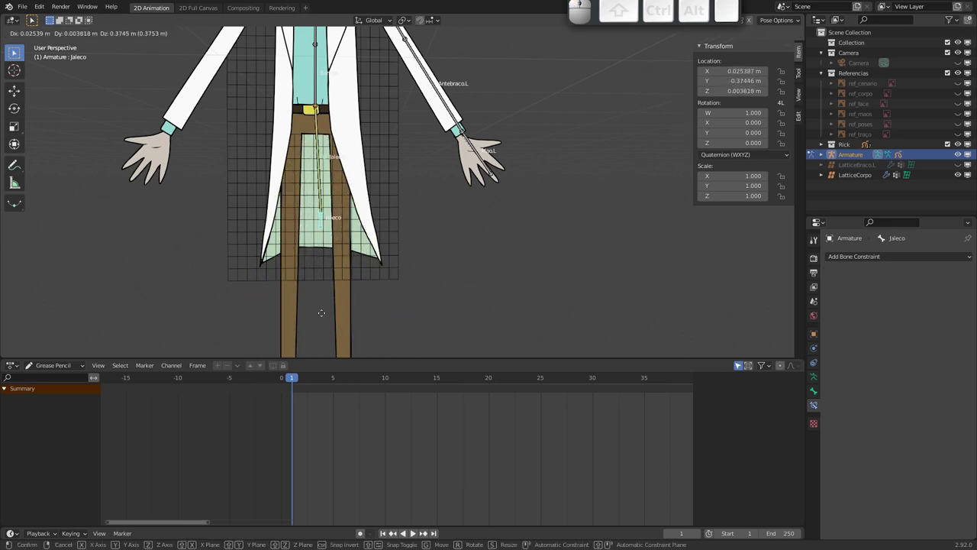
key("Escape")
left_click(373, 276)
- Add a vertex group named D_Jaleco to LatticeCorpo and enter Edit Mode on the lattice
left_click(818, 393)
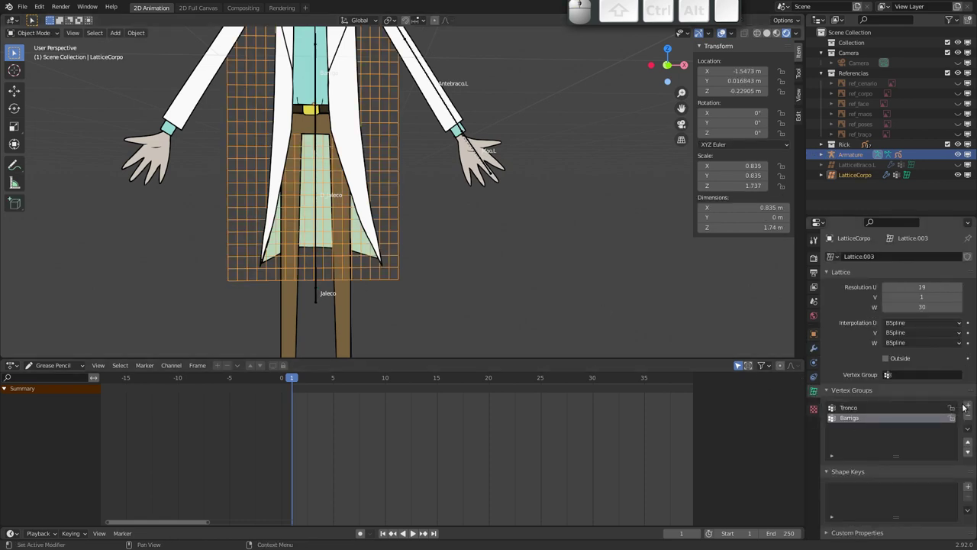
left_click(970, 407)
left_click(860, 432)
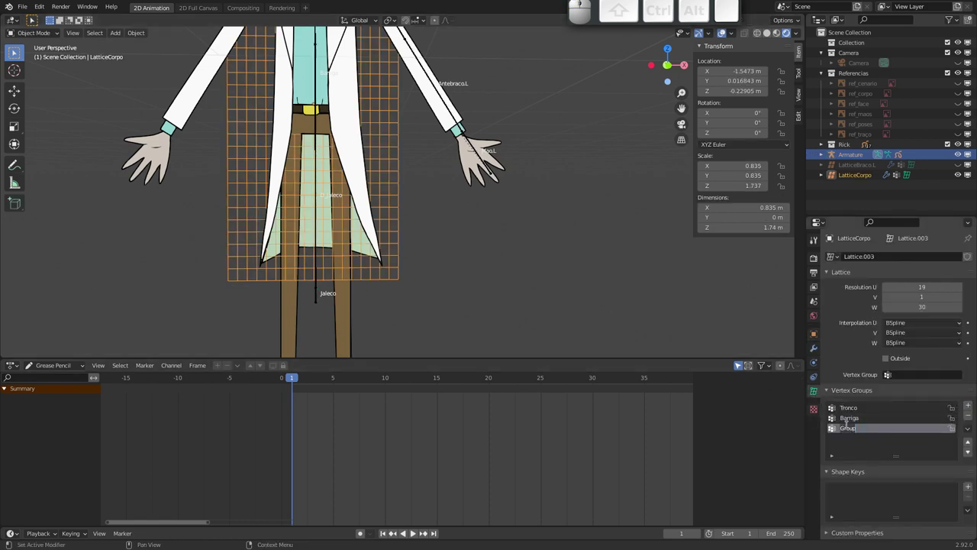
key("shift+d")
key("shift+-")
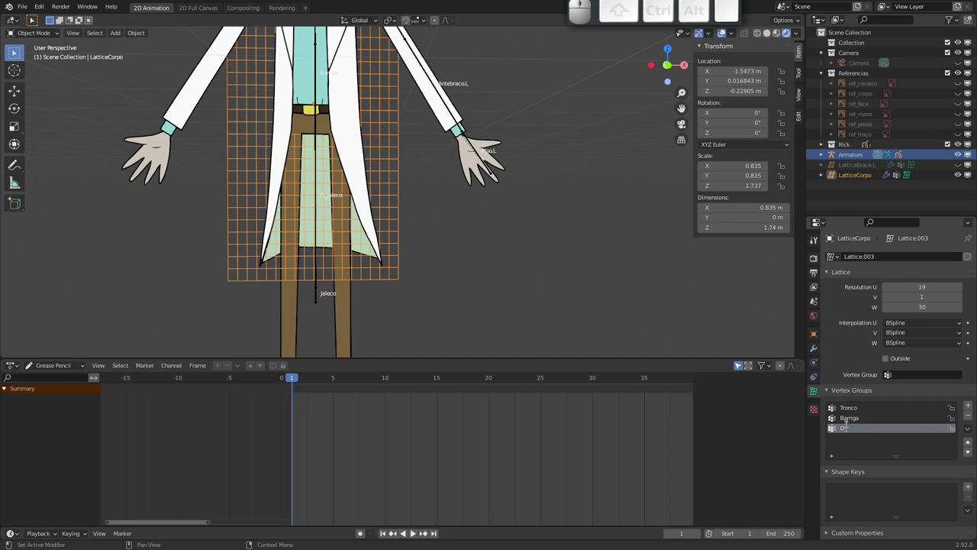
key("shift+j")
key("shift+a")
key("shift+l")
key("shift+e")
key("shift+c")
key("shift+o")
key("shift+Return")
key("Tab")
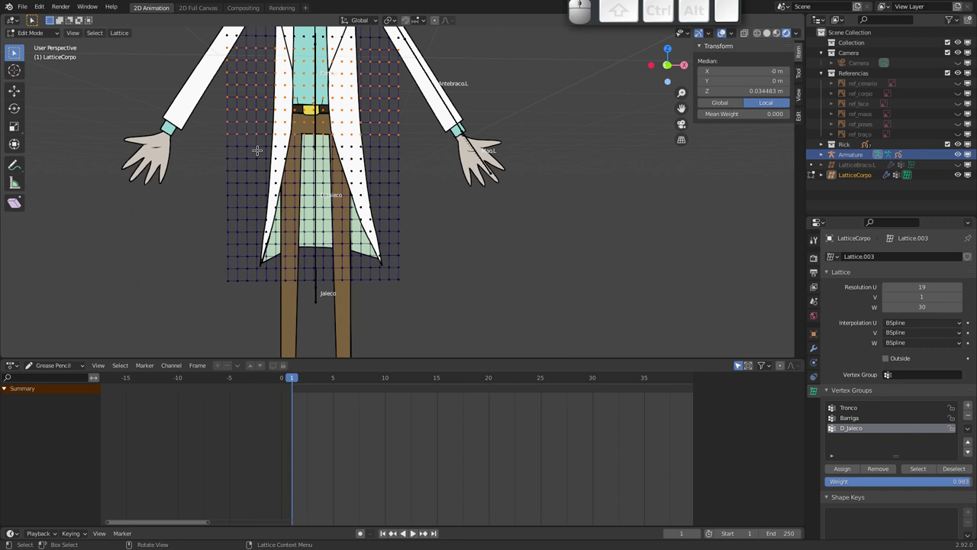
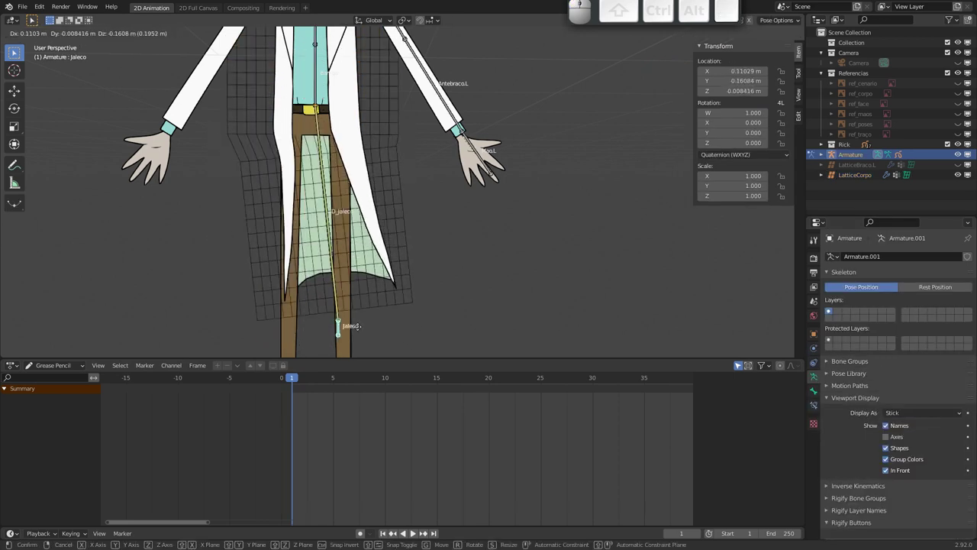
- Cancel the coat test swing and give D_Jaleco 3 bendy segments in its Bone properties
key("Escape")
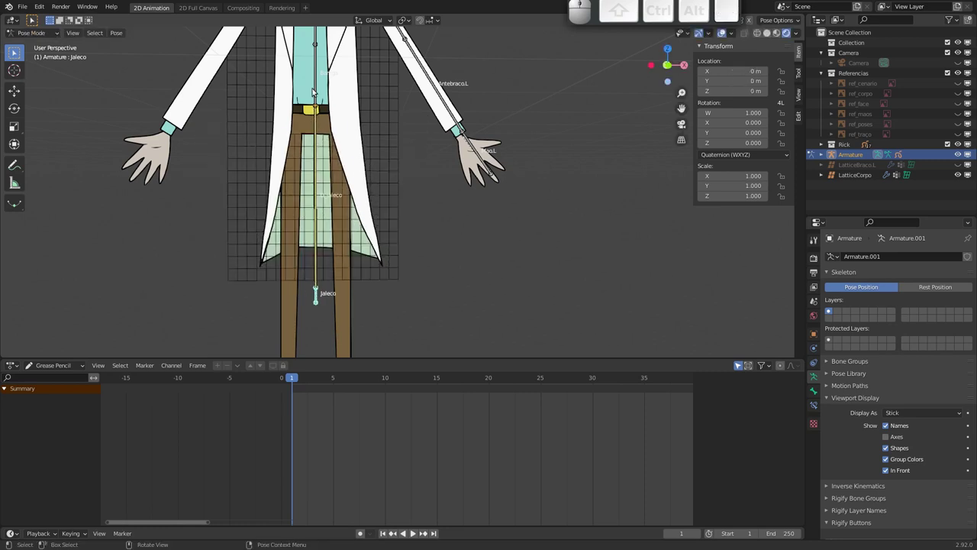
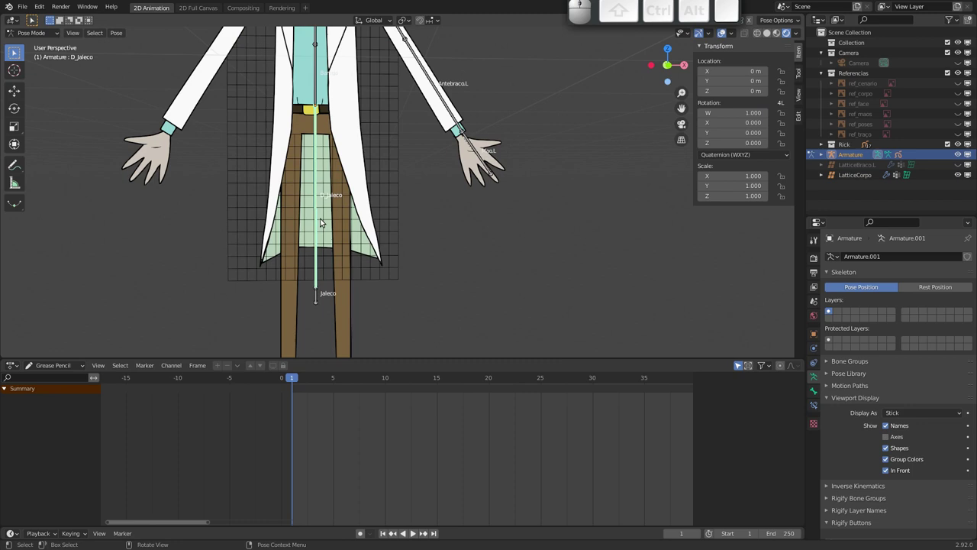
left_click(819, 392)
left_click(960, 303)
left_click(961, 302)
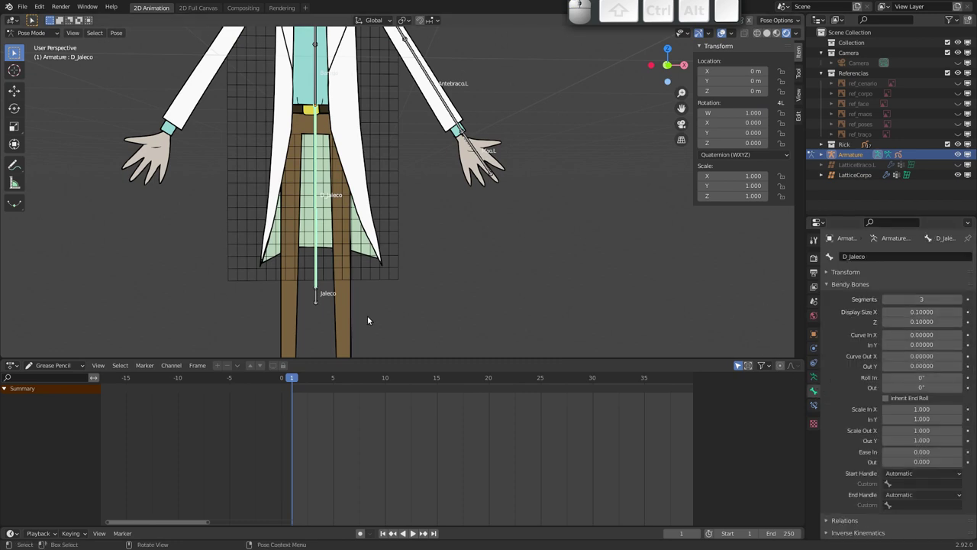
- Grab and rotate the Barriga belly bone to test how the torso tilts
left_click(323, 301)
key("g")
key("Escape")
left_click_drag(347, 227, 320, 224)
left_click(336, 189)
key("r")
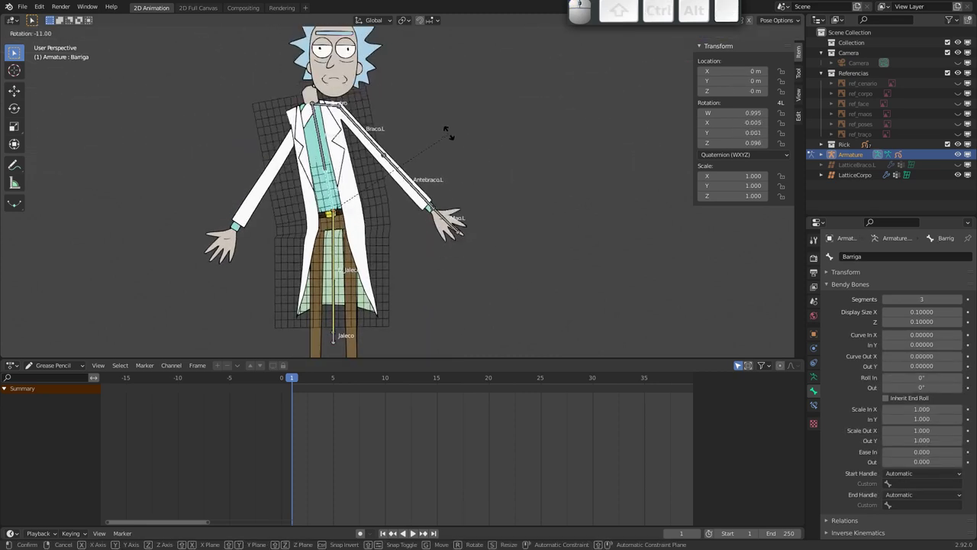
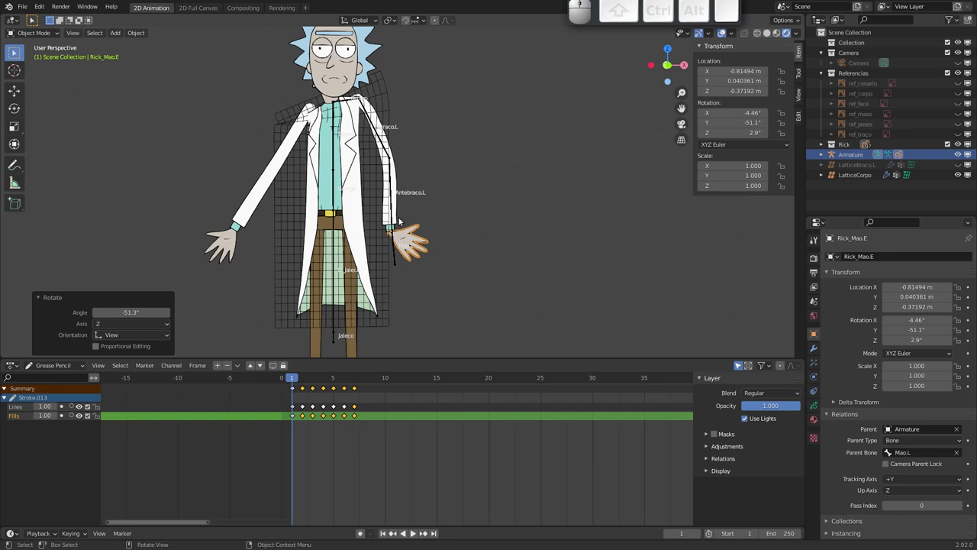
- Pan the view down to bring Rick's legs and feet into view
left_click_drag(370, 269, 367, 278)
left_click_drag(365, 286, 349, 204)
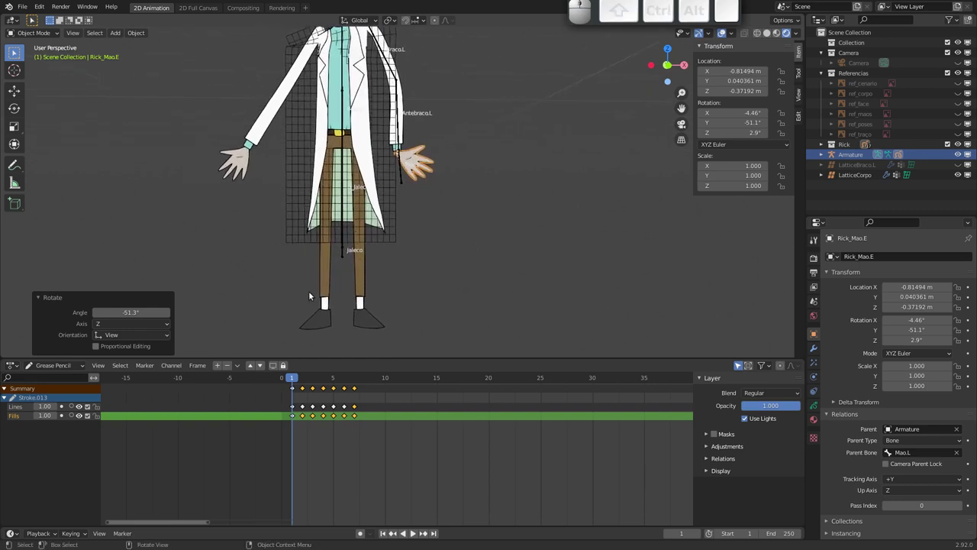
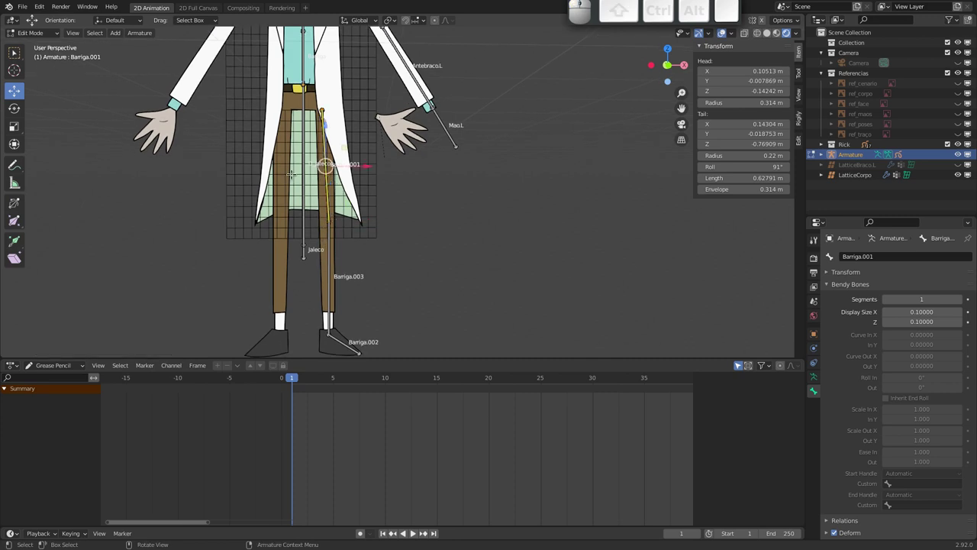
- Rename the left thigh bone to Coxa.L with F2
key("F2")
key("shift+c")
key("shift+o")
key("shift+x")
key("shift+a")
key("shift+.")
key("shift+l")
key("shift+Return")
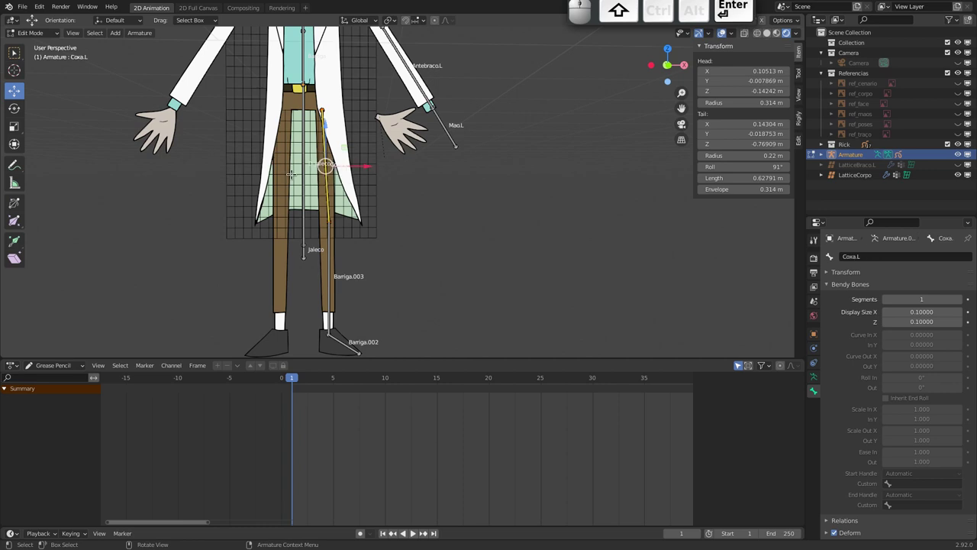
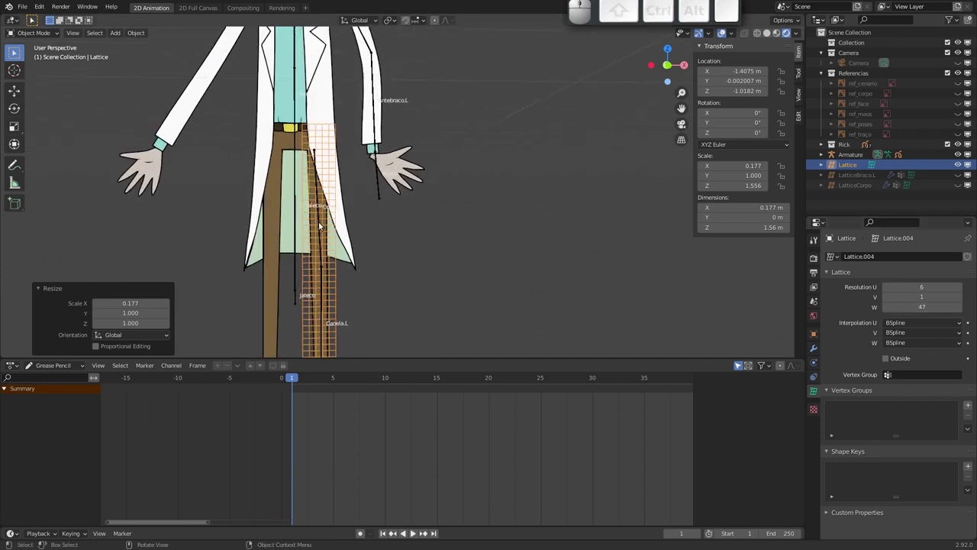
- Add lattice vertex groups, name the first Coxa.L and assign points at full weight
left_click(972, 404)
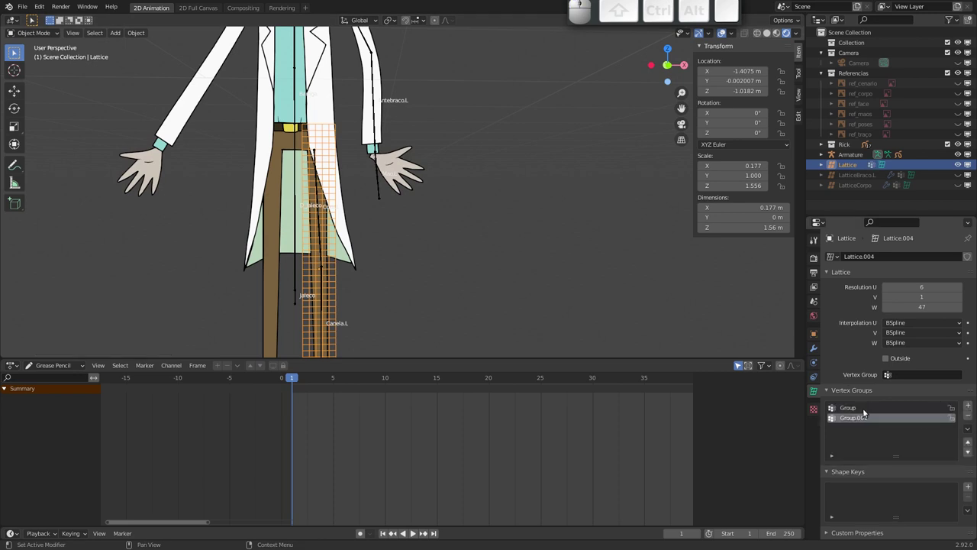
left_click(863, 409)
key("shift+c")
key("shift+o")
key("shift+x")
key("shift+a")
key("shift+.")
key("shift+l")
key("shift+Tab")
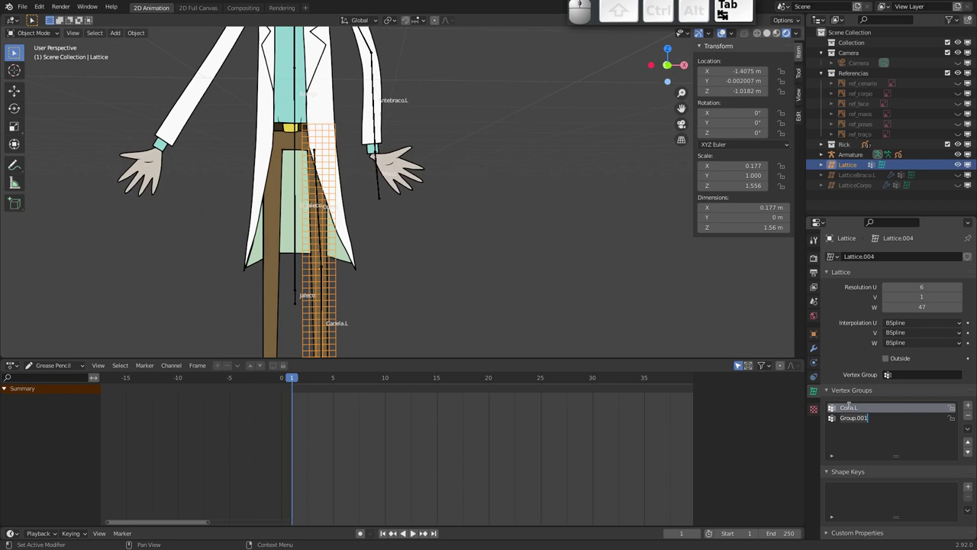
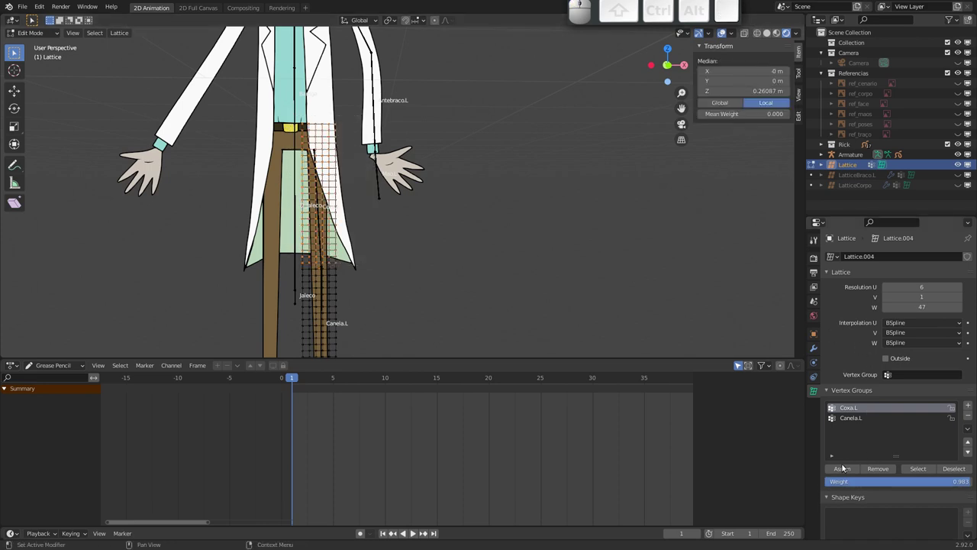
left_click_drag(967, 484, 857, 476)
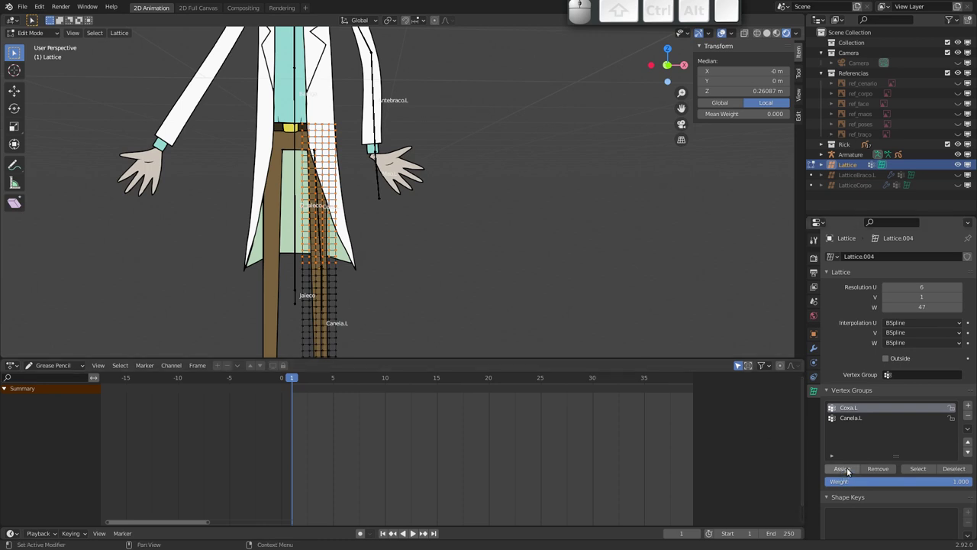
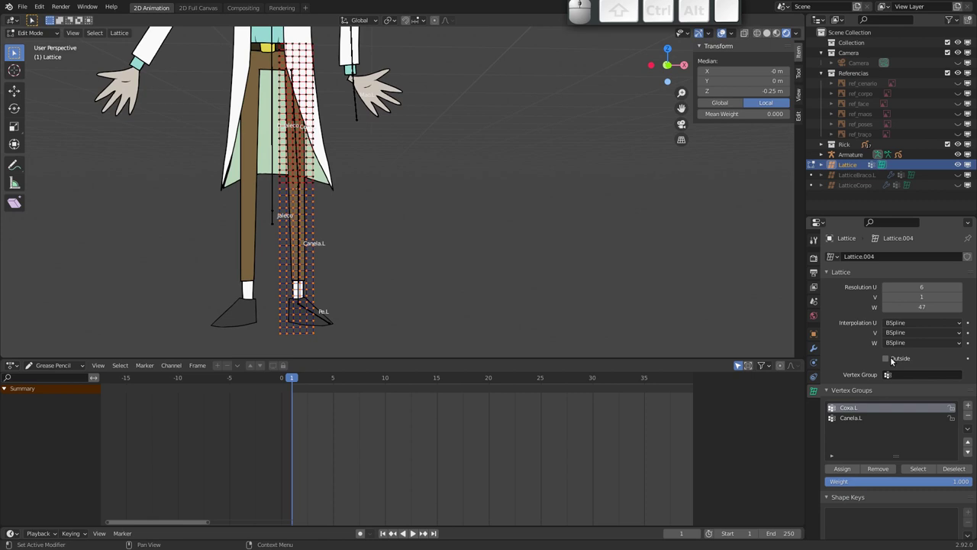
left_click(855, 419)
- Give Coxa.L and Canela.L 3 bendy segments each in their Bone properties
left_click(852, 472)
key("Tab")
left_click(300, 169)
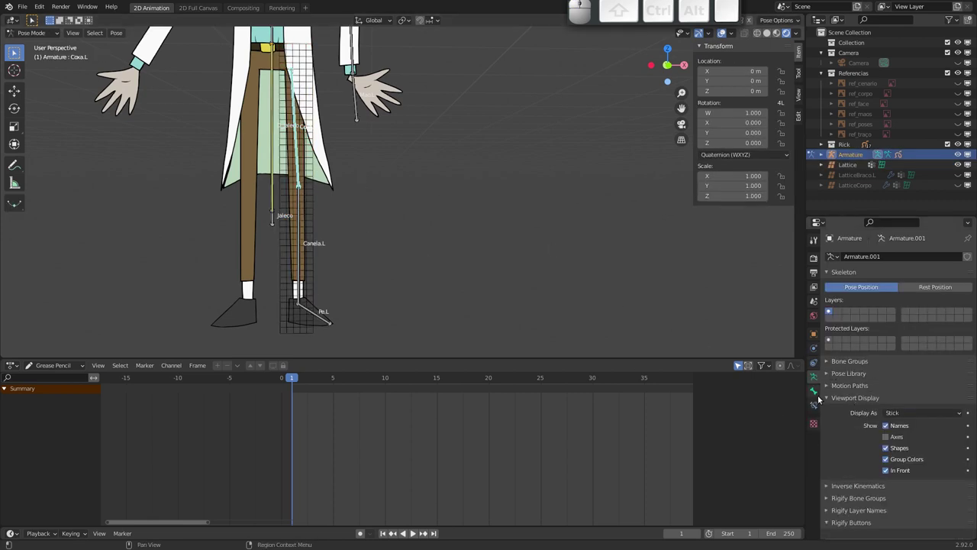
left_click(817, 392)
double_click(959, 303)
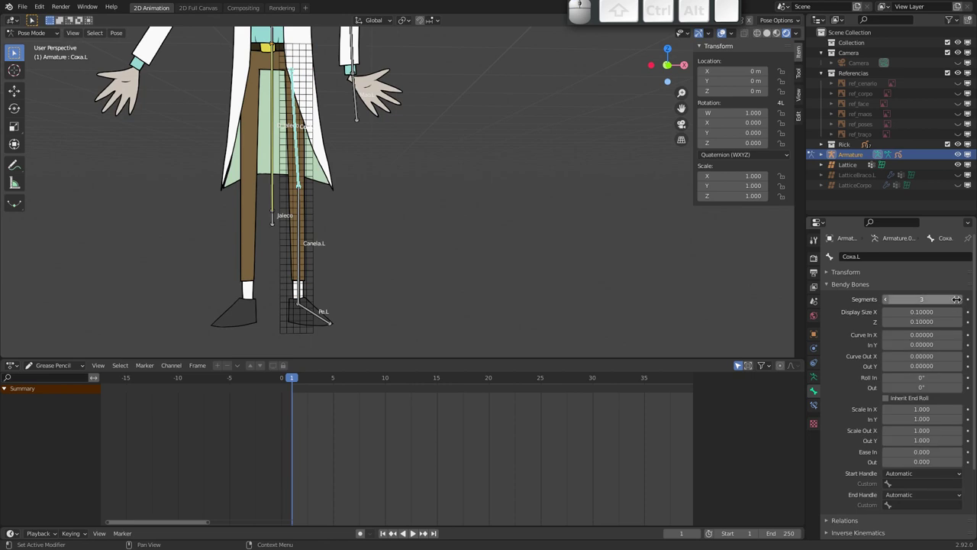
left_click(960, 302)
left_click(303, 234)
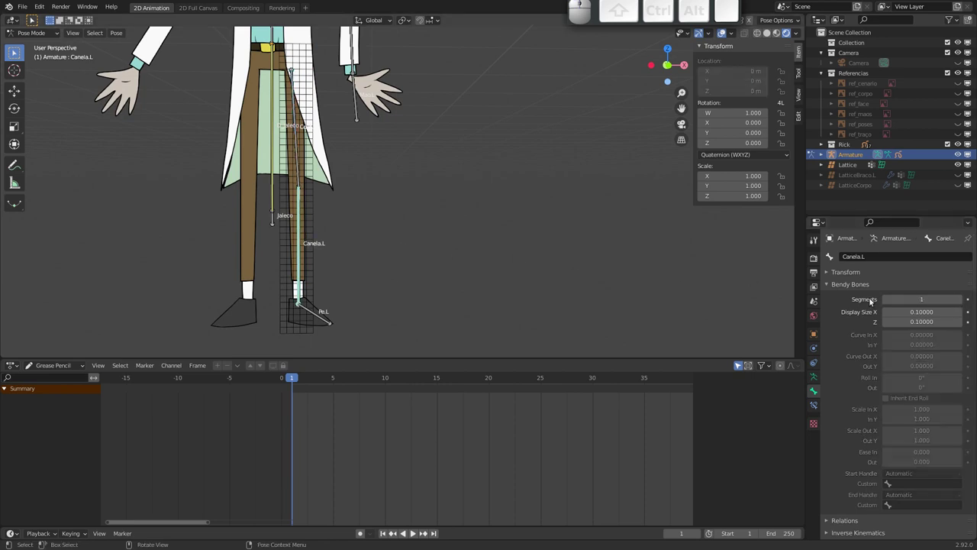
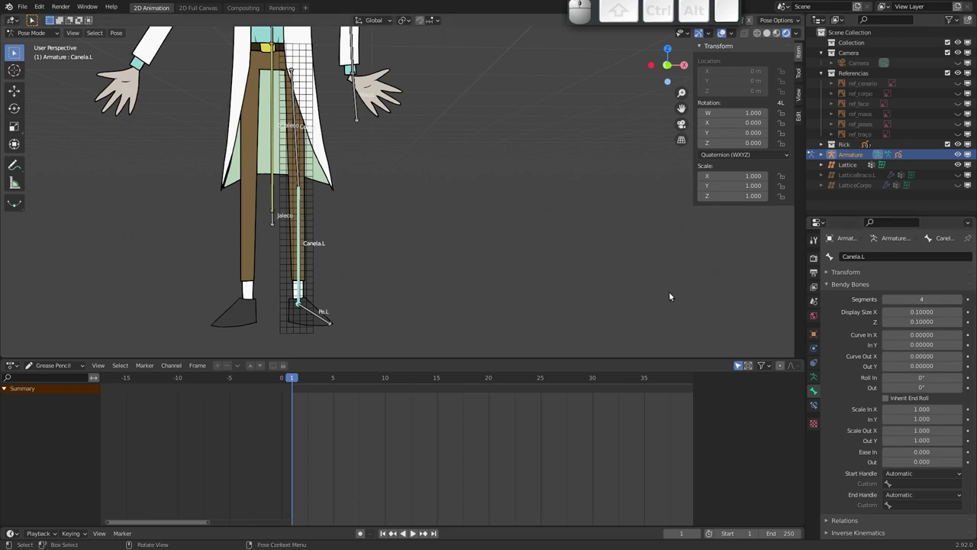
left_click(888, 302)
- Add an Armature modifier to the leg lattice and start choosing its deforming object
left_click_drag(318, 255, 322, 243)
left_click(320, 241)
left_click(817, 348)
left_click(896, 257)
left_click(886, 288)
left_click(950, 290)
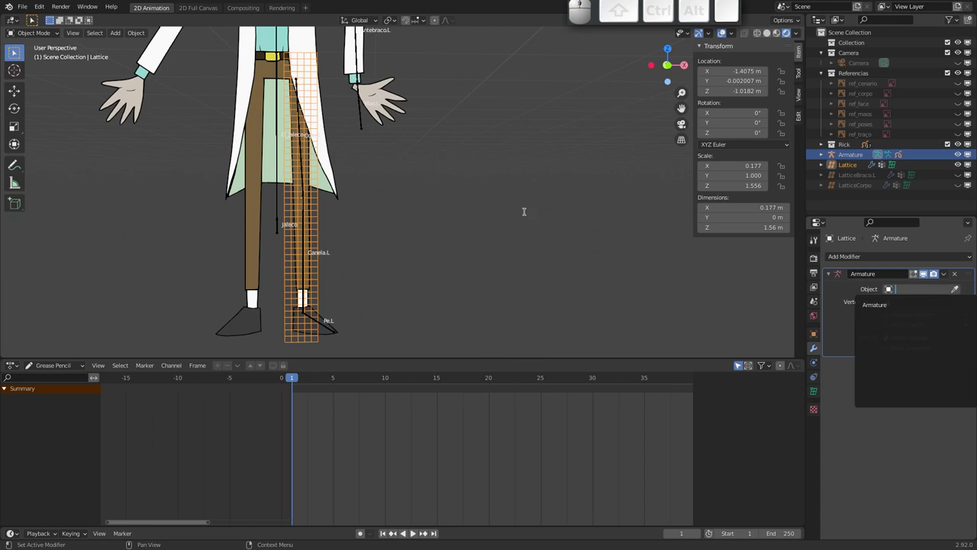
- Set the Armature modifier's object to Armature and test-rotate the shin bone
key("Escape")
left_click(956, 290)
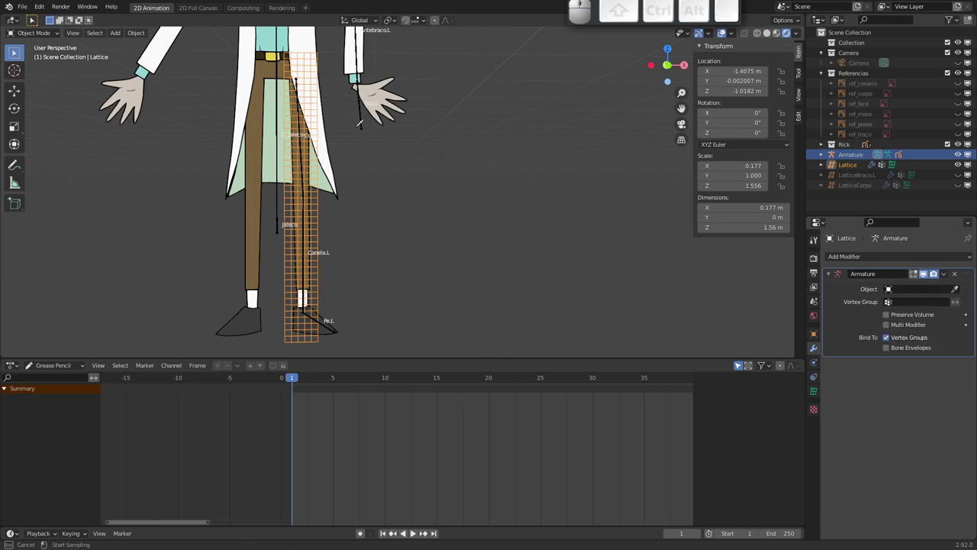
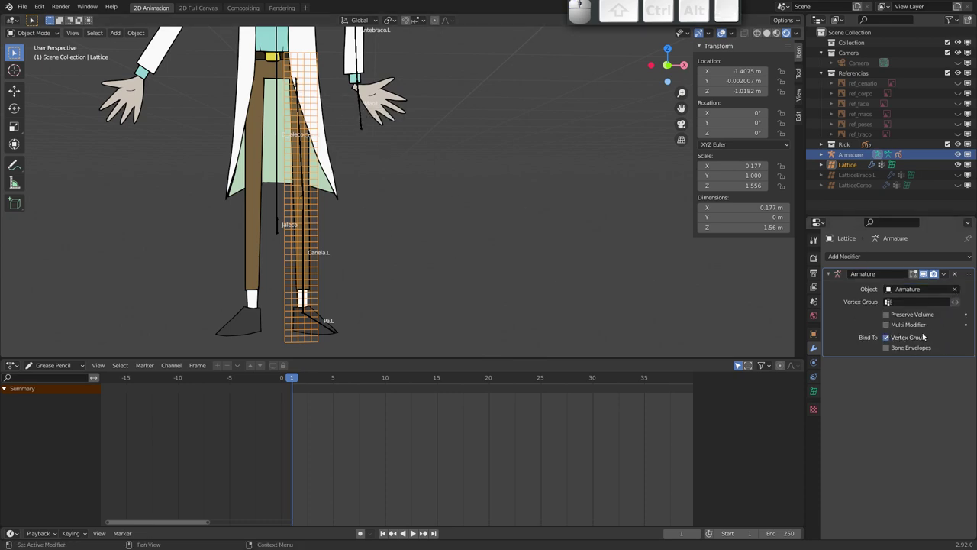
left_click(304, 270)
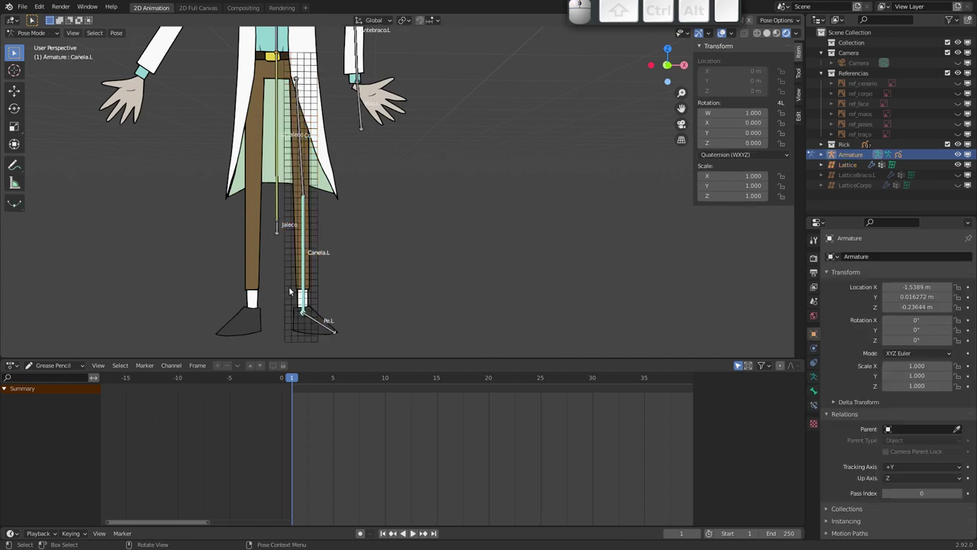
key("r")
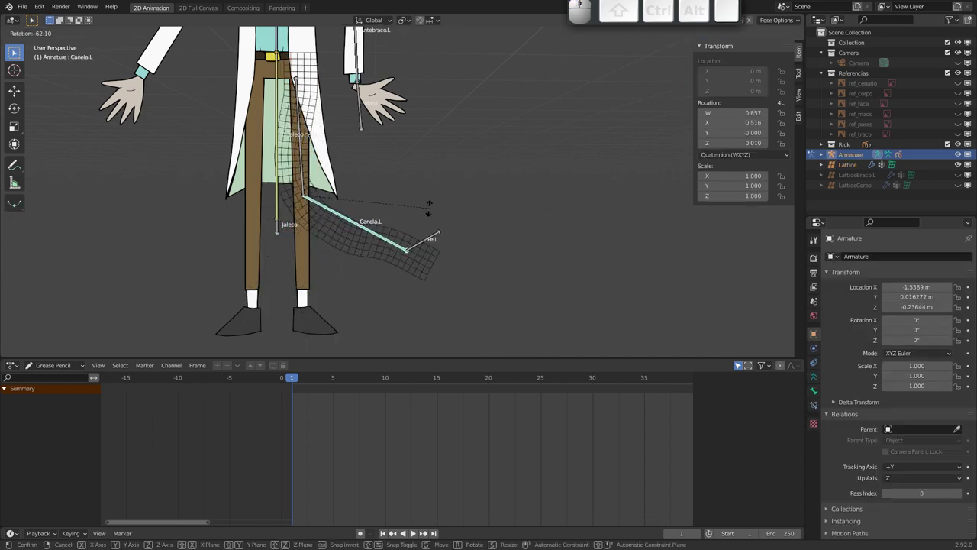
key("Escape")
left_click(312, 276)
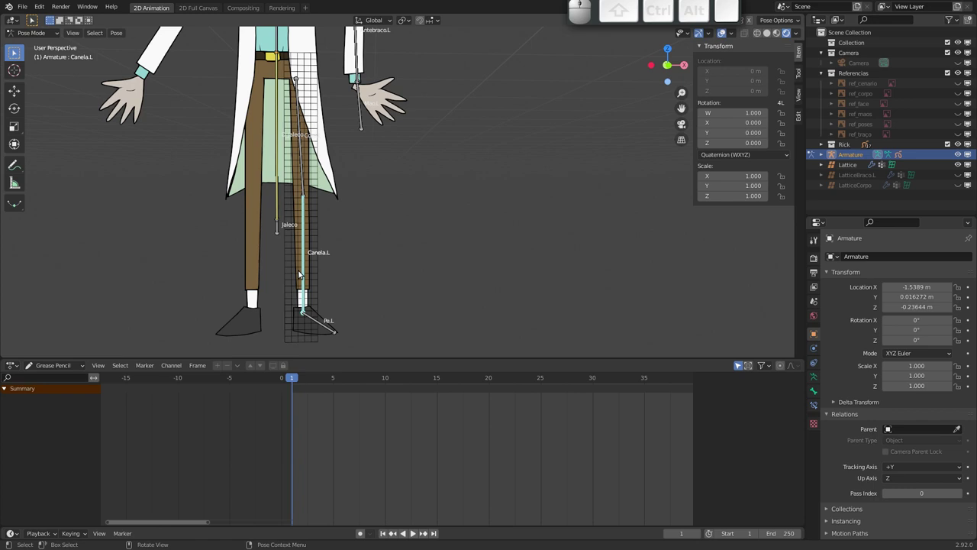
left_click(299, 273)
left_click_drag(294, 265, 258, 231)
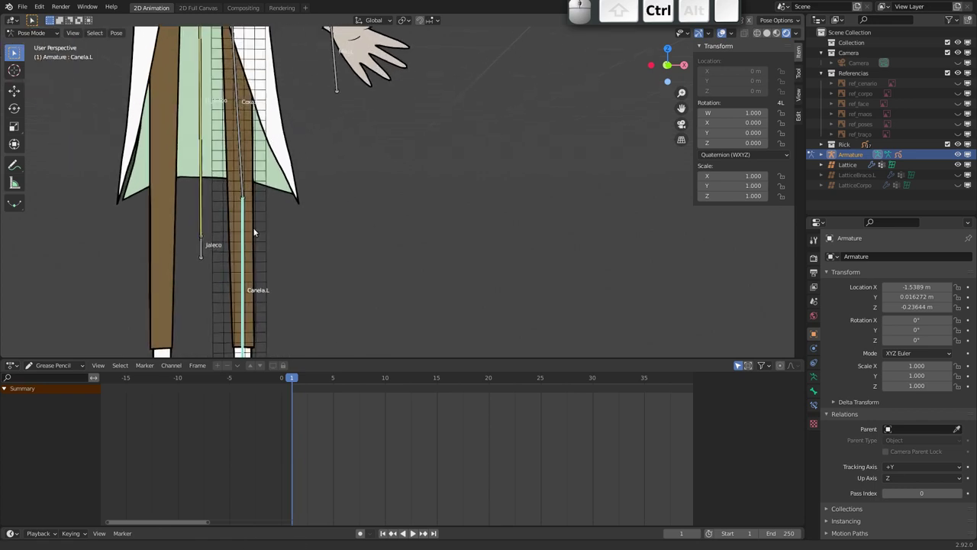
left_click(254, 232)
left_click(249, 233)
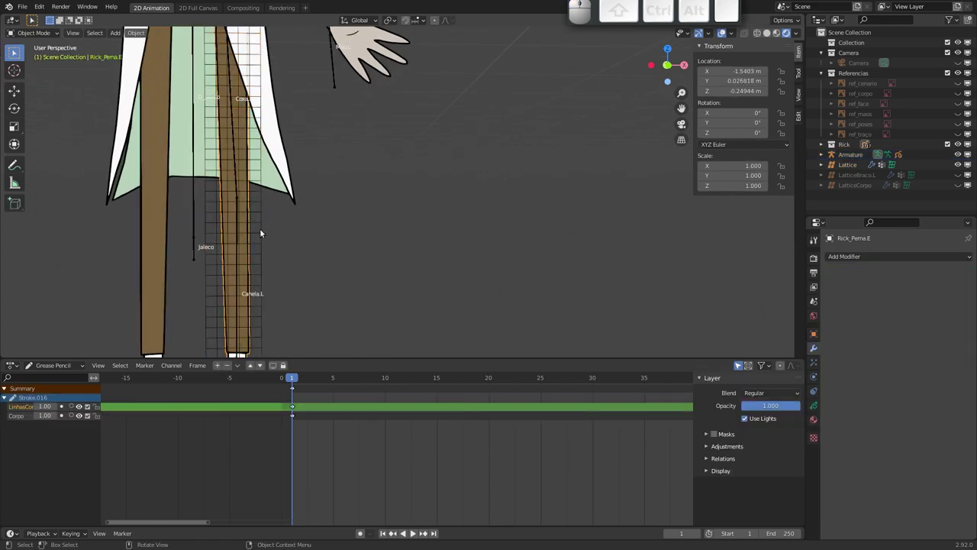
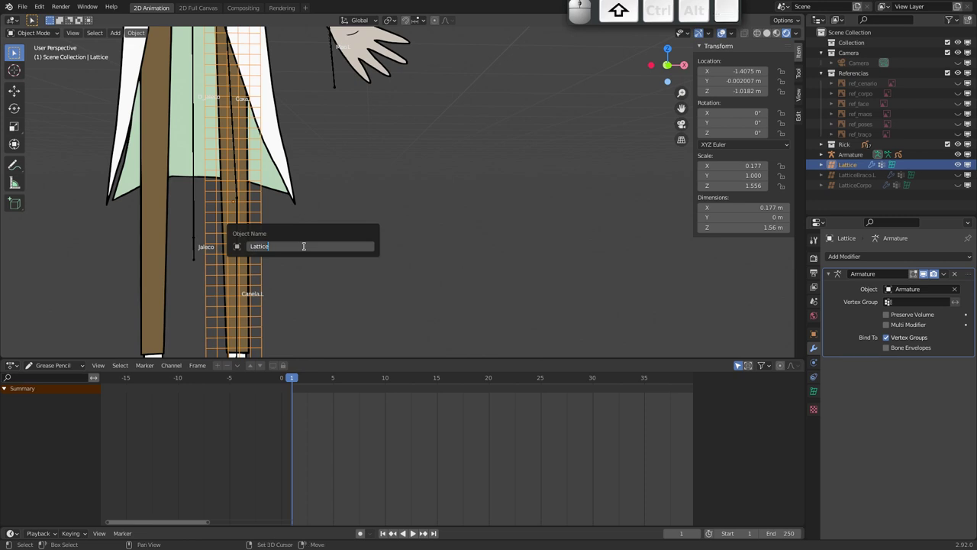
- Rename the leg lattice to Lattice_Perna.L
key("shift+-")
key("shift+p")
key("shift+e")
key("shift+r")
key("shift+n")
key("shift+a")
key("shift+.")
key("shift+l")
key("shift+Return")
- Rotate Canela.L in Pose Mode to check the left leg bends with the lattice
left_click_drag(322, 288, 302, 290)
middle_click(306, 257)
left_click(286, 268)
key("r")
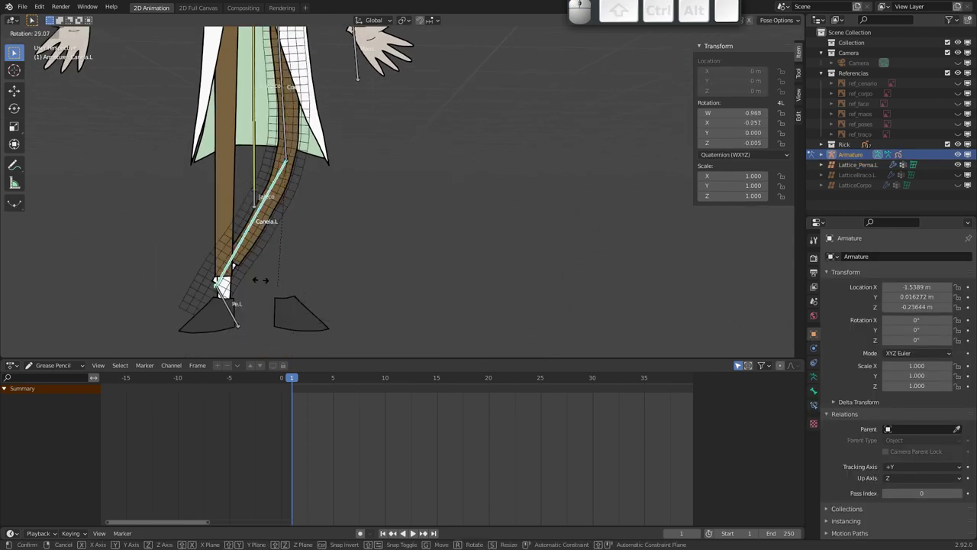
key("Escape")
- Reframe the view on the left foot and select the foot bone Pe.L
left_click_drag(337, 229, 330, 267)
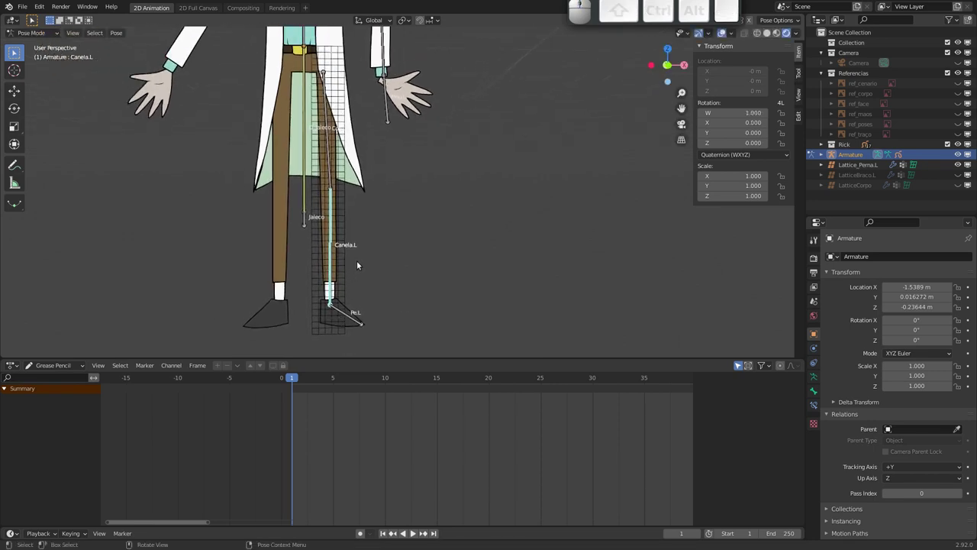
middle_click(346, 211)
left_click_drag(345, 270, 324, 195)
left_click_drag(324, 203, 320, 295)
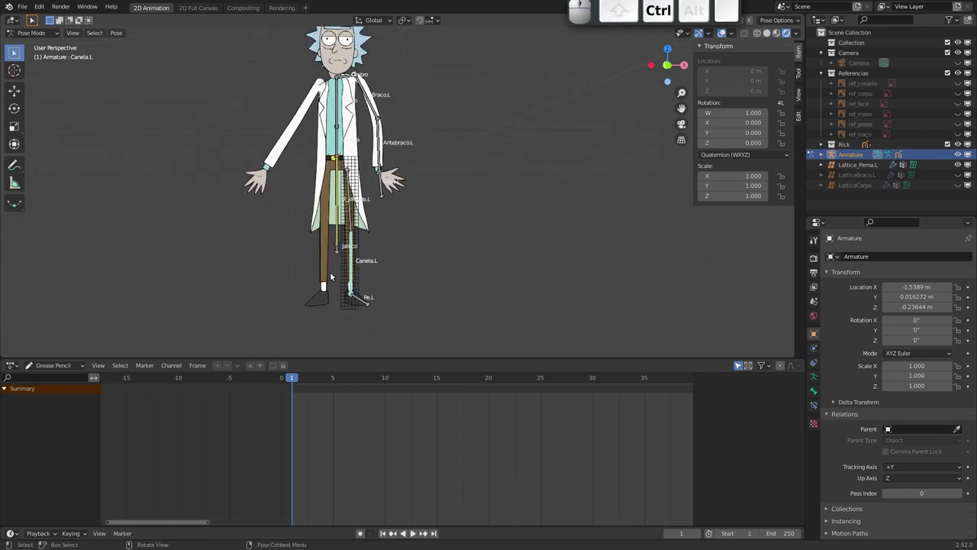
left_click_drag(340, 257, 341, 222)
left_click_drag(348, 208, 323, 250)
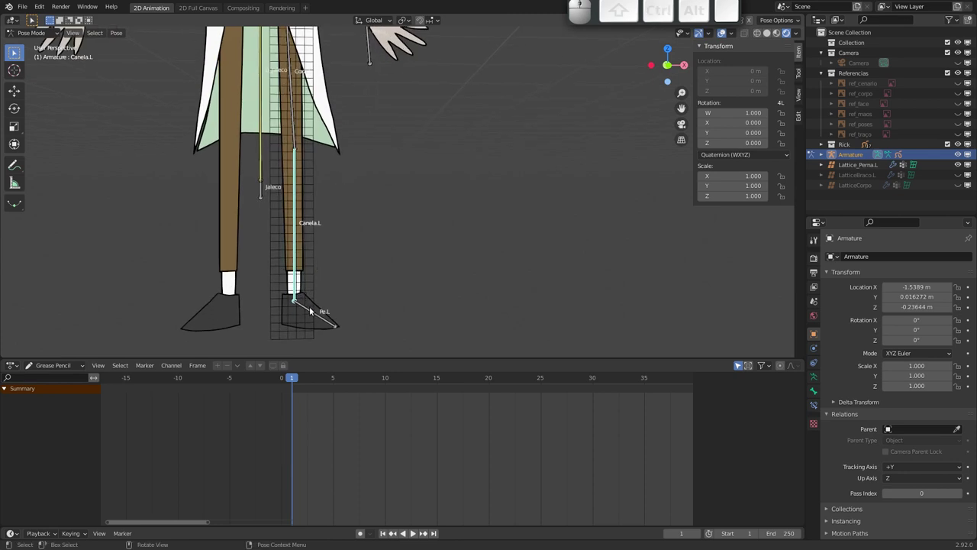
left_click_drag(329, 288, 344, 252)
left_click_drag(346, 235, 318, 240)
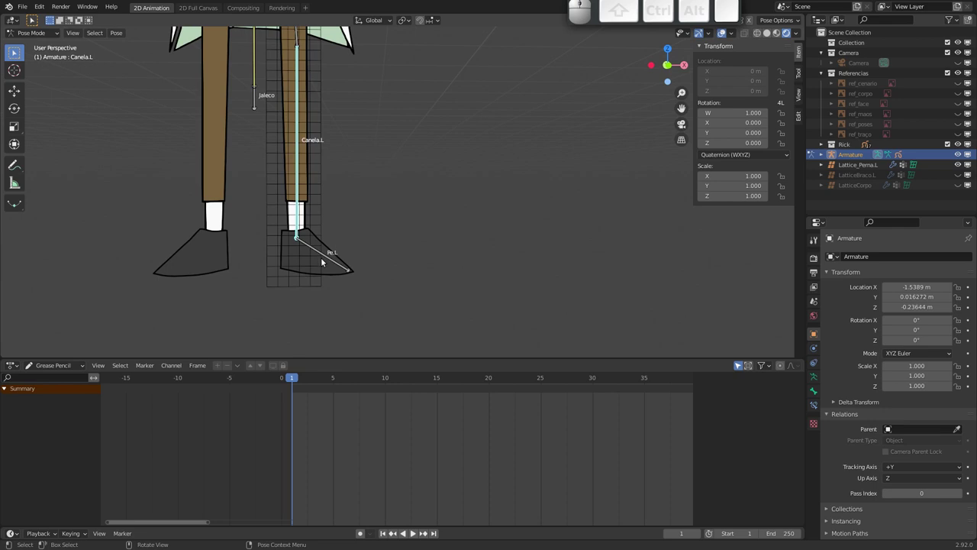
left_click(322, 254)
left_click_drag(326, 216, 341, 228)
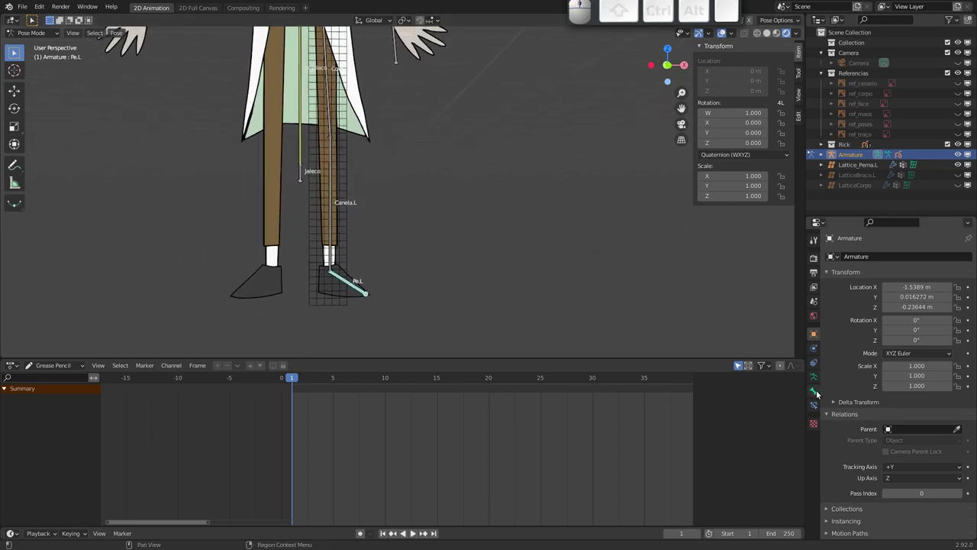
- Add an IK constraint to Pe.L with chain length 3
left_click(816, 404)
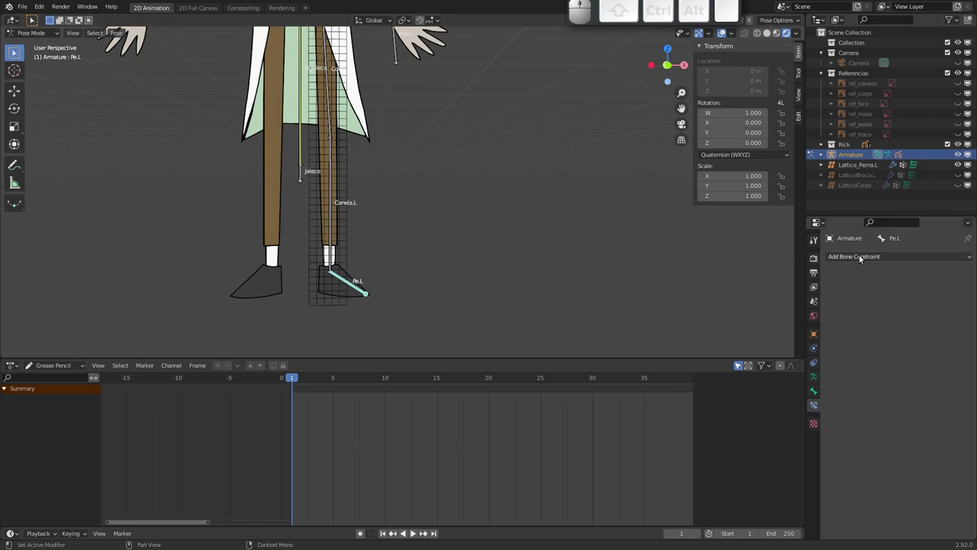
left_click(866, 259)
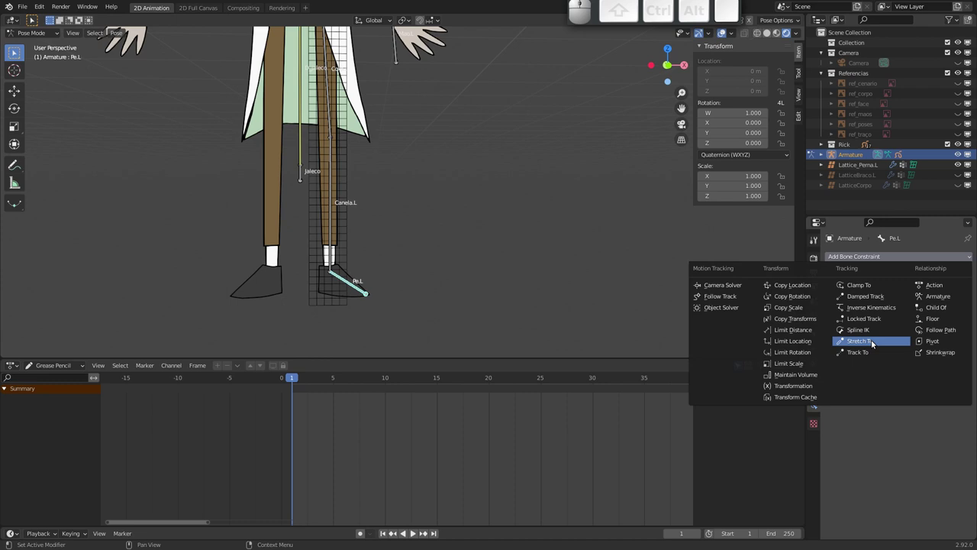
left_click(884, 310)
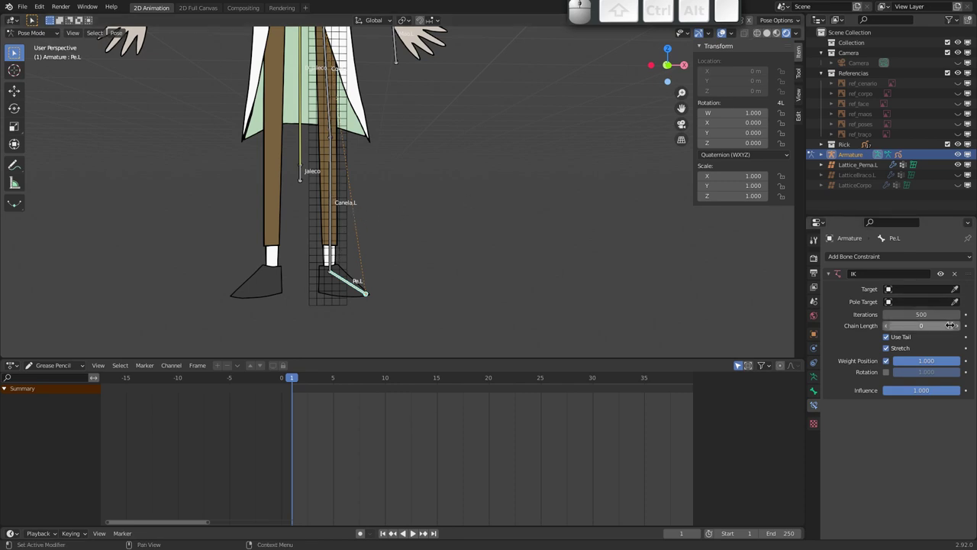
left_click(959, 329)
left_click(959, 329)
left_click(961, 329)
- Grab the left foot bone a few times to test the IK, cancelling each move
left_click(349, 286)
key("g")
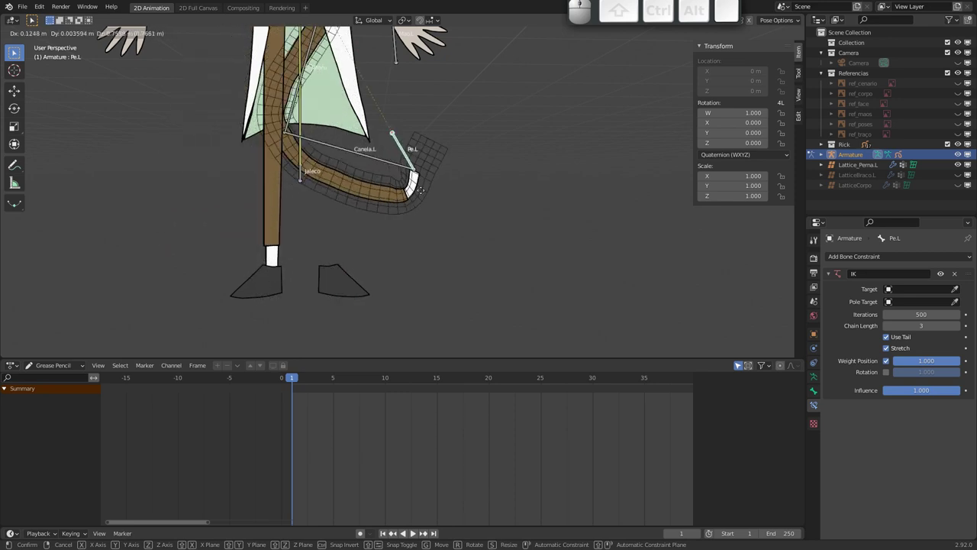
key("Escape")
left_click_drag(890, 340, 667, 347)
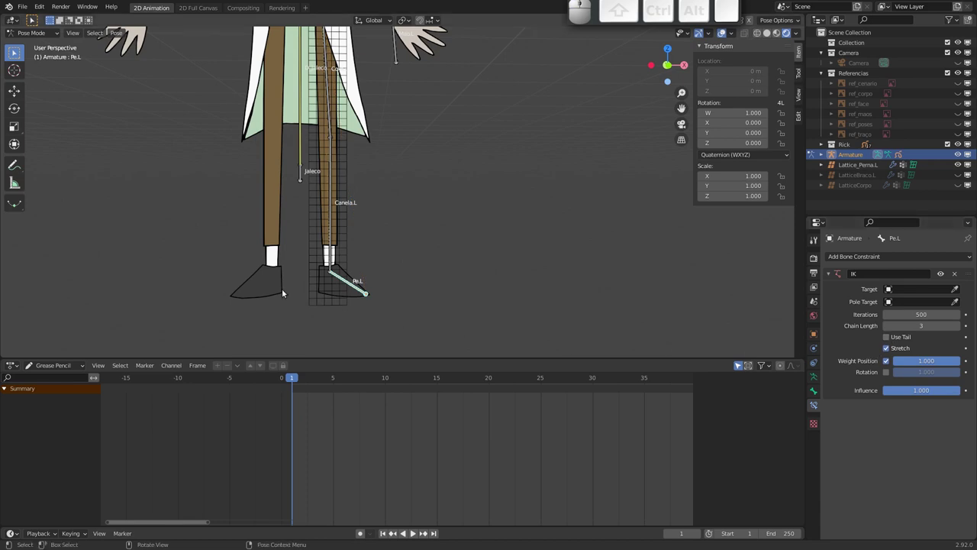
key("g")
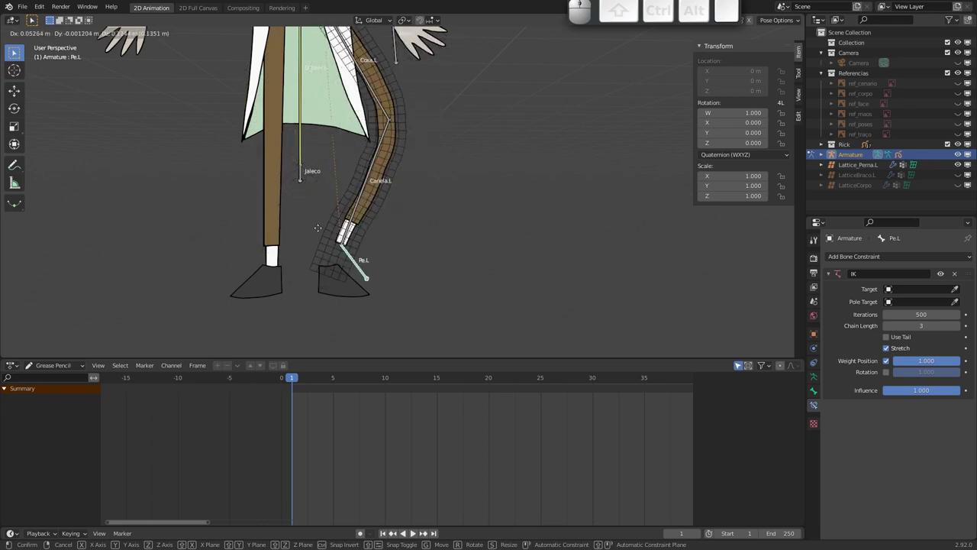
key("Escape")
left_click_drag(336, 242, 348, 274)
left_click_drag(340, 248, 348, 264)
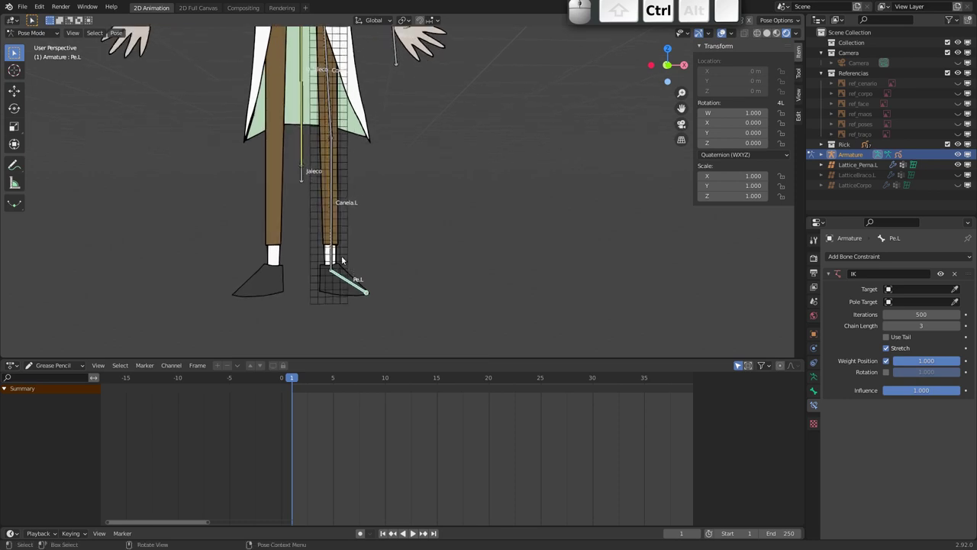
key("g")
key("Escape")
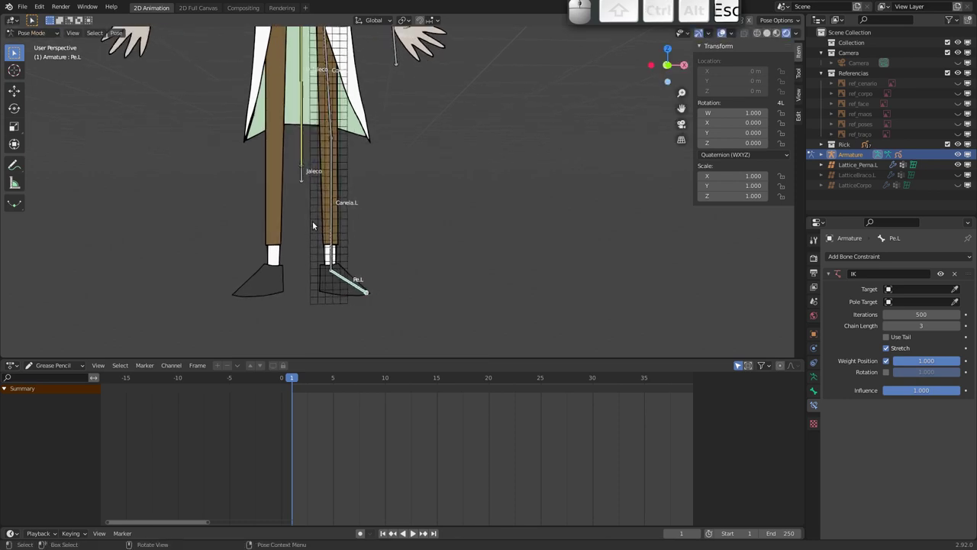
- Duplicate Pe.L in Edit Mode into a new bone Pe.L.001
left_click_drag(366, 198, 360, 186)
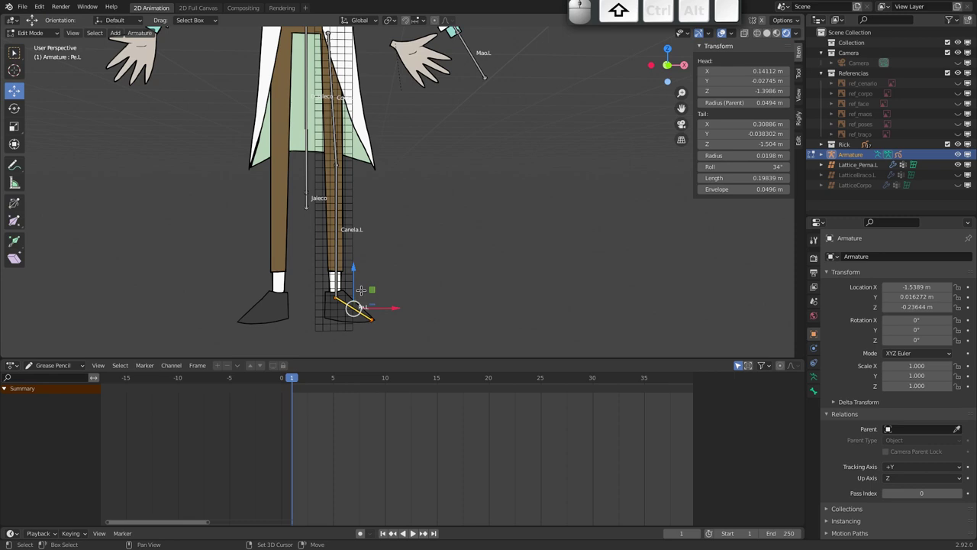
key("shift+d")
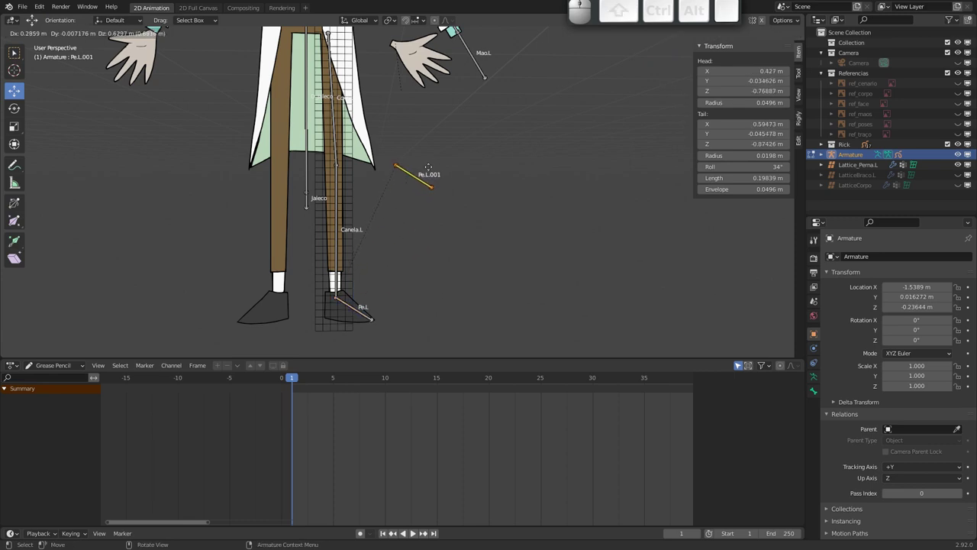
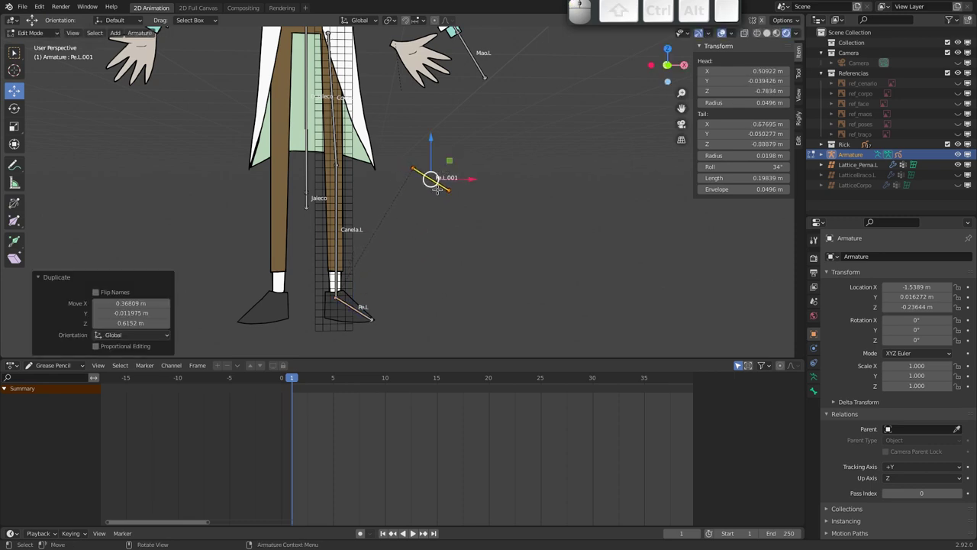
- Move the copied bone out beside the knee, rename it Joelho.L and return to Pose Mode
key("g")
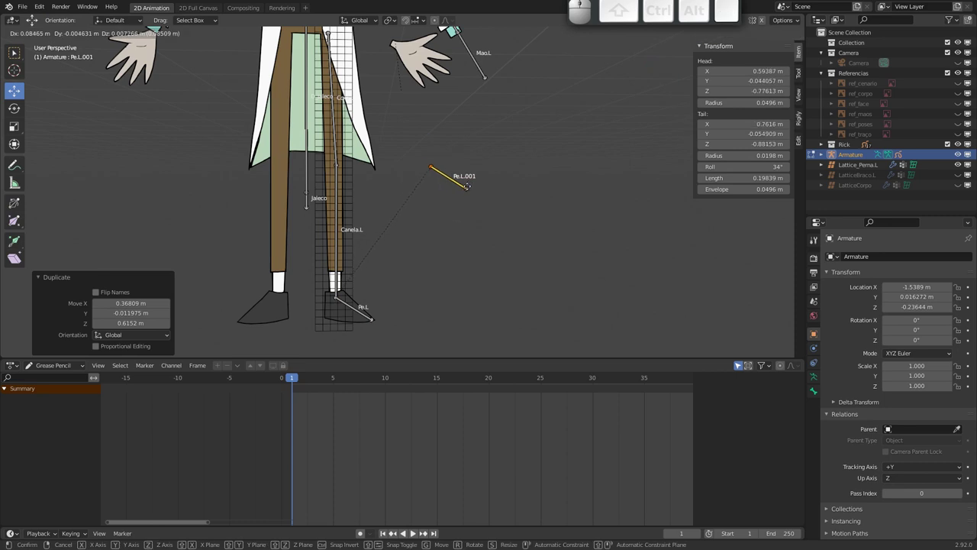
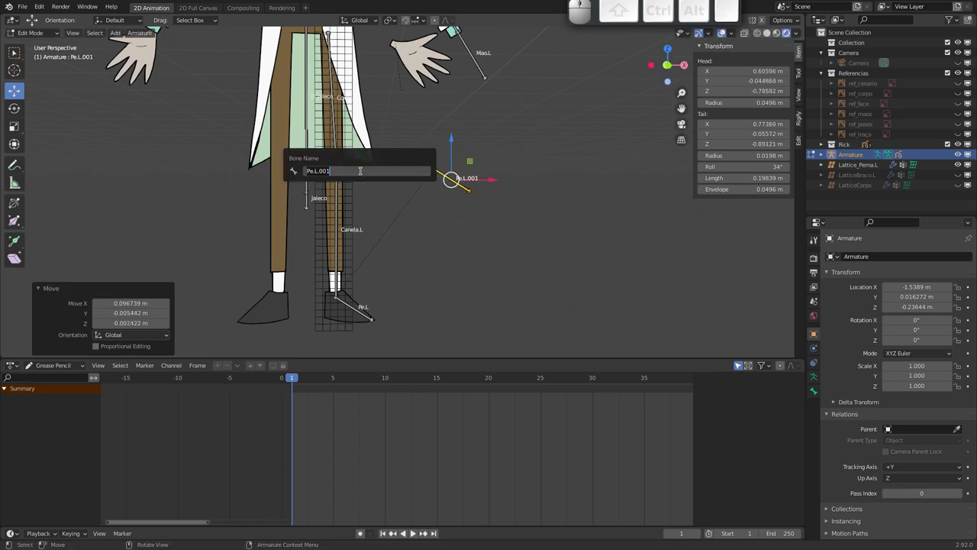
key("shift+j")
key("shift+o")
key("shift+e")
key("shift+h")
key("shift+o")
key("shift+.")
key("shift+l")
key("shift+Return")
key("Tab")
key("g")
key("Escape")
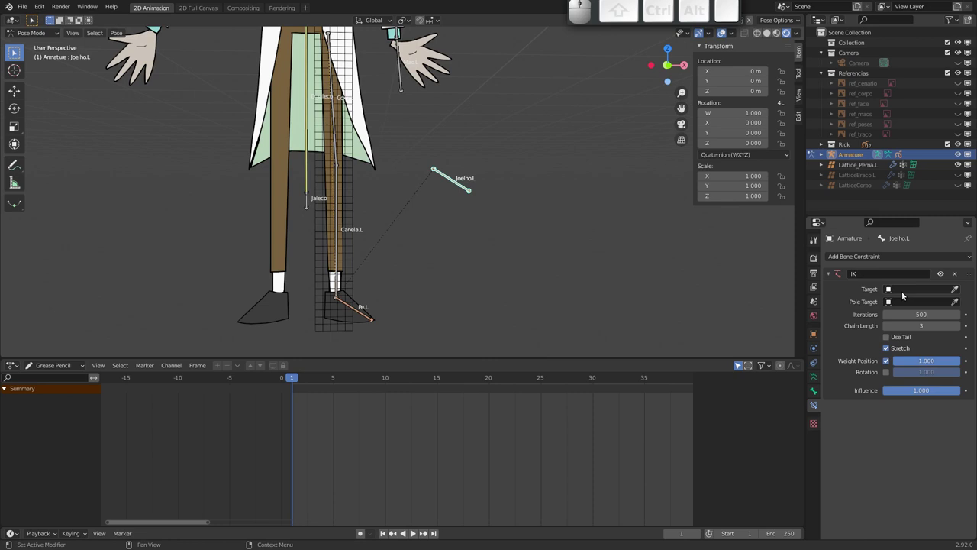
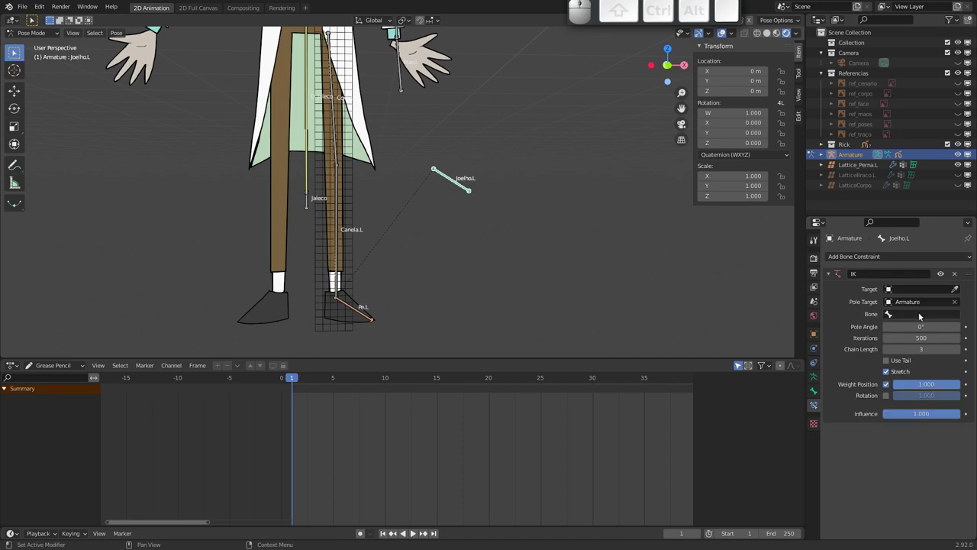
- Set the IK pole target to Armature with bone Joelho.L
left_click(923, 316)
key("j")
key("o")
key("Return")
left_click(354, 307)
- Test-move the foot and Joelho.L knee bone to bend the leg, then return to Edit Mode
key("g")
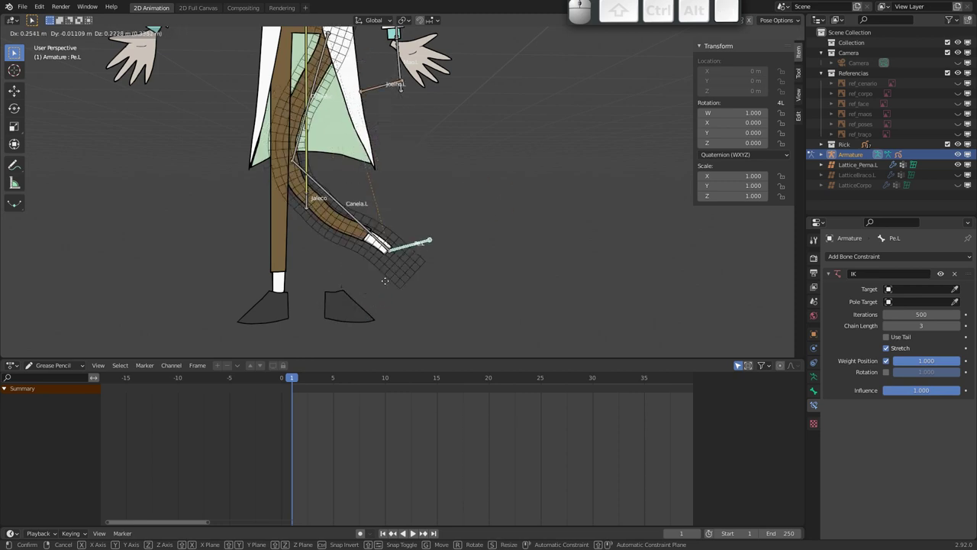
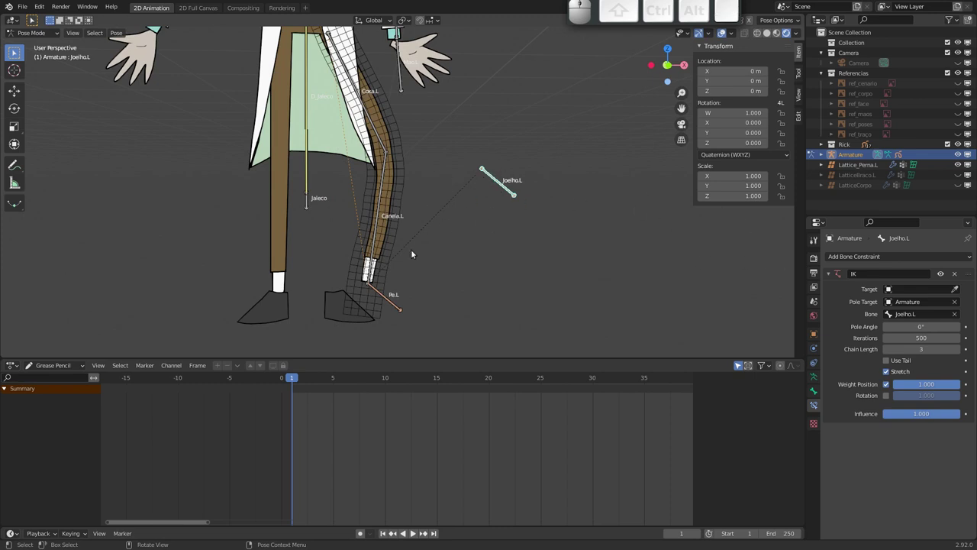
key("g")
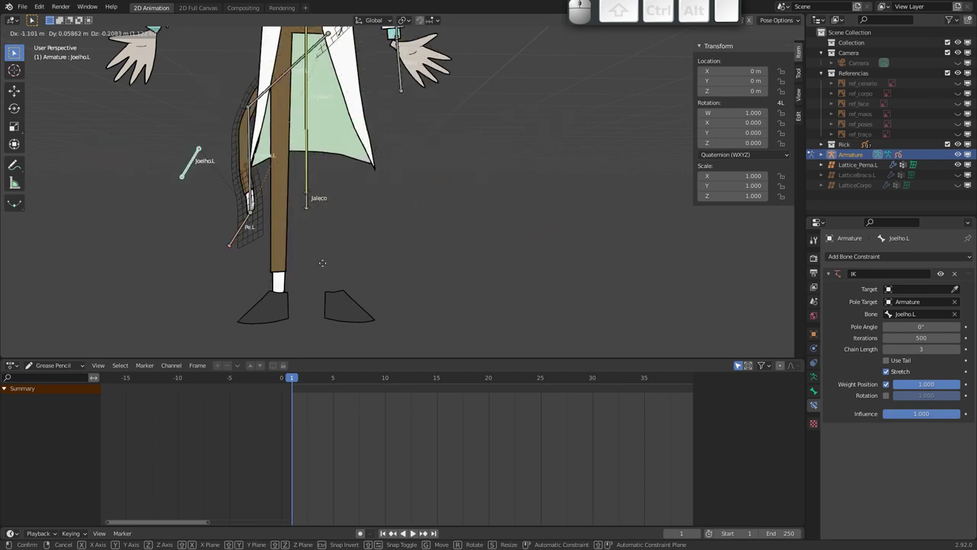
key("Escape")
left_click_drag(424, 241, 401, 233)
left_click(390, 276)
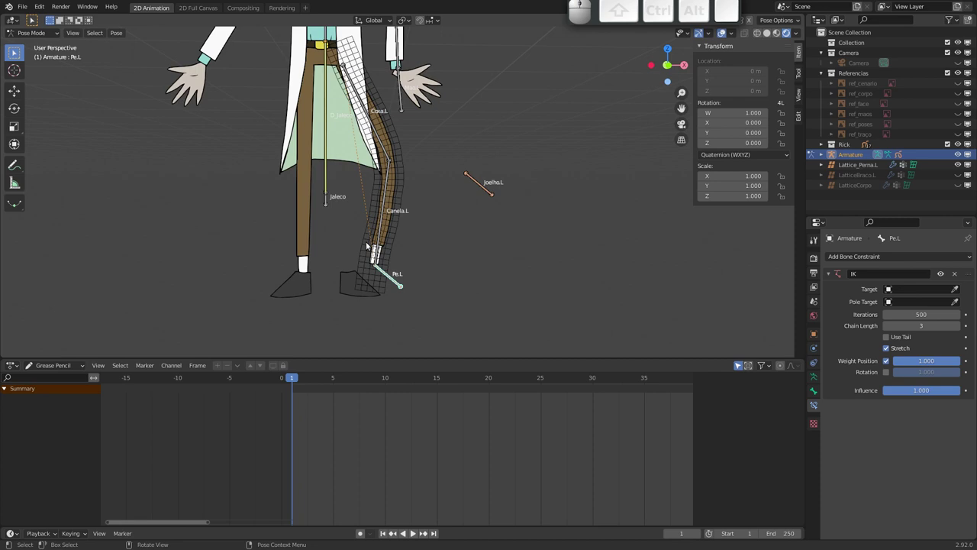
left_click(483, 187)
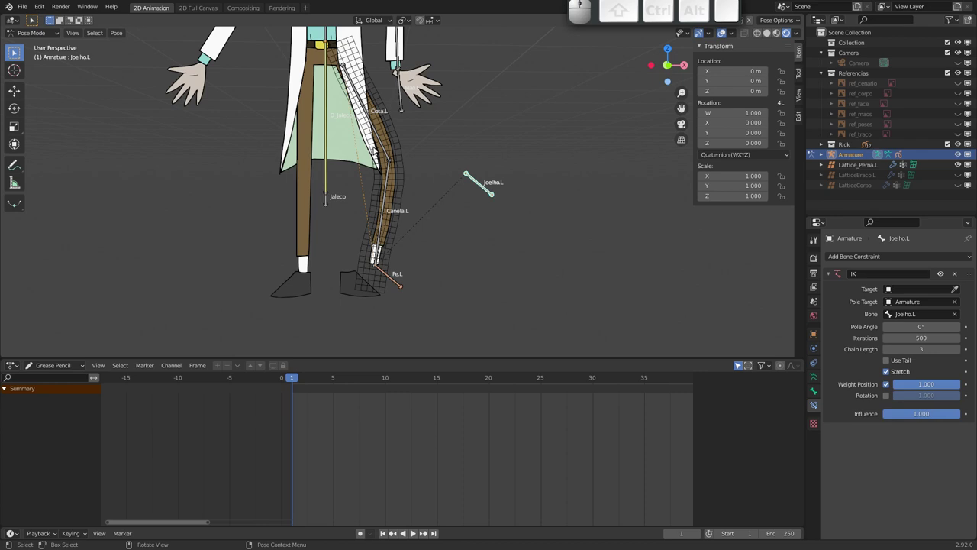
key("g")
key("Escape")
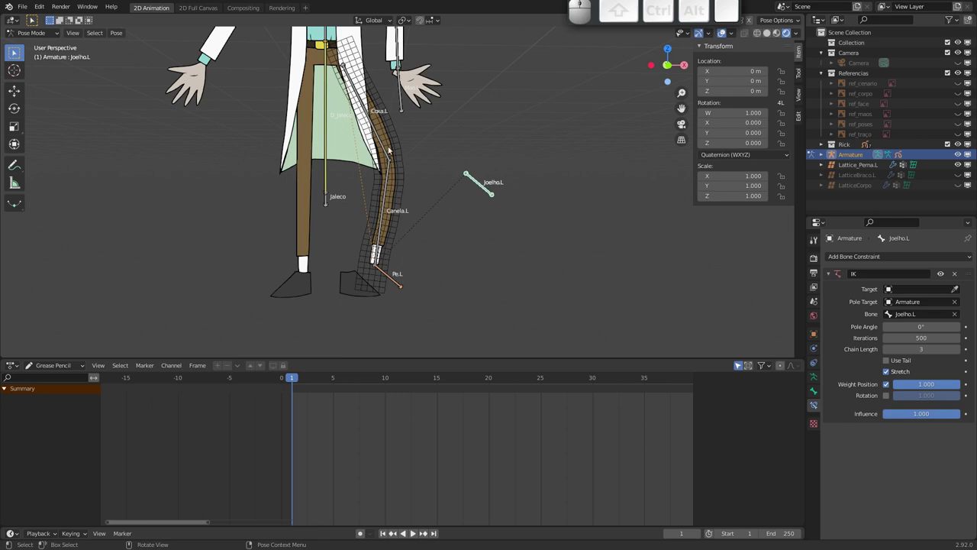
key("g")
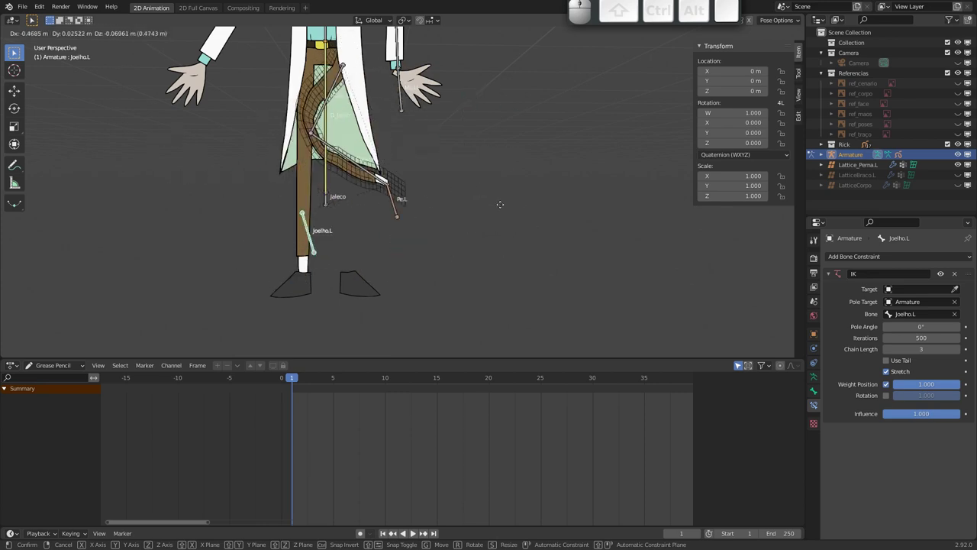
key("Escape")
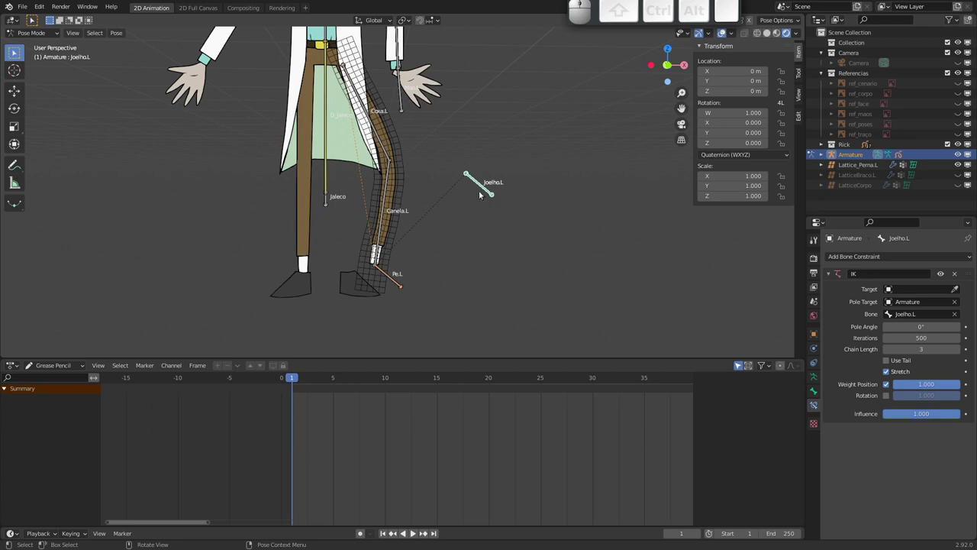
key("Tab")
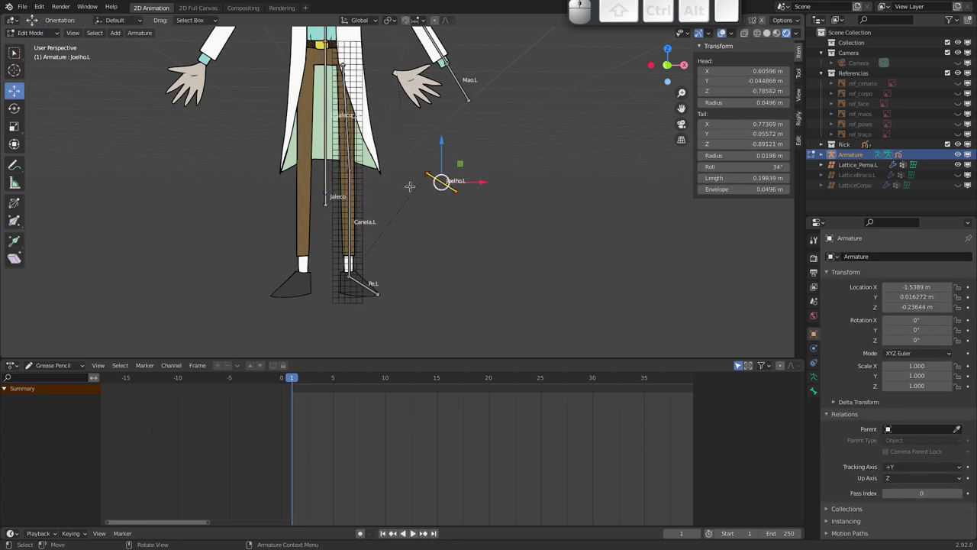
- Clear the knee bone's parent with Alt+P in Edit Mode and return to Pose Mode
key("alt+p")
key("alt+Down")
key("Return")
key("Tab")
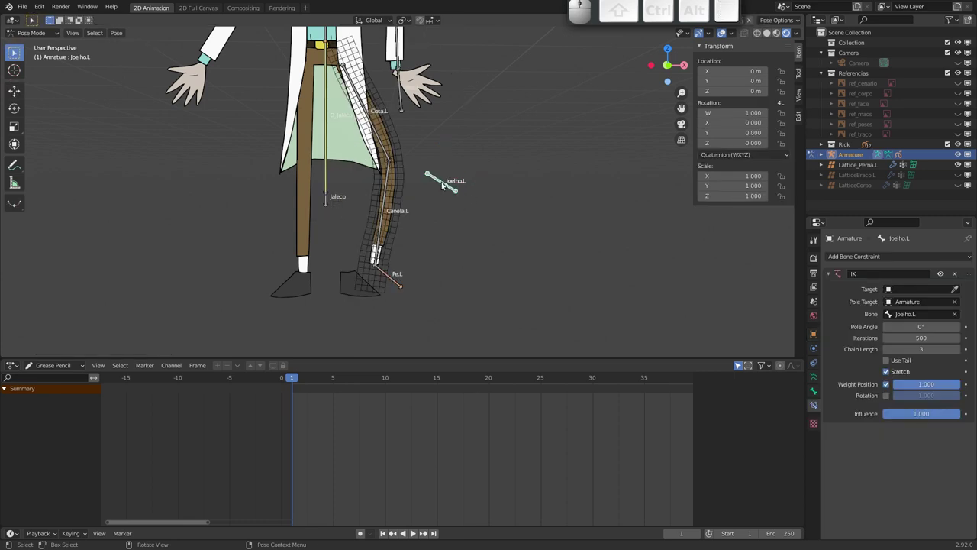
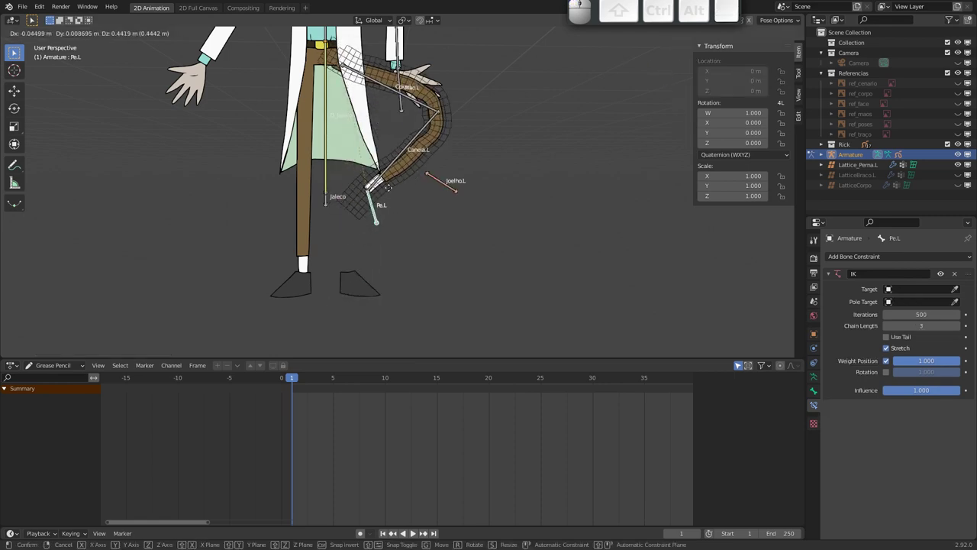
- Test-move the foot and the knee bone Joelho.L, cancelling each move
left_click(384, 261)
left_click(446, 184)
key("g")
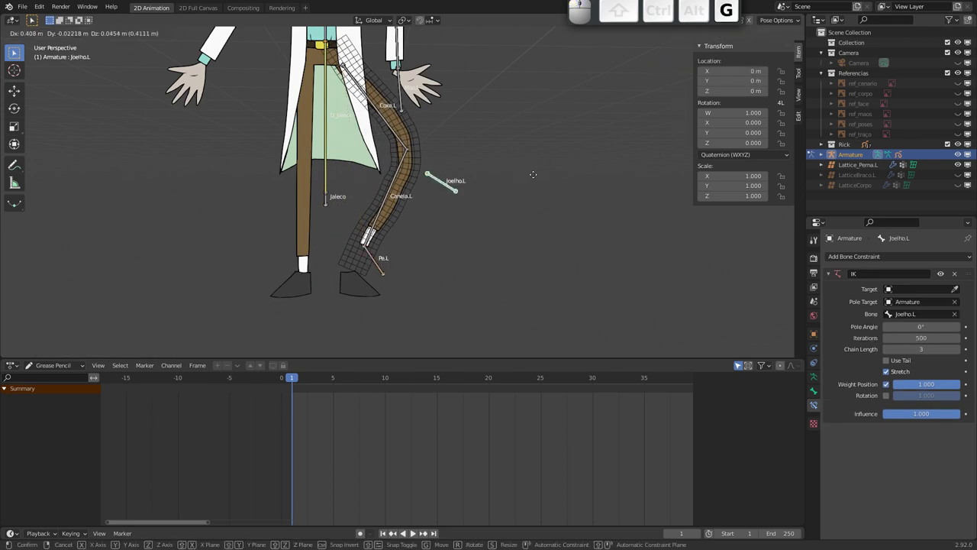
key("Escape")
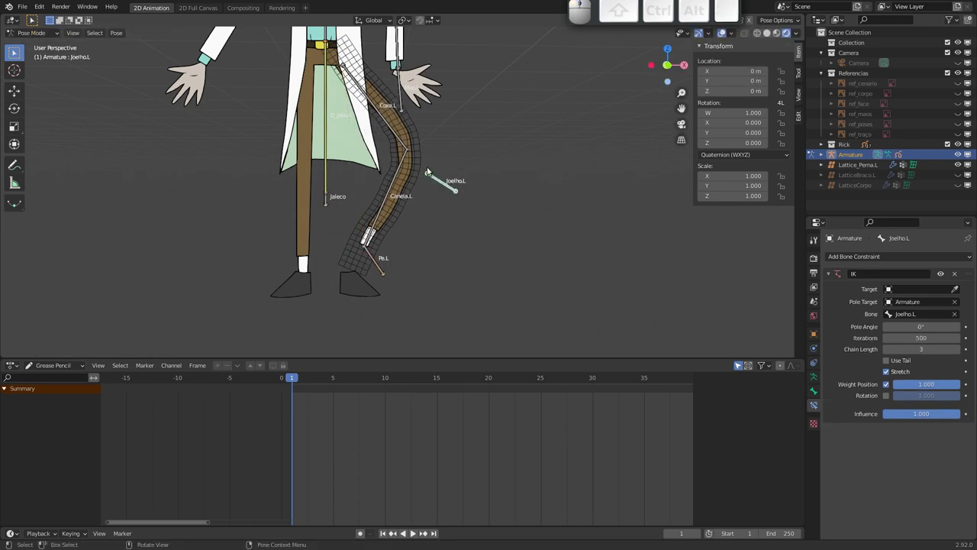
key("g")
key("Escape")
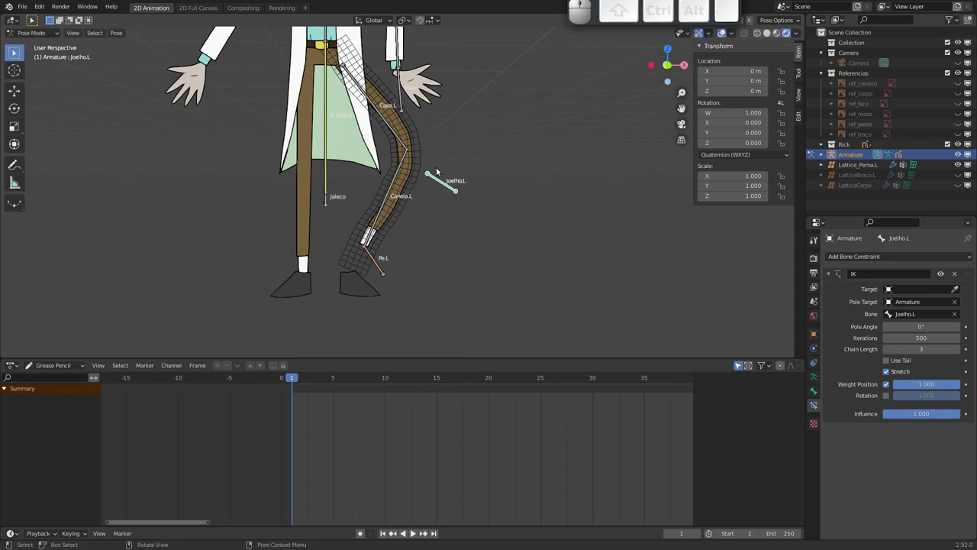
key("g")
key("Escape")
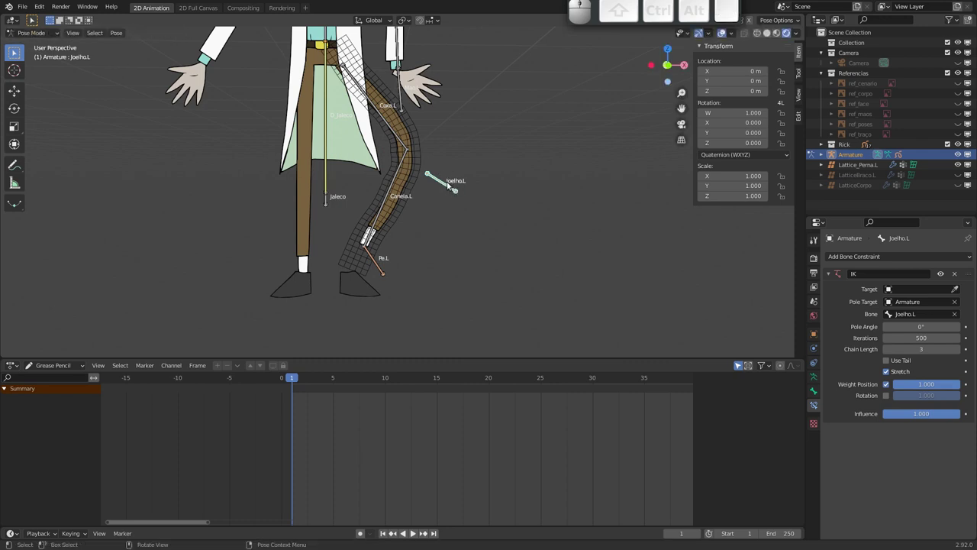
- Set Pe.L's IK constraint Pole Target to the Armature with bone Joelho.L
left_click(374, 260)
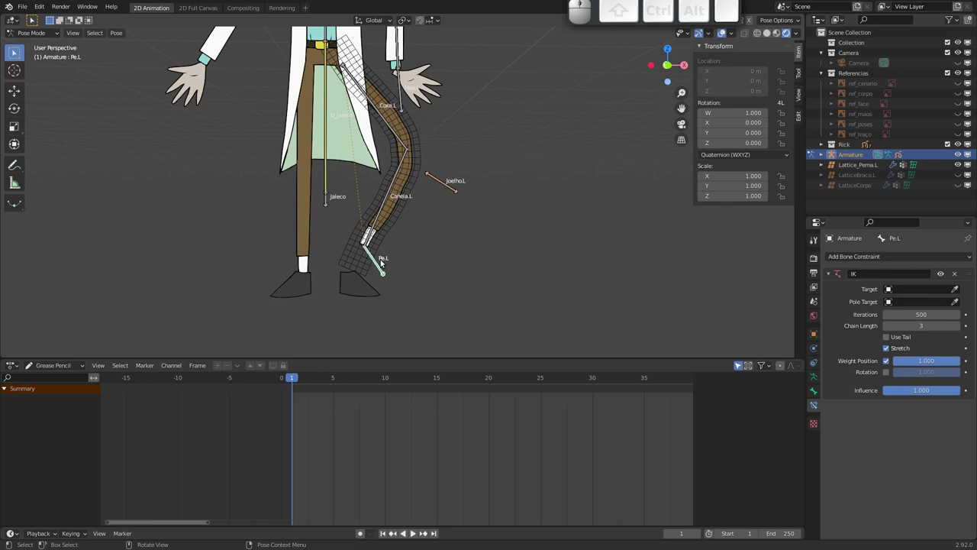
left_click(446, 188)
left_click(959, 277)
left_click(379, 259)
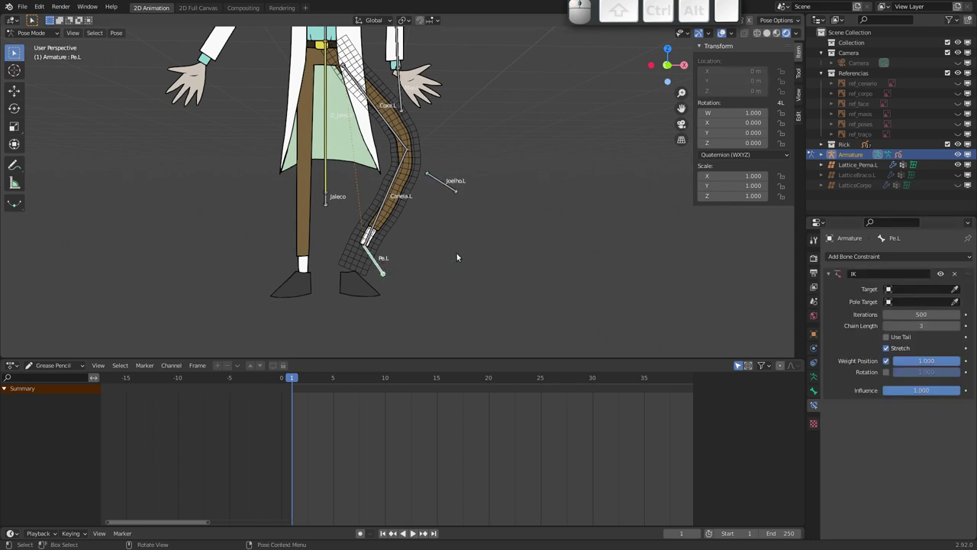
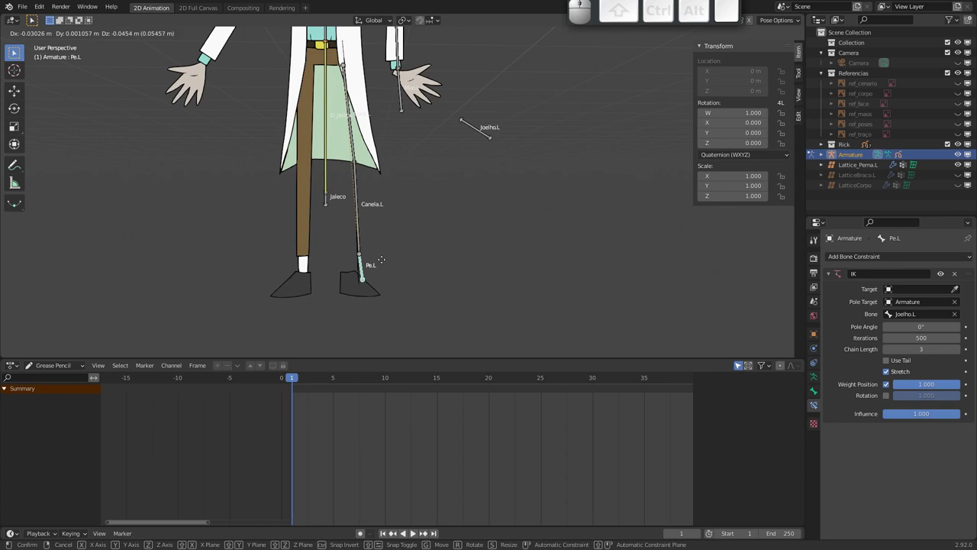
- Move Pe.L to check the knee now aims at Joelho.L, leaving the foot raised
left_click(369, 215)
key("g")
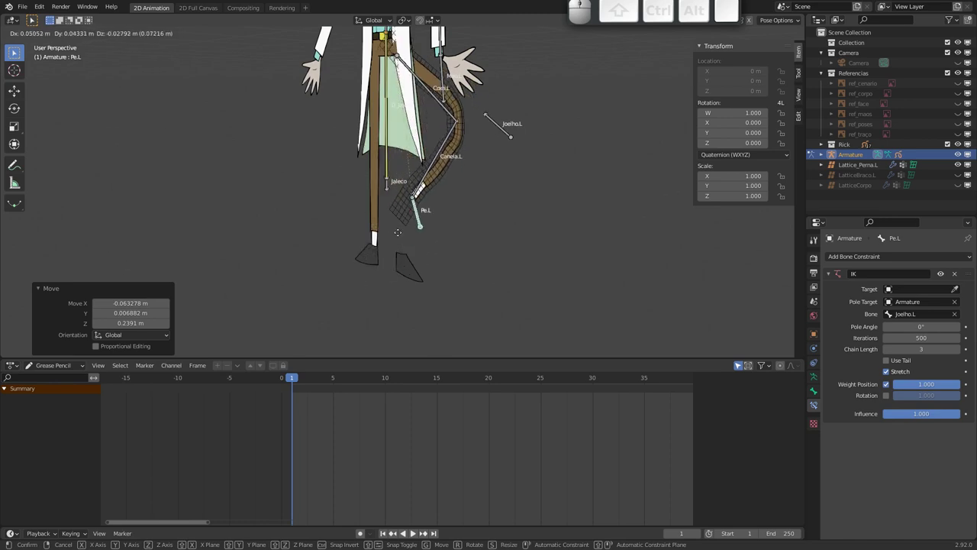
left_click(401, 232)
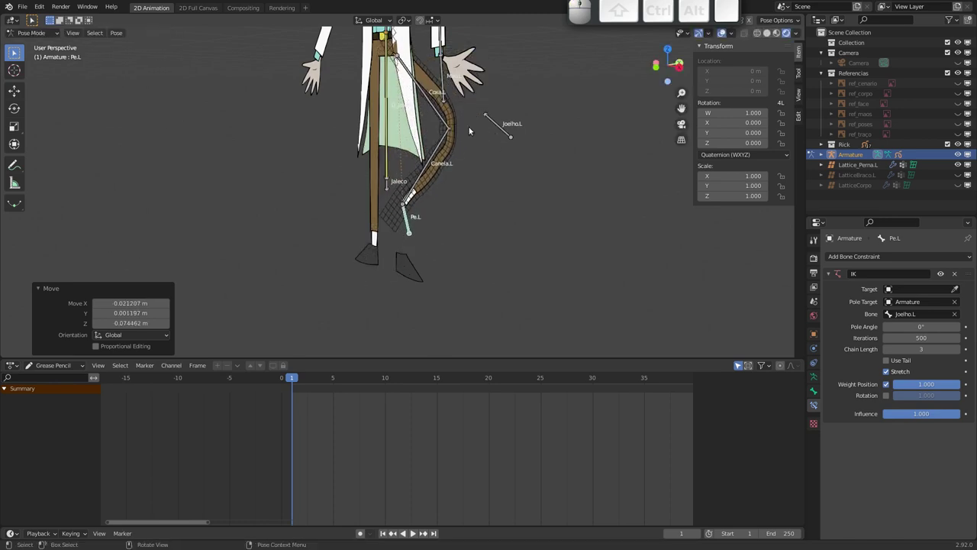
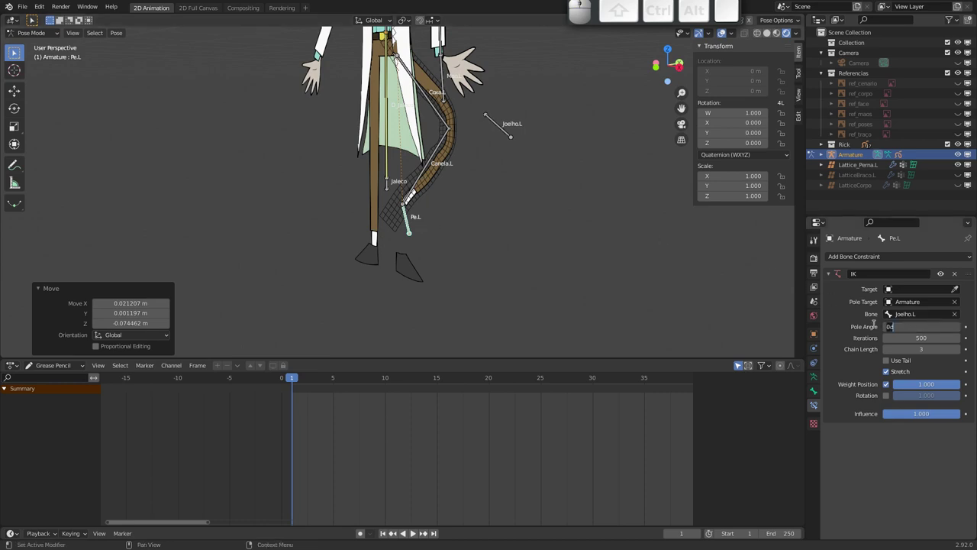
- Set the IK Pole Angle to 90° and move Pe.L to see the knee bend forward
key("9")
key("0")
key("Return")
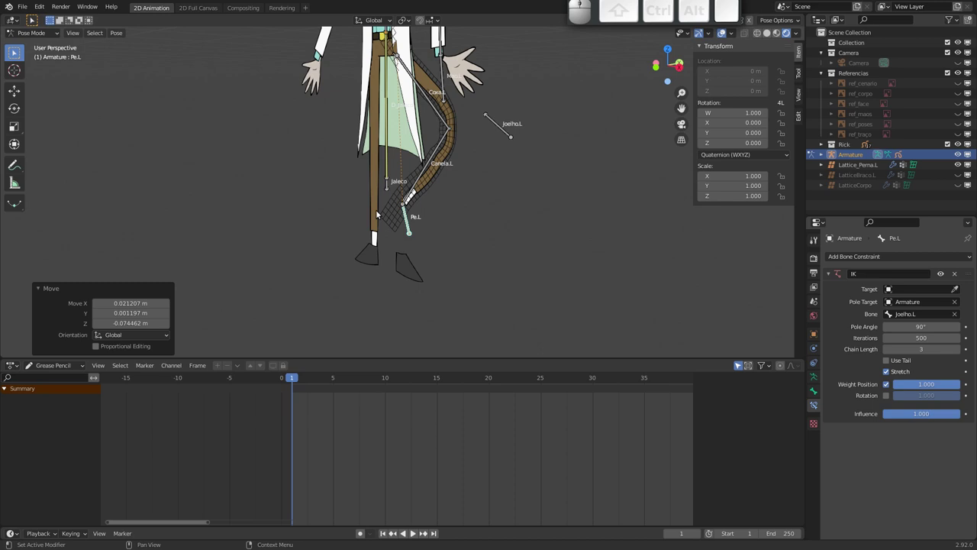
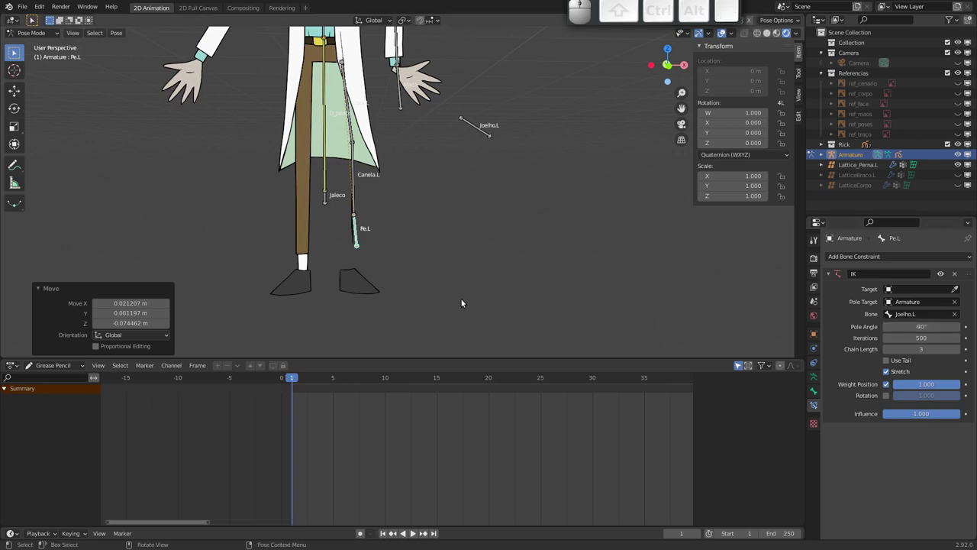
left_click(362, 243)
key("g")
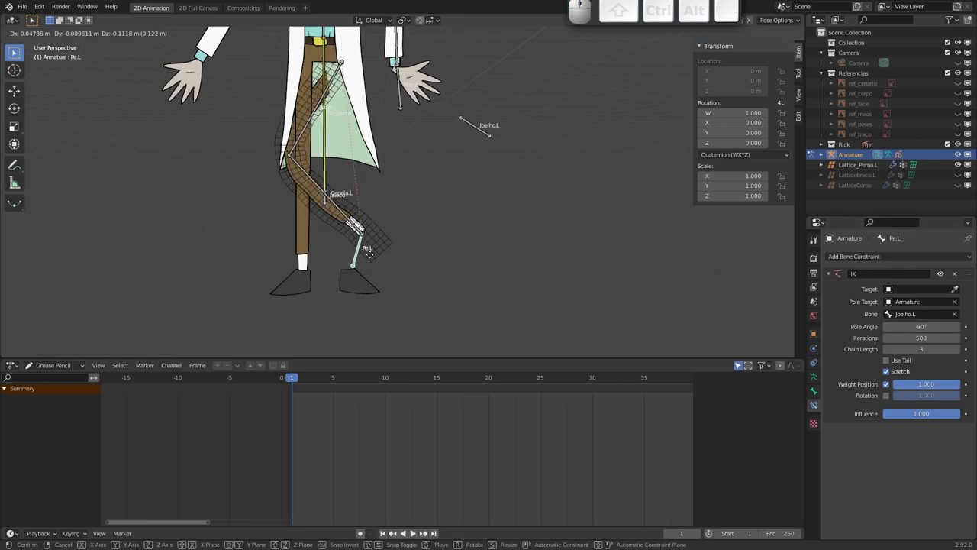
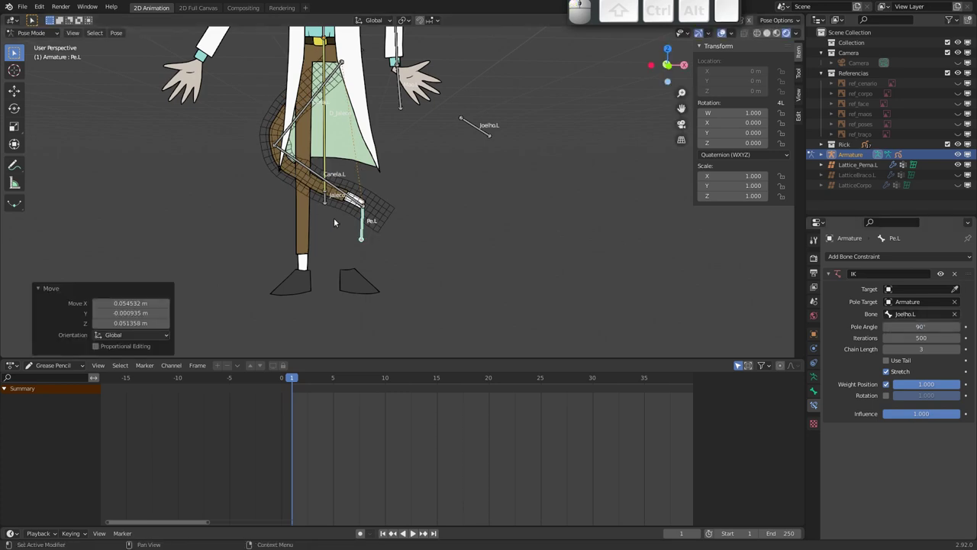
key("g")
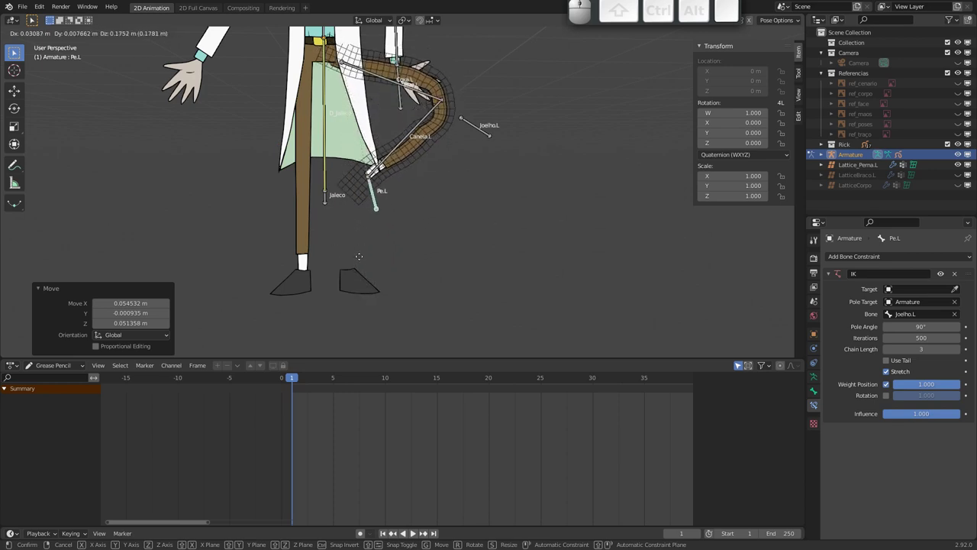
left_click(363, 268)
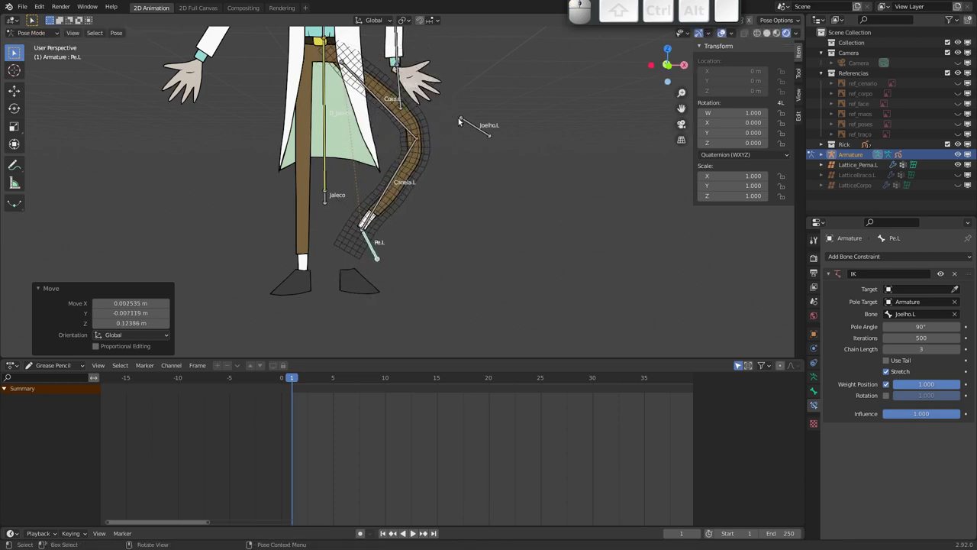
- Test-move the knee and foot bones several more times, cancelling the moves
left_click(474, 126)
key("g")
left_click(244, 149)
left_click(370, 249)
key("g")
key("Escape")
left_click(378, 256)
key("g")
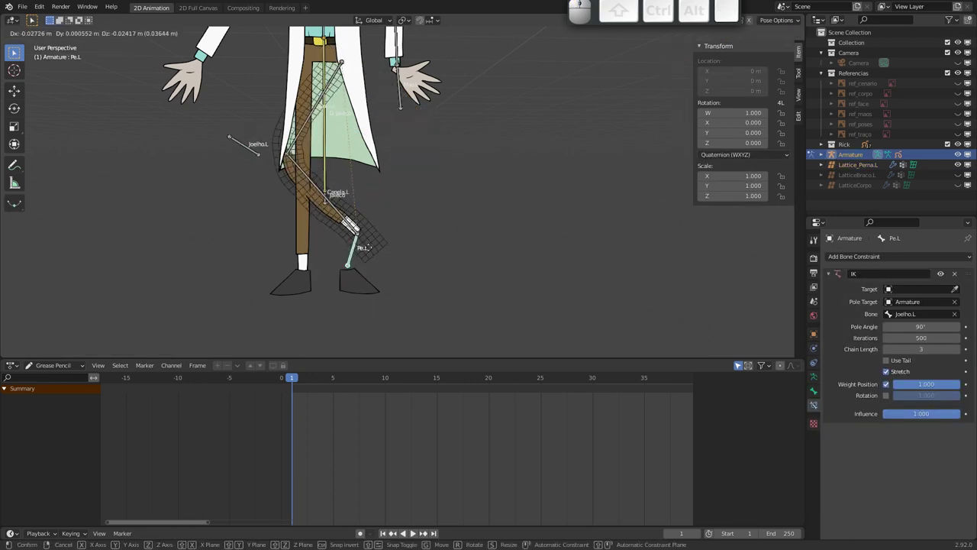
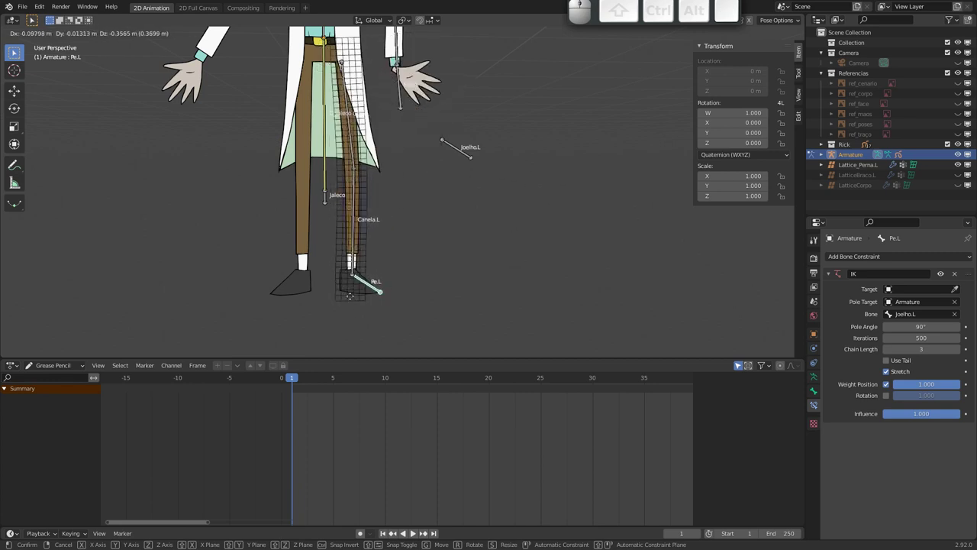
key("Escape")
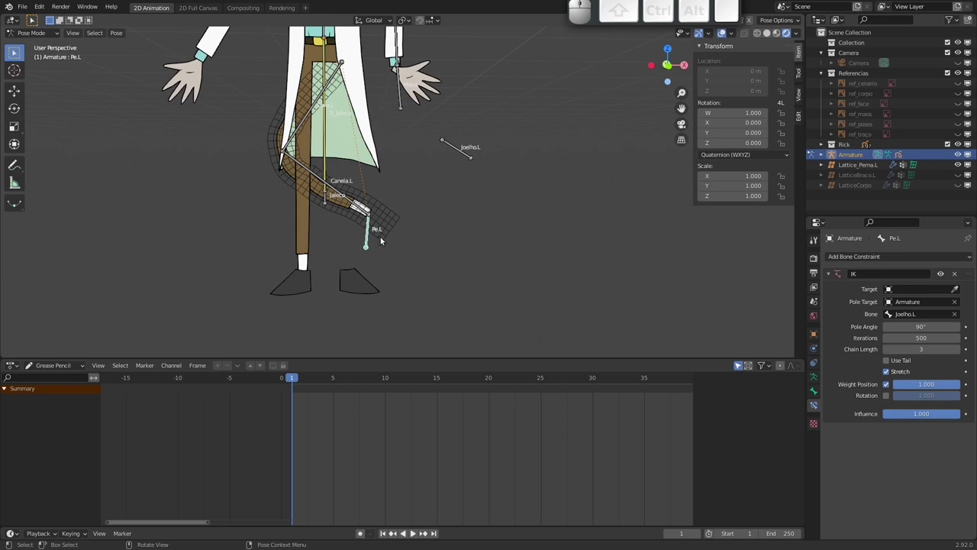
- Clear location, rotation and scale on the leg bones to return them to rest
key("alt+g")
key("alt+g")
left_click(366, 248)
key("alt+g")
left_click(454, 151)
key("alt+g")
left_click(371, 243)
key("alt+g")
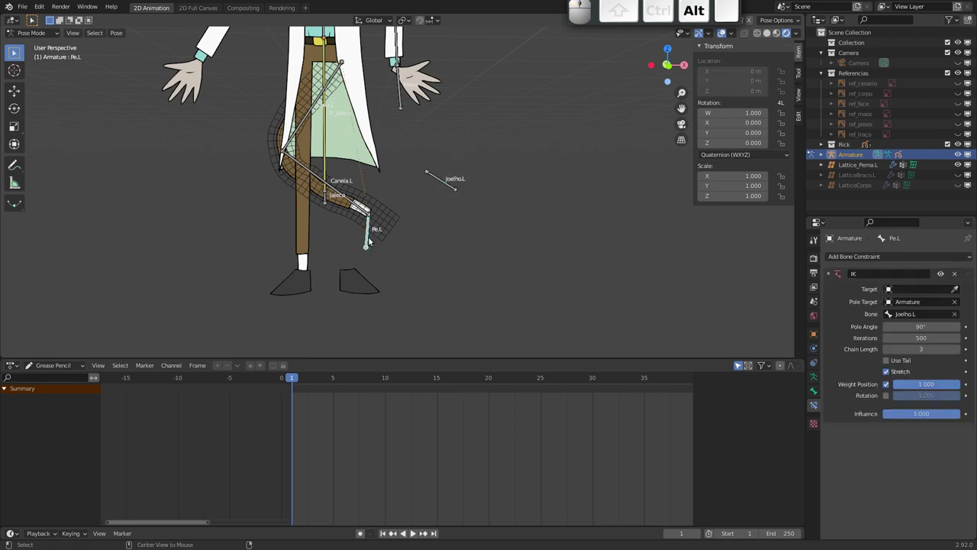
key("alt+r")
key("alt+s")
- Reset the knee bone's location and start moving Pe.L downward to straighten the leg
left_click(342, 194)
key("alt+g")
left_click(372, 239)
key("g")
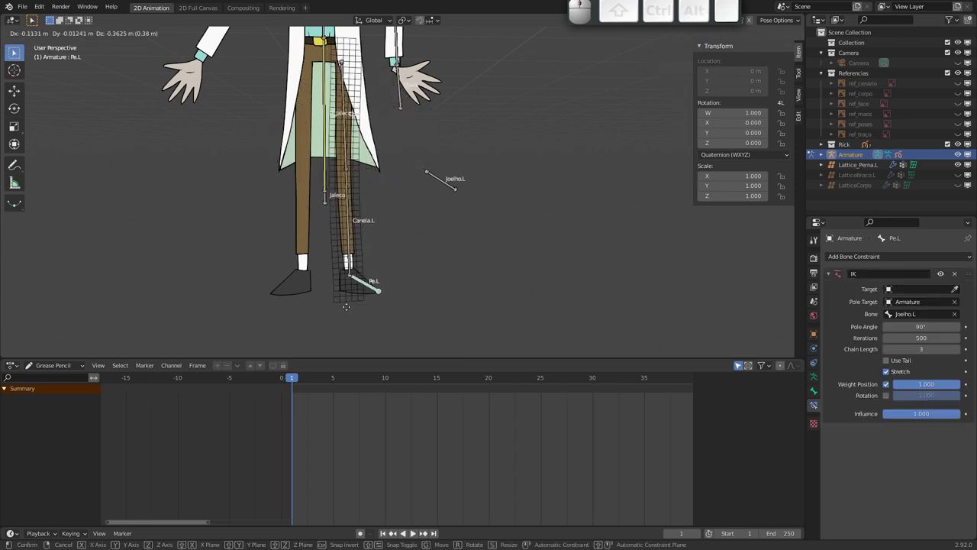
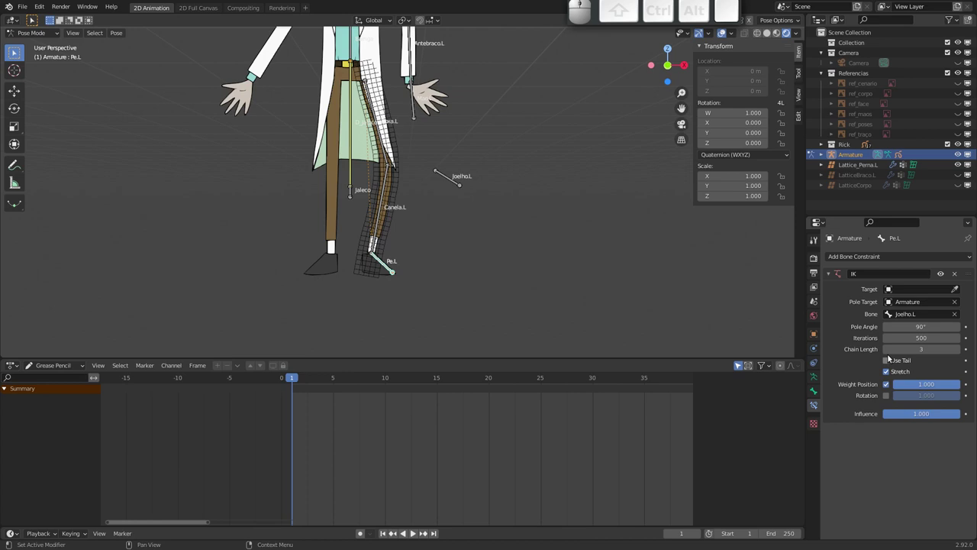
- Move the foot bone Pe.L to confirm the shoe does not yet follow it
left_click(888, 352)
left_click(960, 354)
left_click_drag(386, 270, 377, 309)
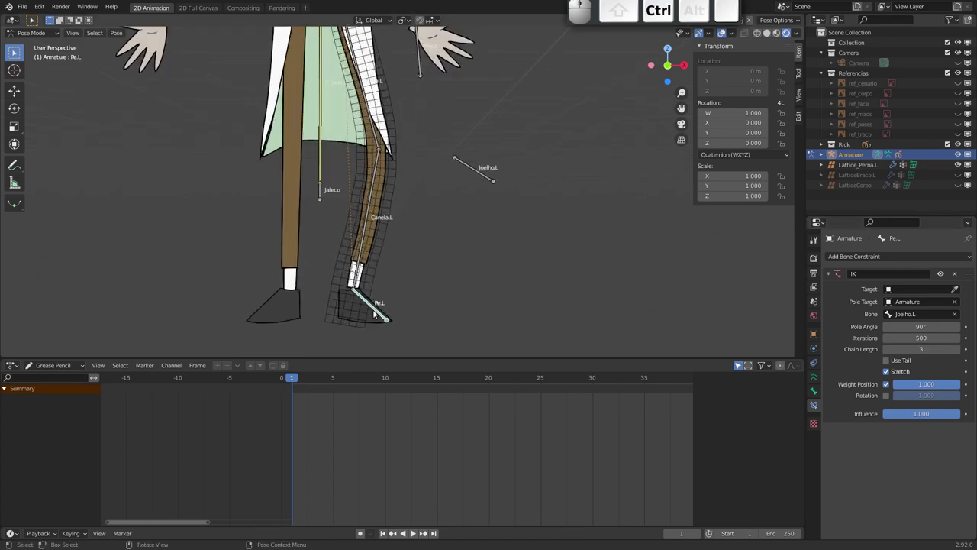
key("g")
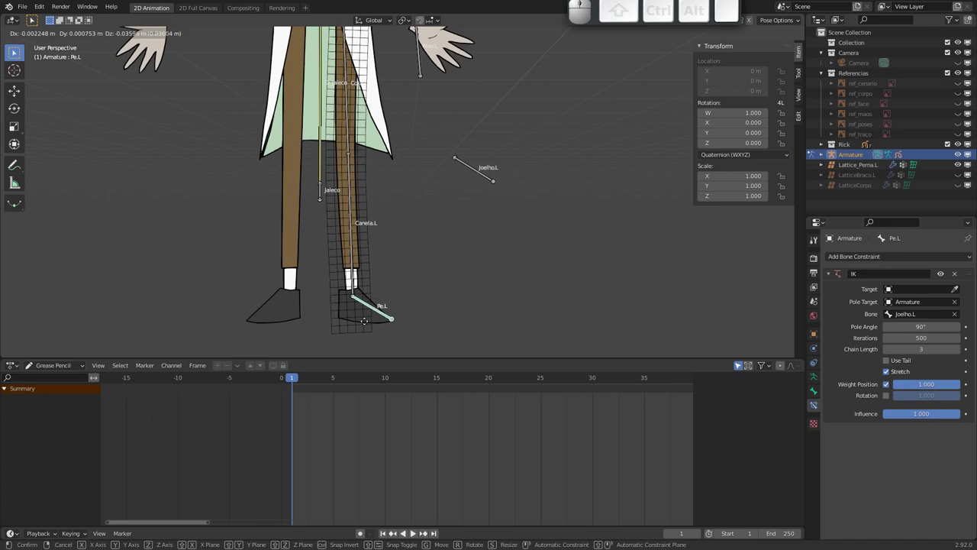
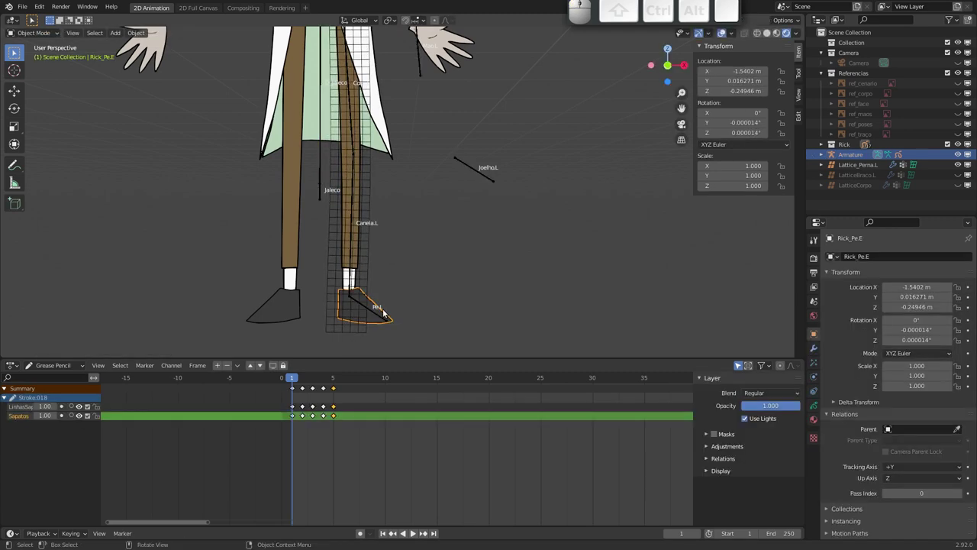
key("g")
key("Escape")
- Parent the shoe Rick_Pe.E to bone Pe.L with Ctrl+P > Bone and test by rotating and moving the foot
left_click(379, 315)
key("ctrl+p")
key("Return")
key("r")
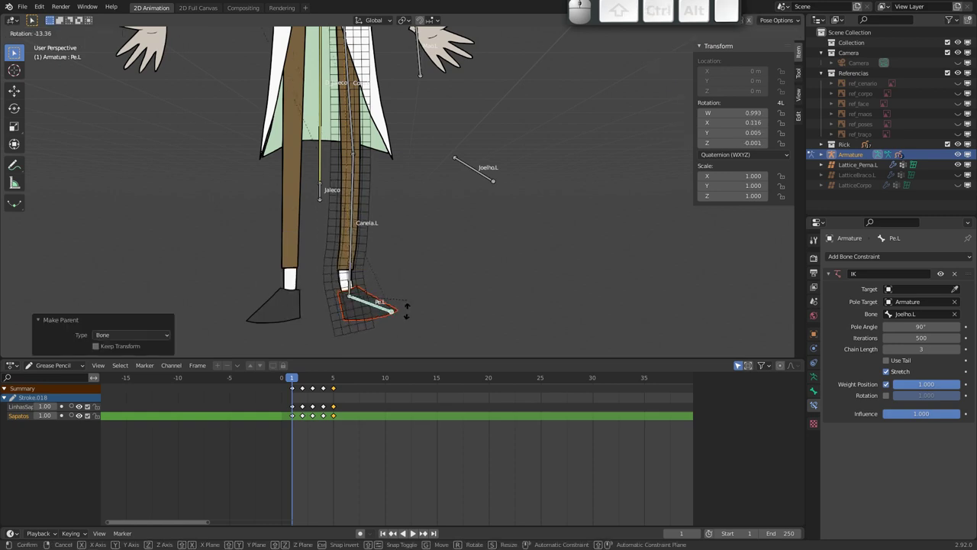
key("Escape")
key("g")
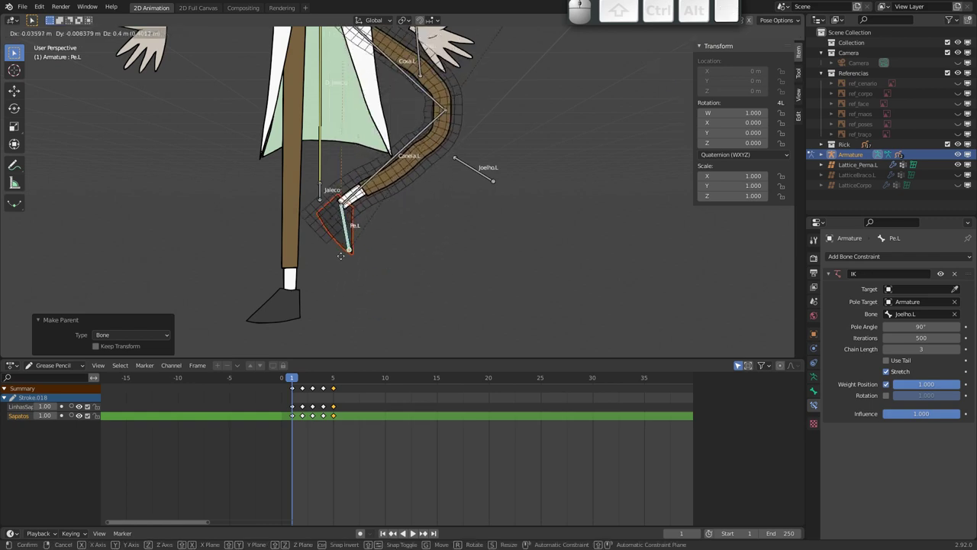
key("Escape")
left_click_drag(364, 218, 363, 246)
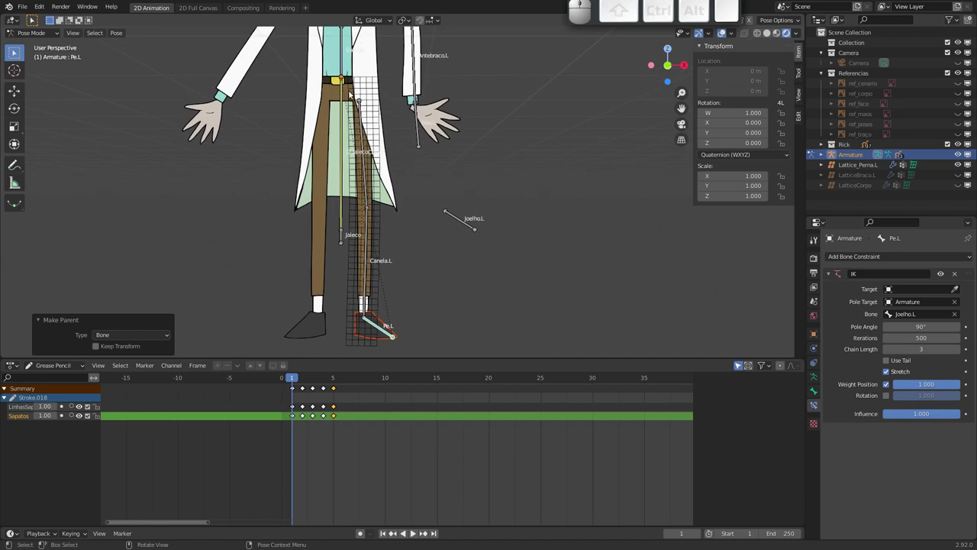
left_click(343, 68)
key("g")
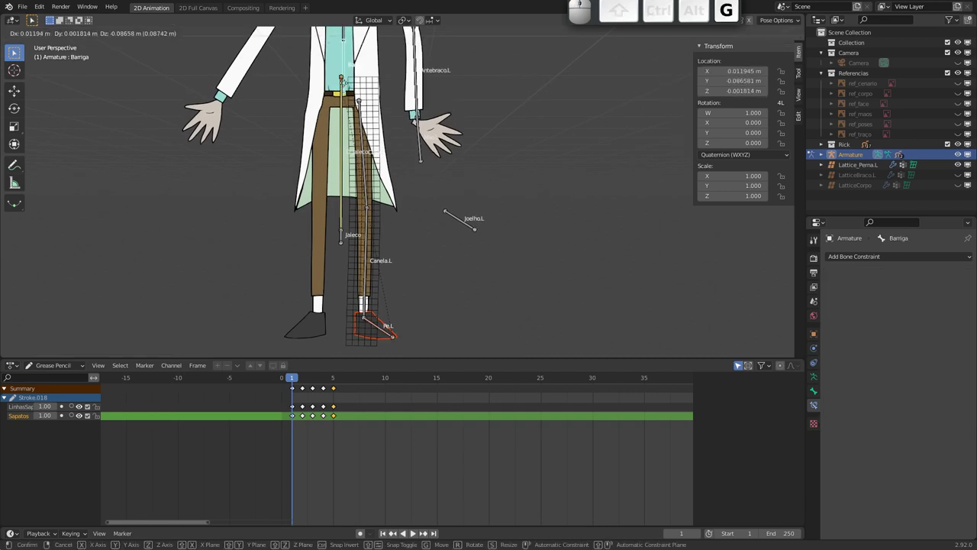
key("Escape")
left_click(362, 110)
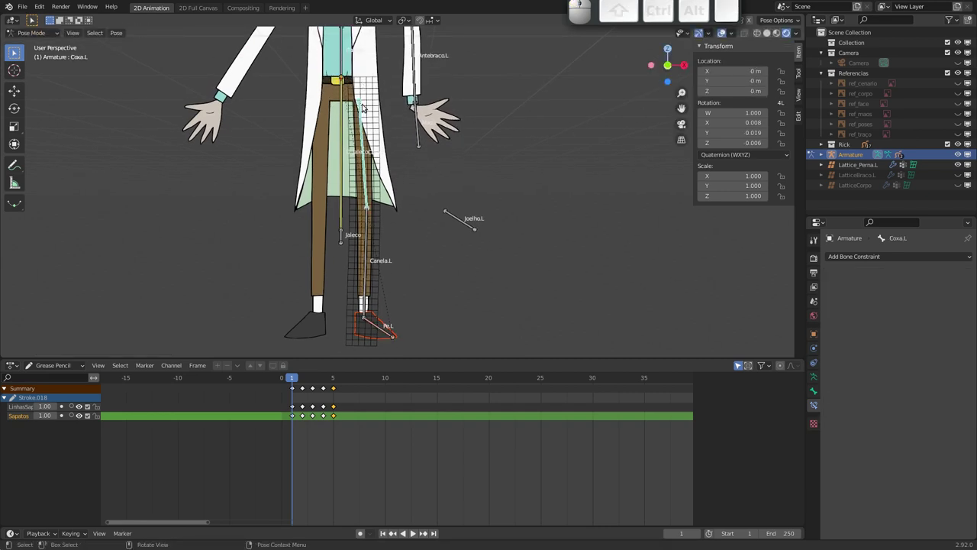
left_click(345, 66)
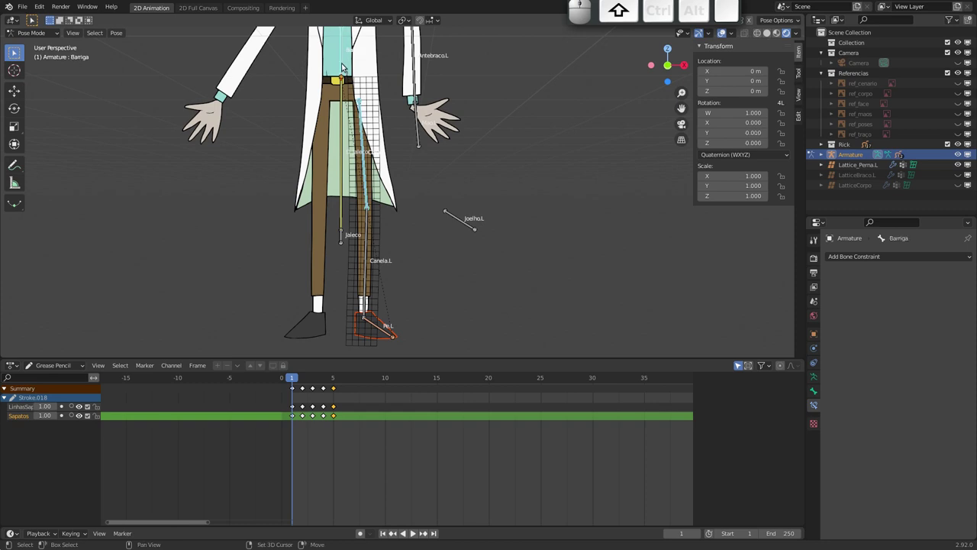
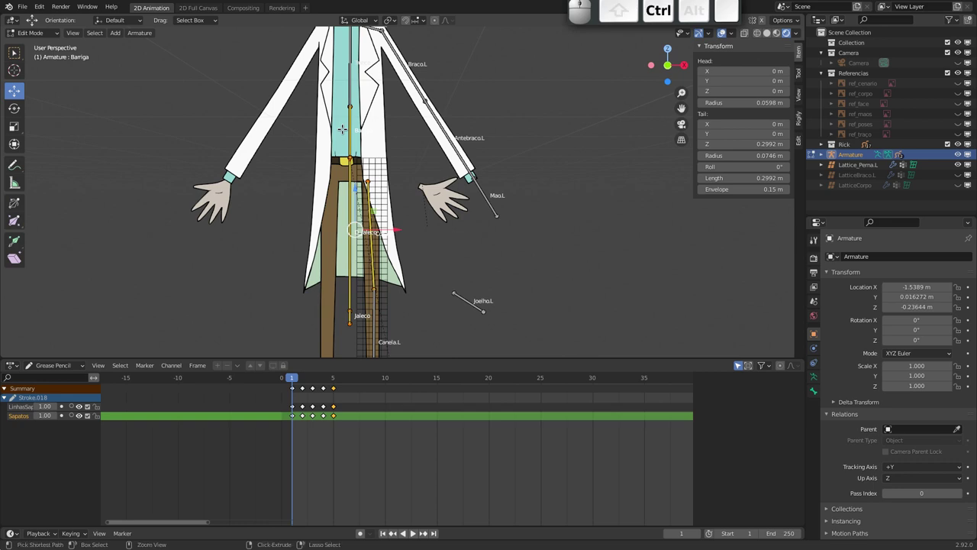
key("ctrl+p")
key("Down")
key("Return")
key("Tab")
left_click(352, 142)
key("g")
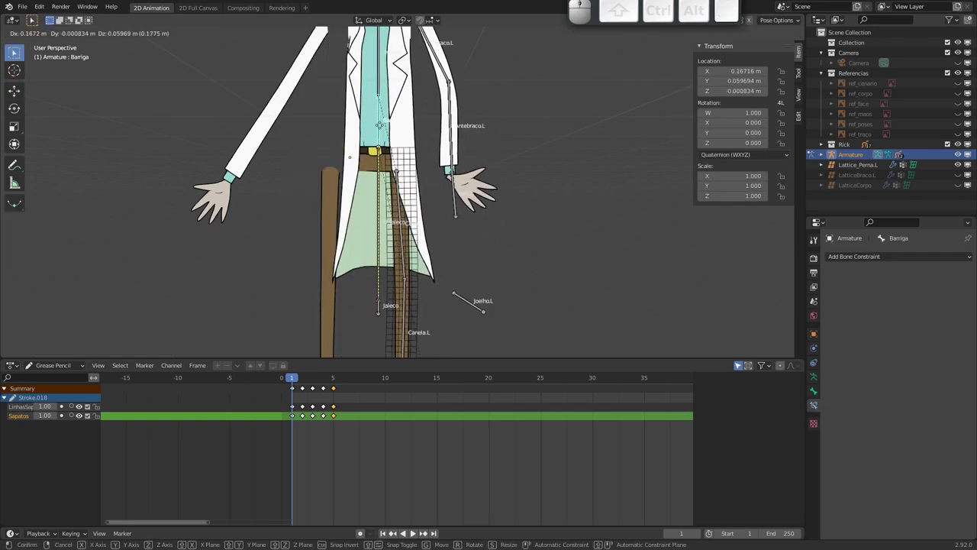
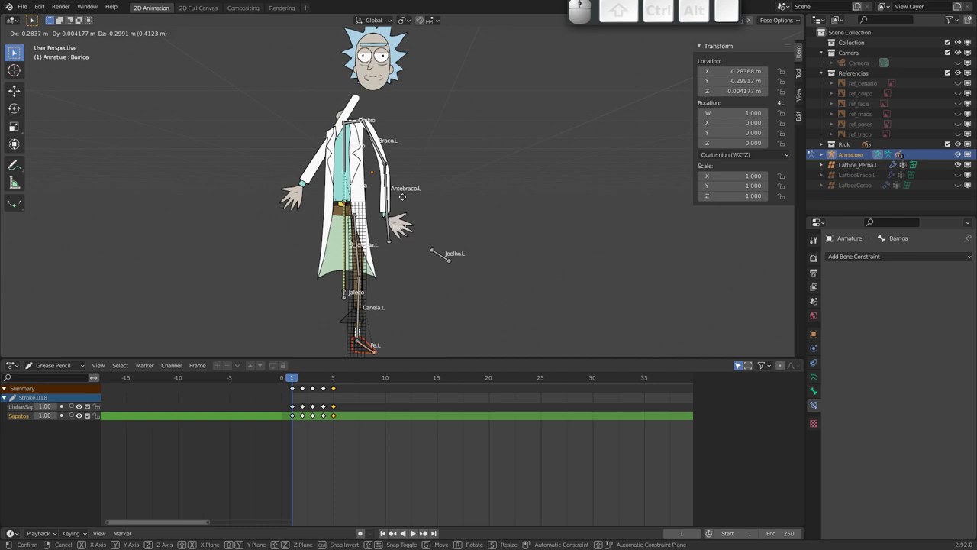
key("Escape")
left_click_drag(377, 211, 343, 97)
left_click_drag(361, 272, 361, 274)
left_click_drag(360, 253, 352, 257)
middle_click(353, 245)
left_click(363, 314)
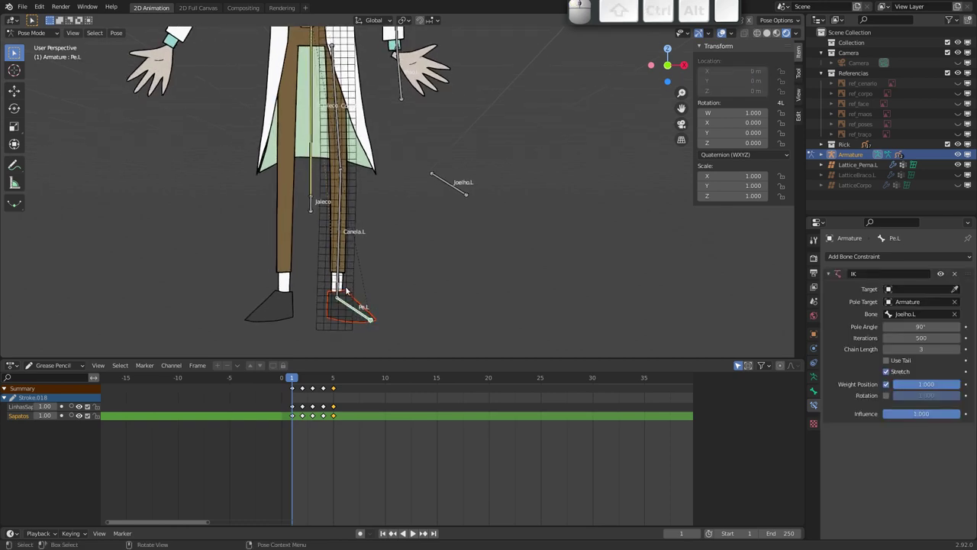
key("Tab")
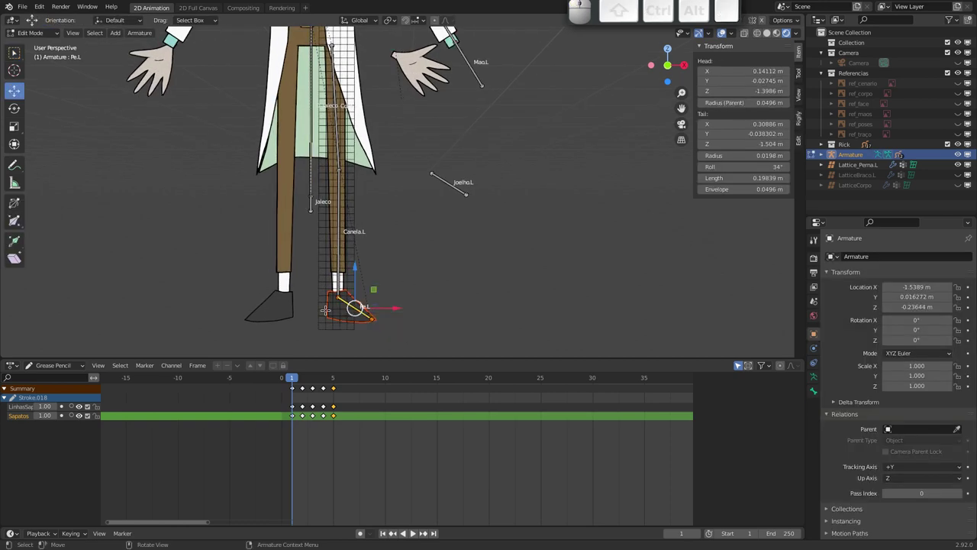
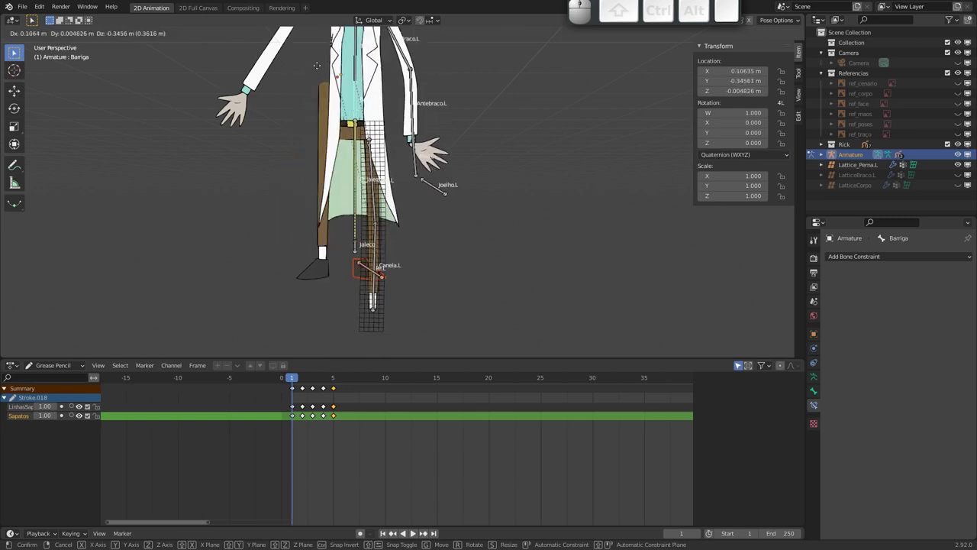
key("Escape")
left_click_drag(382, 217, 352, 266)
left_click_drag(362, 214, 375, 258)
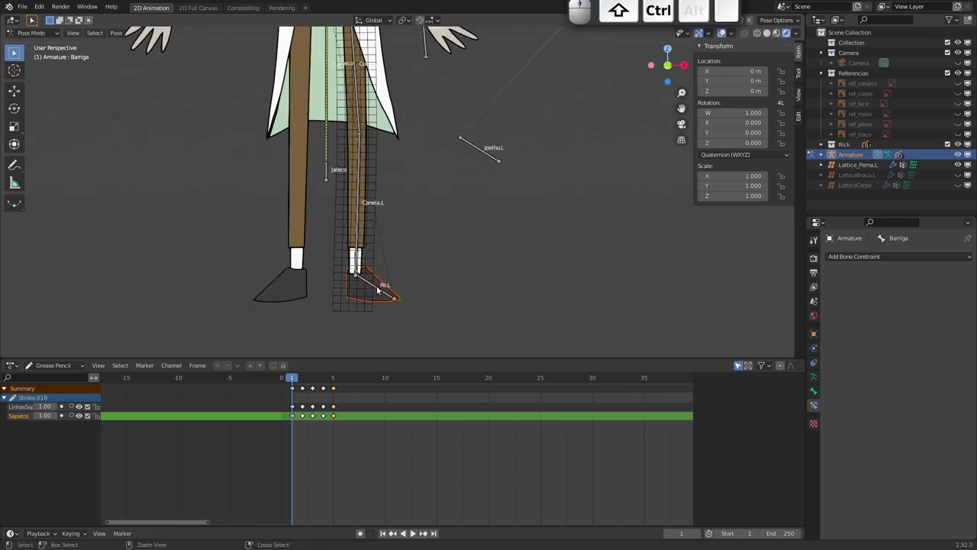
left_click(384, 291)
left_click(956, 276)
left_click_drag(370, 207, 360, 233)
left_click(361, 234)
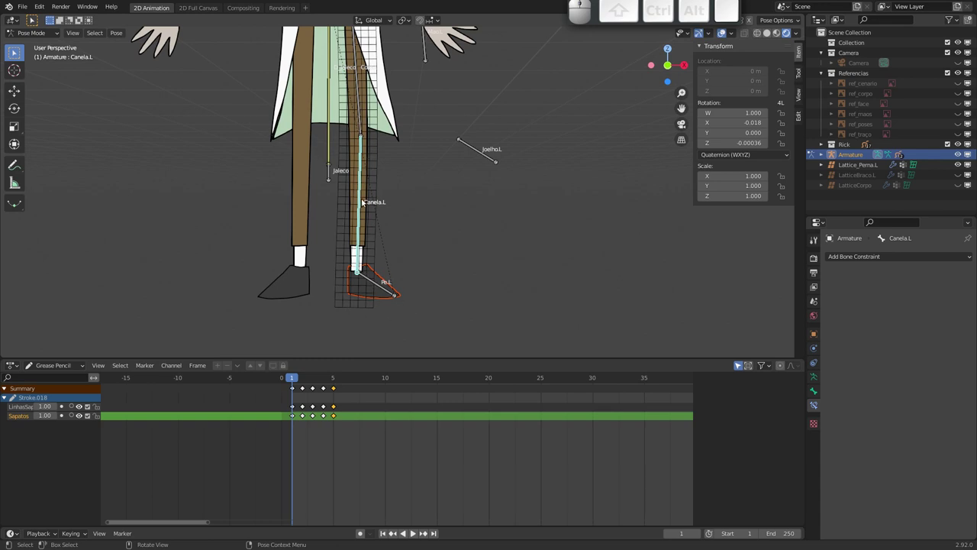
- Give Canela.L an IK constraint targeting Armature/Pe.L, pole Joelho.L at 90°, chain length 2
left_click(889, 258)
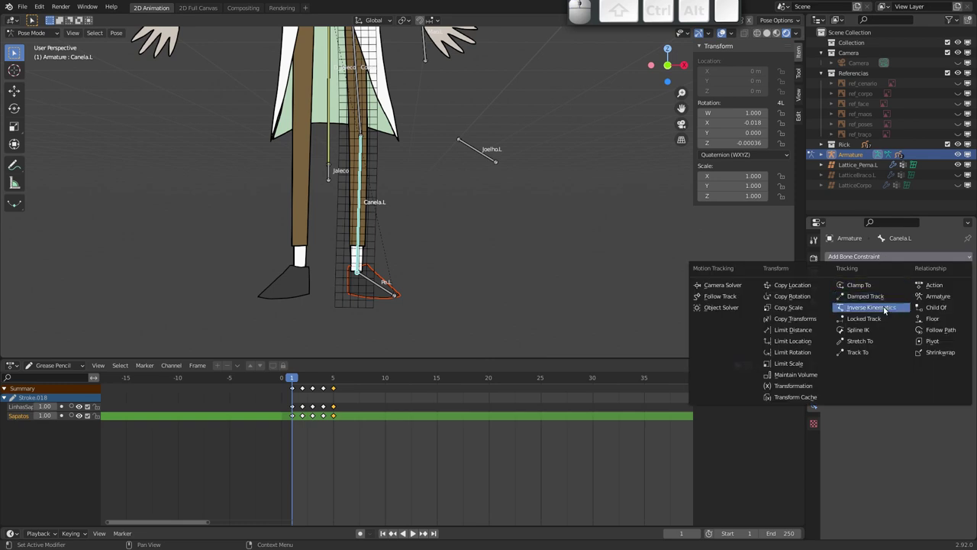
left_click(886, 311)
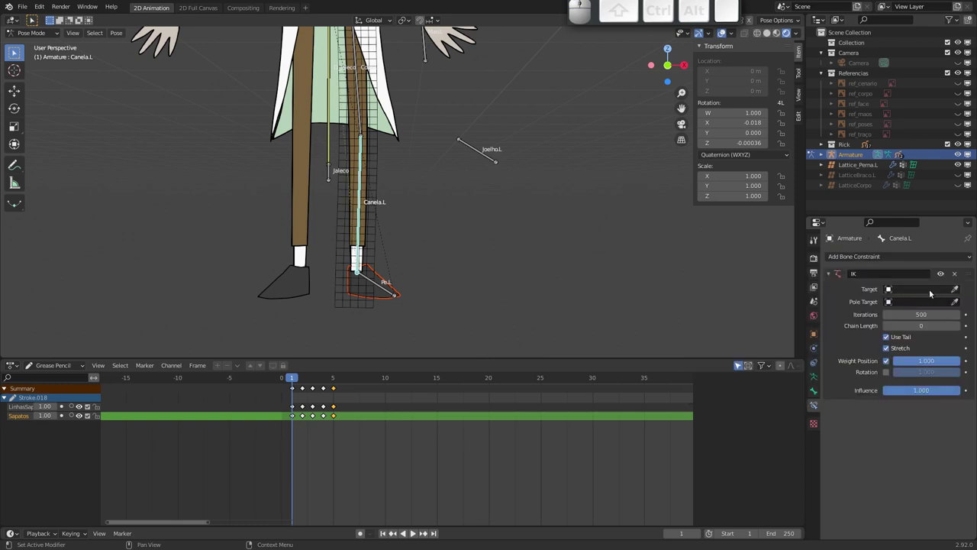
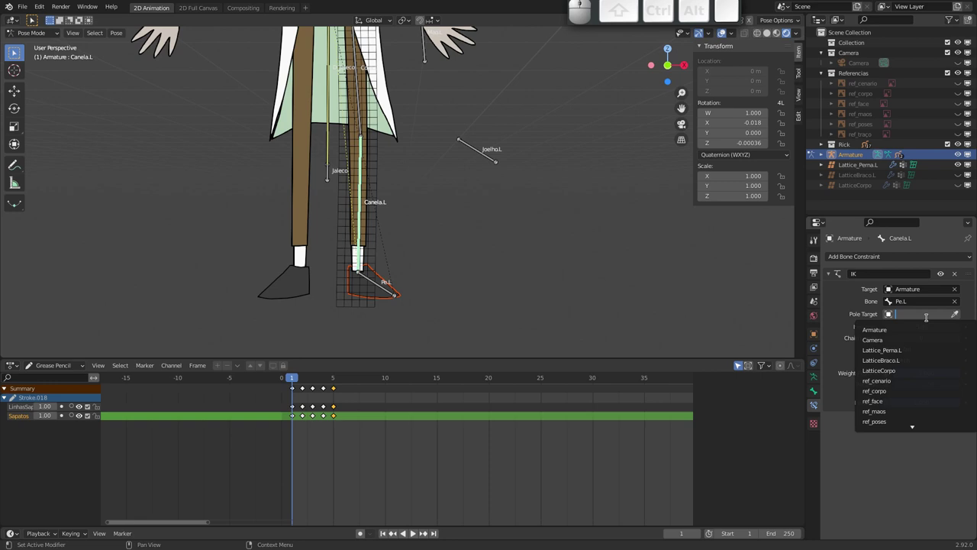
key("j")
key("o")
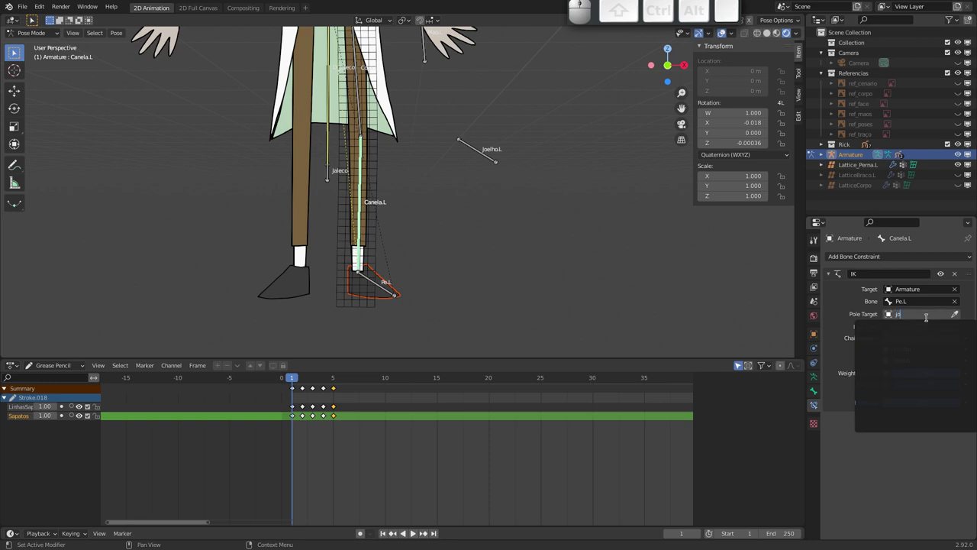
key("BackSpace")
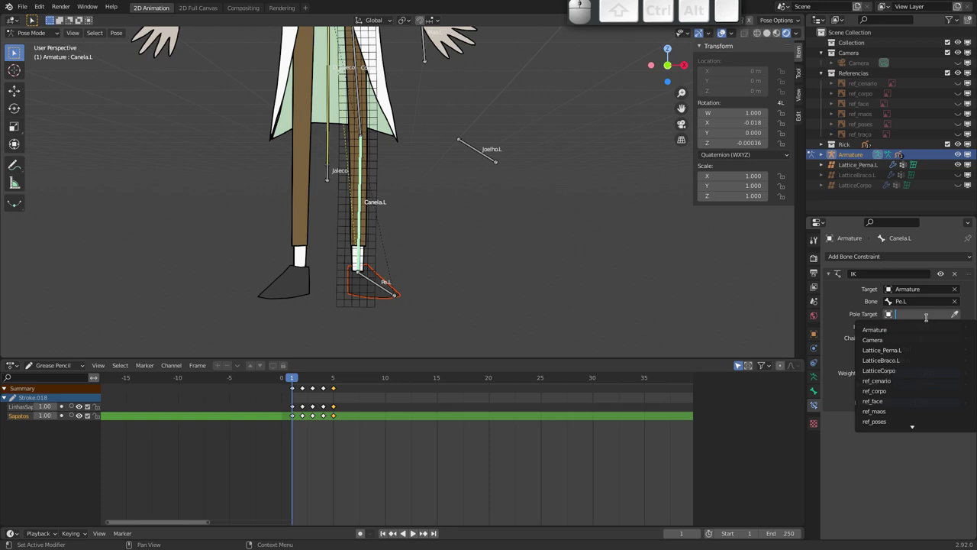
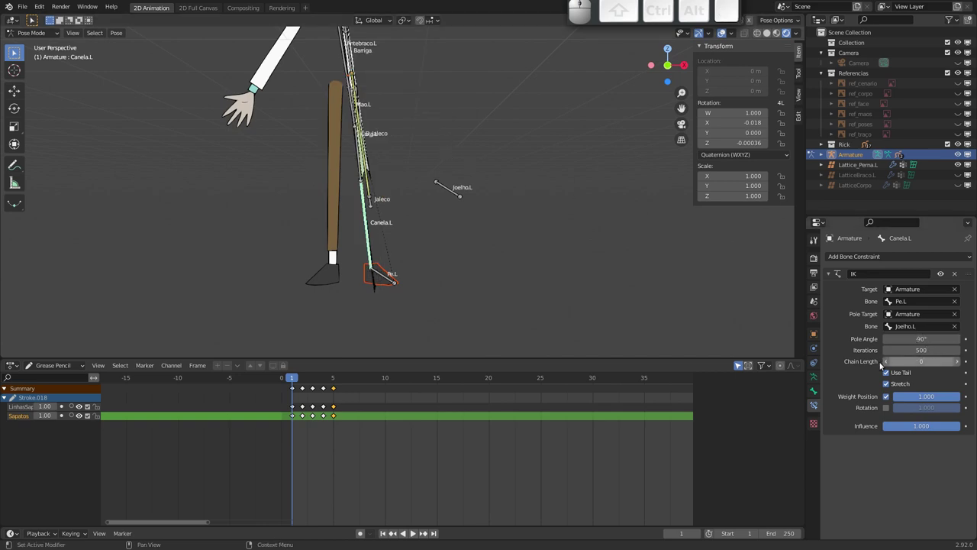
left_click(961, 365)
left_click(961, 364)
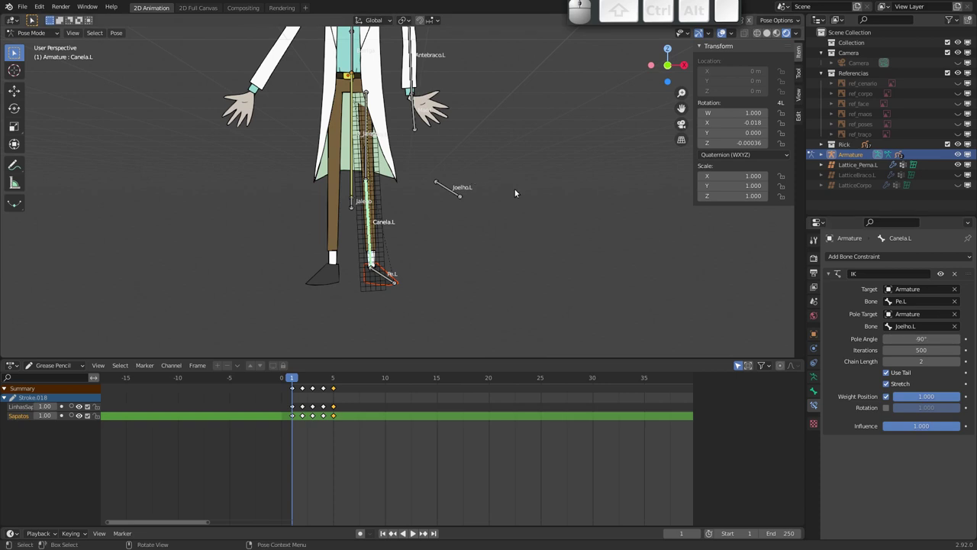
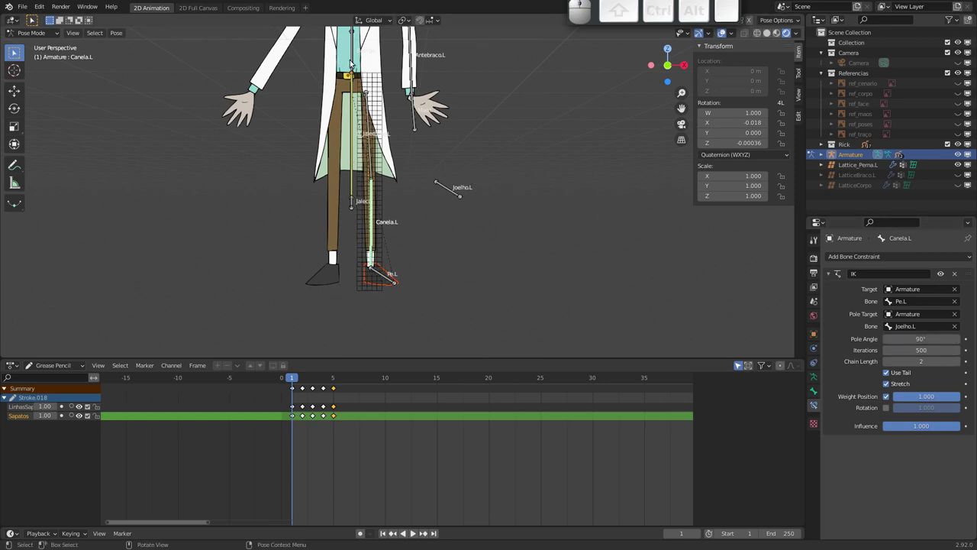
left_click(352, 64)
key("g")
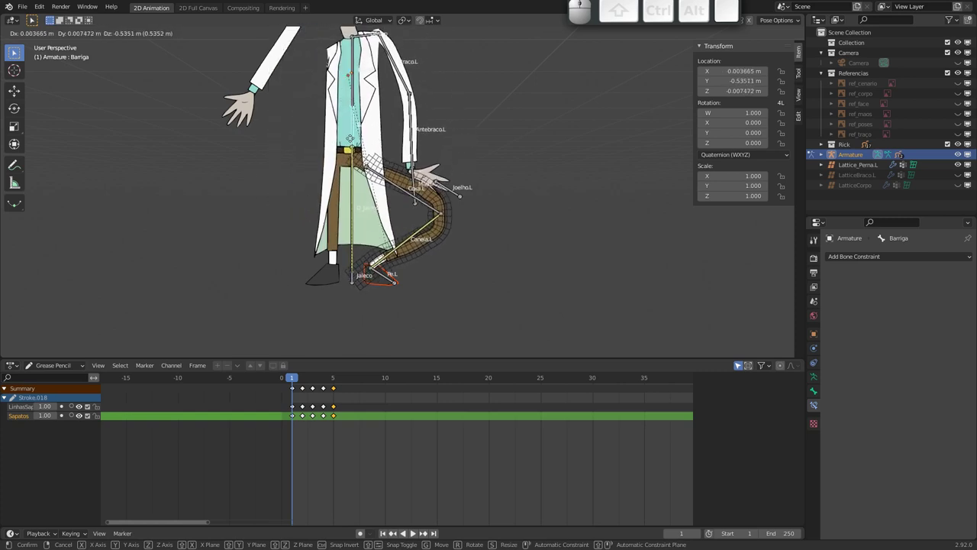
left_click(352, 78)
left_click(387, 278)
key("g")
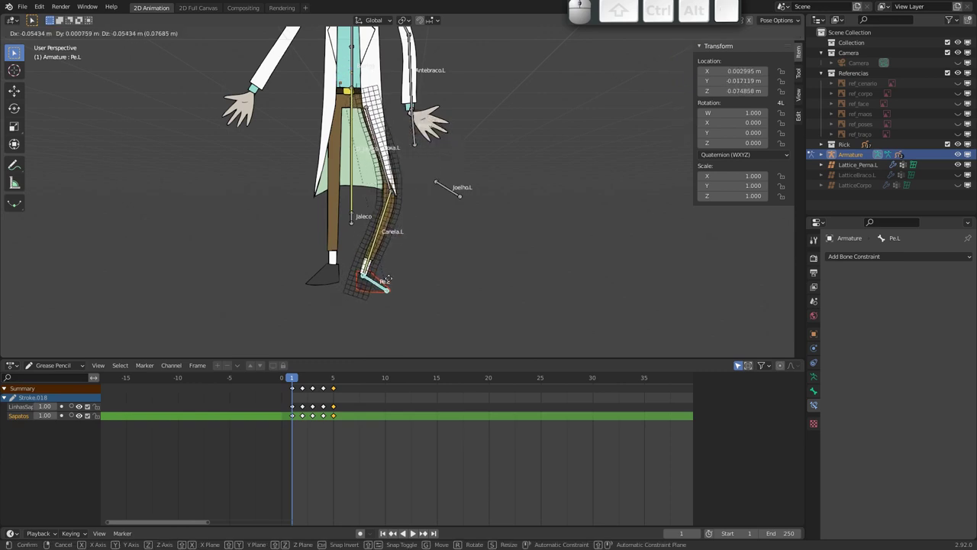
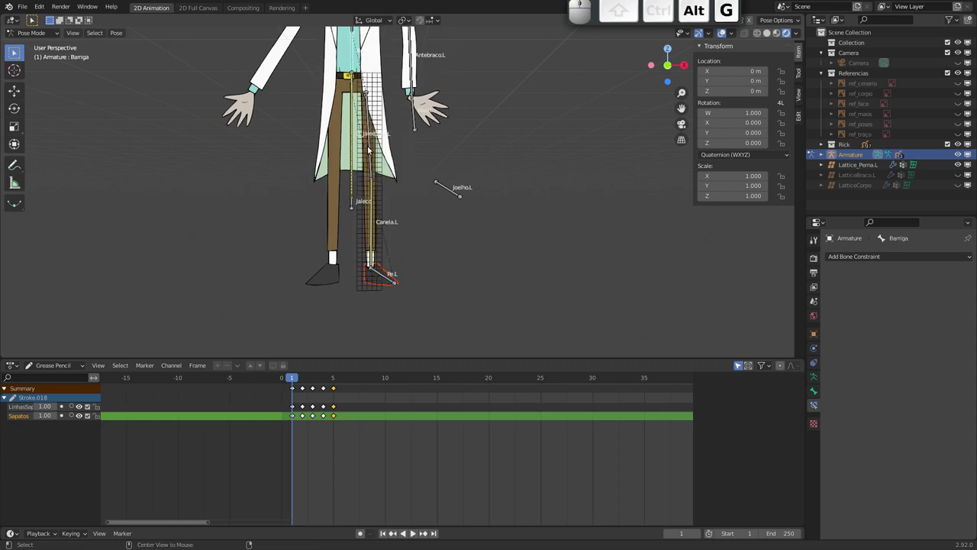
left_click_drag(351, 164, 358, 131)
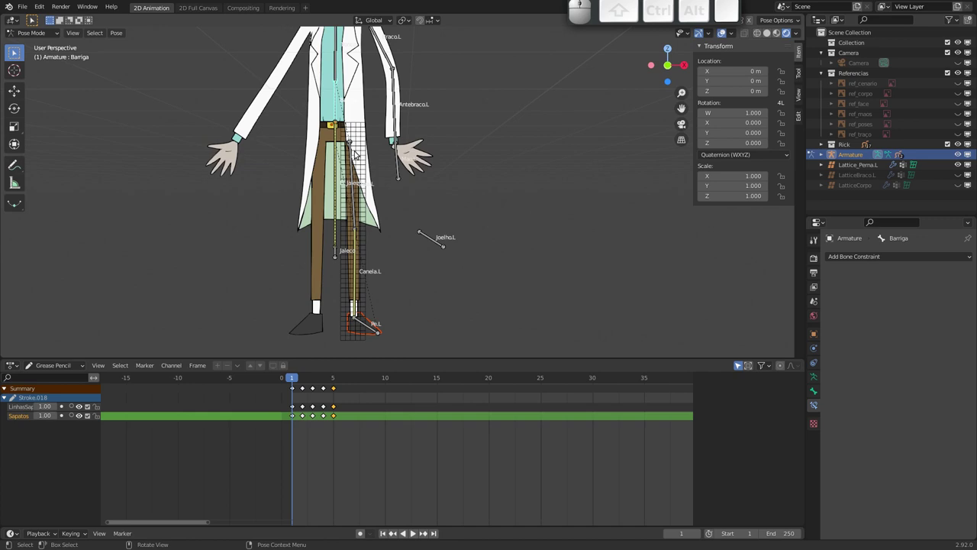
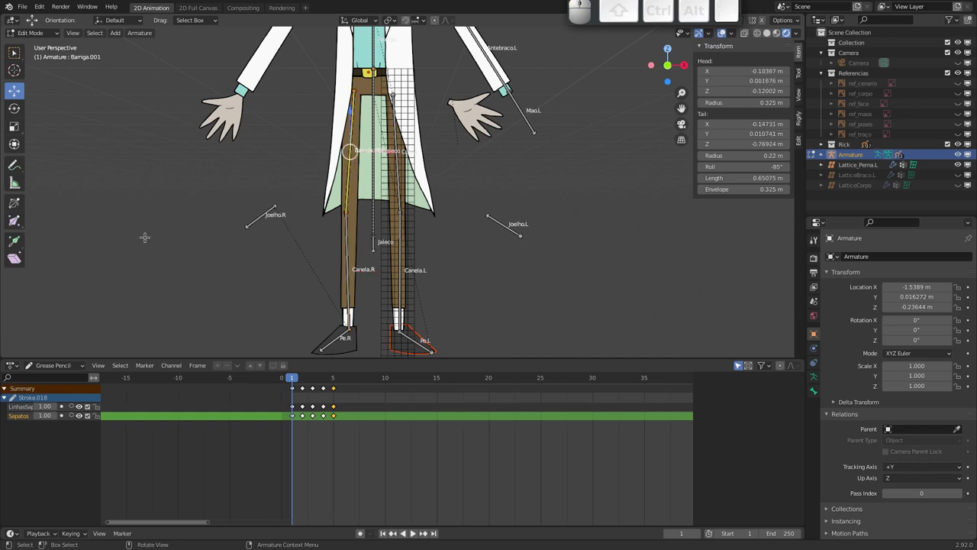
- Rename the mirrored thigh bone Barriga.001 to Coxa.R and return to Pose Mode
key("F2")
key("shift+c")
key("shift+o")
key("shift+x")
key("shift+a")
key("shift+.")
key("shift+r")
key("shift+Return")
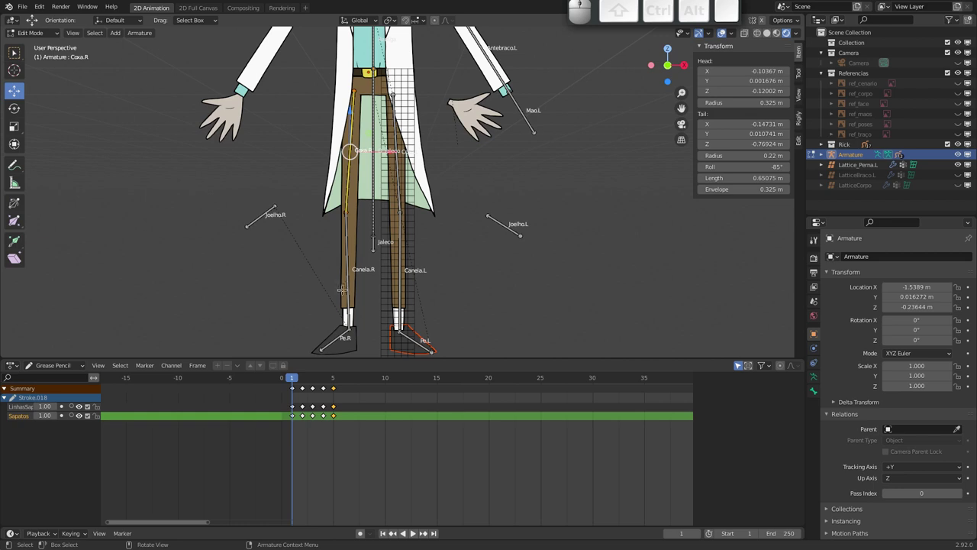
key("Tab")
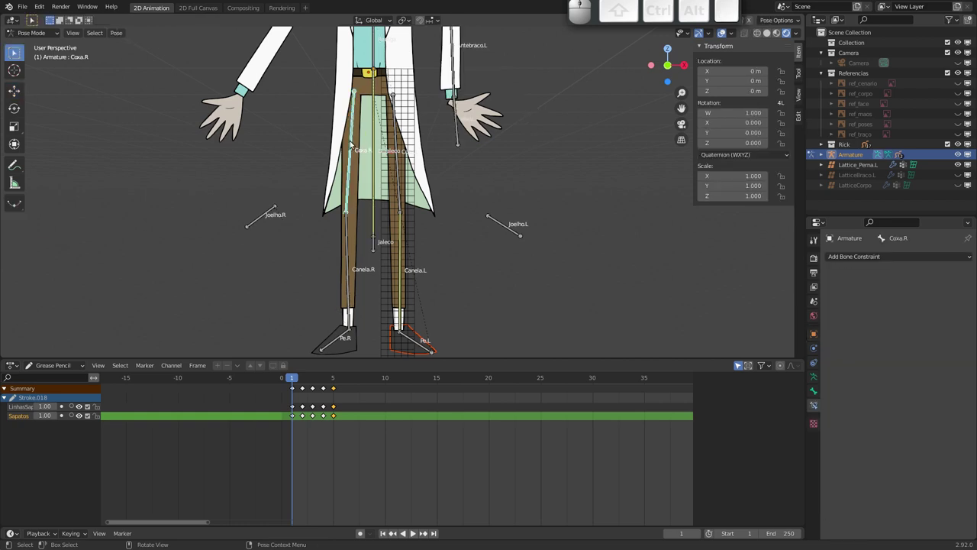
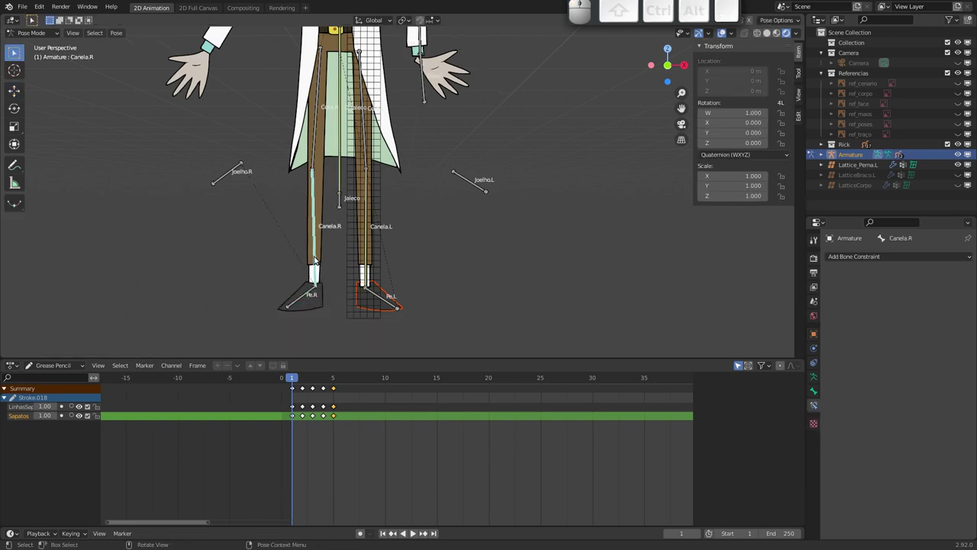
- Add an Inverse Kinematics constraint to Canela.R targeting the Armature's bone Pe.R
left_click(873, 255)
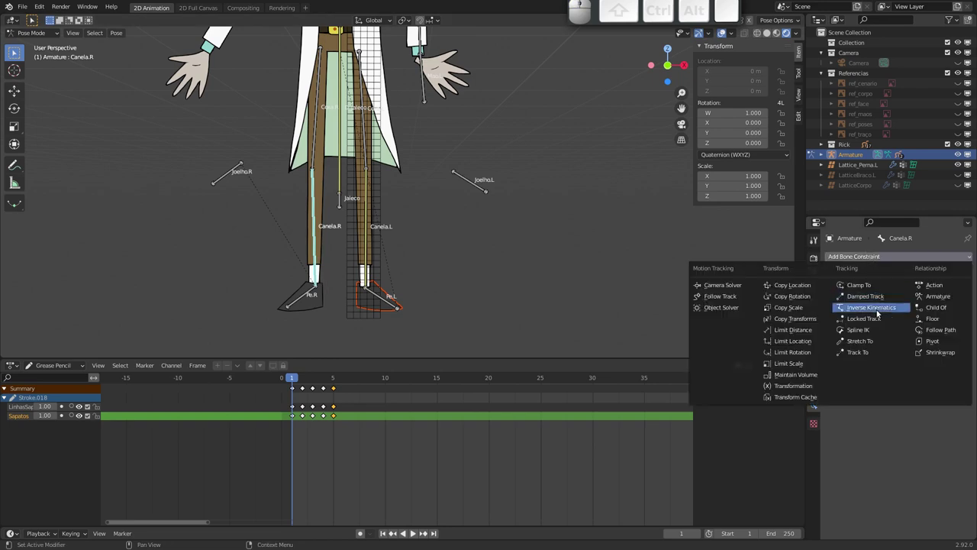
left_click(872, 311)
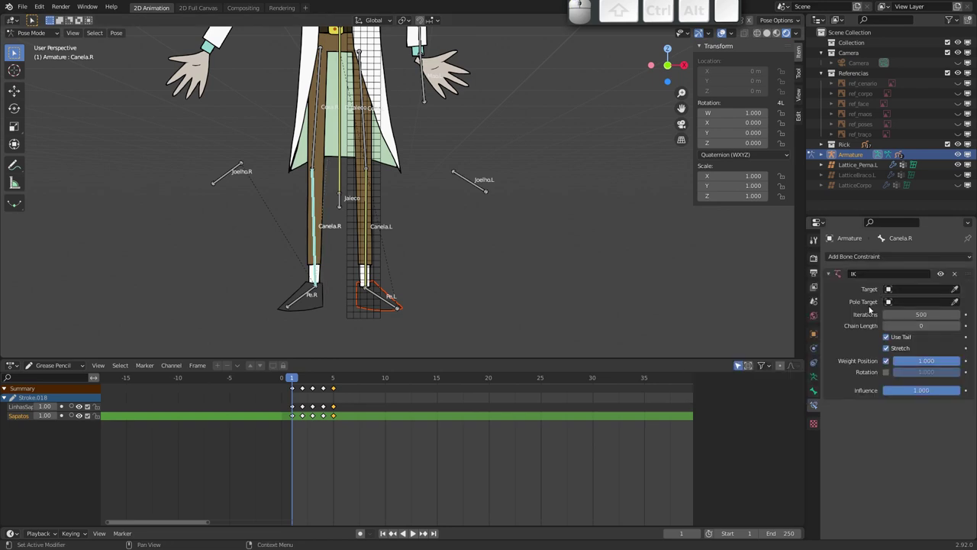
left_click(955, 292)
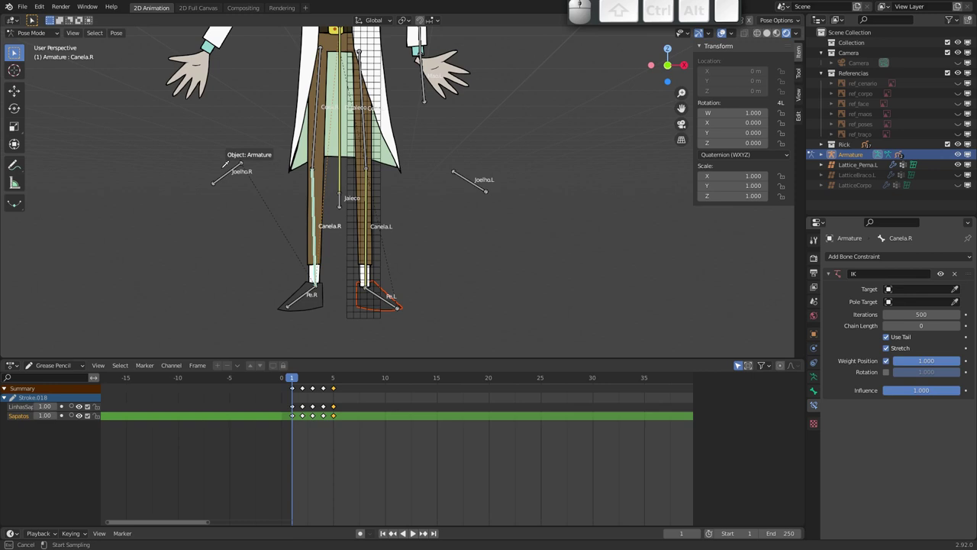
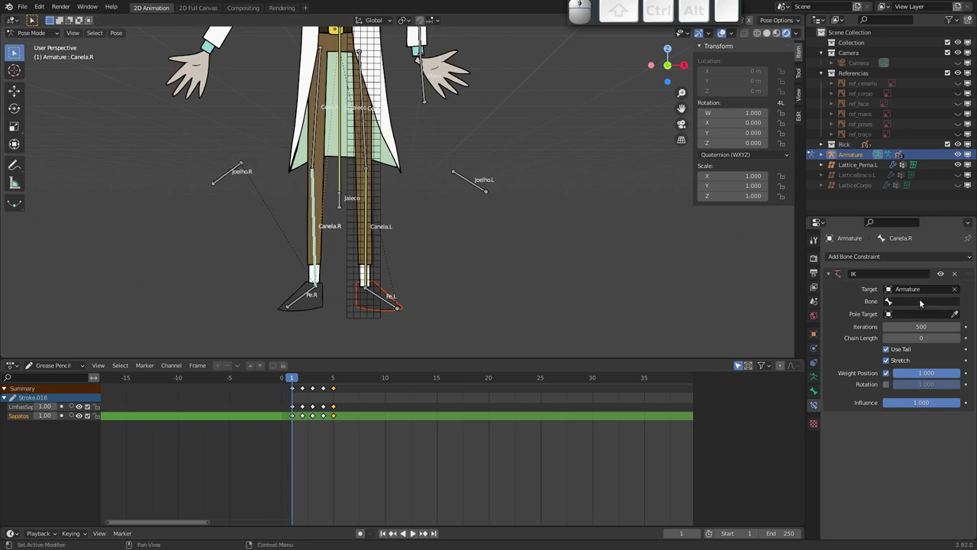
left_click(934, 301)
key("p")
key("e")
key(".")
key("r")
key("Return")
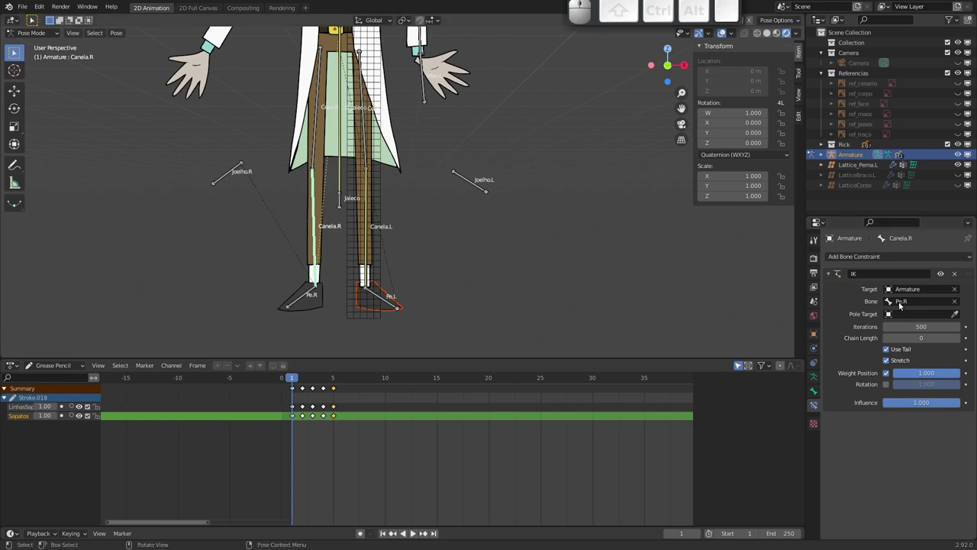
- Set the IK Pole Target object to the Armature after a mistaken bone-name search
left_click(931, 316)
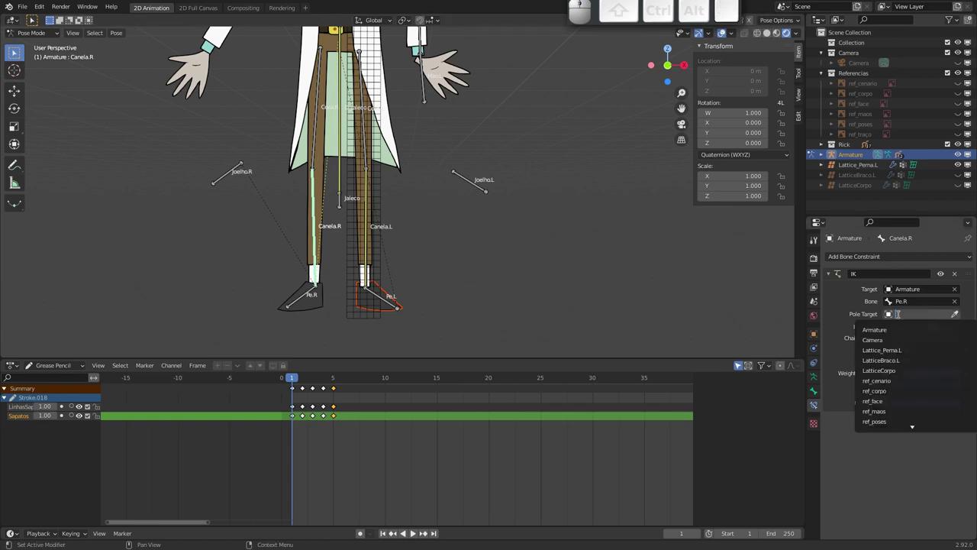
key("j")
key("o")
key("BackSpace")
key("j")
key("Escape")
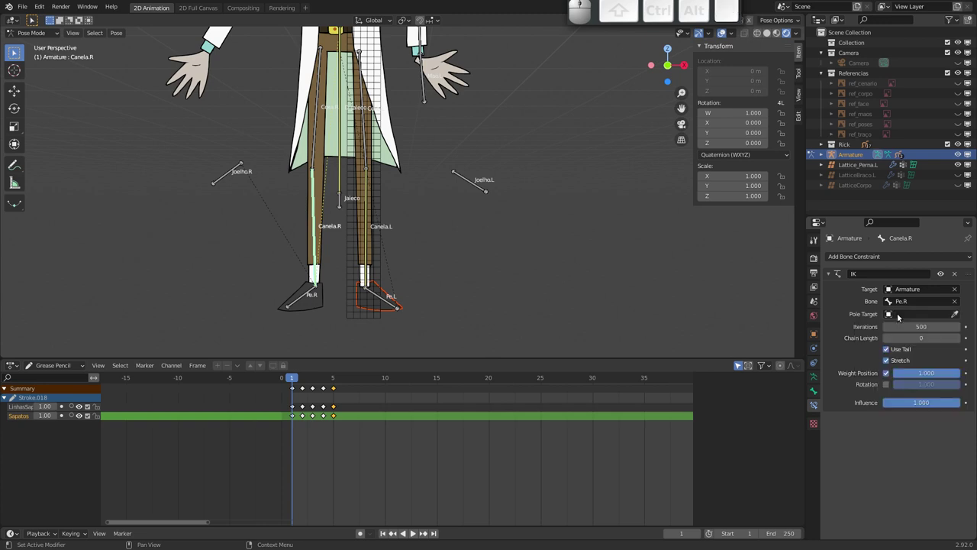
left_click(901, 316)
key("a")
key("r")
key("Return")
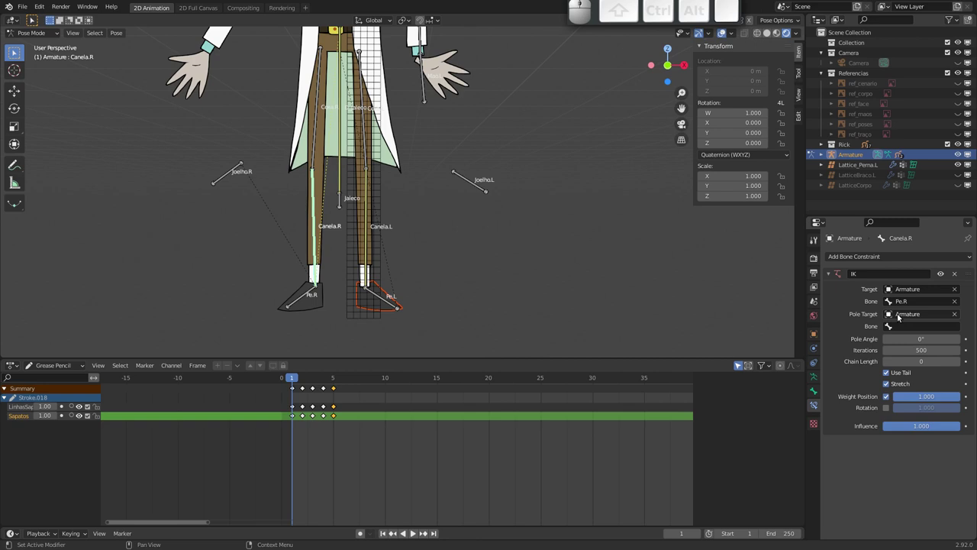
- Set the pole bone to Joelho.R and the IK chain length to 2
left_click(946, 332)
key("j")
key("o")
key("e")
key("Down")
key("Return")
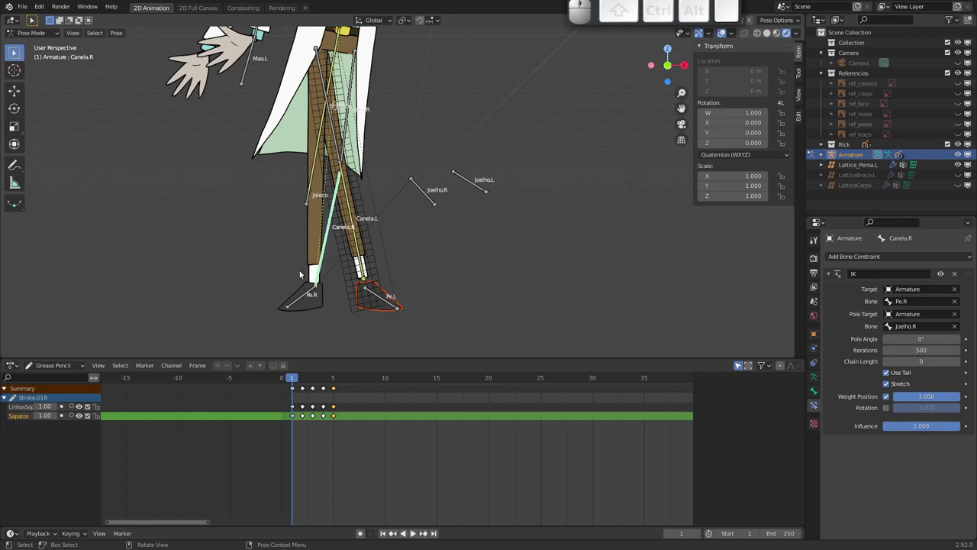
left_click(958, 363)
left_click(957, 364)
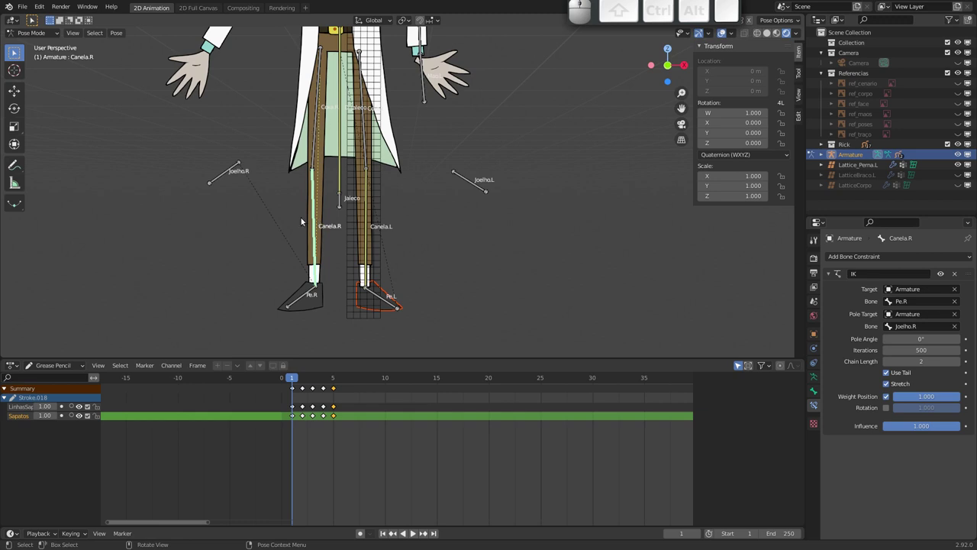
- Test-move the right foot bone Pe.R and reset its location with Alt+G
left_click(305, 302)
key("g")
key("Escape")
left_click(361, 182)
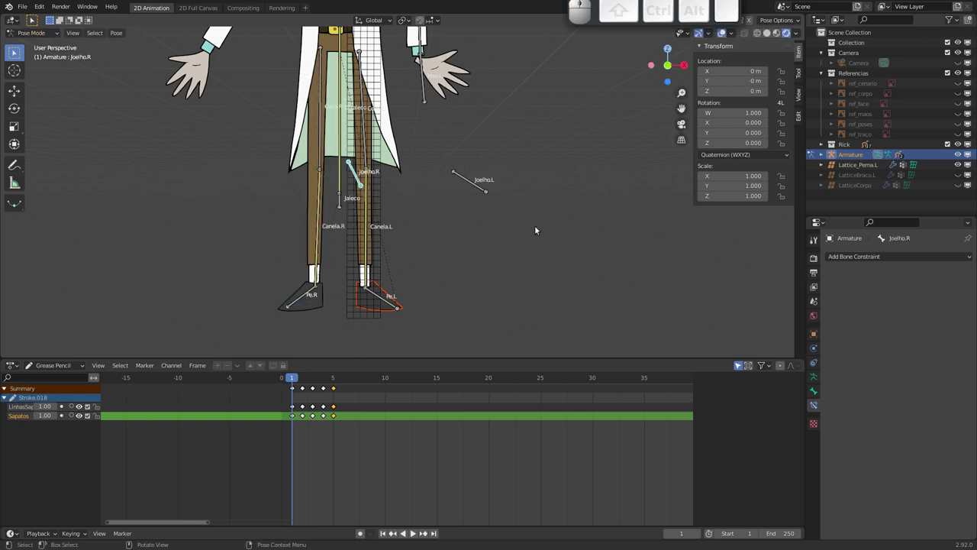
left_click(308, 293)
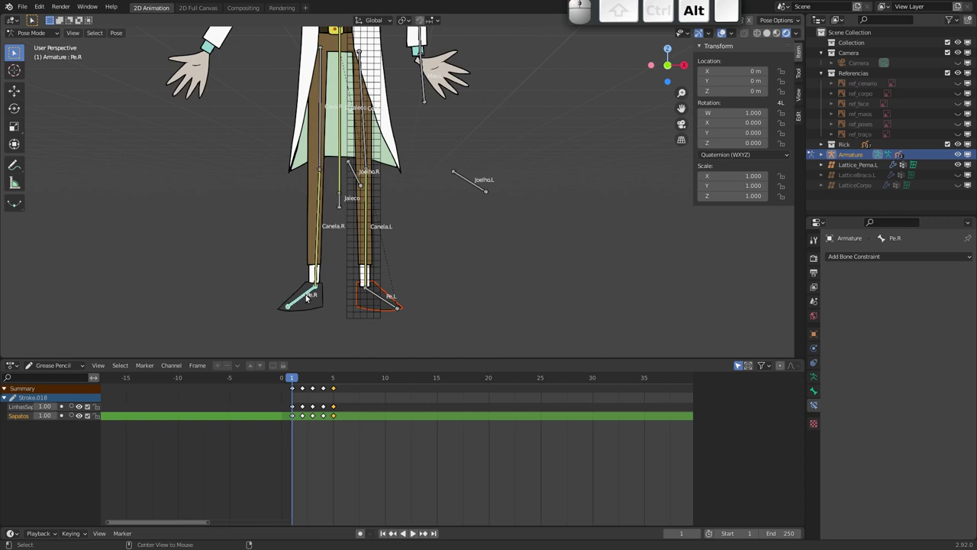
key("alt+g")
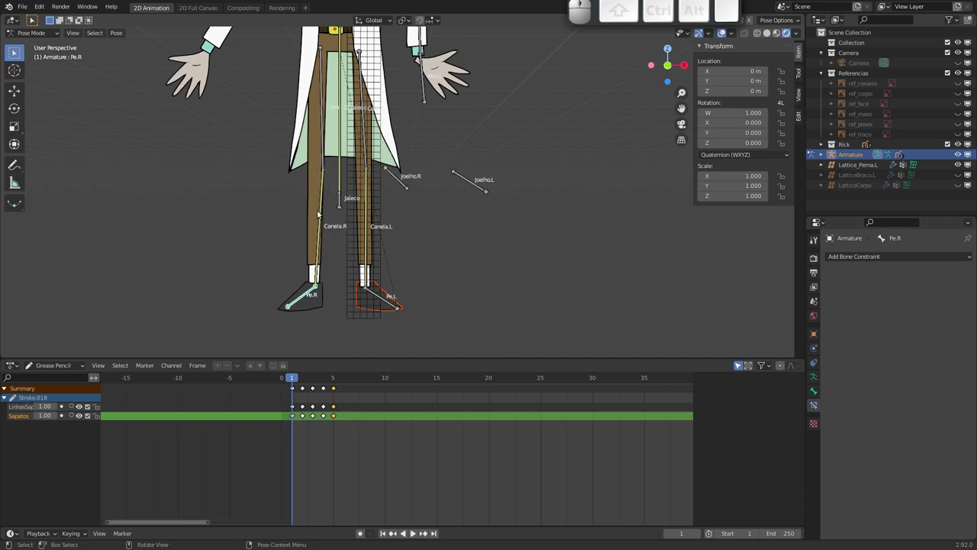
- Clear the knee bone Joelho.R's parent with Alt+P in Edit Mode and return to Pose Mode
left_click(400, 184)
key("Tab")
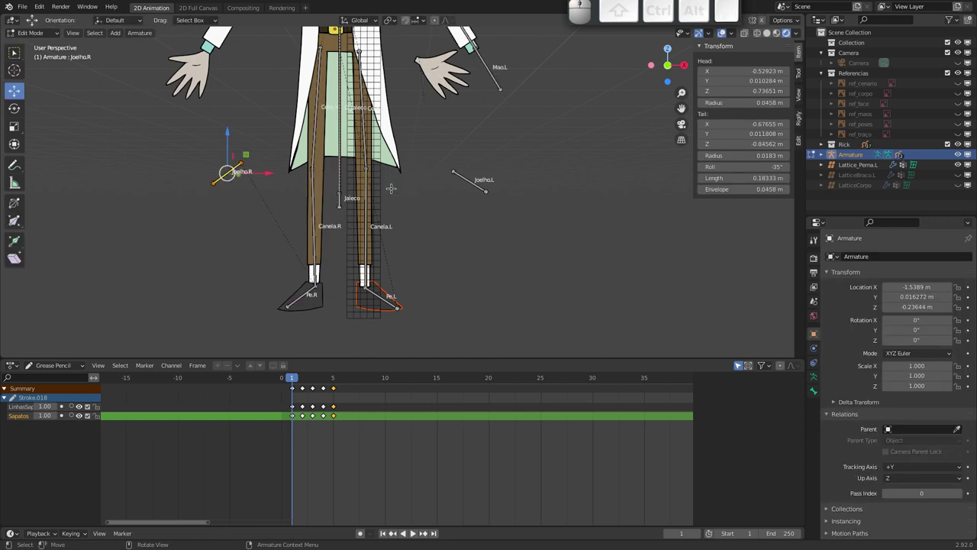
key("ctrl+p")
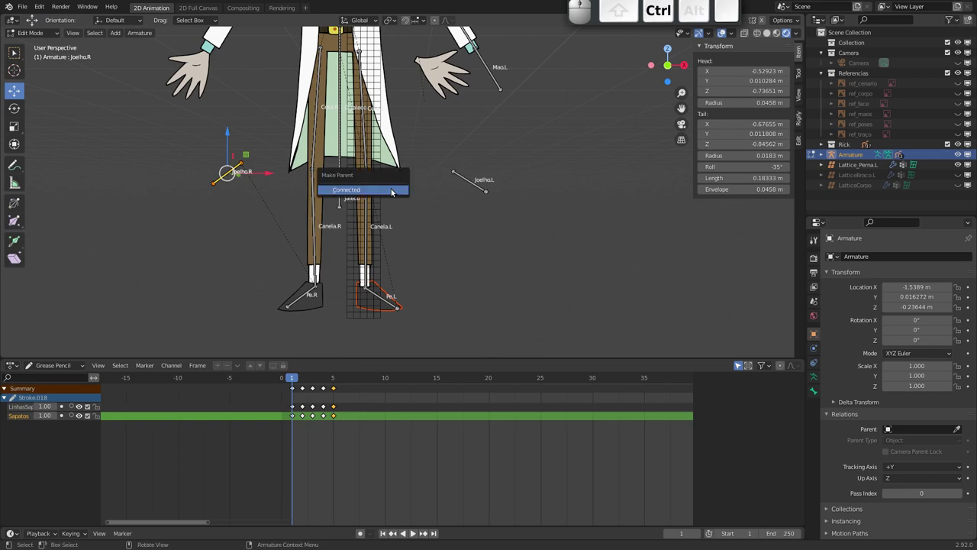
key("Escape")
key("alt+p")
key("Down")
key("Return")
key("Tab")
- Move Pe.R again to check how the right knee bends without a lattice
left_click(307, 296)
key("g")
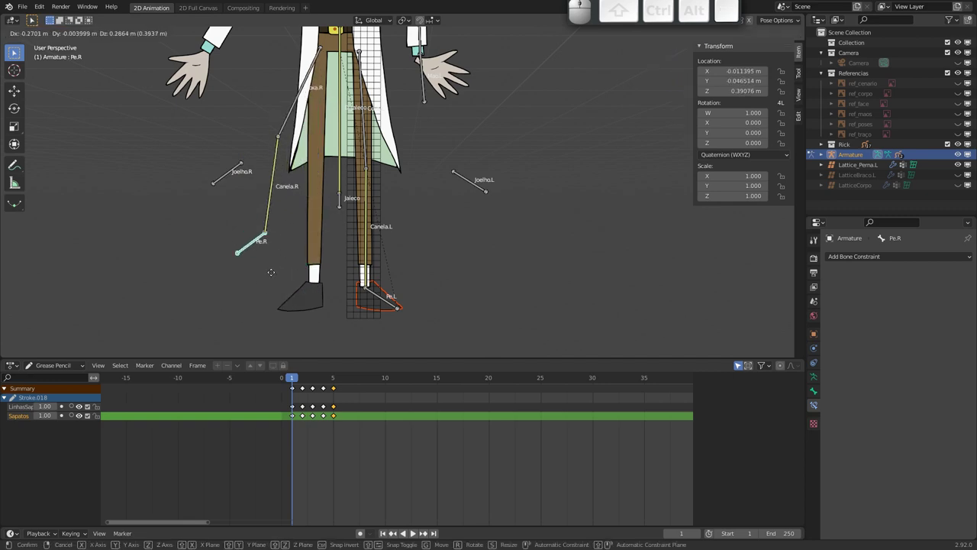
key("Escape")
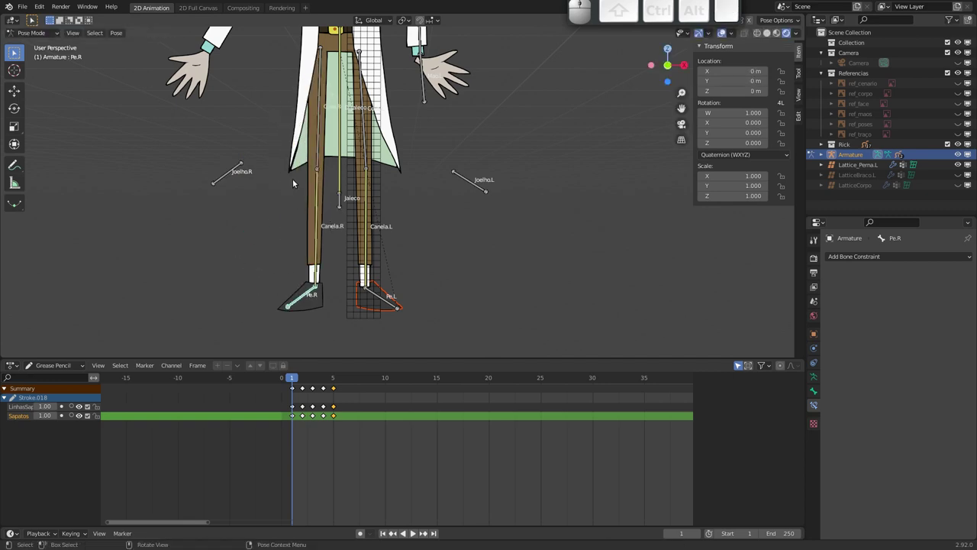
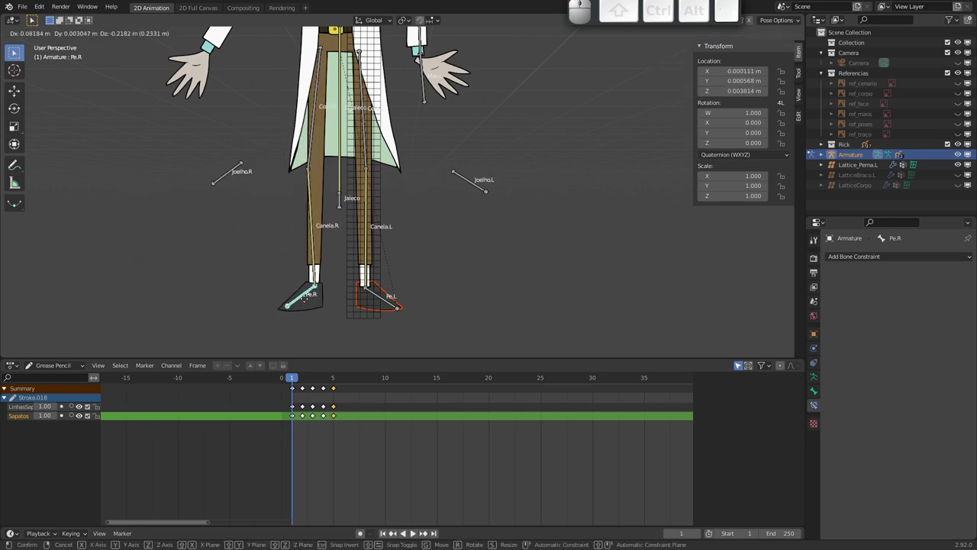
left_click(307, 301)
- Duplicate Lattice_Perna.L onto the right leg and rename its vertex groups to Coxa.R and Canela.R
left_click(383, 261)
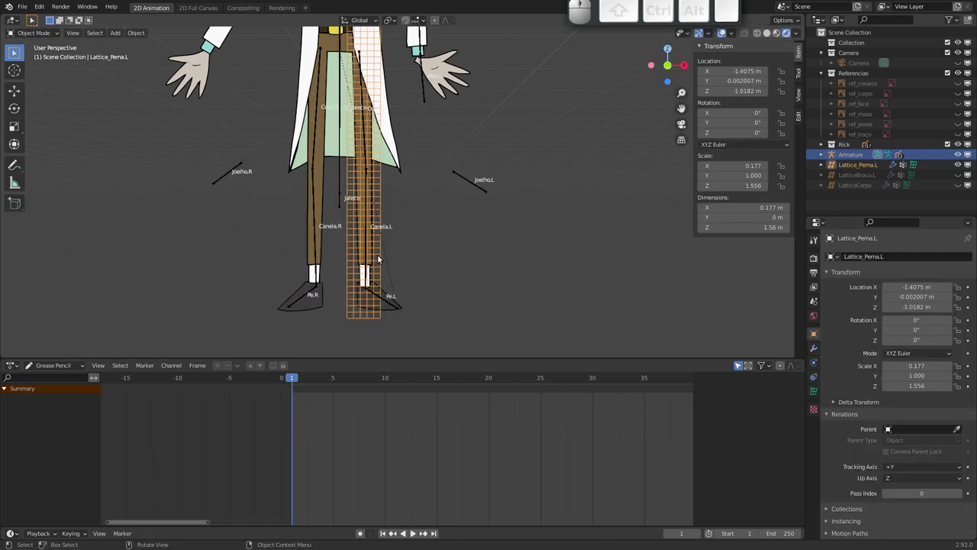
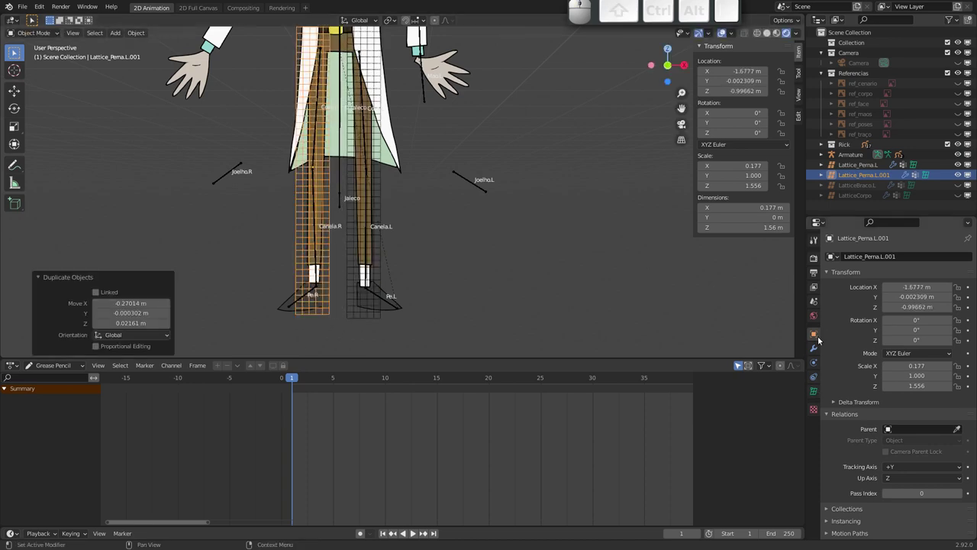
left_click(819, 347)
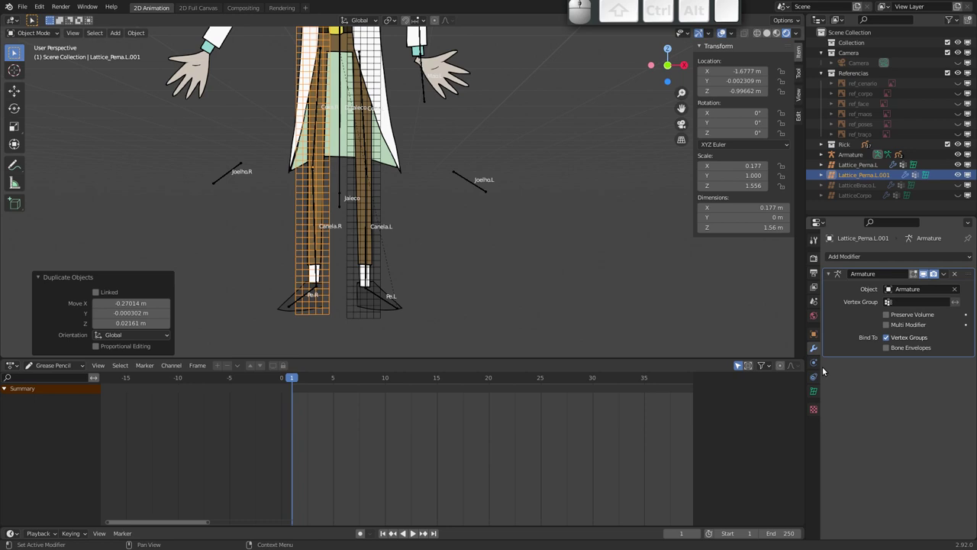
left_click(817, 390)
left_click(863, 409)
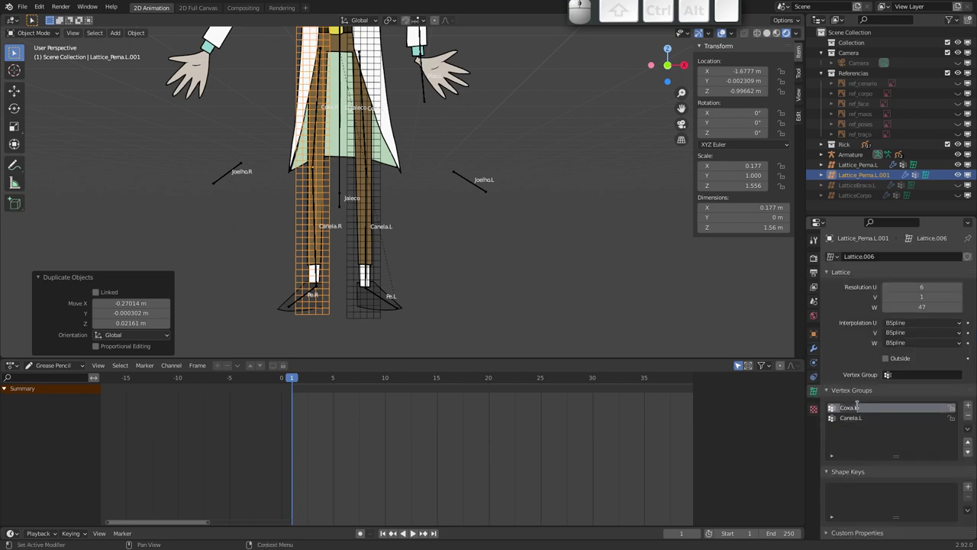
key("End")
key("BackSpace")
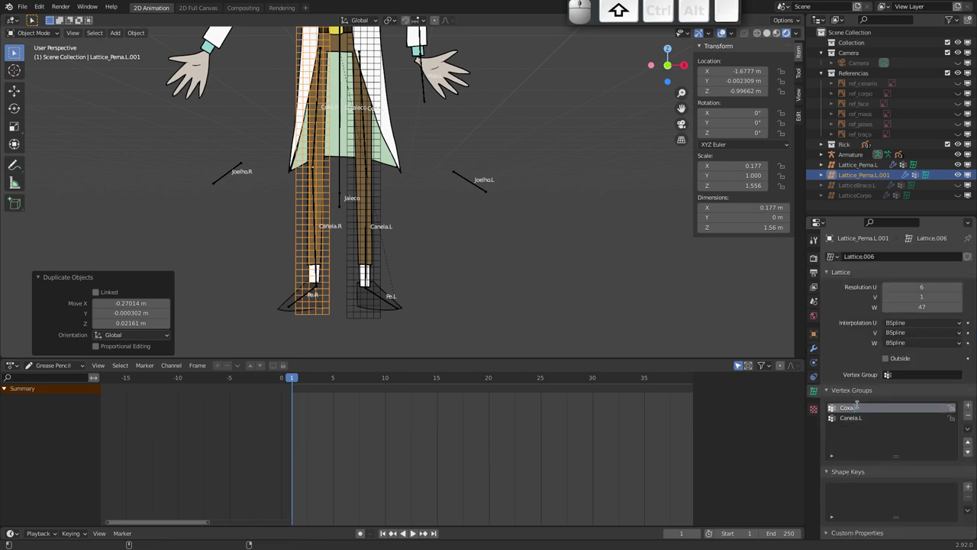
key("shift+r")
key("shift+Return")
key("Down")
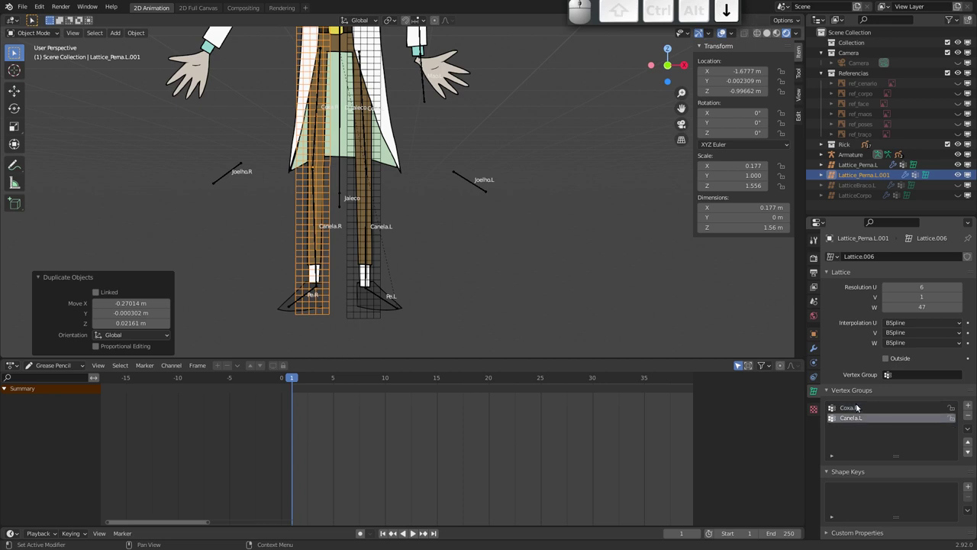
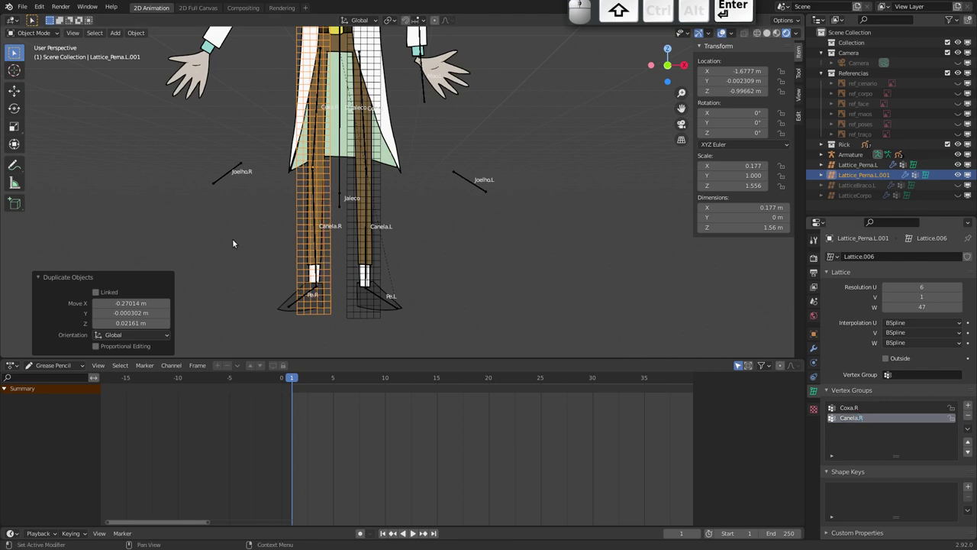
left_click(306, 297)
- Give Coxa.R and Canela.R three bendy-bone segments each so the right leg bends smoothly
key("g")
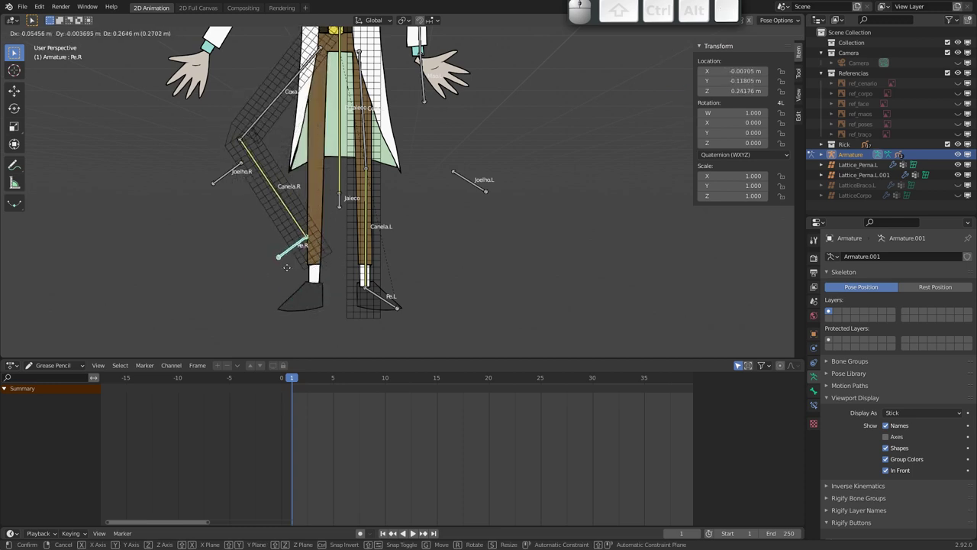
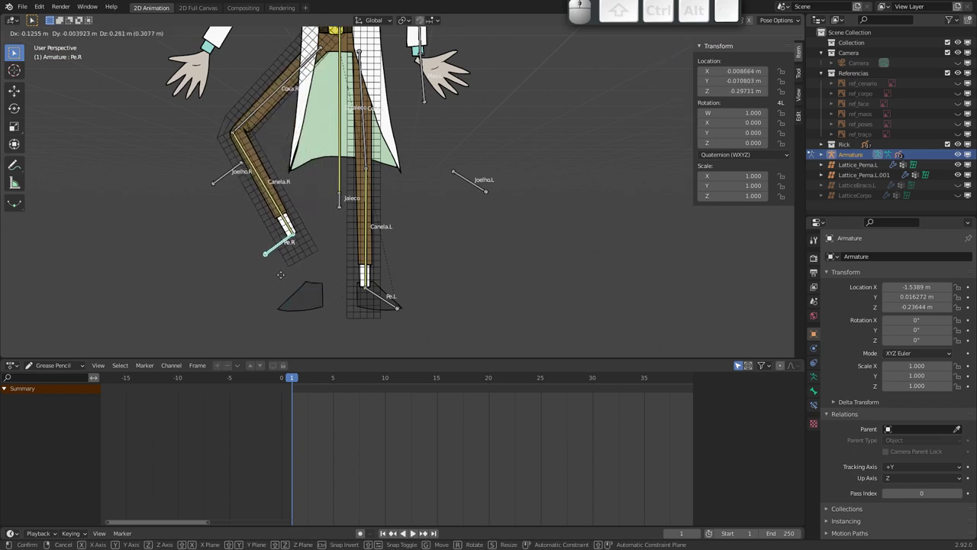
key("Escape")
left_click(318, 157)
left_click(819, 391)
left_click(961, 302)
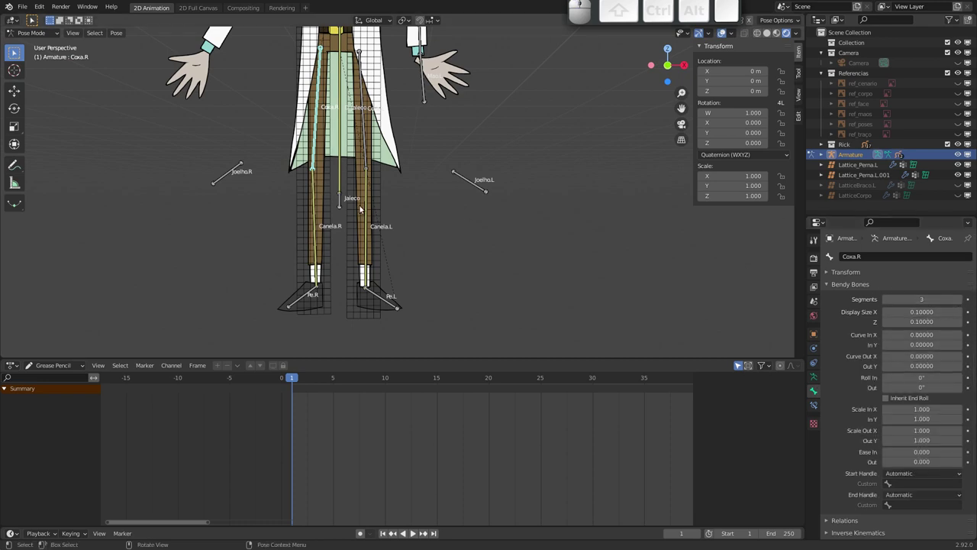
left_click(317, 225)
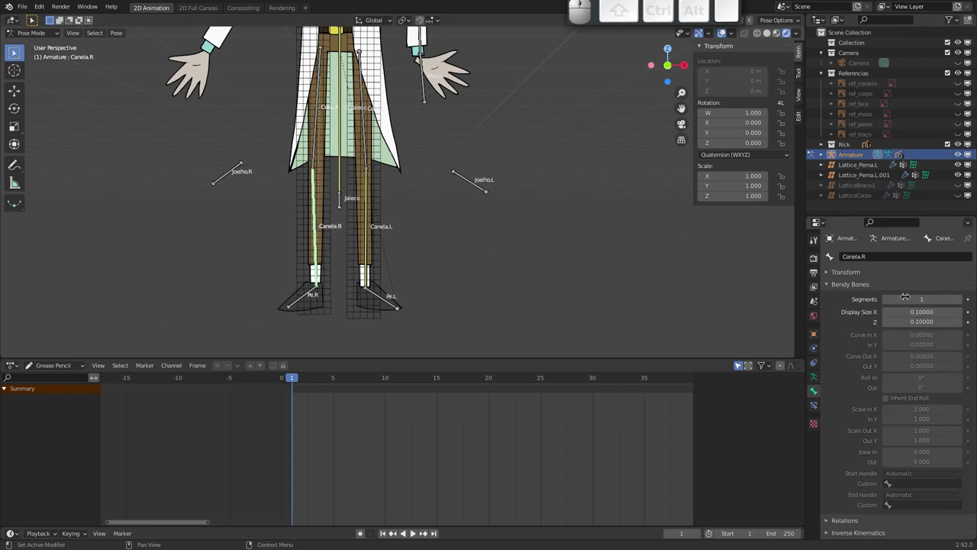
left_click(960, 304)
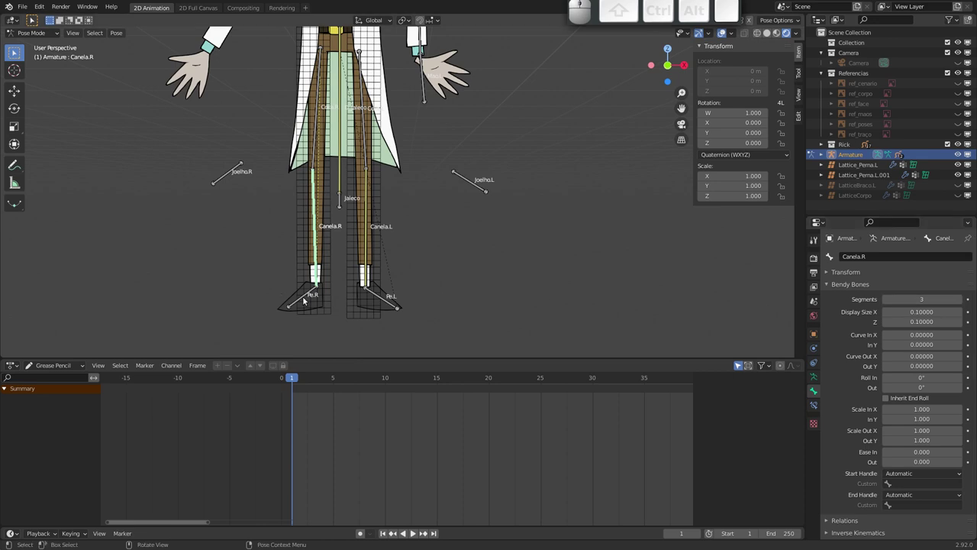
left_click(307, 300)
key("g")
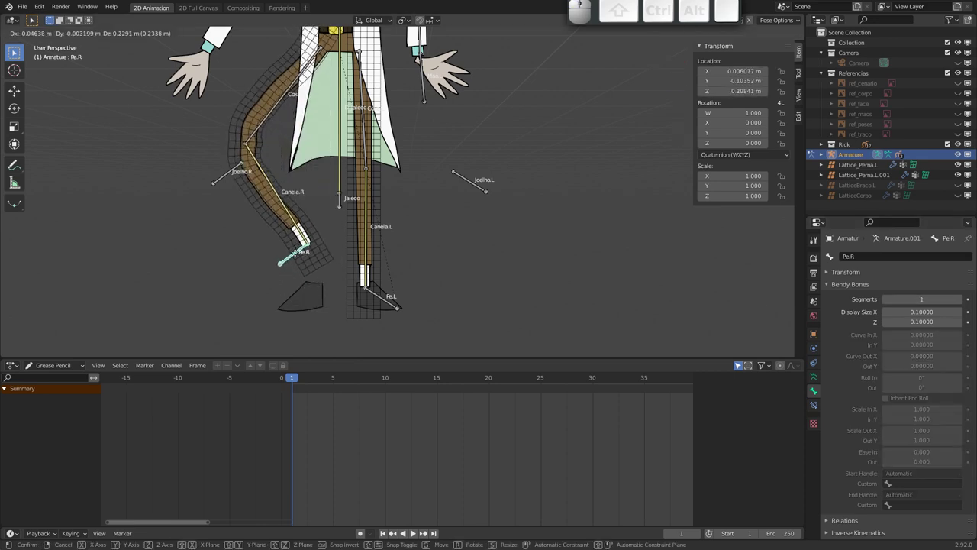
key("Escape")
- Bone-parent the right shoe drawing to the Pe.R foot bone and test that it follows
left_click_drag(275, 299, 274, 325)
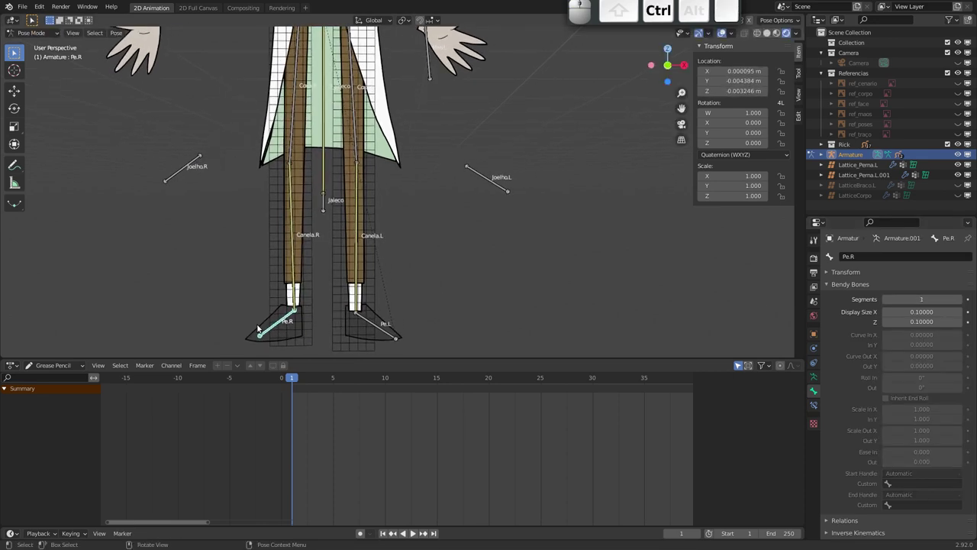
left_click(264, 325)
left_click(282, 324)
key("ctrl+p")
key("ctrl+Return")
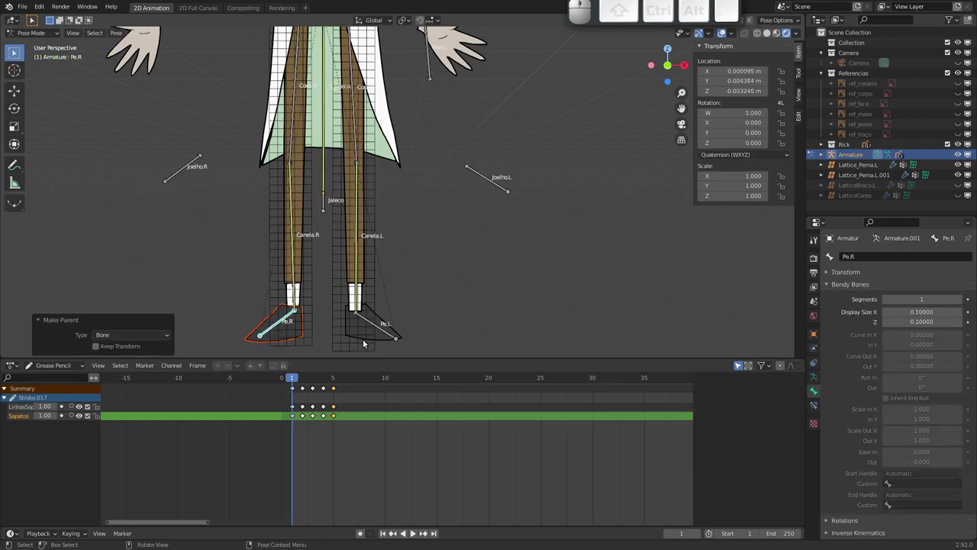
left_click(285, 324)
key("g")
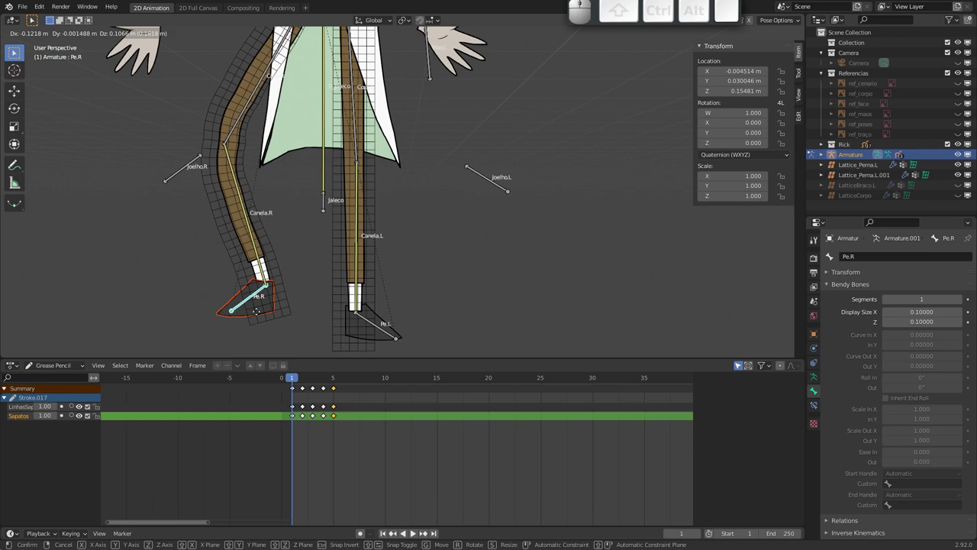
key("Escape")
left_click_drag(322, 184, 321, 202)
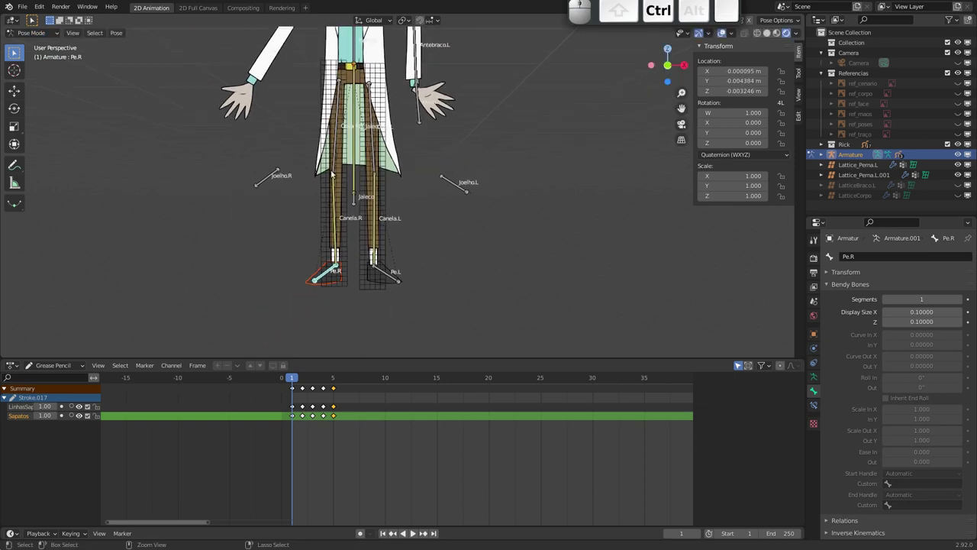
left_click(358, 55)
key("g")
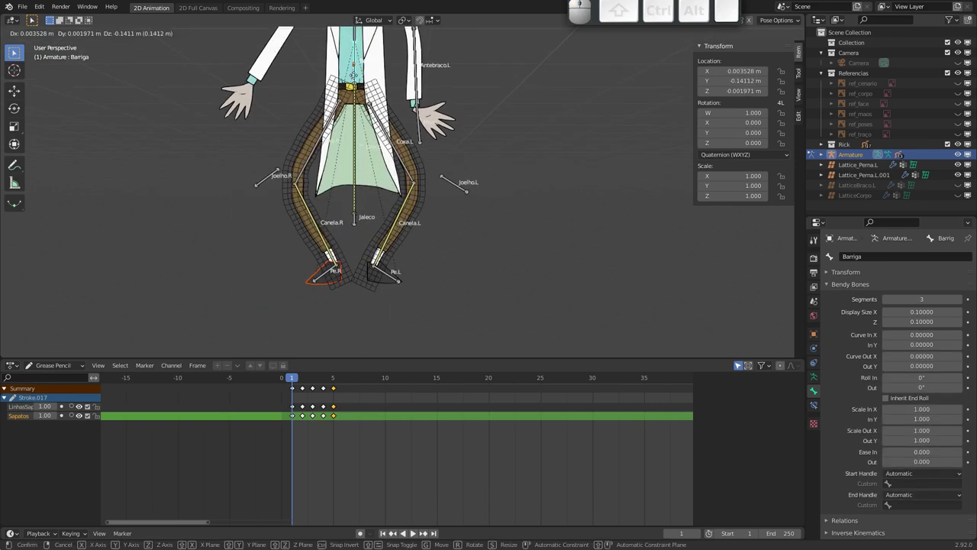
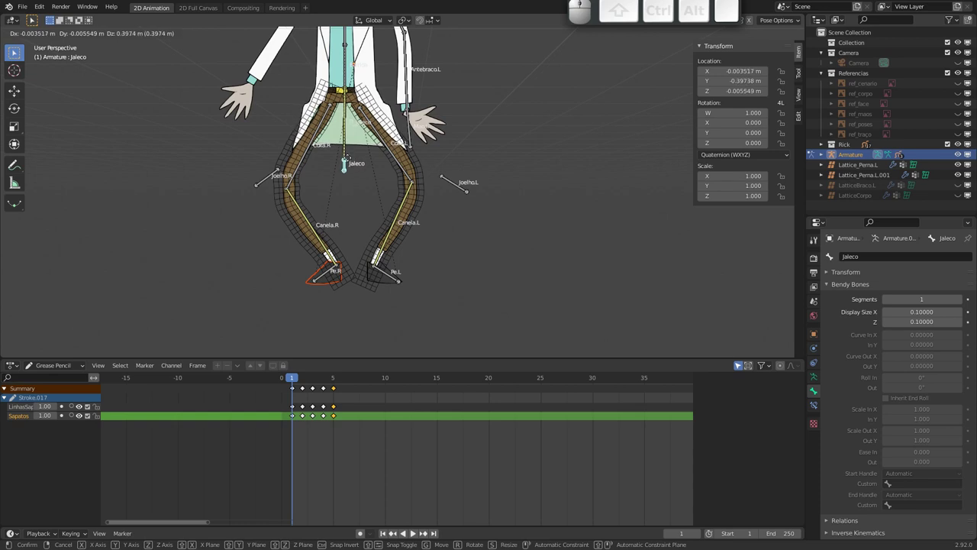
left_click(351, 160)
left_click_drag(344, 117, 358, 181)
left_click_drag(356, 168, 358, 144)
left_click_drag(350, 120, 398, 173)
left_click_drag(381, 179, 438, 155)
left_click_drag(418, 156, 378, 162)
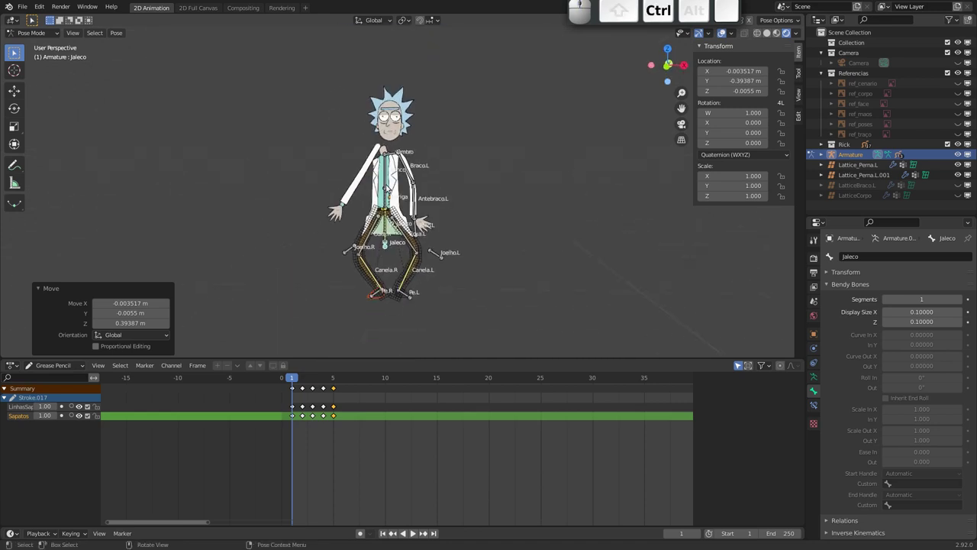
left_click_drag(421, 191, 396, 211)
left_click_drag(383, 195, 384, 177)
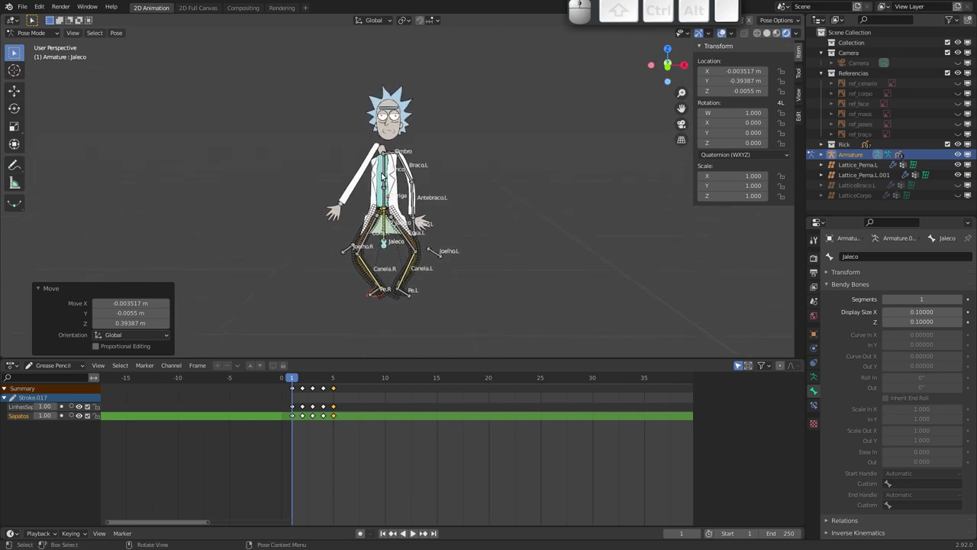
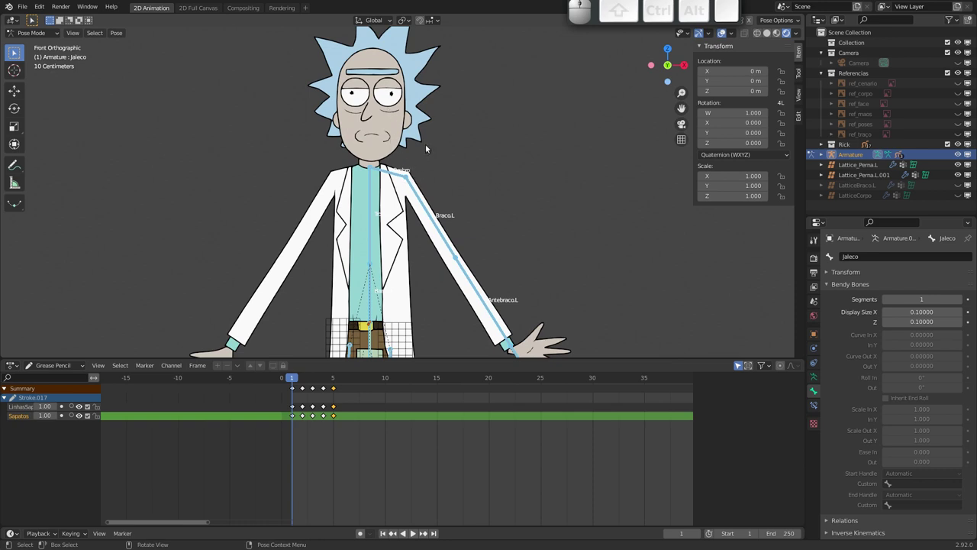
- Confirm the left hand drawing Rick_Mao.E follows the left arm and its Mao.L parent bone
left_click_drag(477, 240, 462, 284)
left_click_drag(462, 261, 476, 176)
left_click(427, 175)
key("r")
key("Escape")
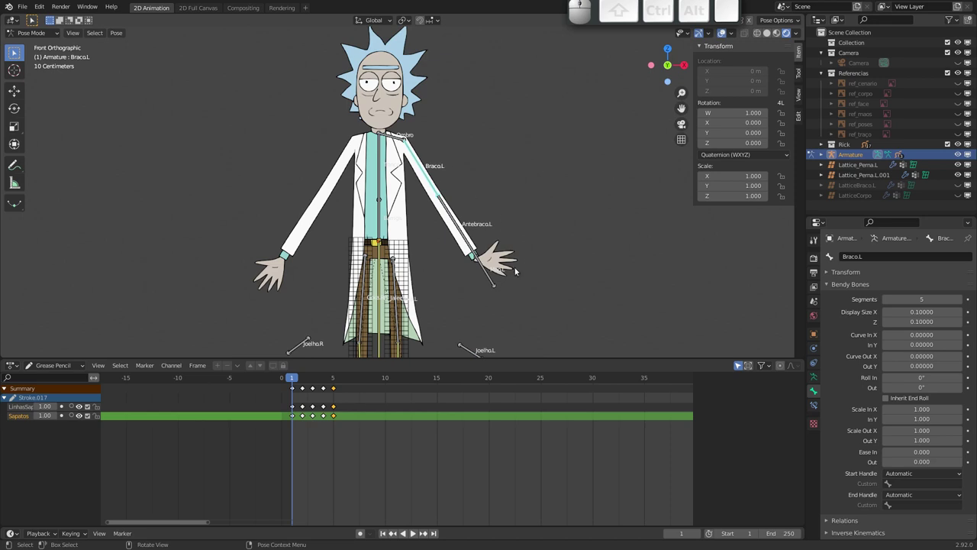
left_click(493, 273)
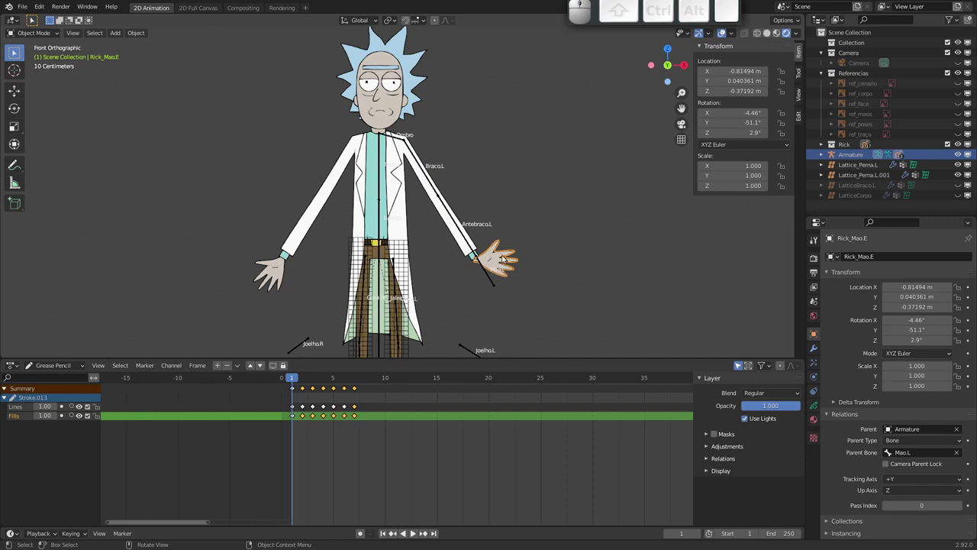
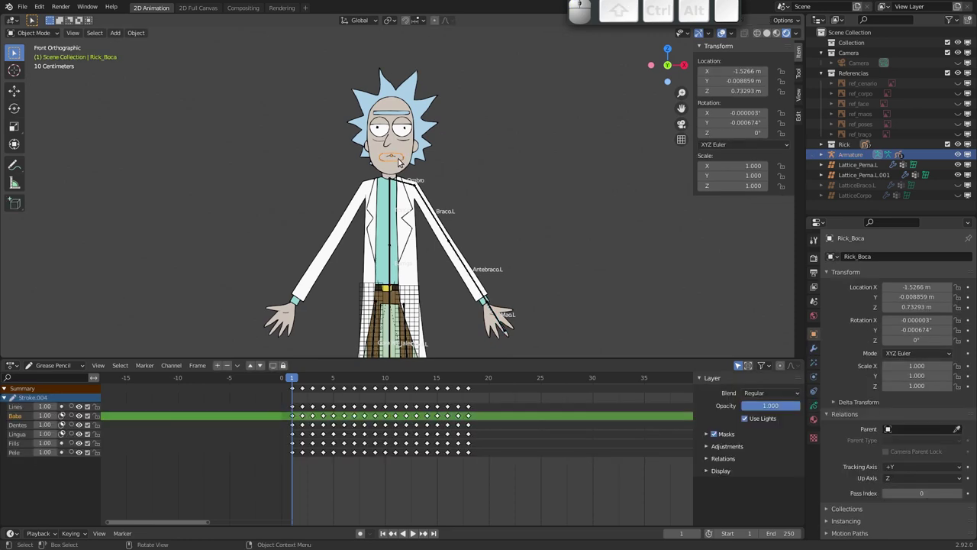
key("g")
key("Escape")
left_click(298, 378)
left_click(500, 320)
- Enter Pose Mode on the armature and make the Mao.L hand bone active for its custom properties
left_click_drag(447, 202, 381, 210)
left_click_drag(386, 203, 471, 252)
left_click_drag(460, 261, 340, 347)
left_click(423, 274)
left_click_drag(303, 378, 300, 383)
left_click(296, 381)
left_click_drag(297, 381, 327, 356)
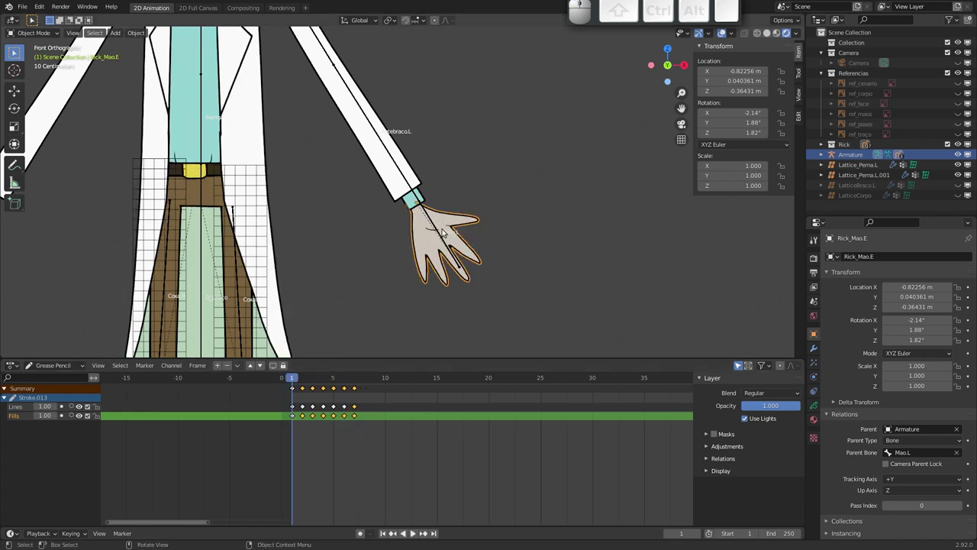
left_click(440, 234)
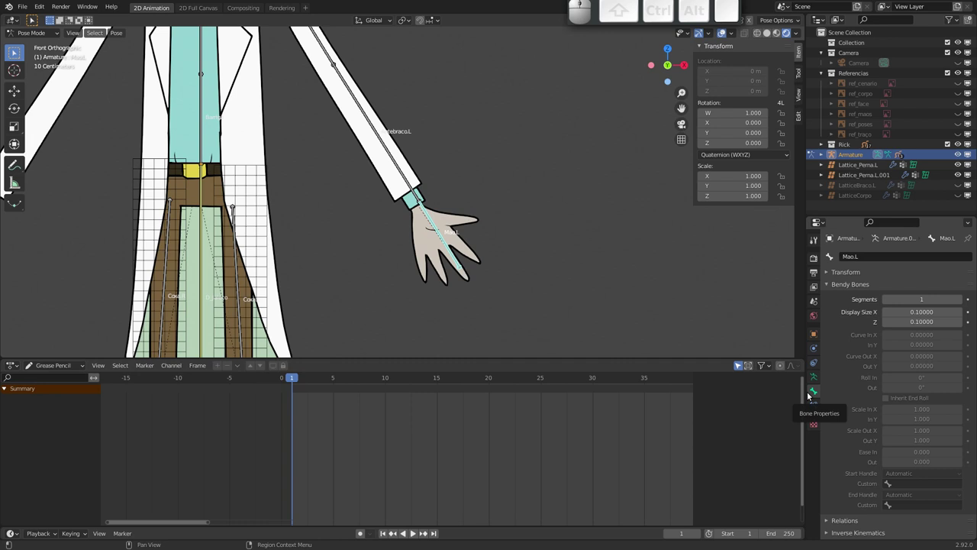
- Add a custom property to Mao.L and rename it MudaMao
left_click_drag(883, 444, 840, 362)
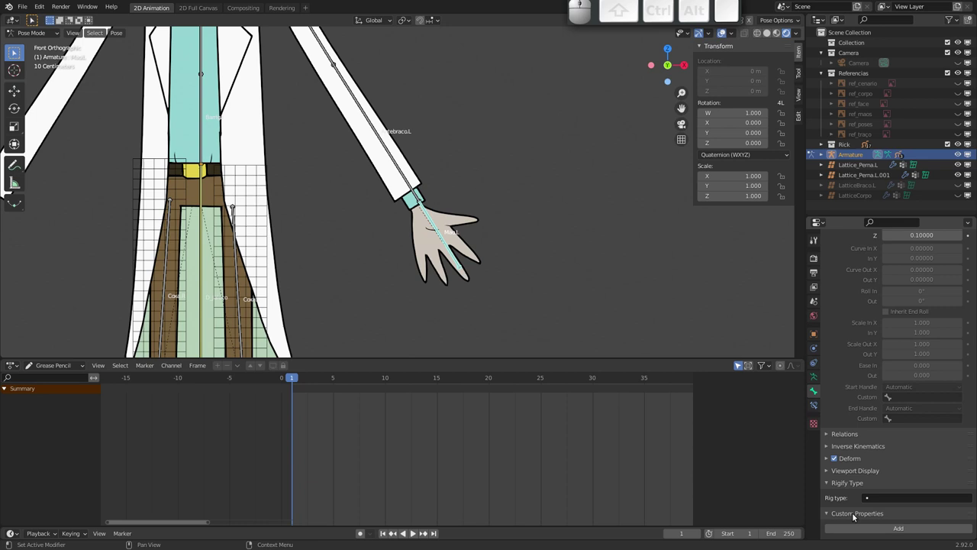
left_click(884, 529)
middle_click(859, 451)
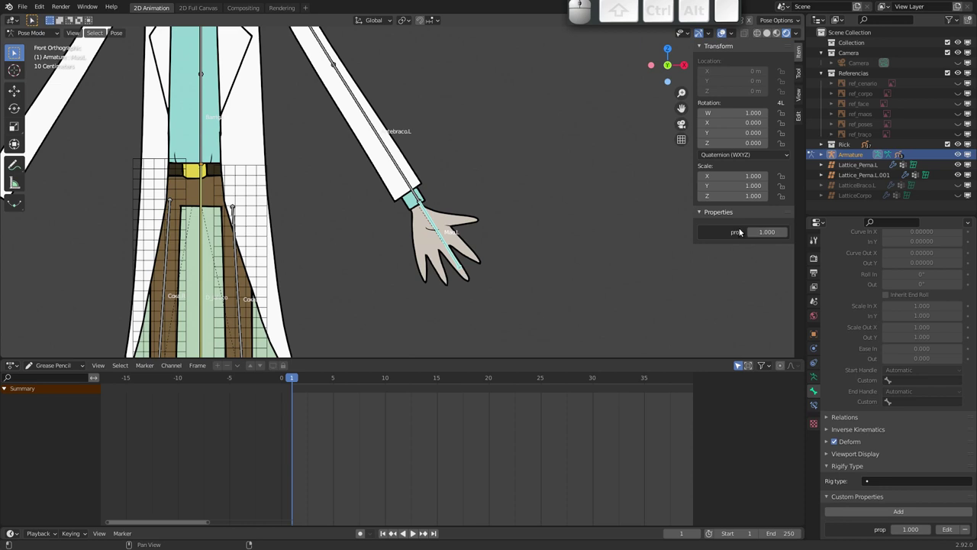
key("n")
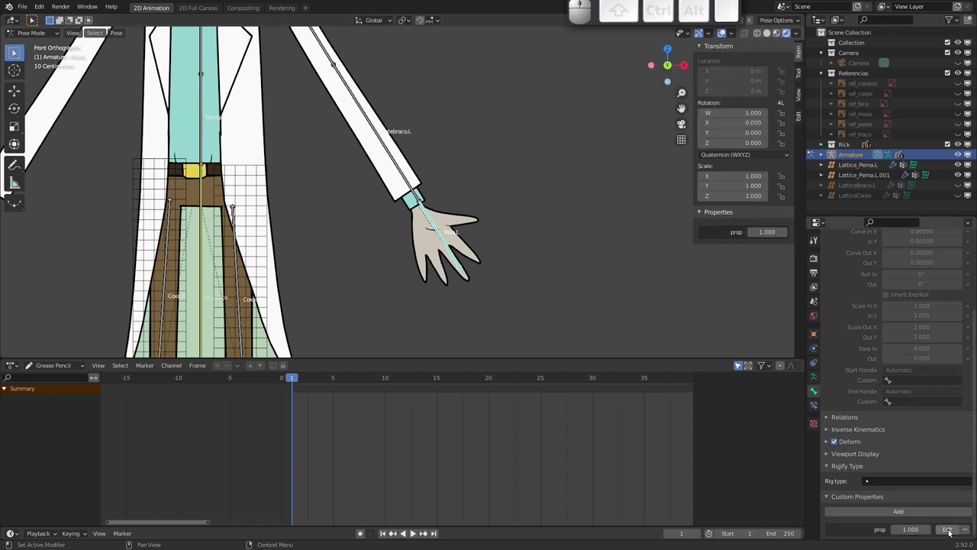
left_click(951, 532)
left_click(915, 420)
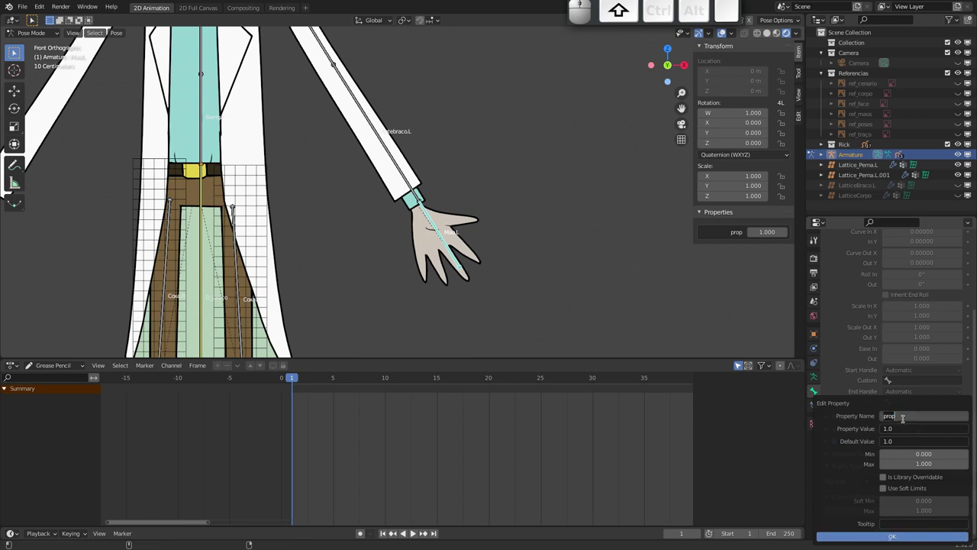
key("shift+m")
key("shift+u")
key("shift+d")
key("shift+a")
key("shift+m")
key("shift+a")
key("shift+o")
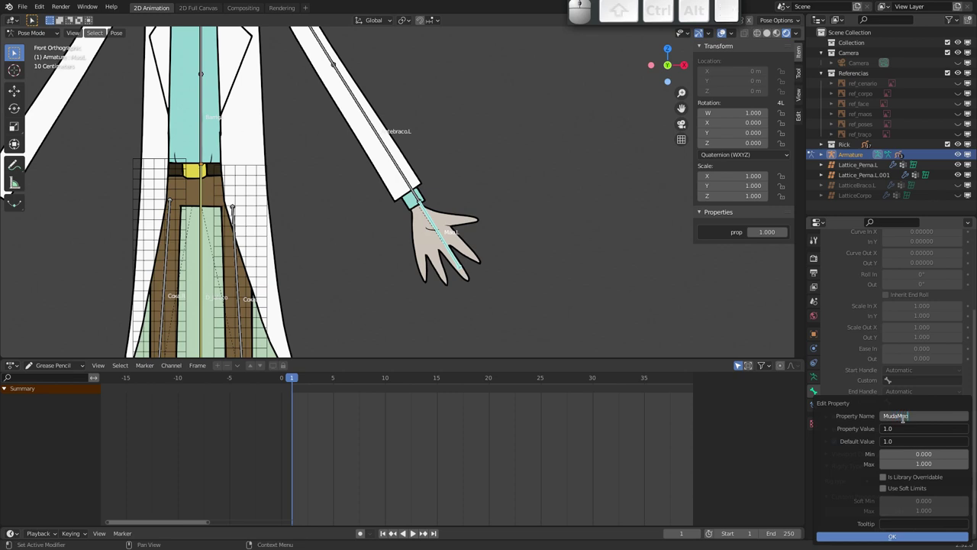
key("Tab")
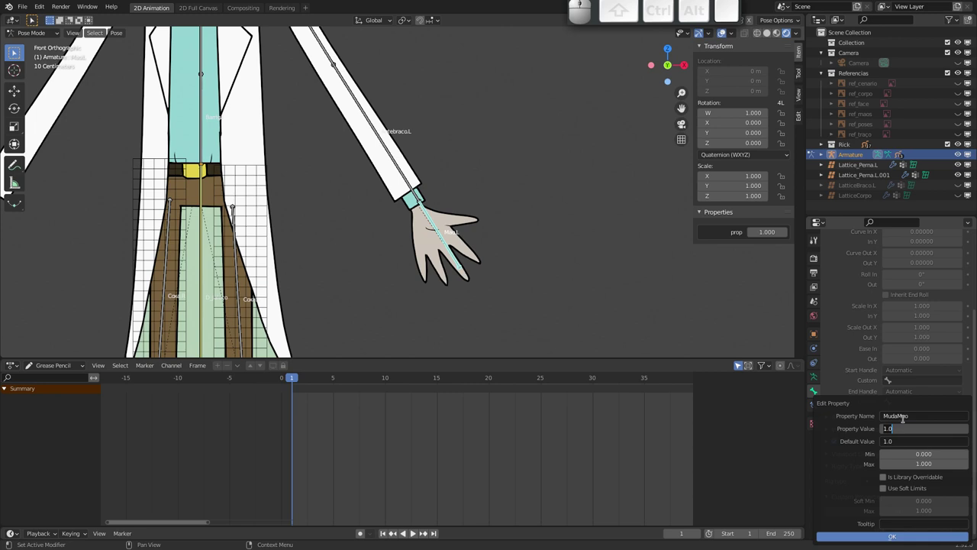
- Make MudaMao a whole-number value of 1 with minimum 1 and maximum 7, then select the hand drawing
key("1")
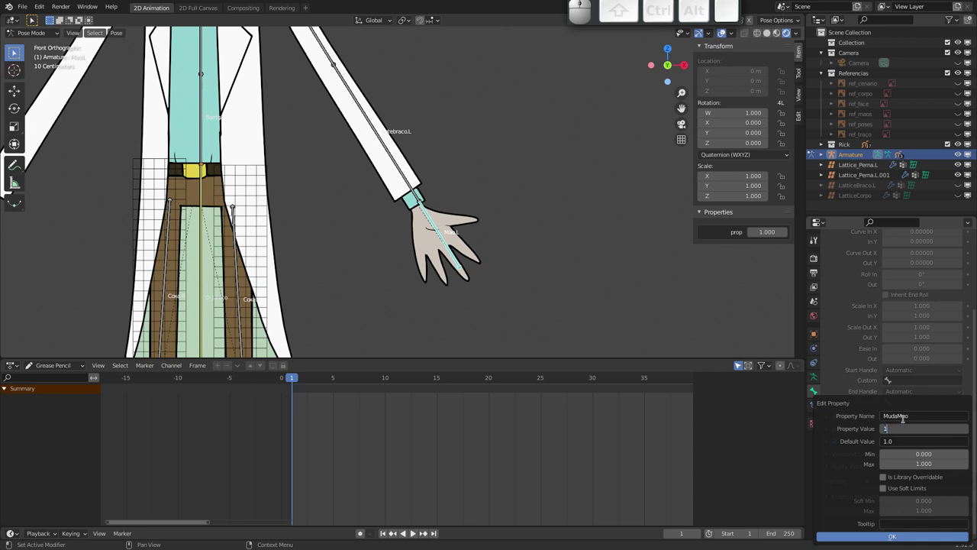
key("Tab")
key("1")
key("Tab")
key("1")
key("Tab")
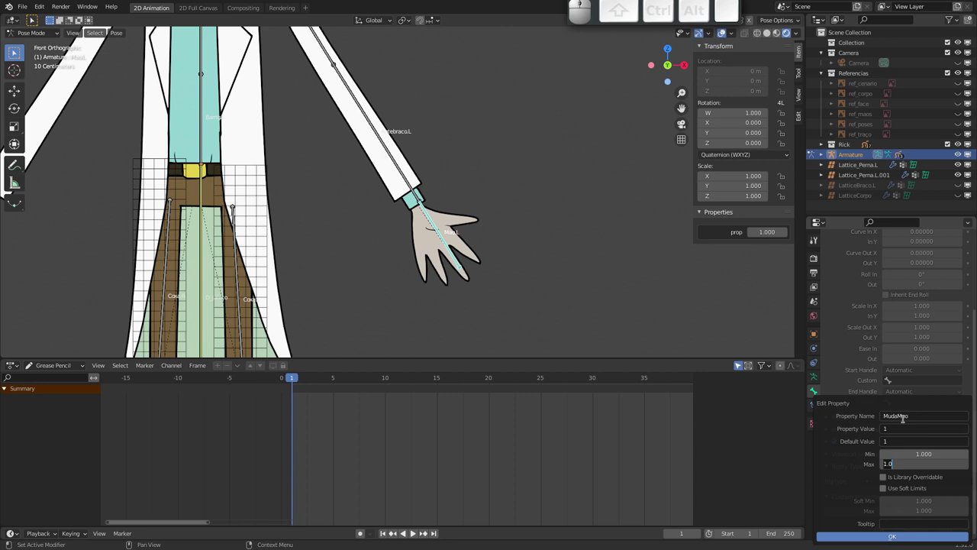
key("Return")
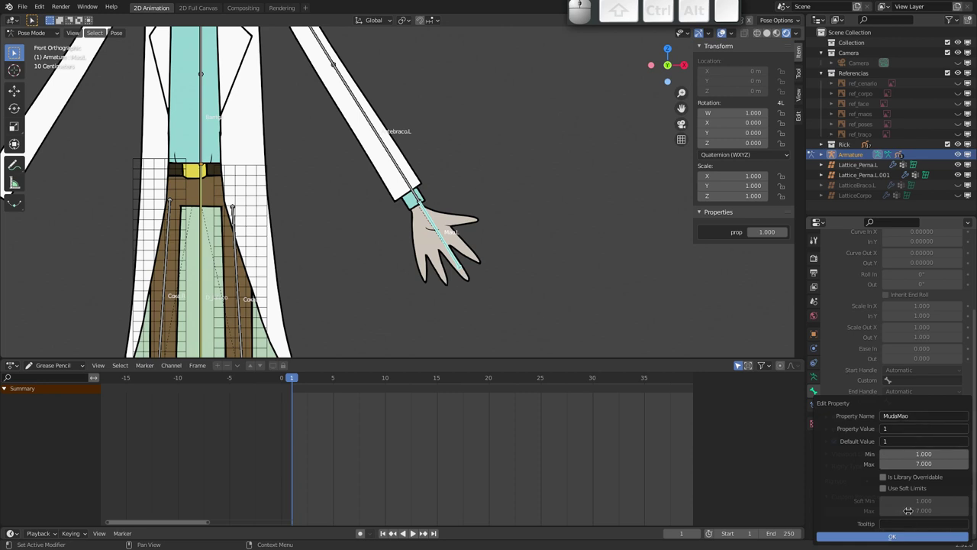
left_click(918, 539)
middle_click(887, 464)
left_click(424, 270)
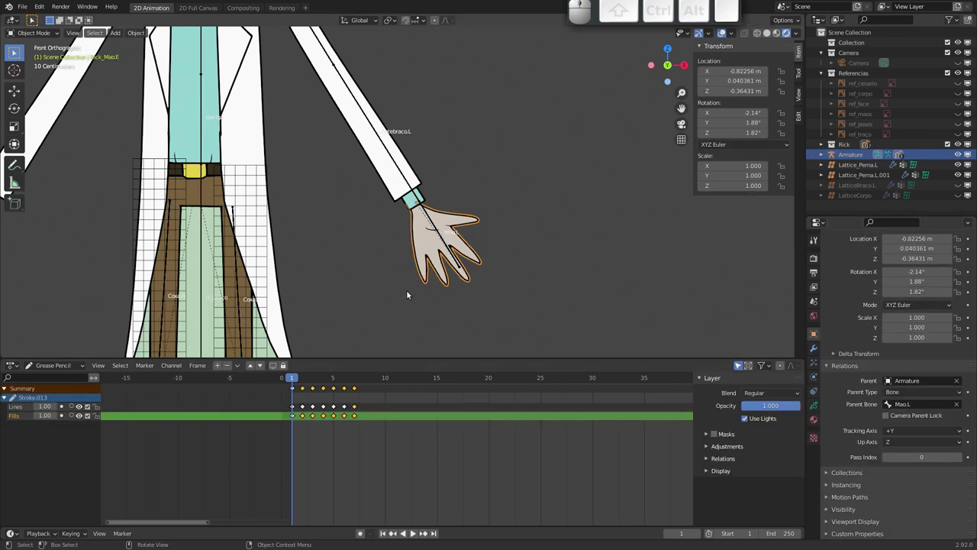
- Add a Time Offset modifier to the left hand drawing and set its mode to Fixed Frame
left_click_drag(296, 378, 388, 317)
left_click(420, 275)
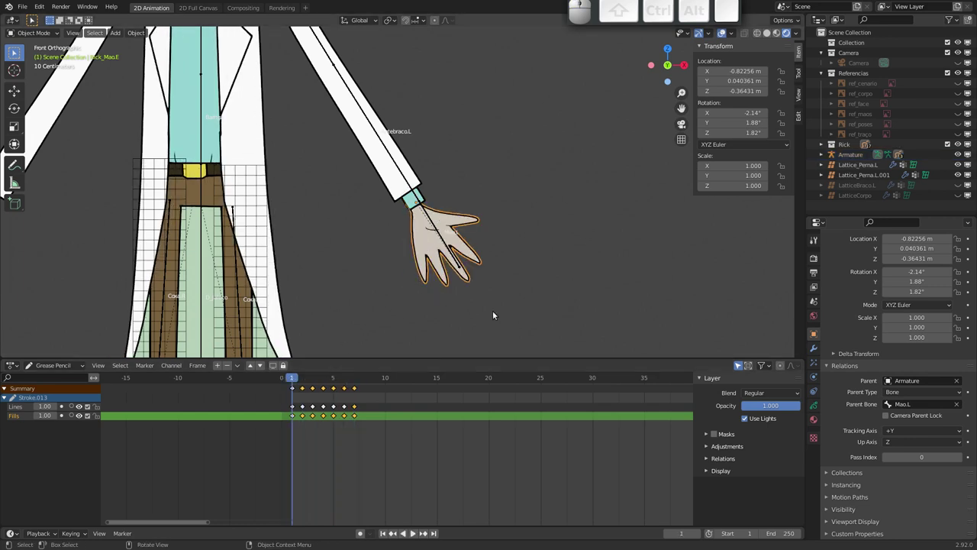
left_click(818, 350)
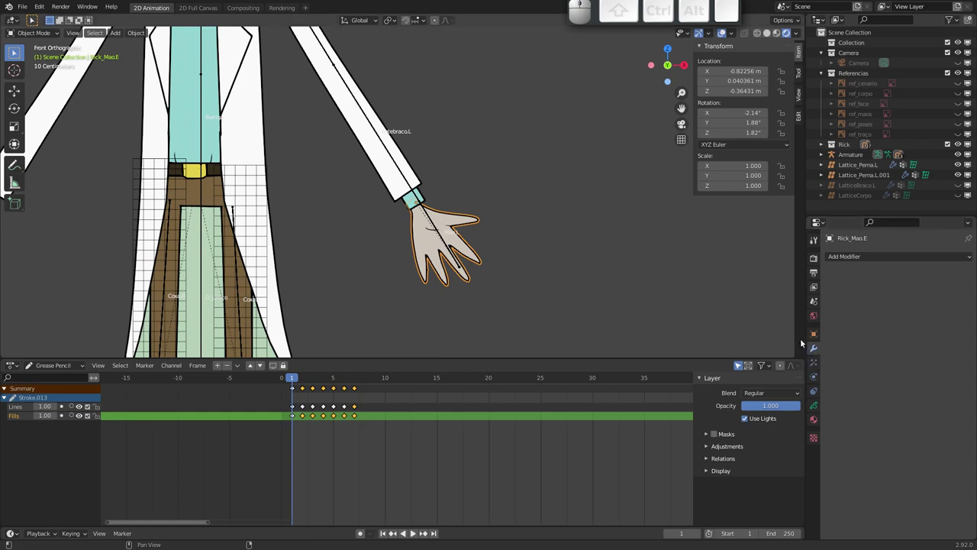
left_click(858, 259)
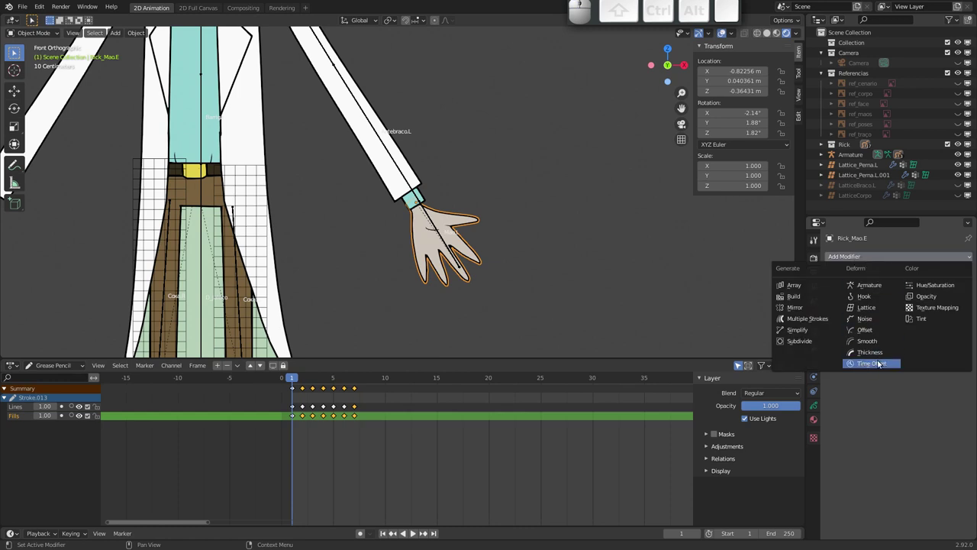
left_click(872, 367)
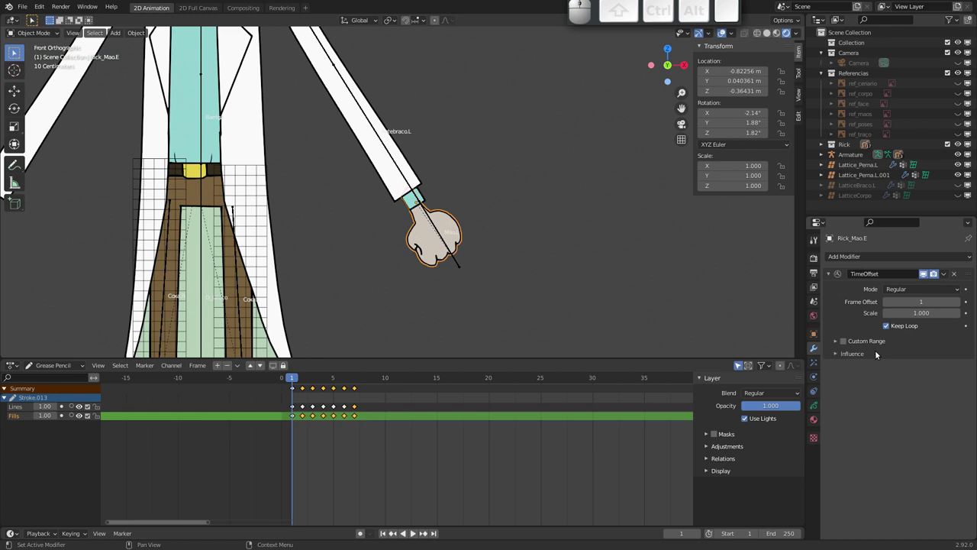
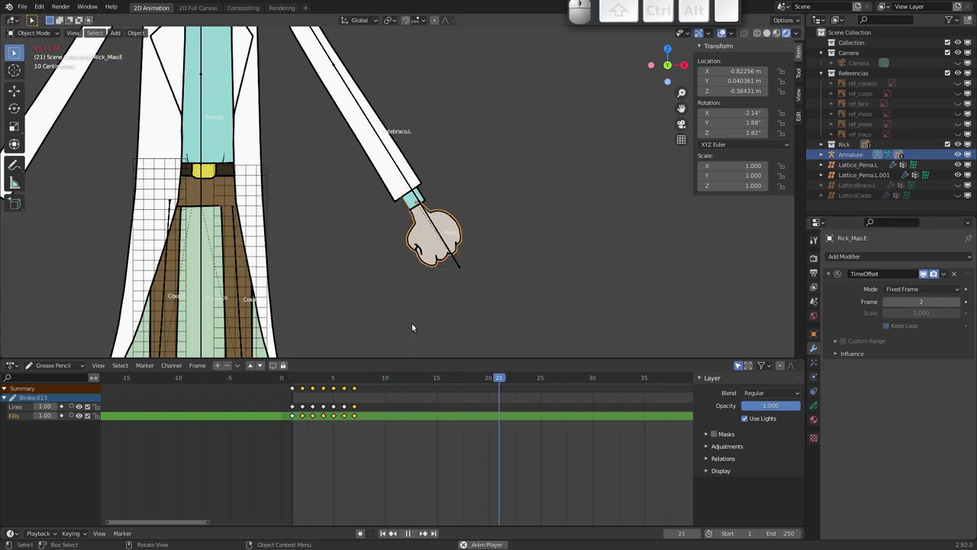
key("Escape")
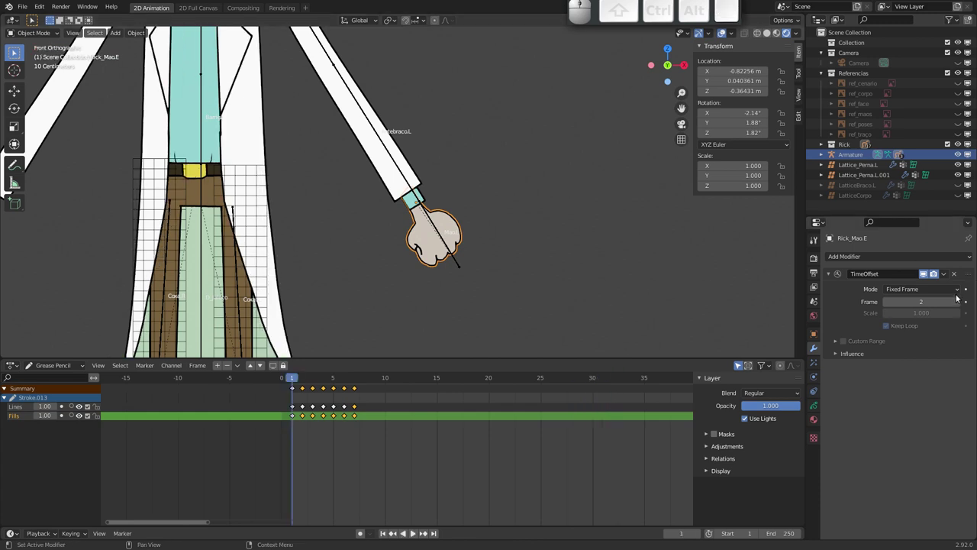
left_click(958, 305)
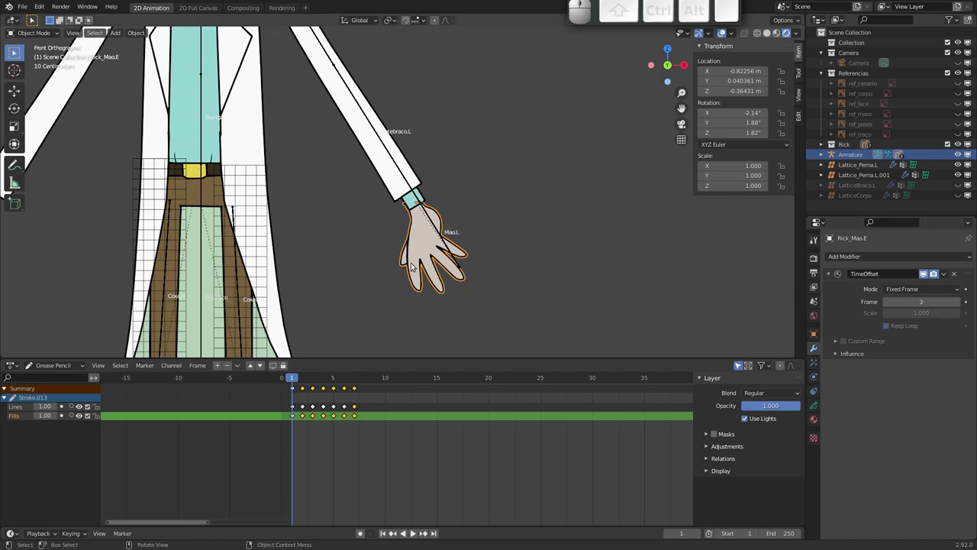
- Copy MudaMao from the armature as a driver and paste it onto the Time Offset Frame field
left_click(413, 259)
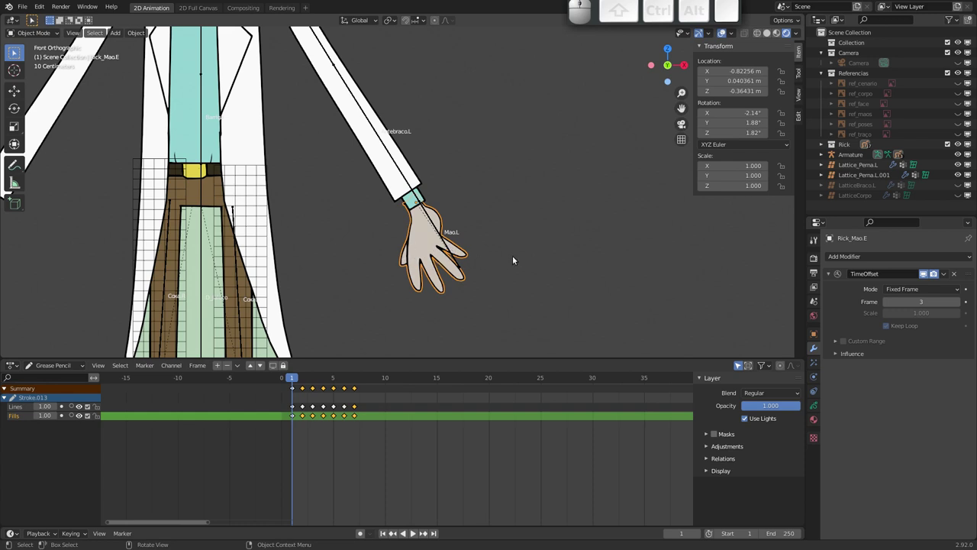
left_click(442, 233)
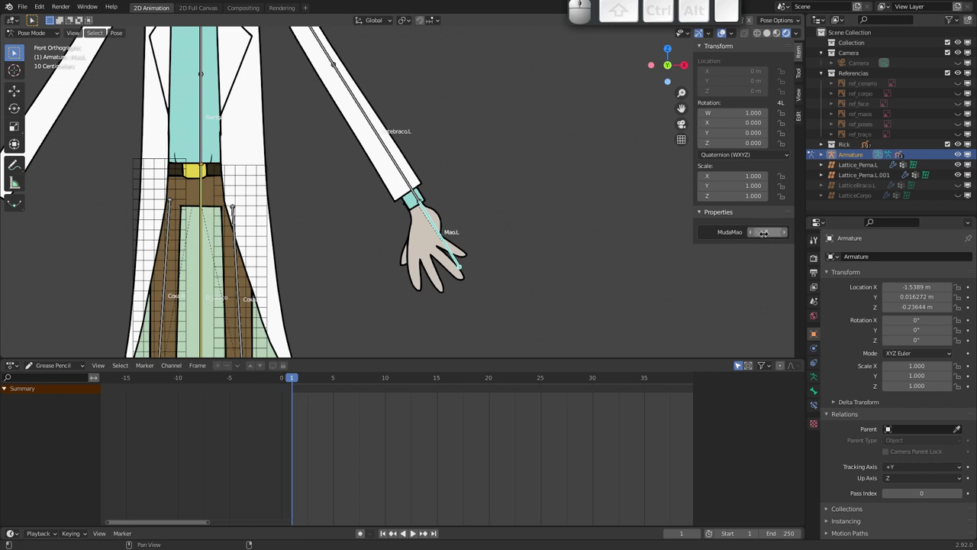
left_click(424, 264)
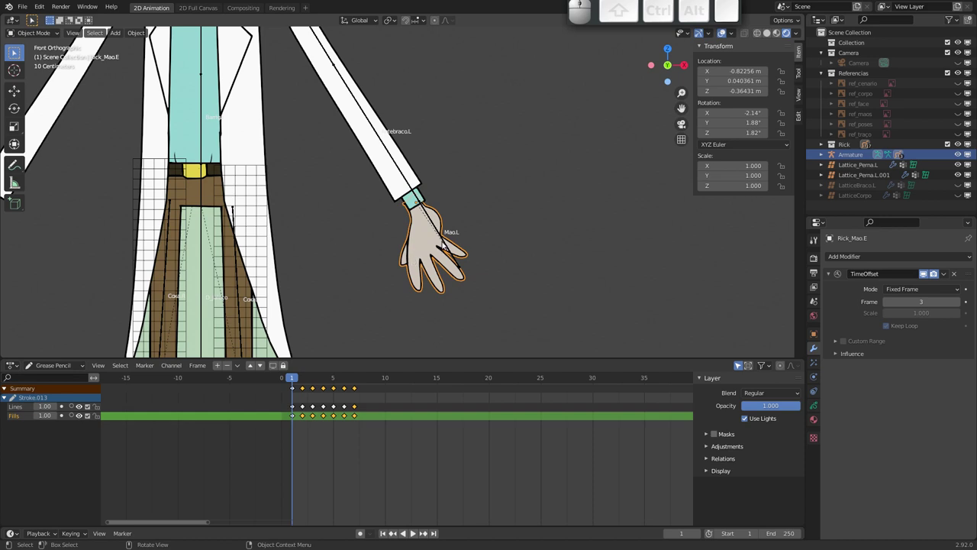
left_click(447, 247)
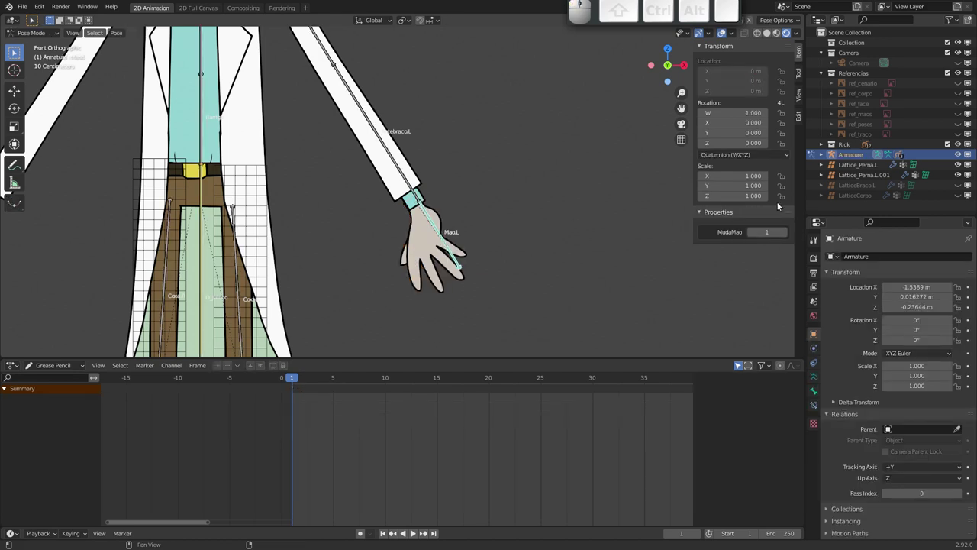
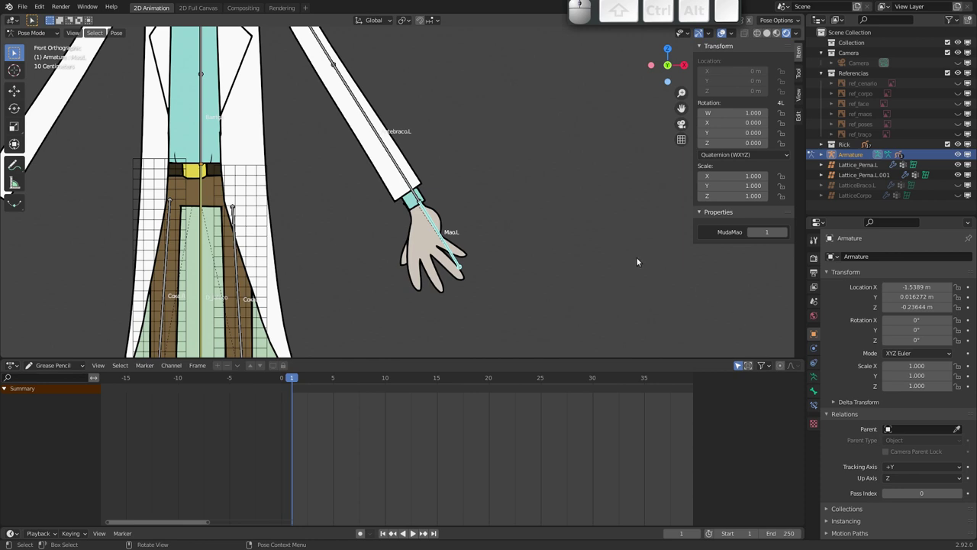
left_click(422, 257)
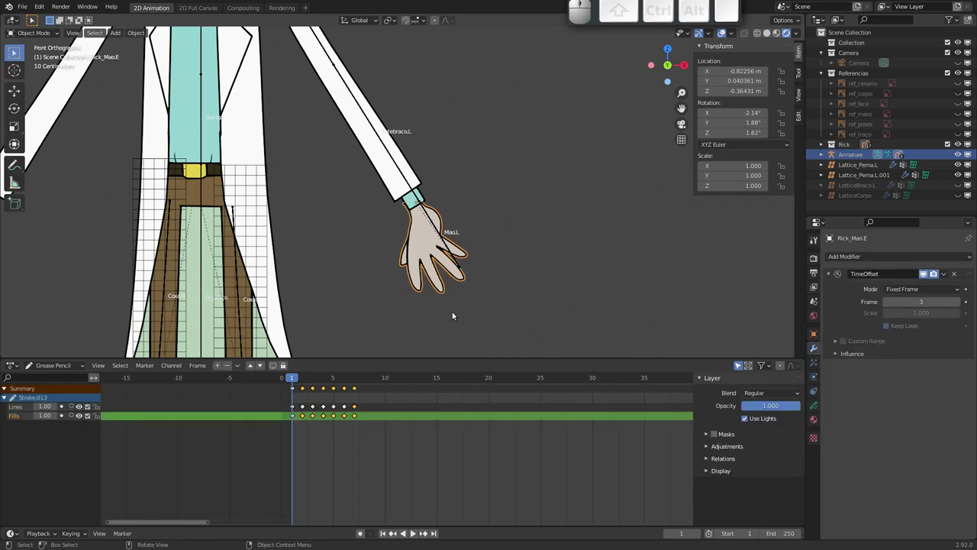
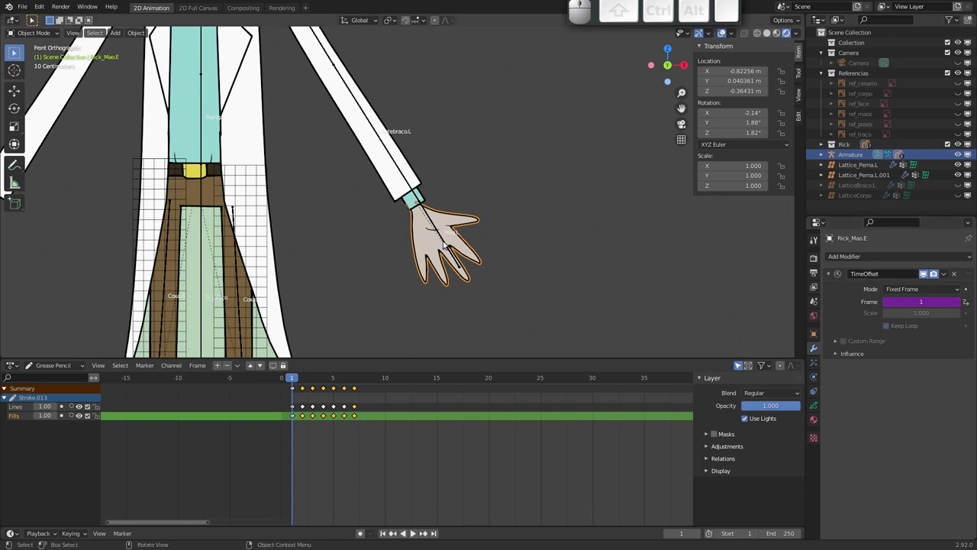
- Rotate Mao.L and set MudaMao to 7 then 4 to confirm the hand drawing swaps and follows
left_click(448, 245)
key("r")
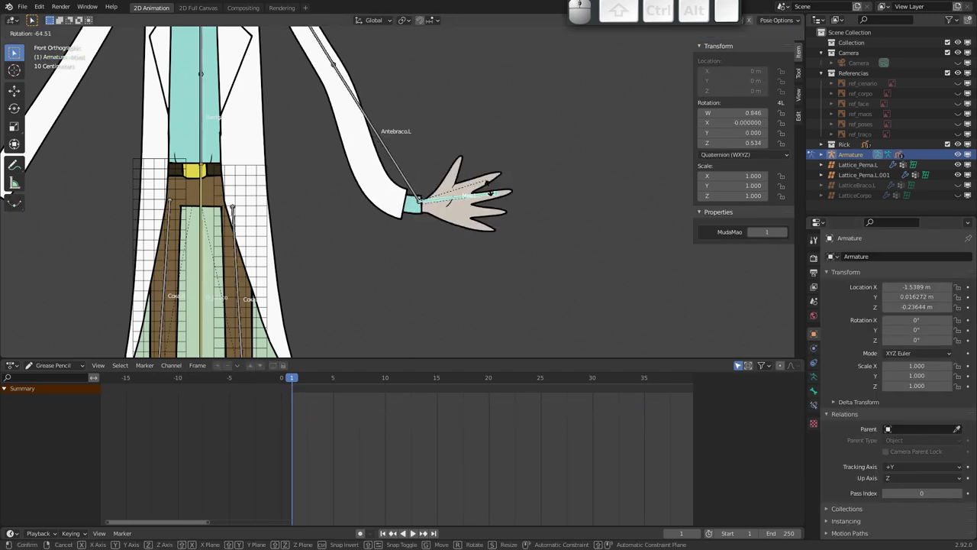
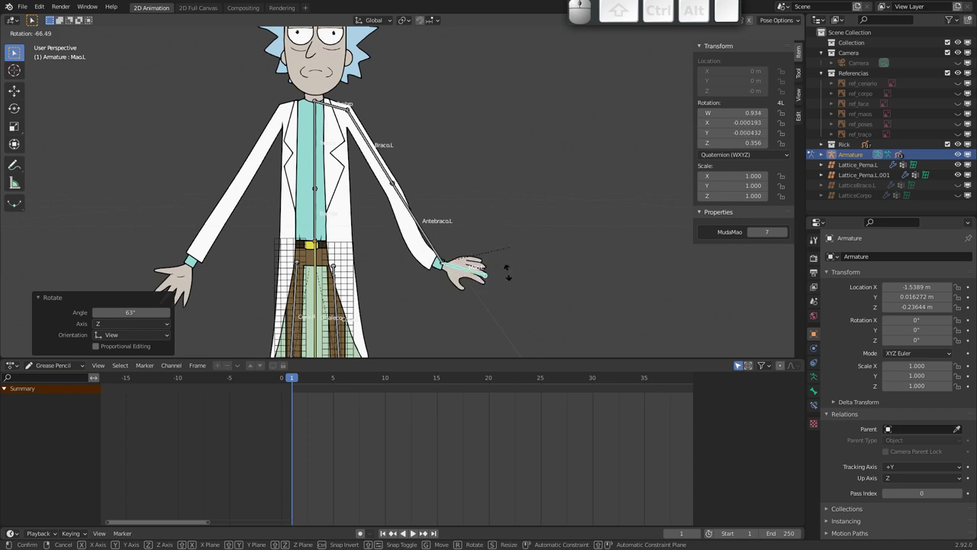
left_click(501, 237)
left_click(788, 236)
left_click(753, 236)
left_click(752, 235)
left_click(753, 234)
left_click_drag(387, 155, 408, 253)
left_click_drag(397, 230, 395, 160)
left_click_drag(405, 200, 388, 254)
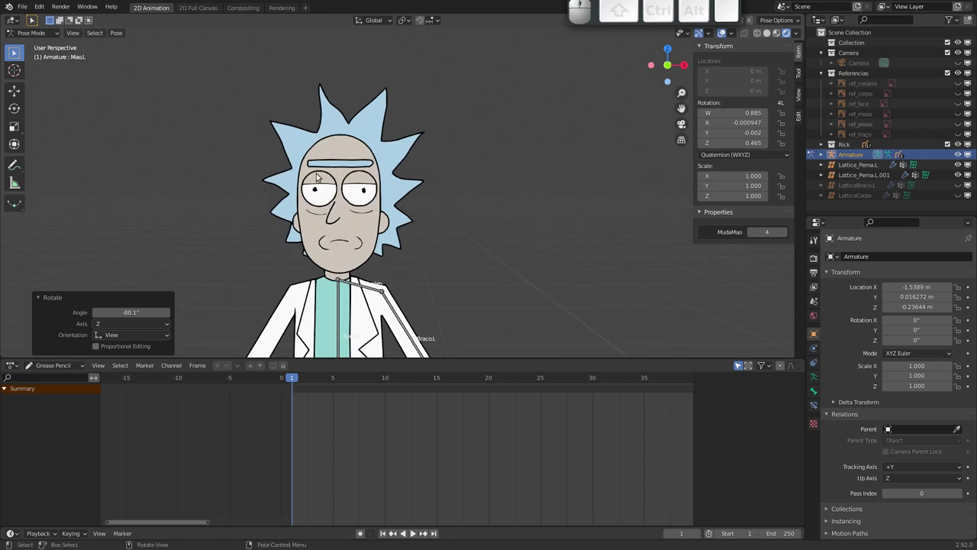
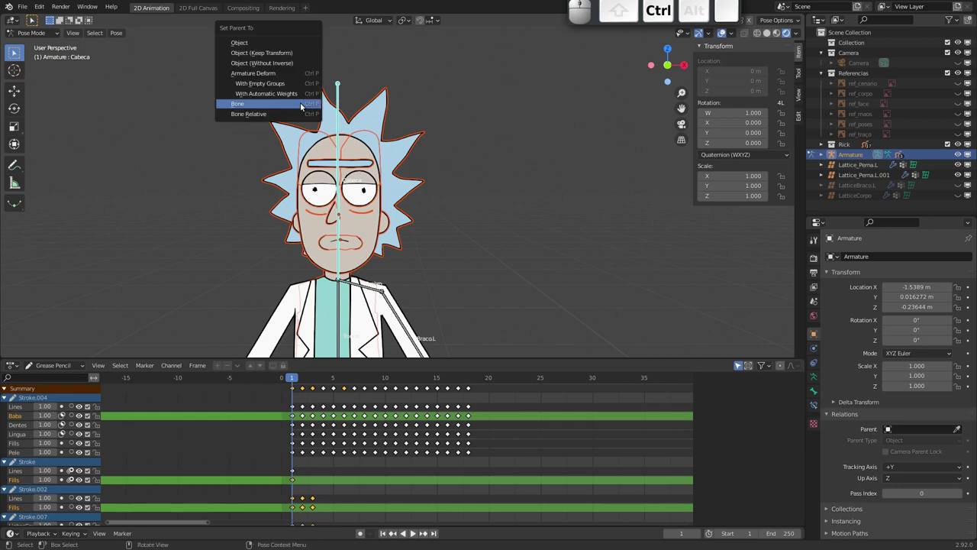
- Bone-parent the head drawing to Cabeca and tilt the bone about -34° to test it
key("Return")
left_click(340, 98)
key("r")
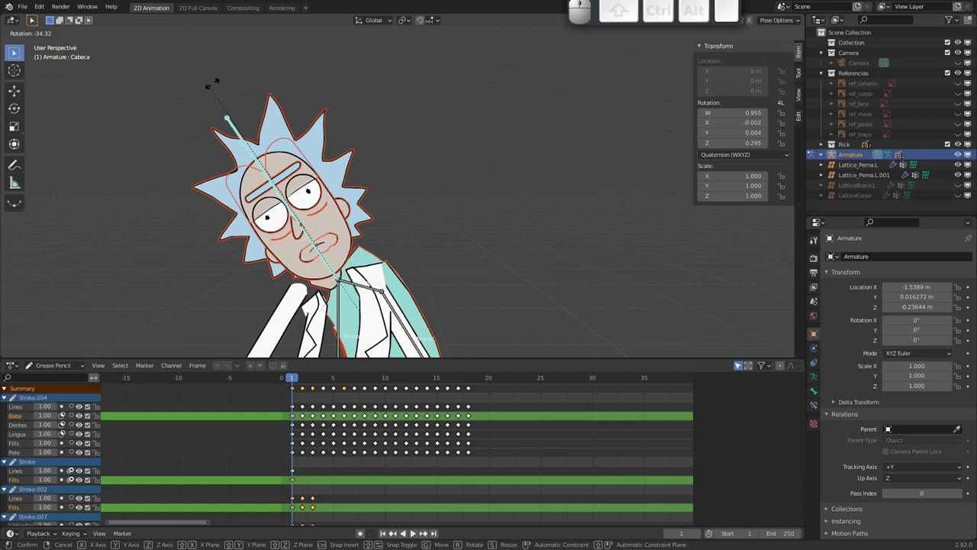
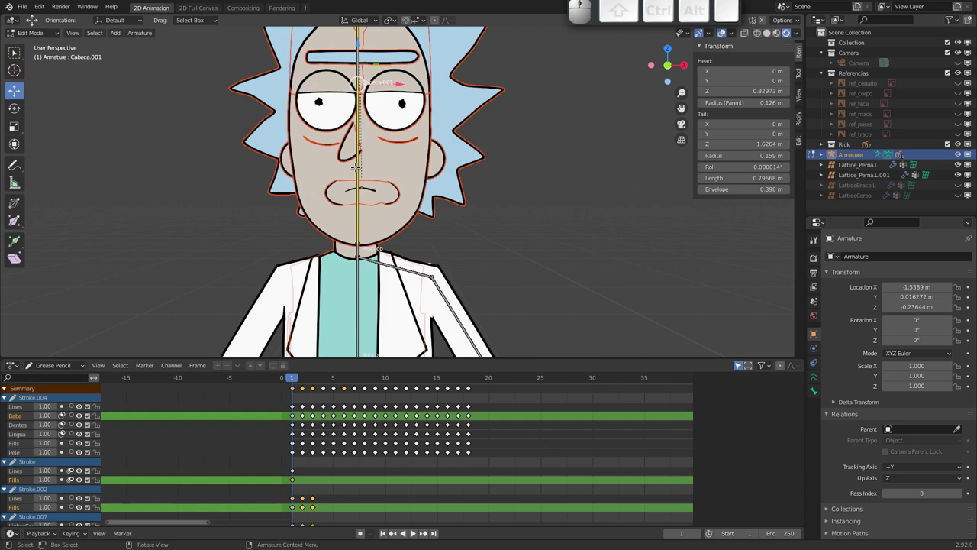
- Rename the head bones so Cabeca sits above a Pescoco neck bone
key("F2")
key("shift+c")
key("shift+a")
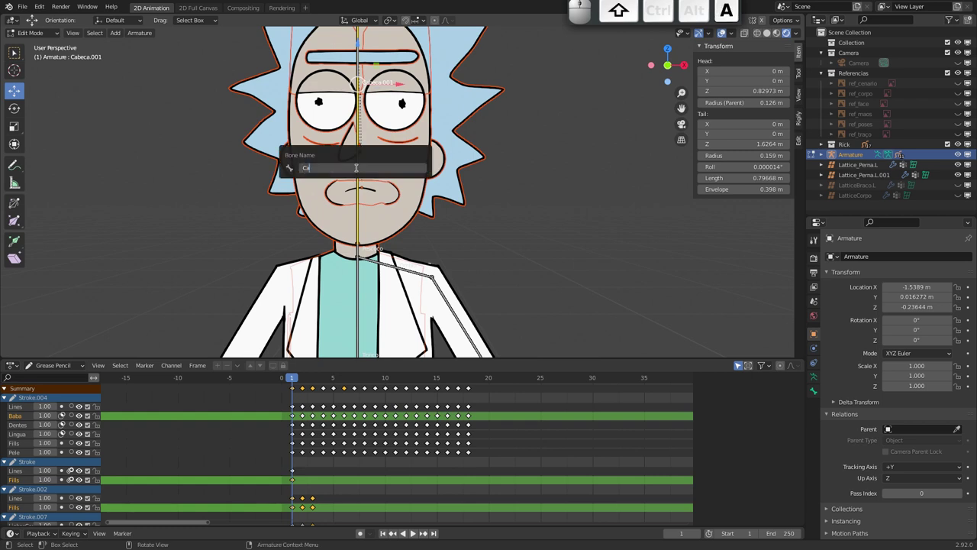
key("b")
key("c")
key("a")
key("Return")
key("Tab")
- Test-rotate the Cabeca and Pescoco bones in Pose Mode, then select the Rick_Jaleco coat drawing
left_click(362, 124)
key("r")
key("Escape")
left_click(363, 251)
key("r")
key("Escape")
left_click_drag(360, 211, 365, 212)
left_click_drag(390, 250, 388, 249)
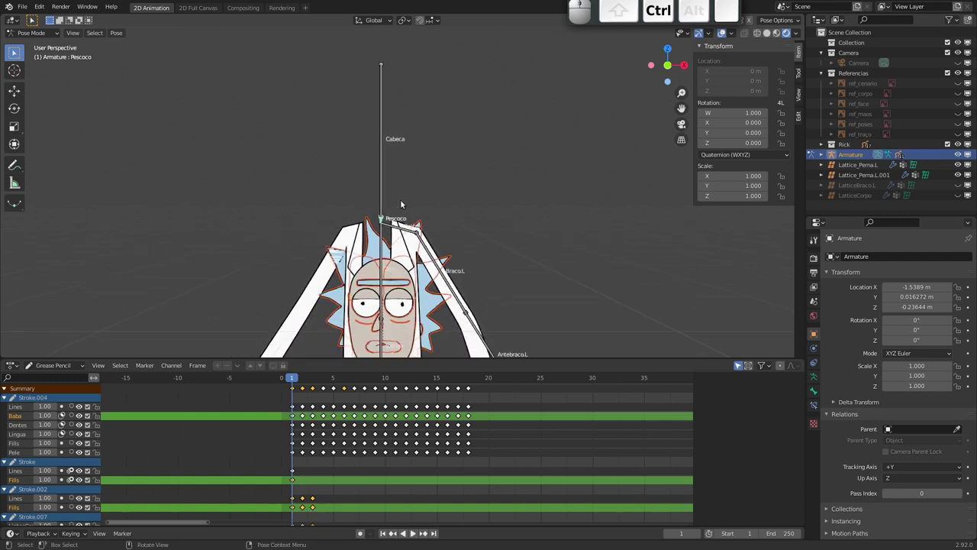
left_click_drag(390, 241, 387, 257)
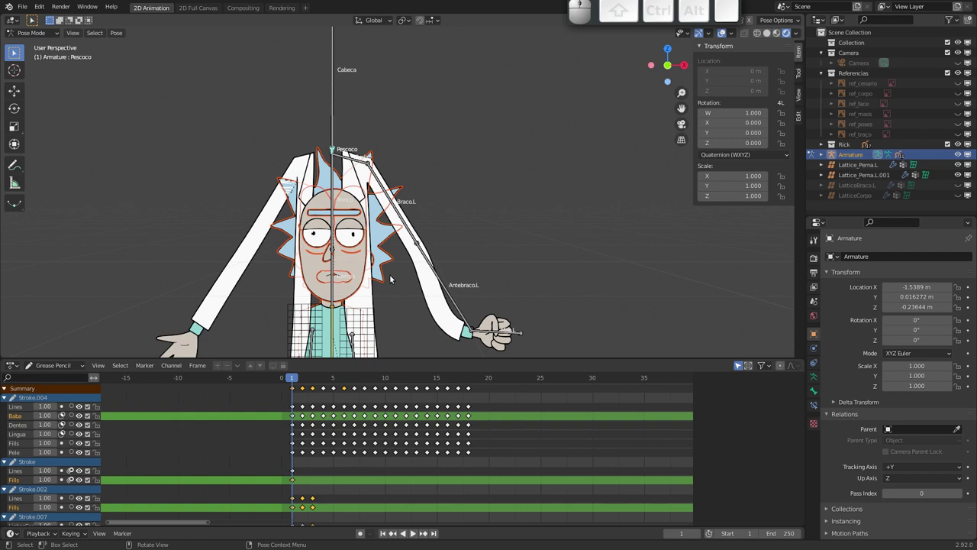
left_click_drag(405, 284, 326, 198)
key("Escape")
left_click(299, 294)
key("x")
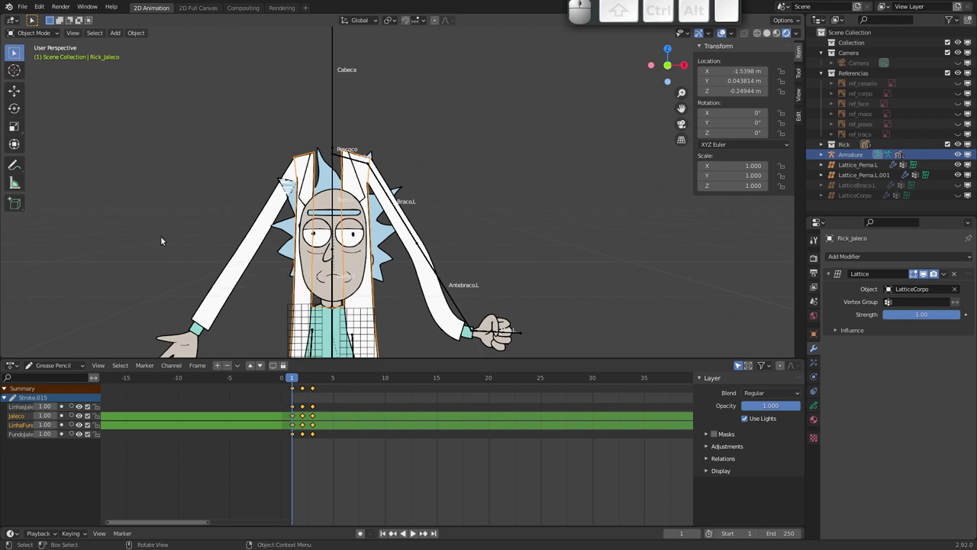
- Select Rick's head, face and mouth drawings together with the Cabeca bone for parenting
key("h")
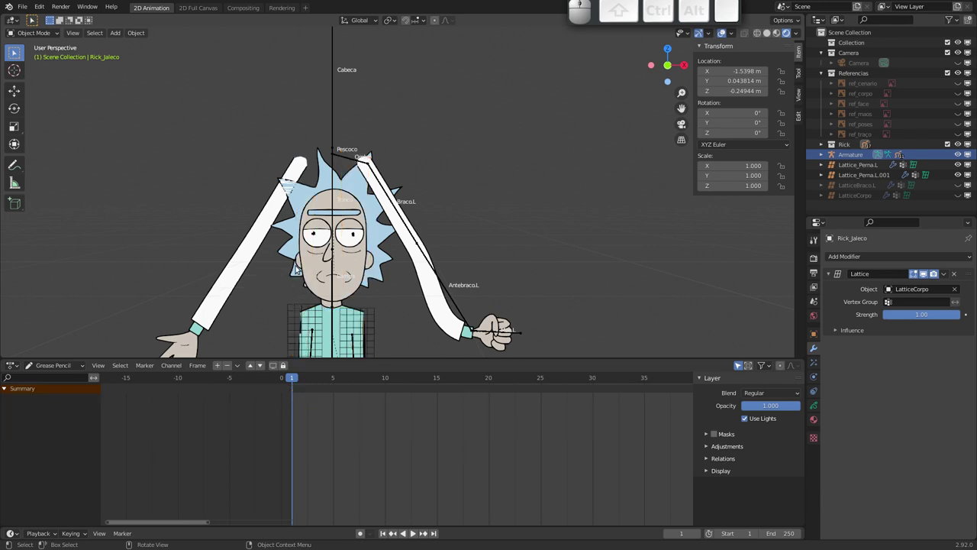
left_click_drag(280, 259, 317, 244)
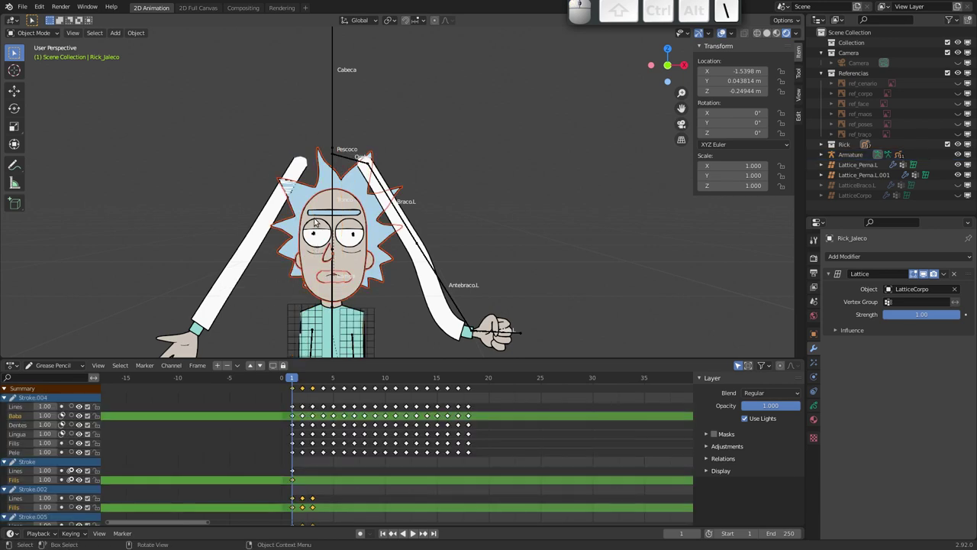
key("\\")
left_click(321, 219)
left_click(323, 213)
left_click_drag(296, 208, 314, 236)
key("h")
key("F1")
key("ctrl+z")
left_click_drag(269, 276, 304, 228)
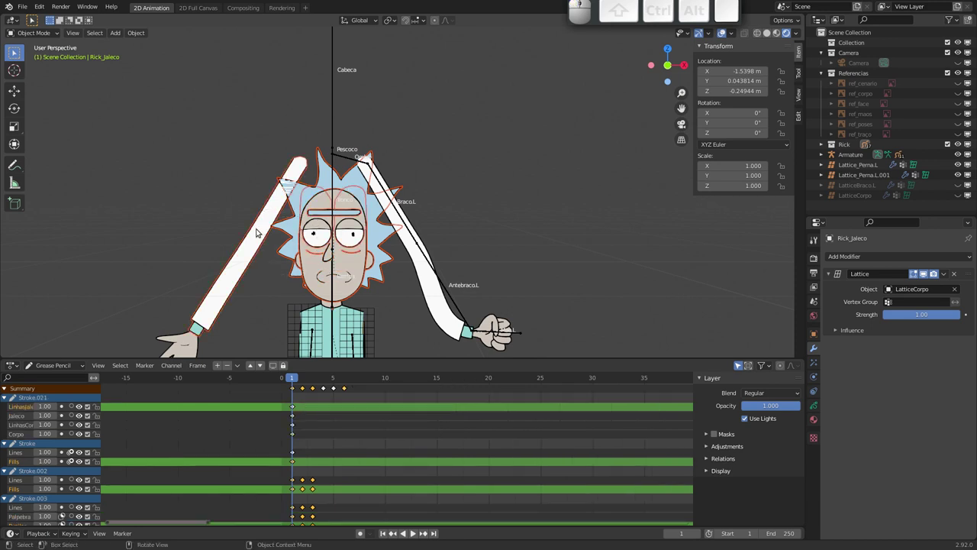
left_click_drag(233, 234, 256, 267)
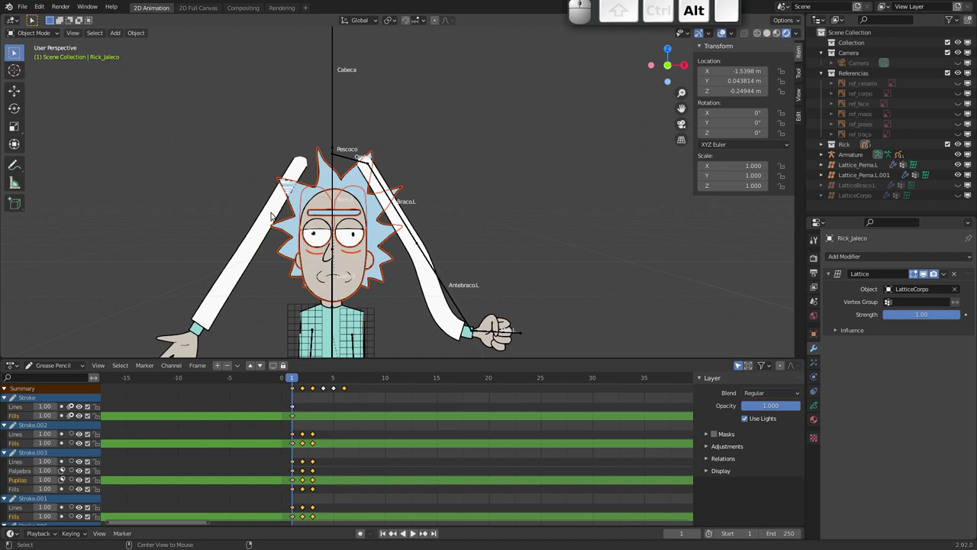
- Clear parenting on the small neck pieces with Alt+P and select the Rick_Corpo body drawing
key("alt+p")
key("Down")
key("Up")
key("Return")
left_click_drag(304, 249, 327, 281)
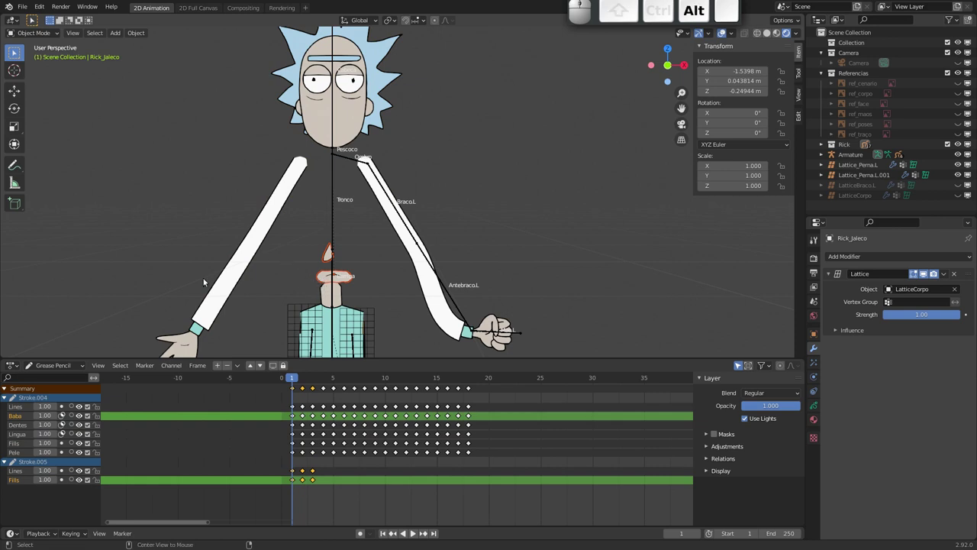
key("alt+p")
key("Down")
key("Return")
left_click(333, 302)
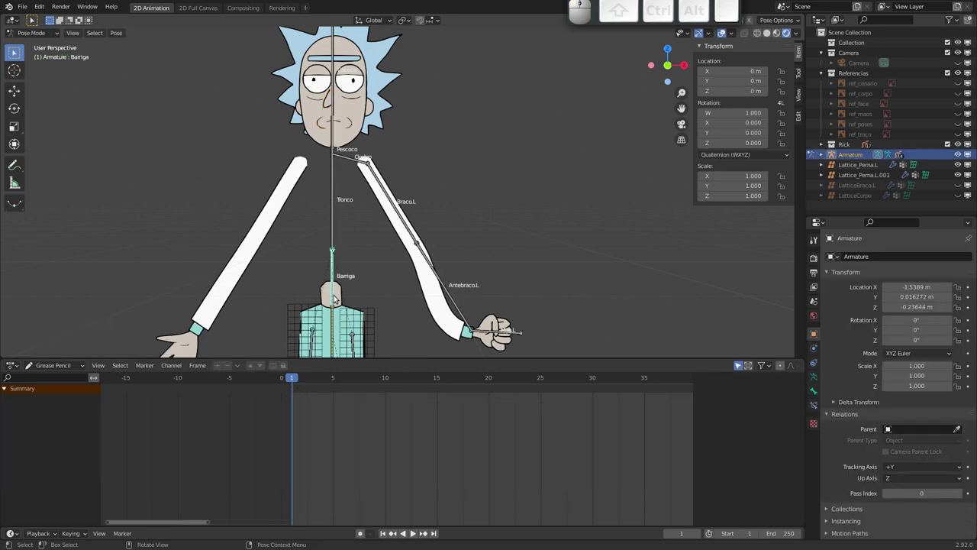
left_click(344, 300)
left_click_drag(341, 251, 336, 193)
middle_click(350, 203)
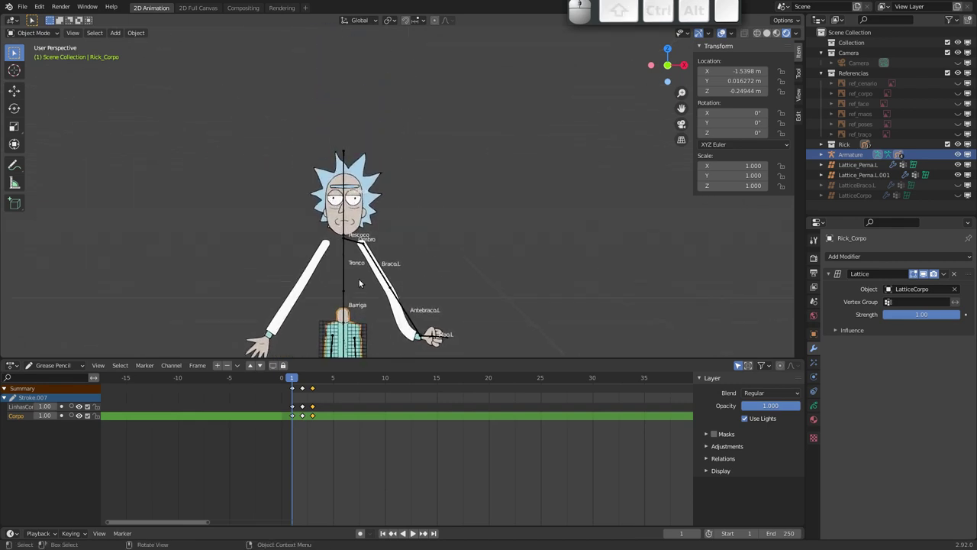
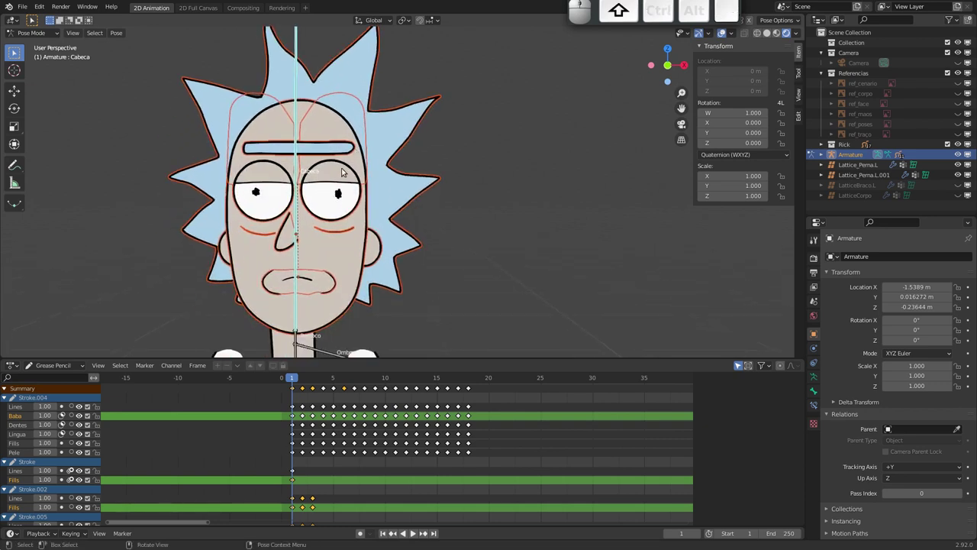
- Add a Time Offset modifier to the Rick_Boca mouth drawing
left_click(325, 280)
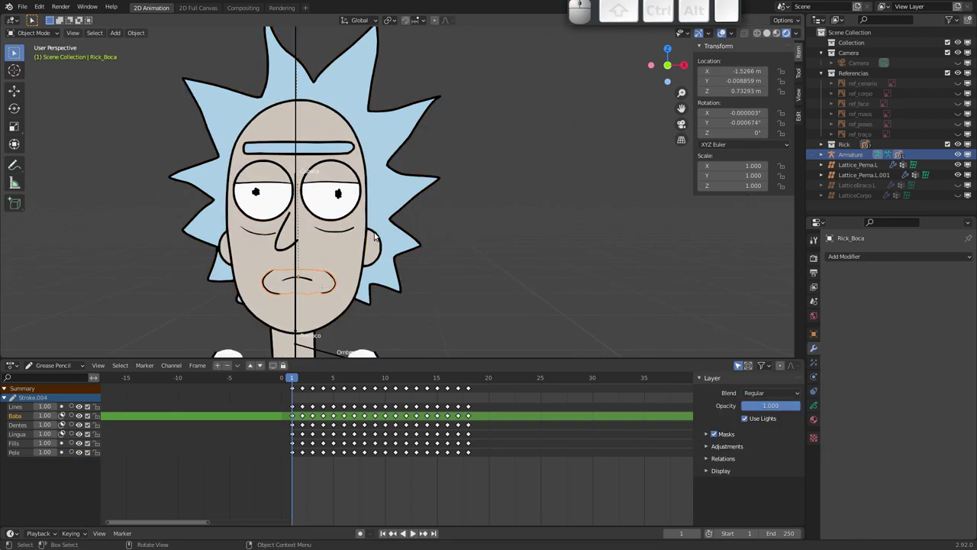
left_click(867, 257)
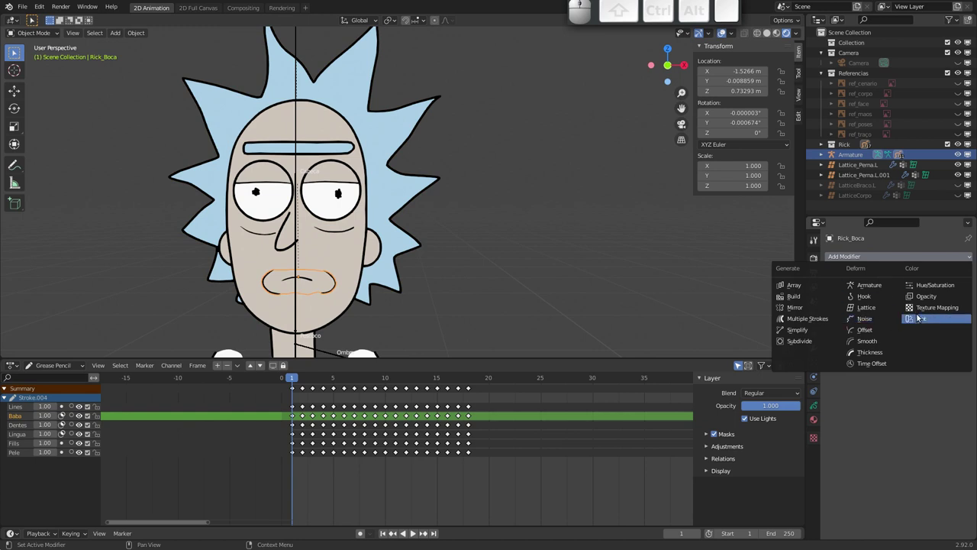
left_click(890, 366)
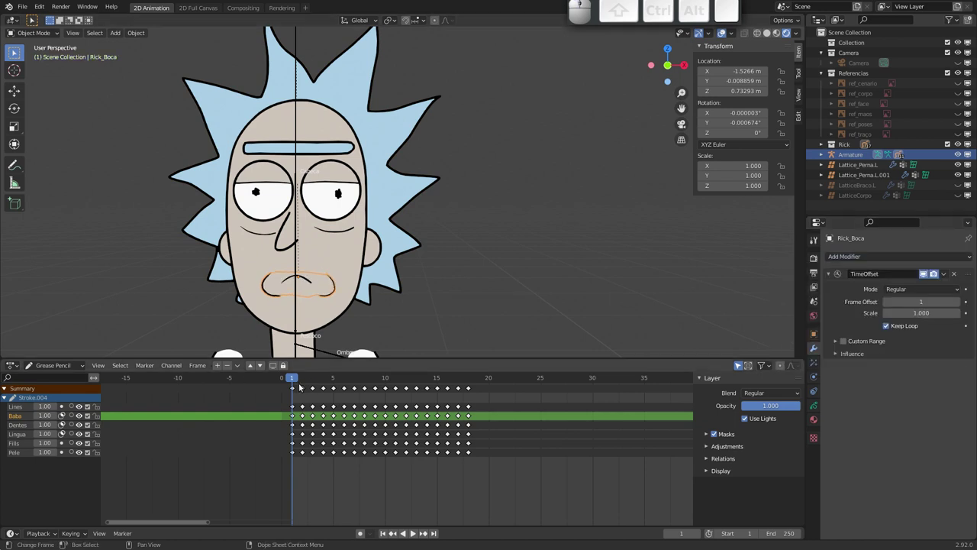
- Make the Cabeca bone active in Pose Mode and bring up its Custom Properties
left_click(473, 382)
left_click_drag(467, 379, 315, 325)
left_click(296, 383)
left_click(298, 263)
left_click(817, 393)
middle_click(860, 470)
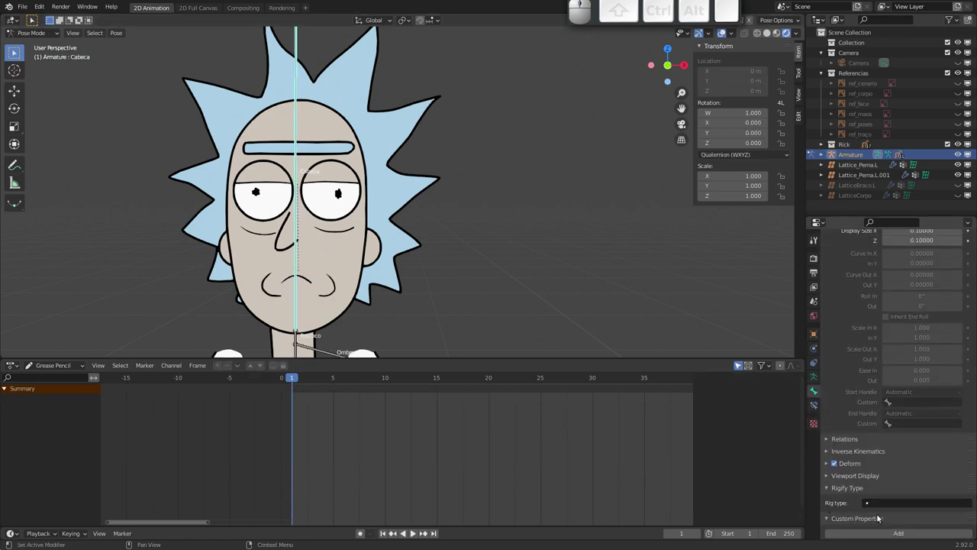
- Add a Boca custom property to the Cabeca bone with value 1, min 1 and max 17
left_click(885, 535)
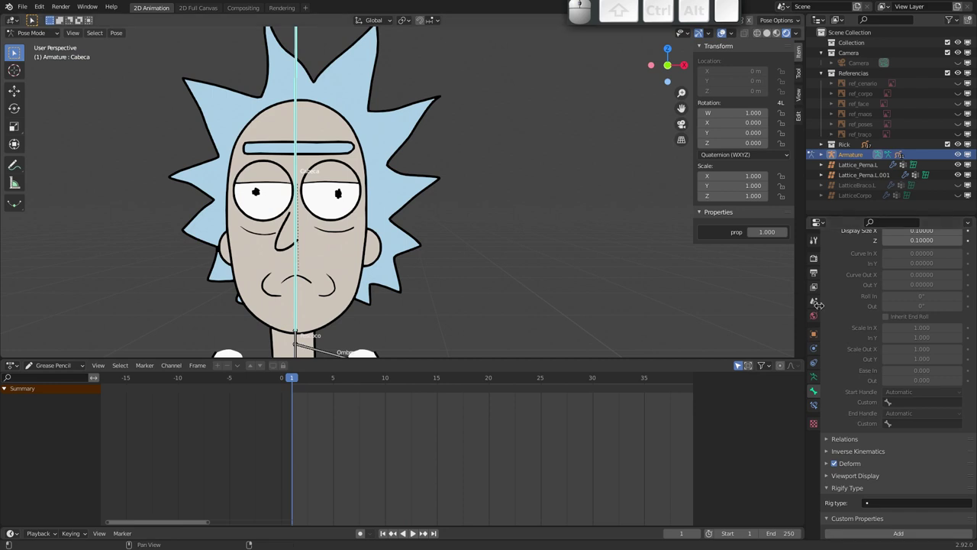
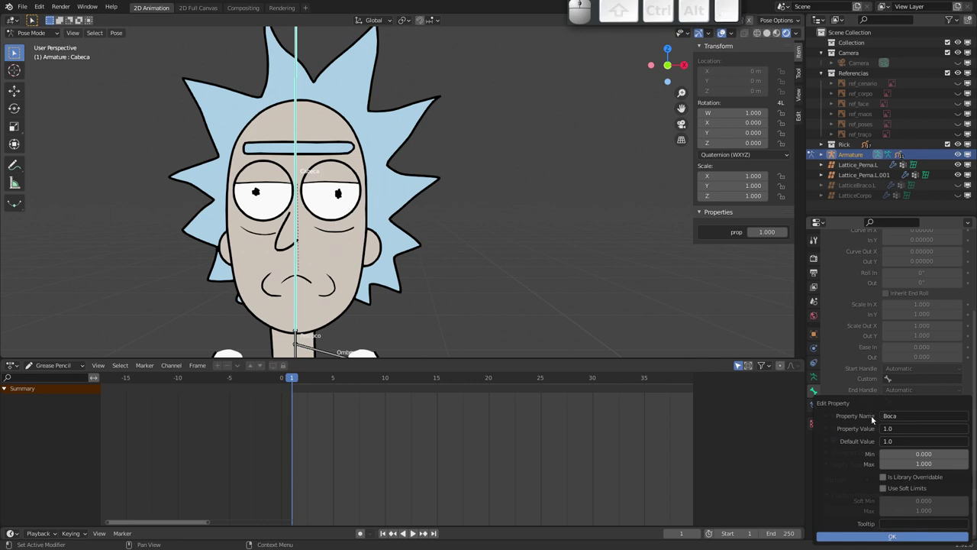
left_click(904, 429)
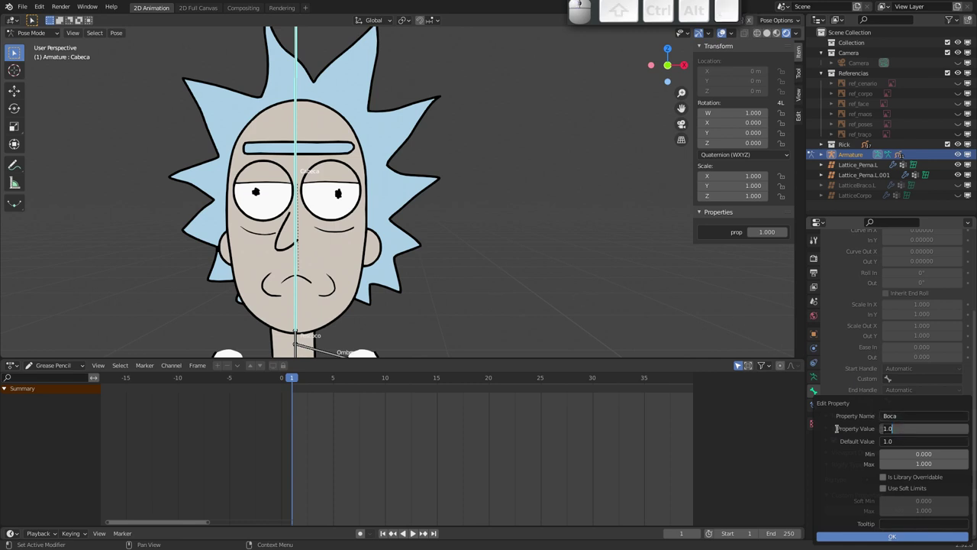
key("1")
key("Tab")
key("1")
key("Tab")
key("1")
key("Tab")
key("1")
key("7")
key("Return")
key("Return")
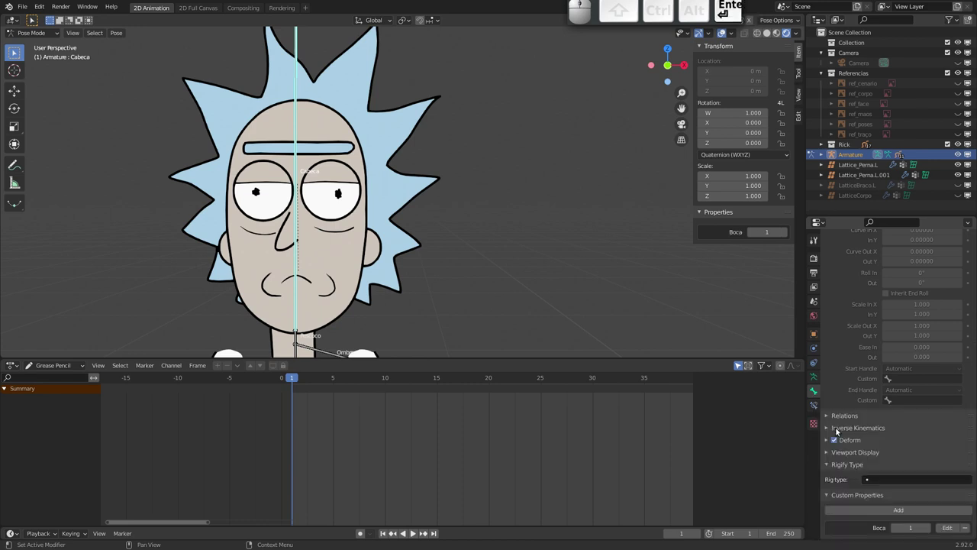
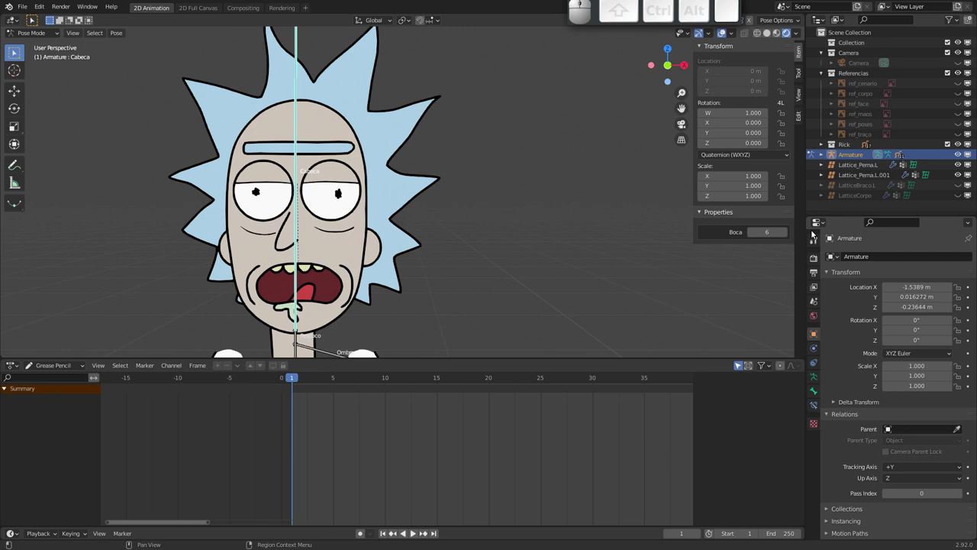
- Select Rick_Olhos and jump to frame 2 to show the half-closed eyelids
left_click(340, 199)
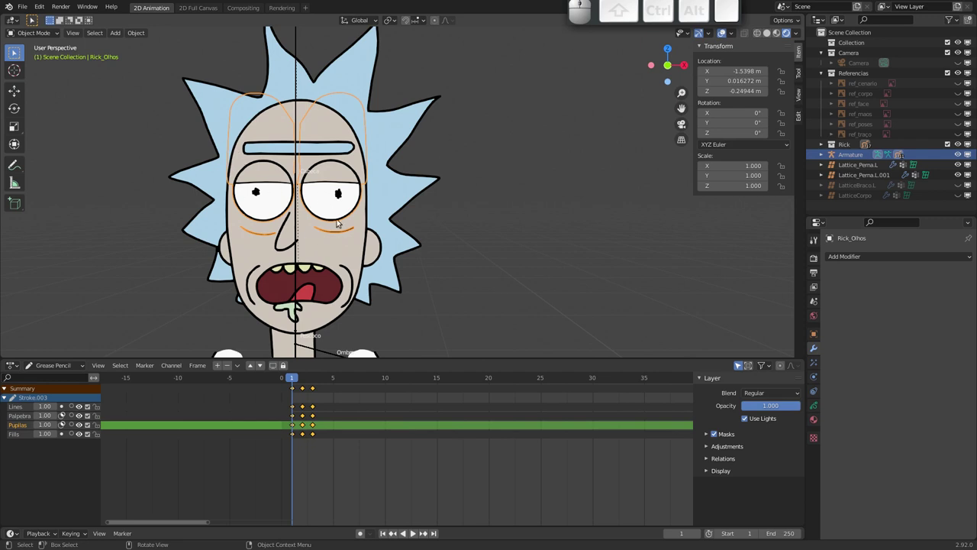
left_click_drag(306, 179, 316, 240)
left_click_drag(306, 231, 268, 83)
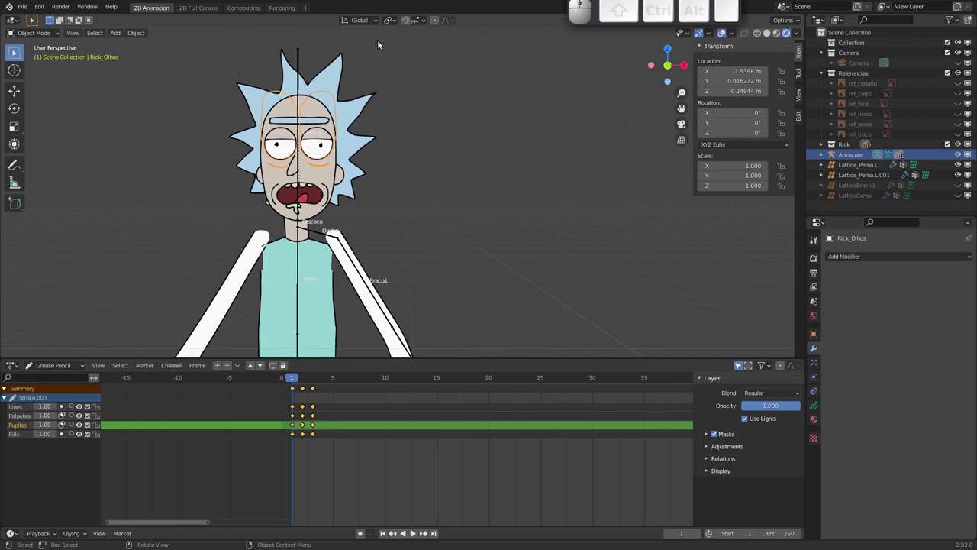
left_click(300, 377)
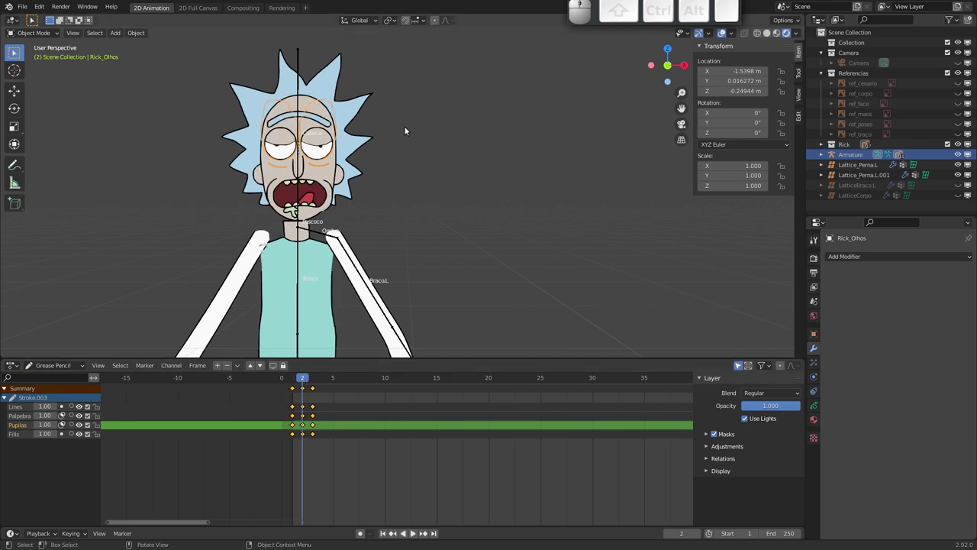